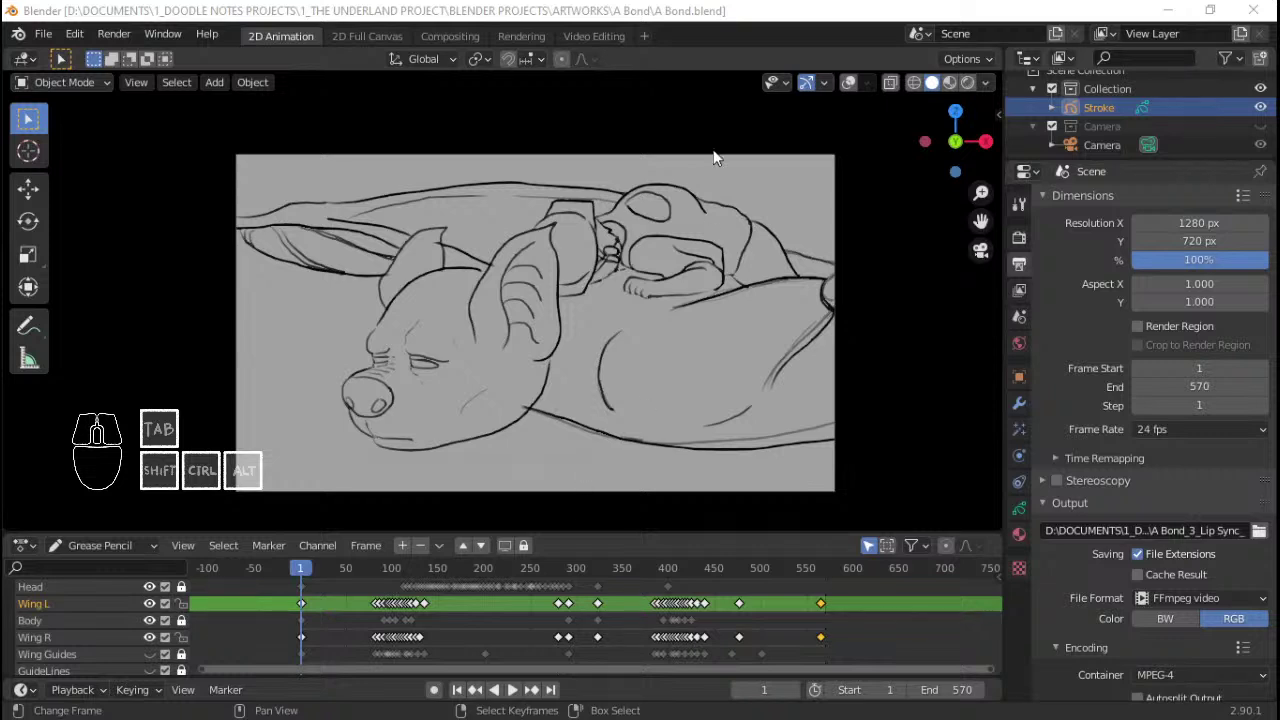
Step: Play the sleeping-creature animation from the timeline a few times and save the file
click(730, 9)
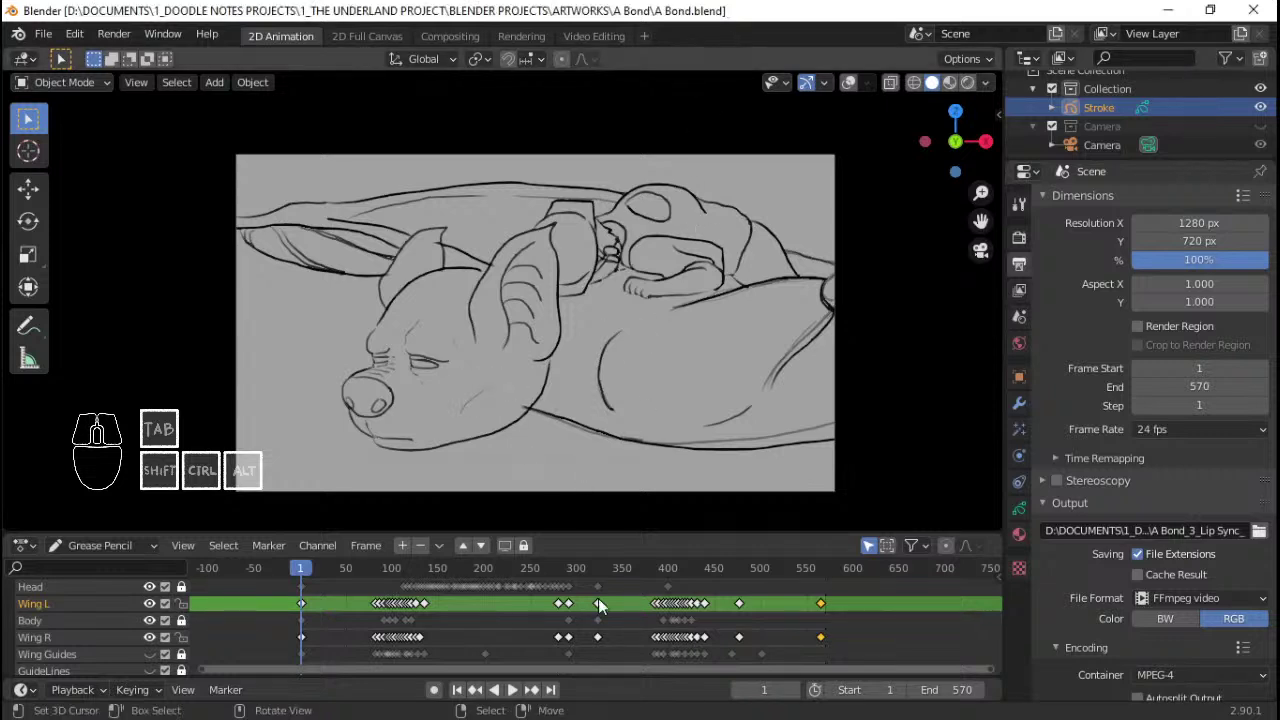
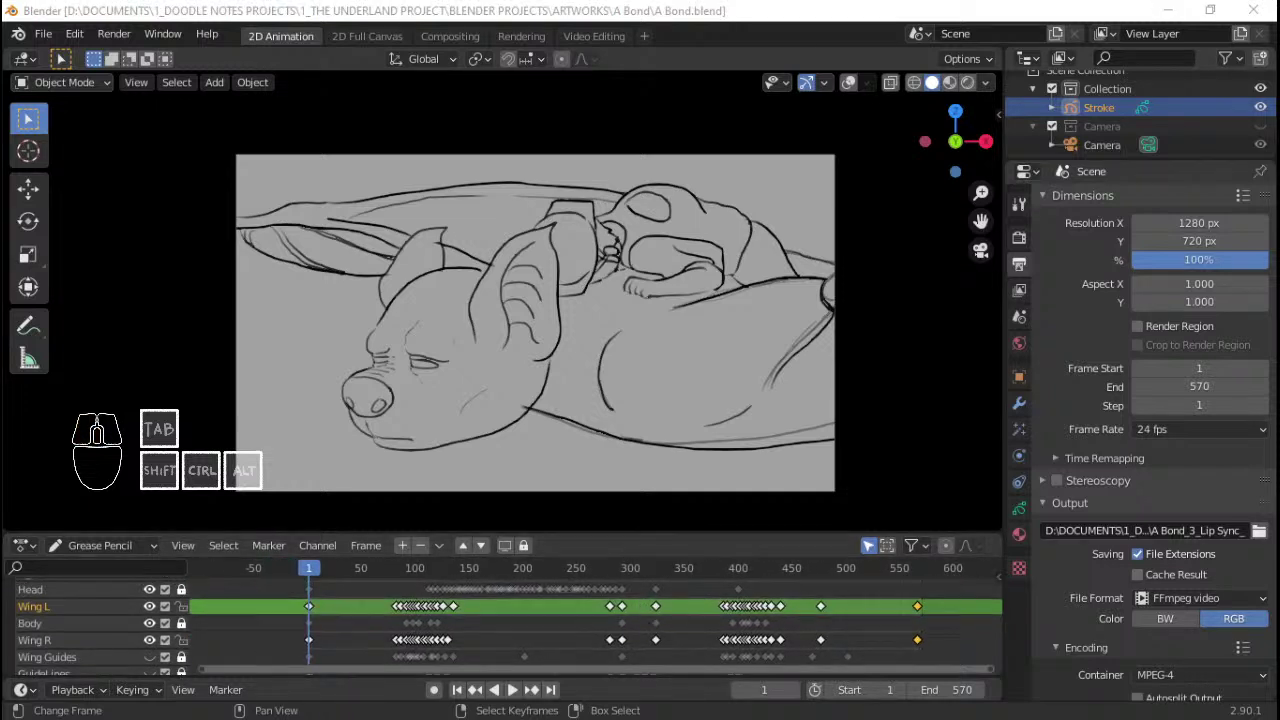
click(970, 5)
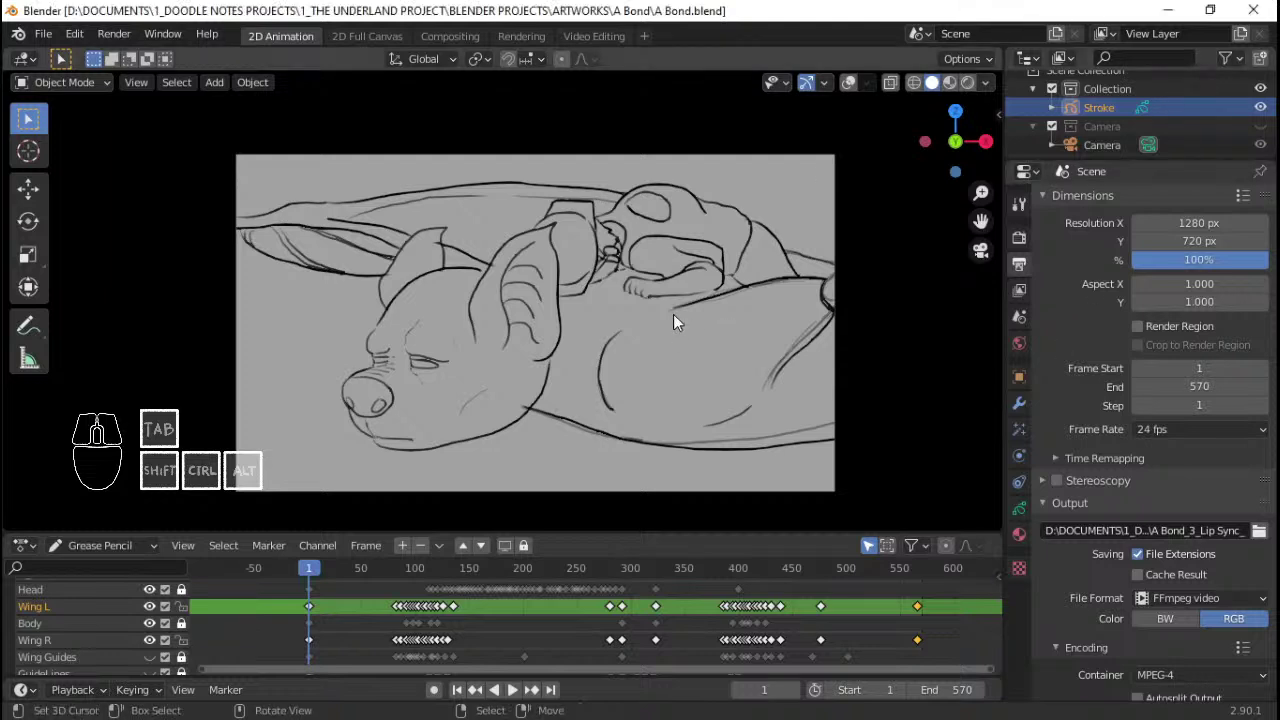
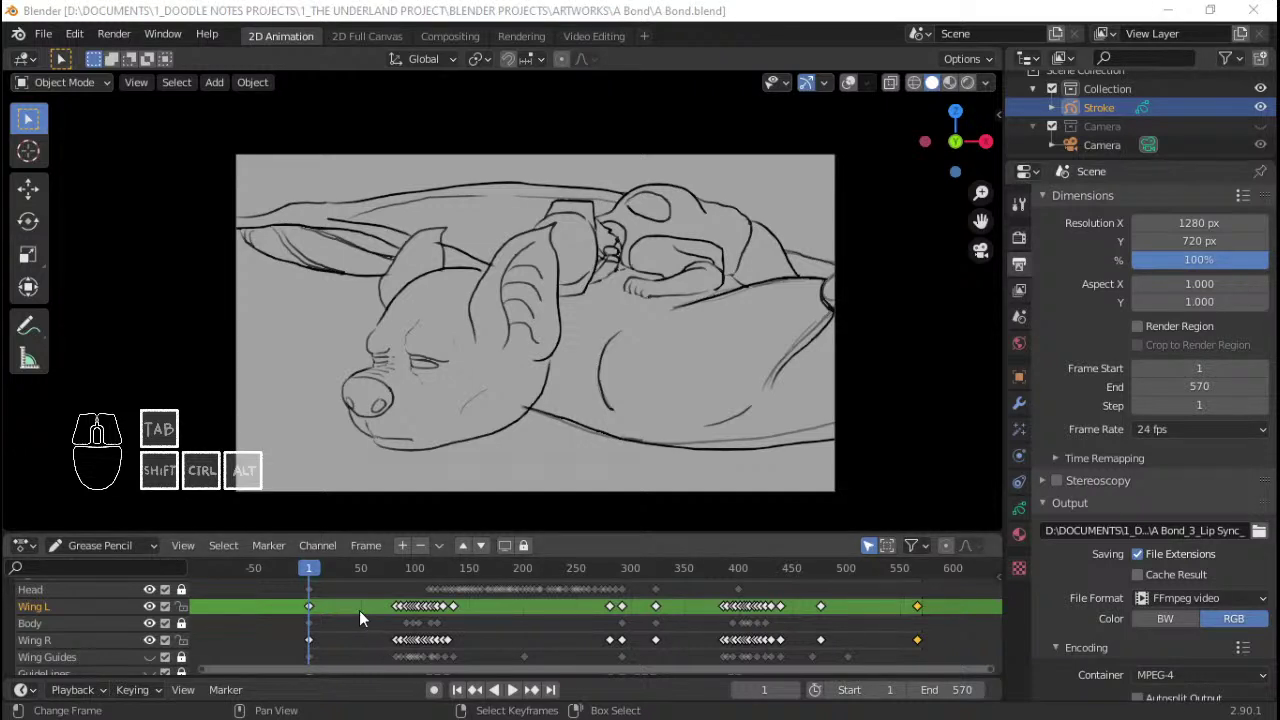
click(354, 613)
key(space)
key(space)
key(space)
key(space)
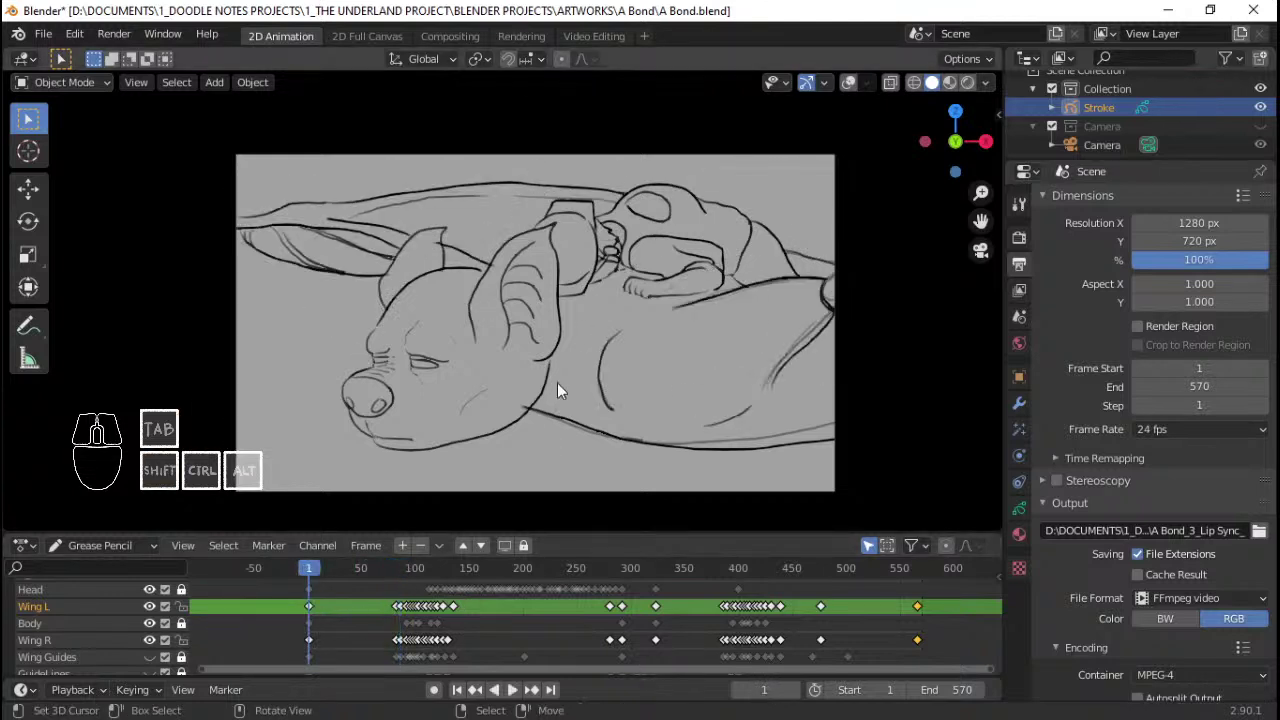
drag(561, 387, 565, 378)
key(ctrl+s)
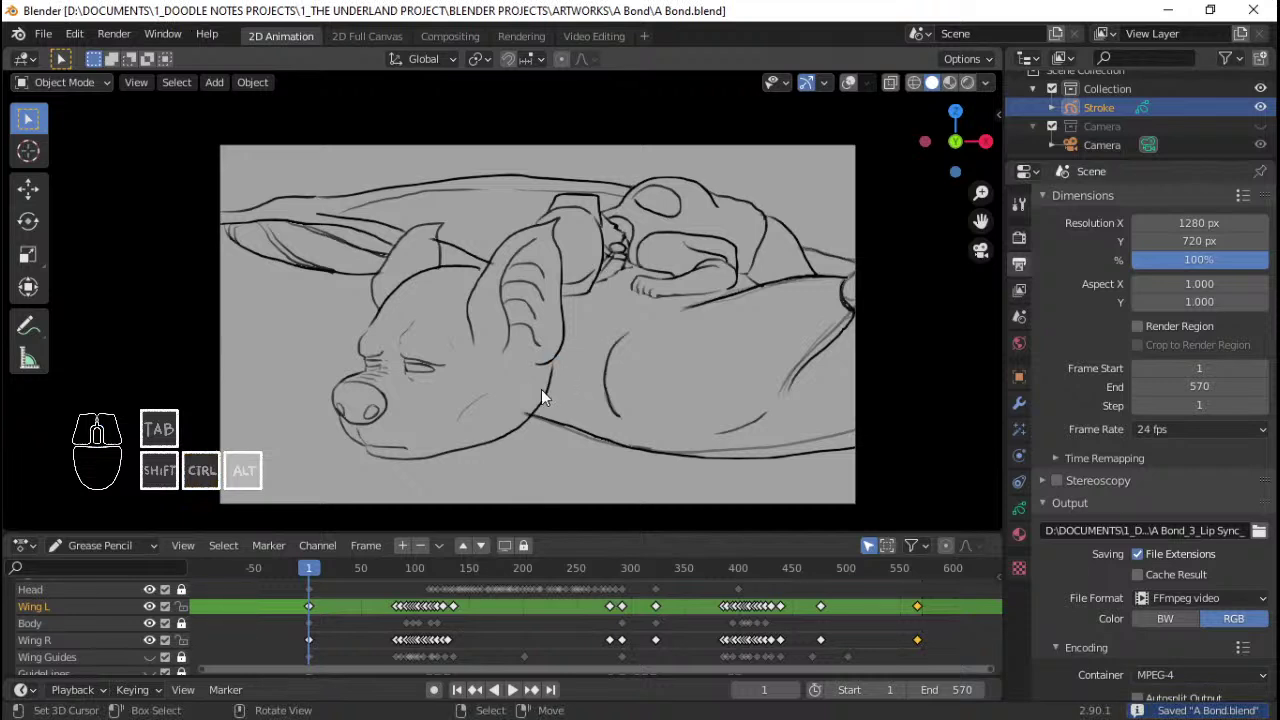
Step: Jump to frame 68, save again and play the animation back from there
middle_click(644, 378)
middle_click(642, 378)
middle_click(478, 339)
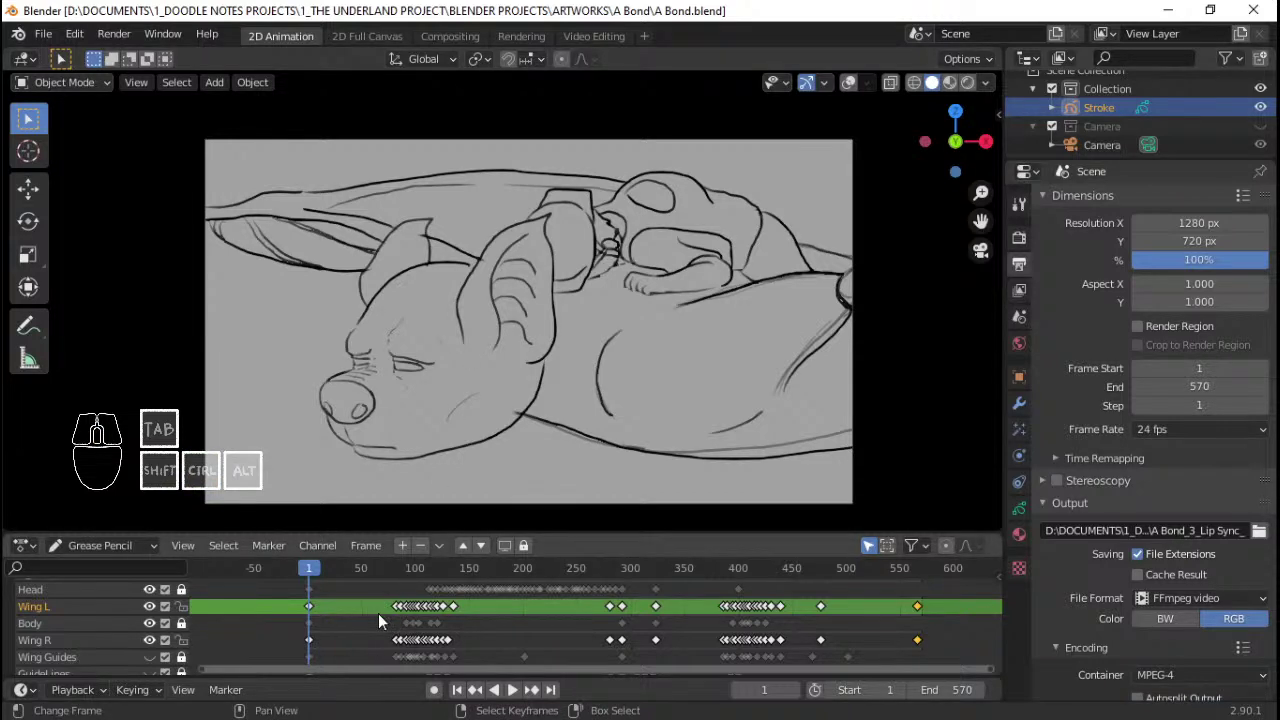
click(390, 620)
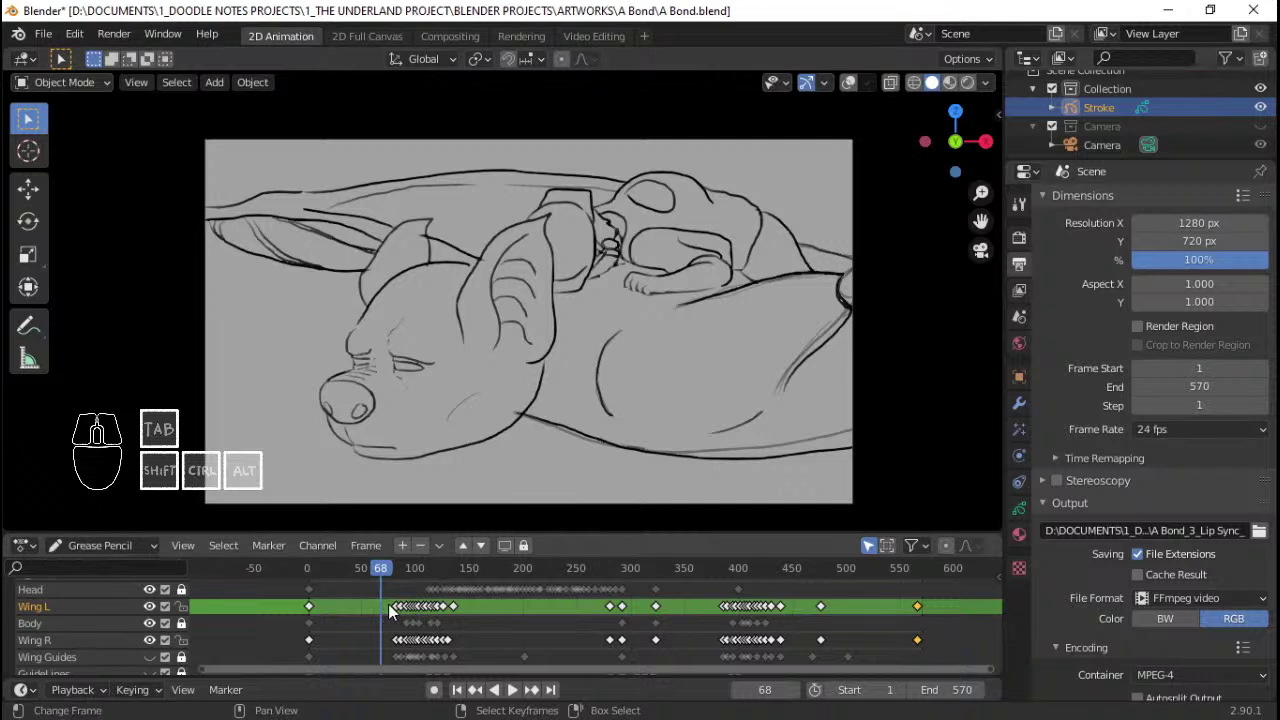
key(space)
key(space)
key(ctrl+s)
key(space)
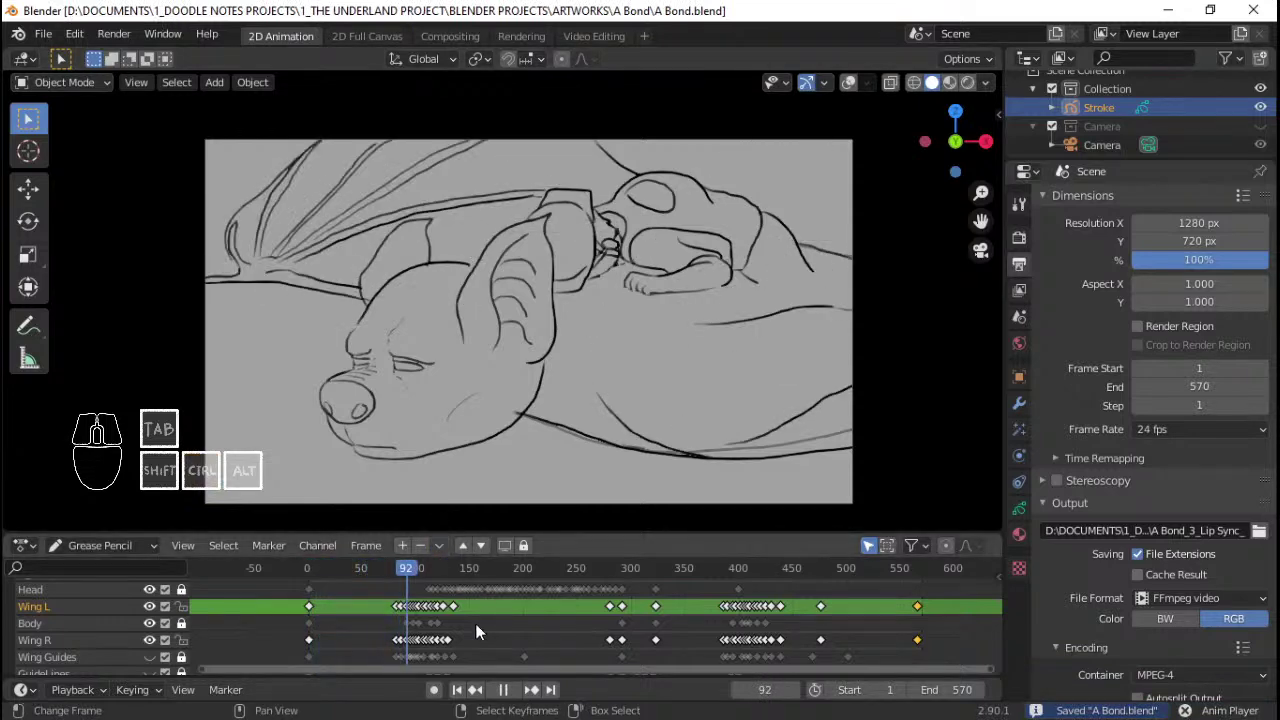
key(space)
Step: Maximize the 3D viewport to full window, zoom on the creature and watch playback, then stop it
key(ctrl+s)
key(ctrl+space)
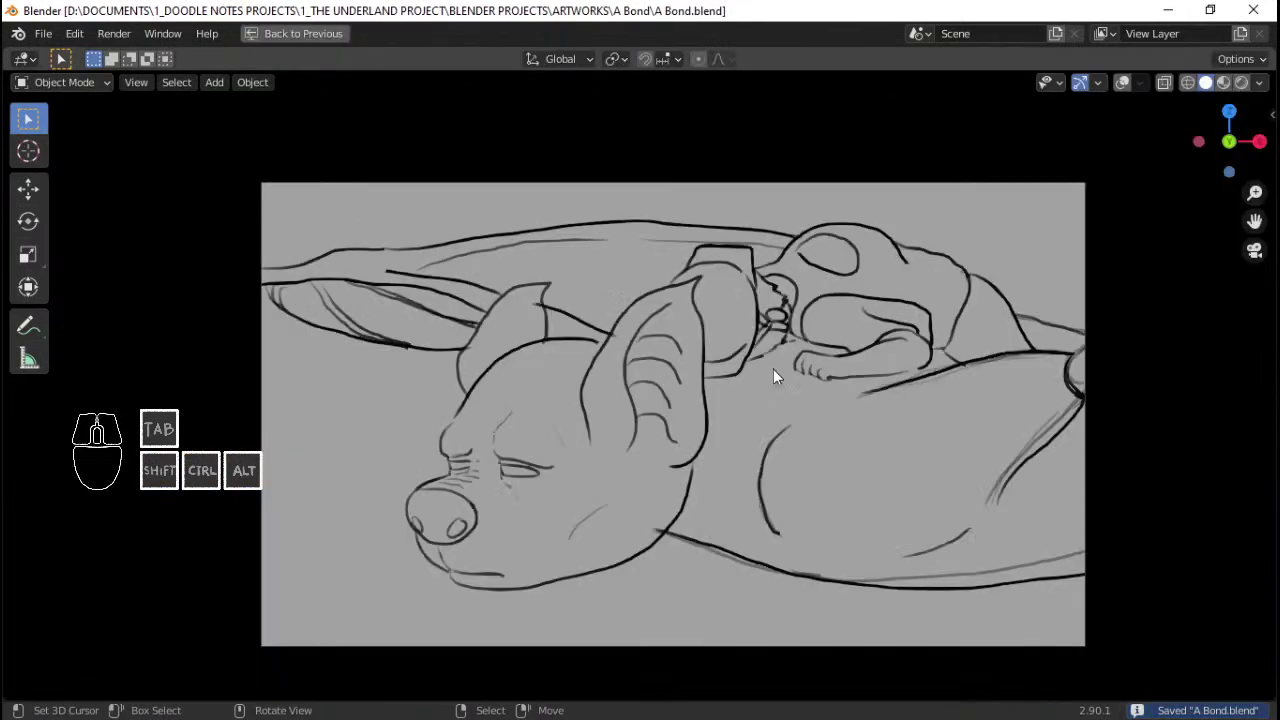
drag(835, 392, 808, 374)
key(ctrl+s)
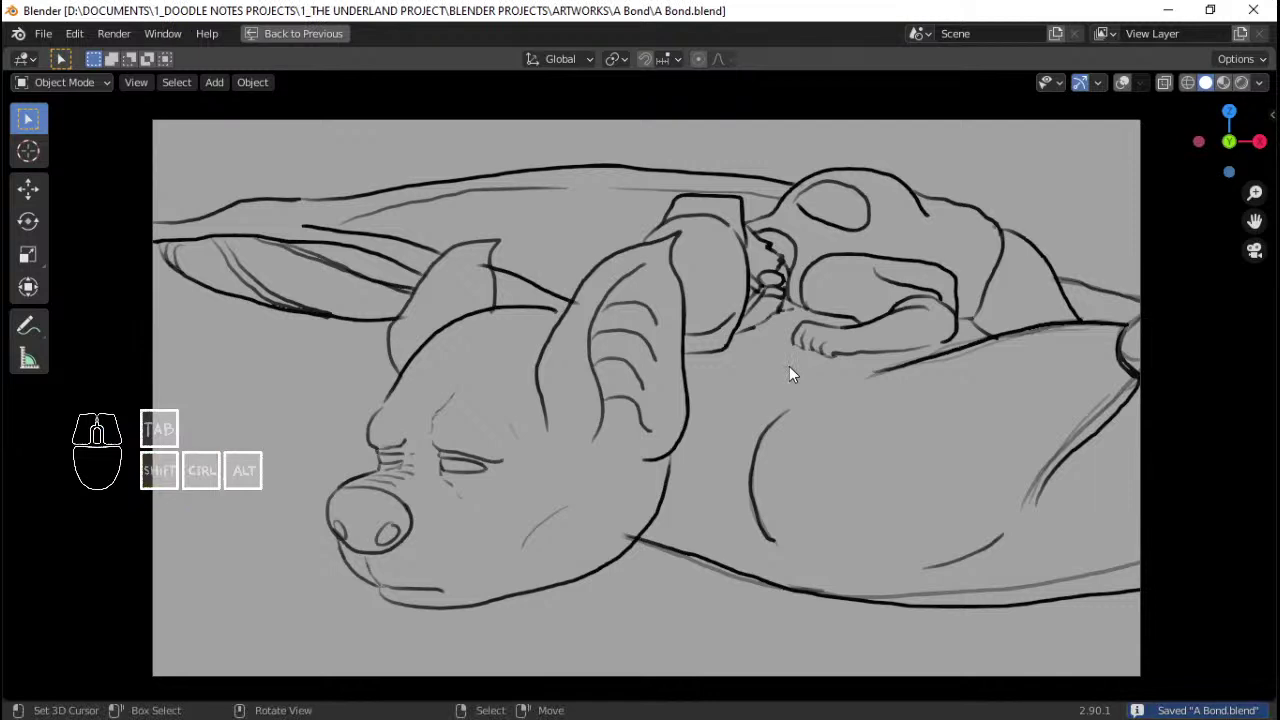
key(space)
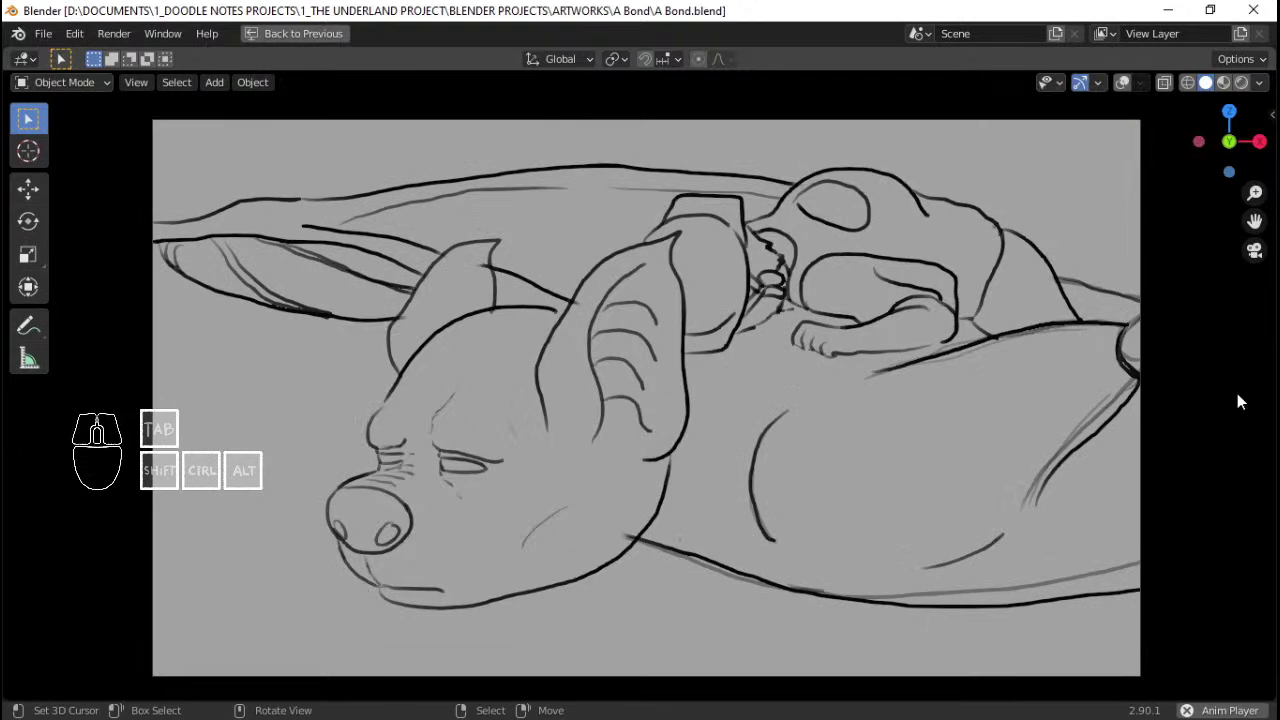
key(space)
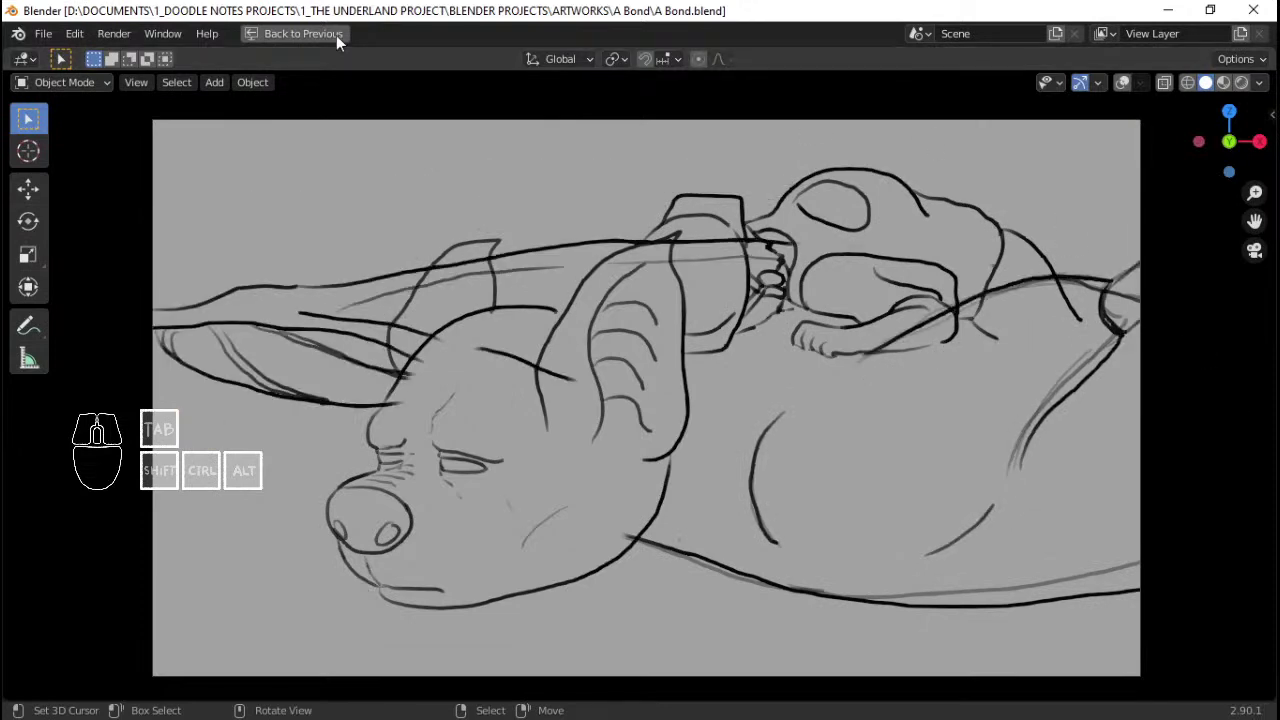
Step: Return to the multi-panel layout and scrub the timeline to frame 9 near the start
click(300, 39)
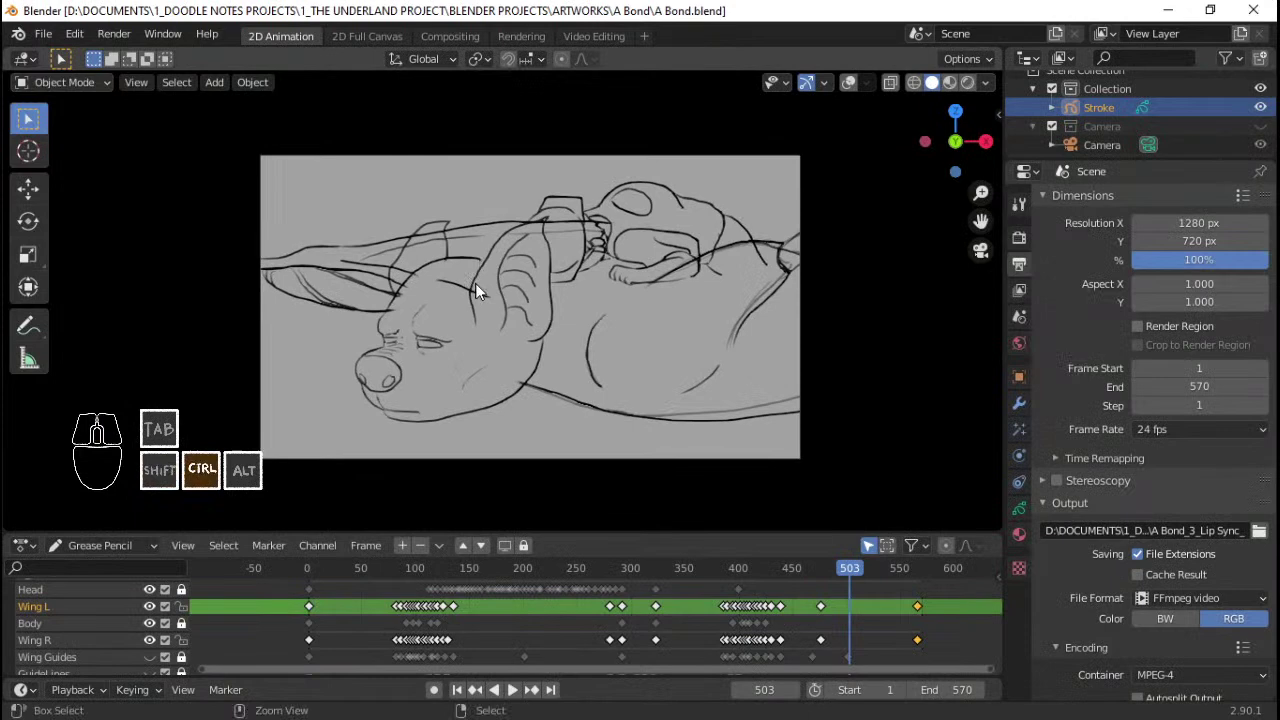
key(q)
middle_click(490, 353)
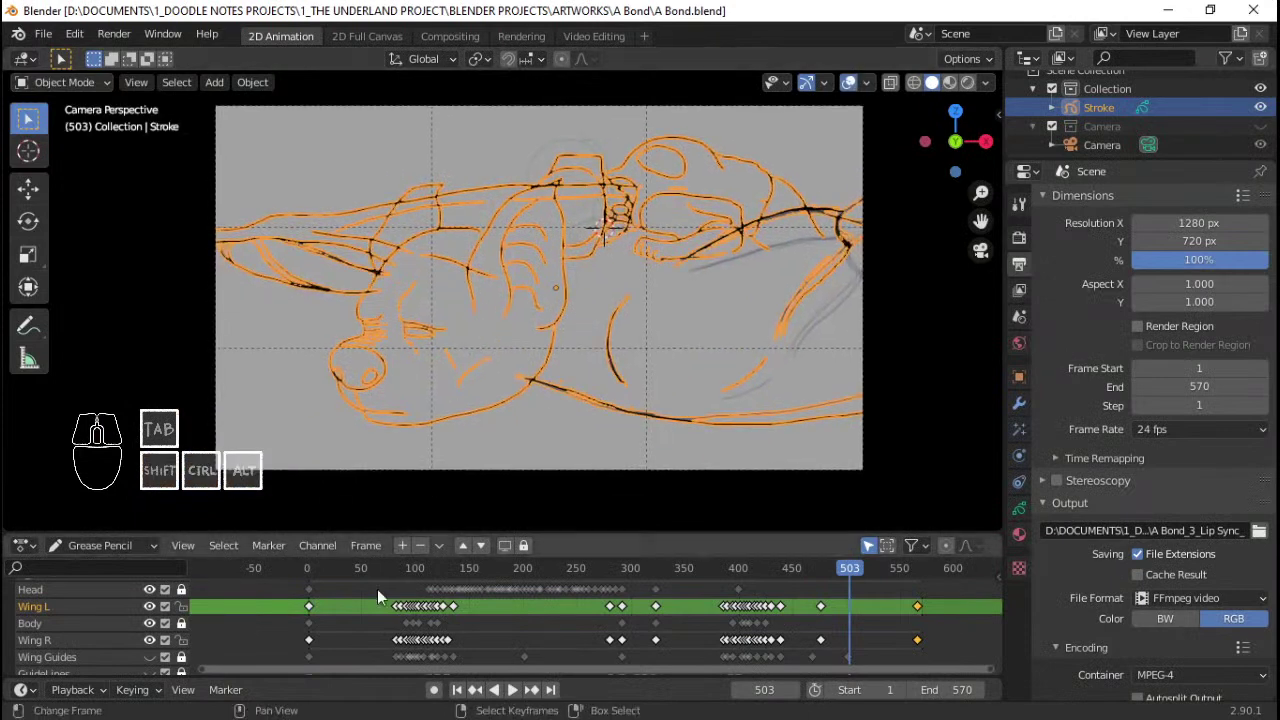
click(313, 612)
middle_click(236, 615)
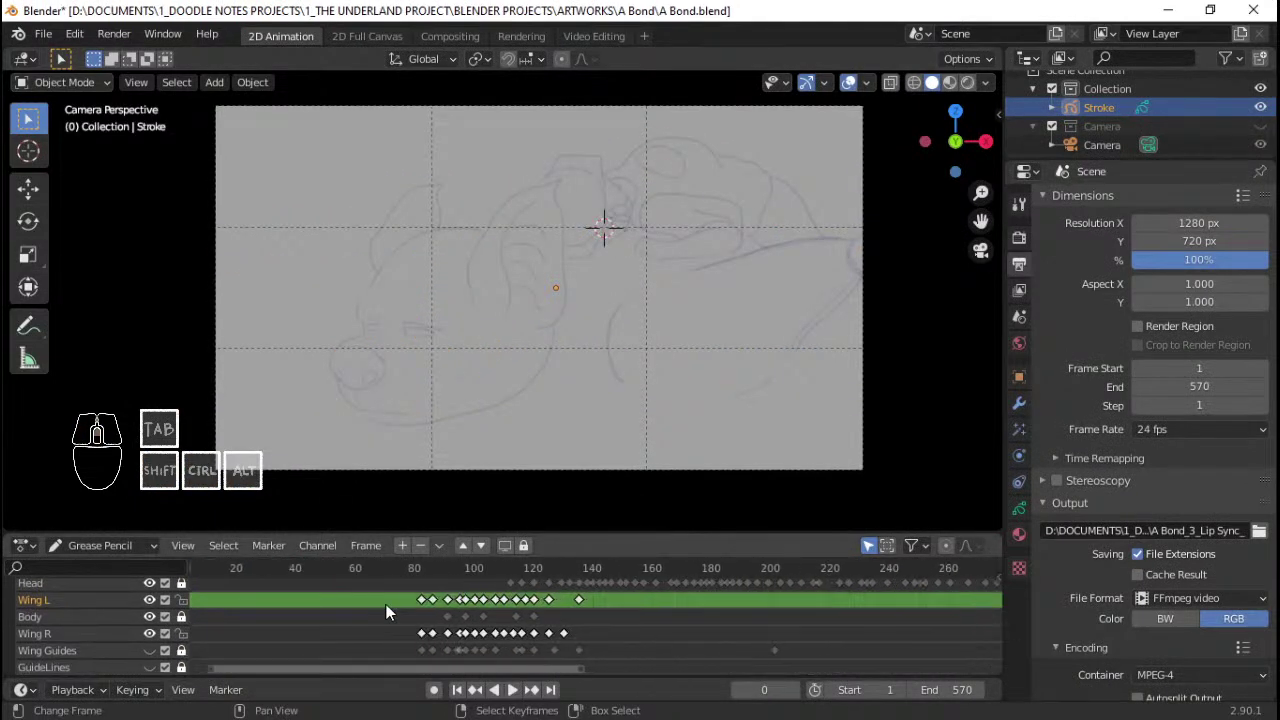
middle_click(357, 608)
drag(478, 614, 507, 614)
drag(420, 612, 332, 611)
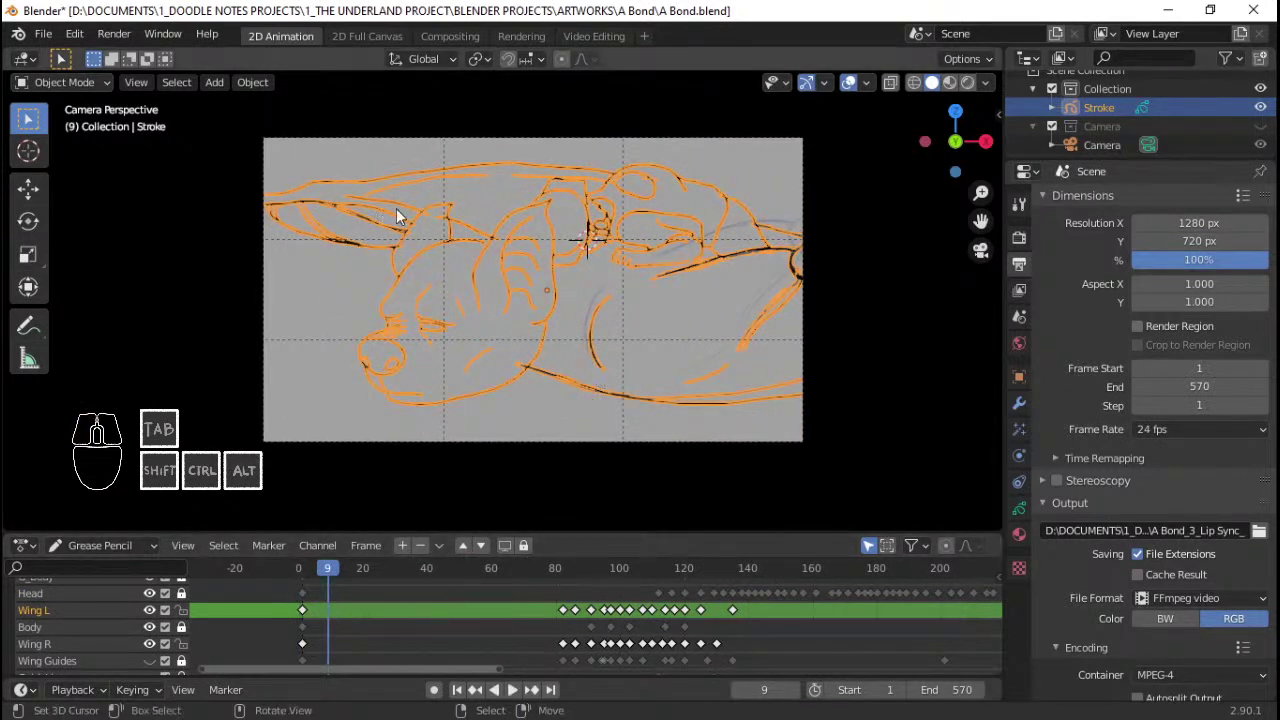
Step: Make the wing layer active, enter Edit Mode and select its keyframes in the timeline
click(1032, 517)
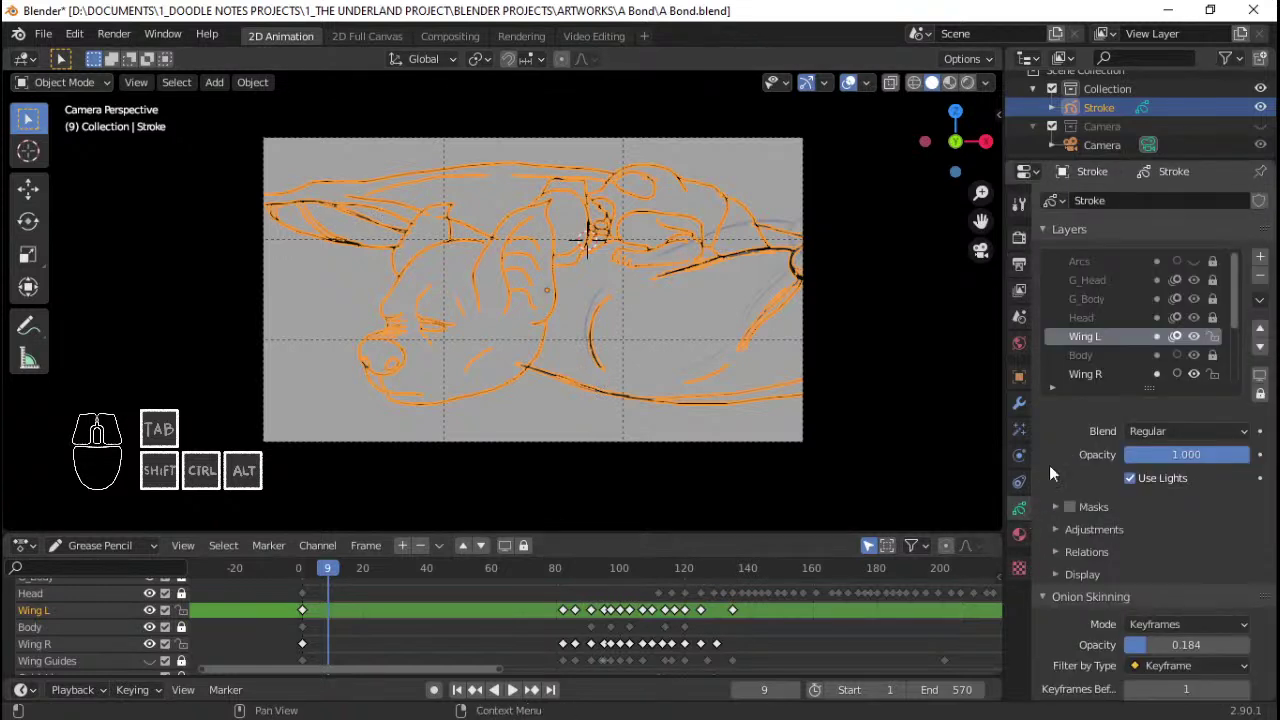
click(1122, 378)
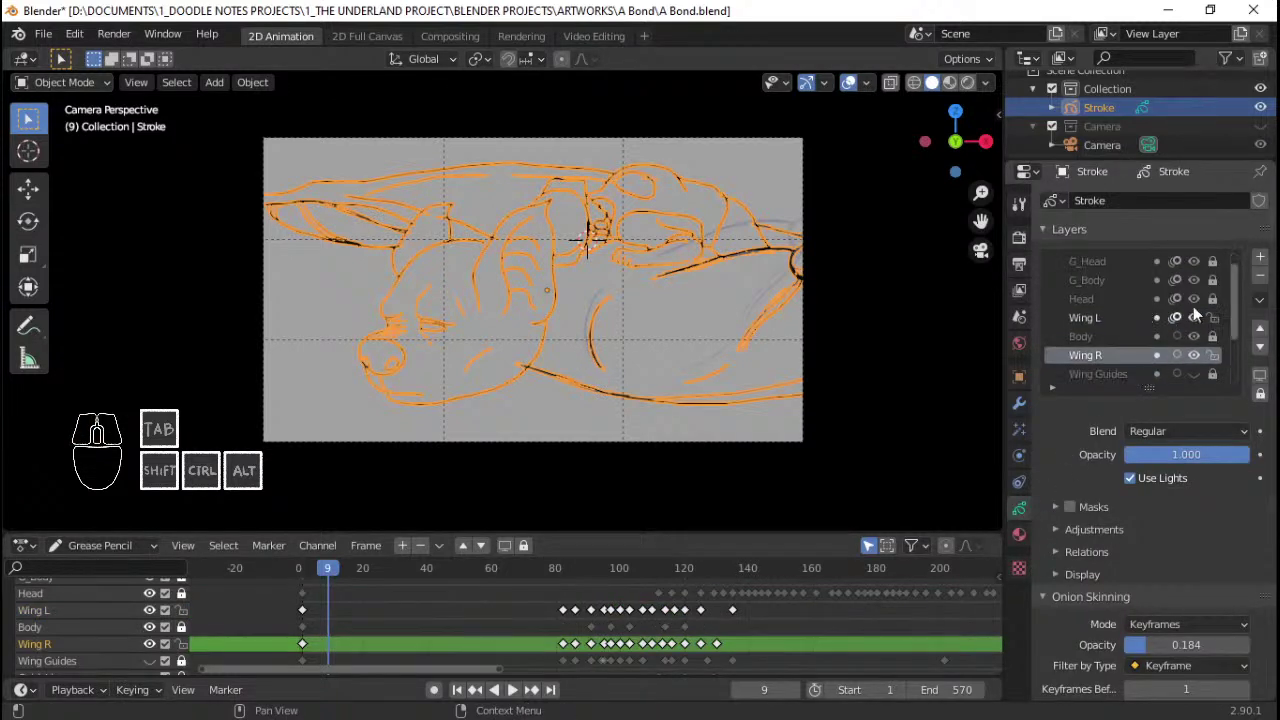
key(Tab)
key(a)
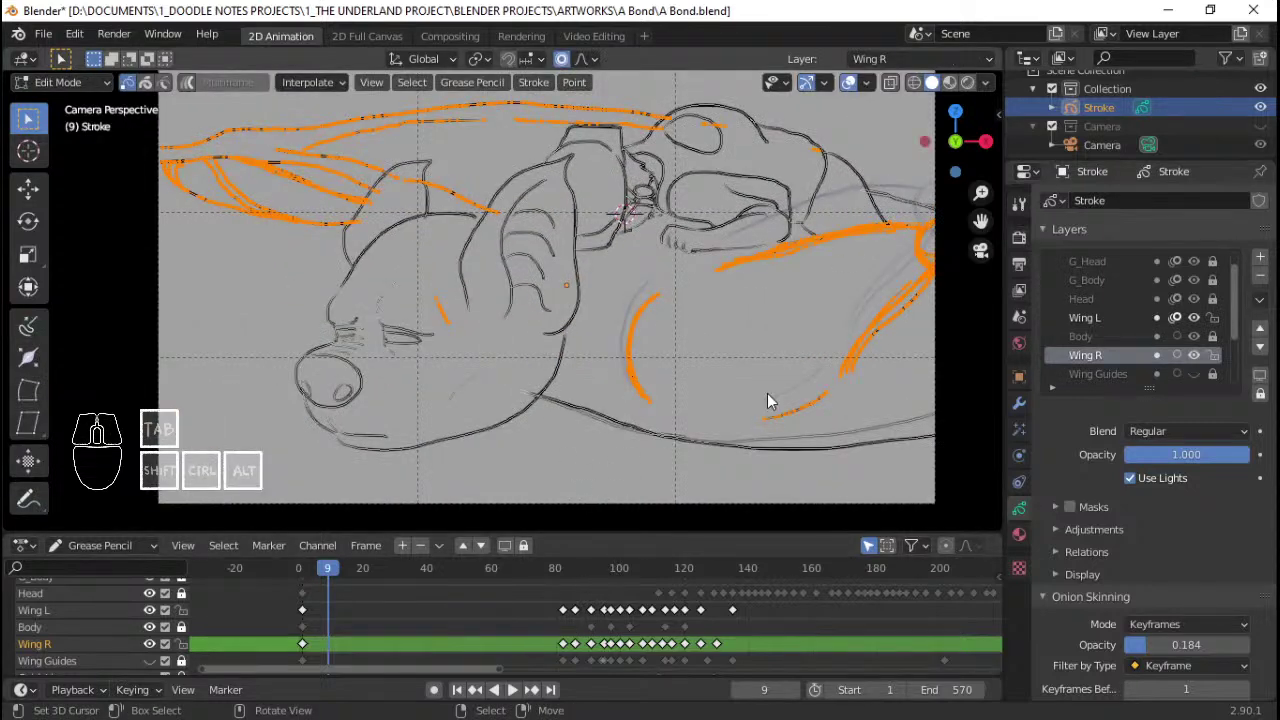
drag(361, 623, 438, 621)
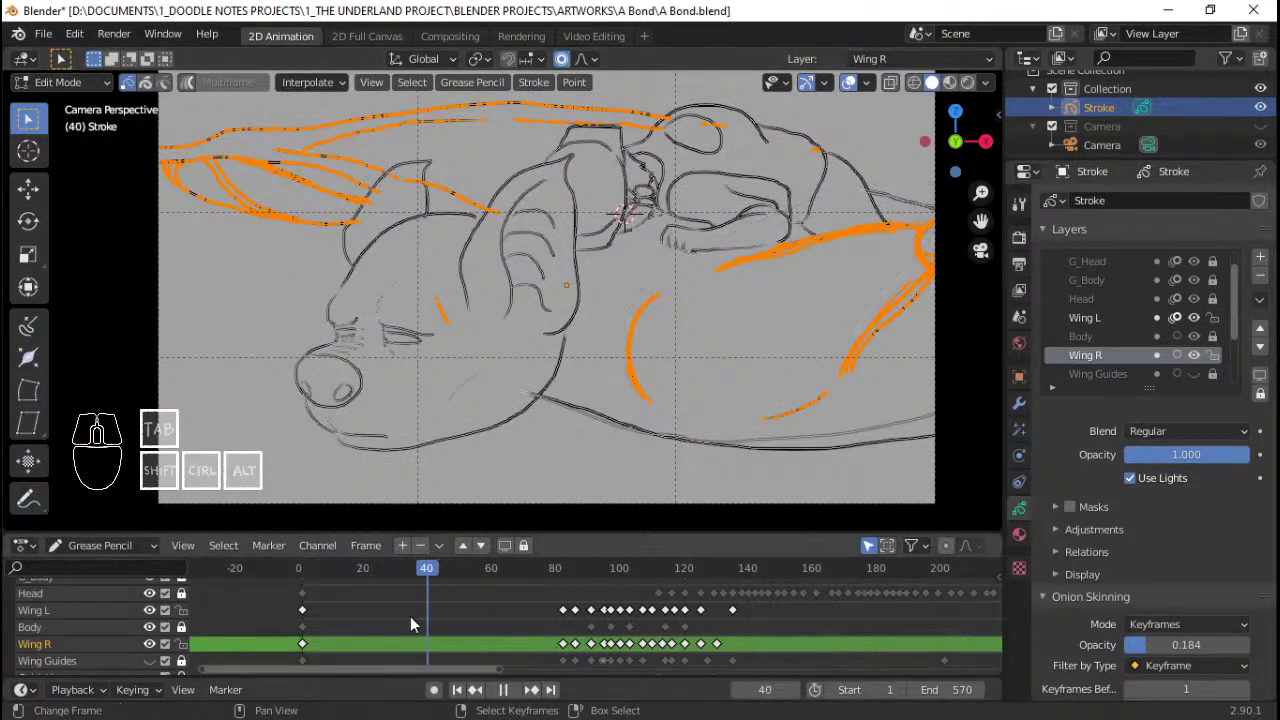
right_click(307, 617)
right_click(574, 615)
right_click(562, 615)
right_click(569, 662)
right_click(565, 649)
right_click(313, 649)
right_click(571, 650)
right_click(307, 645)
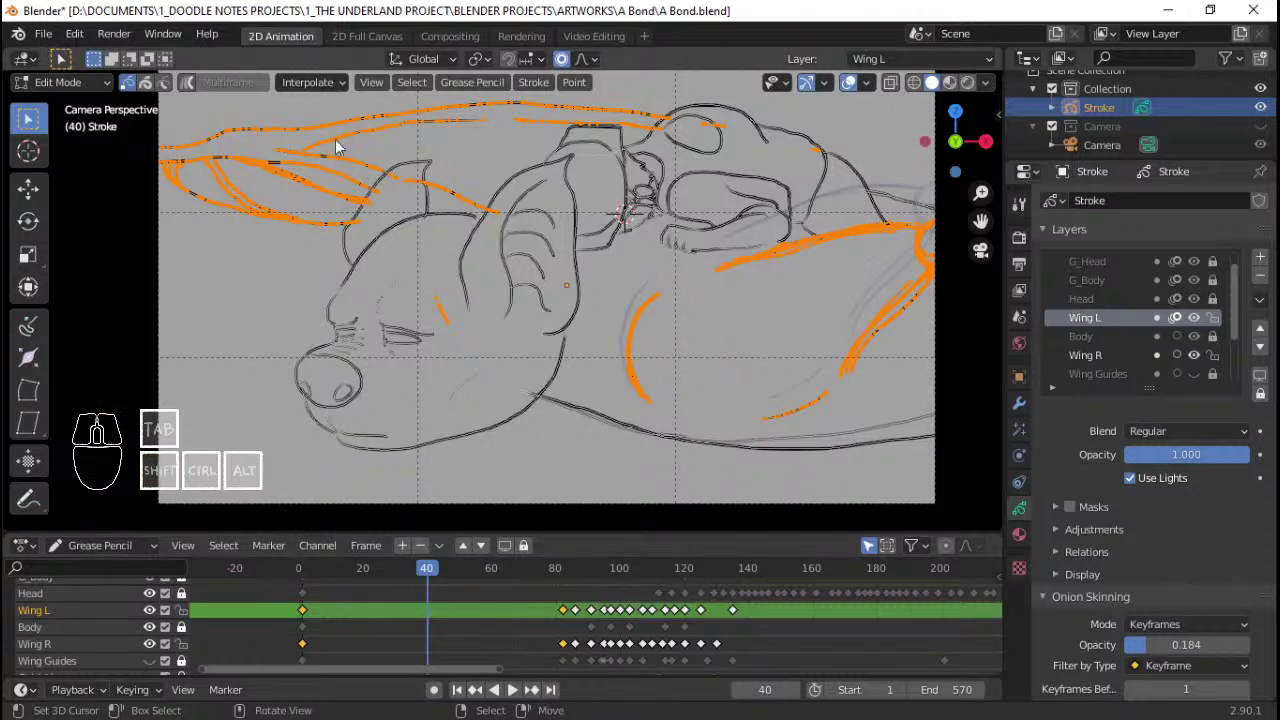
Step: Select the left wing strokes, move them into place with G and save the file
right_click(348, 162)
middle_click(349, 163)
drag(322, 623, 513, 615)
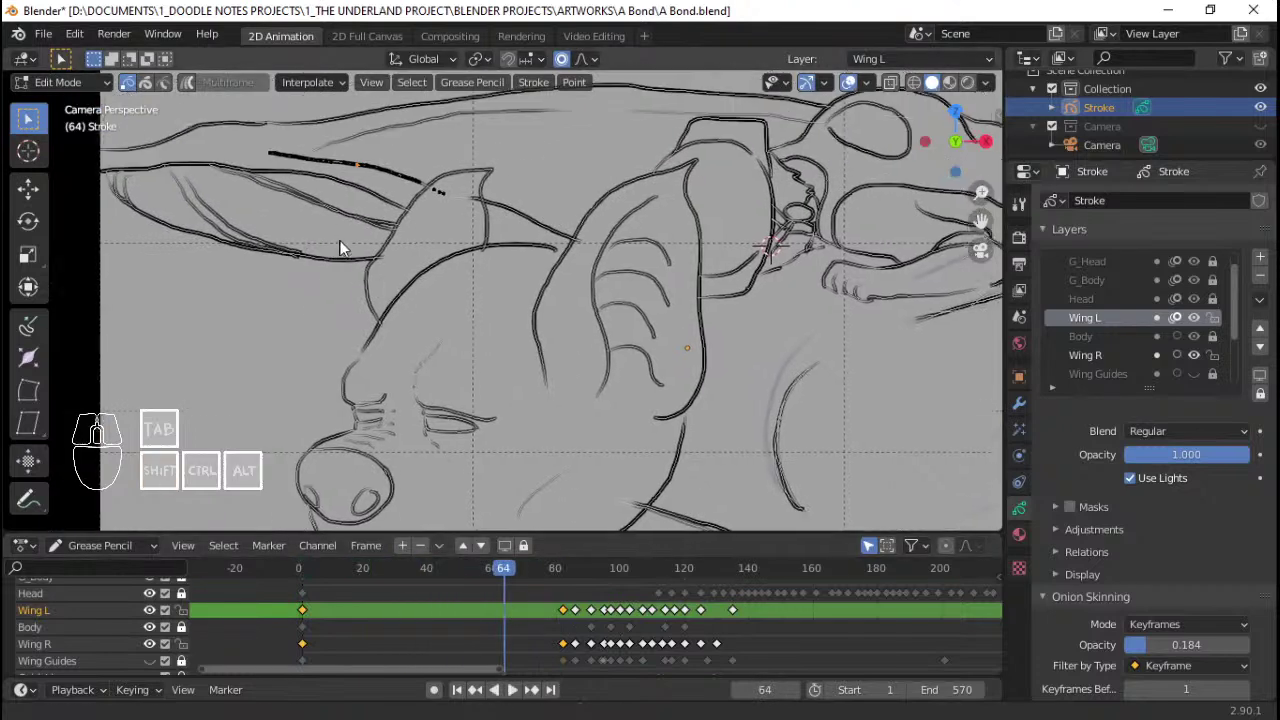
right_click(382, 267)
key(g)
middle_click(104, 425)
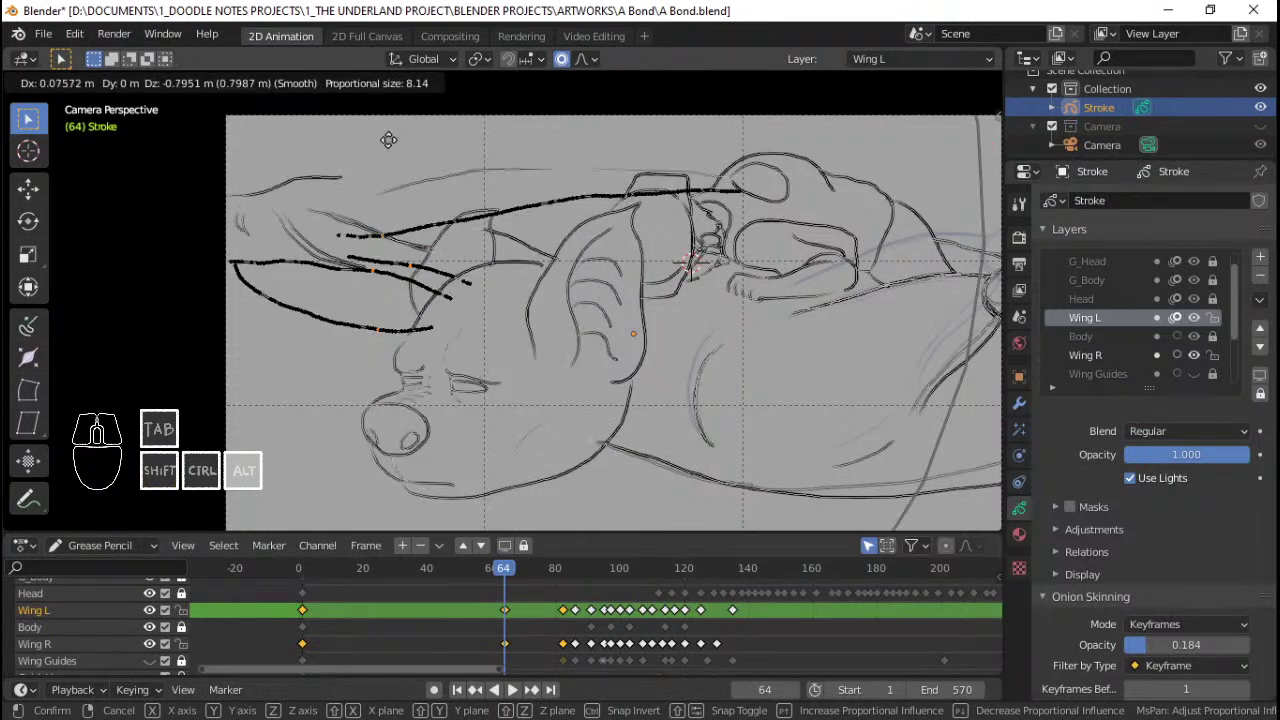
right_click(394, 158)
key(ctrl+z)
drag(324, 612, 449, 624)
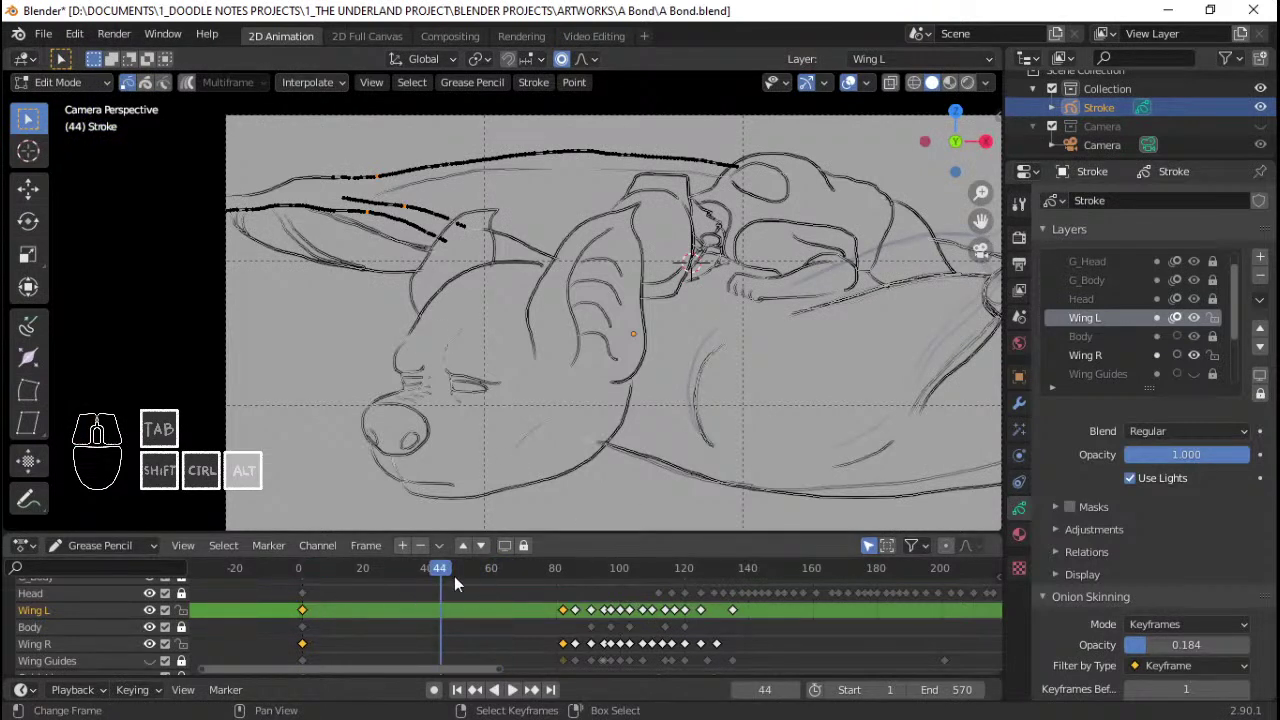
middle_click(104, 424)
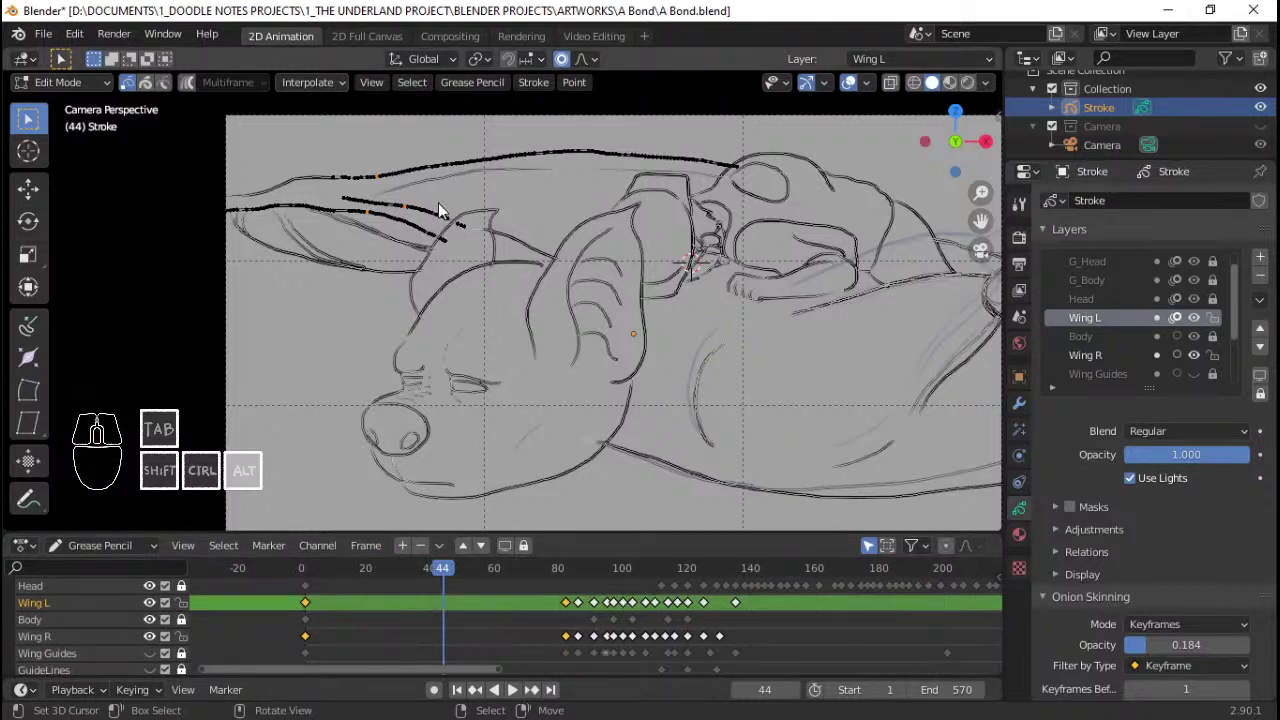
key(a)
key(ctrl+s)
key(ctrl+s)
key(ctrl+s)
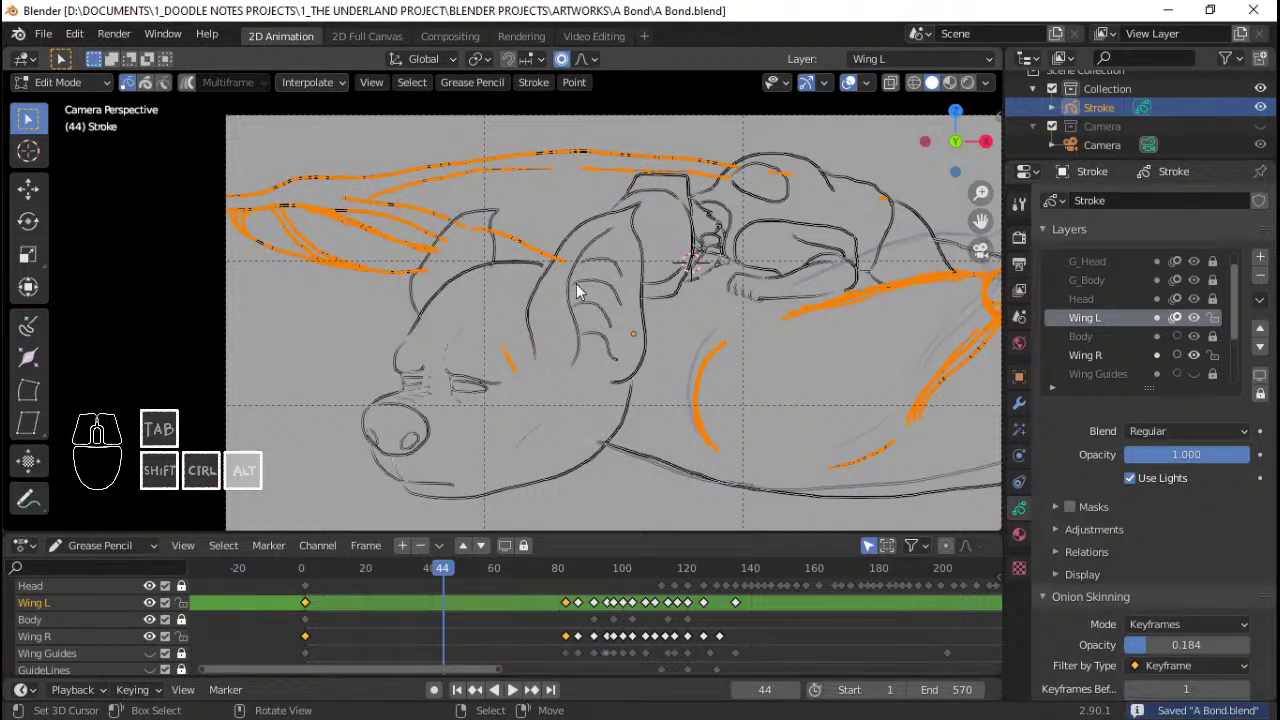
Step: Explore the Interpolate menu and select the left wing strokes in Edit Mode
click(325, 90)
double_click(325, 90)
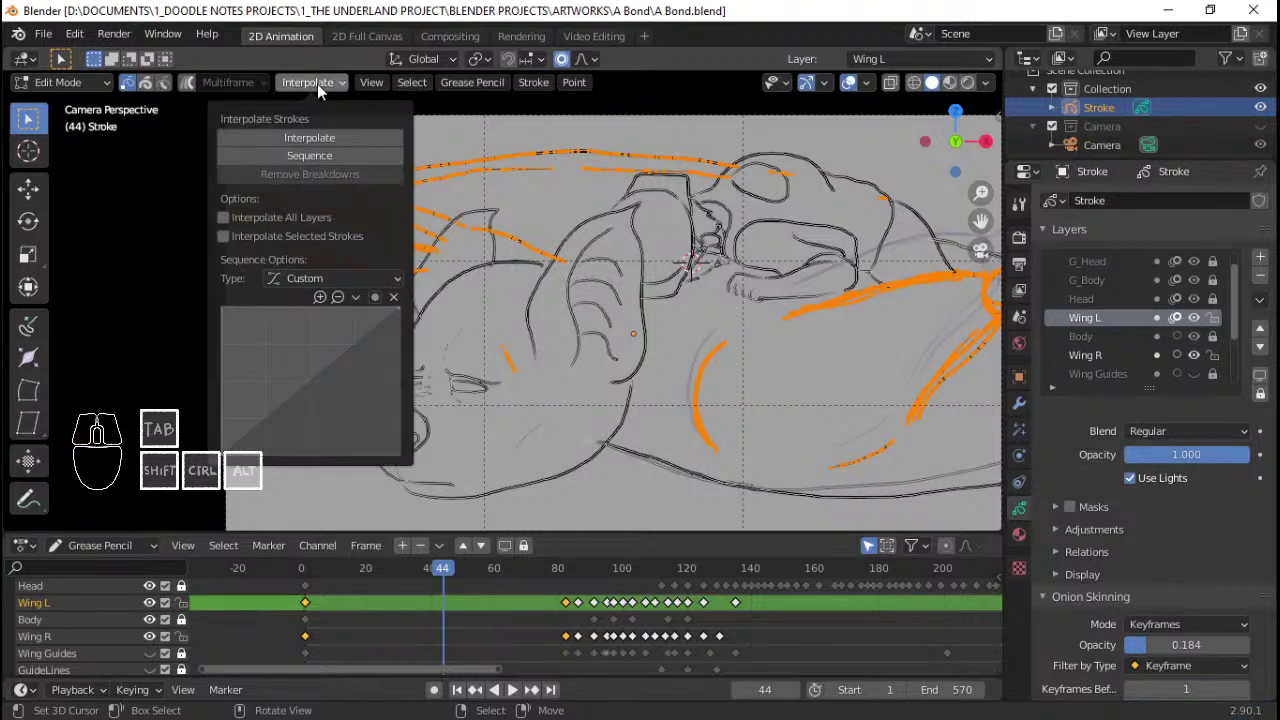
click(325, 90)
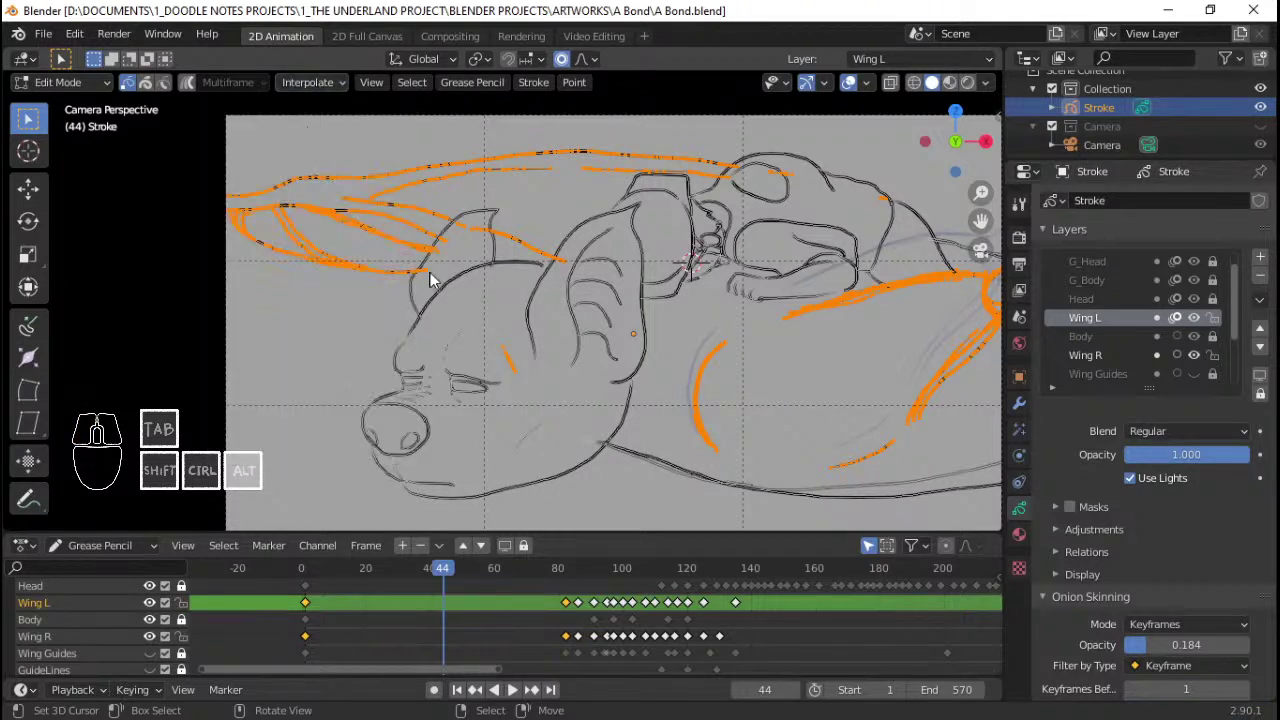
click(330, 92)
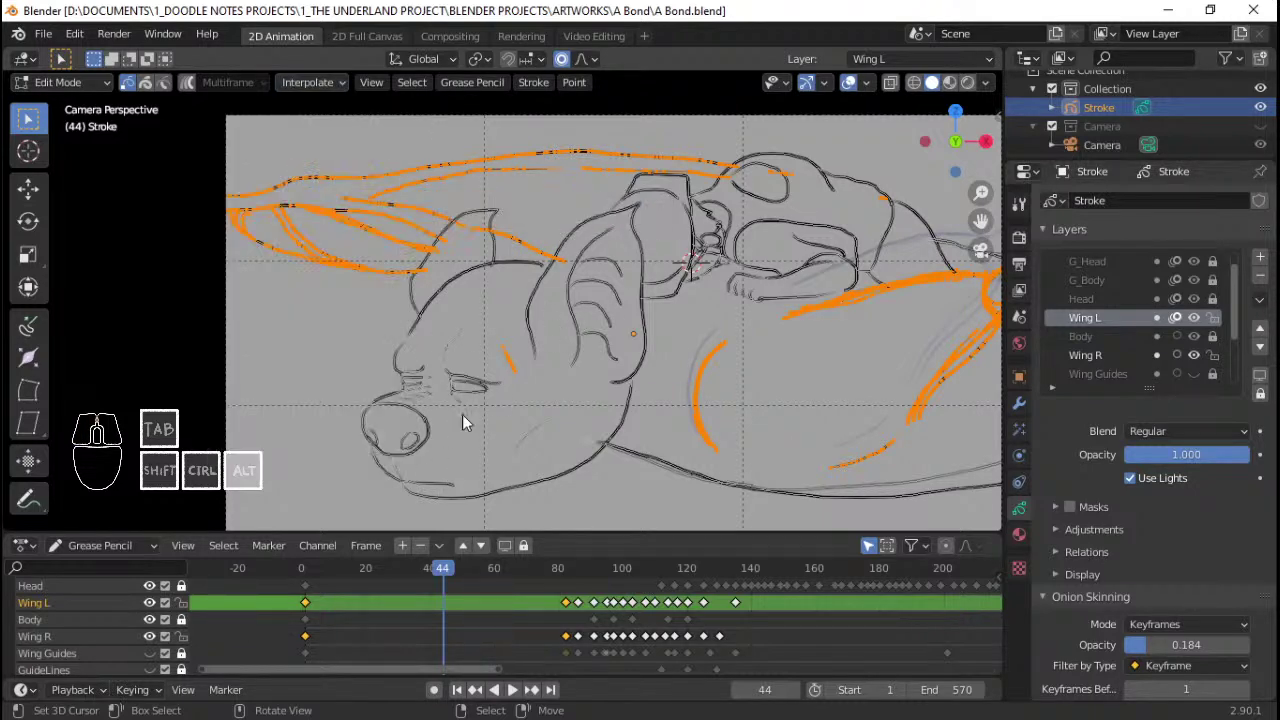
click(344, 87)
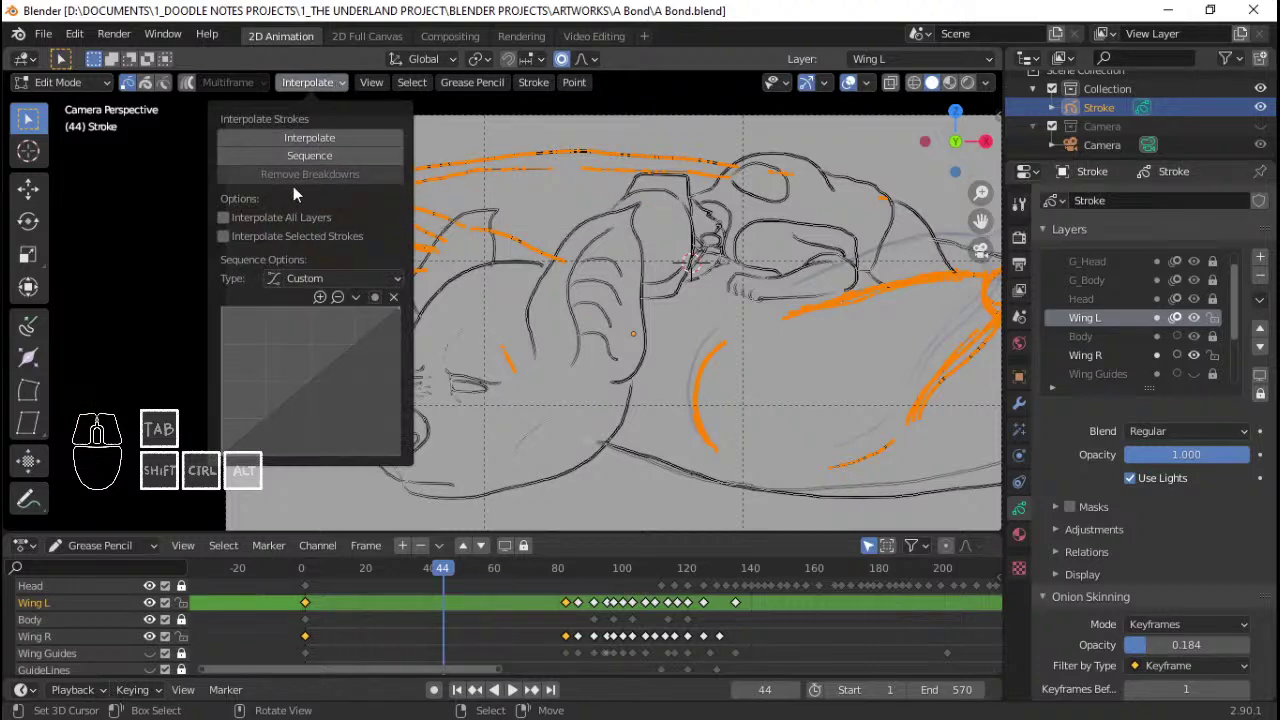
drag(712, 306, 652, 282)
drag(692, 261, 706, 236)
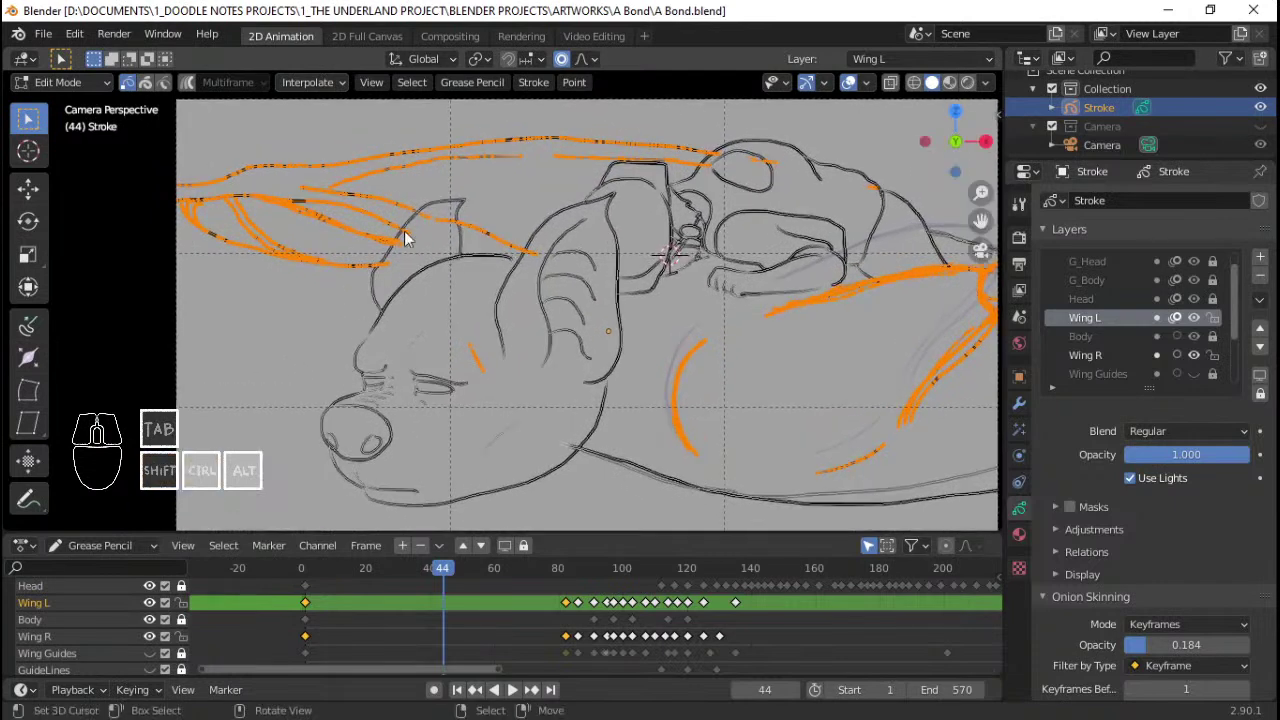
click(330, 91)
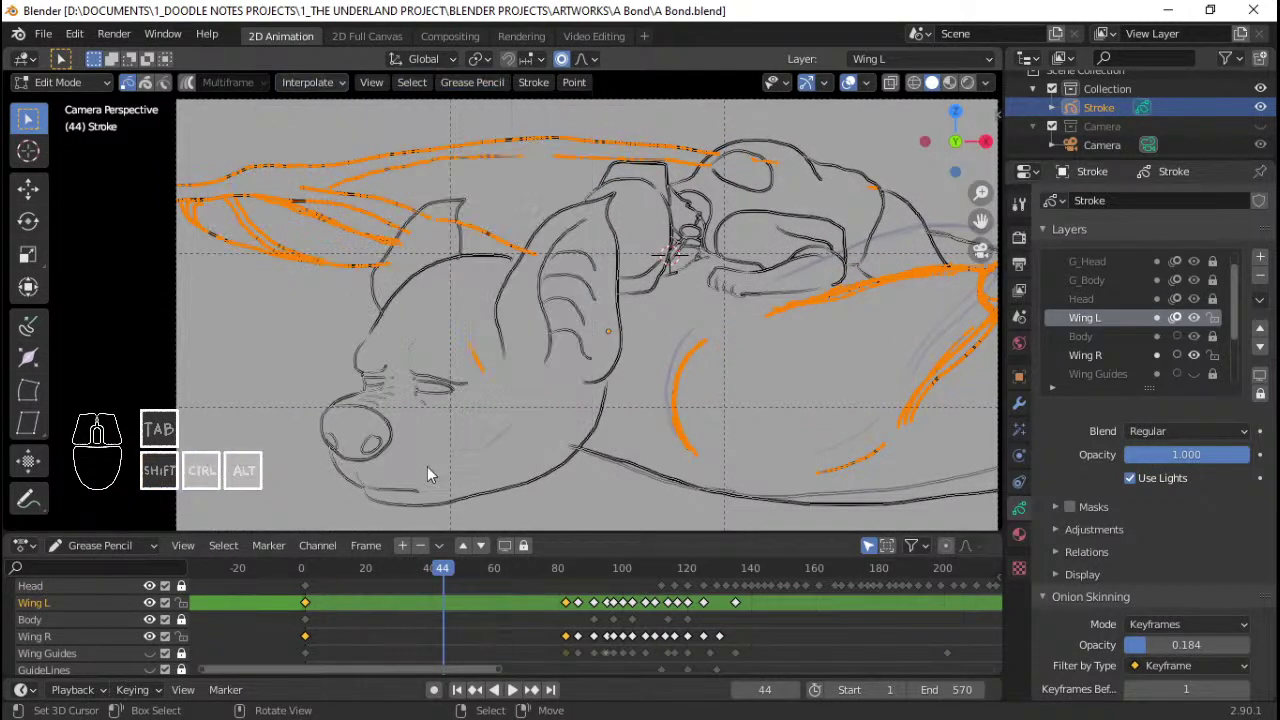
key(Tab)
key(Tab)
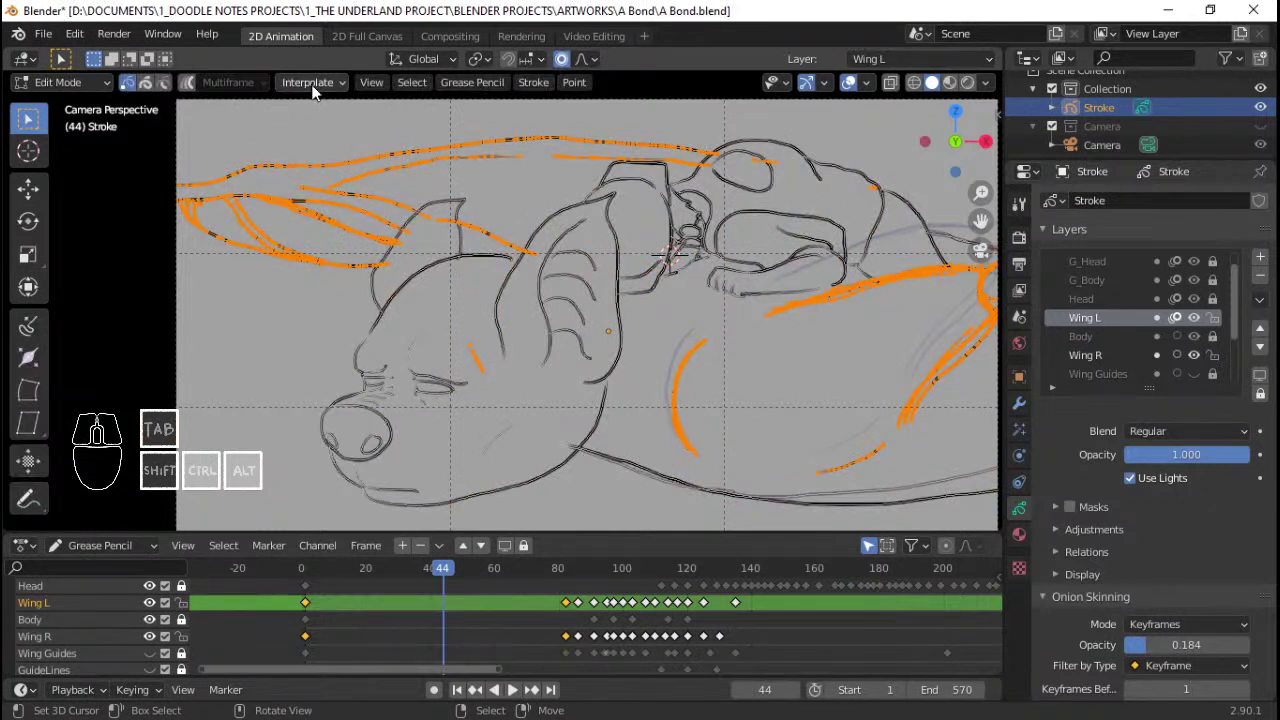
Step: Interpolate a Sequence of in-betweens with All Layers and Selected Strokes enabled
click(316, 89)
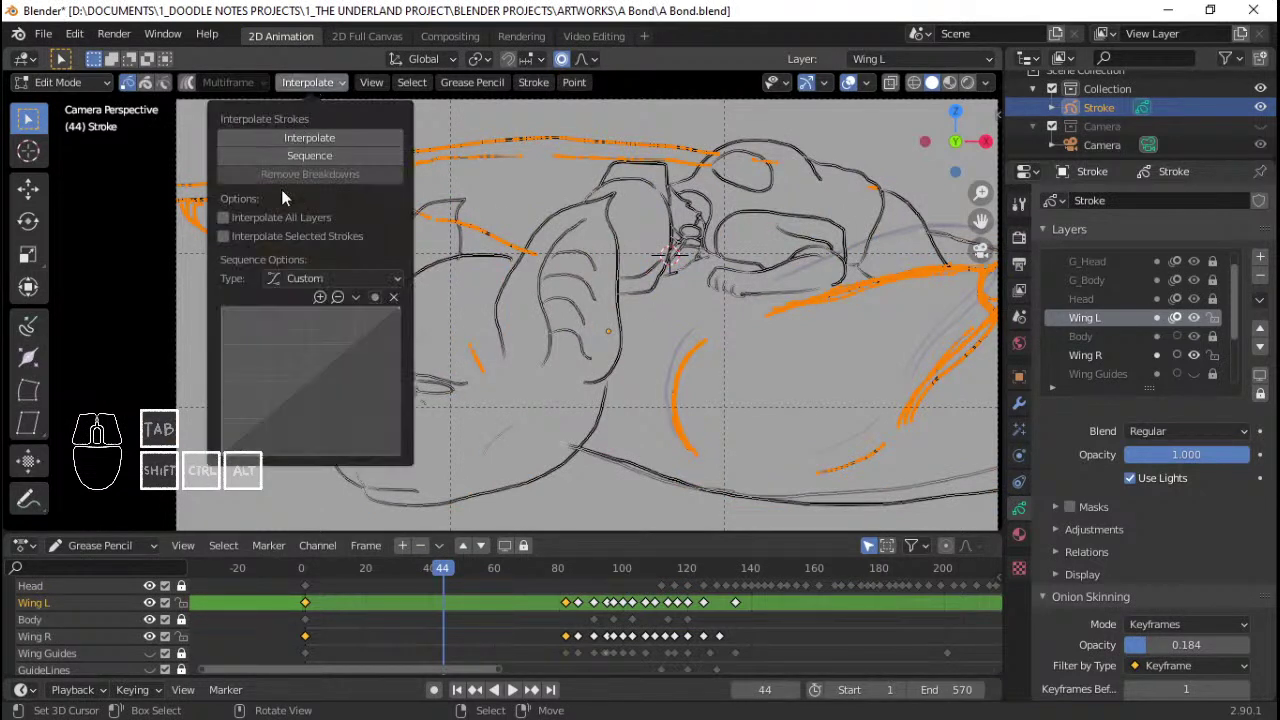
click(272, 221)
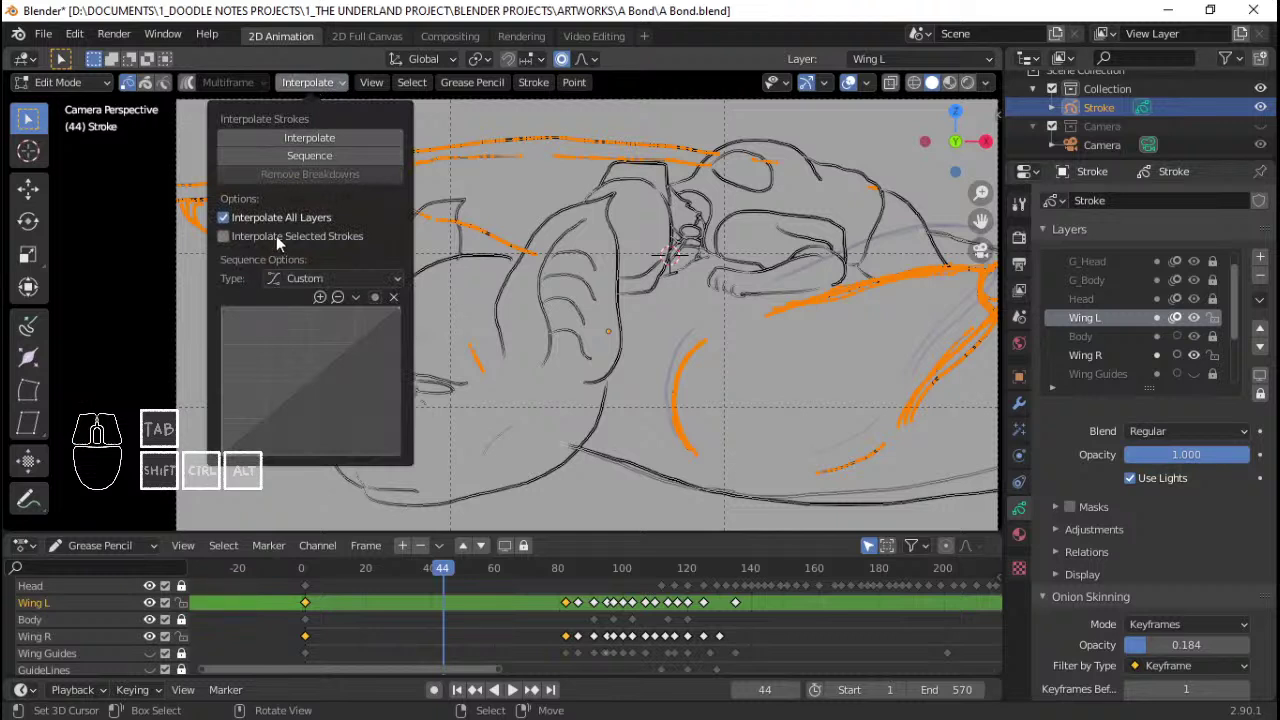
click(285, 241)
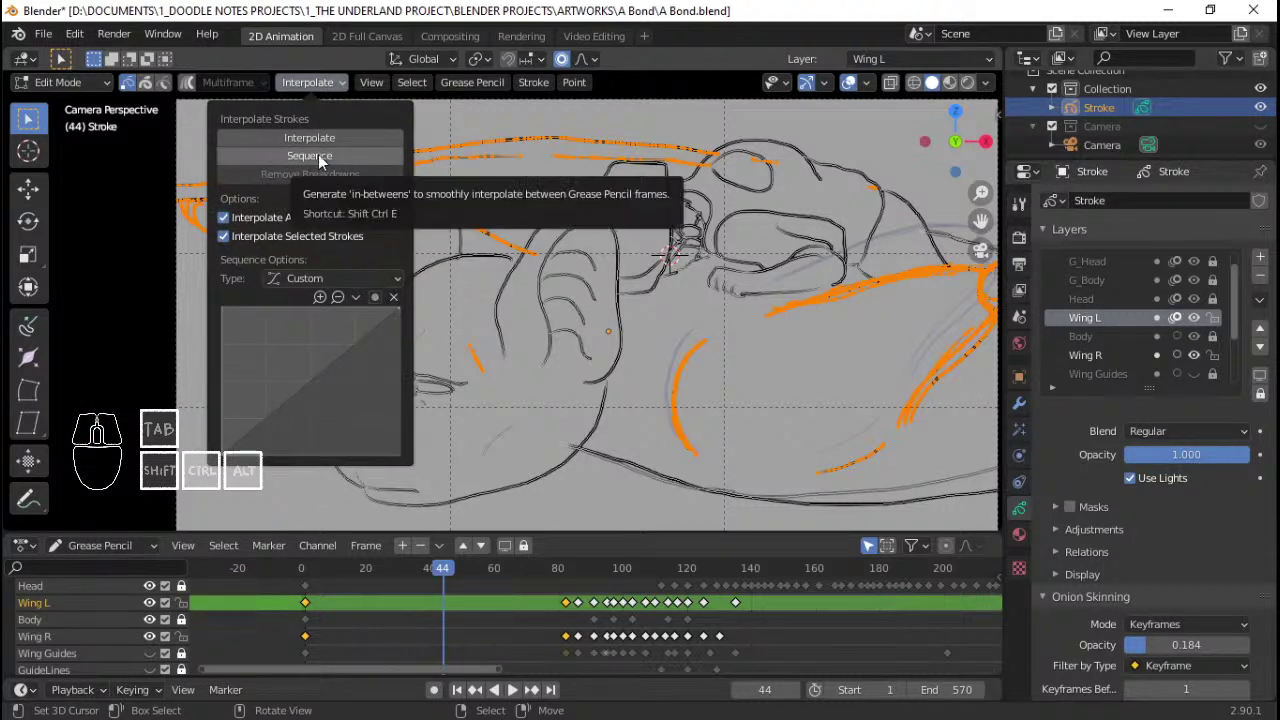
click(326, 160)
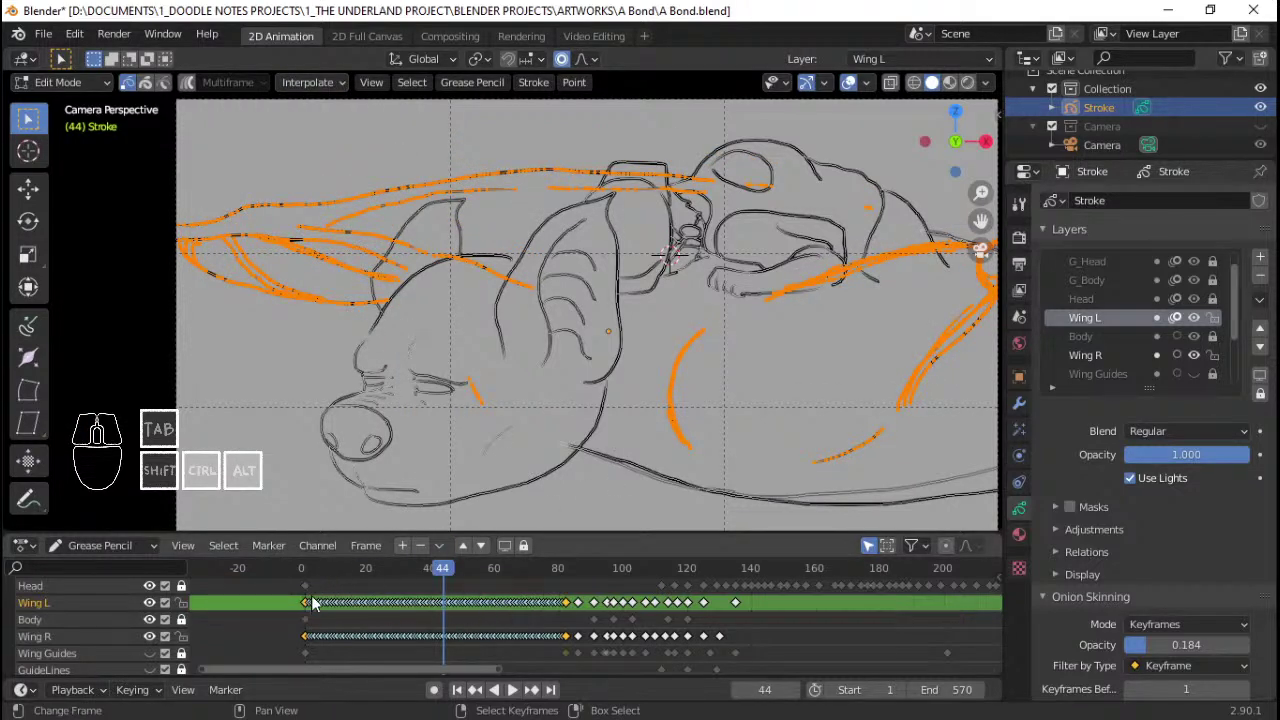
Step: Return to frame 1 in Object Mode and play the interpolated wing animation
click(313, 600)
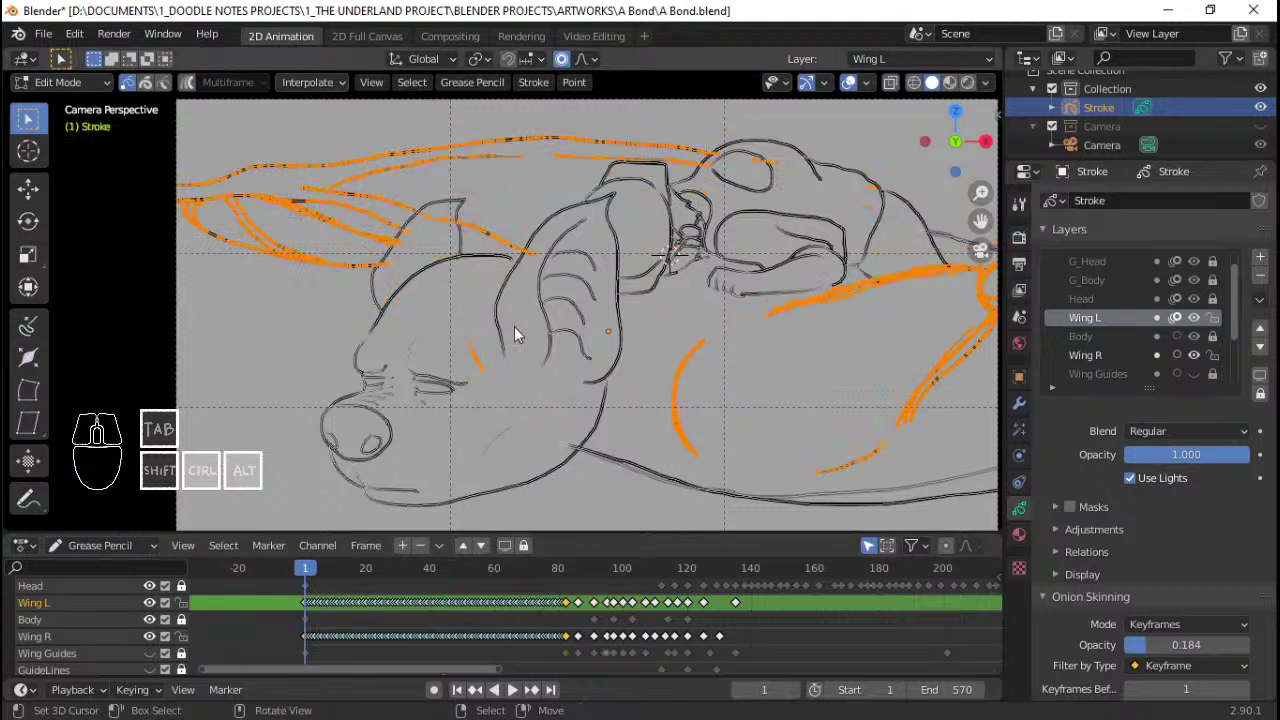
key(alt+a)
key(Tab)
key(space)
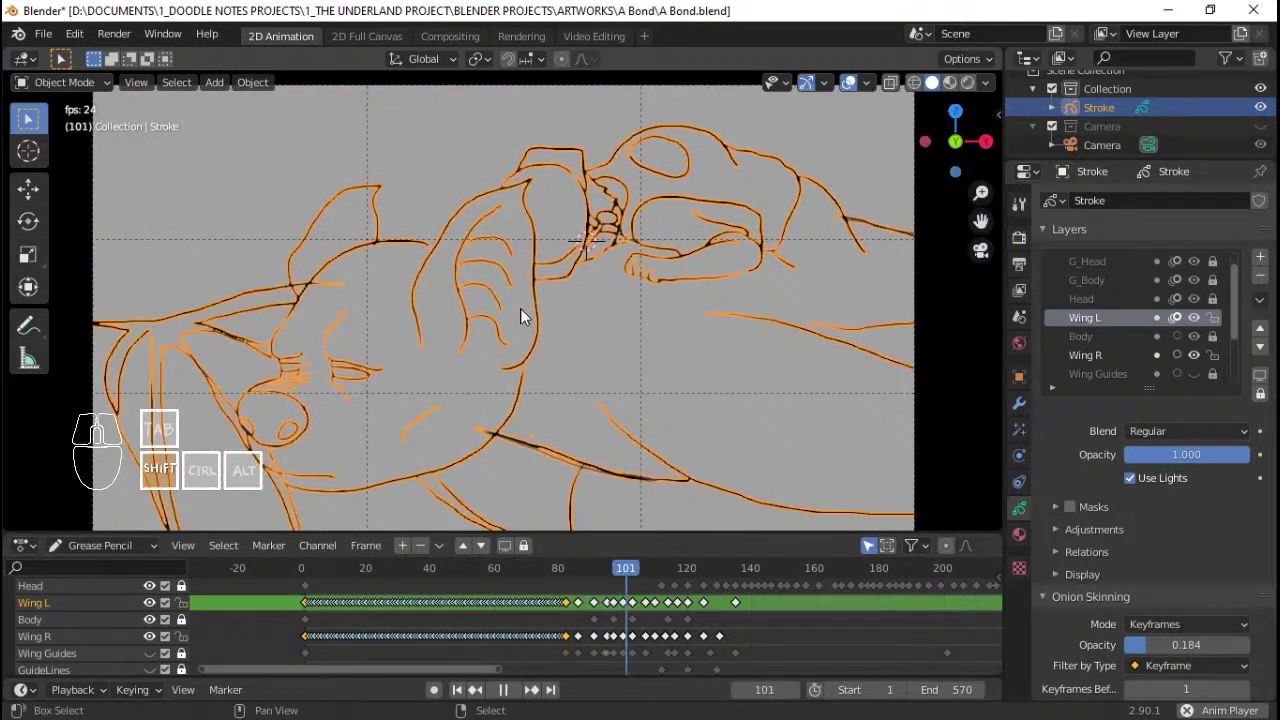
key(space)
click(477, 590)
key(space)
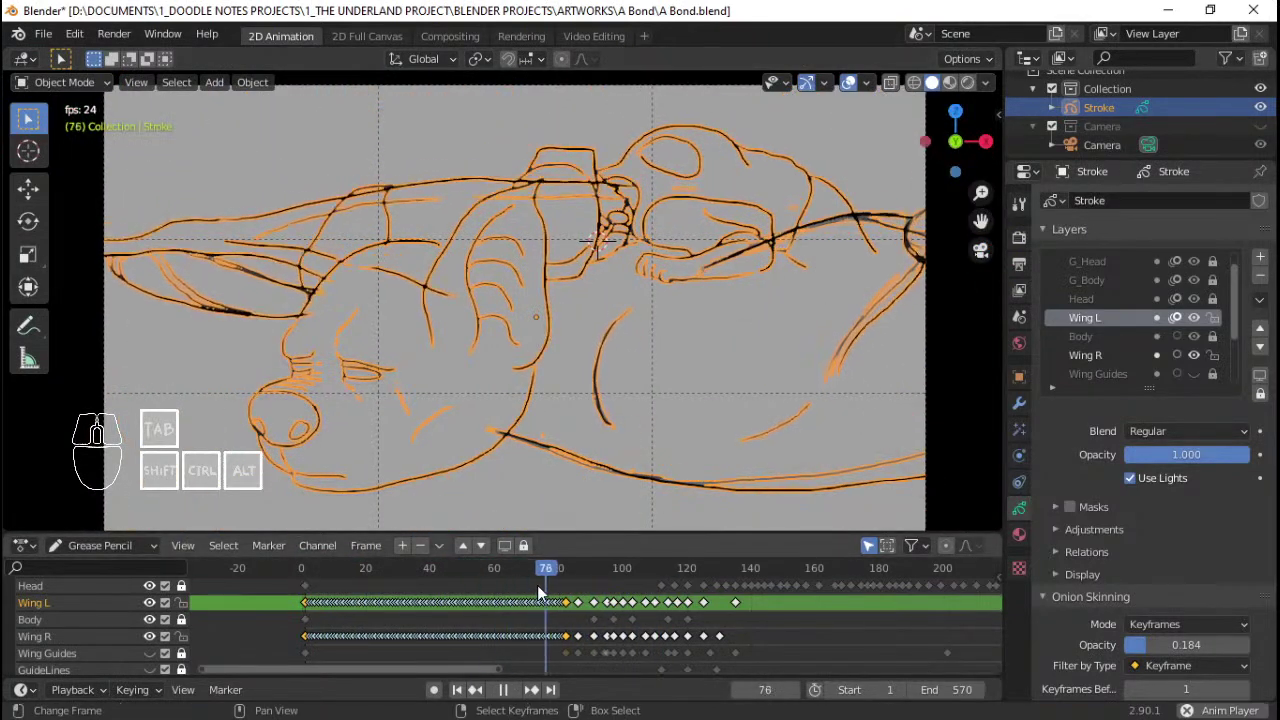
key(space)
Step: Stop playback around frame 84 and enter Edit Mode with all strokes selected
click(310, 599)
key(space)
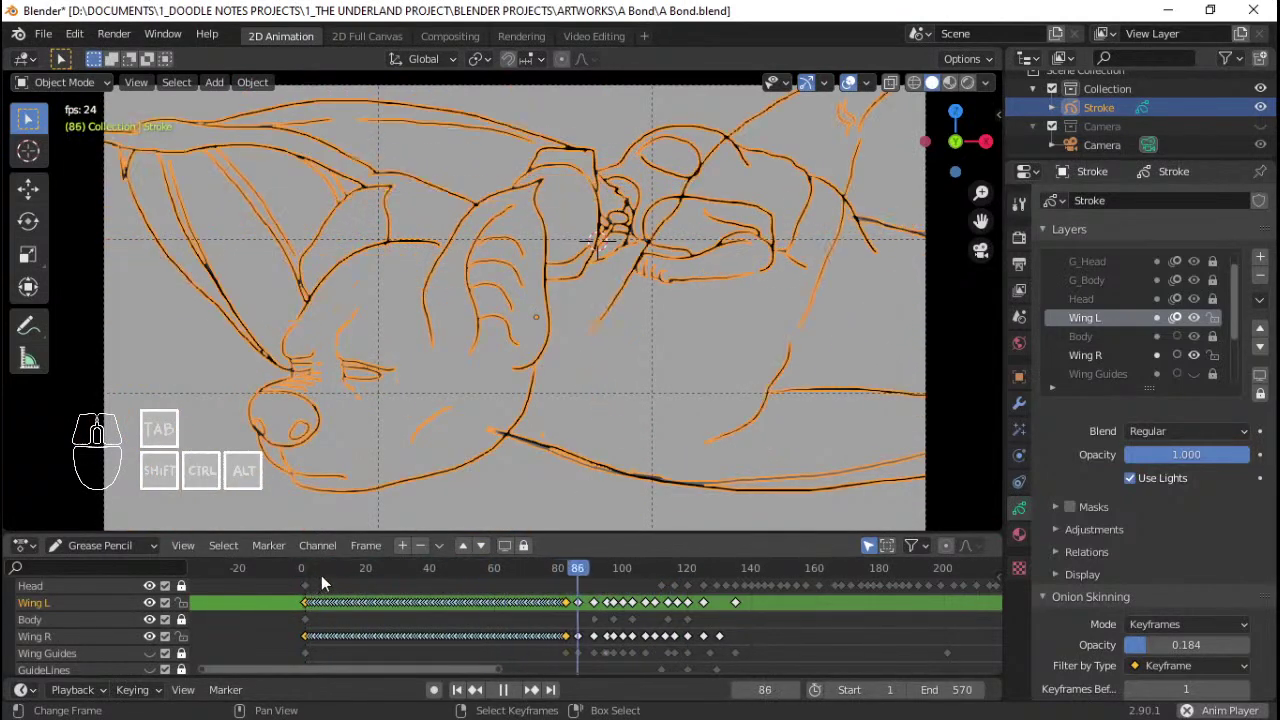
key(space)
click(544, 611)
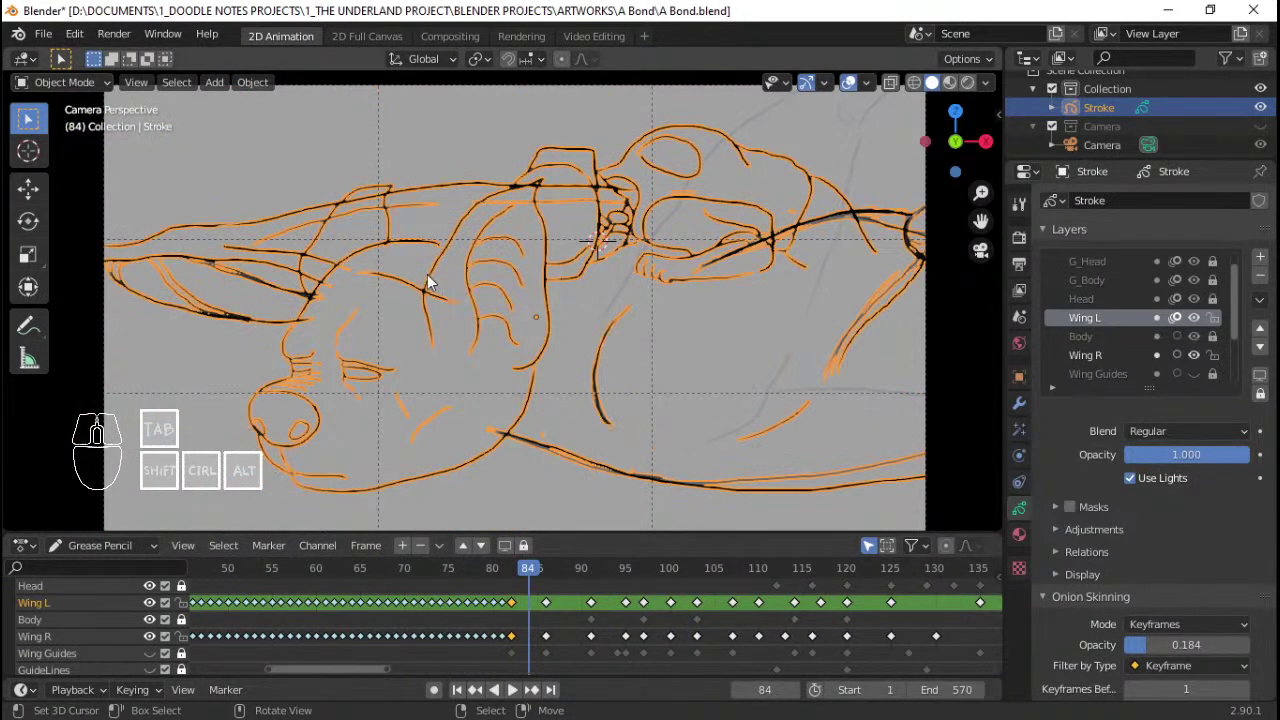
drag(537, 607, 515, 611)
drag(521, 611, 528, 574)
key(Tab)
key(a)
Step: Step through the in-between wing frames from 82 to 127 and select a Wing R keyframe
click(340, 79)
click(339, 166)
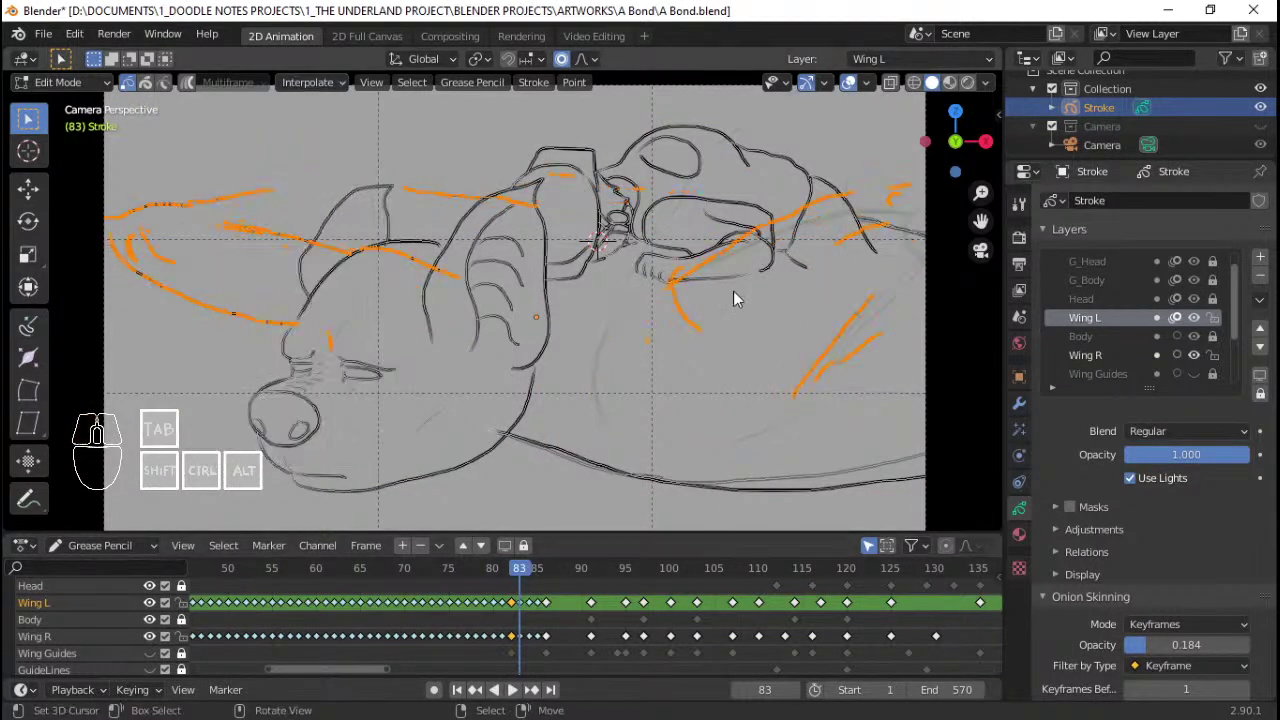
drag(520, 611, 540, 604)
key(ctrl+z)
key(ctrl+z)
drag(494, 629, 672, 612)
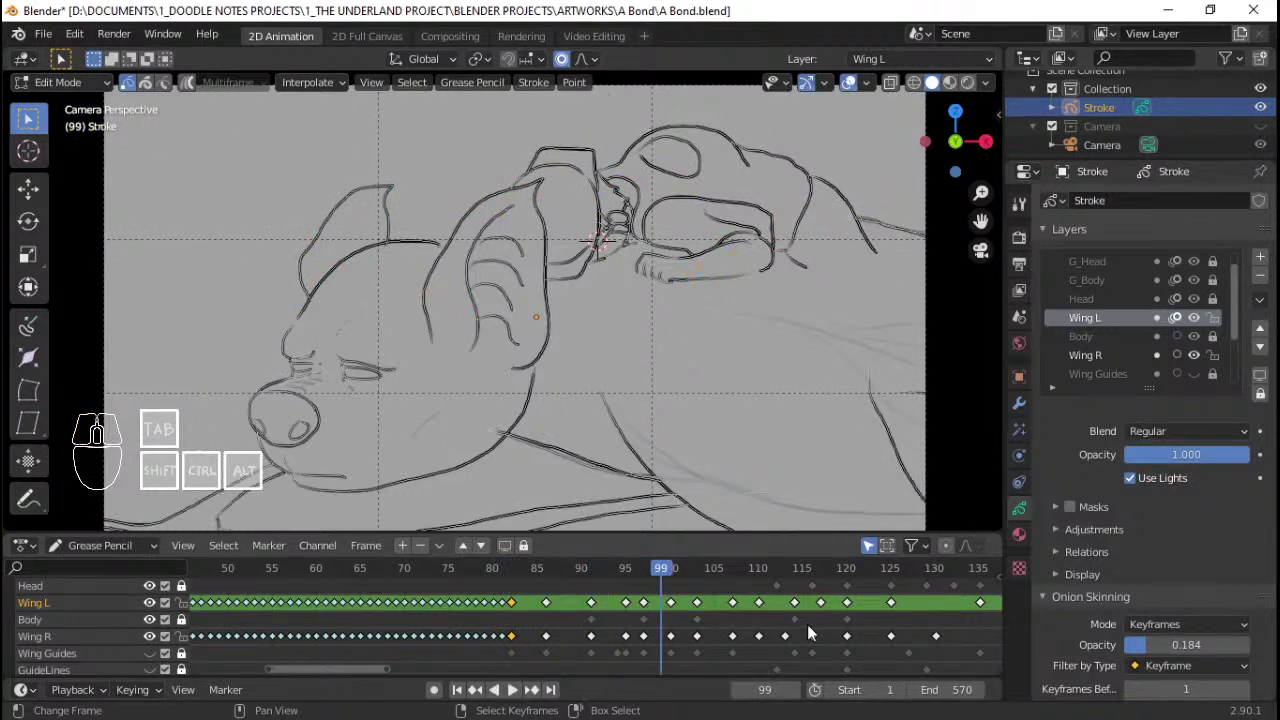
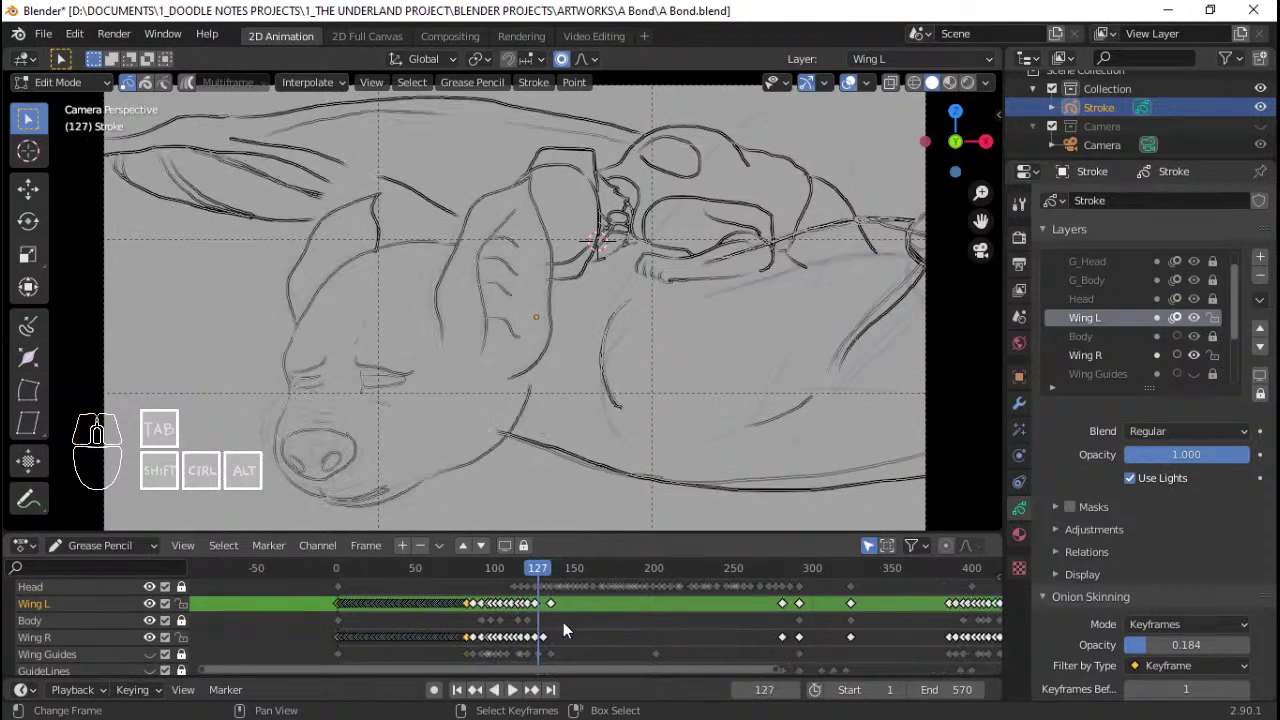
right_click(450, 638)
Step: Reposition the selected keyframe and interpolate a sequence for the right wing strokes from about frame 128
key(g)
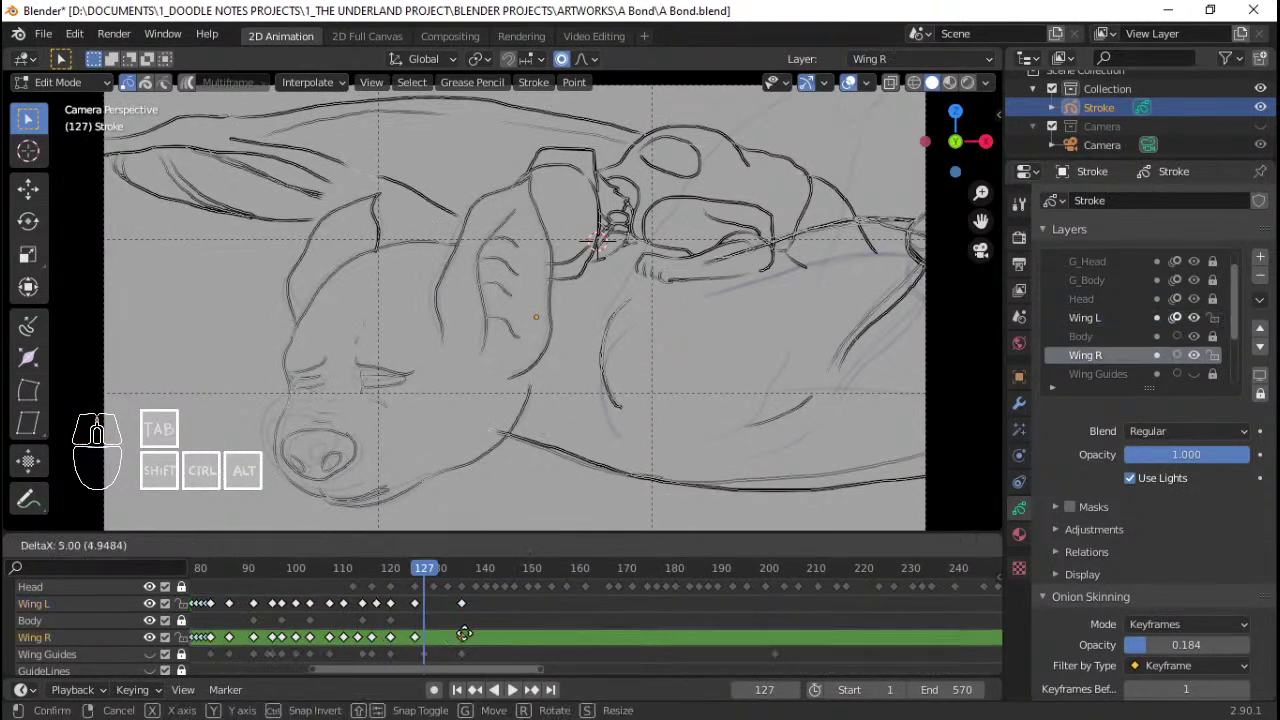
click(473, 638)
drag(396, 624, 437, 622)
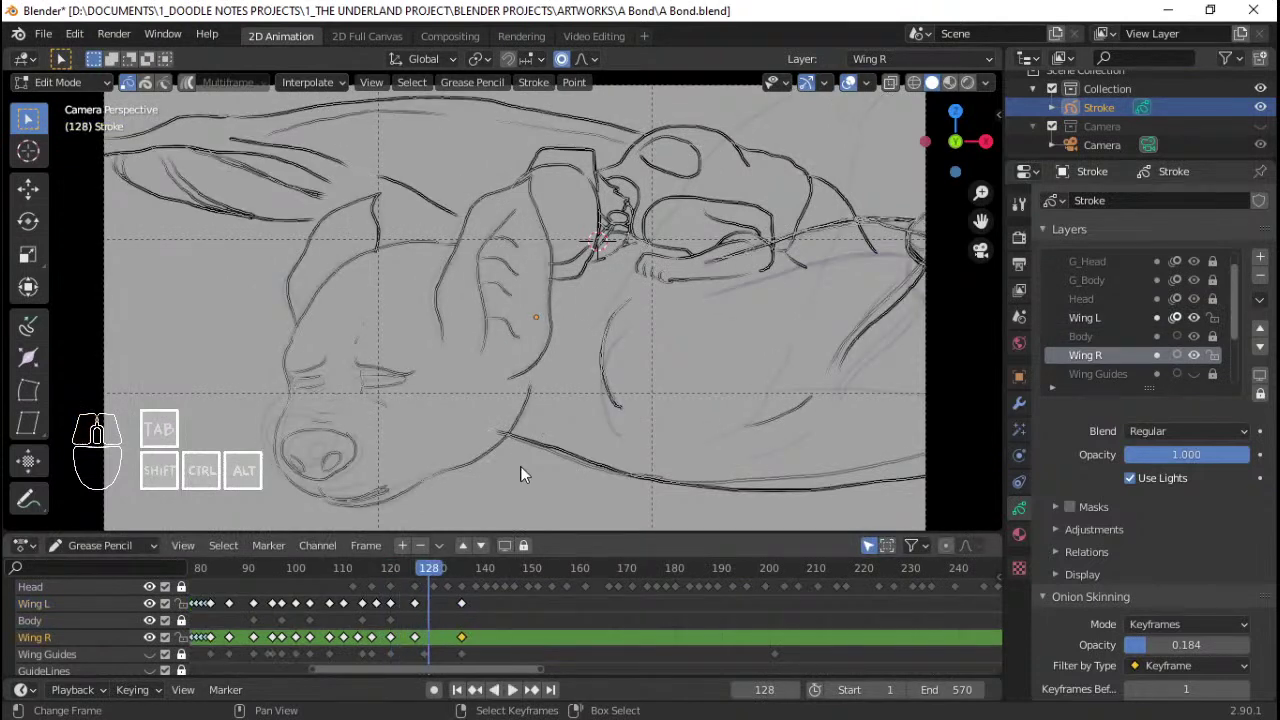
key(a)
drag(409, 624, 443, 612)
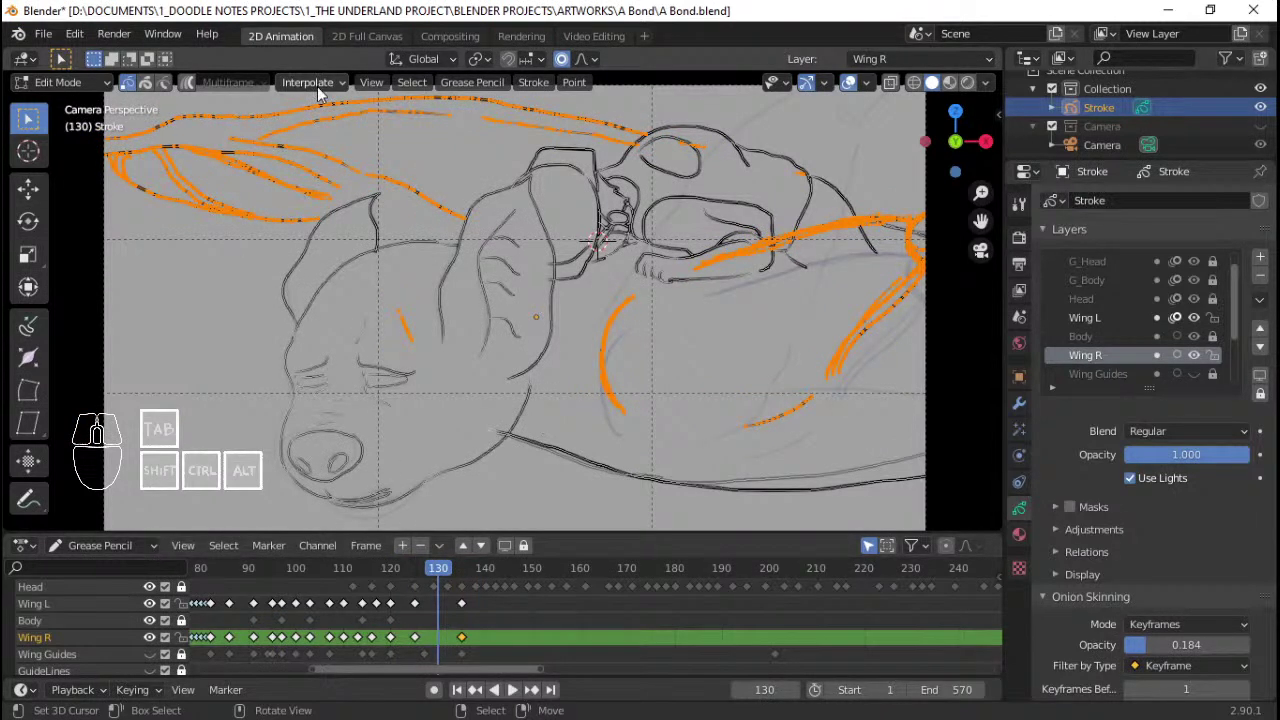
click(325, 92)
click(338, 155)
click(335, 617)
Step: Review playback around frames 128–146 and undo the unwanted interpolation
key(space)
key(space)
drag(373, 588, 409, 591)
click(398, 587)
key(space)
key(space)
key(ctrl+z)
key(ctrl+z)
click(336, 595)
key(space)
key(space)
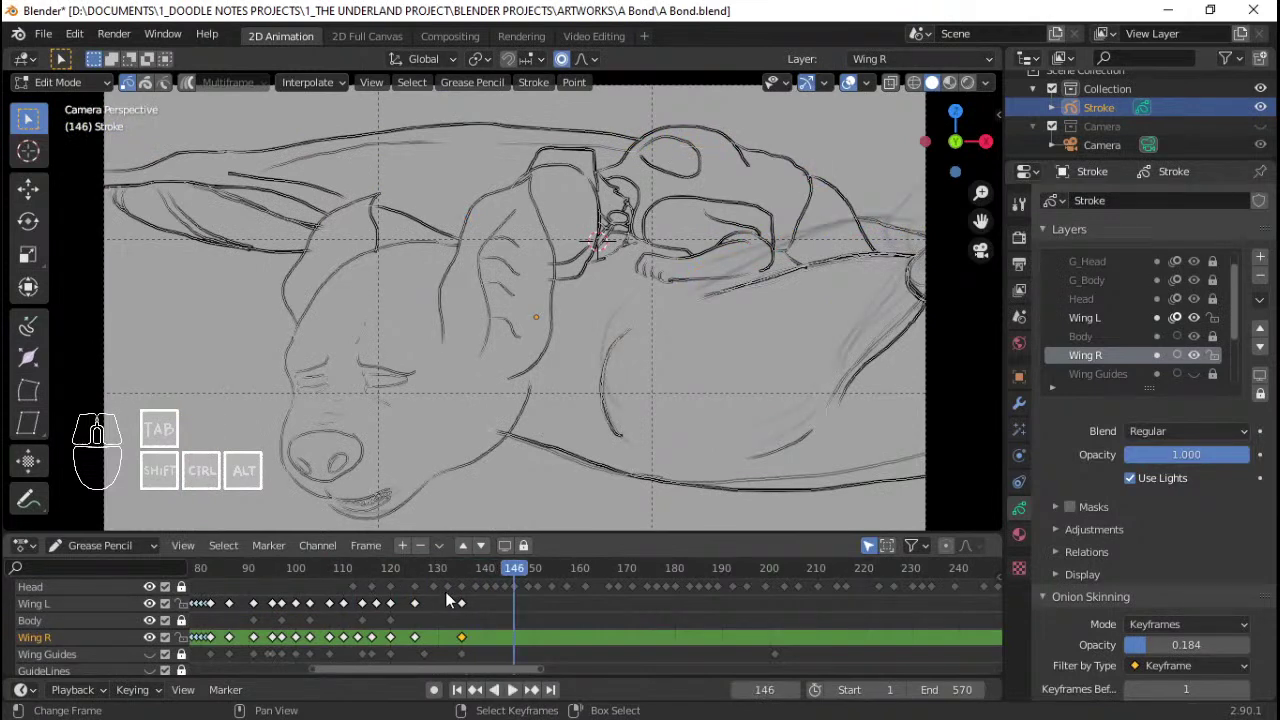
click(358, 599)
key(space)
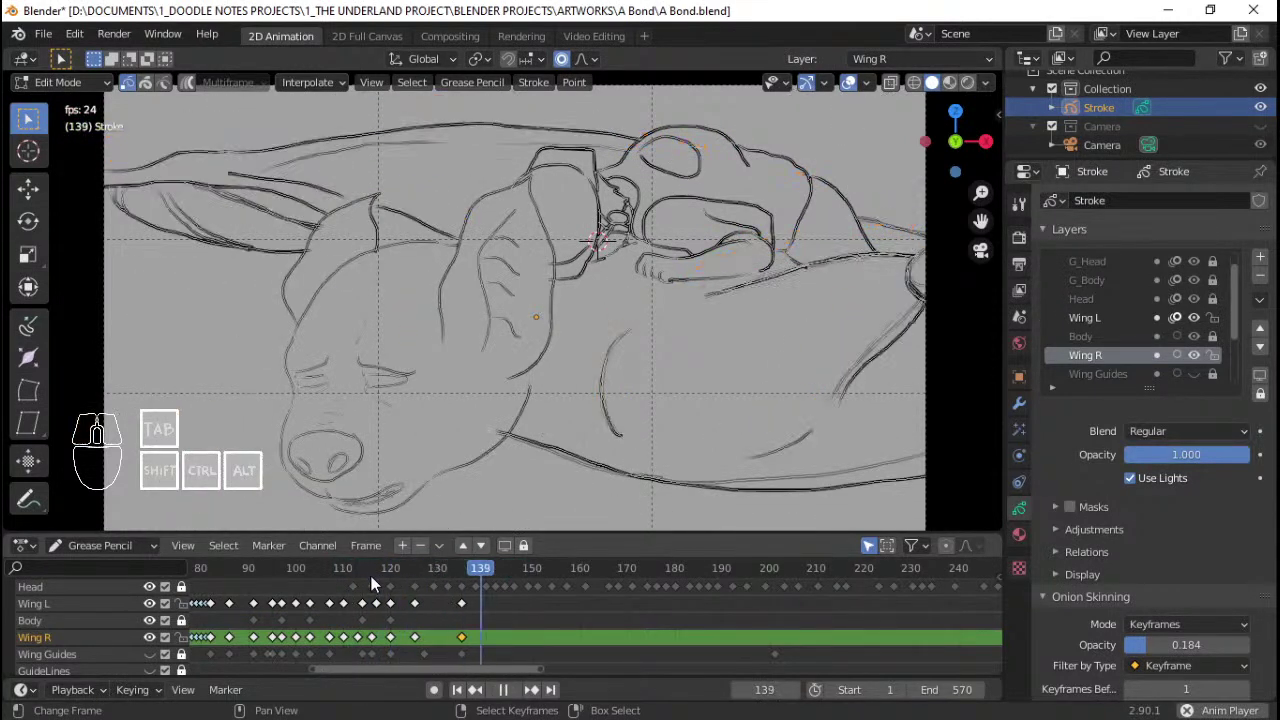
key(space)
click(408, 616)
key(space)
key(space)
Step: Move the Wing R and Wing L keyframes to frame 138 and play back to check the timing
right_click(505, 609)
right_click(501, 609)
right_click(498, 634)
right_click(501, 641)
key(g)
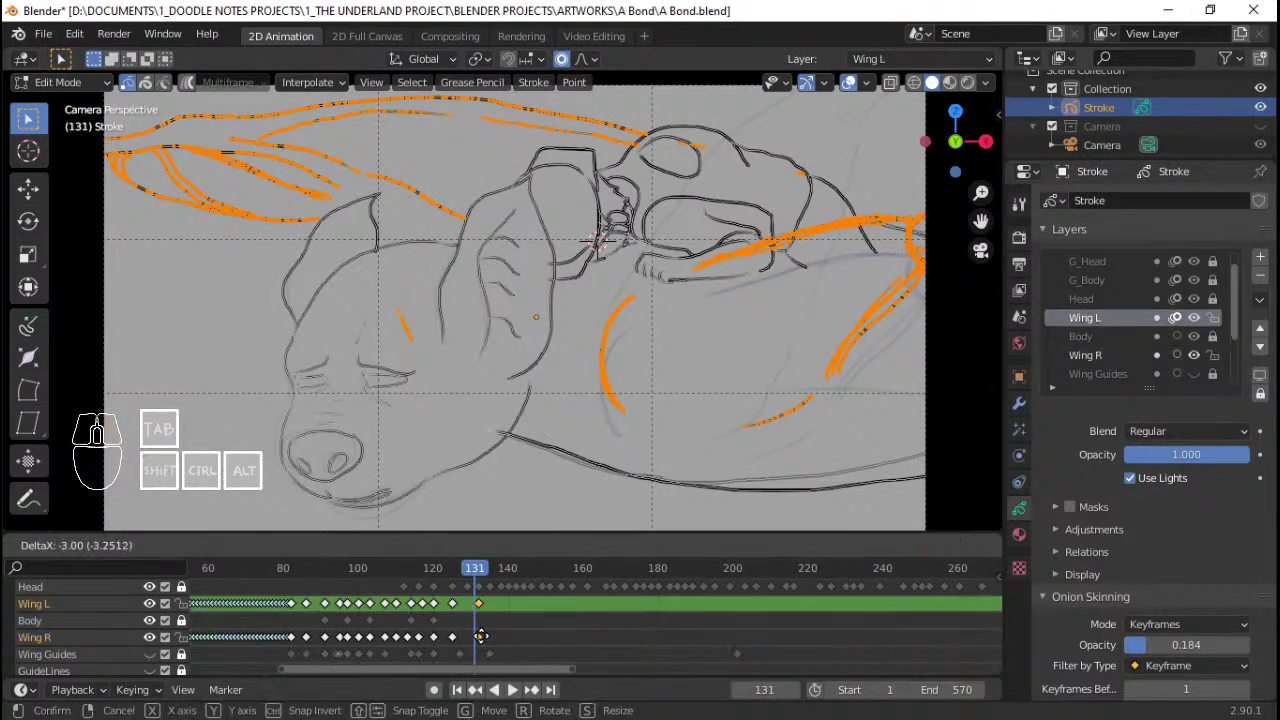
click(486, 640)
click(421, 622)
key(space)
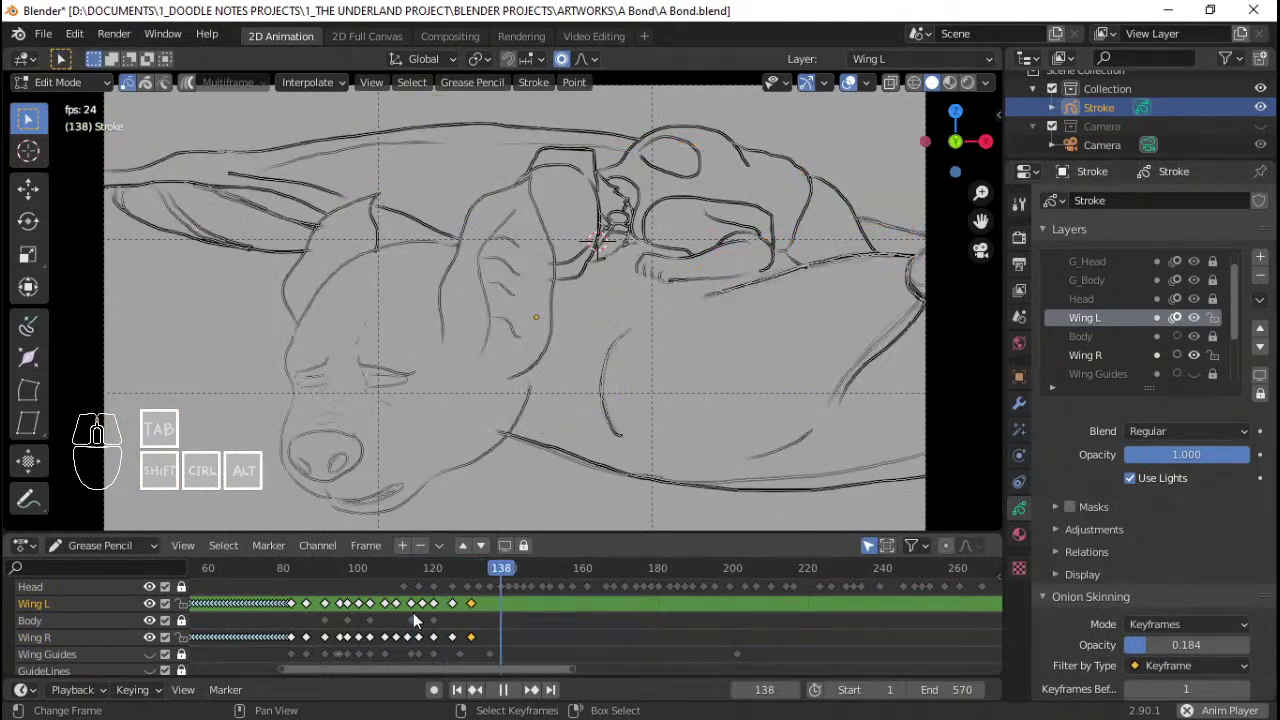
key(space)
click(422, 618)
key(space)
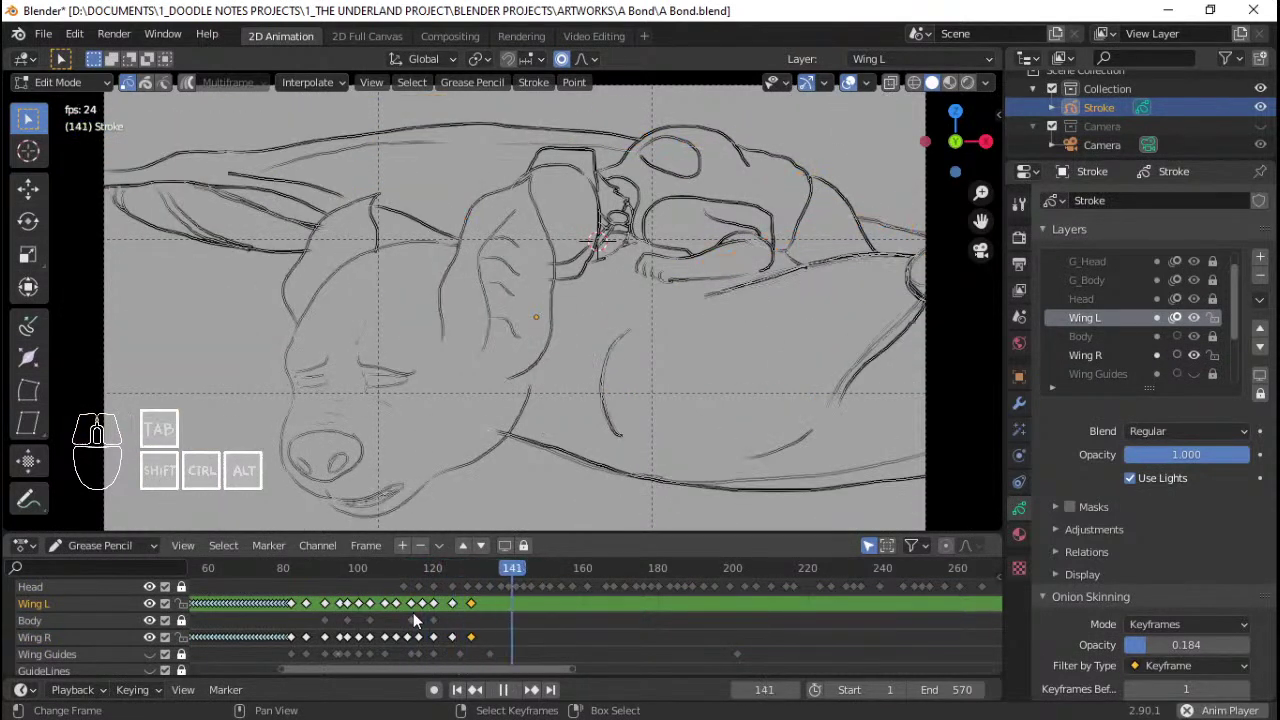
key(space)
key(space)
key(space)
Step: Interpolate a sequence for both wings from frame 207, review it, and undo it
click(579, 611)
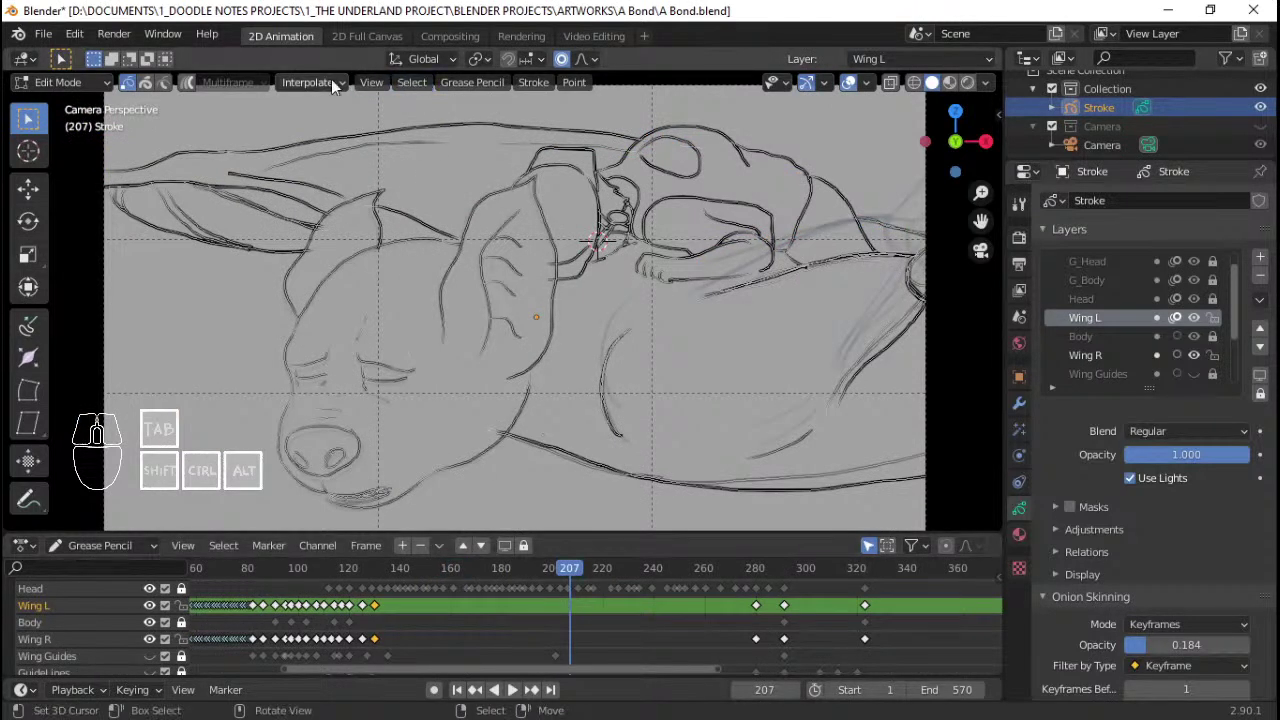
key(a)
click(322, 92)
click(328, 167)
drag(749, 625, 341, 597)
key(space)
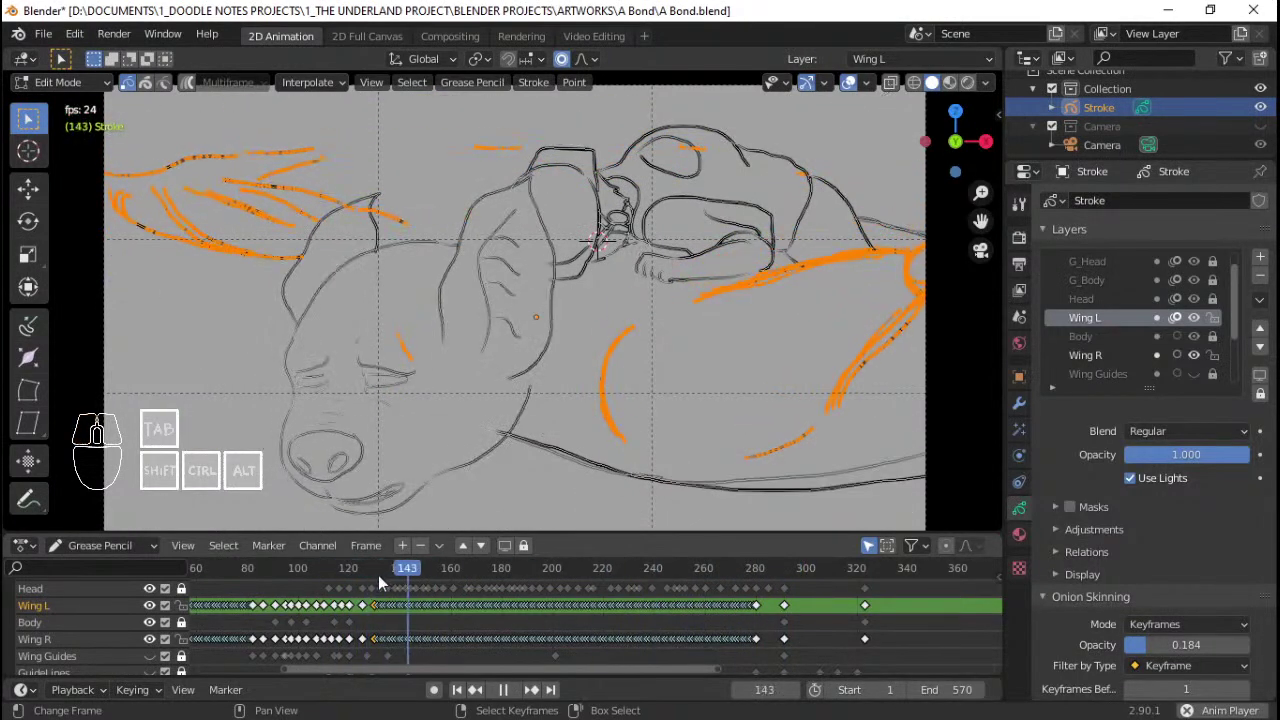
key(space)
key(ctrl+z)
key(ctrl+z)
Step: Generate in-between wing frames filling the gap near frames 278–290 with Interpolate Sequence
drag(746, 622, 779, 622)
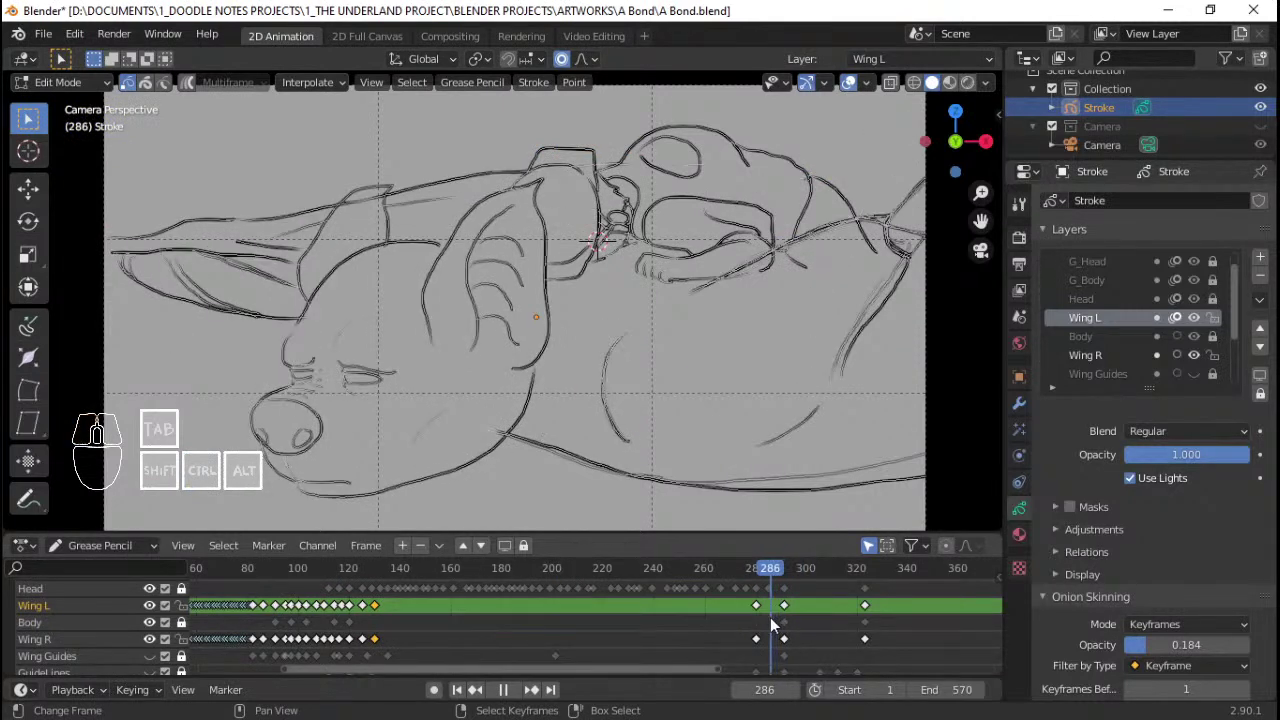
key(a)
click(312, 88)
click(340, 158)
key(ctrl+z)
drag(762, 617, 760, 613)
right_click(765, 606)
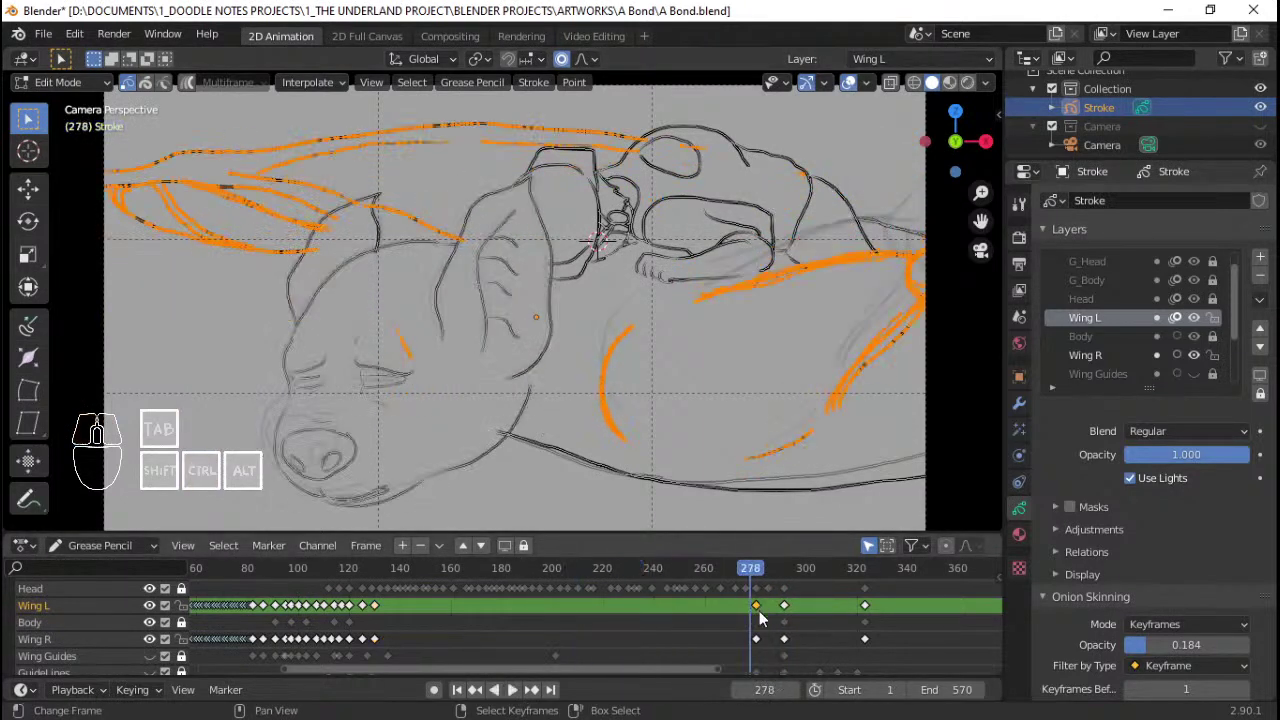
Step: Save the blend file and restart playback from an early frame
key(ctrl+s)
key(Tab)
click(350, 616)
key(space)
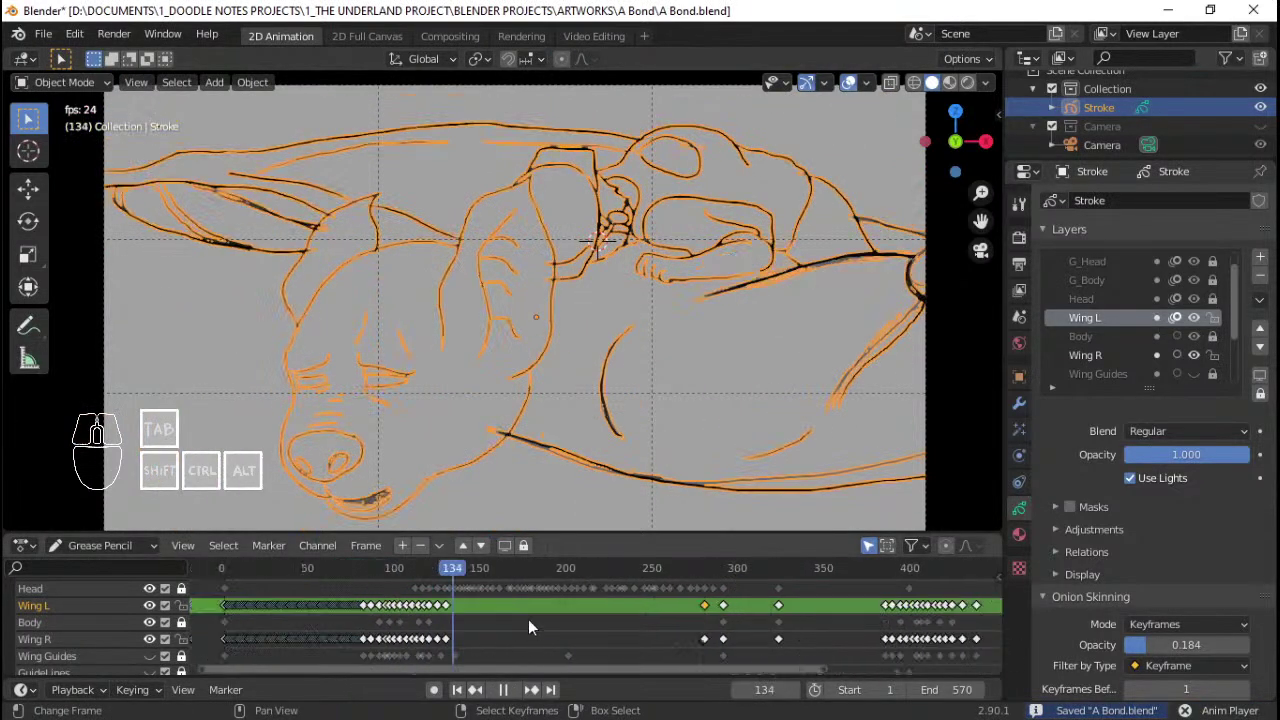
Step: Play back the animation from an earlier frame to review the wing motion
key(space)
click(378, 614)
key(space)
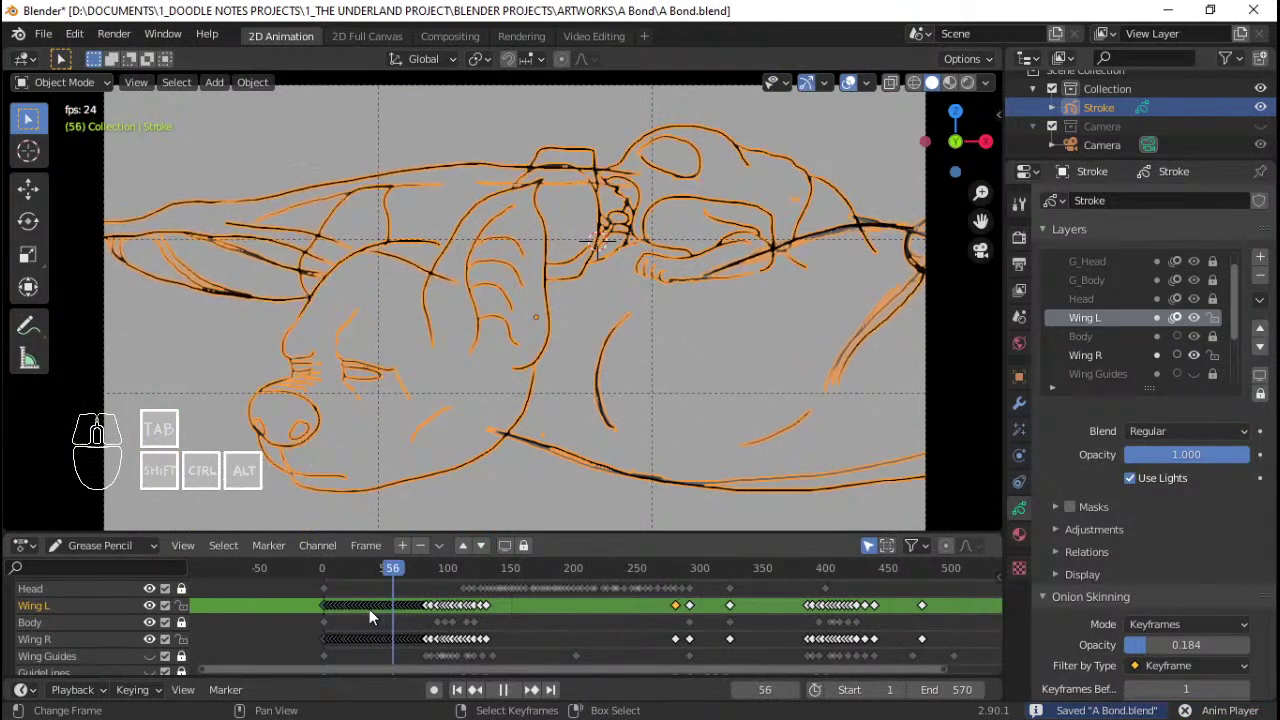
key(space)
key(space)
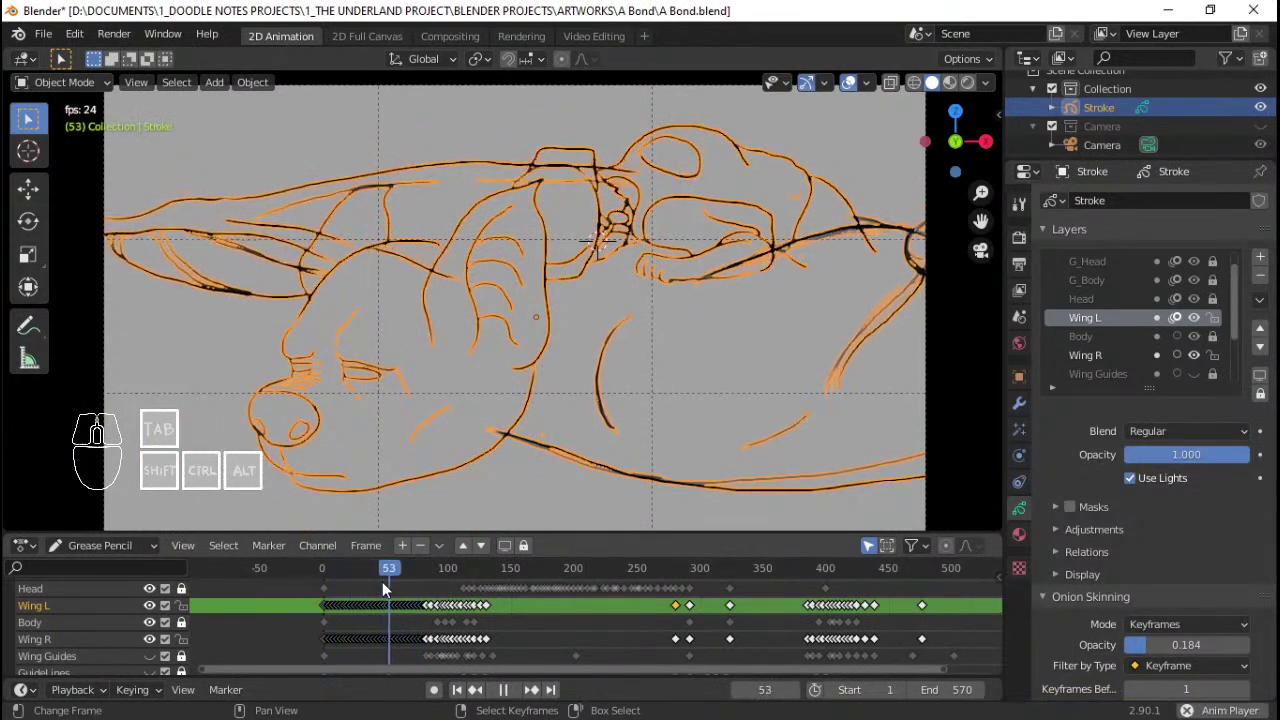
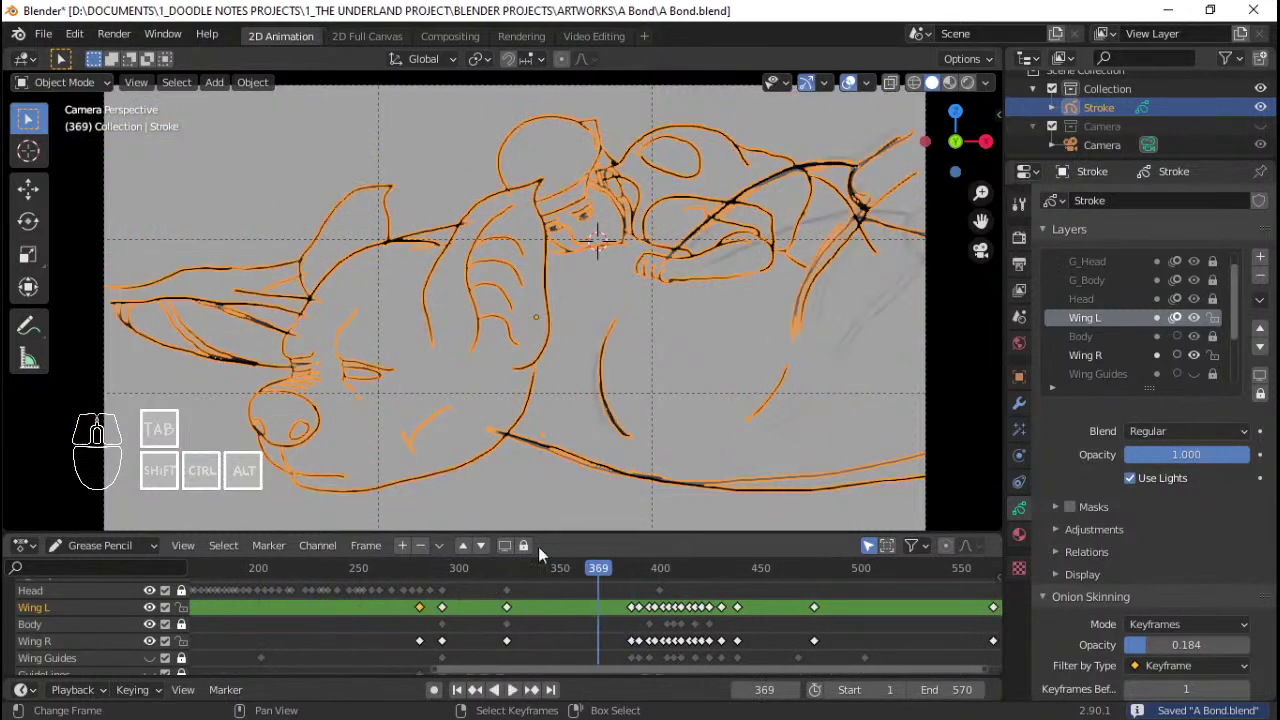
Step: Interpolate a sequence on both wing layers between the keyframes near frames 350 and 390
key(a)
key(Tab)
key(a)
click(332, 85)
click(336, 158)
drag(514, 619, 614, 587)
key(ctrl+z)
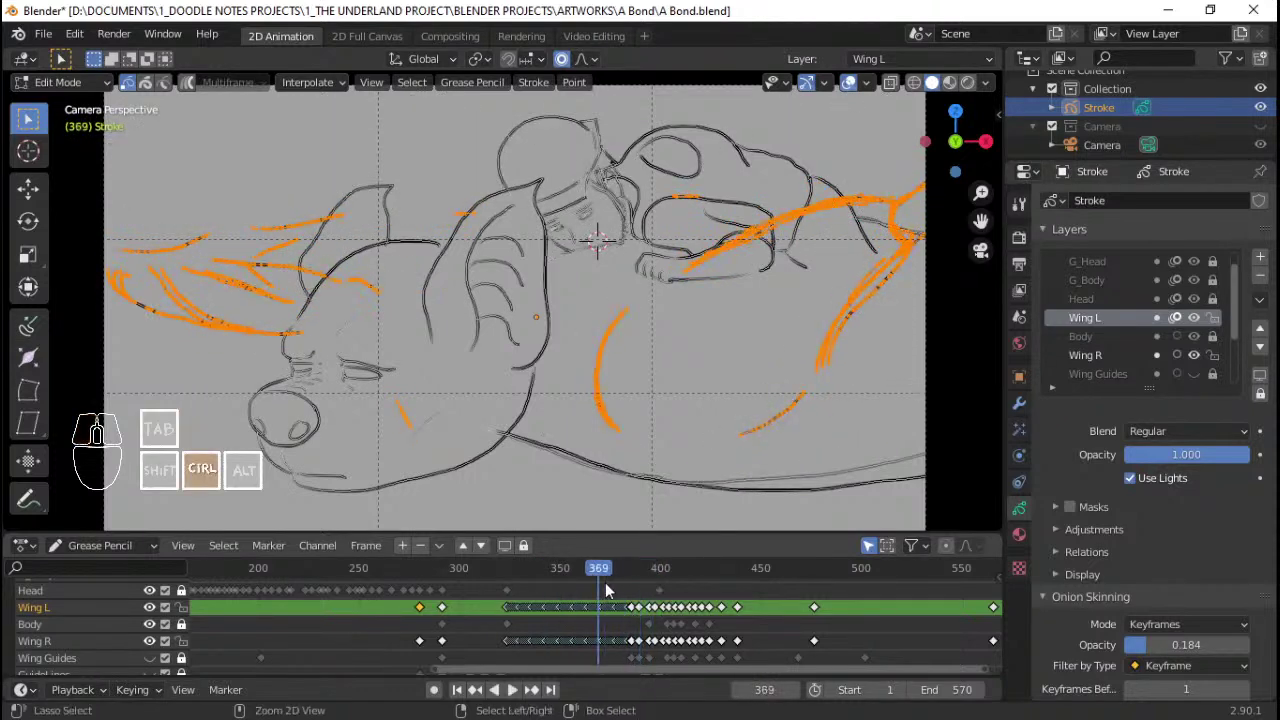
Step: Select the wing keyframes and move them out to the final frame 570
key(ctrl+z)
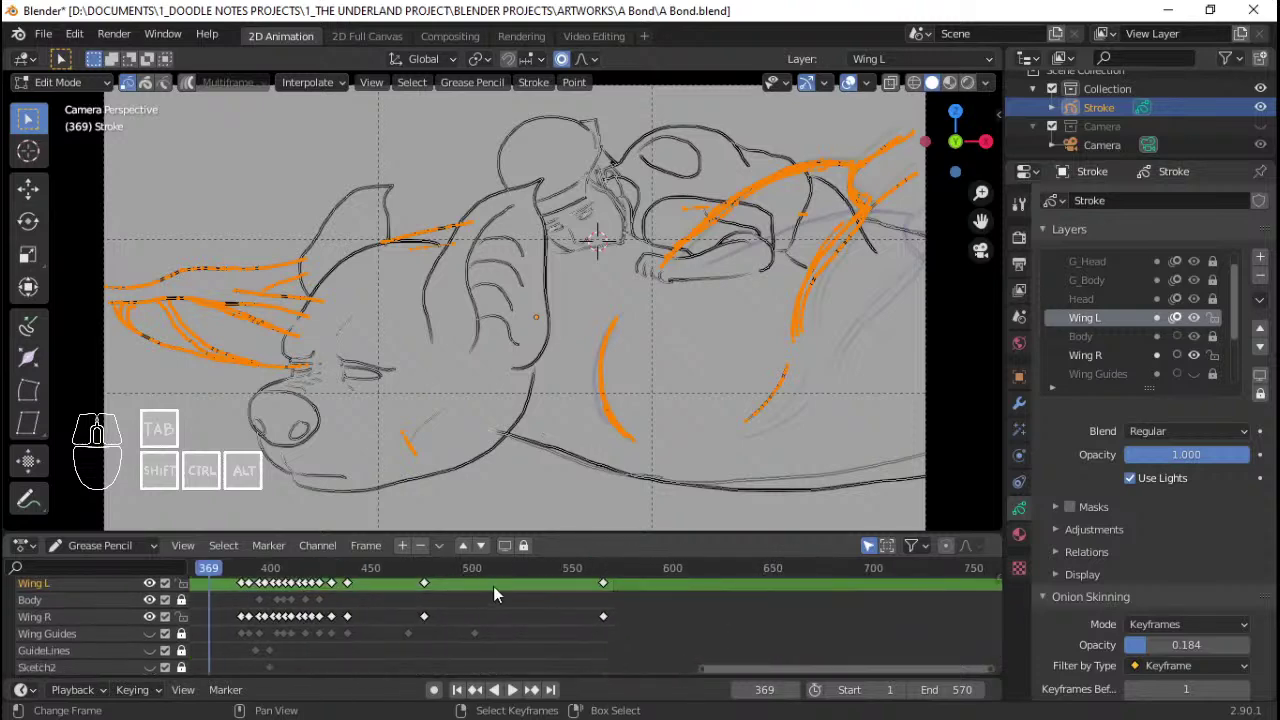
drag(505, 591, 533, 593)
right_click(648, 622)
right_click(642, 640)
right_click(646, 649)
key(g)
click(663, 655)
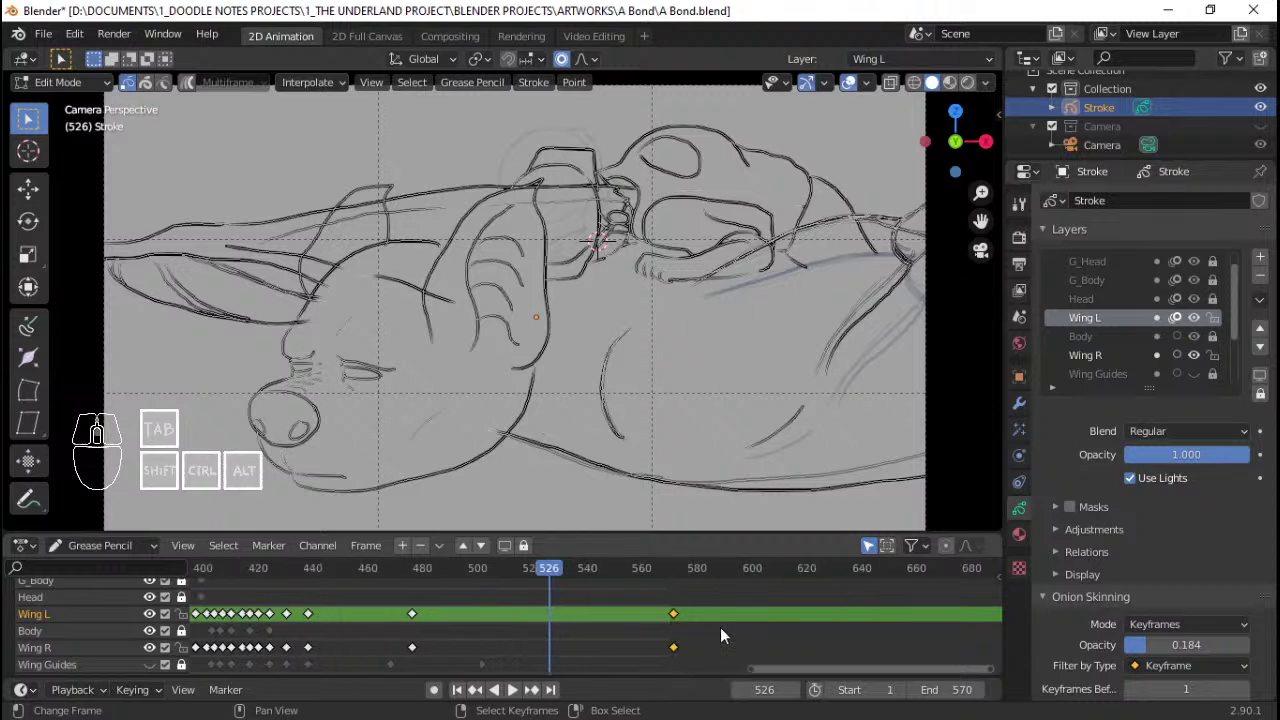
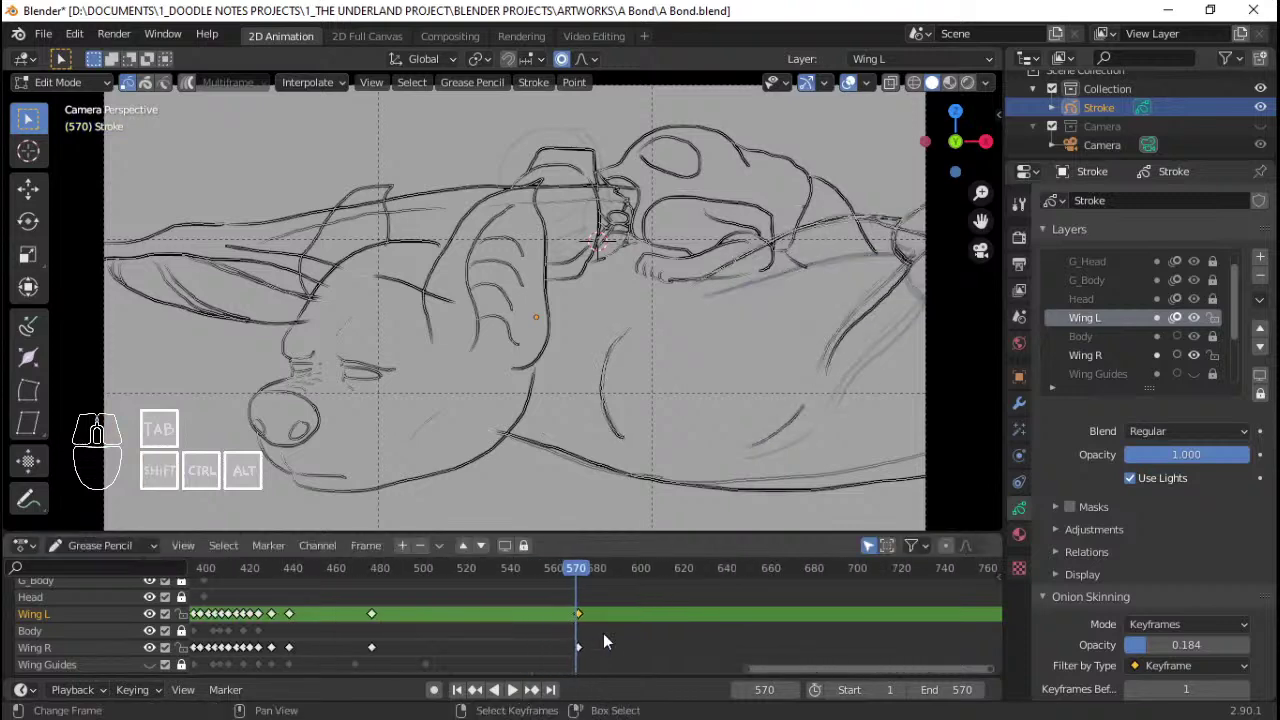
Step: Select all strokes at the keyframes near frame 476 and interpolate a sequence toward frame 570
right_click(595, 650)
right_click(592, 651)
right_click(586, 650)
key(Tab)
key(a)
key(Tab)
key(a)
click(463, 629)
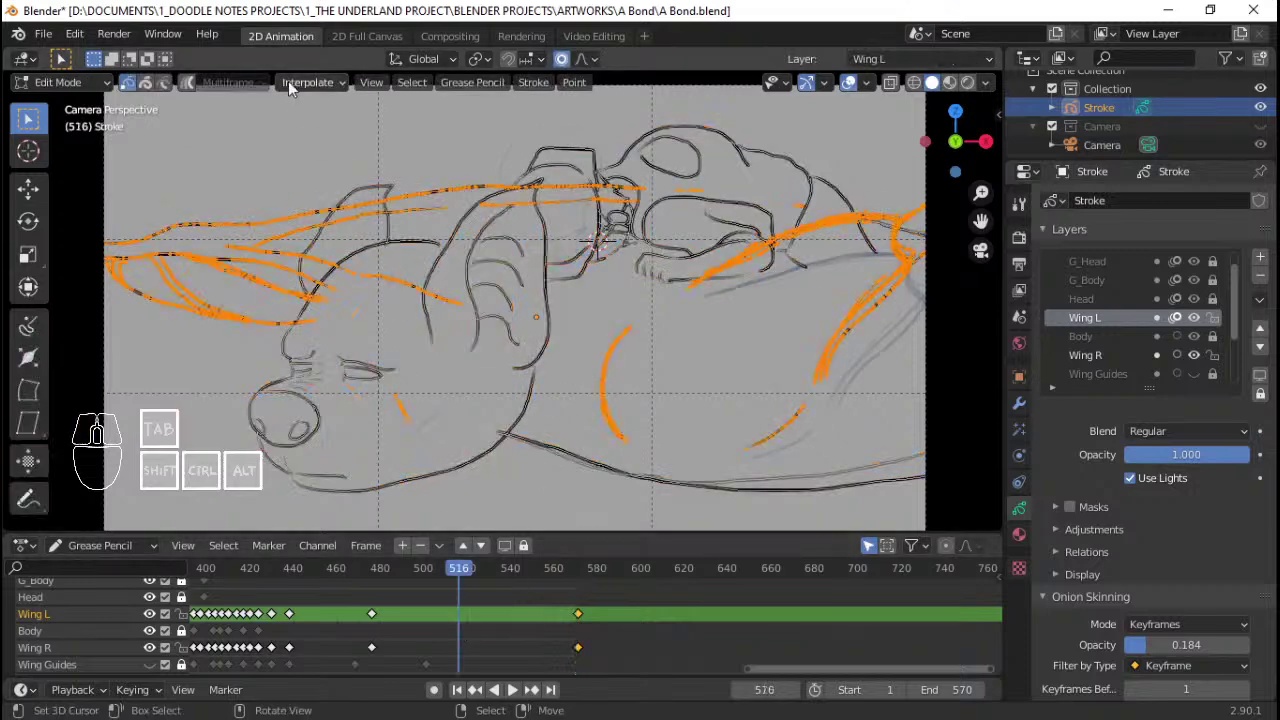
click(311, 83)
click(336, 159)
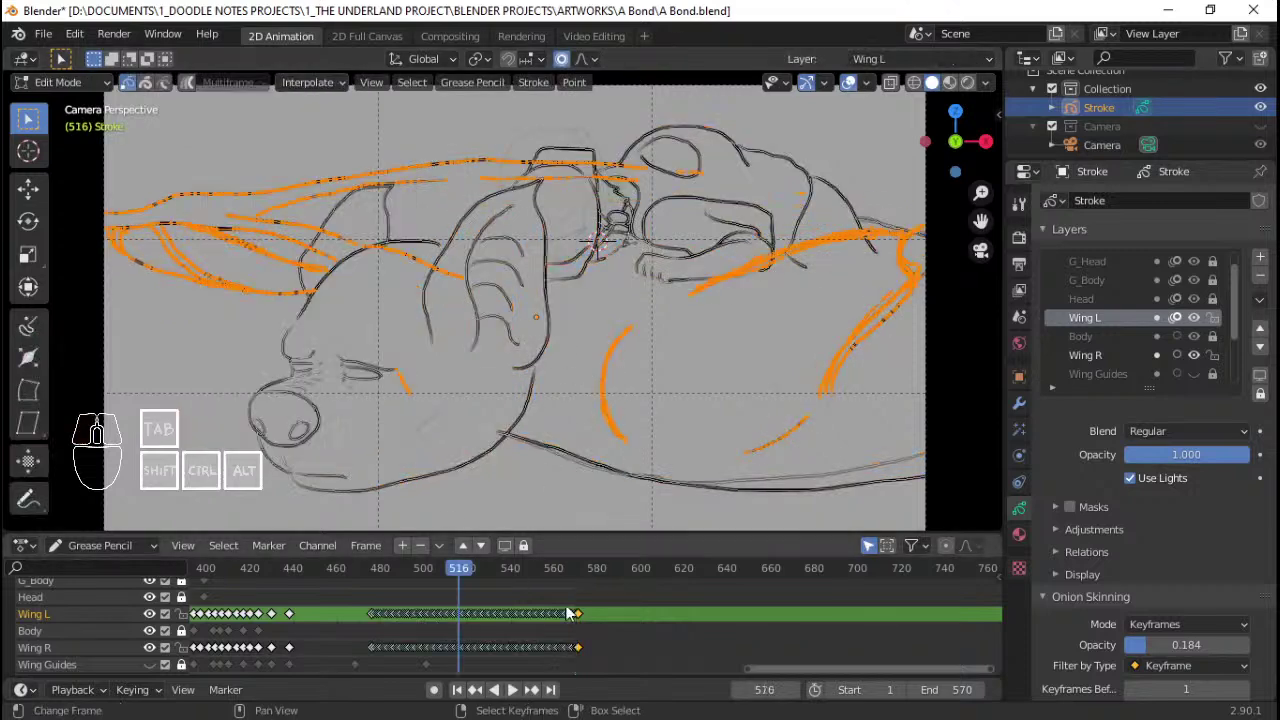
Step: Check playback, then run Interpolate Sequence again to fill the remaining wing layer
click(353, 615)
key(space)
key(space)
drag(367, 614, 333, 612)
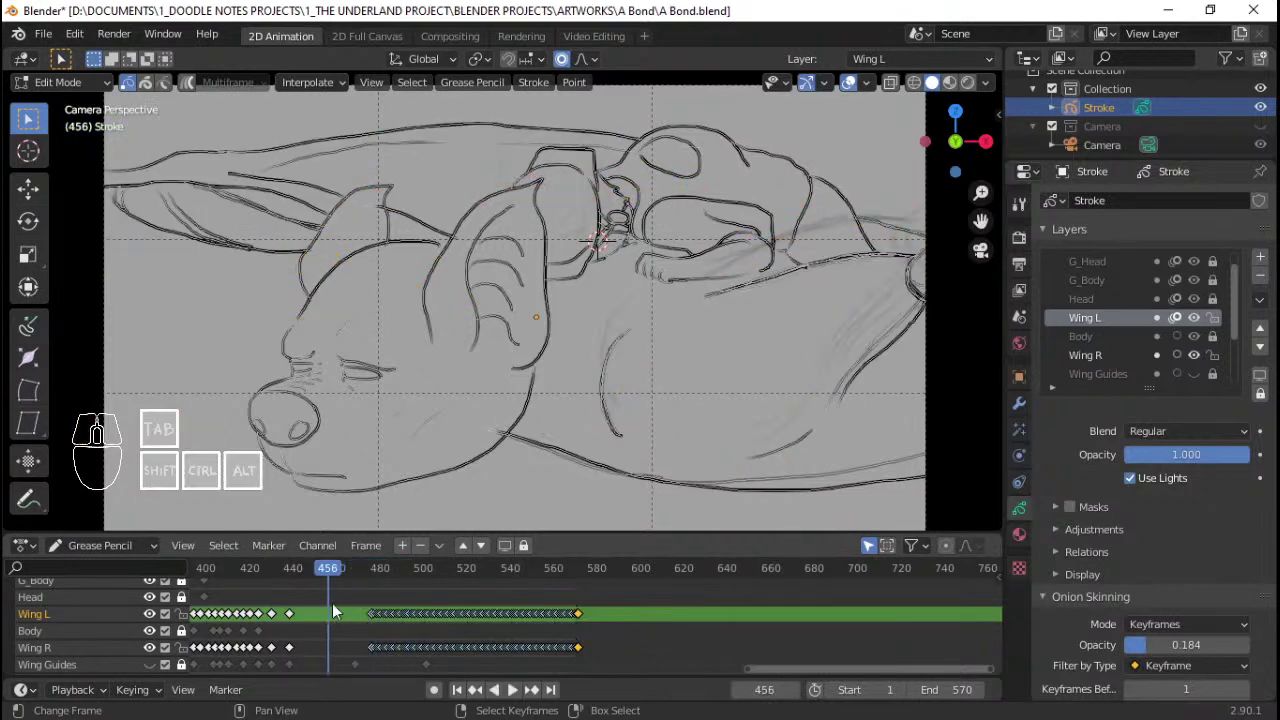
key(a)
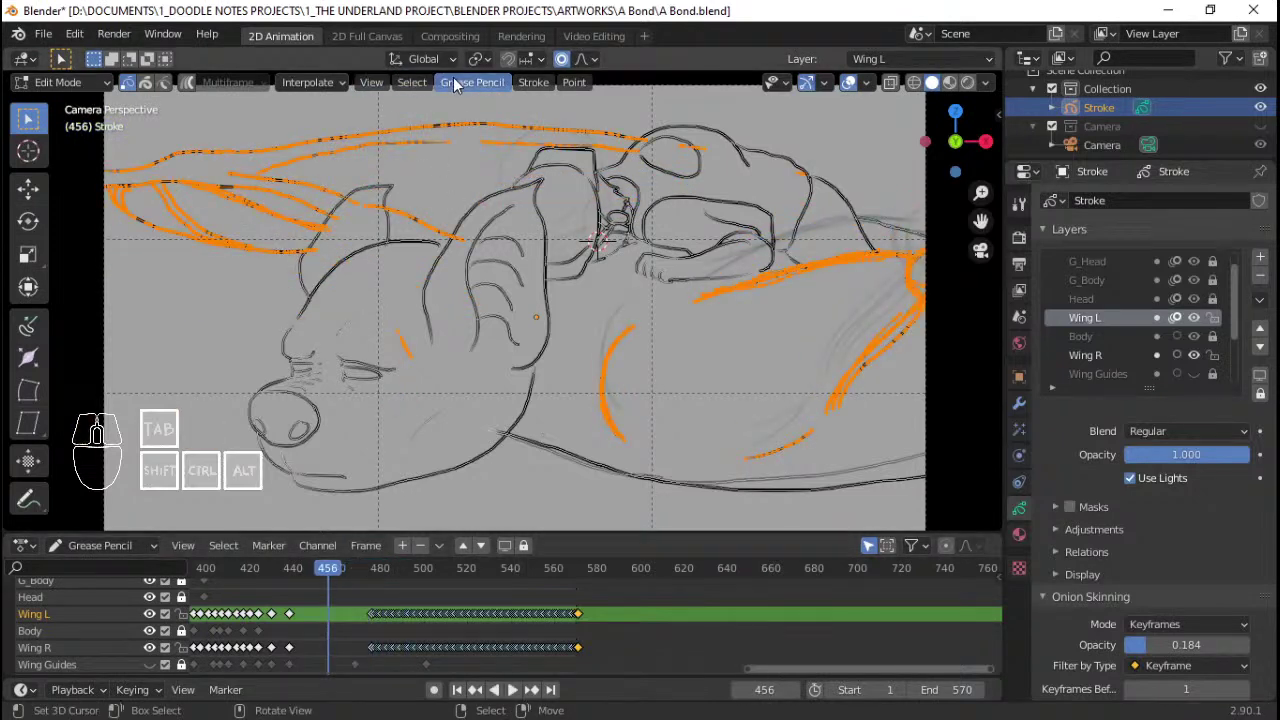
click(341, 87)
click(347, 161)
Step: Play back the interpolated range roughly 435–570 and stop around frame 456
click(255, 624)
key(space)
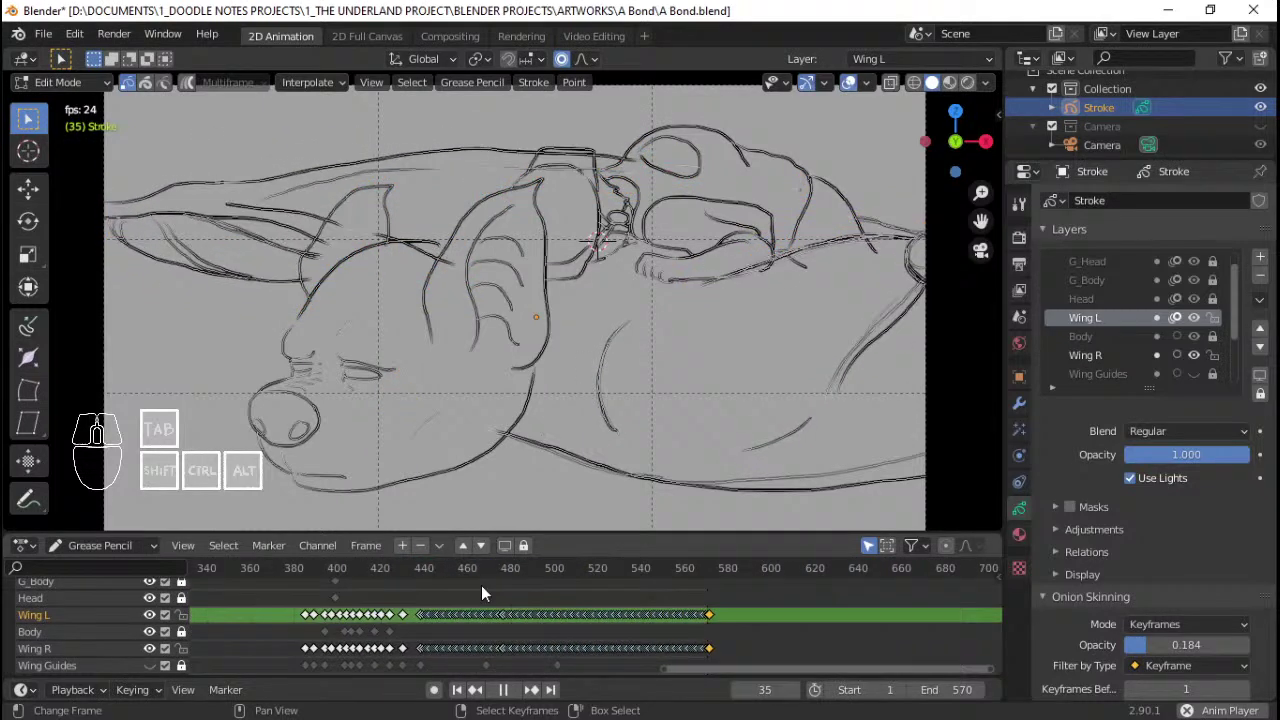
key(space)
click(381, 616)
key(space)
key(space)
drag(390, 616, 418, 616)
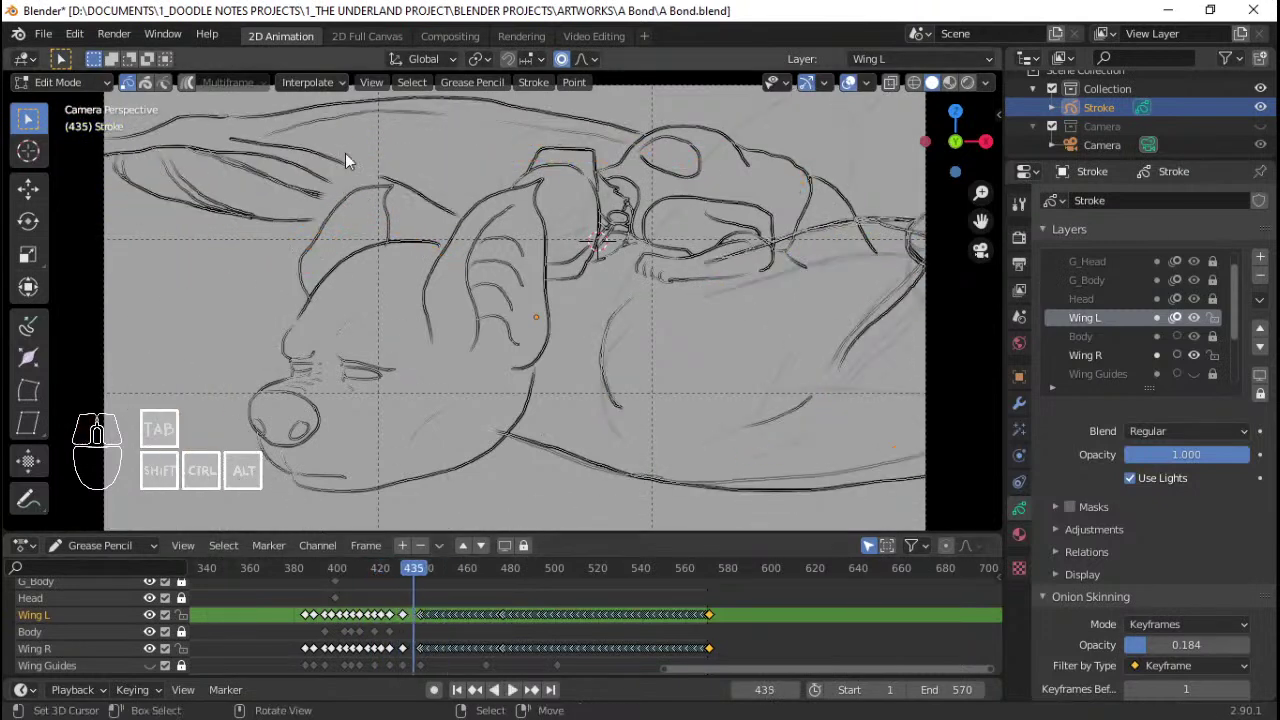
key(a)
drag(425, 606, 423, 596)
Step: Run the header menu command and play through the wing frames to review the in-betweens
click(320, 82)
click(335, 161)
drag(430, 616, 404, 615)
key(space)
key(space)
click(364, 610)
key(space)
key(space)
drag(388, 598, 365, 595)
key(space)
key(space)
Step: Undo the last several changes and replay the wing frames to compare the result
key(ctrl+z)
key(ctrl+z)
key(ctrl+z)
key(ctrl+z)
key(ctrl+z)
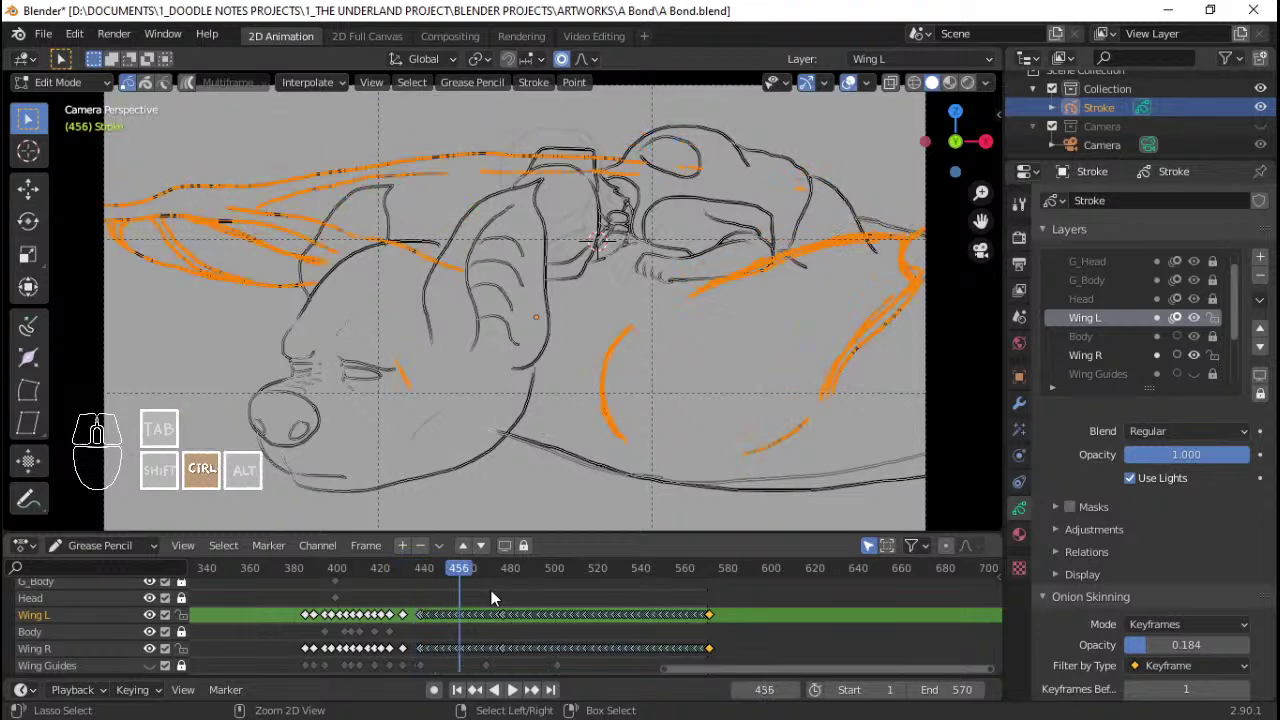
key(ctrl+z)
key(space)
key(space)
drag(551, 615, 576, 615)
key(space)
key(space)
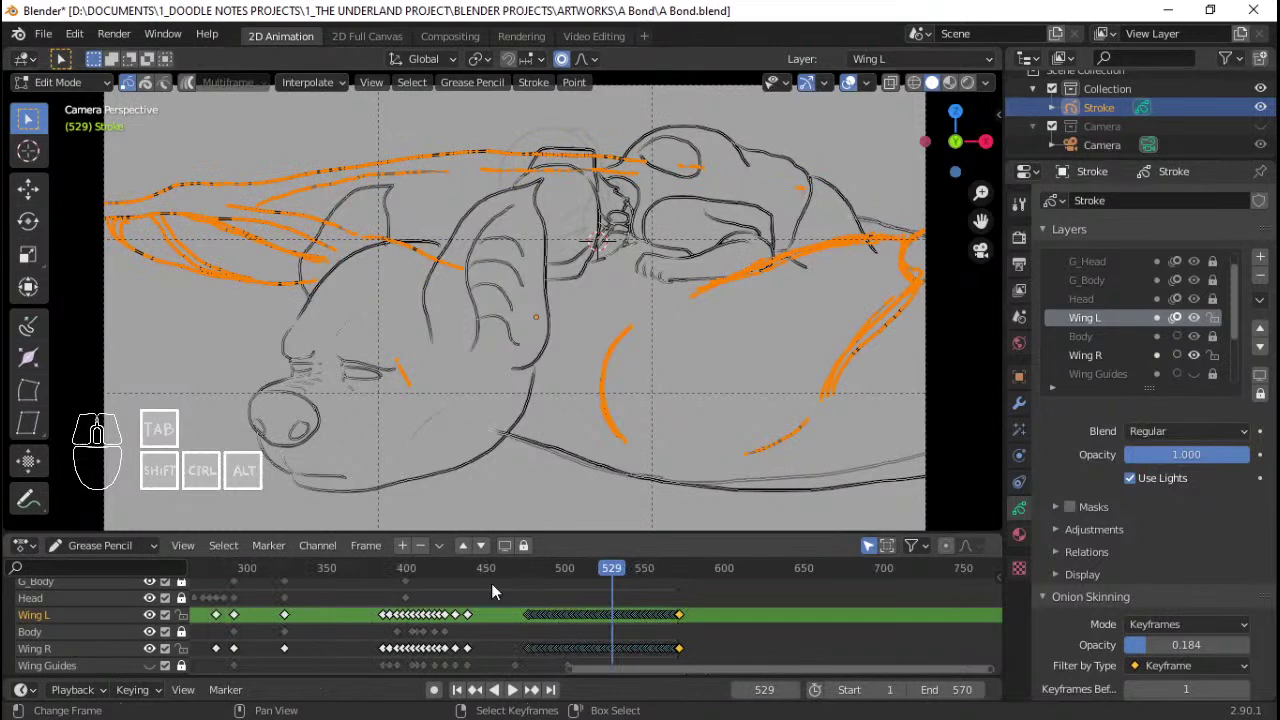
Step: Scrub and pan along the timeline to check the wings, then save A Bond.blend with Ctrl+S
click(428, 628)
click(850, 615)
click(409, 623)
middle_click(386, 615)
middle_click(505, 616)
middle_click(528, 614)
middle_click(476, 616)
middle_click(395, 626)
middle_click(414, 625)
click(384, 629)
key(ctrl+s)
key(ctrl+s)
key(ctrl+s)
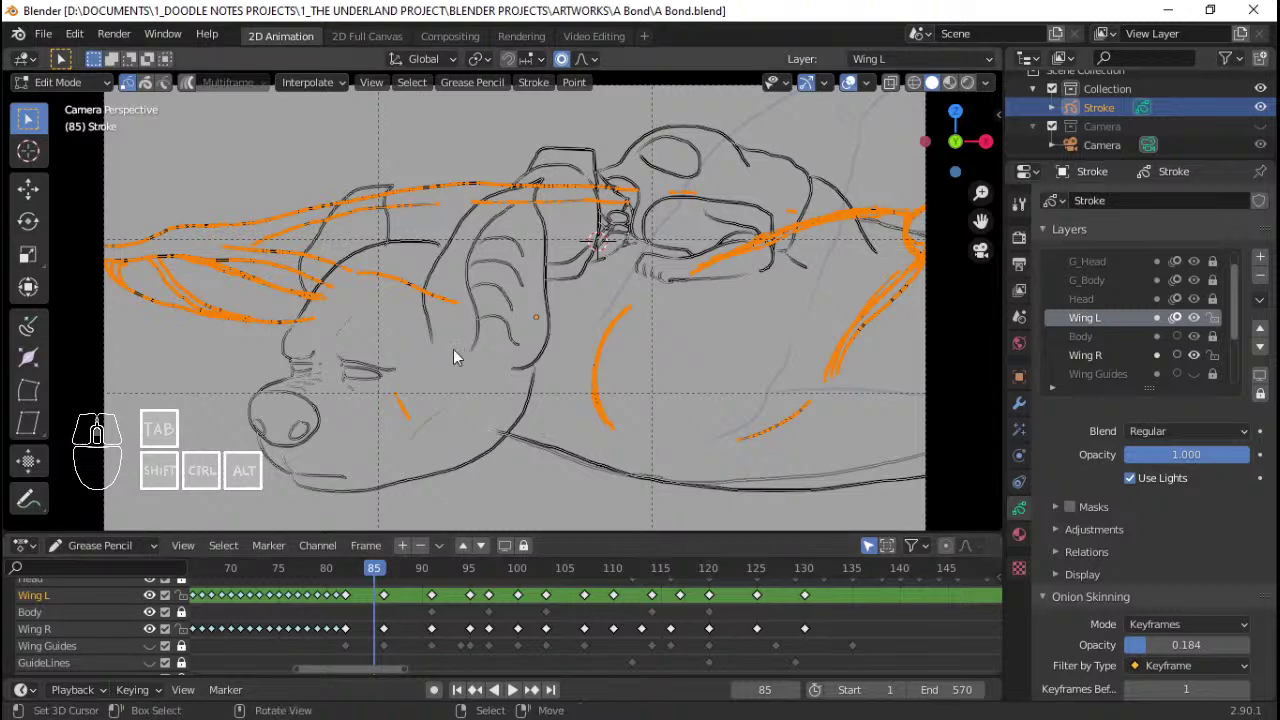
Step: Orbit around the creature, save again, and start playback from around frame 85
key(q)
middle_click(504, 355)
middle_click(479, 354)
middle_click(512, 364)
drag(512, 364, 516, 348)
middle_click(519, 388)
middle_click(519, 388)
middle_click(535, 339)
middle_click(570, 373)
middle_click(560, 355)
key(ctrl+s)
drag(536, 390, 549, 385)
middle_click(655, 399)
middle_click(637, 401)
middle_click(654, 369)
middle_click(656, 362)
middle_click(650, 349)
middle_click(645, 359)
key(ctrl+s)
middle_click(666, 343)
middle_click(637, 417)
middle_click(634, 400)
click(304, 615)
key(space)
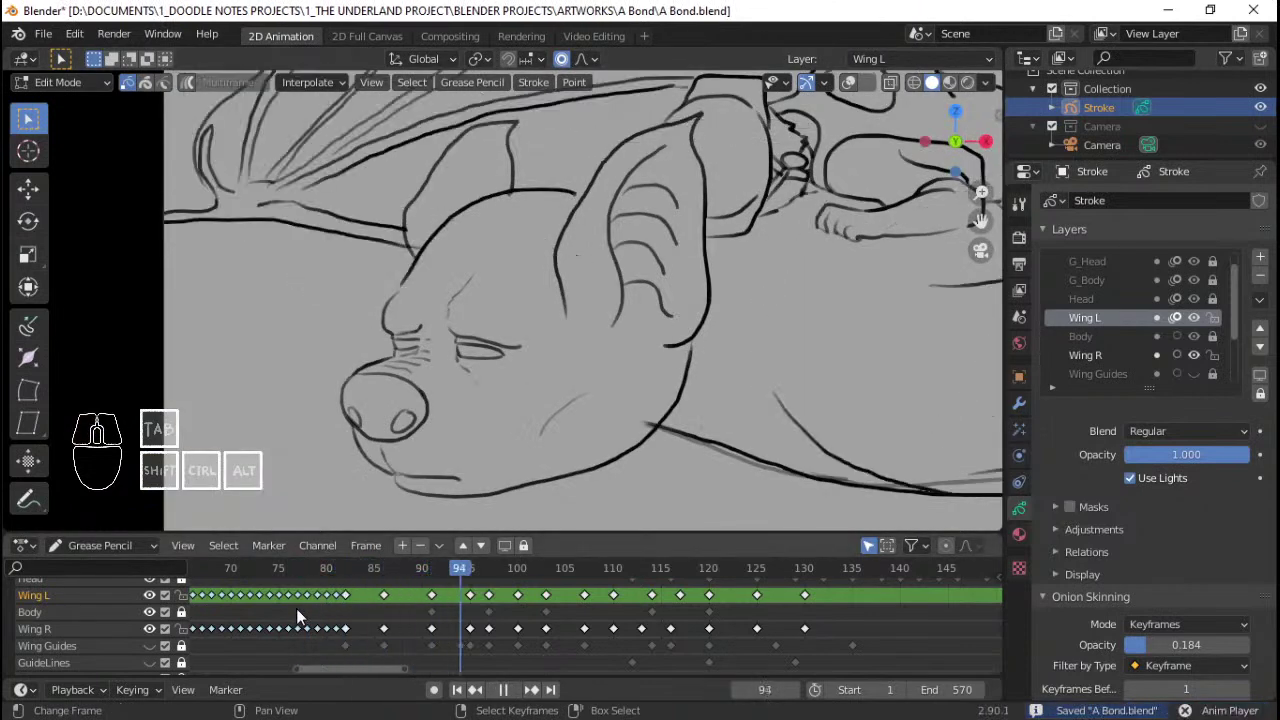
Step: Lock the Wing L and Wing R layers and make the Head layer active
key(space)
drag(308, 616, 376, 594)
middle_click(537, 329)
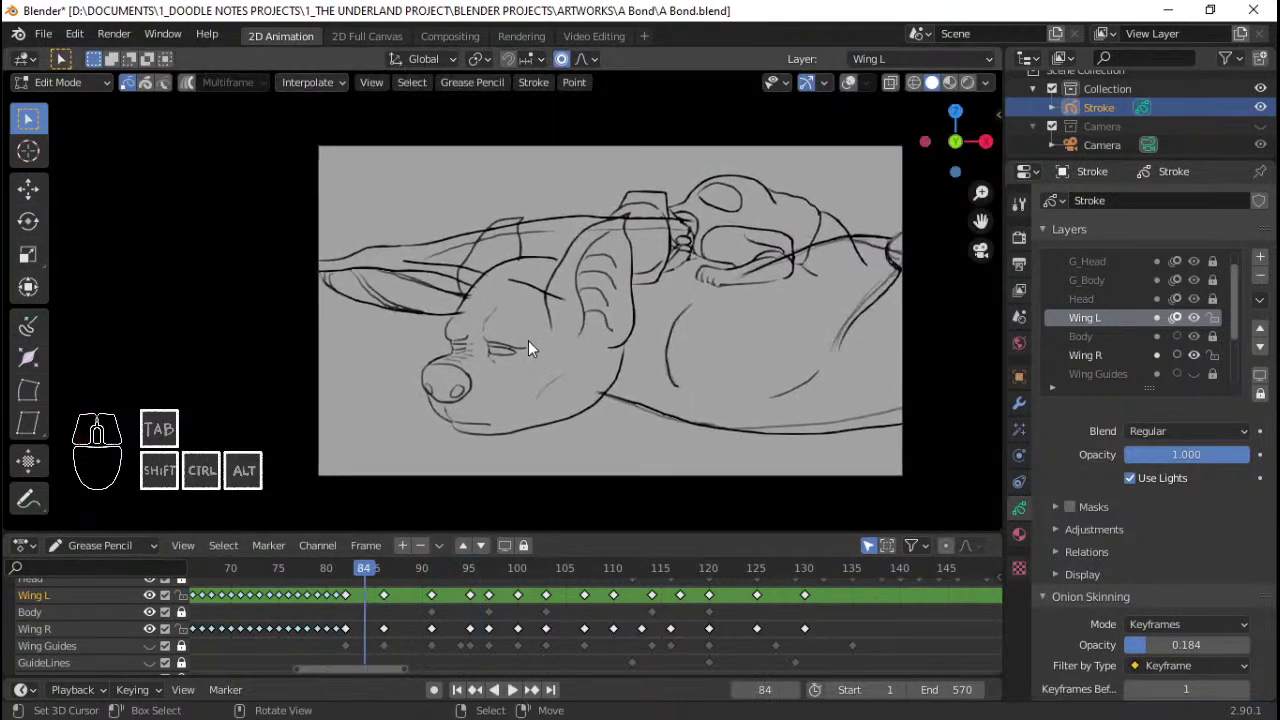
click(1233, 321)
click(1222, 323)
click(1223, 363)
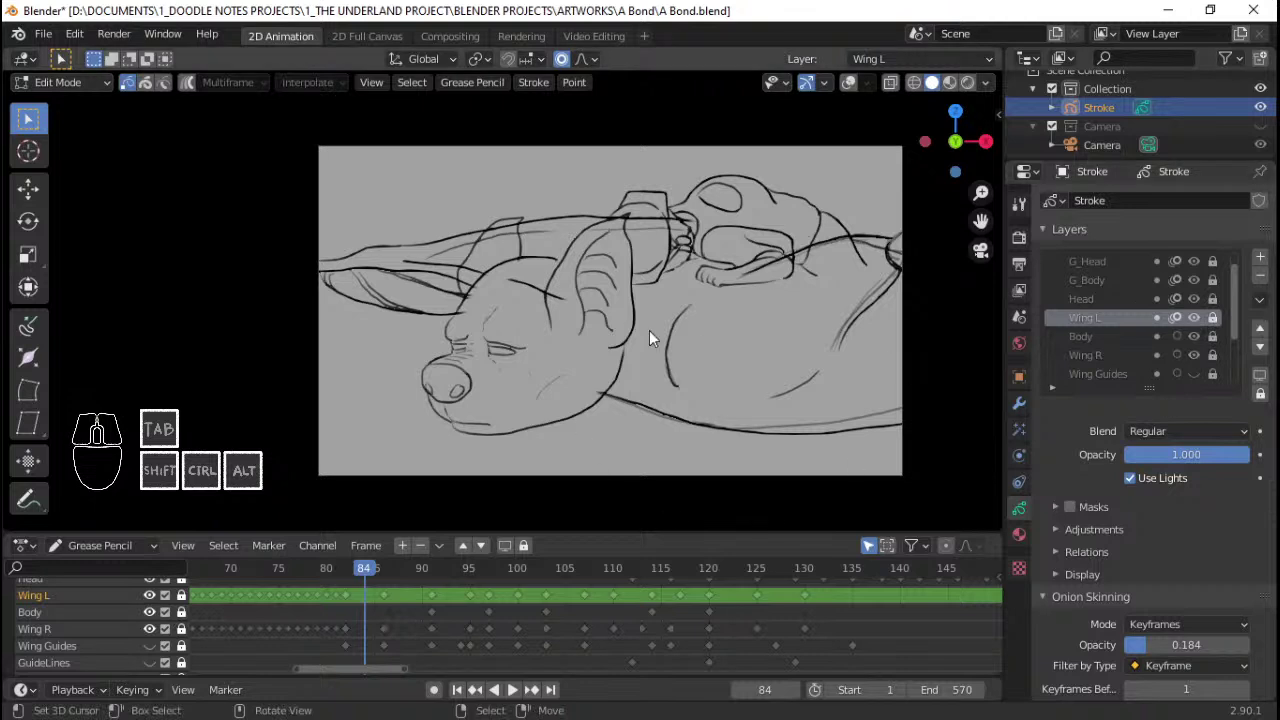
middle_click(1120, 287)
click(1221, 326)
click(1122, 330)
Step: Zoom in on the creature's head and play through its keyframes around frame 124
drag(603, 354, 611, 310)
drag(612, 309, 464, 628)
click(453, 622)
middle_click(517, 690)
click(448, 619)
key(space)
key(space)
click(372, 604)
key(space)
key(space)
click(346, 617)
key(space)
key(space)
middle_click(532, 420)
middle_click(549, 436)
Step: Scrub and play the timeline to find the head's keyframe gap before frame 120
click(337, 615)
key(space)
key(space)
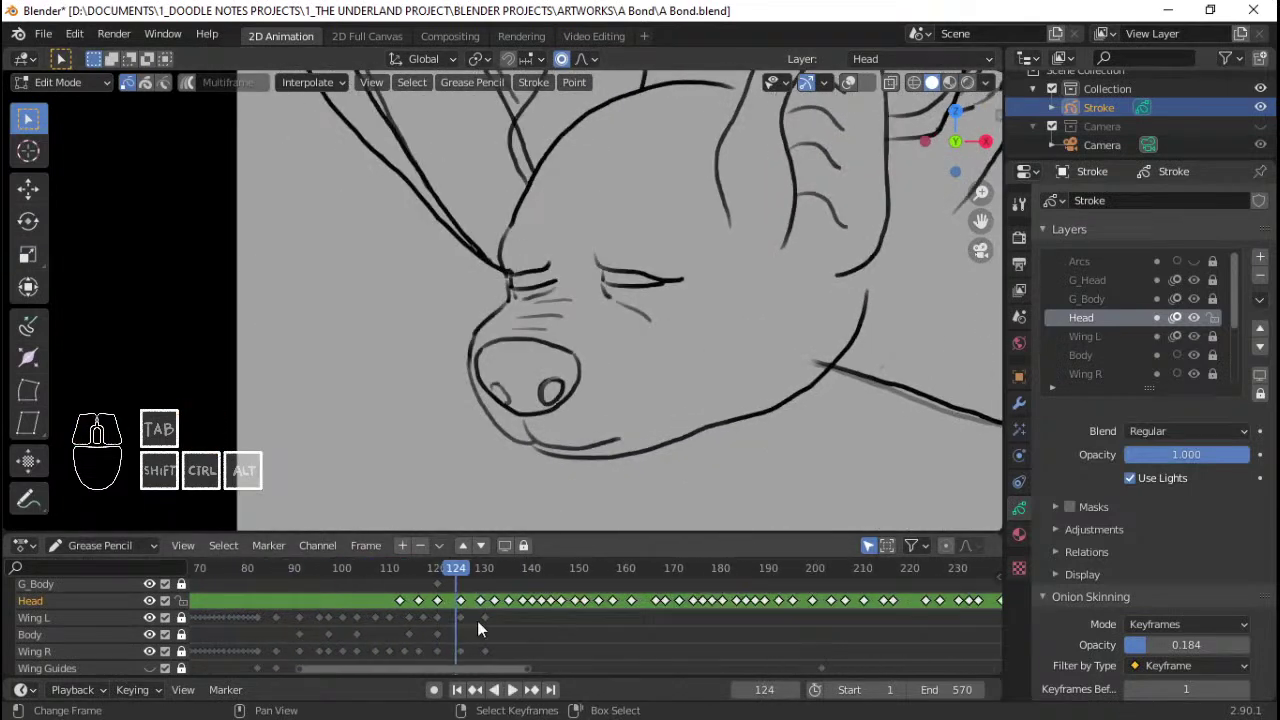
middle_click(391, 622)
drag(518, 590, 497, 622)
drag(497, 622, 509, 630)
click(446, 636)
key(space)
key(space)
click(447, 636)
Step: Select all head strokes in Edit Mode and run Interpolate Sequence to fill frames 114–120
key(Tab)
key(a)
key(q)
key(Tab)
key(a)
click(338, 87)
click(331, 155)
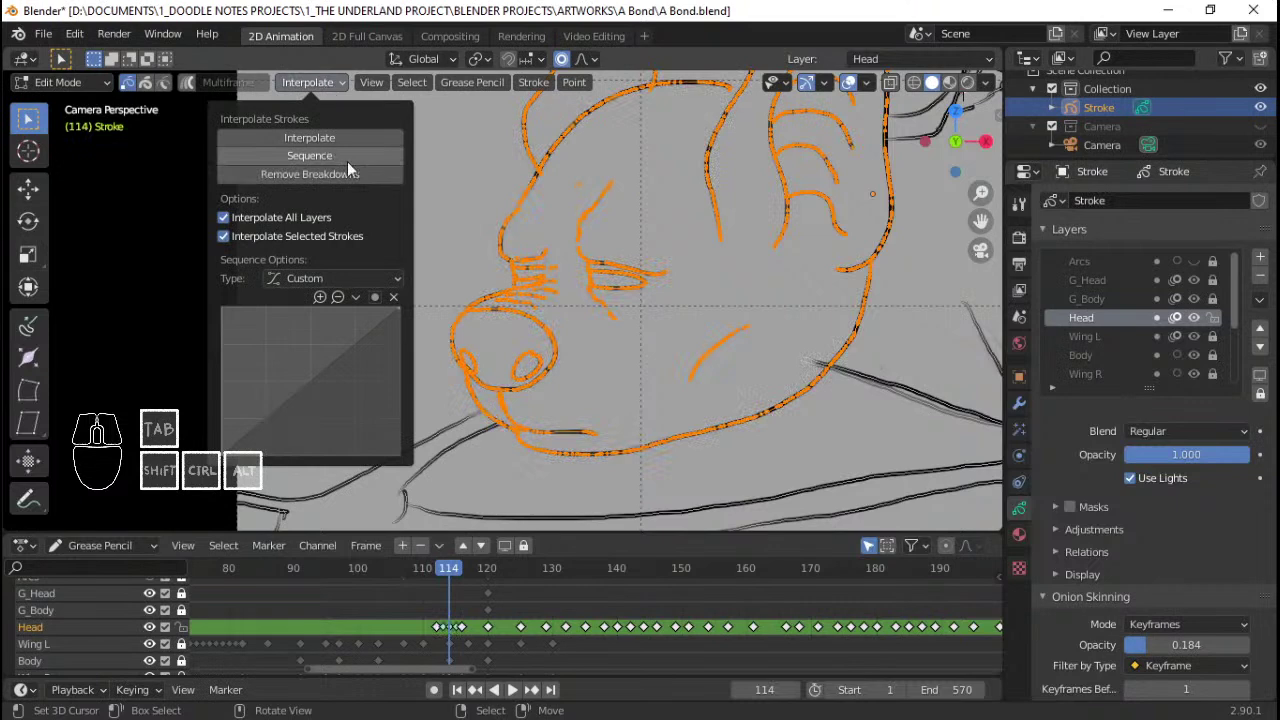
Step: Go to frame 118, check the new in-betweens, and zoom in on the face
click(438, 602)
key(space)
key(space)
drag(441, 603, 477, 599)
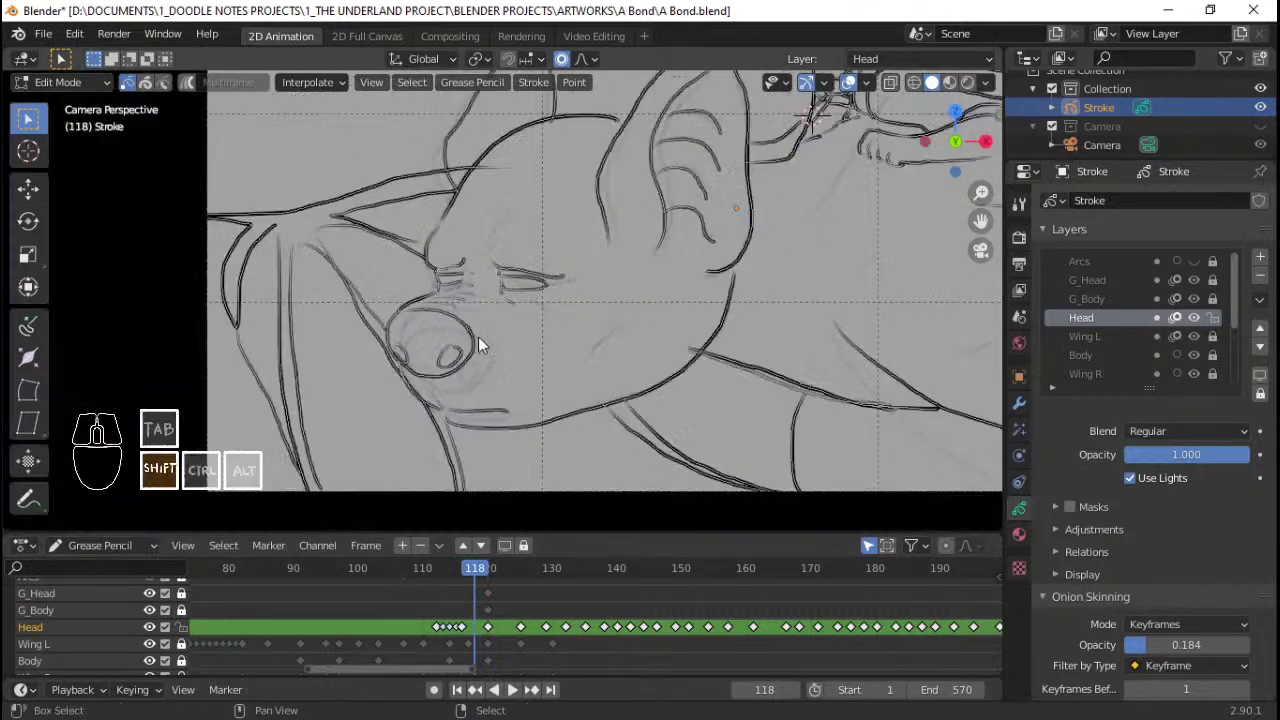
drag(510, 336, 546, 330)
middle_click(528, 333)
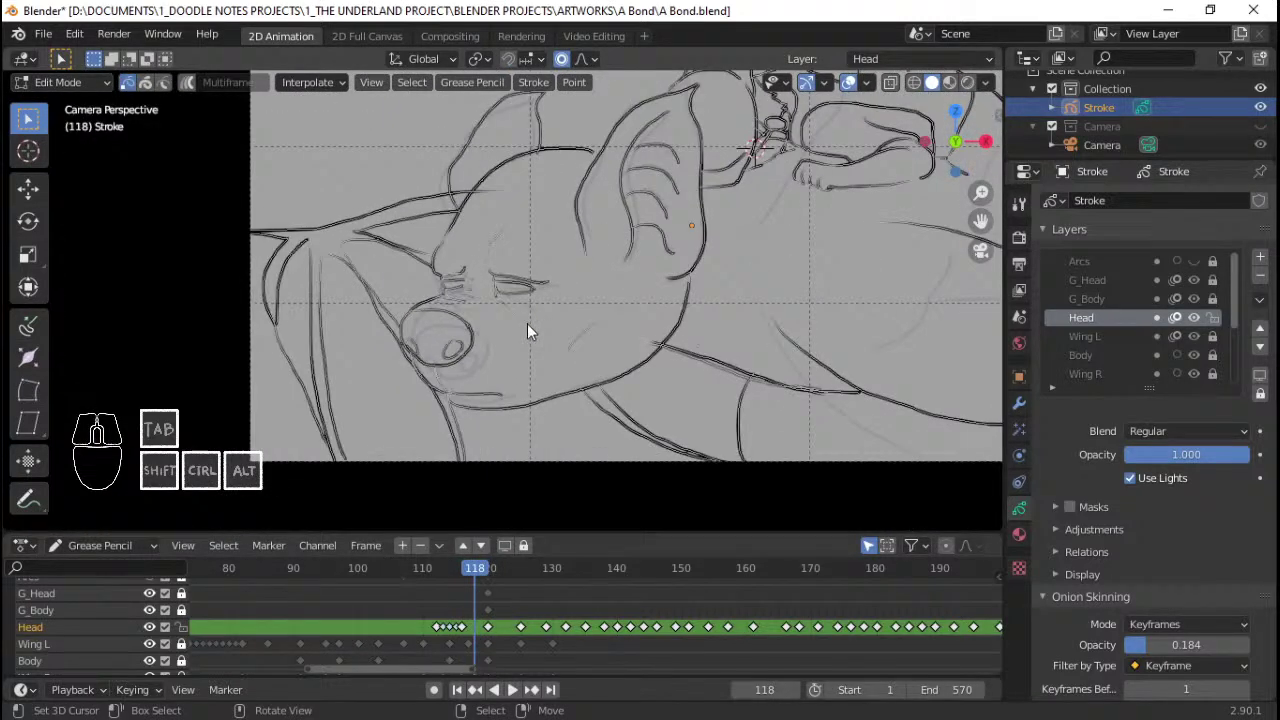
middle_click(566, 343)
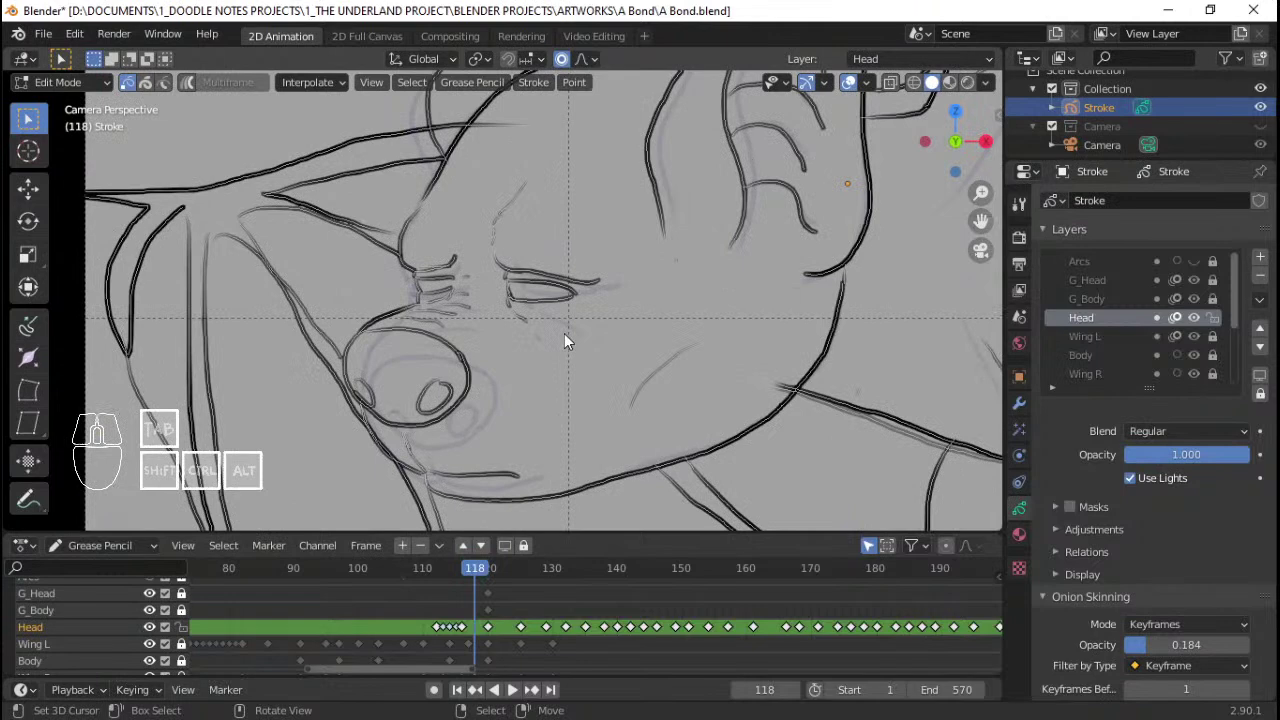
Step: Prepare the frame 118 keyframe and select the muzzle stroke points in Edit Mode
drag(459, 619, 481, 608)
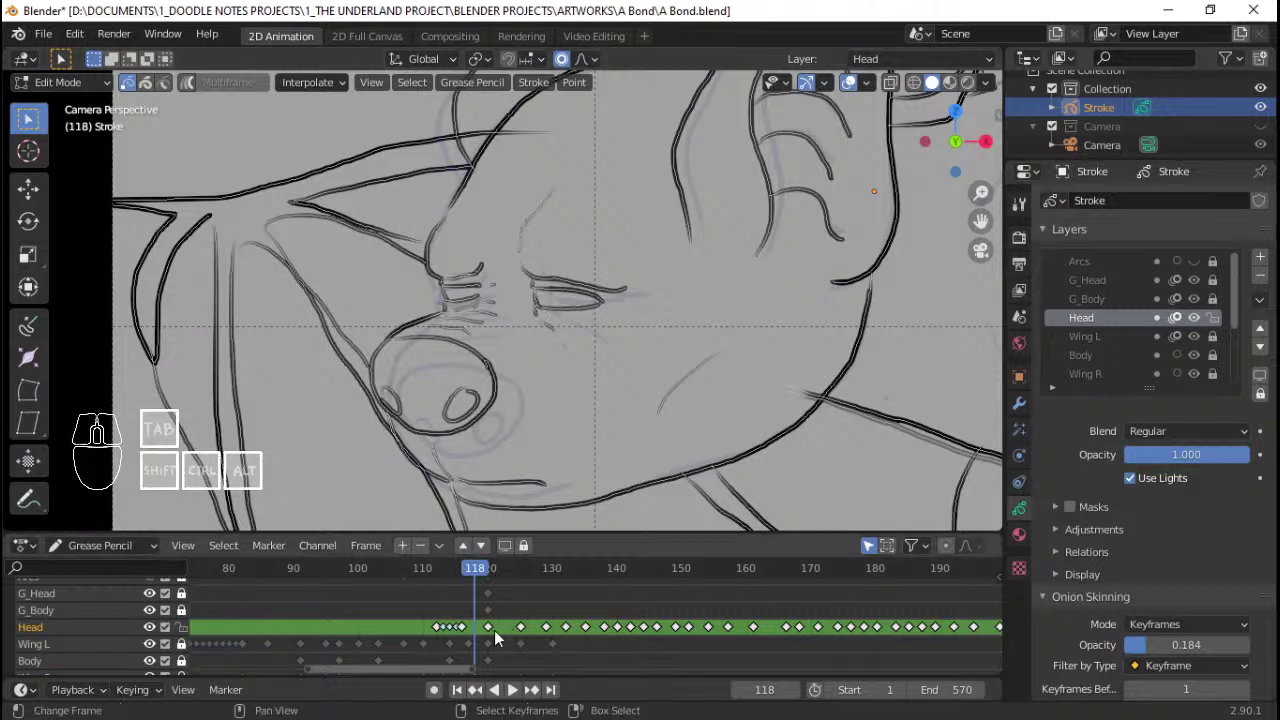
right_click(491, 631)
key(shift+d)
click(481, 630)
key(shift+s)
click(253, 615)
key(Tab)
drag(402, 381, 414, 347)
key(Tab)
right_click(417, 316)
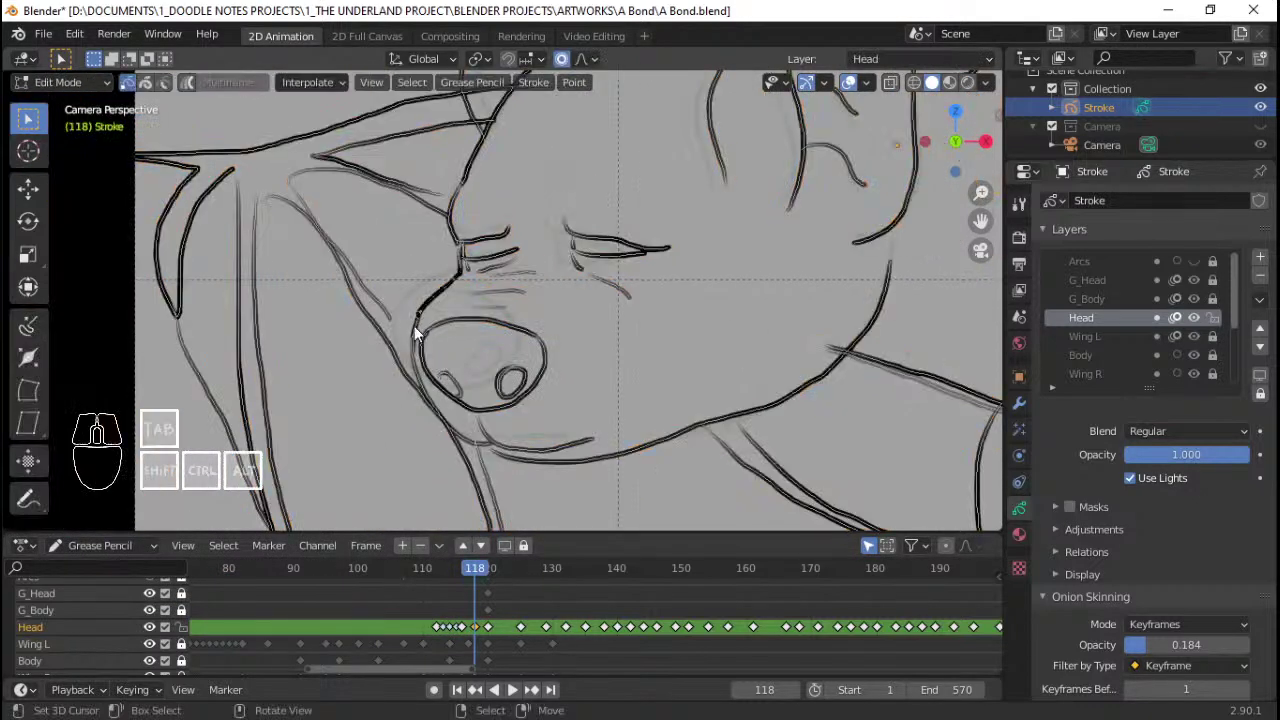
right_click(423, 331)
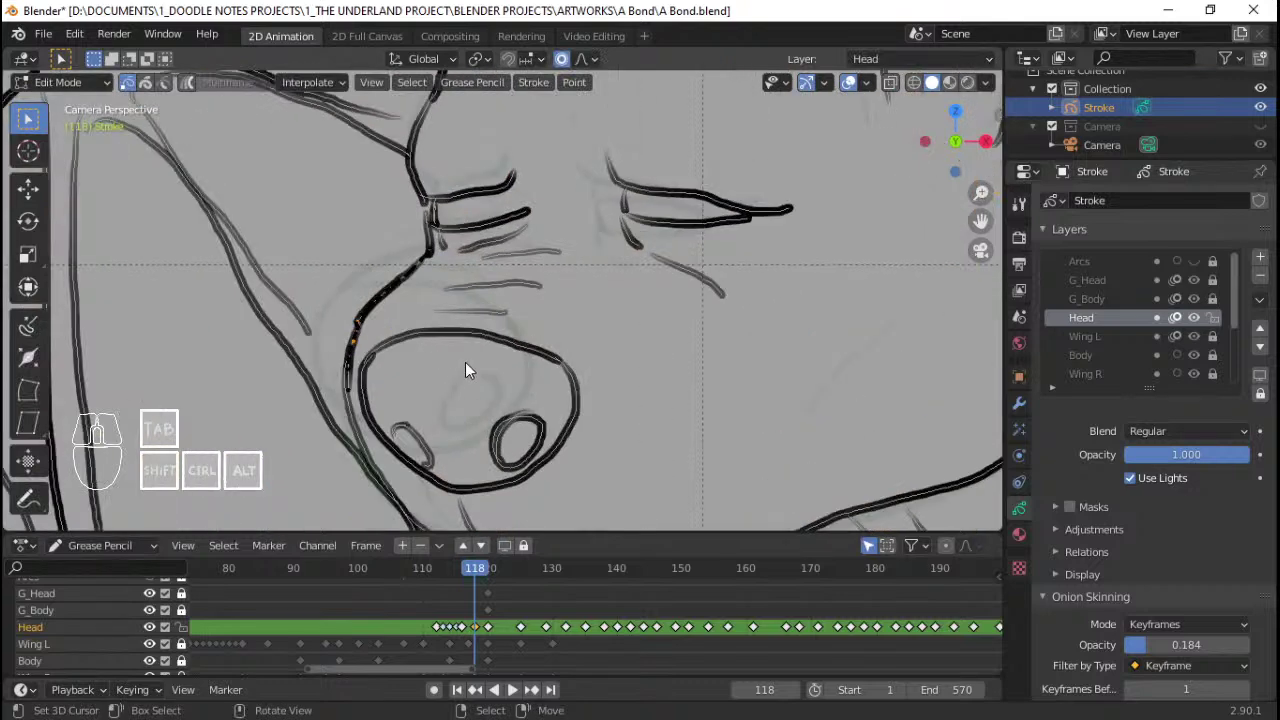
Step: Shift the muzzle points with G using proportional editing falloff
key(g)
right_click(501, 382)
click(589, 62)
double_click(596, 63)
click(540, 104)
key(g)
right_click(487, 374)
key(g)
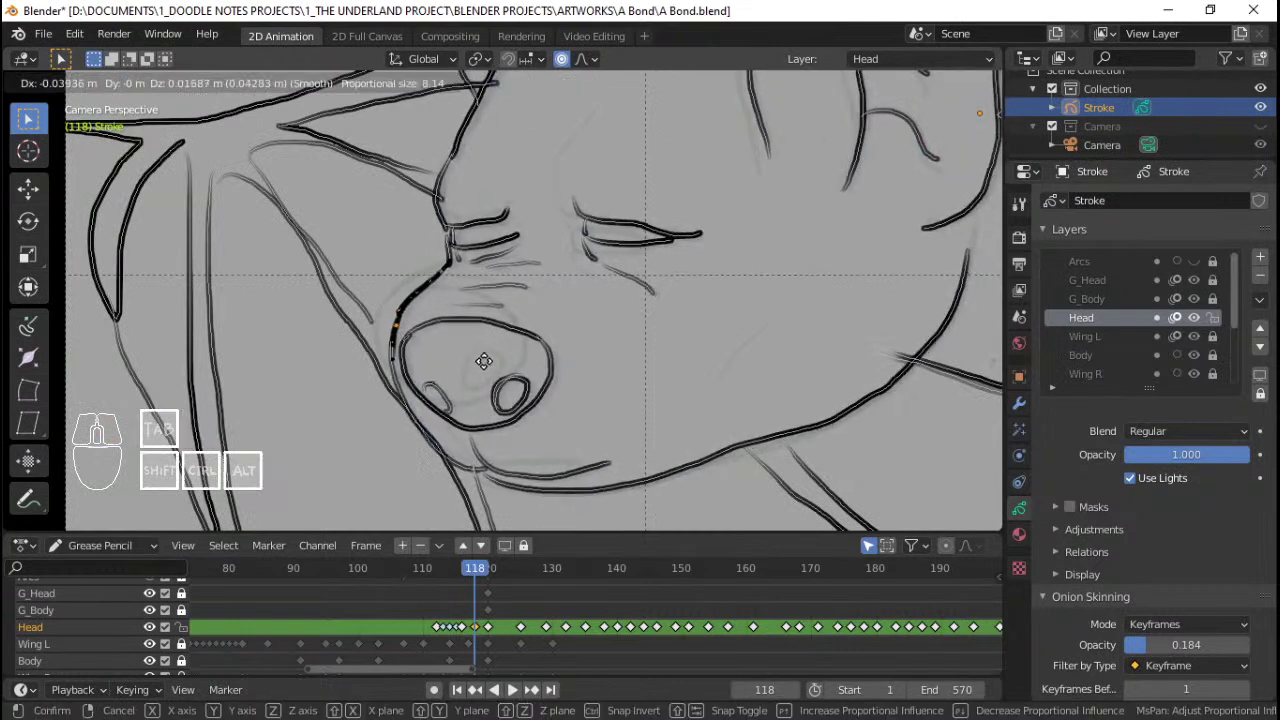
right_click(493, 366)
Step: Set the pivot to 3D Cursor and rotate the cheek strokes into place with R
middle_click(550, 360)
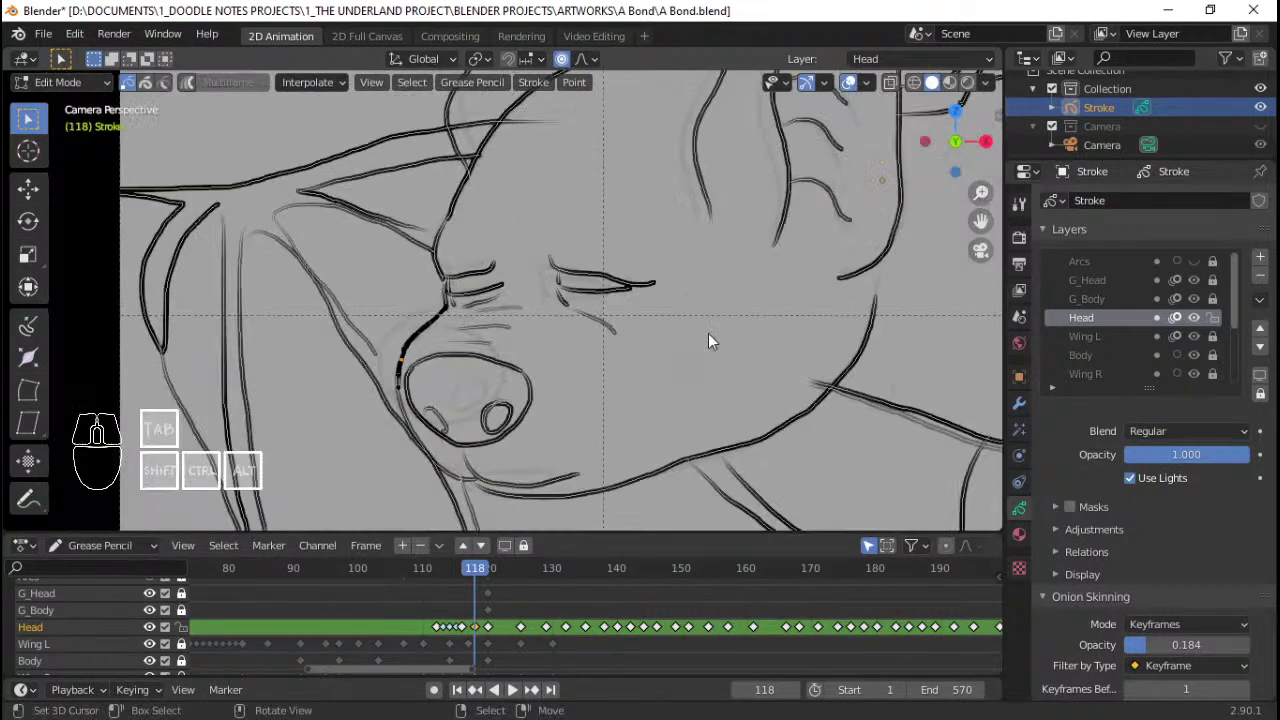
middle_click(724, 356)
click(749, 272)
key(.)
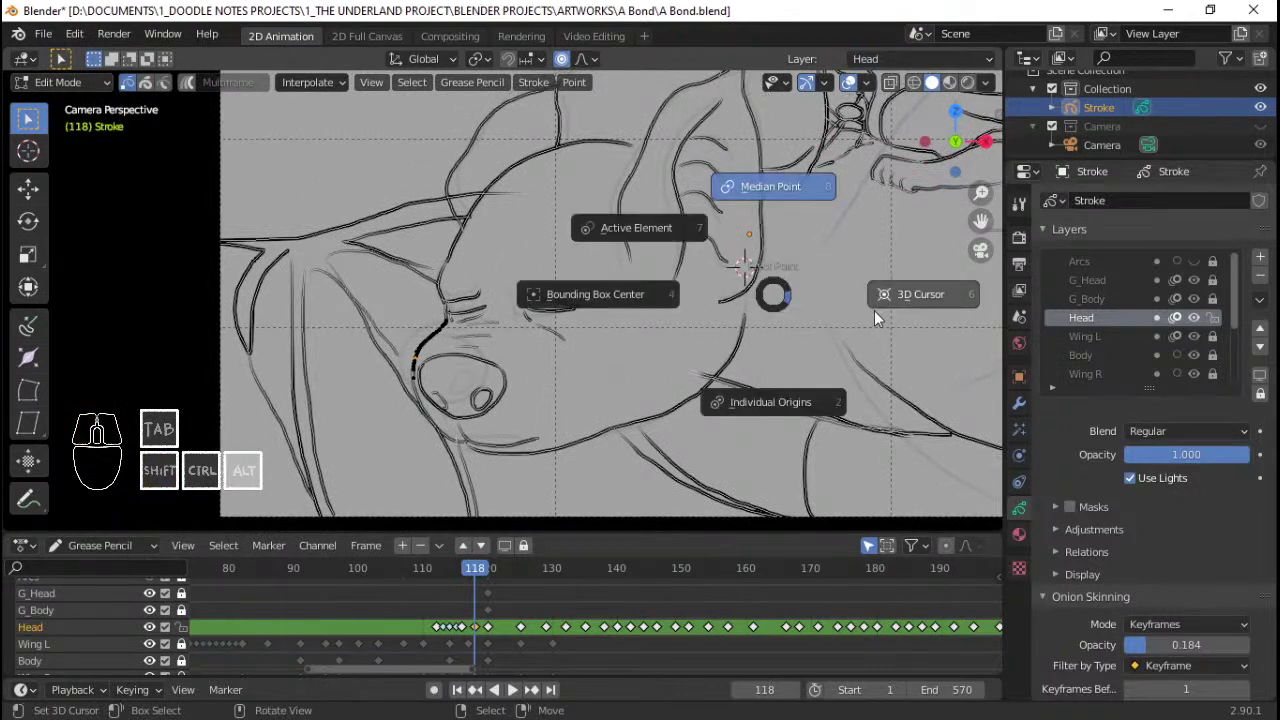
click(885, 312)
key(r)
right_click(894, 316)
right_click(383, 386)
right_click(386, 407)
key(r)
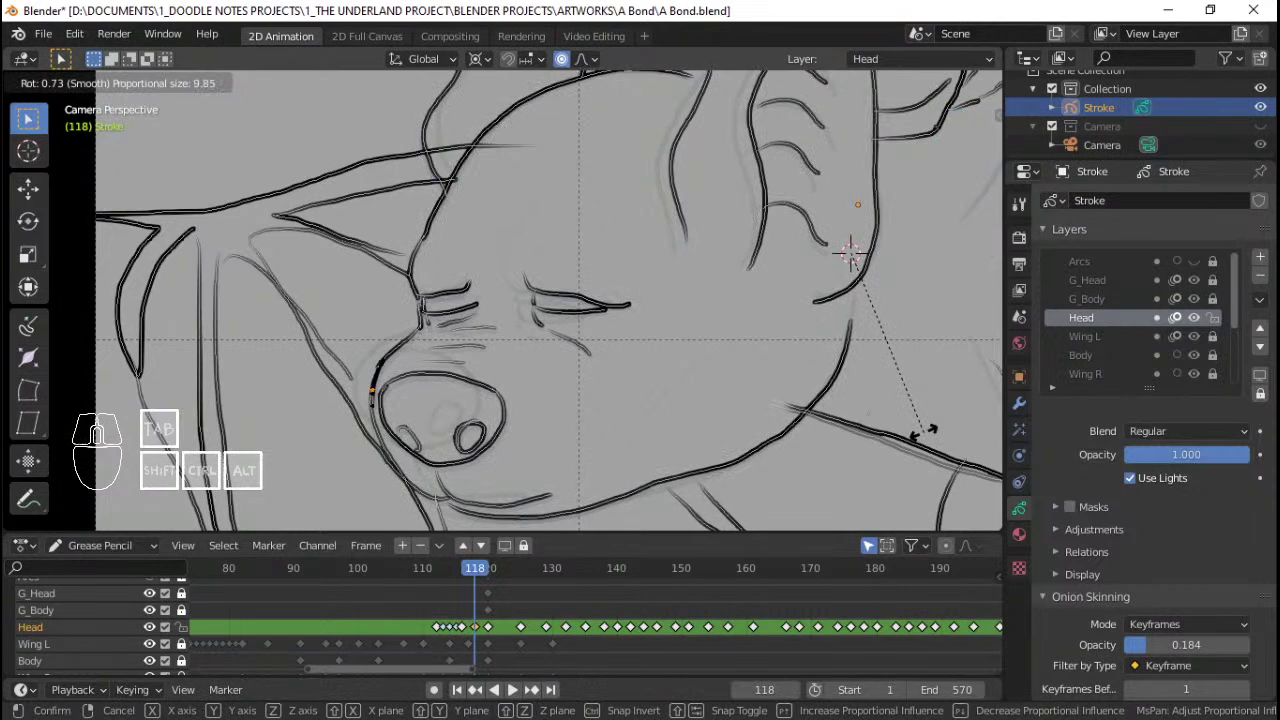
right_click(925, 437)
key(r)
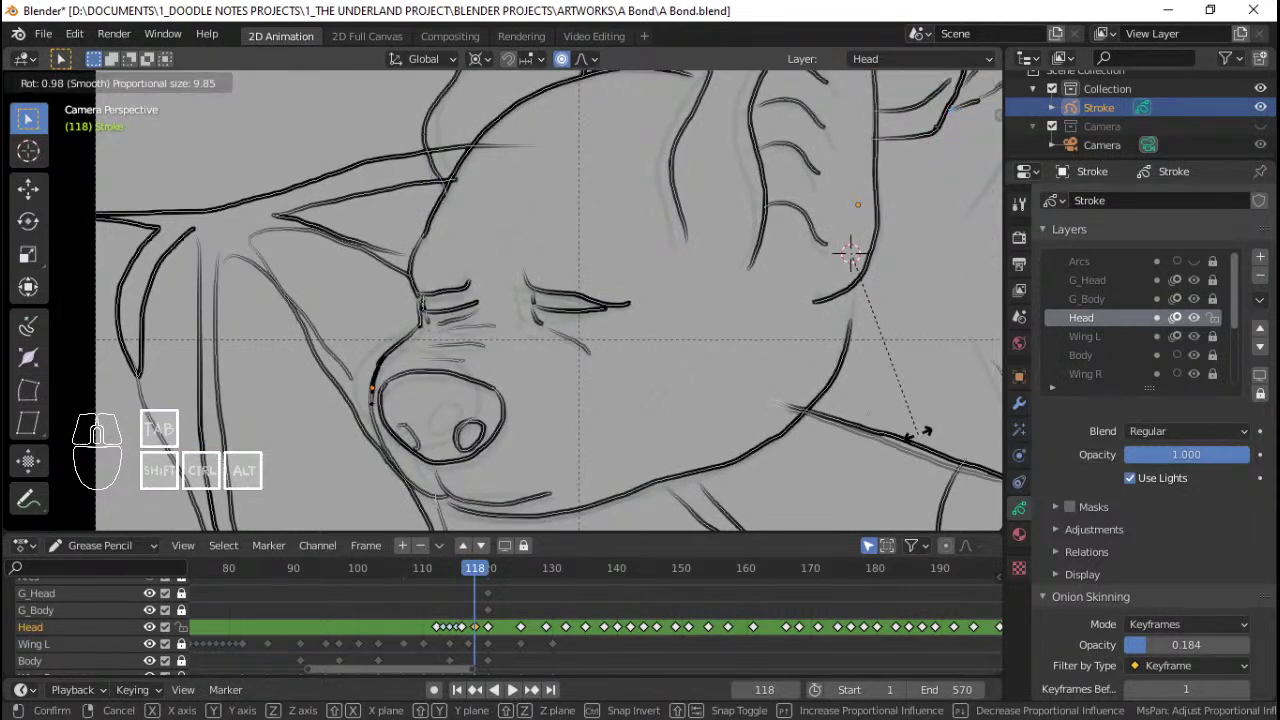
click(924, 439)
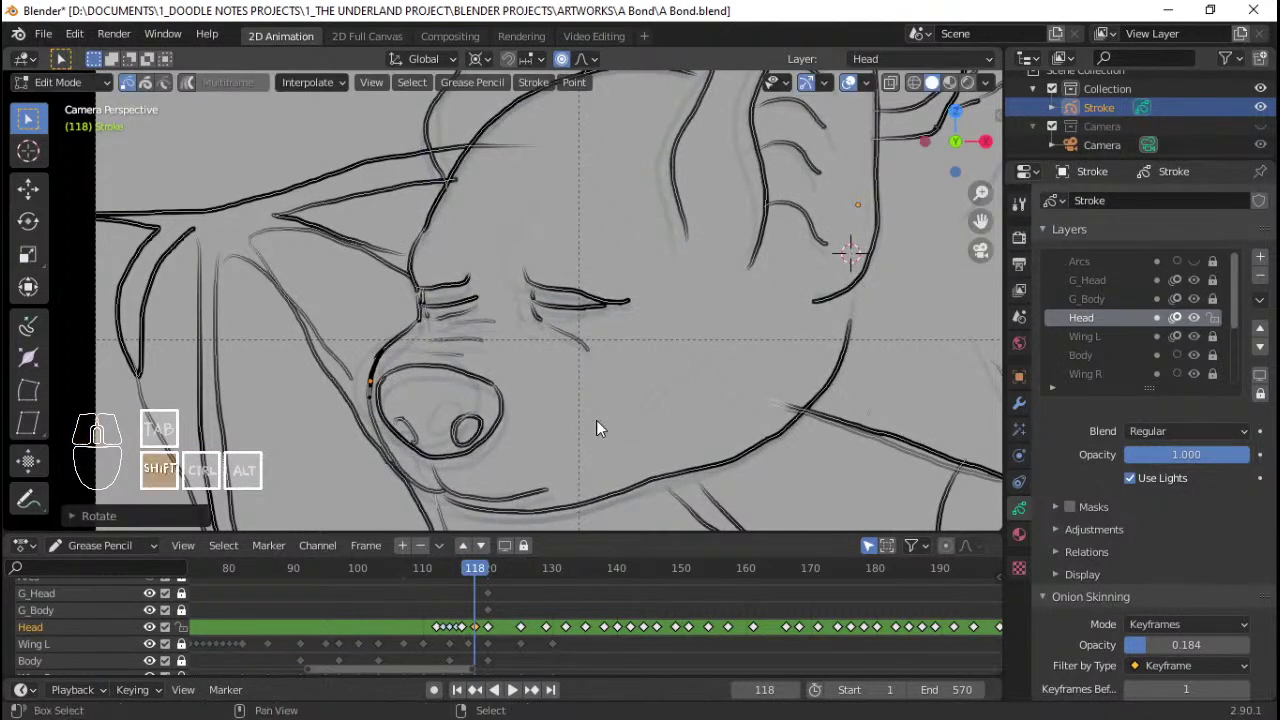
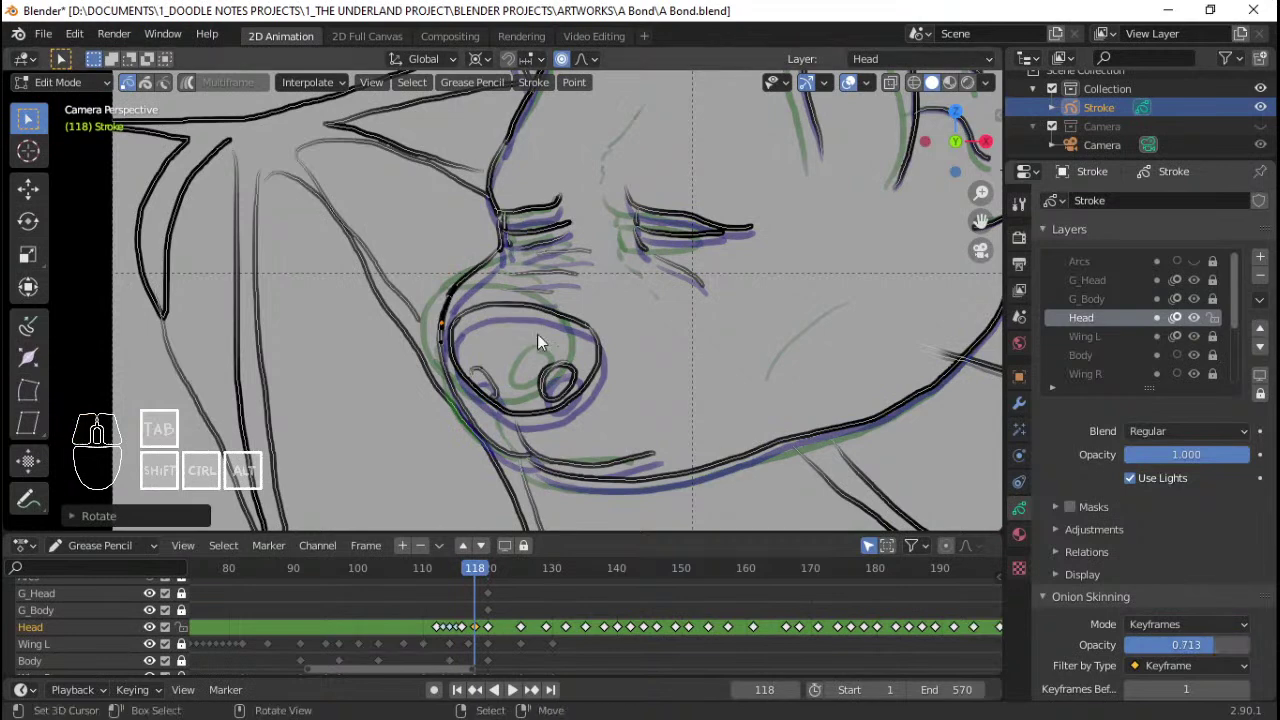
Step: Reframe the viewport on the head and start playing the reshaped head frames around 112–127
drag(512, 320, 482, 339)
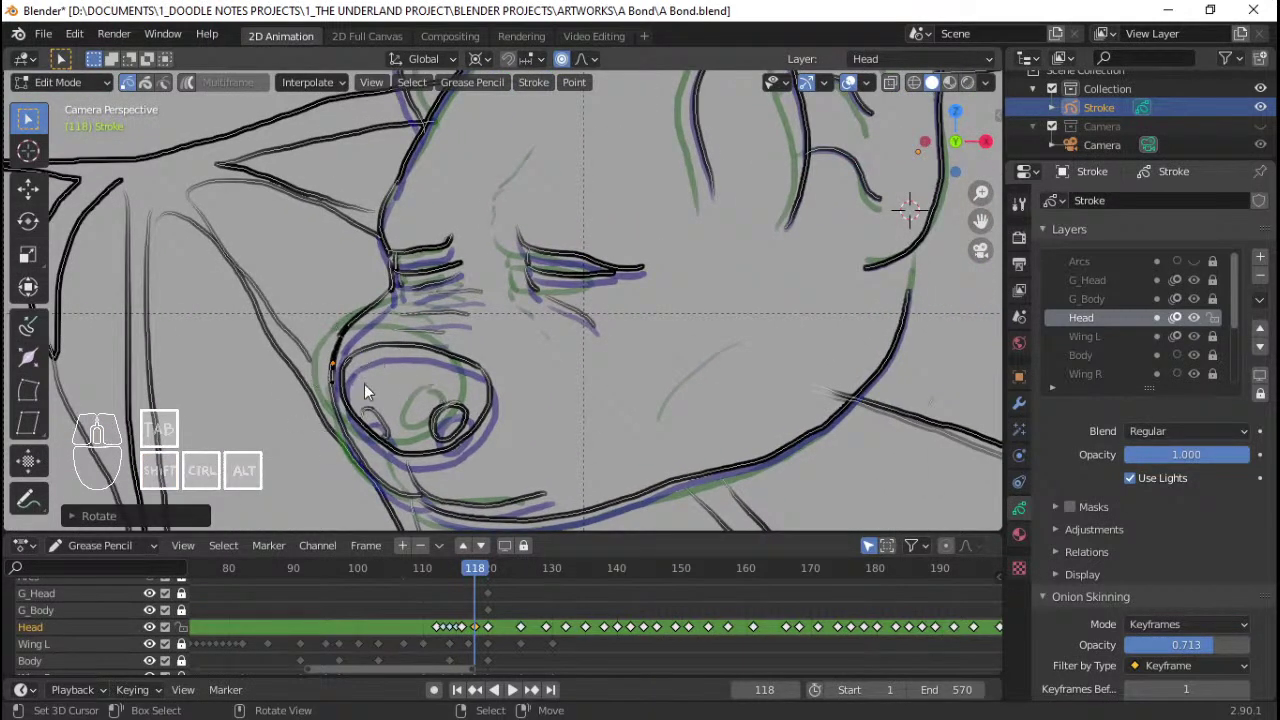
middle_click(418, 311)
drag(432, 287, 498, 270)
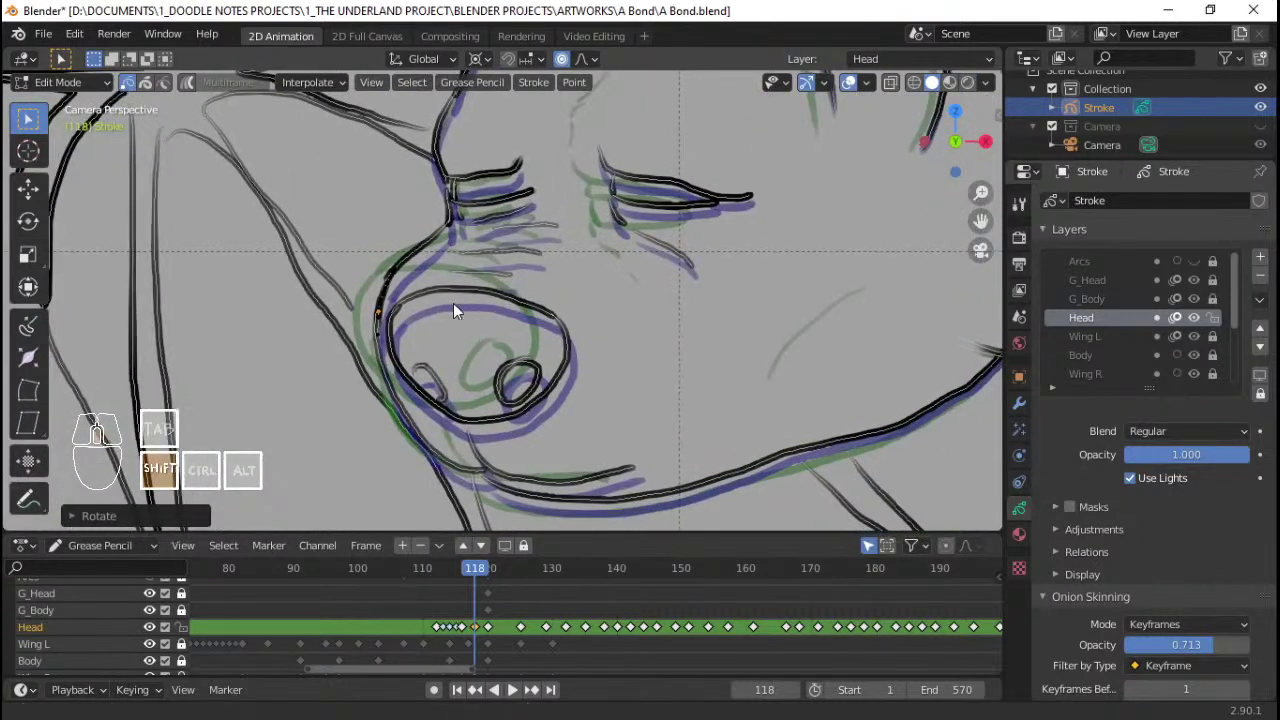
drag(459, 629, 454, 606)
key(Tab)
key(space)
key(space)
drag(466, 610, 465, 612)
key(space)
key(space)
click(436, 607)
Step: Step and replay through the head keyframes, stop on frame 118 and zoom onto the eye and lash strokes
key(space)
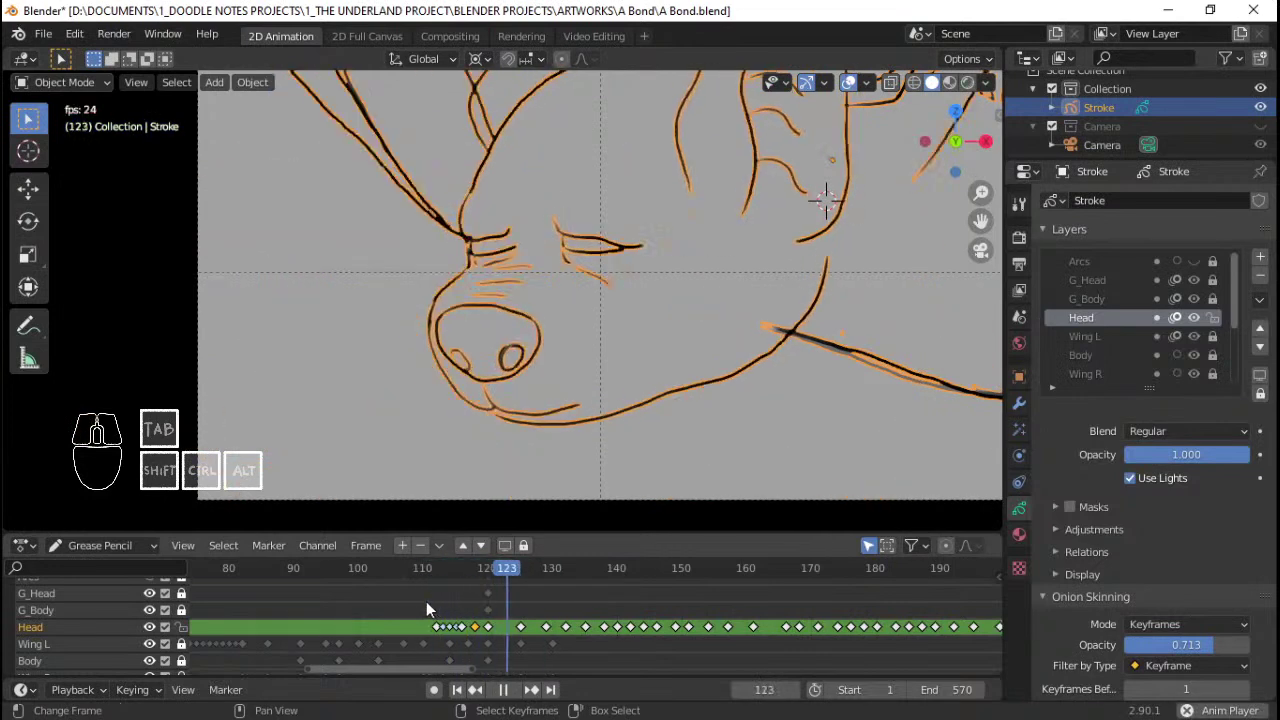
key(space)
click(435, 606)
key(space)
key(space)
click(435, 603)
key(space)
key(space)
drag(456, 596, 485, 593)
click(456, 599)
key(space)
key(space)
click(449, 602)
key(space)
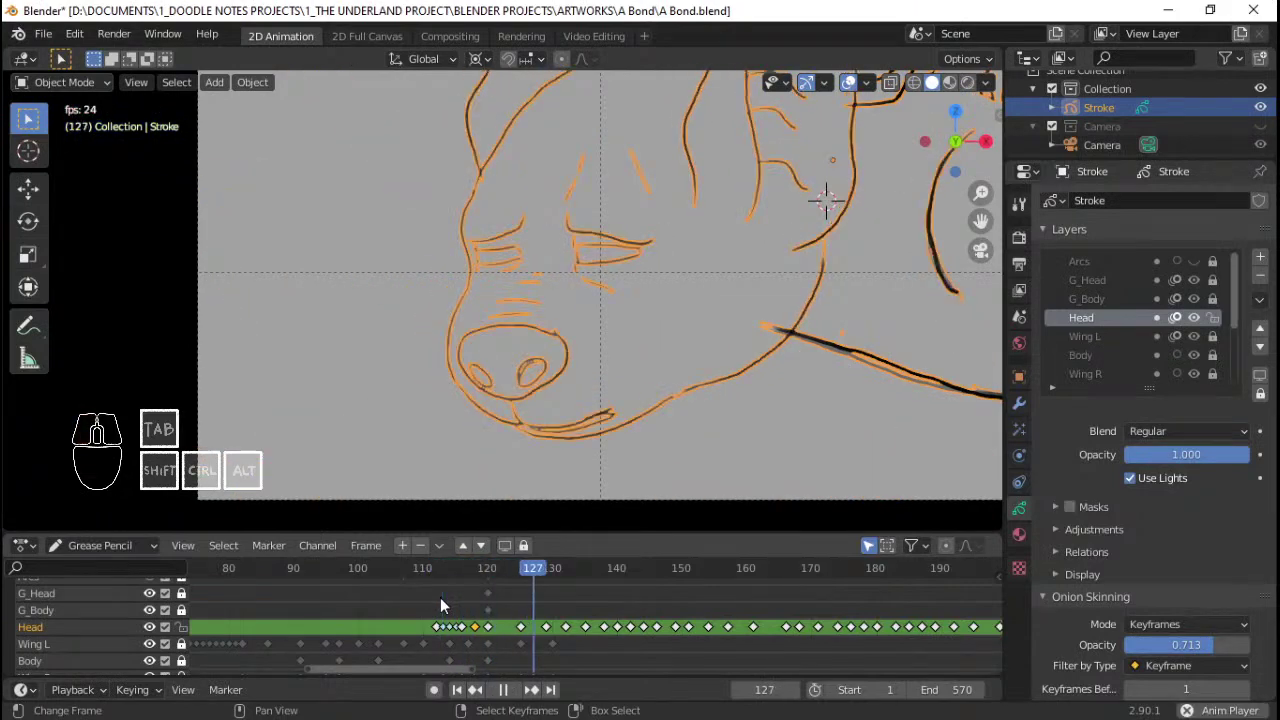
key(space)
drag(449, 602, 482, 608)
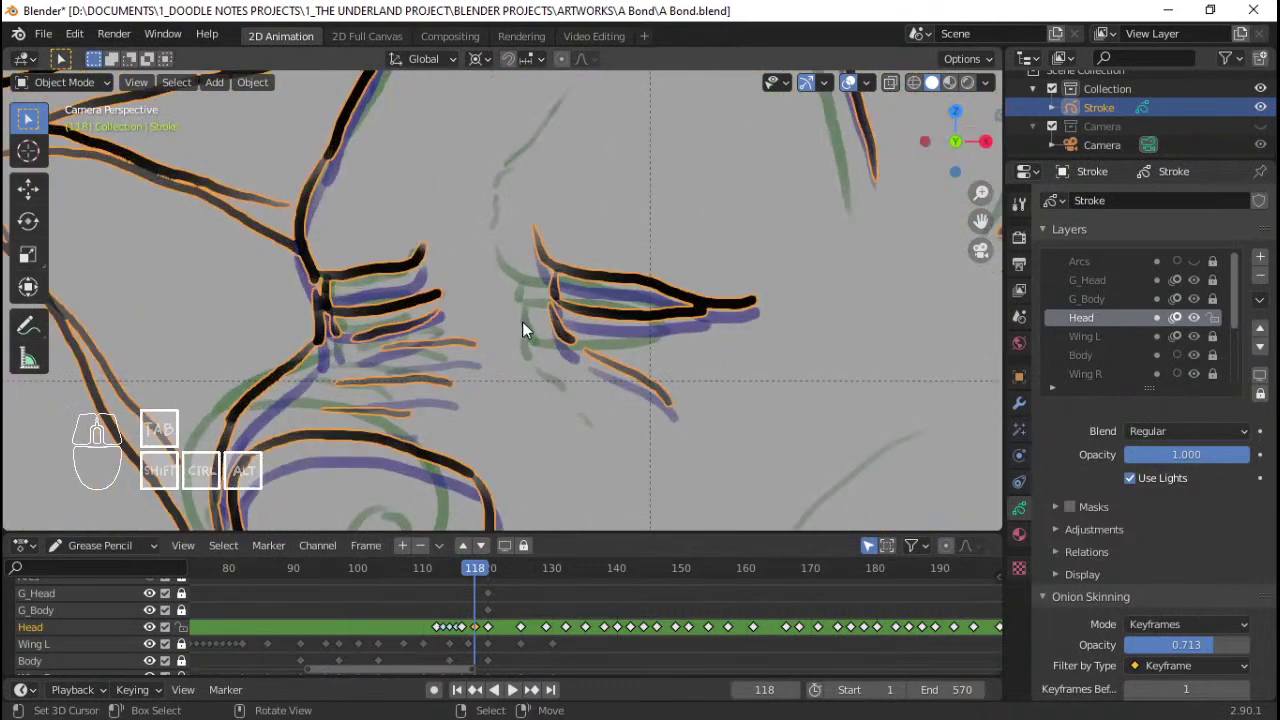
Step: In Edit Mode, circle-select the lower lash strokes on frame 118 and move them into place
key(Tab)
middle_click(480, 325)
key(alt+a)
key(c)
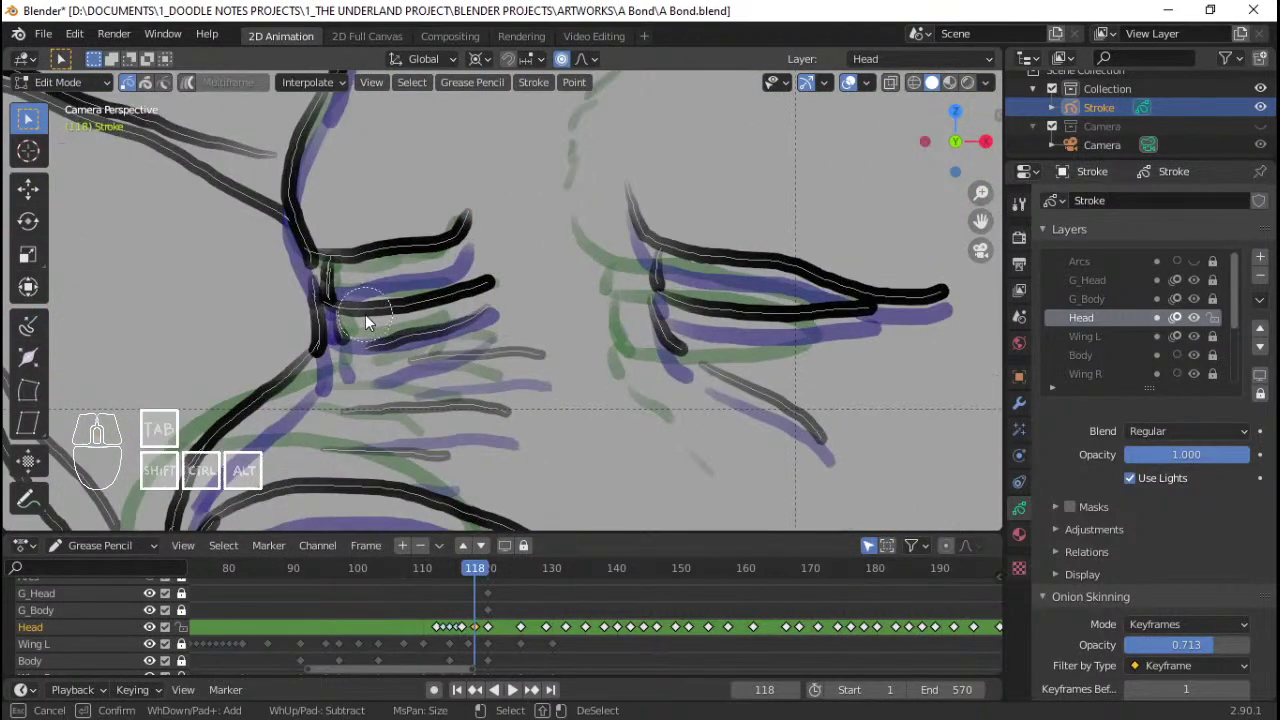
drag(360, 308, 452, 319)
middle_click(467, 312)
key(a)
key(g)
right_click(584, 319)
key(a)
key(c)
drag(385, 301, 503, 295)
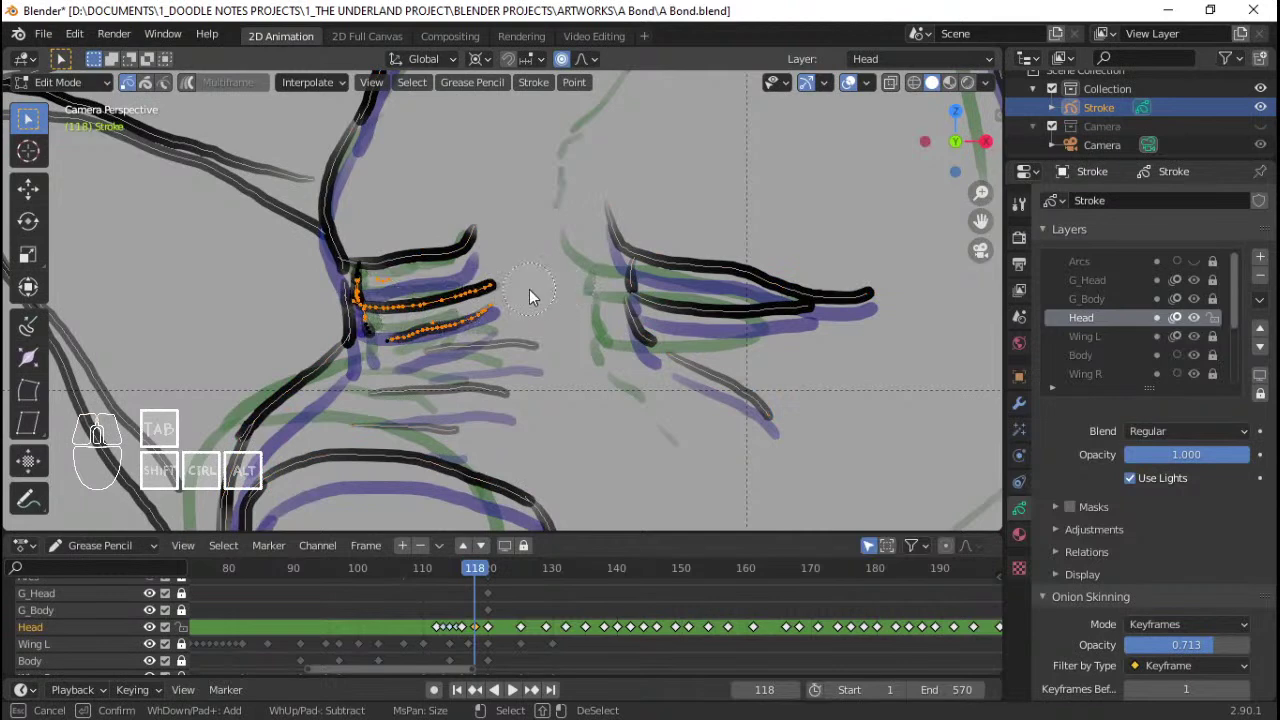
Step: Select and reposition the left eye's lash and the eyelid line over the hat reference
drag(538, 294, 427, 301)
key(alt+a)
key(c)
drag(319, 305, 403, 303)
right_click(405, 300)
key(c)
drag(713, 287, 831, 326)
right_click(831, 326)
middle_click(722, 333)
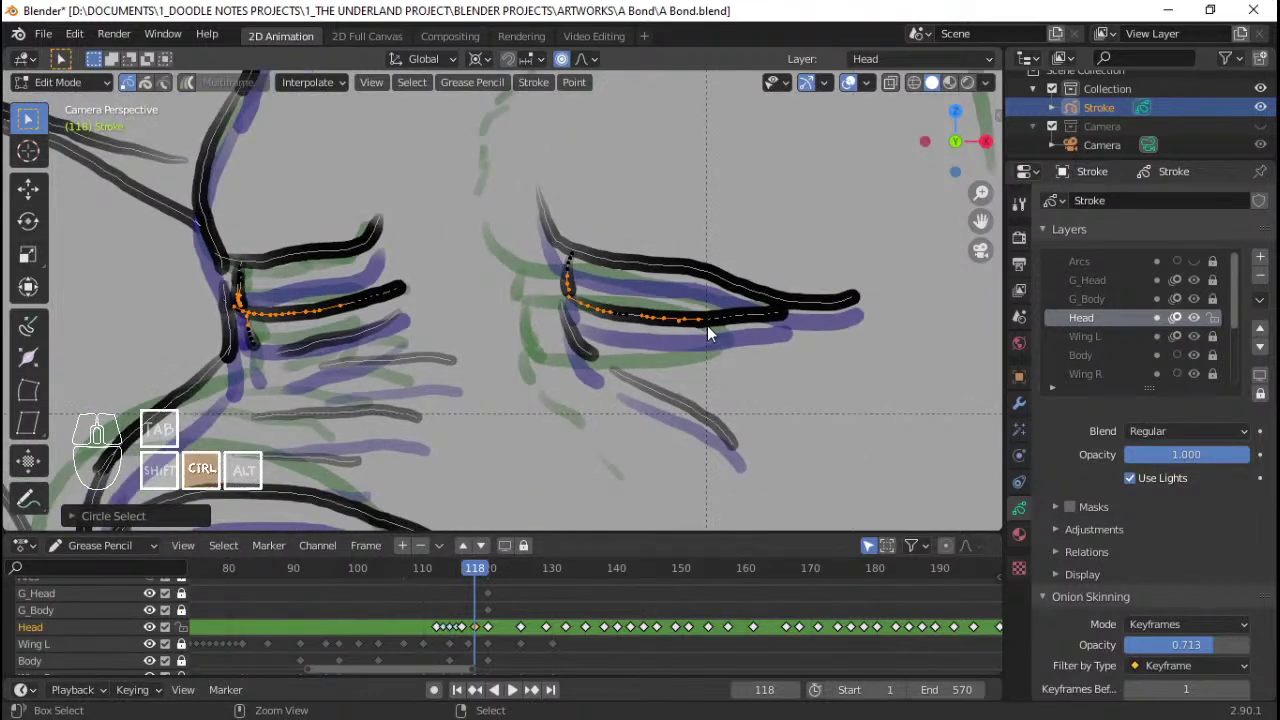
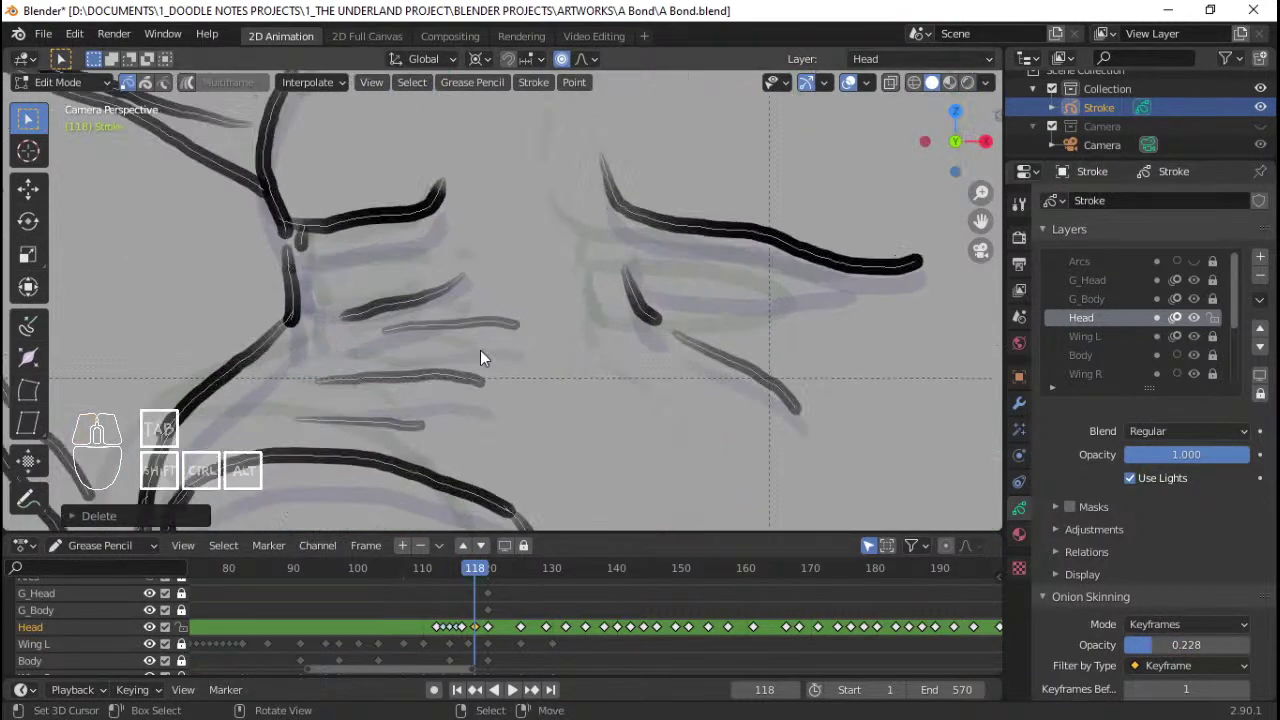
Step: Lower the Onion Skinning opacity to about 0.228 and save A Bond.blend
click(397, 272)
right_click(397, 272)
key(ctrl+l)
key(x)
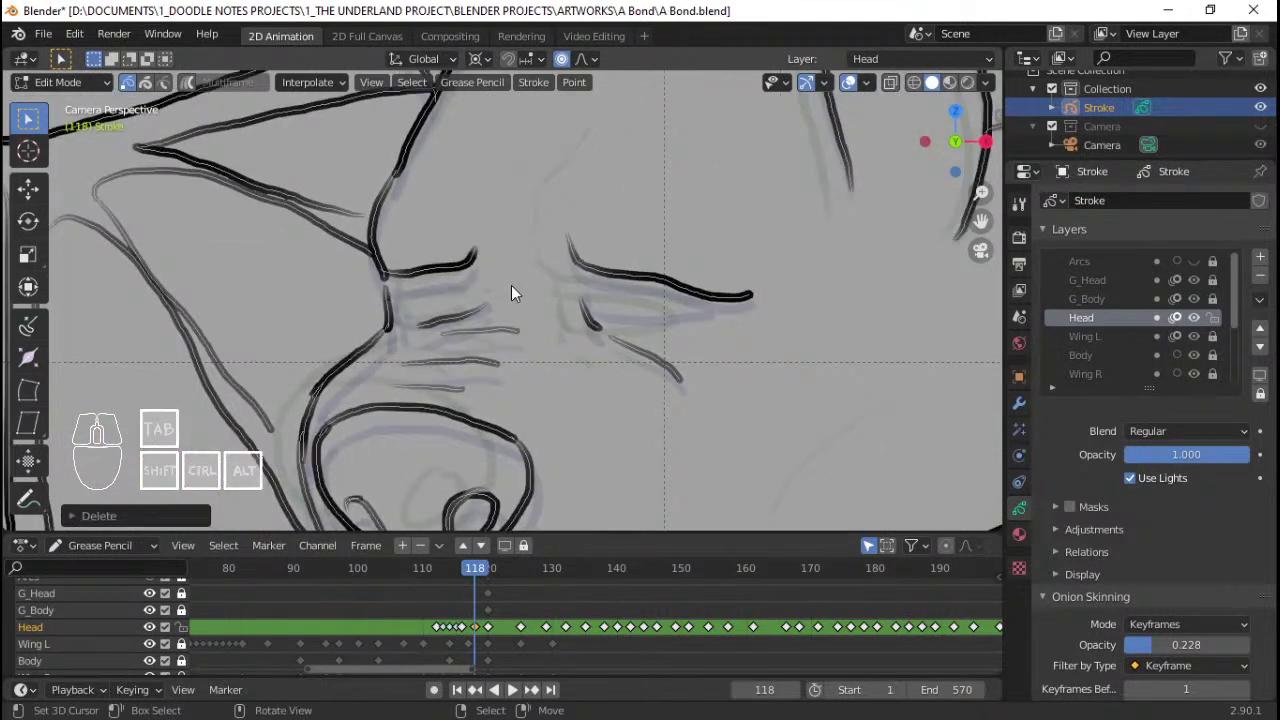
key(ctrl+s)
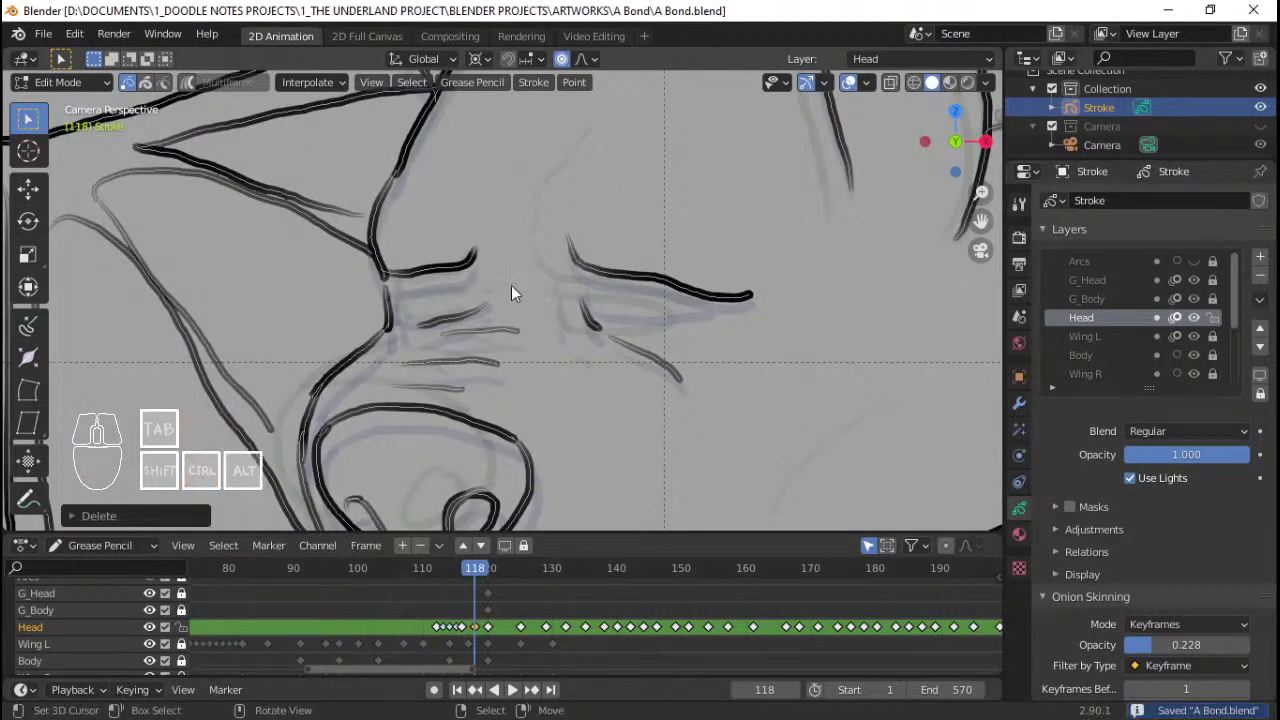
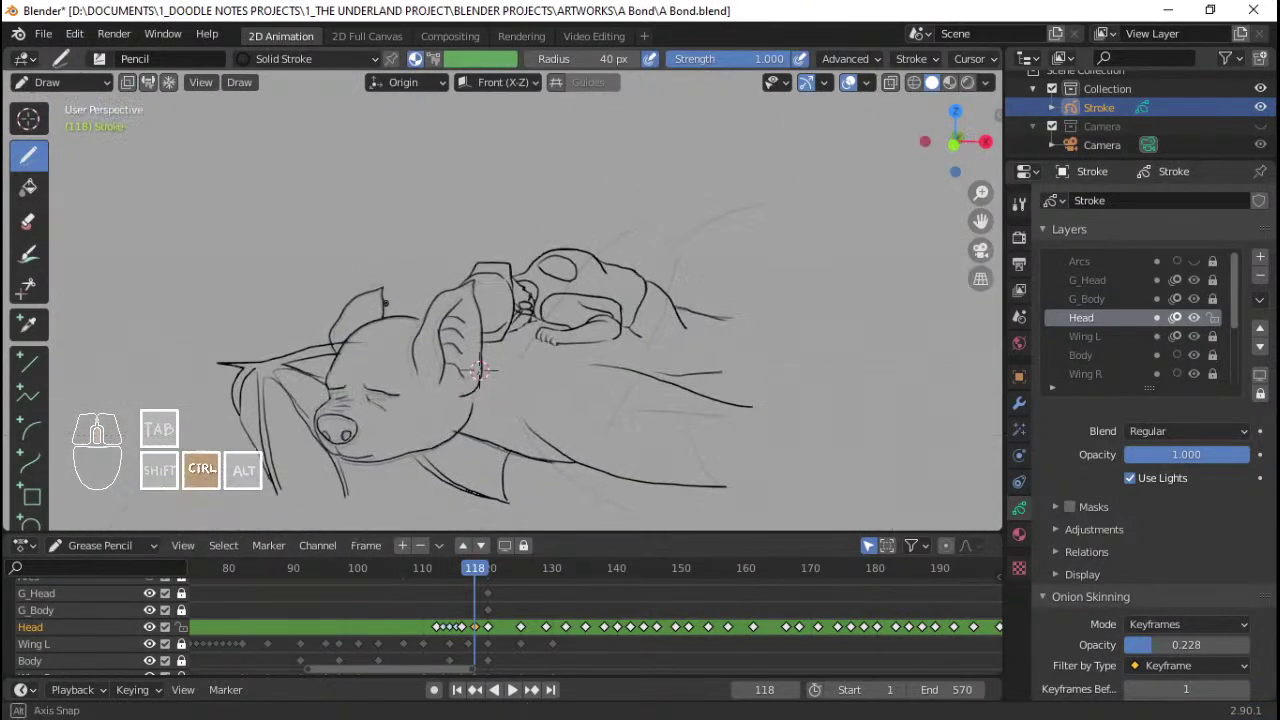
Step: Return the viewport to the camera's framing of the scene
key(Home)
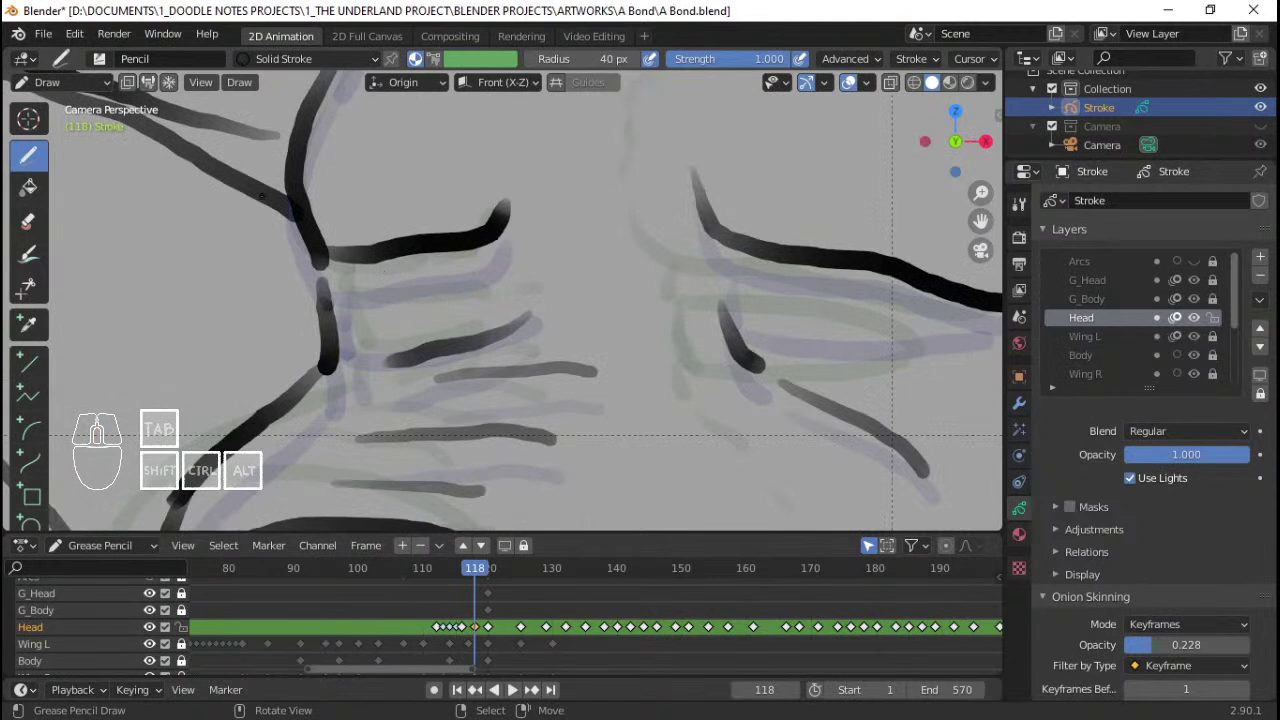
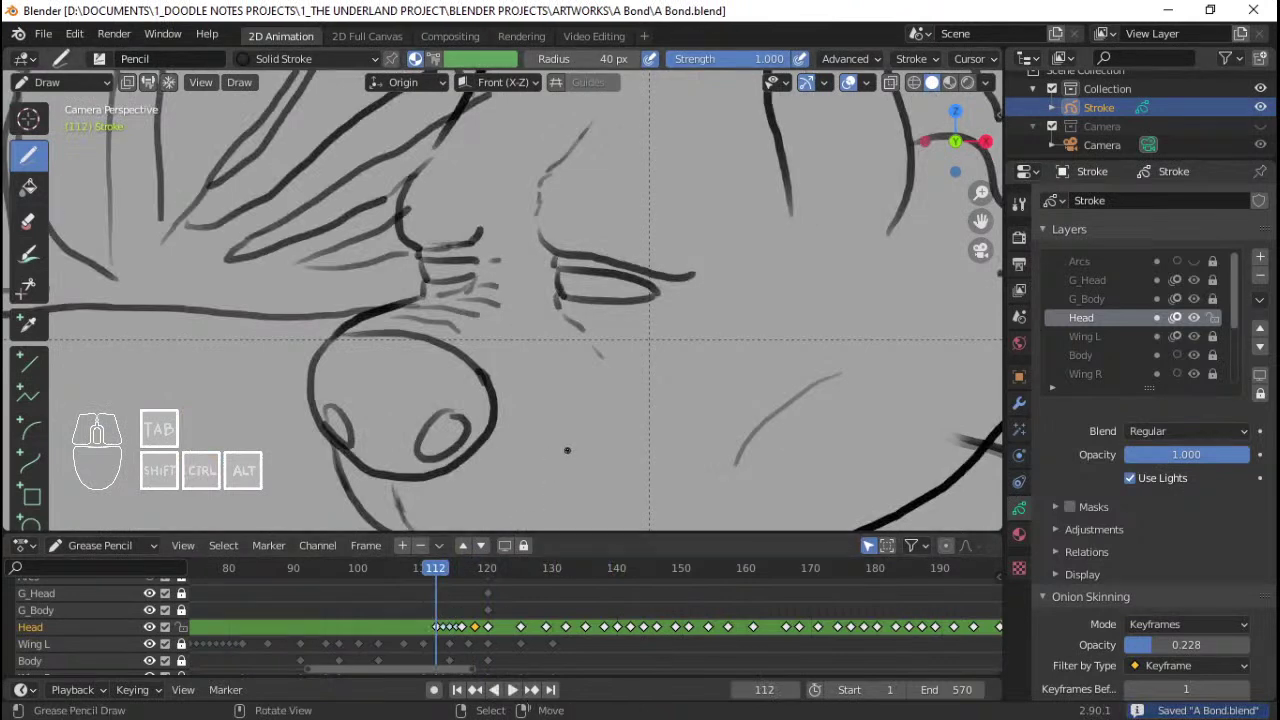
Step: Jump to frame 120 and play back the head animation to check the redrawn strokes
key(space)
key(space)
click(426, 640)
key(space)
key(space)
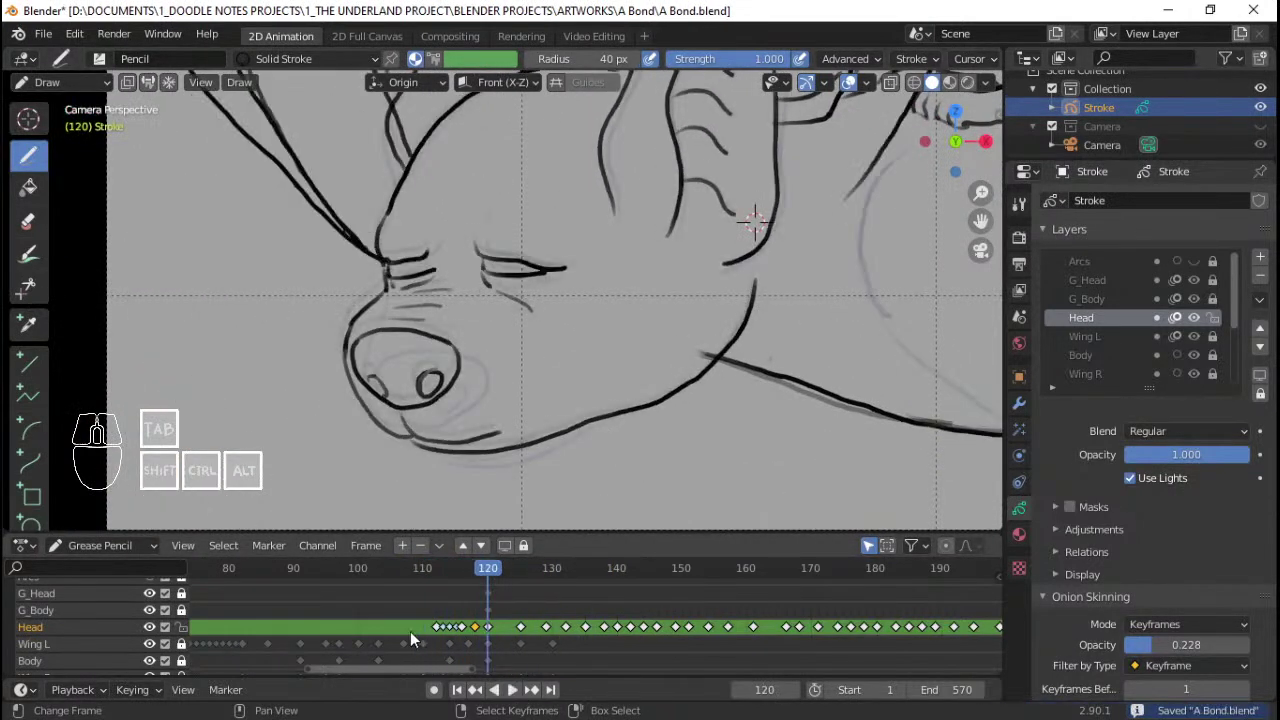
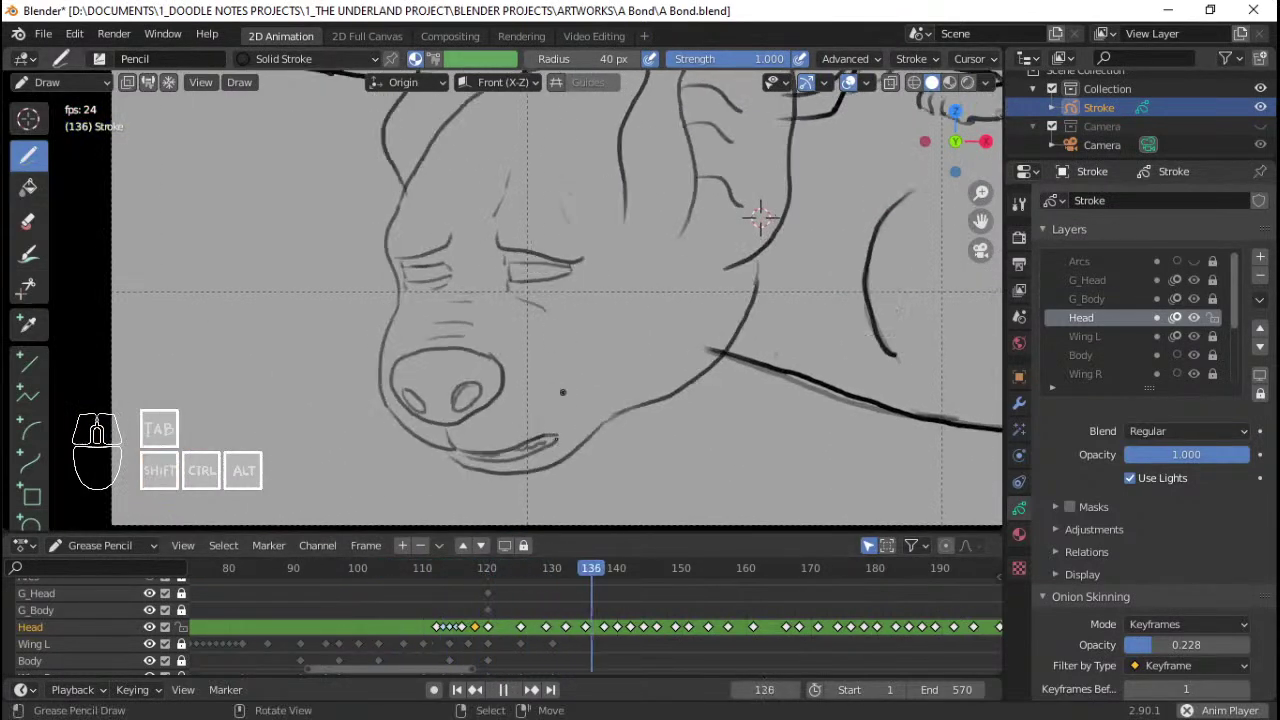
key(space)
Step: Jump to frame 109, save A Bond.blend, then review again and land on frame 106
click(420, 627)
key(ctrl+s)
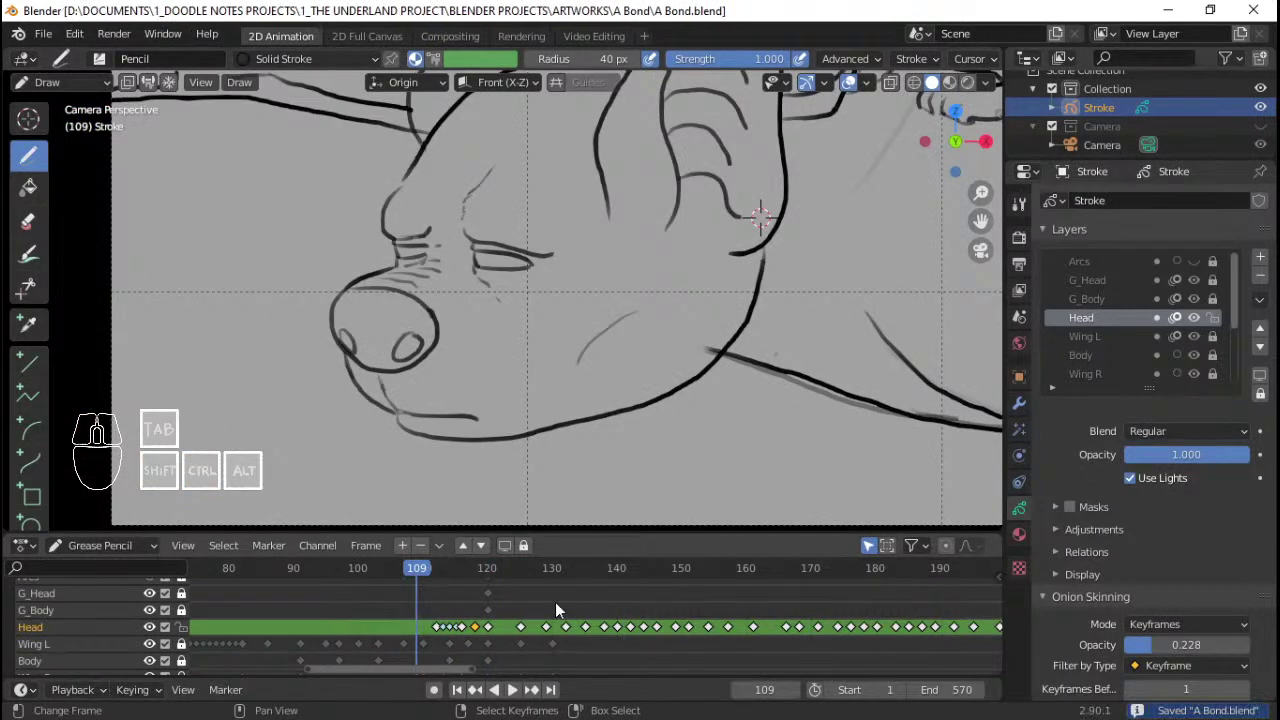
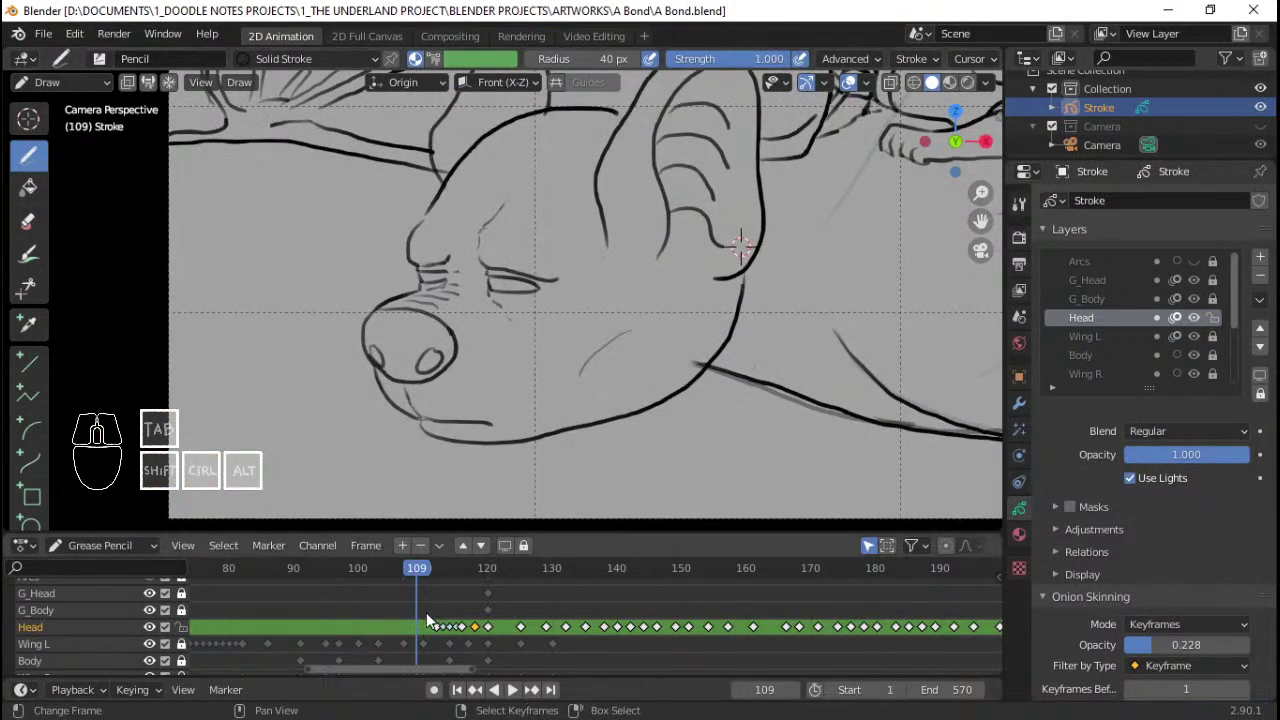
key(space)
key(space)
click(410, 626)
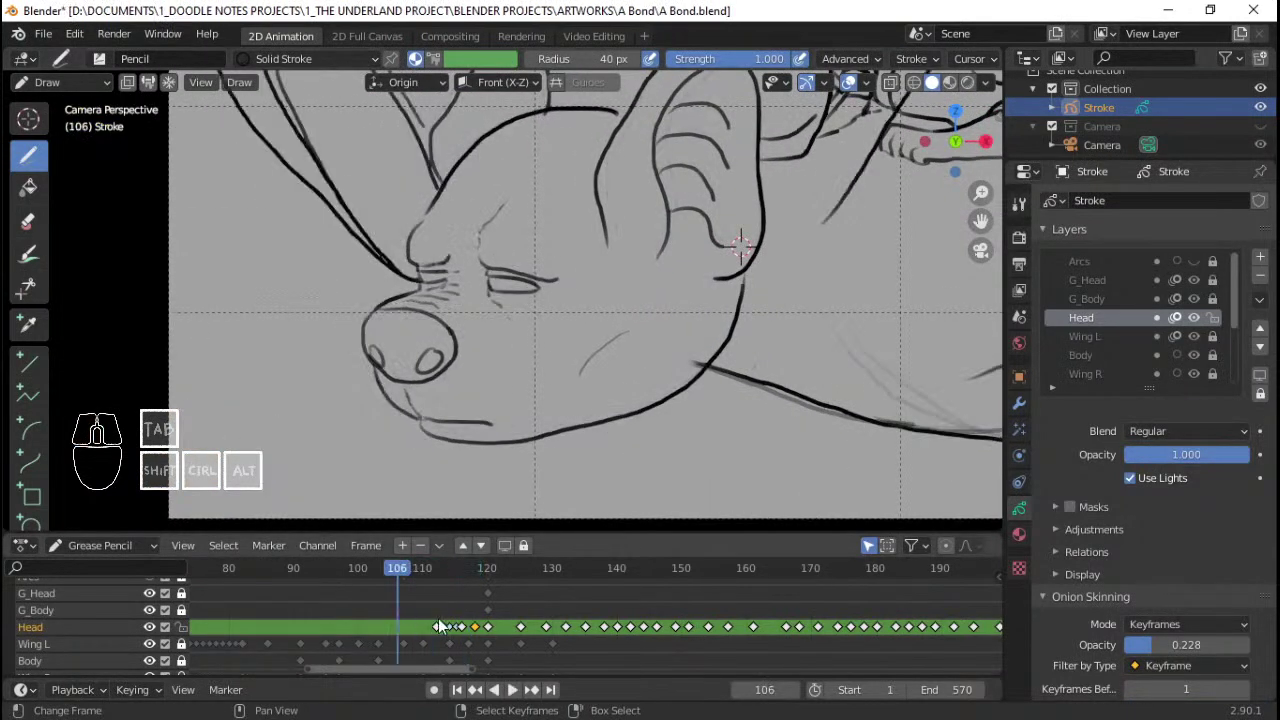
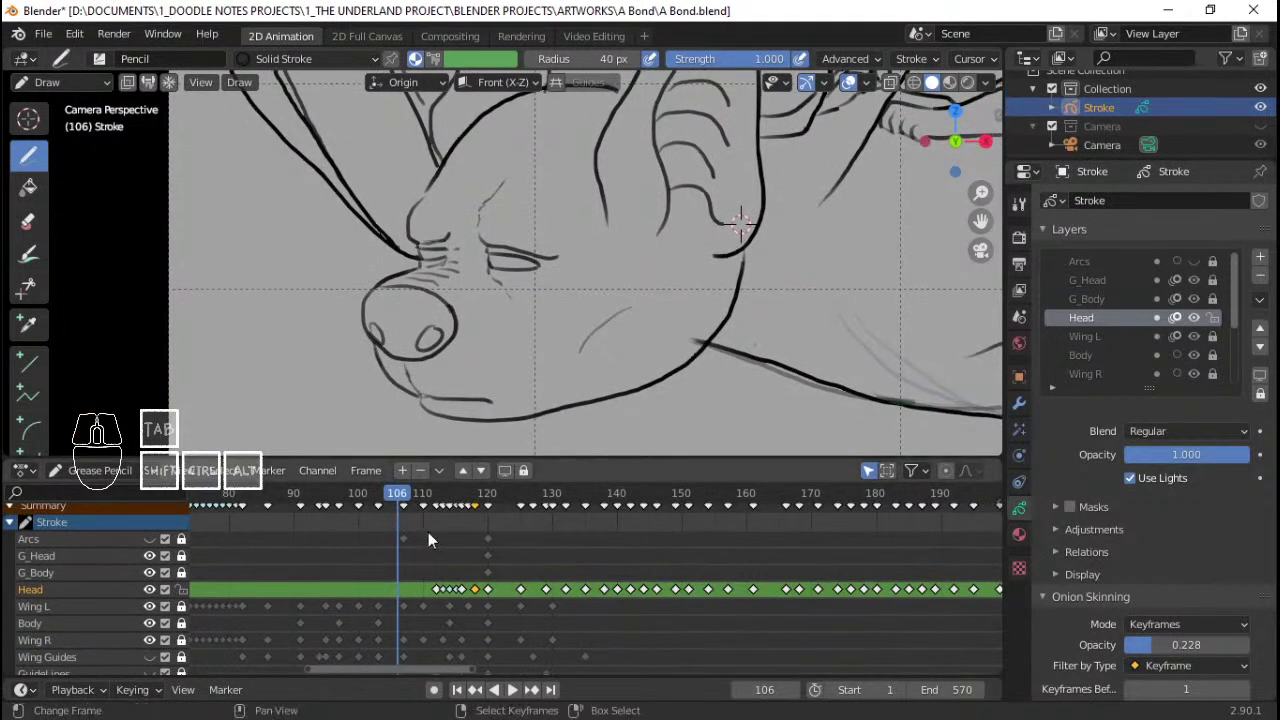
Step: Pan the Dope Sheet and step through the neighbouring head keyframes with short playbacks
middle_click(434, 538)
middle_click(436, 567)
middle_click(392, 587)
click(354, 593)
key(space)
key(space)
click(342, 592)
key(space)
key(space)
click(328, 595)
key(q)
key(space)
key(space)
Step: Keep stepping frame to frame and replaying to compare the head against the reference
click(359, 554)
key(space)
key(space)
click(353, 556)
key(space)
key(space)
click(353, 556)
key(space)
key(space)
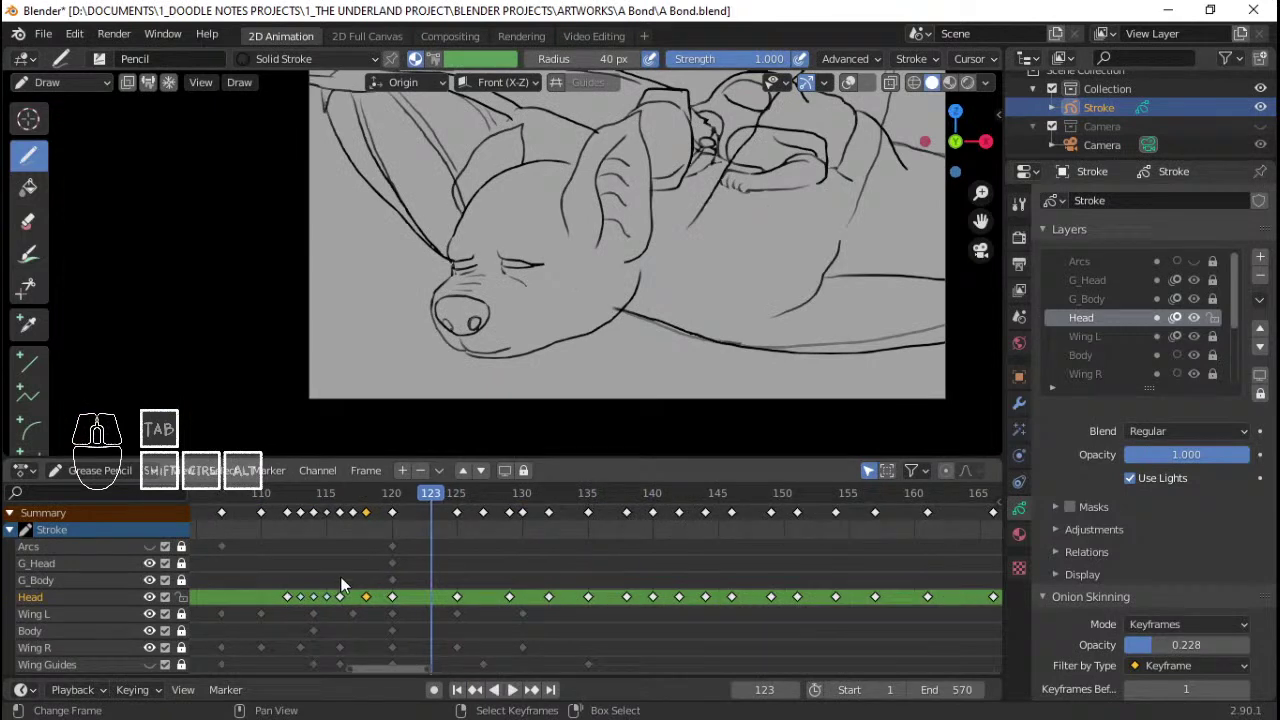
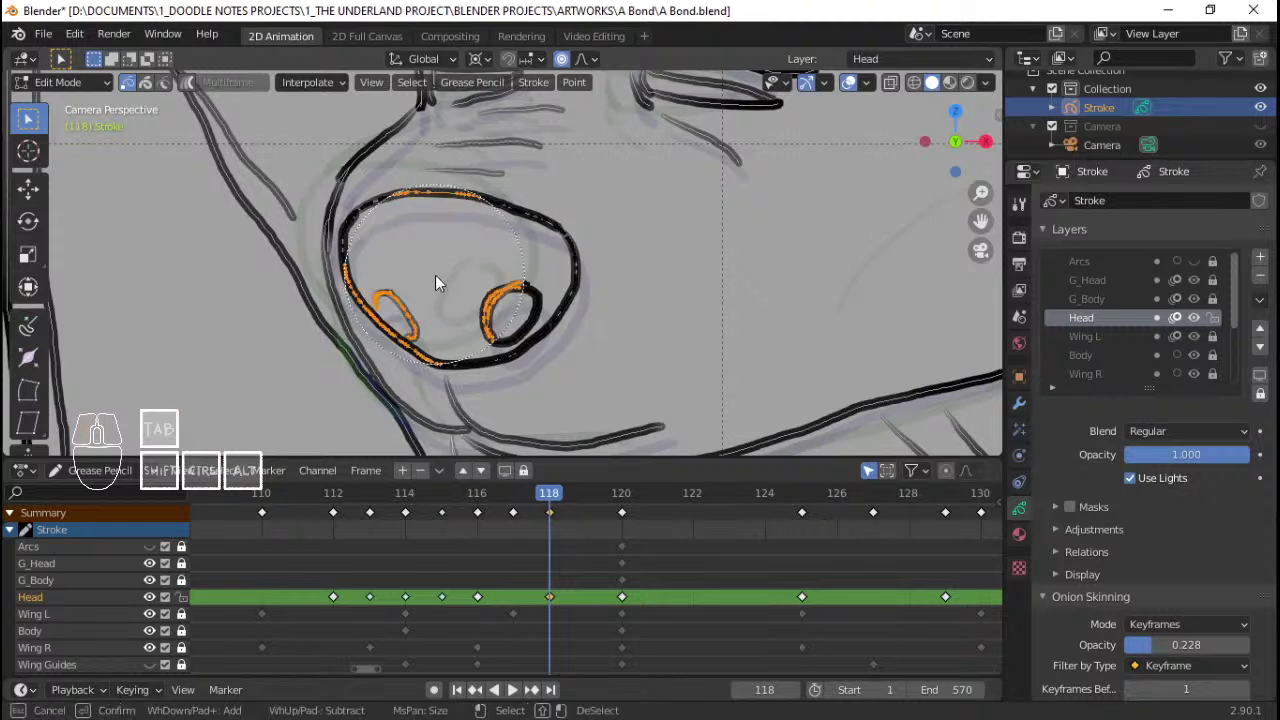
Step: Select the nose outline and nostril strokes on frame 118 and move them over the reference
click(469, 288)
right_click(469, 288)
key(g)
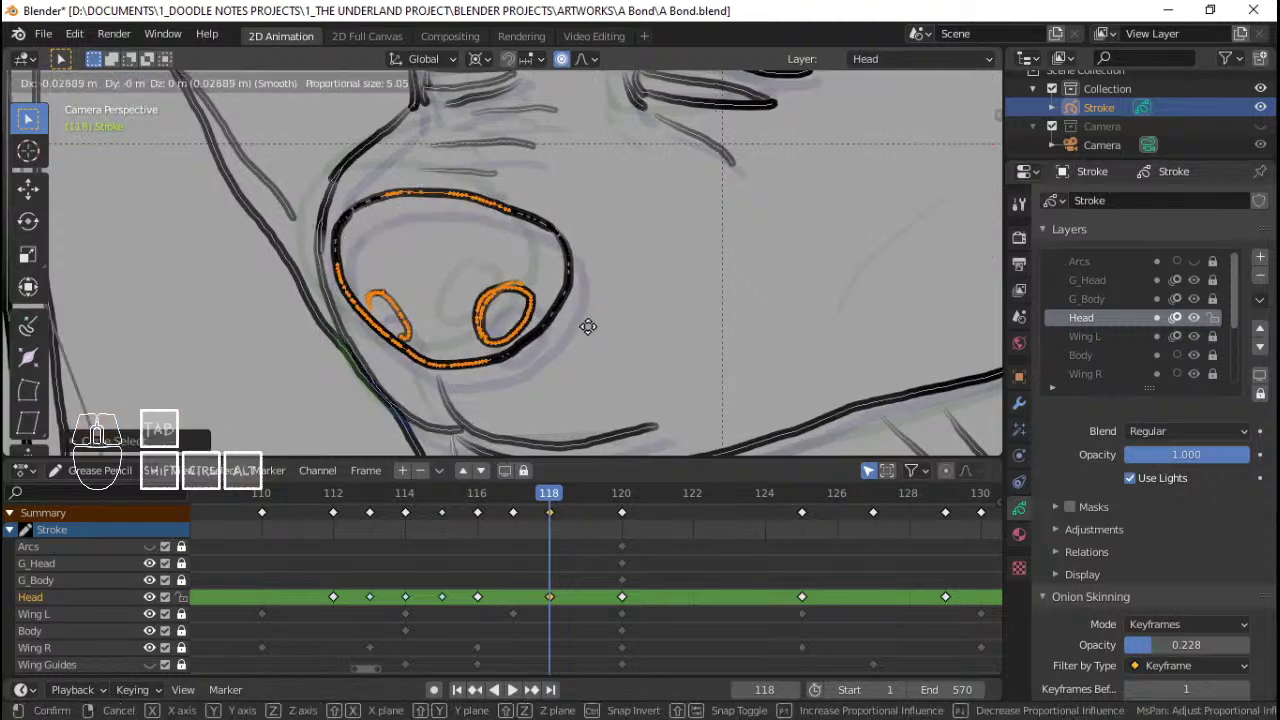
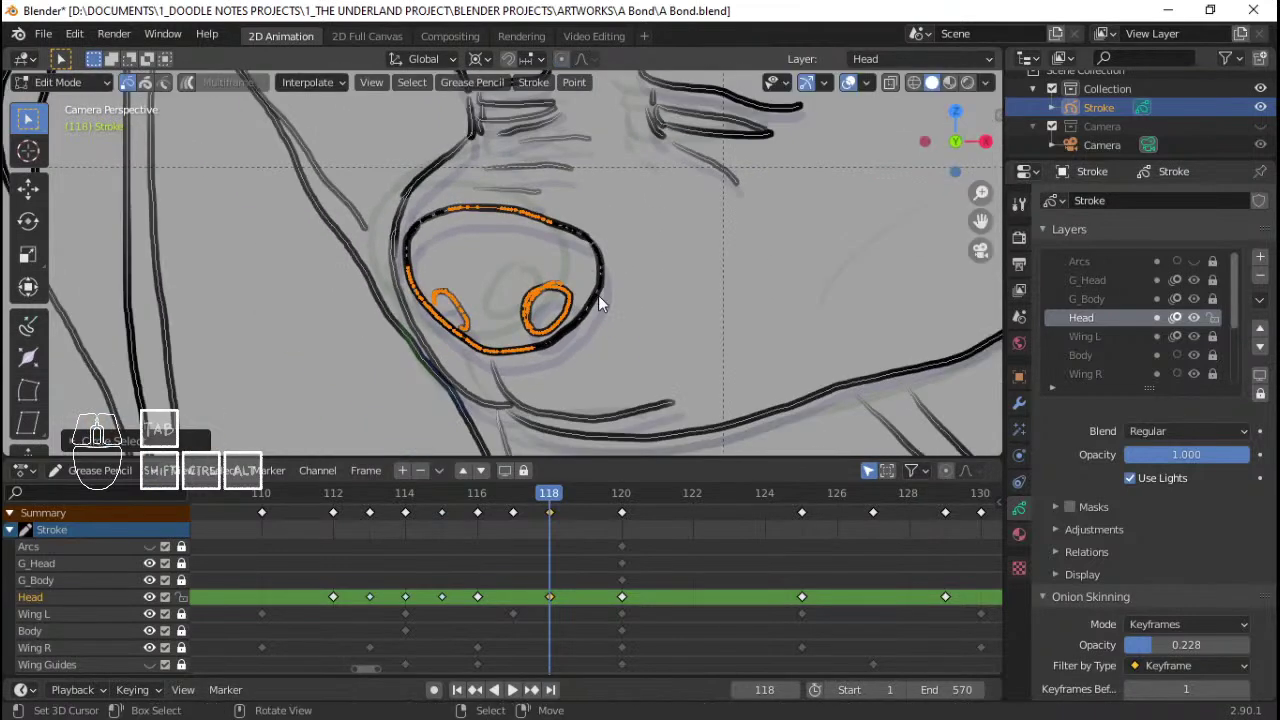
key(ctrl+l)
key(g)
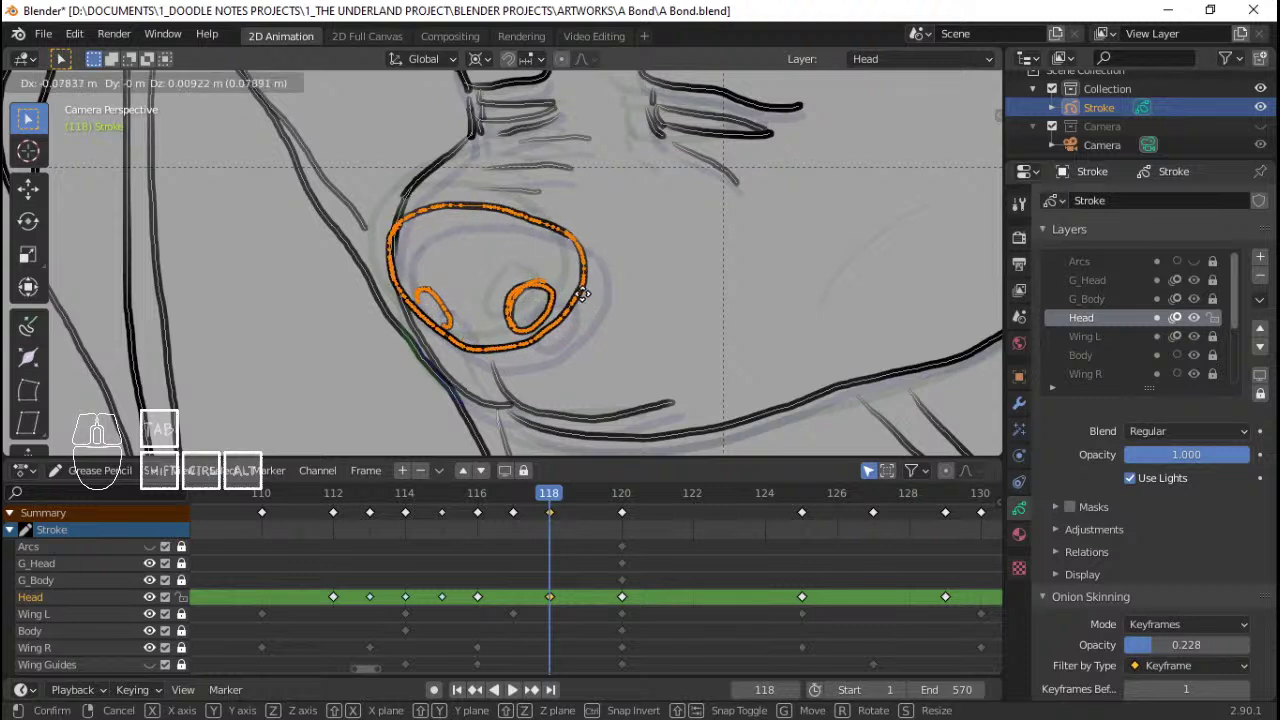
click(592, 300)
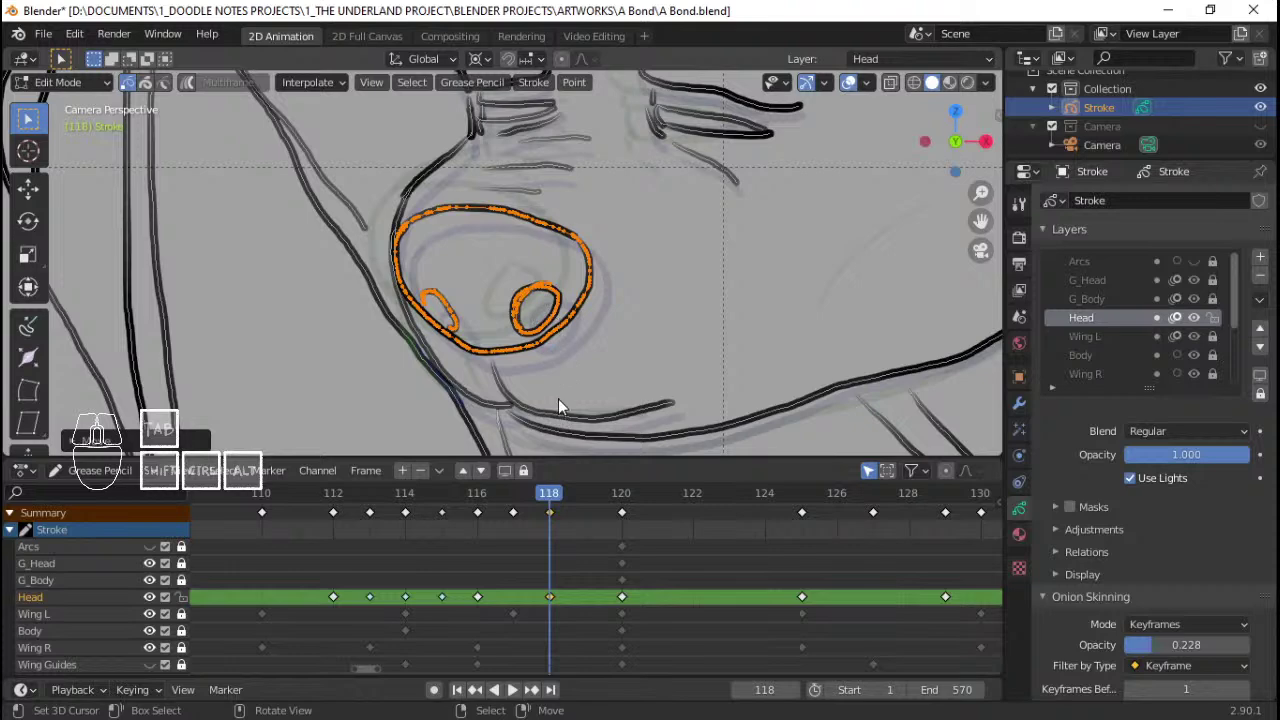
Step: Circle-select the chin stroke end and nudge it into place
key(alt+a)
key(c)
click(528, 337)
right_click(528, 337)
key(g)
right_click(487, 382)
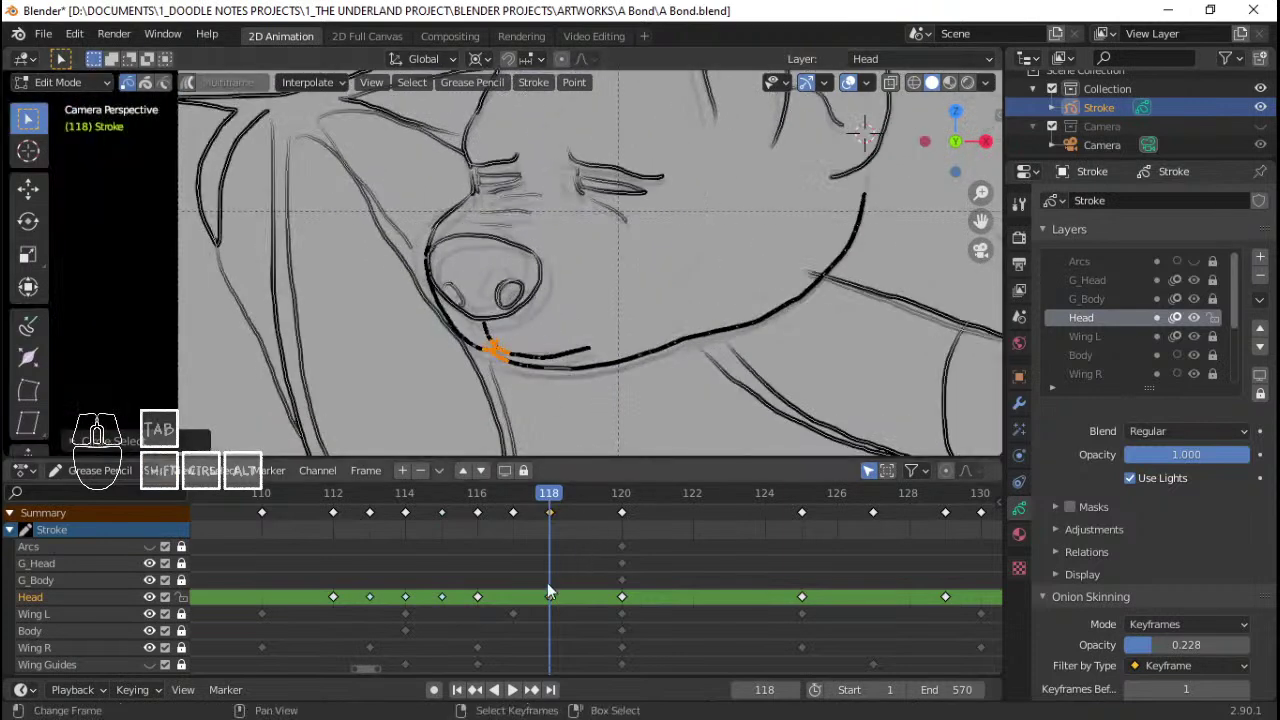
Step: Jump between the head keyframes in the Dope Sheet, replaying each to check the corrected nose
click(521, 578)
key(space)
key(space)
click(422, 569)
key(space)
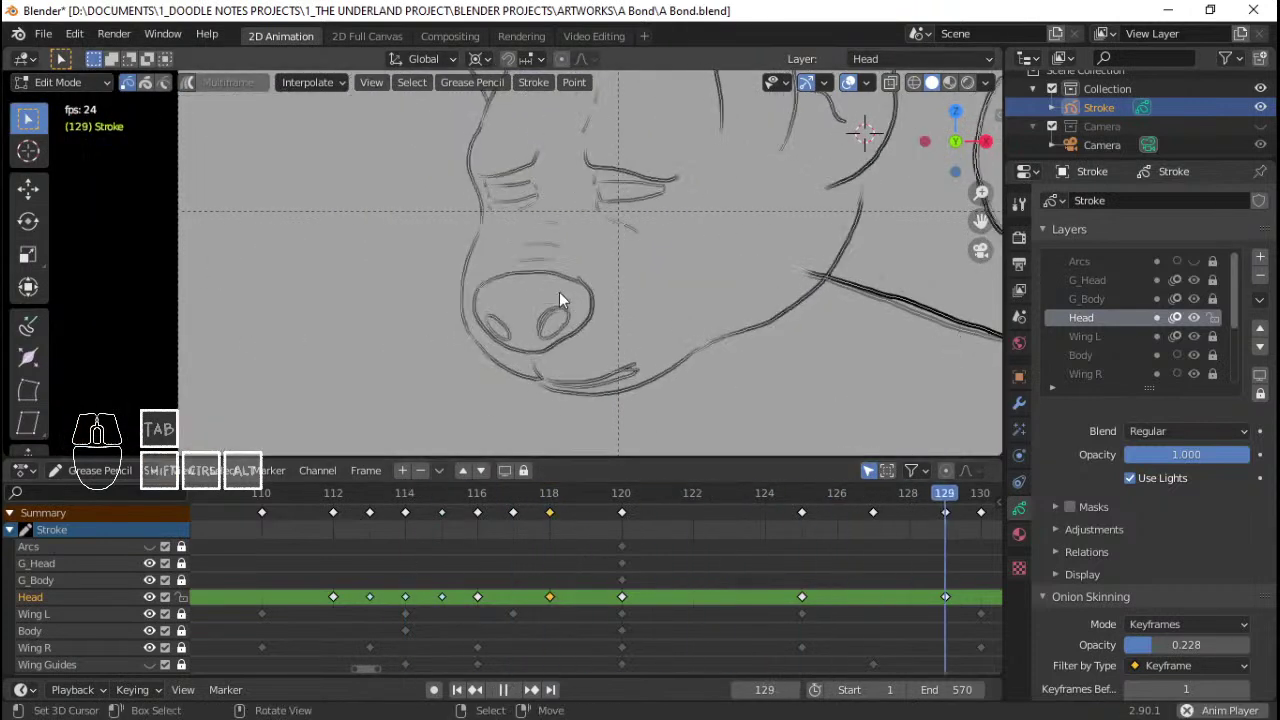
key(q)
key(space)
click(428, 553)
key(space)
key(space)
click(368, 538)
key(space)
key(space)
Step: Step through the earlier keyframes and let the head animation play through
click(296, 529)
key(space)
key(space)
click(295, 528)
key(space)
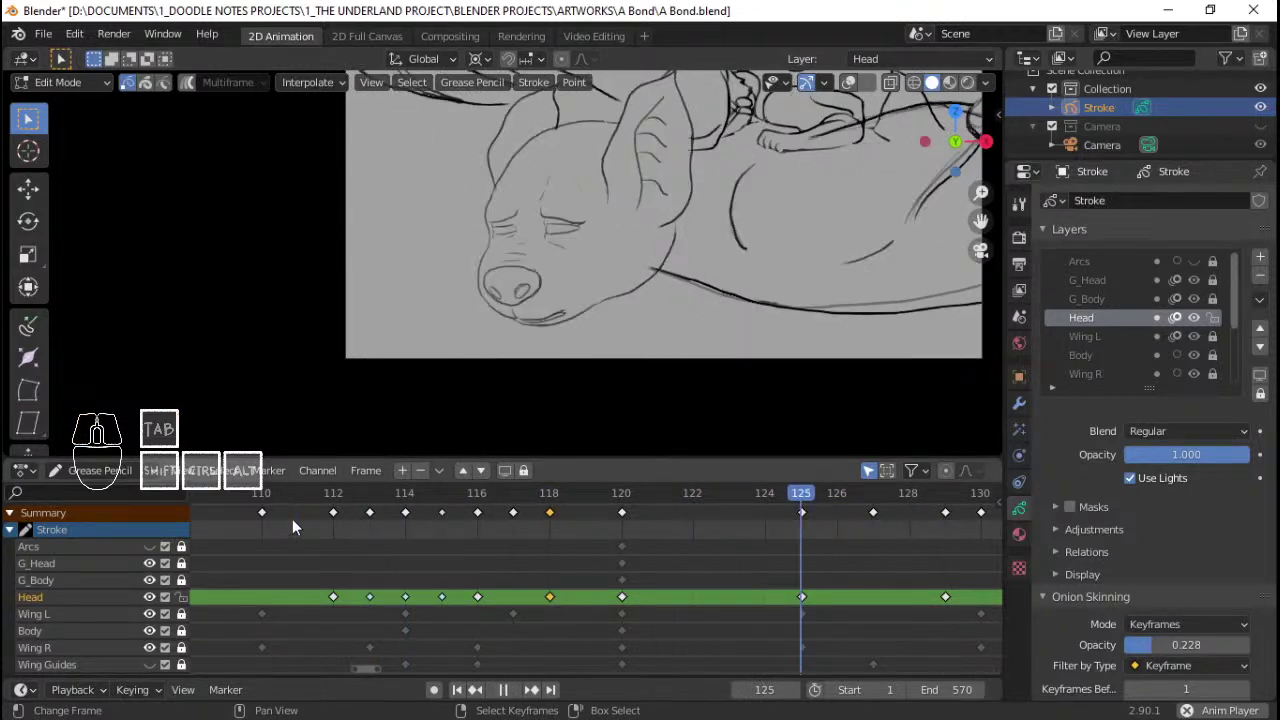
key(space)
click(298, 519)
key(space)
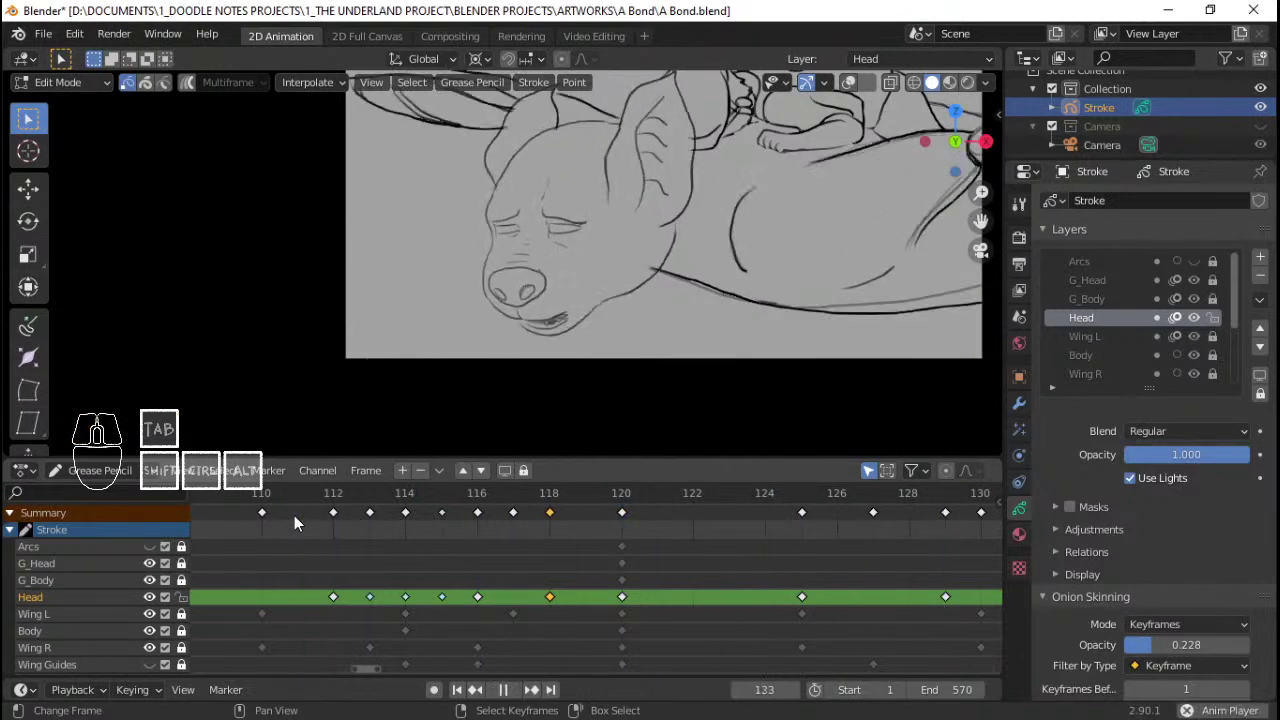
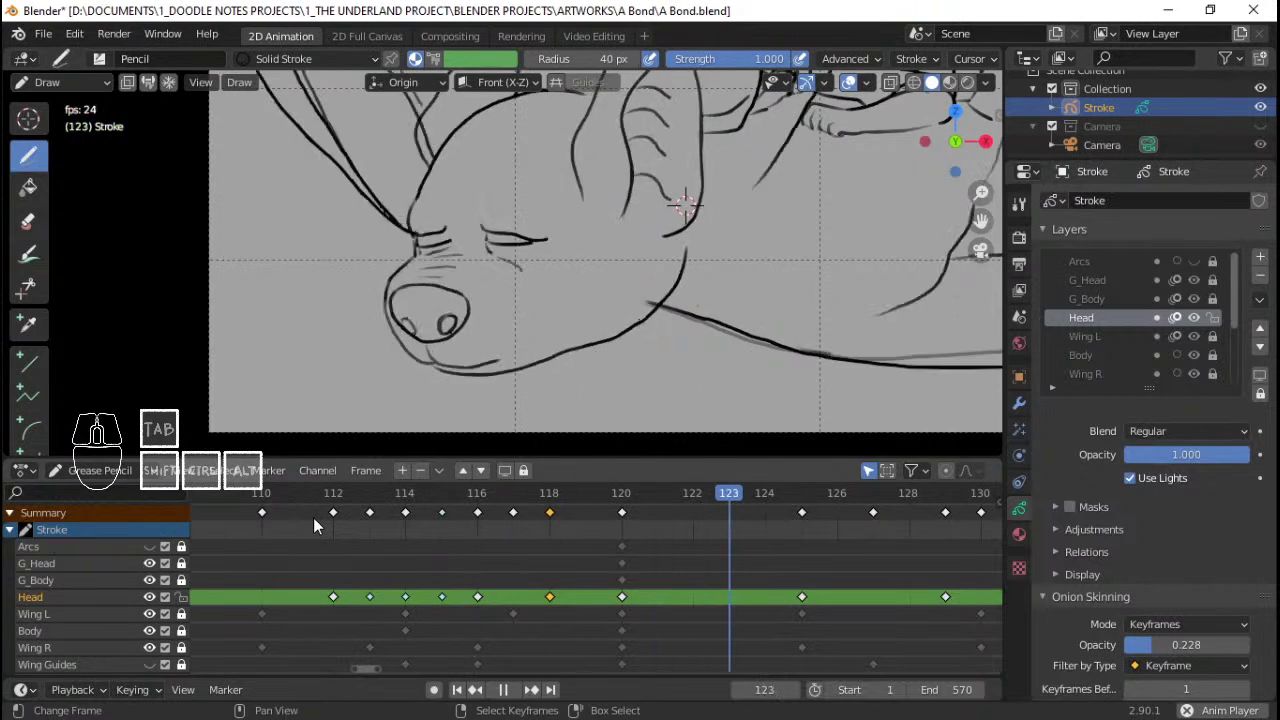
key(space)
Step: Scrub the Dope Sheet across frames 115–135 with short playbacks to inspect the eyes
click(321, 524)
key(space)
key(space)
drag(439, 523, 347, 492)
key(space)
drag(678, 514, 608, 517)
key(space)
click(392, 518)
key(space)
key(space)
Step: Replay the remaining head frames and settle back near frame 119
click(347, 525)
key(space)
key(space)
click(421, 522)
key(space)
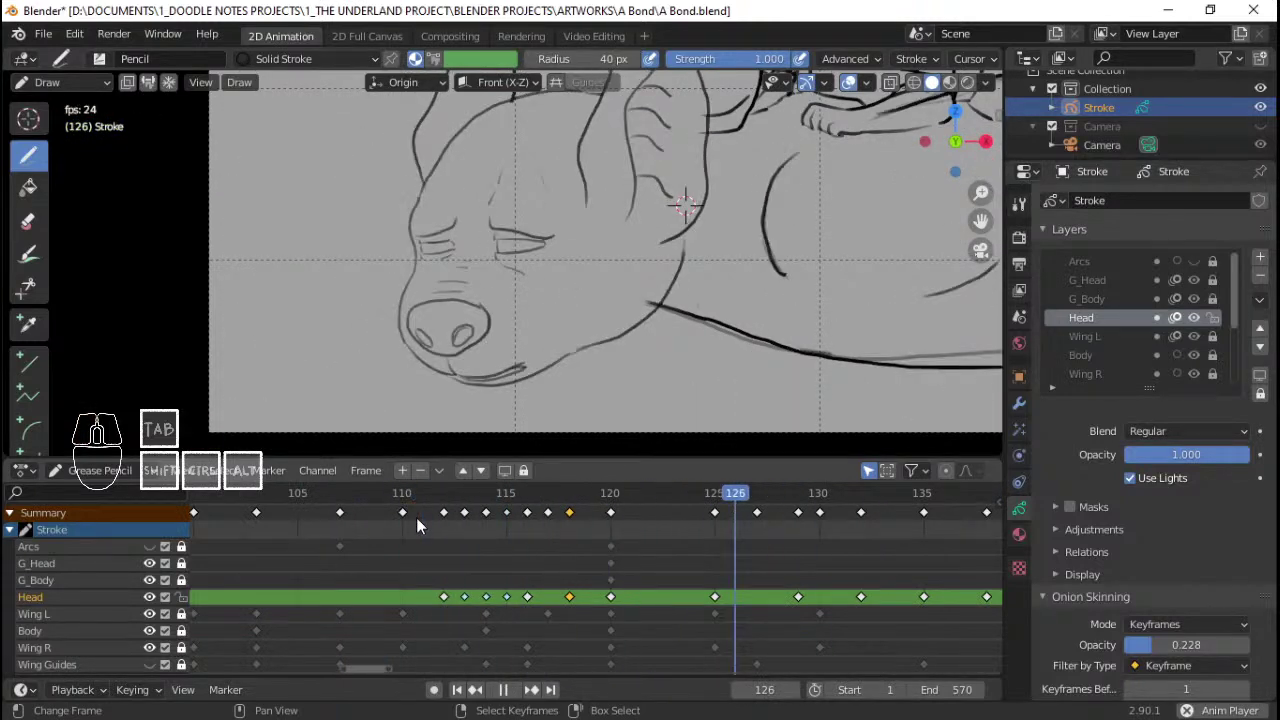
key(space)
click(513, 518)
Step: Stop on frame 119 and select all Head layer stroke points in Edit Mode
key(space)
key(space)
drag(573, 528, 607, 533)
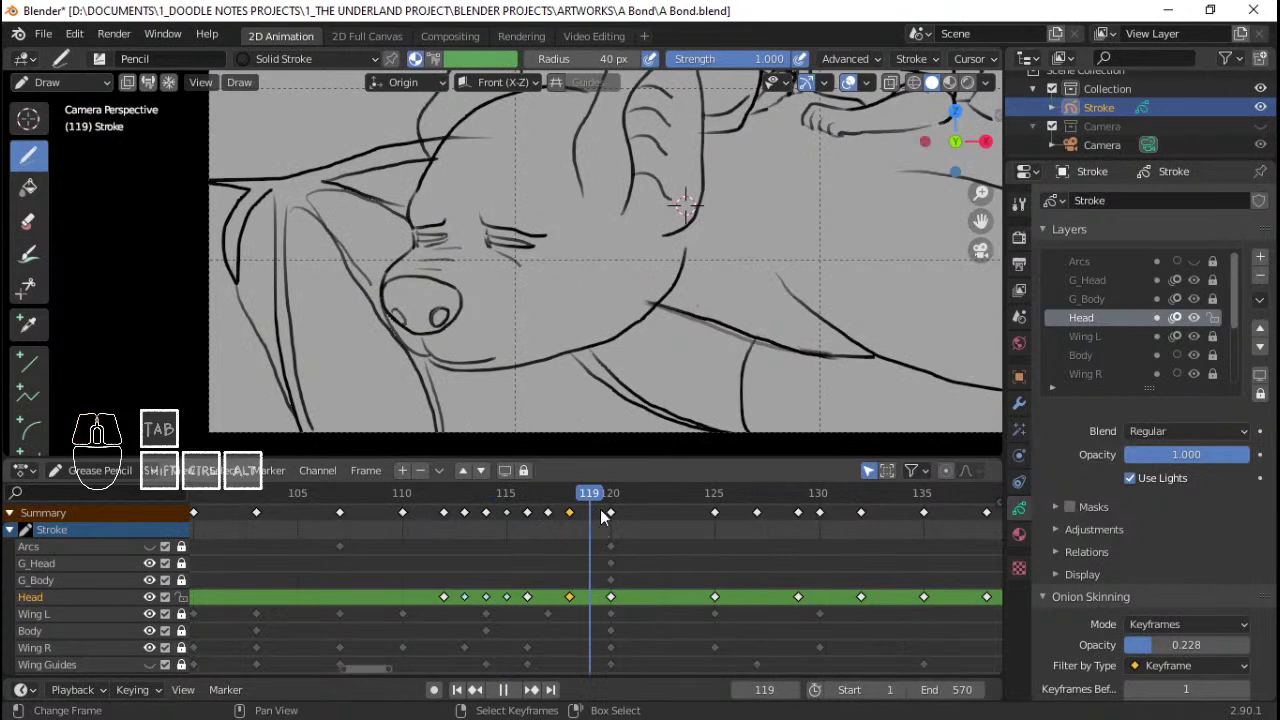
key(Tab)
key(a)
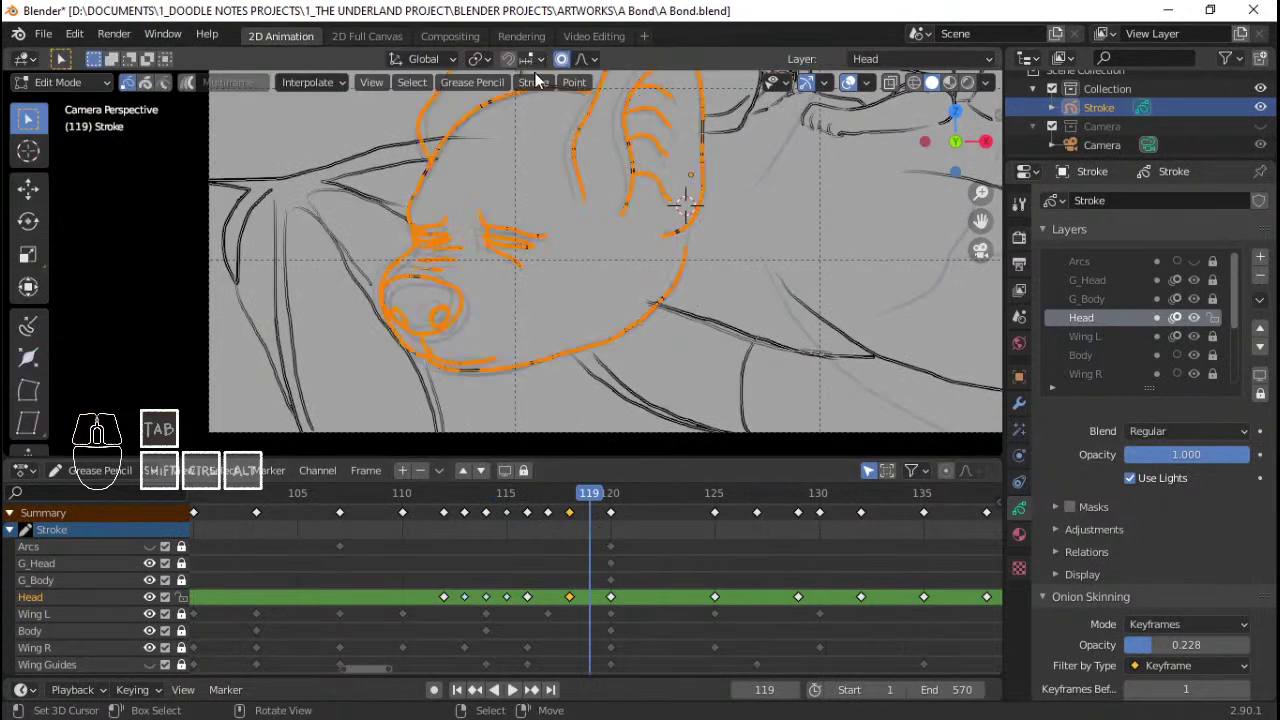
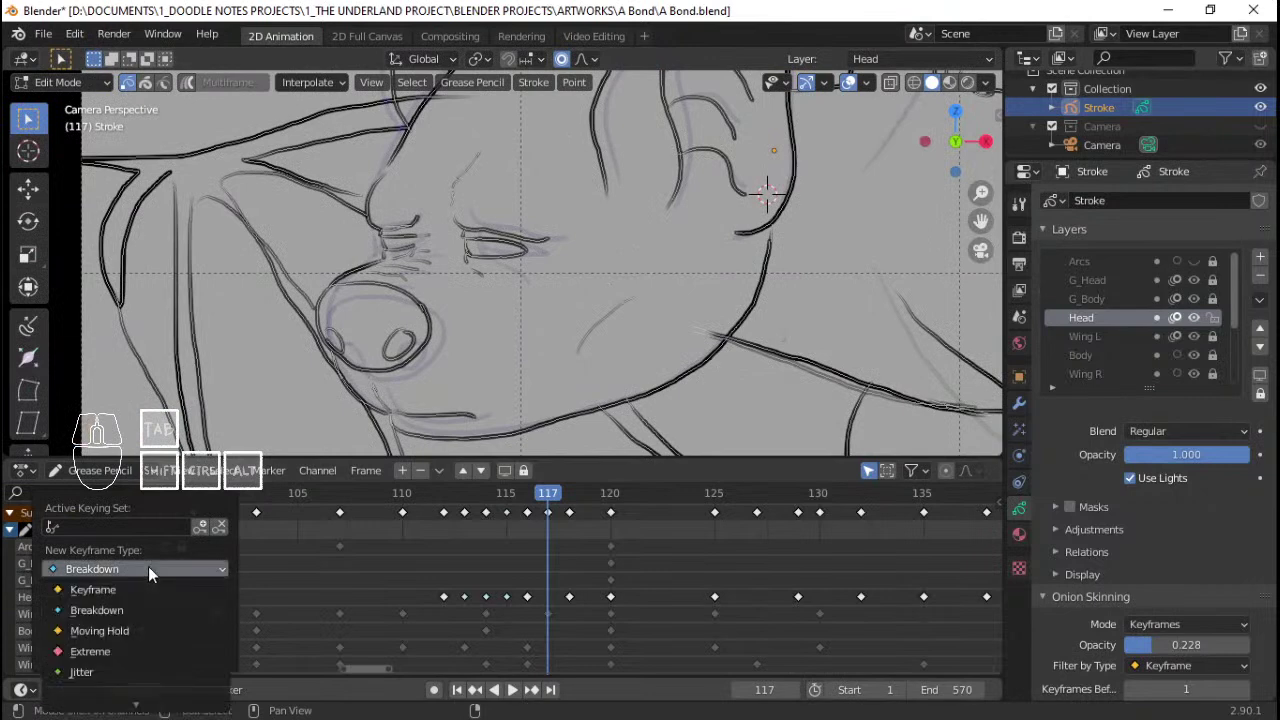
Step: Adjust the Timeline's Keying popover options for auto-keyframing
click(150, 616)
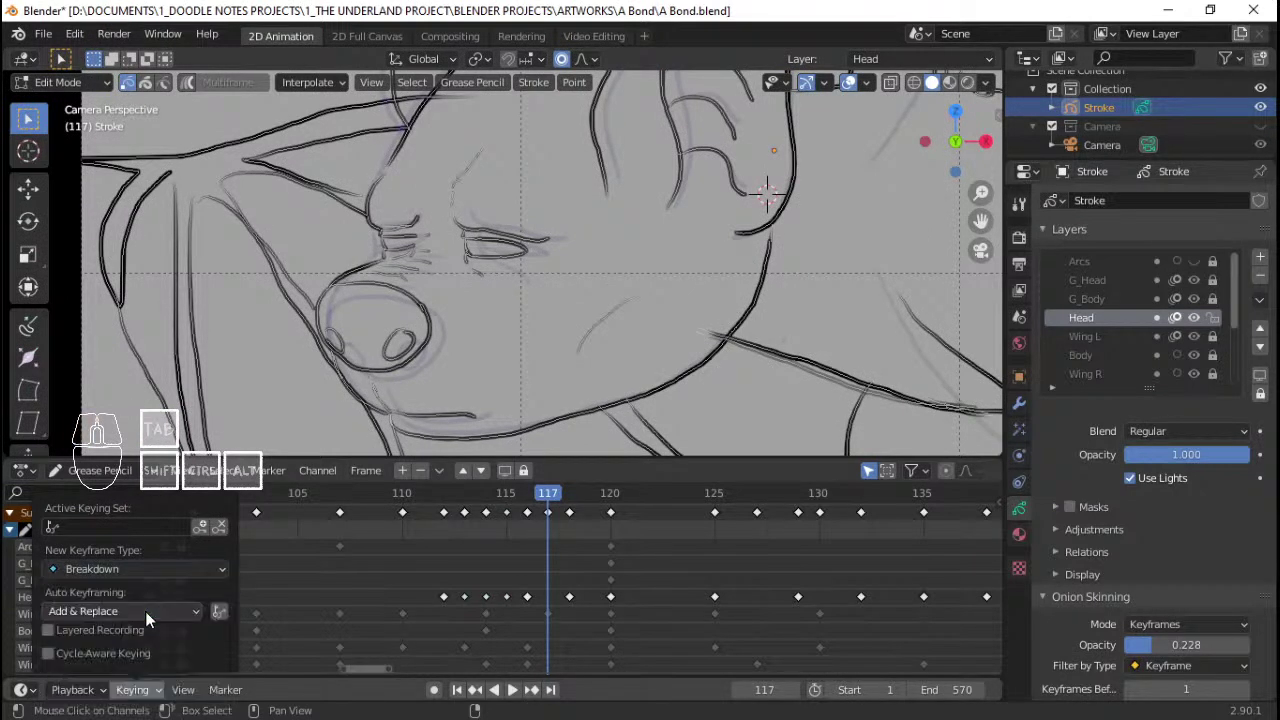
click(153, 572)
click(142, 606)
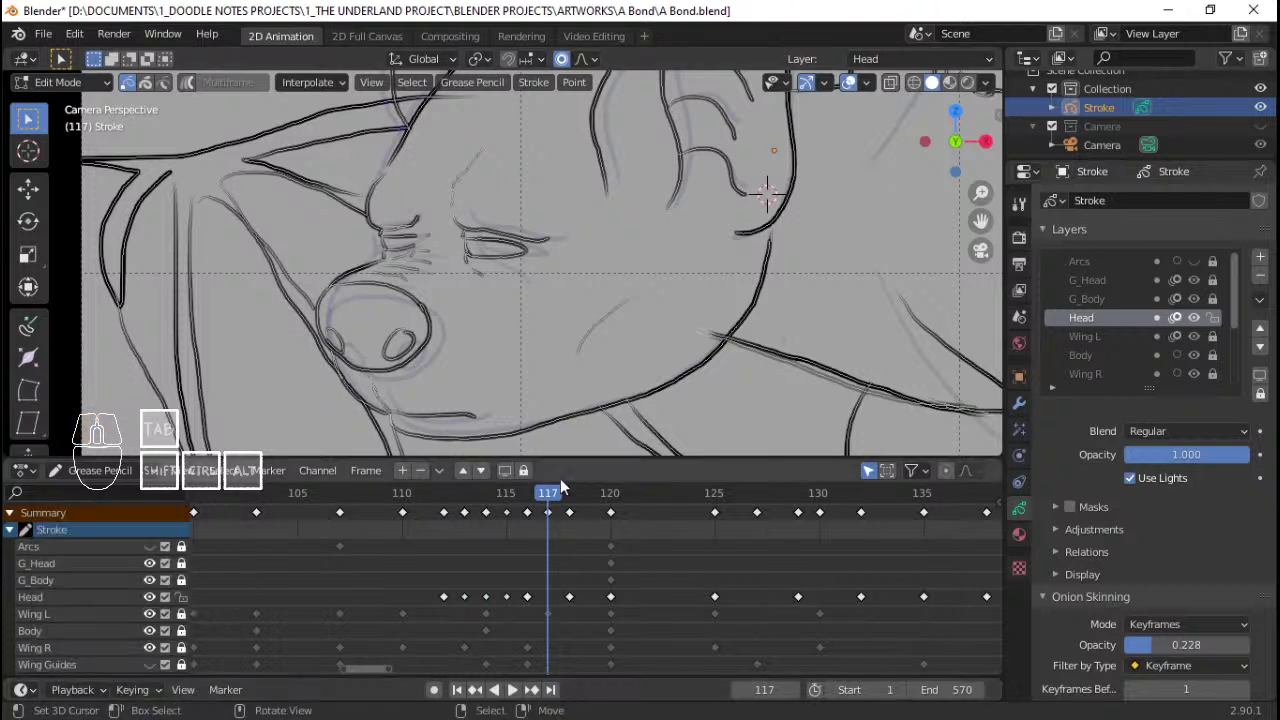
Step: Duplicate the active Head drawing keyframe onto frame 117 via the Insert Keyframe menu
key(i)
key(i)
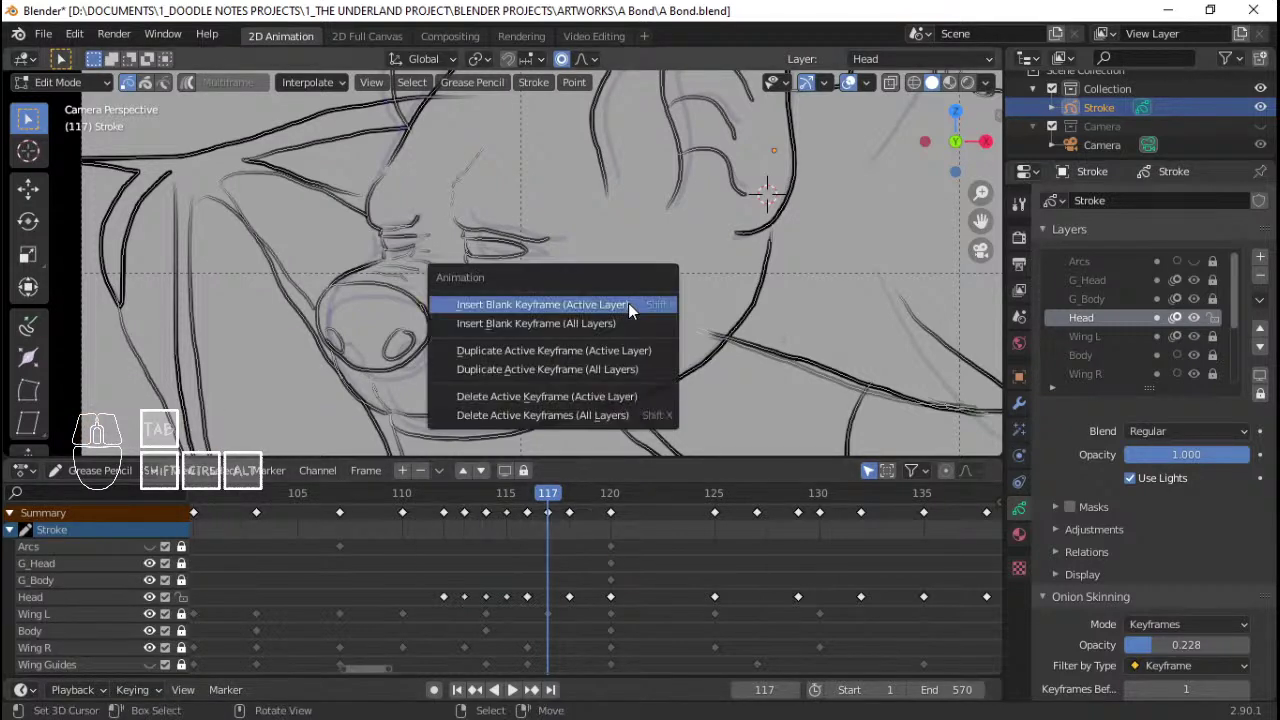
key(a)
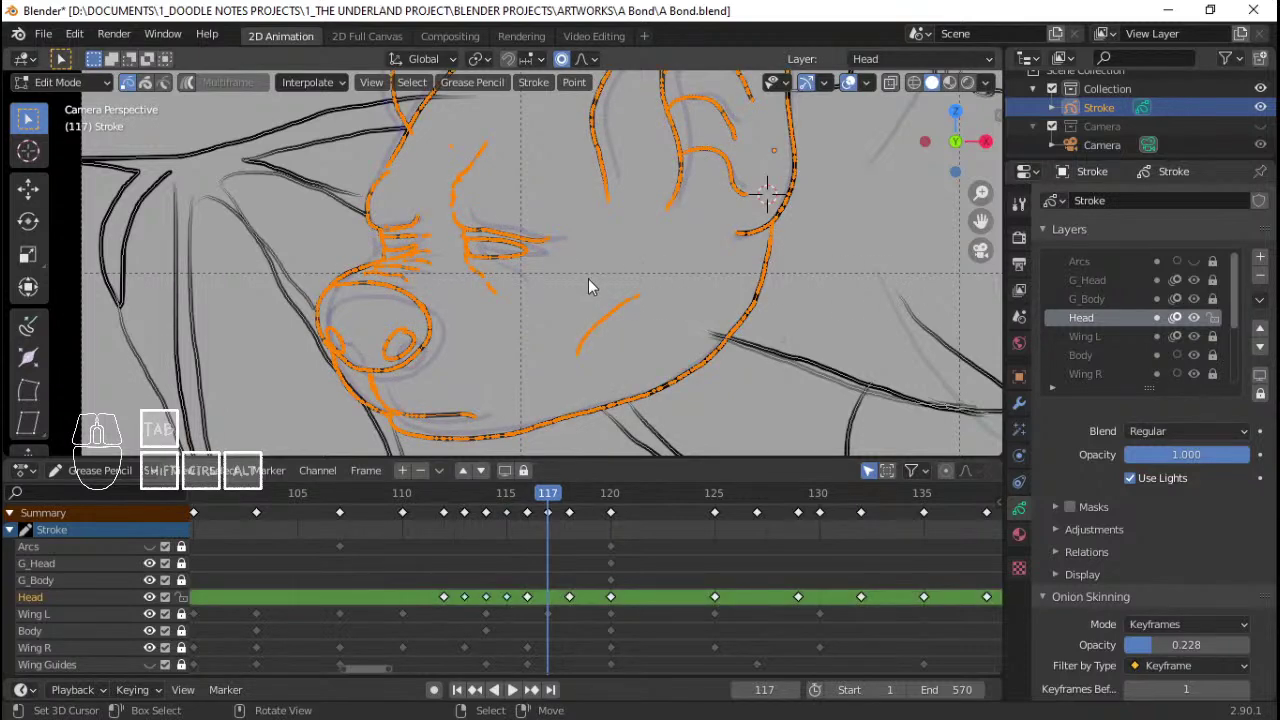
key(i)
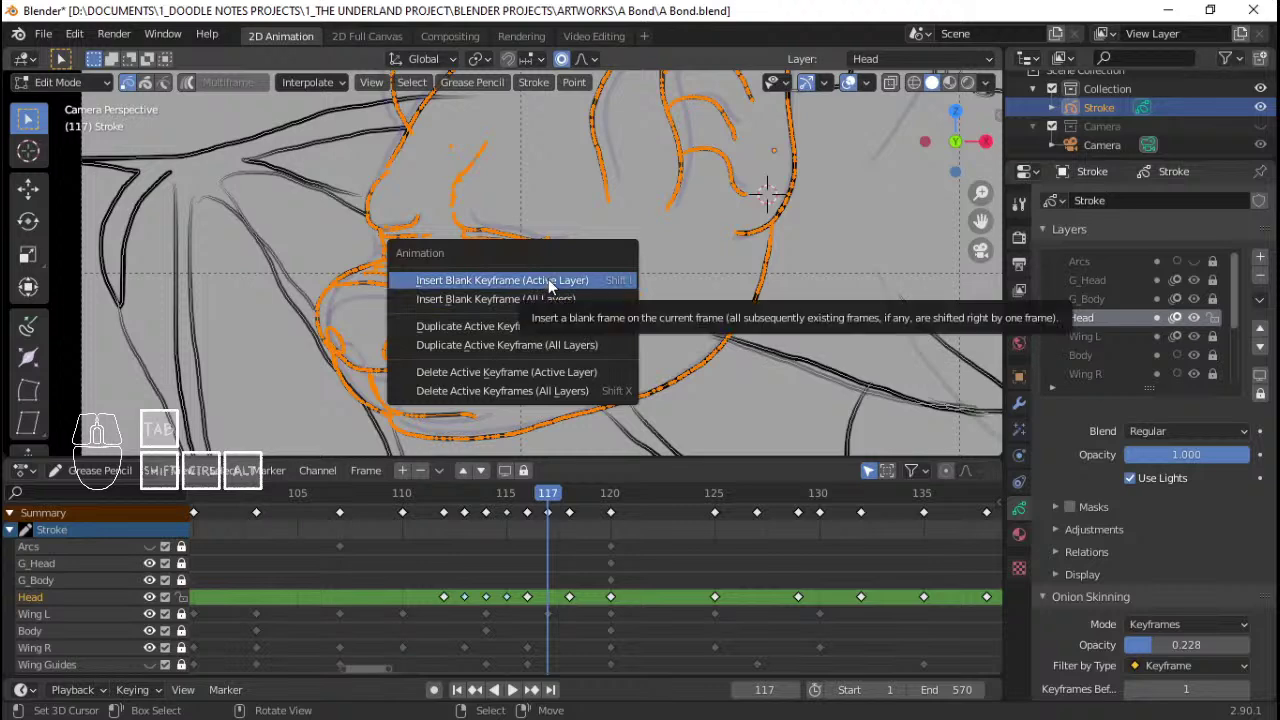
click(564, 304)
key(ctrl+z)
key(i)
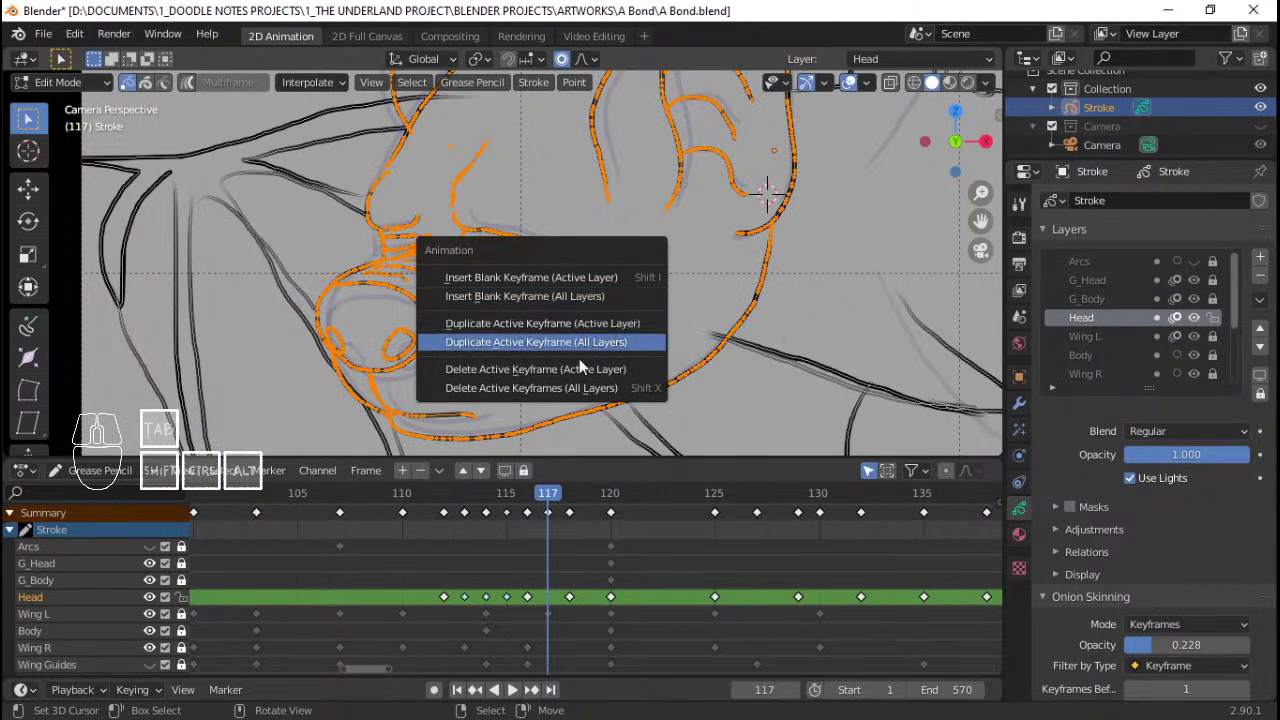
click(584, 350)
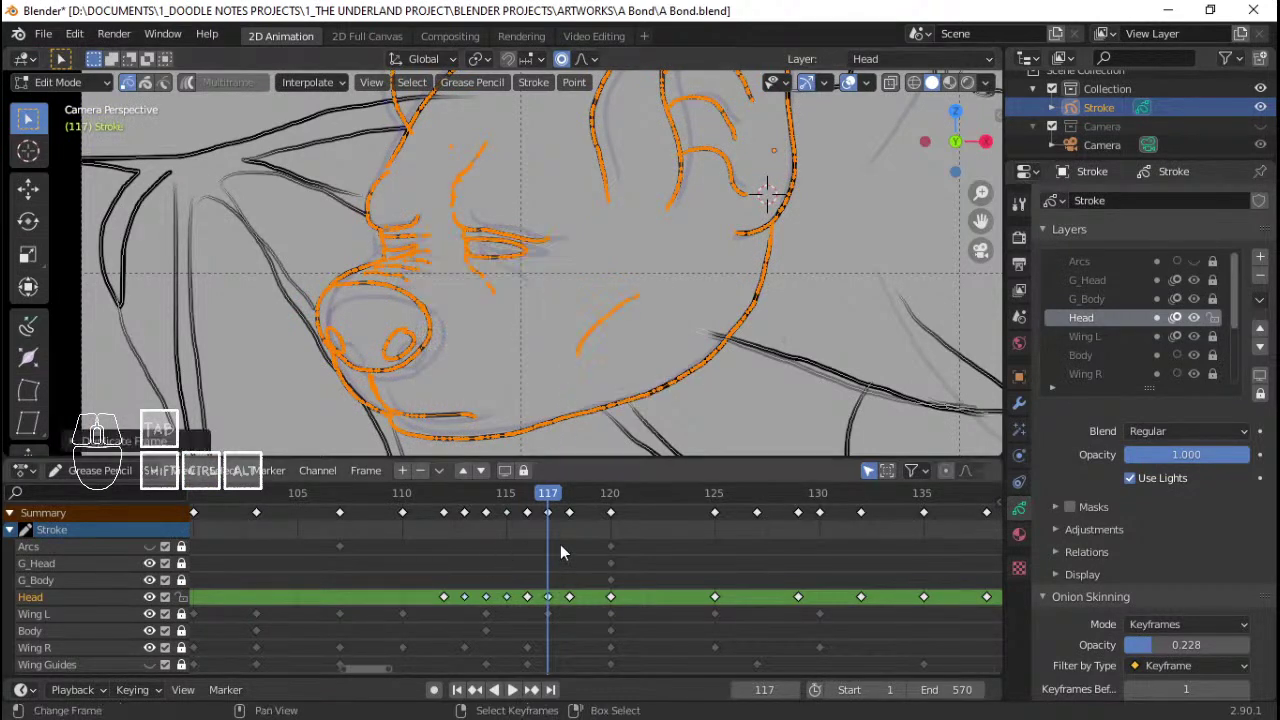
Step: Settle the new key at frame 117 in the timeline and save A Bond.blend
key(g)
right_click(481, 319)
key(g)
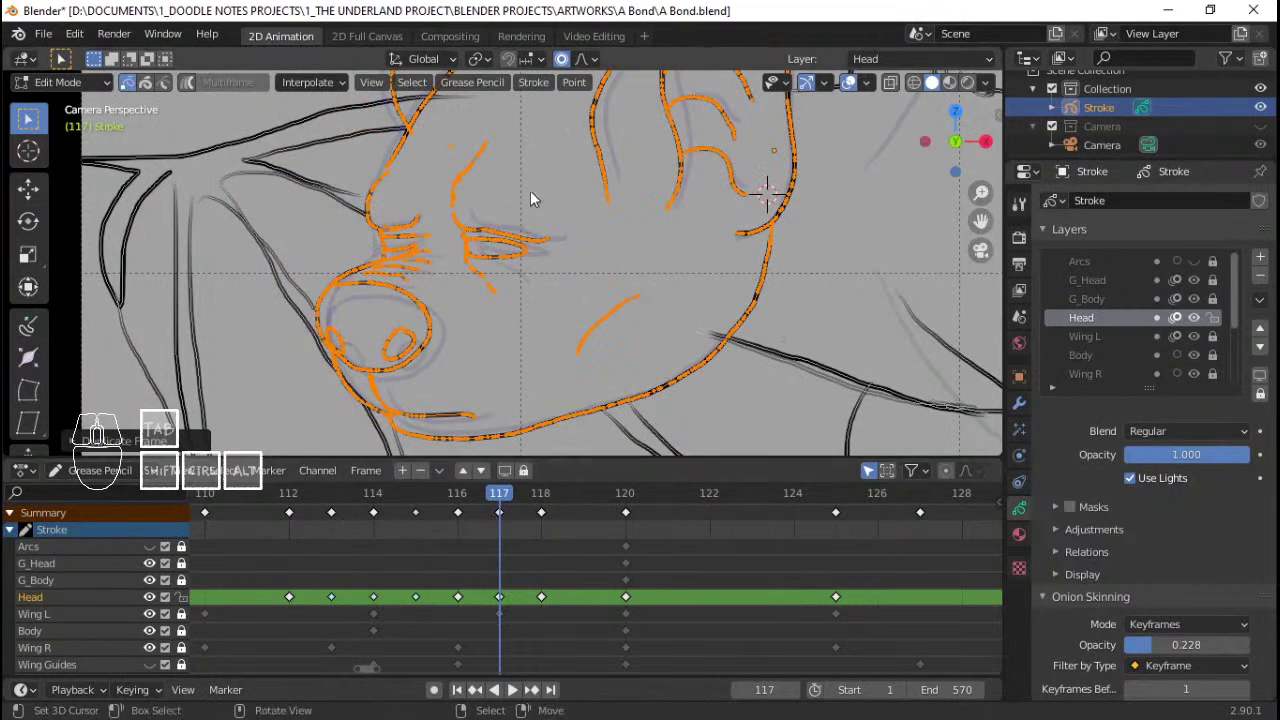
key(i)
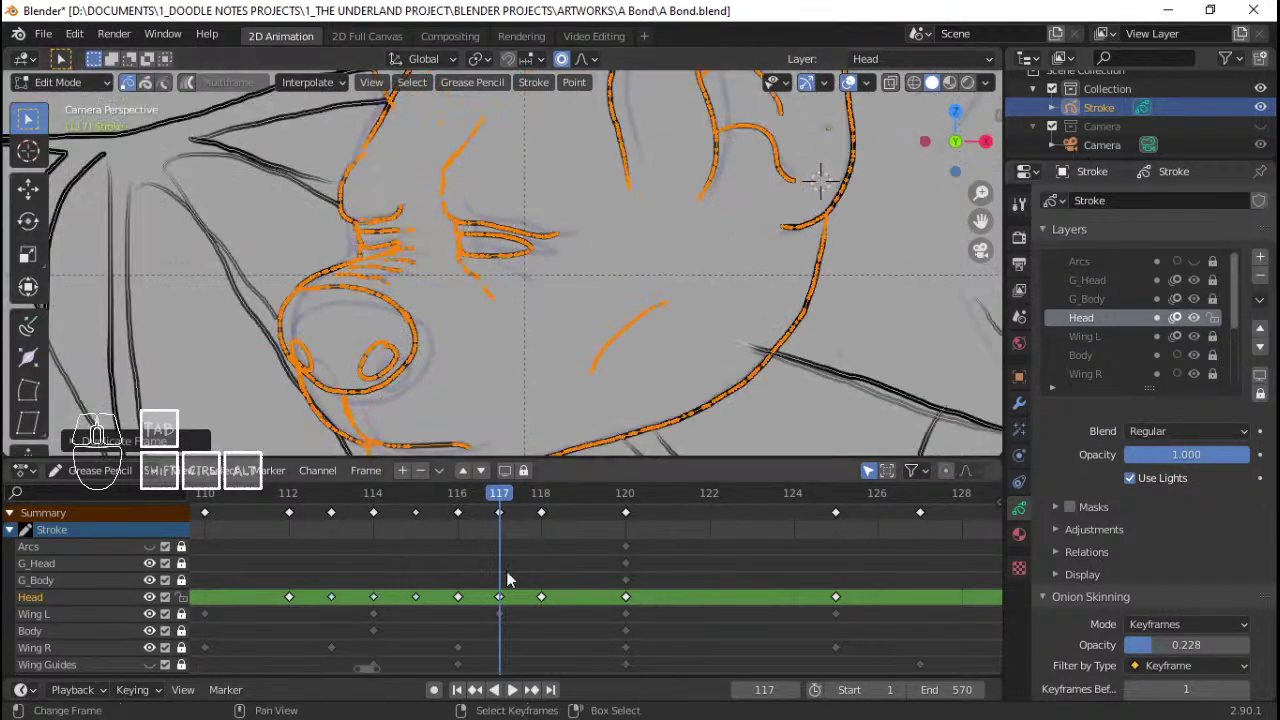
drag(434, 563, 497, 558)
key(ctrl+s)
key(ctrl+s)
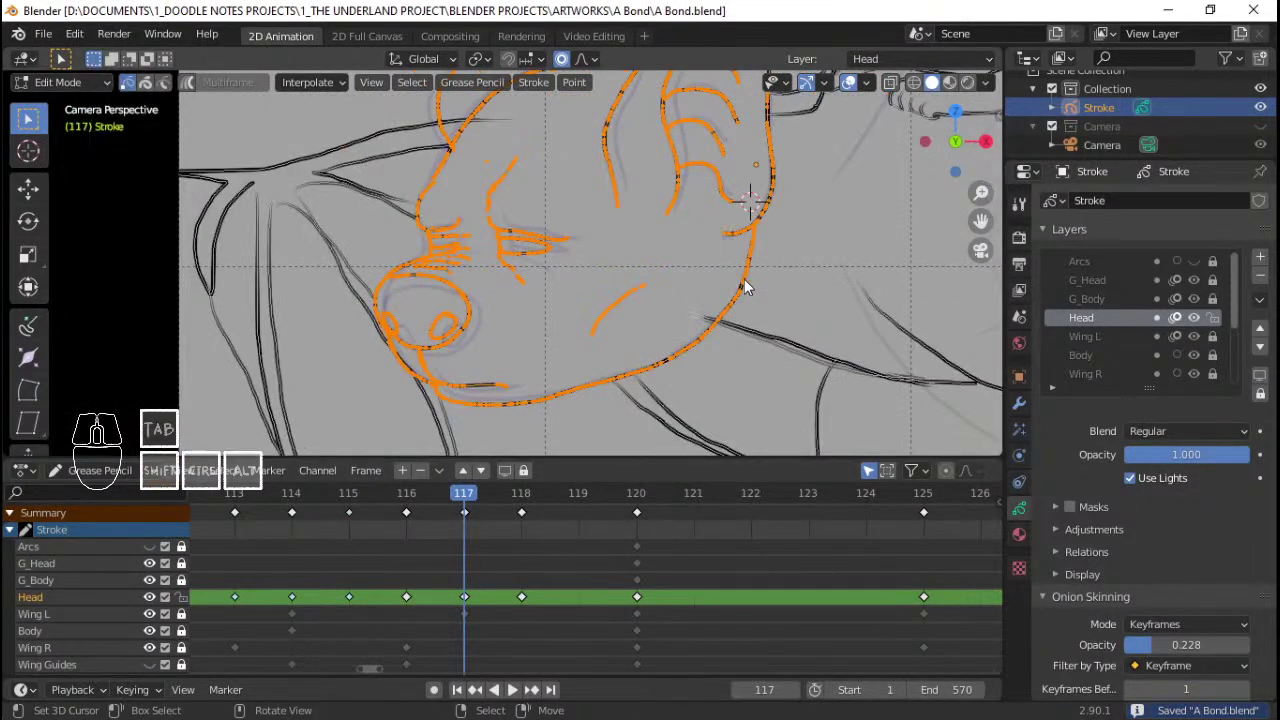
Step: Tilt the ear strokes on frame 117 and zoom in on the eyes and nose
key(Right)
click(884, 284)
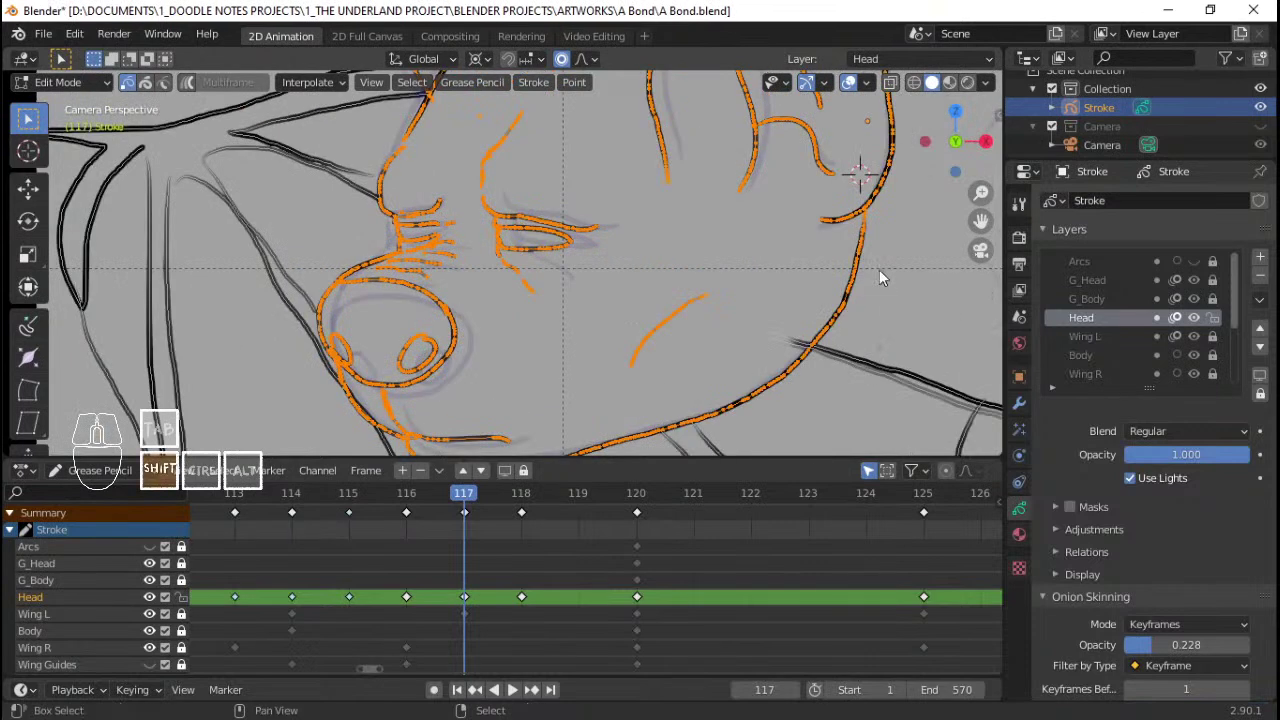
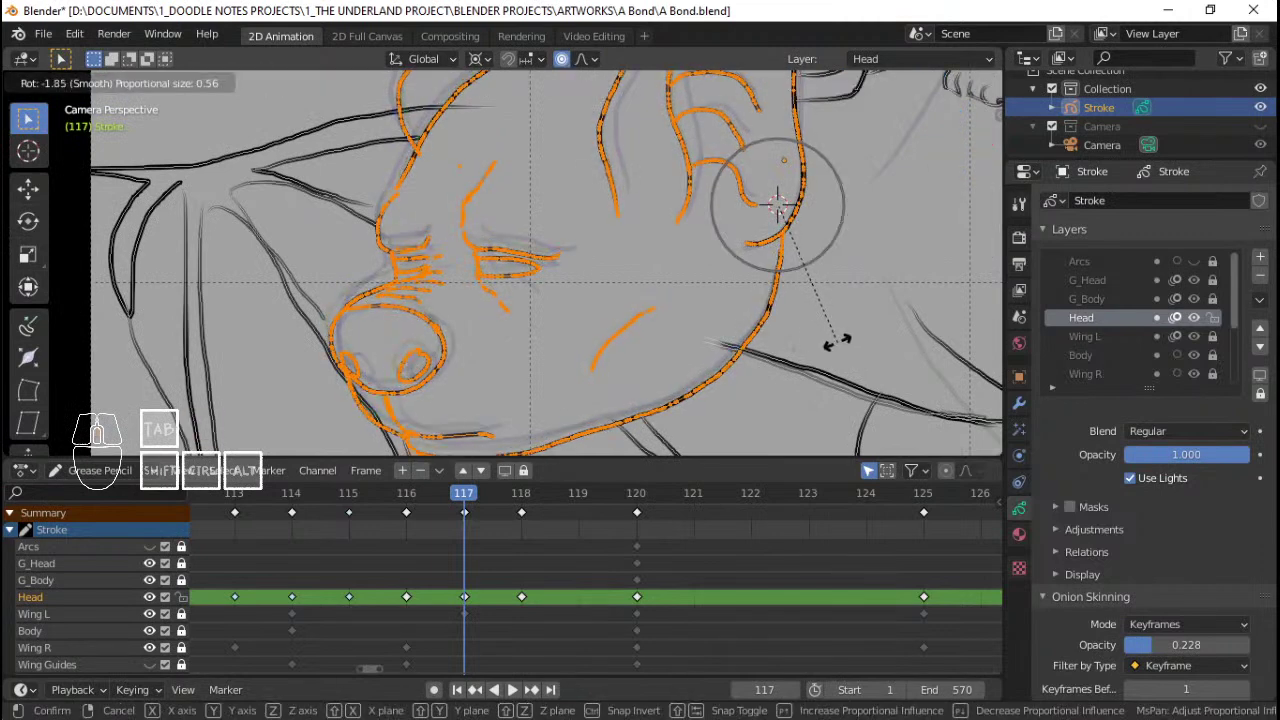
right_click(842, 347)
drag(842, 347, 615, 334)
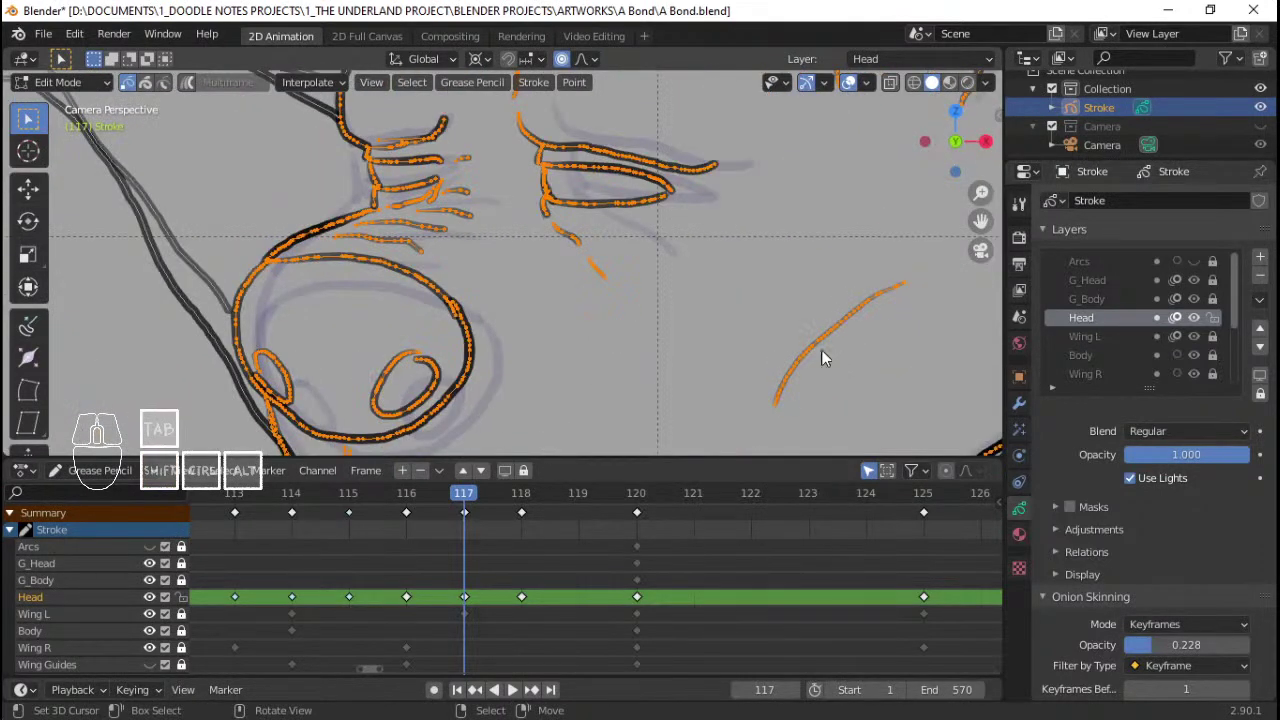
right_click(351, 295)
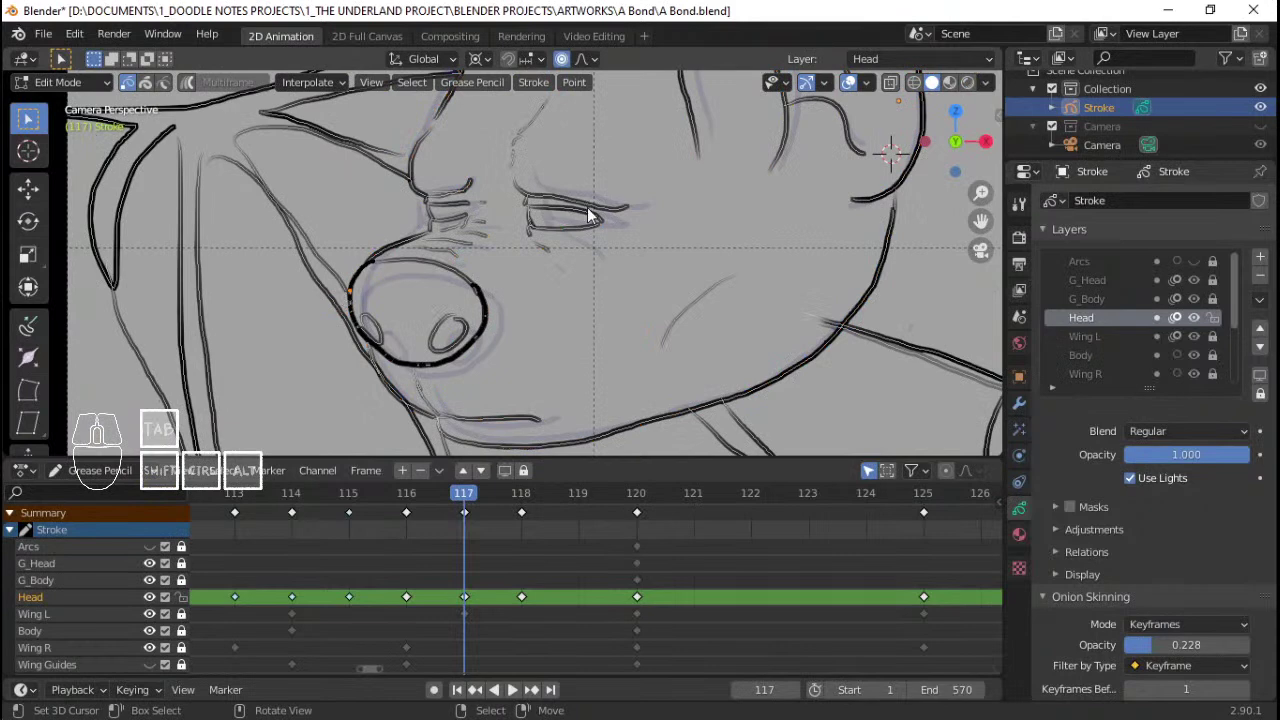
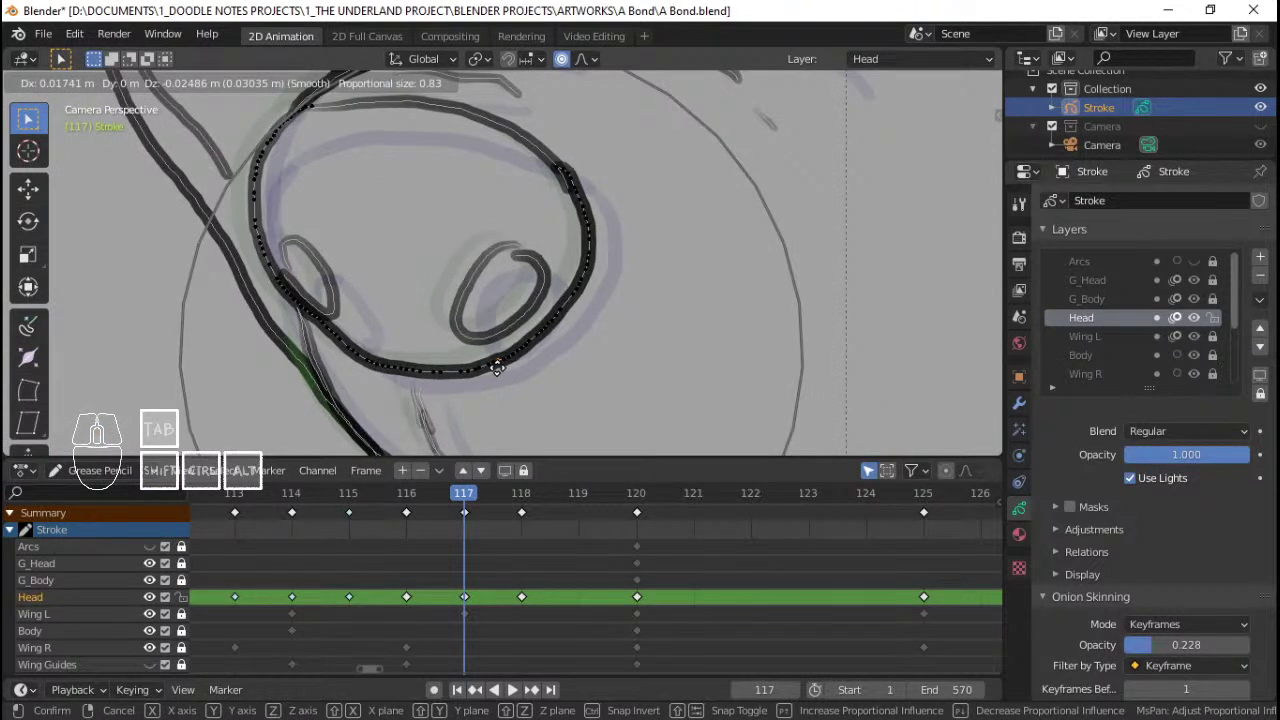
Step: Select the linked nose outline and nostril strokes and shift them with proportional falloff
key(ctrl+z)
key(ctrl+z)
key(ctrl+z)
key(alt+a)
right_click(447, 338)
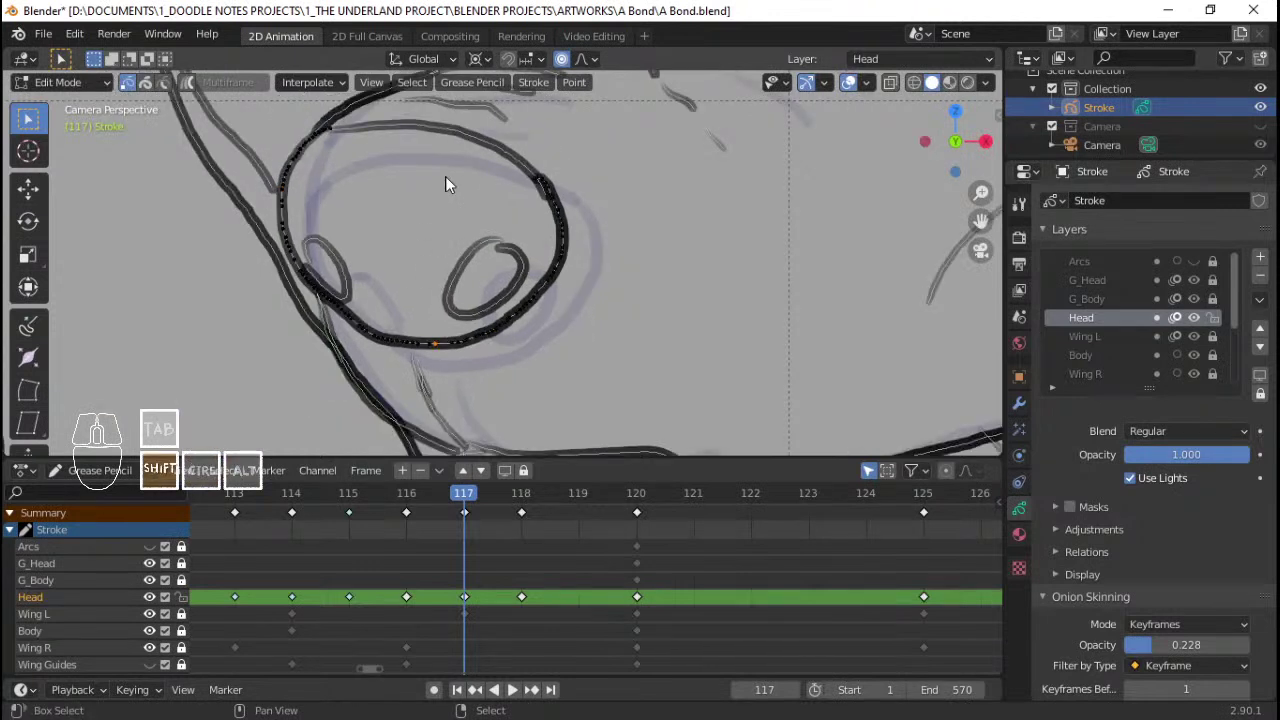
right_click(455, 148)
right_click(360, 268)
right_click(474, 261)
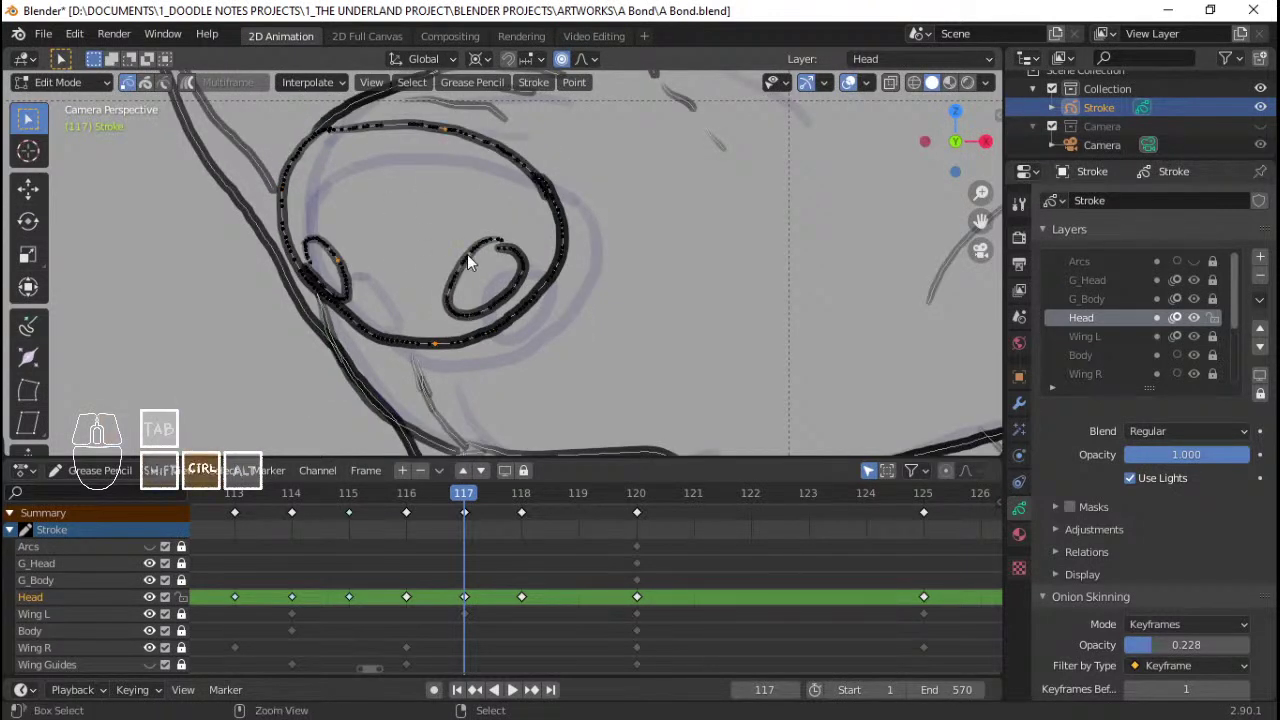
key(ctrl+l)
key(g)
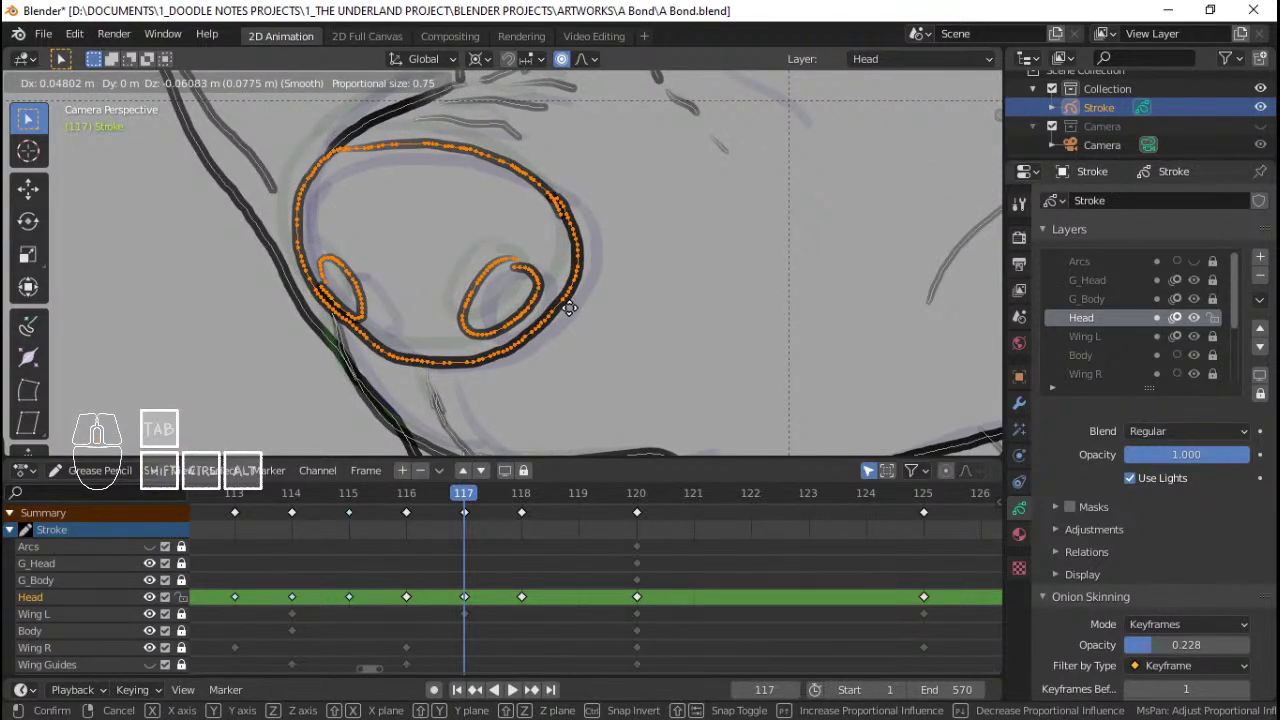
click(576, 314)
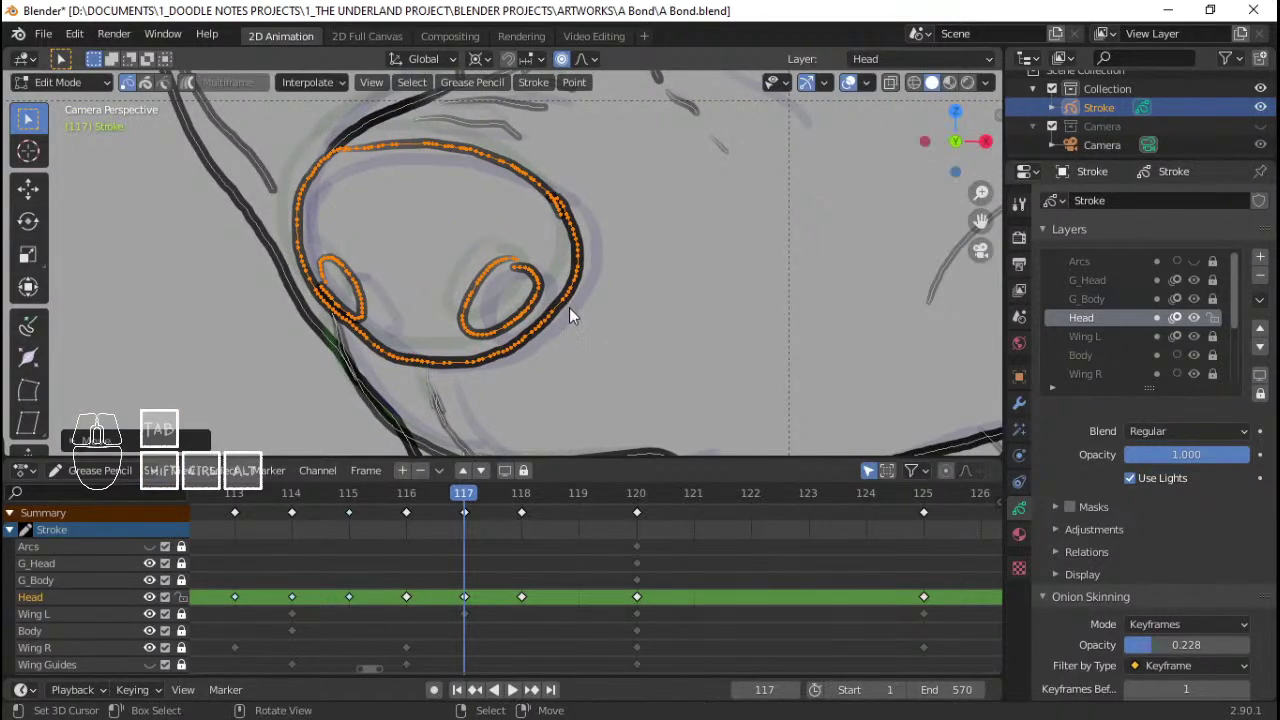
Step: Nudge the mouth line and its corner point with soft falloff
right_click(432, 385)
key(g)
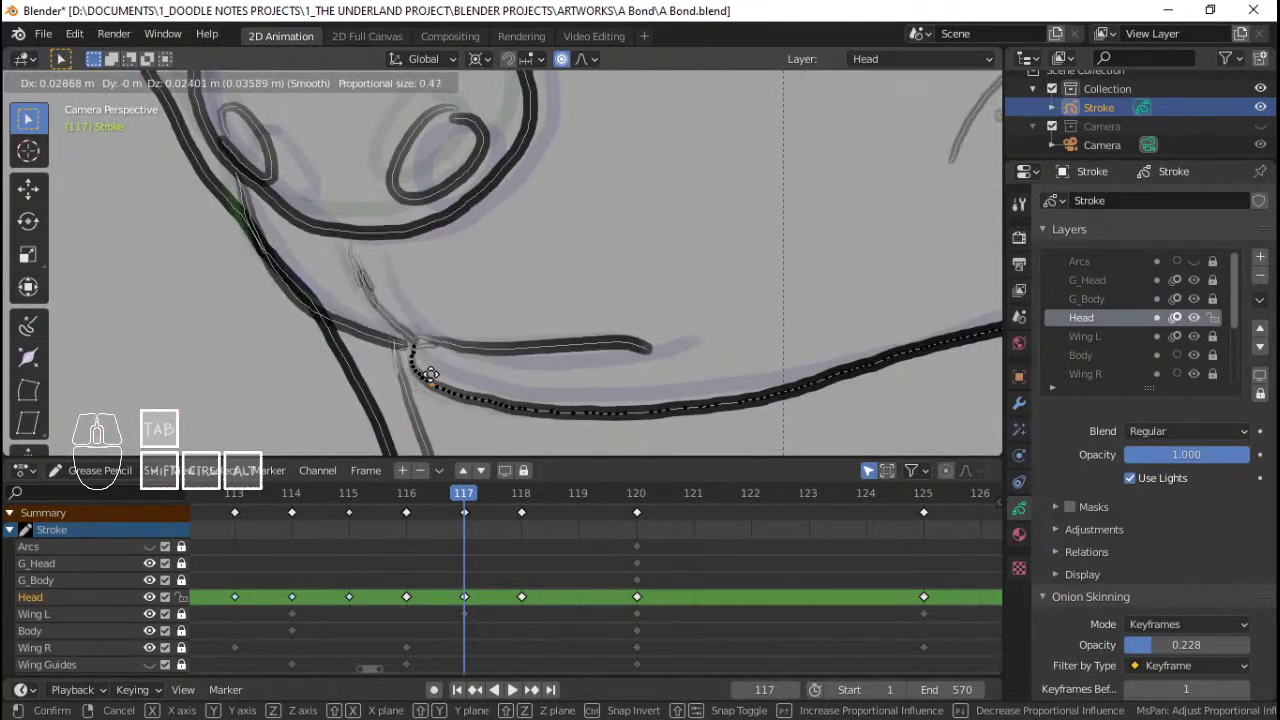
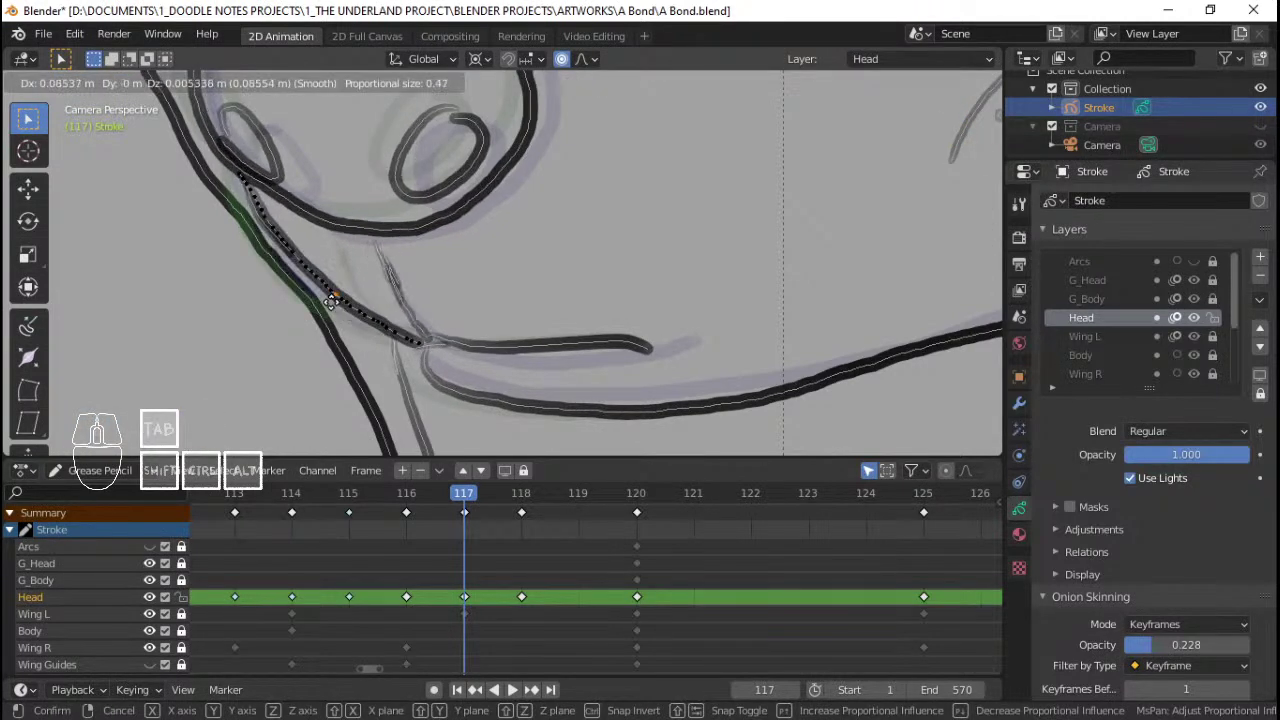
right_click(332, 307)
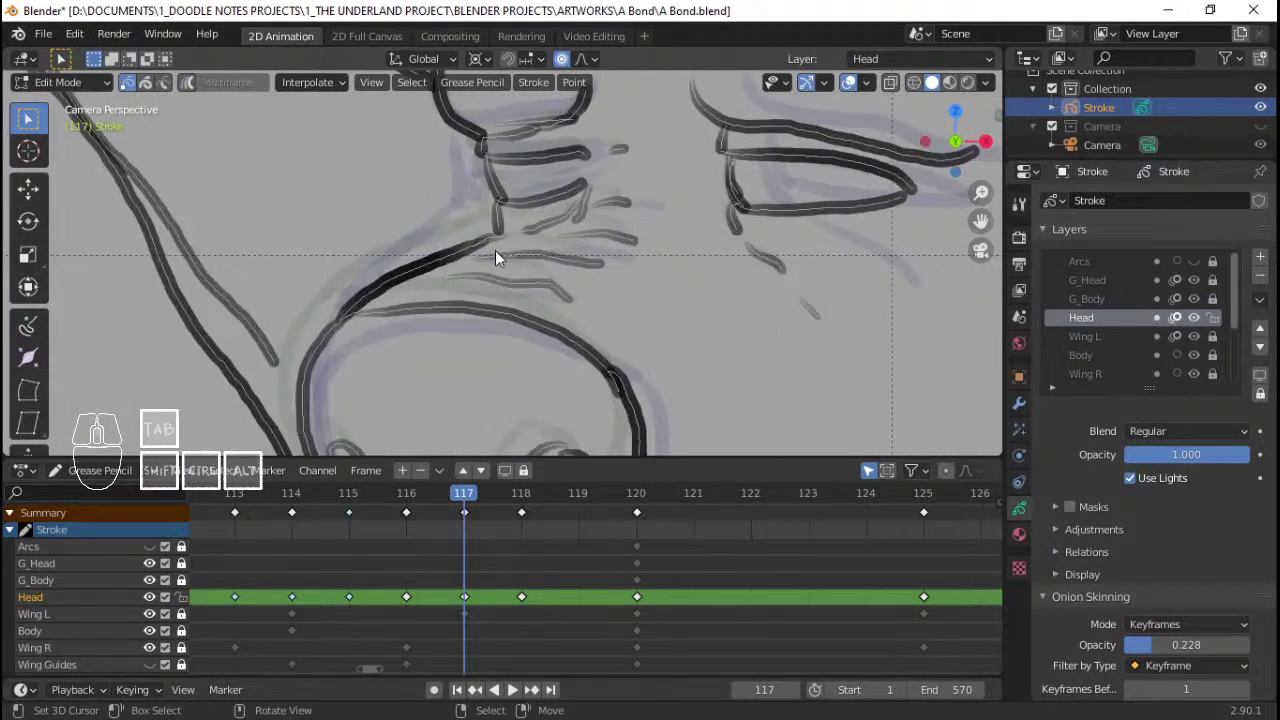
right_click(491, 234)
right_click(509, 223)
key(g)
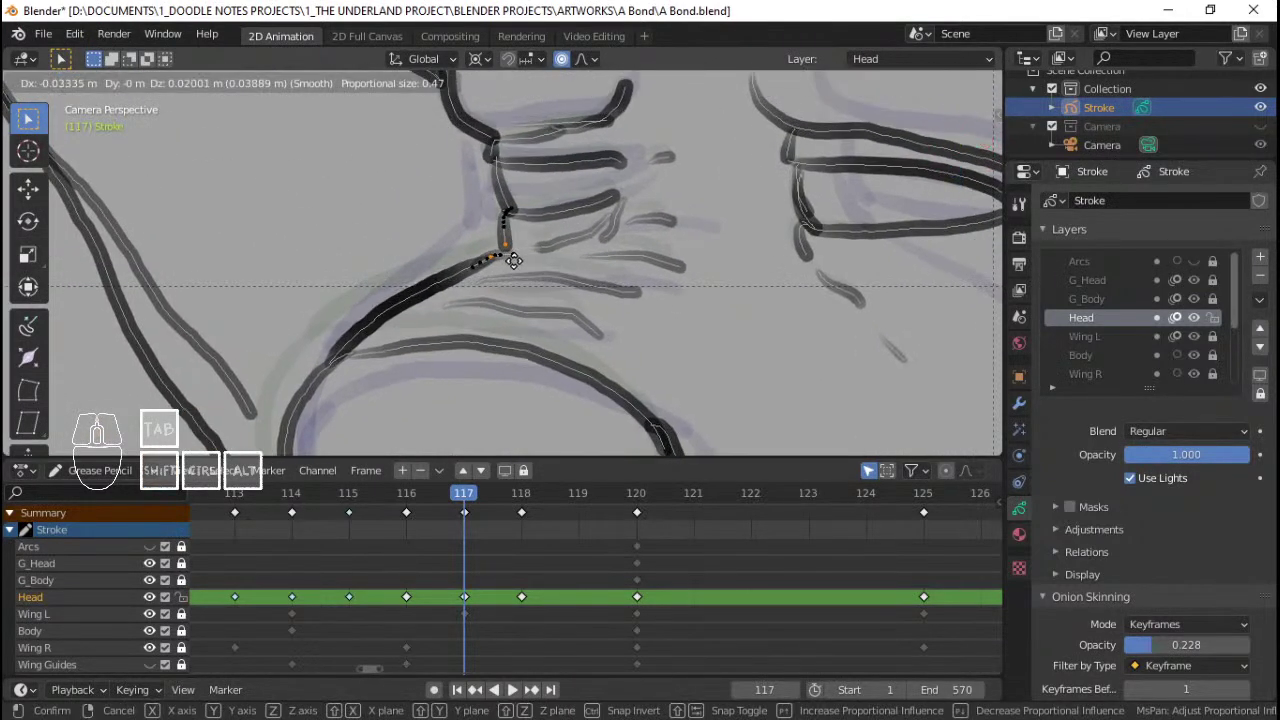
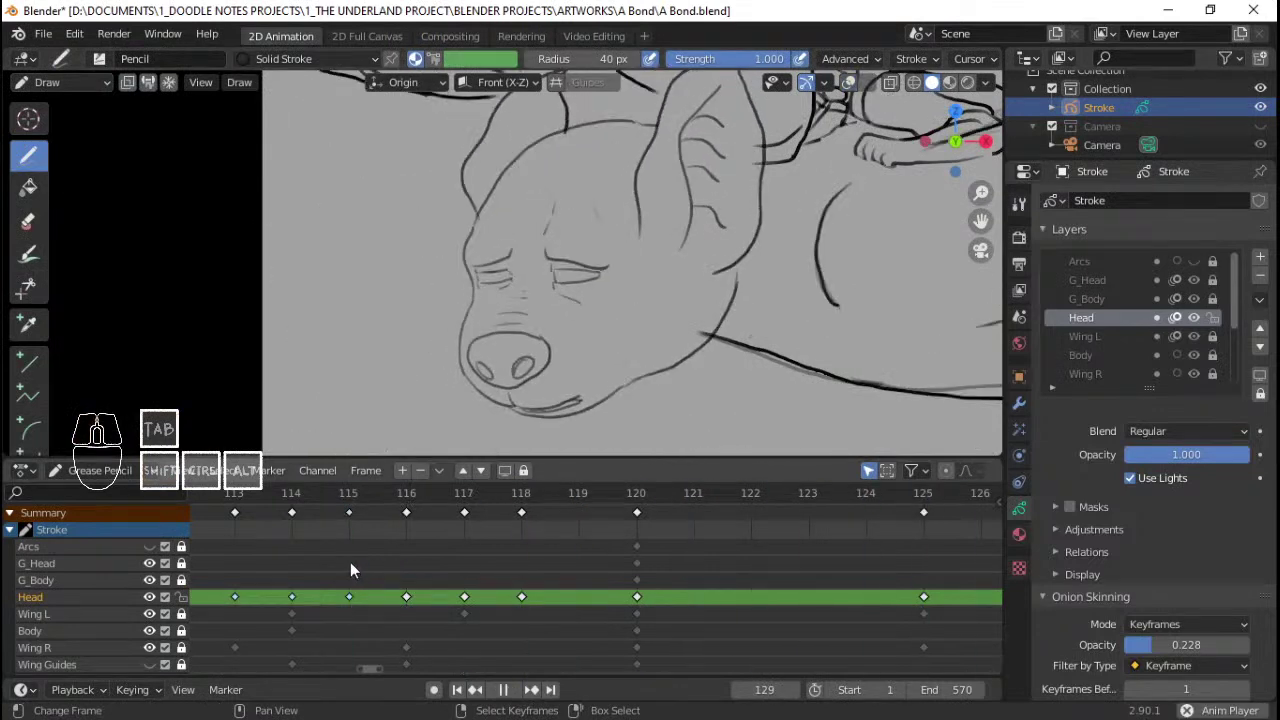
Step: Replay the head animation repeatedly from the camera view to review the nose edits
key(space)
click(309, 556)
key(space)
key(space)
click(323, 562)
key(space)
key(space)
click(320, 561)
key(space)
key(space)
click(264, 550)
key(space)
key(space)
click(264, 550)
key(space)
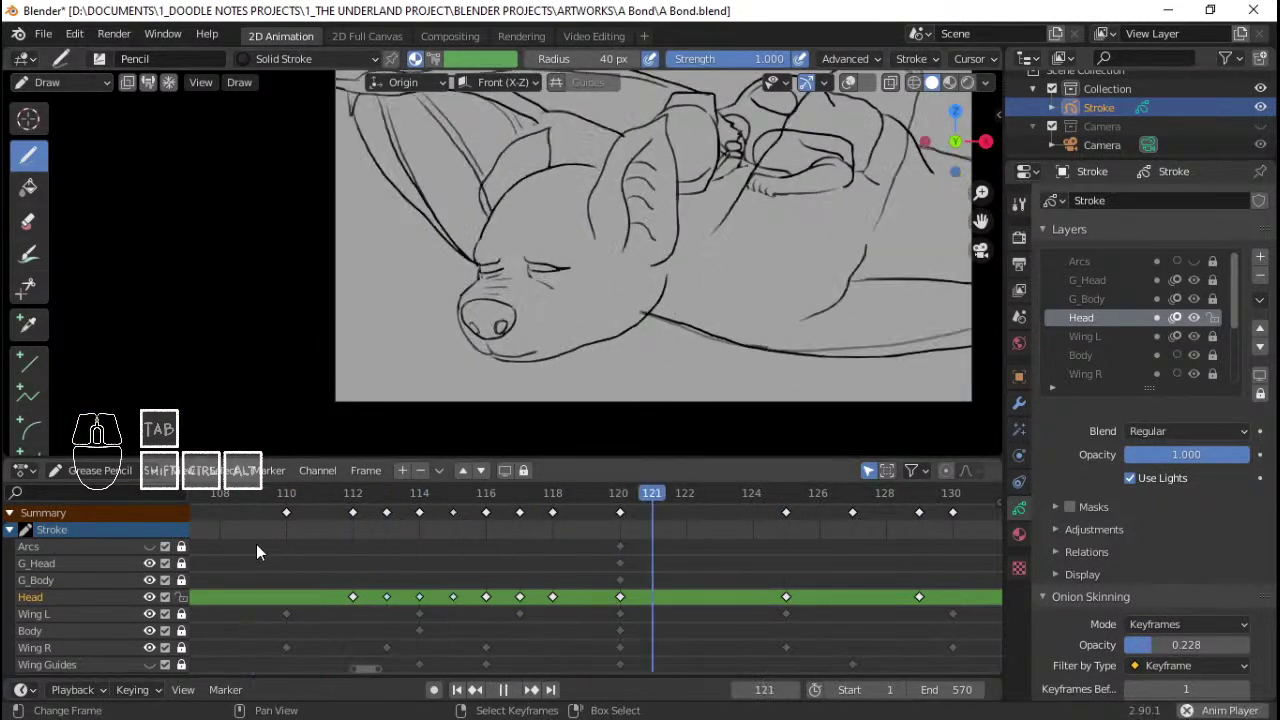
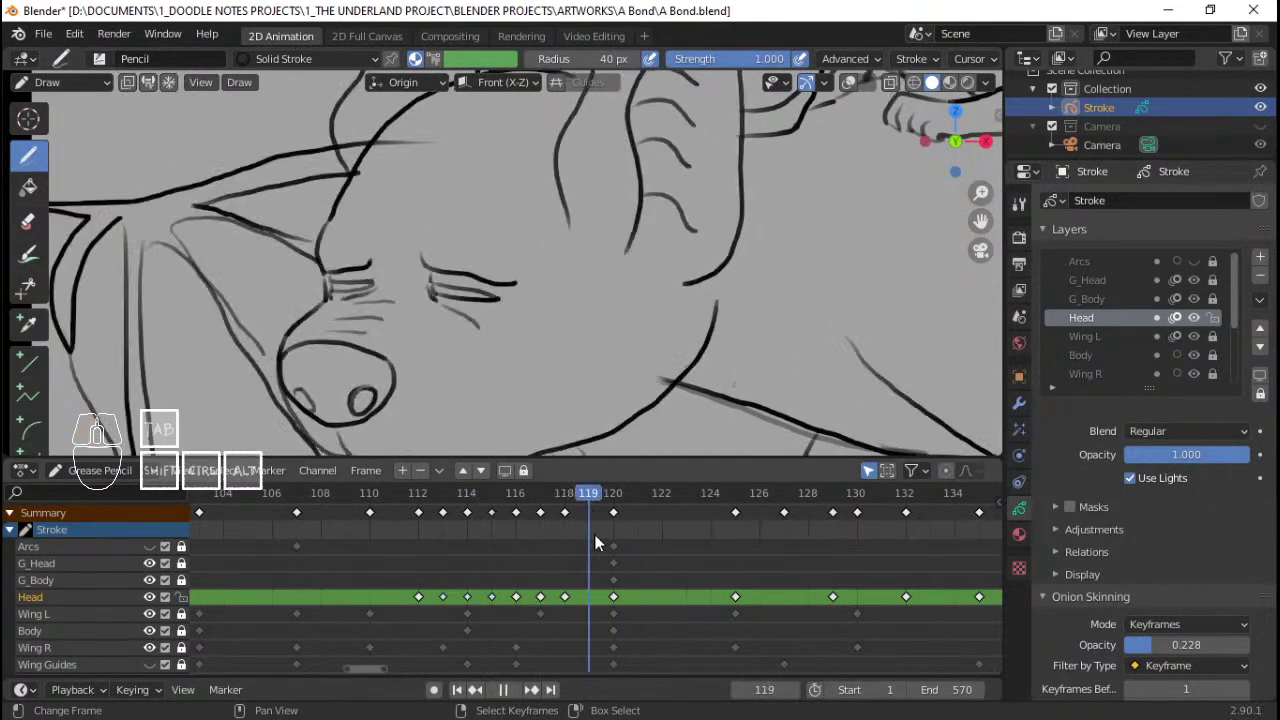
Step: Duplicate the selected Head keyframe in the timeline and place the copy on frame 119
key(Tab)
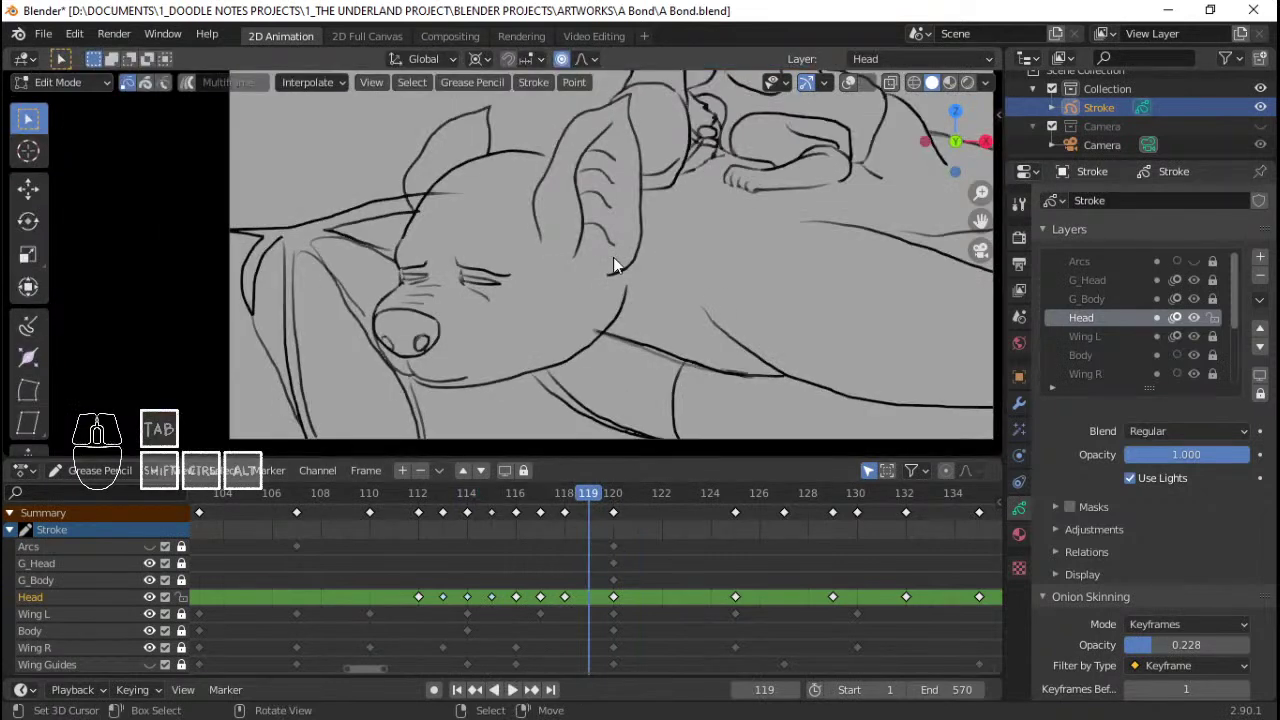
key(q)
key(a)
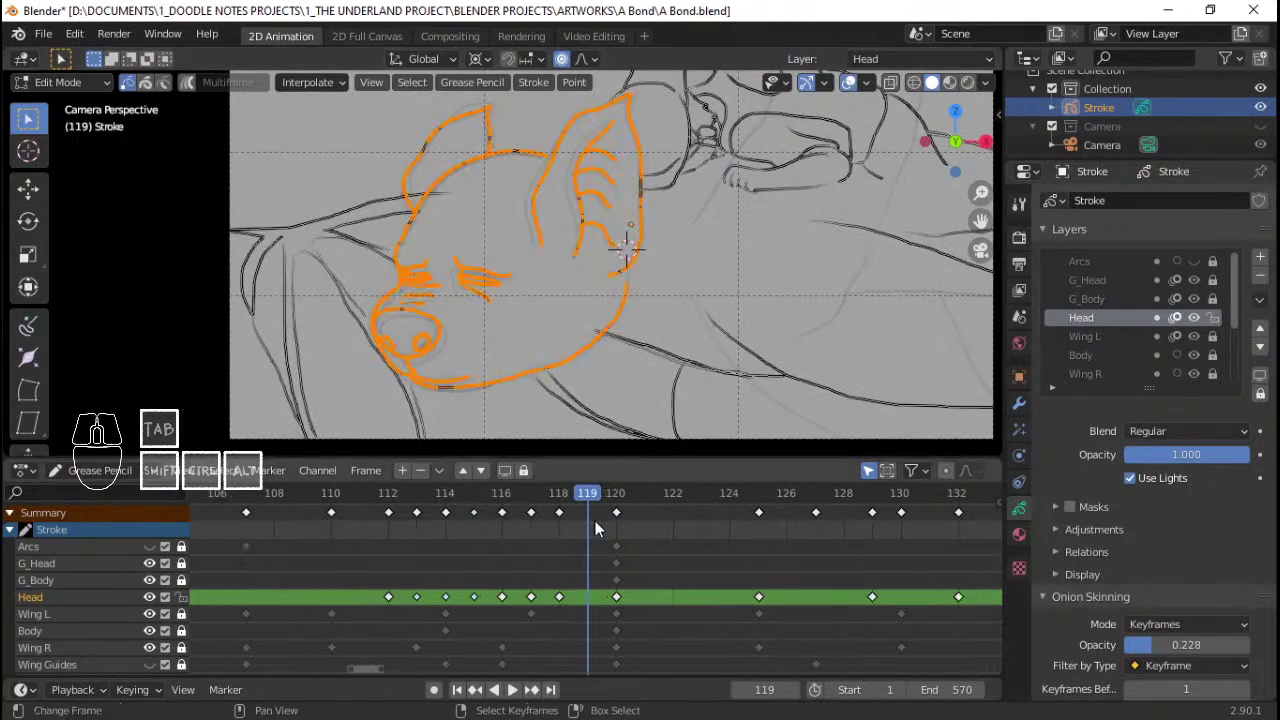
right_click(623, 510)
right_click(622, 517)
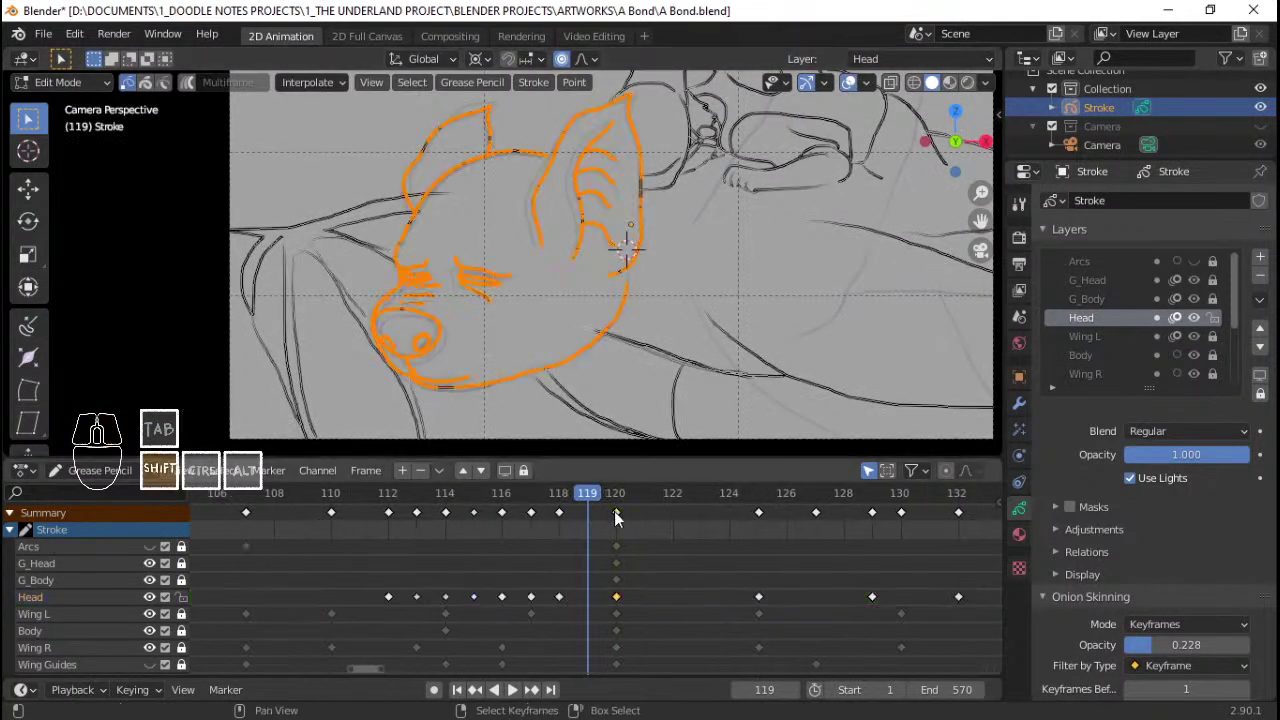
key(shift+d)
click(606, 518)
key(shift+s)
click(427, 517)
key(space)
key(space)
drag(541, 534, 598, 535)
Step: Select all head points on frame 119 and rotate them to follow the hat
key(a)
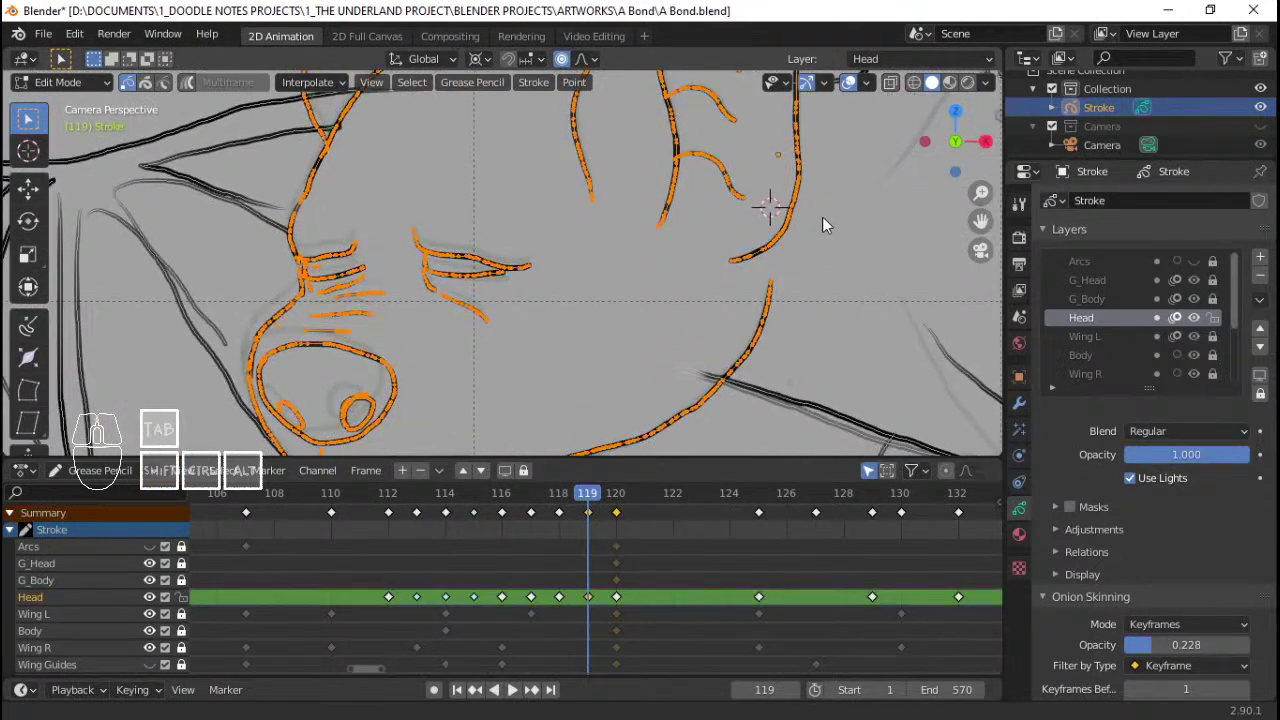
key(.)
click(848, 159)
key(r)
right_click(941, 207)
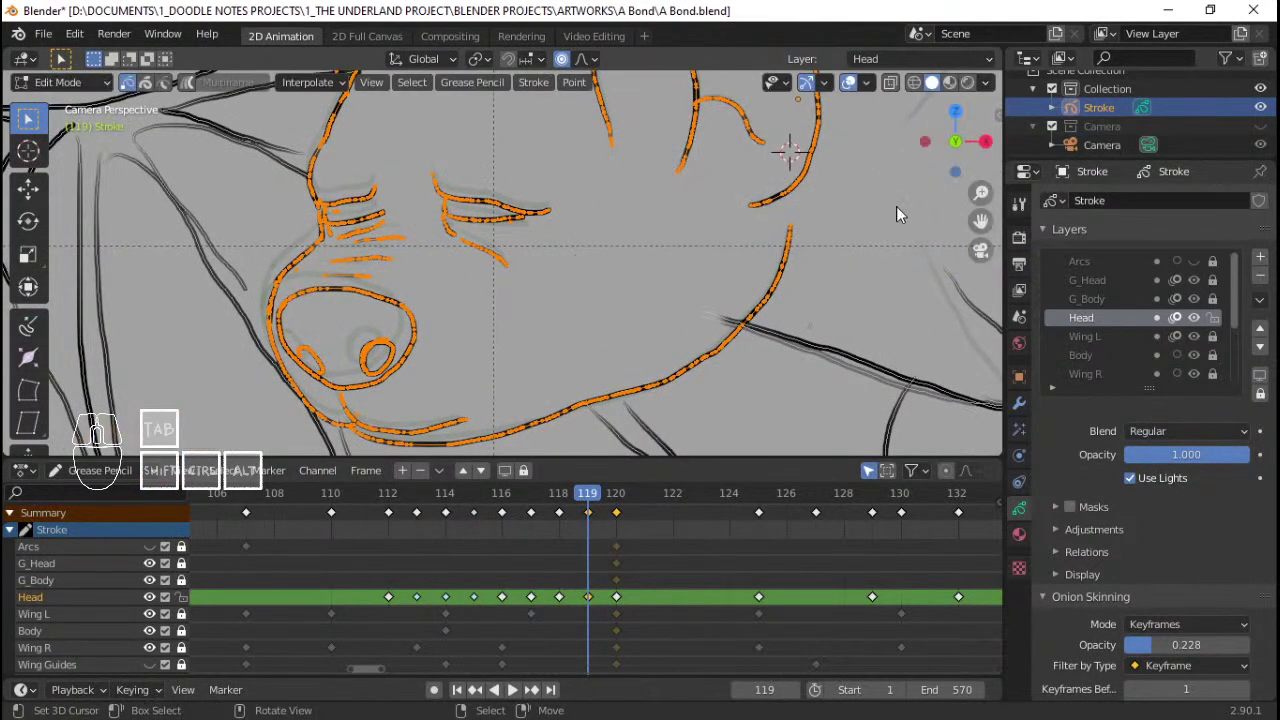
key(.)
click(1023, 216)
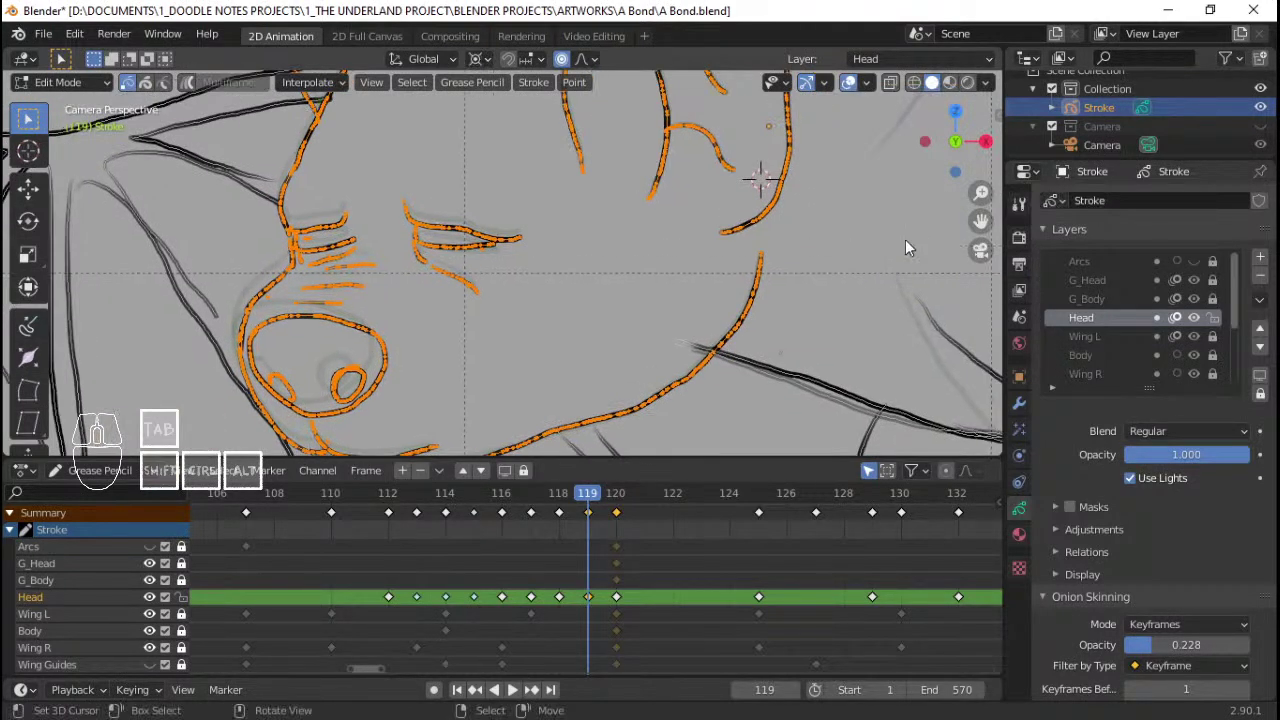
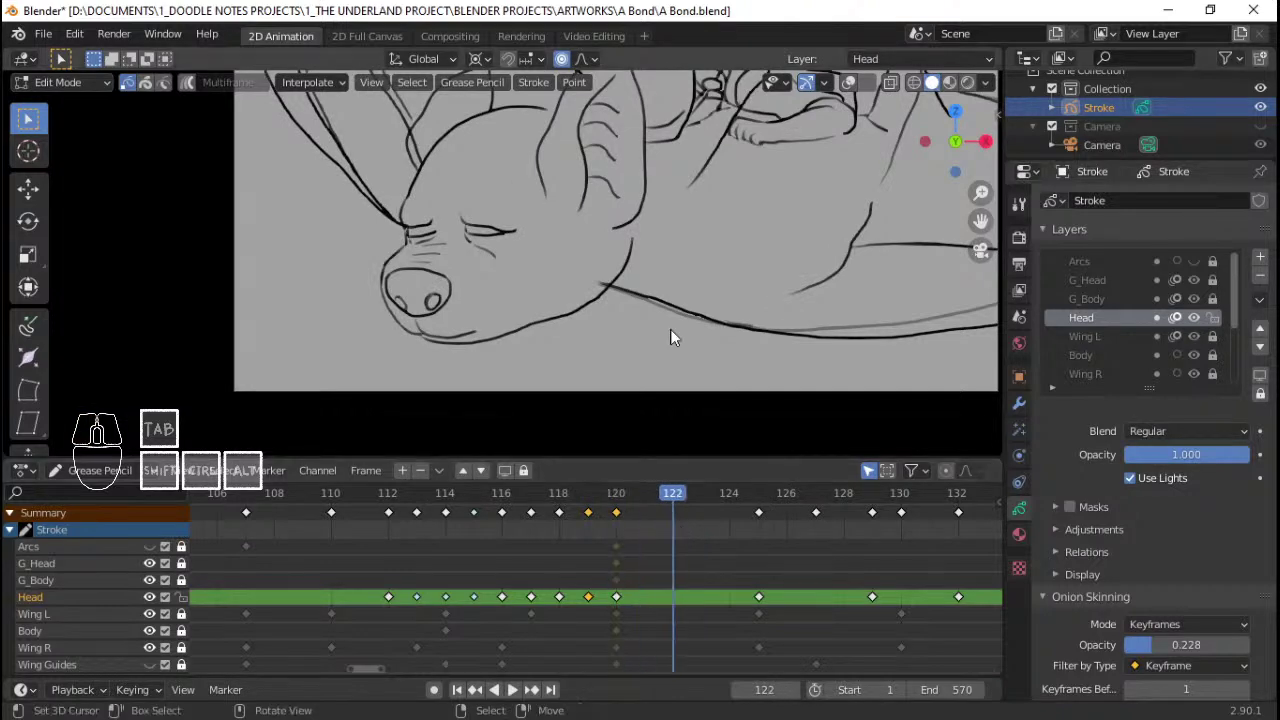
Step: Save the file, then tilt all head strokes on frame 122 with soft falloff
key(Home)
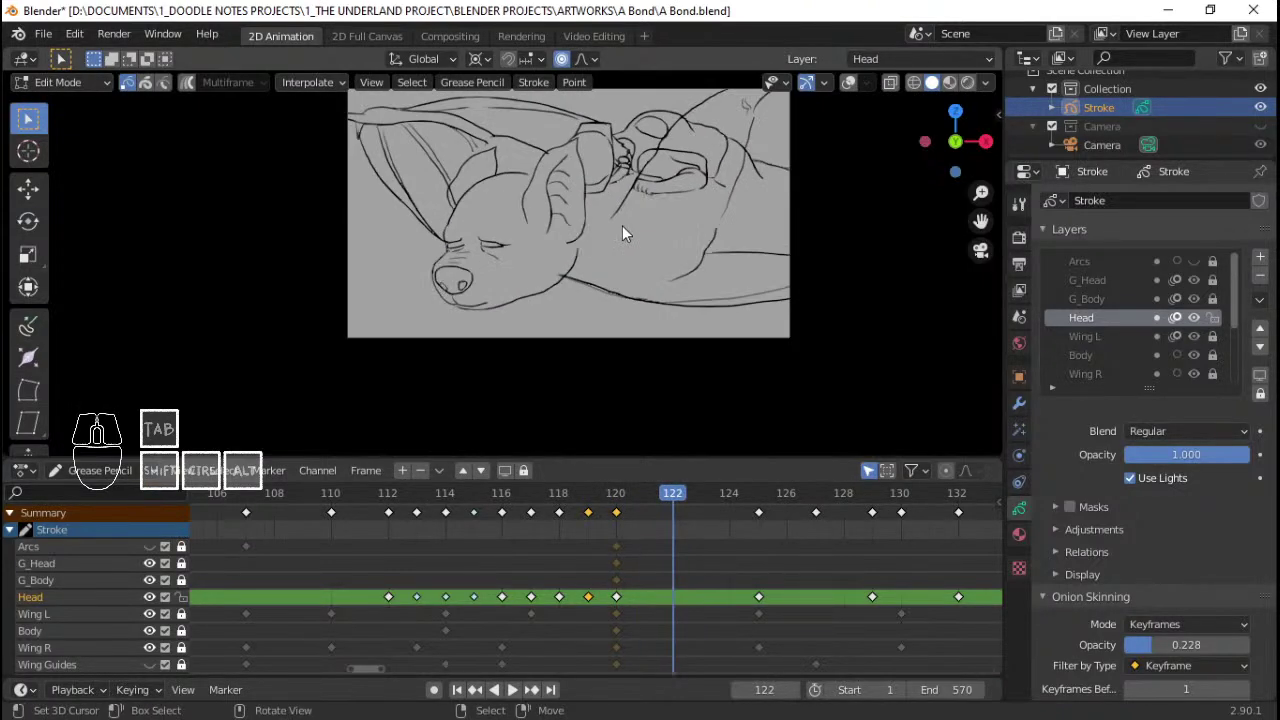
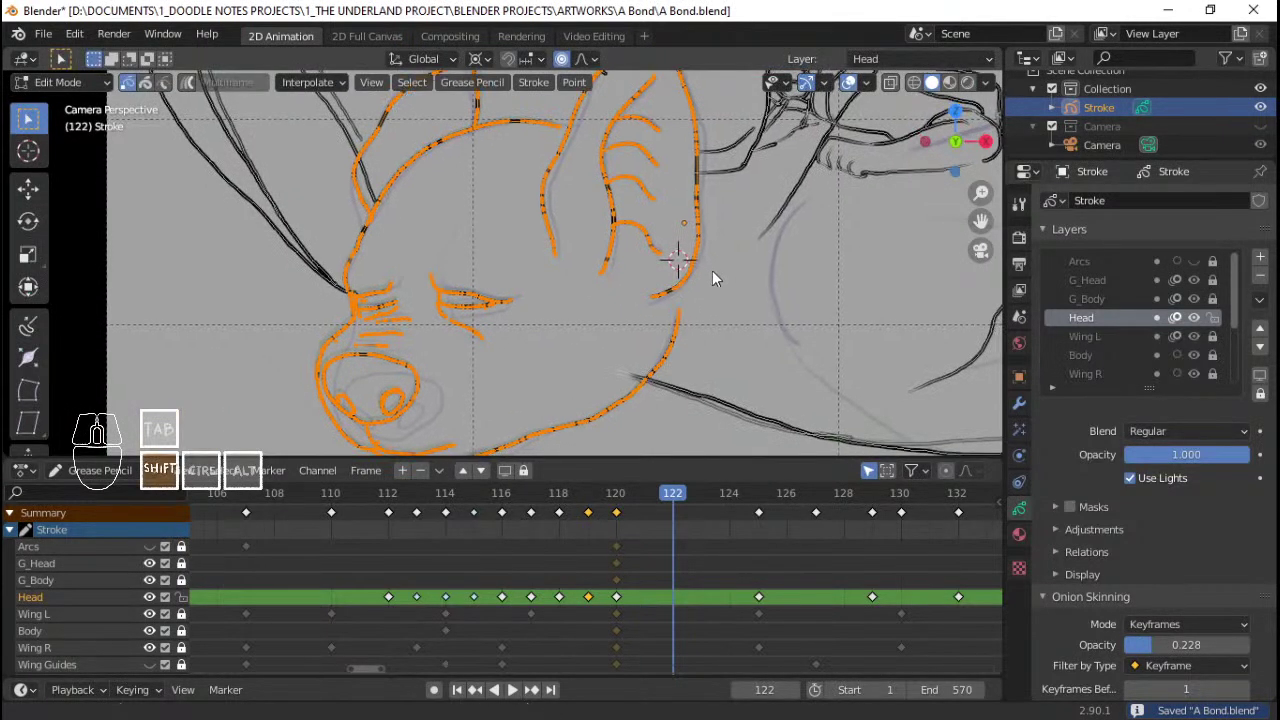
click(690, 245)
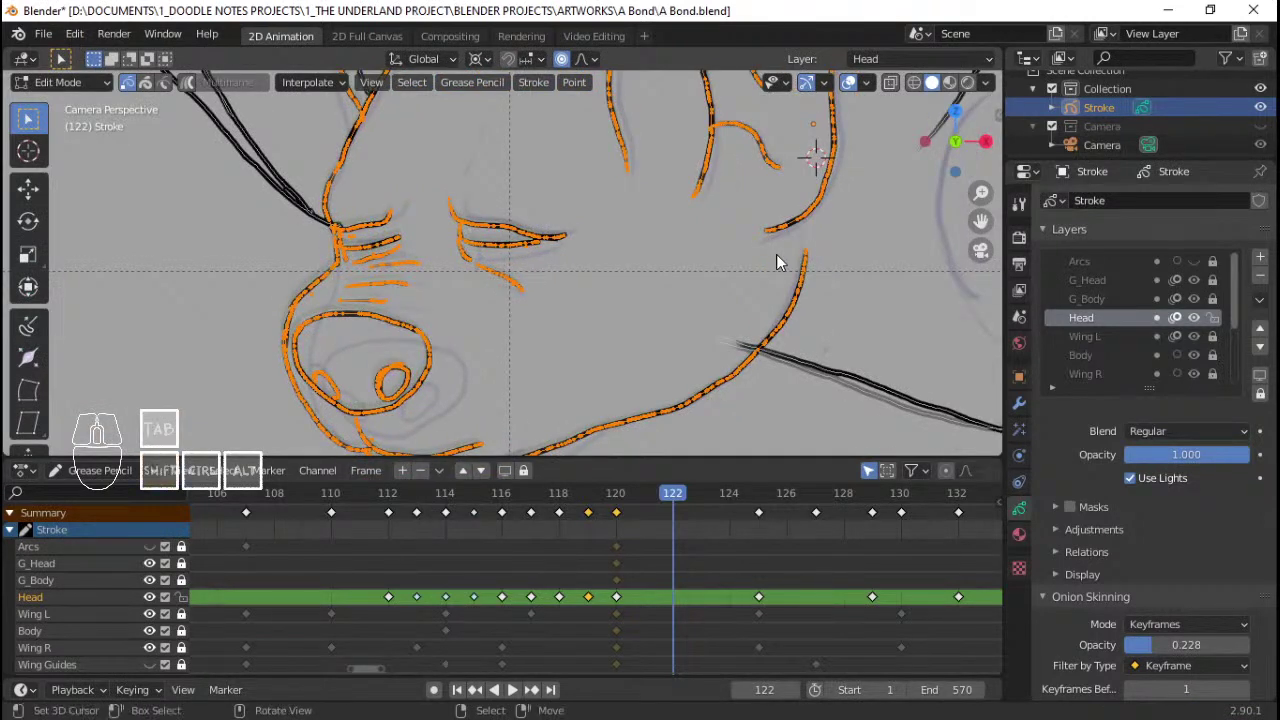
key(.)
click(985, 275)
key(r)
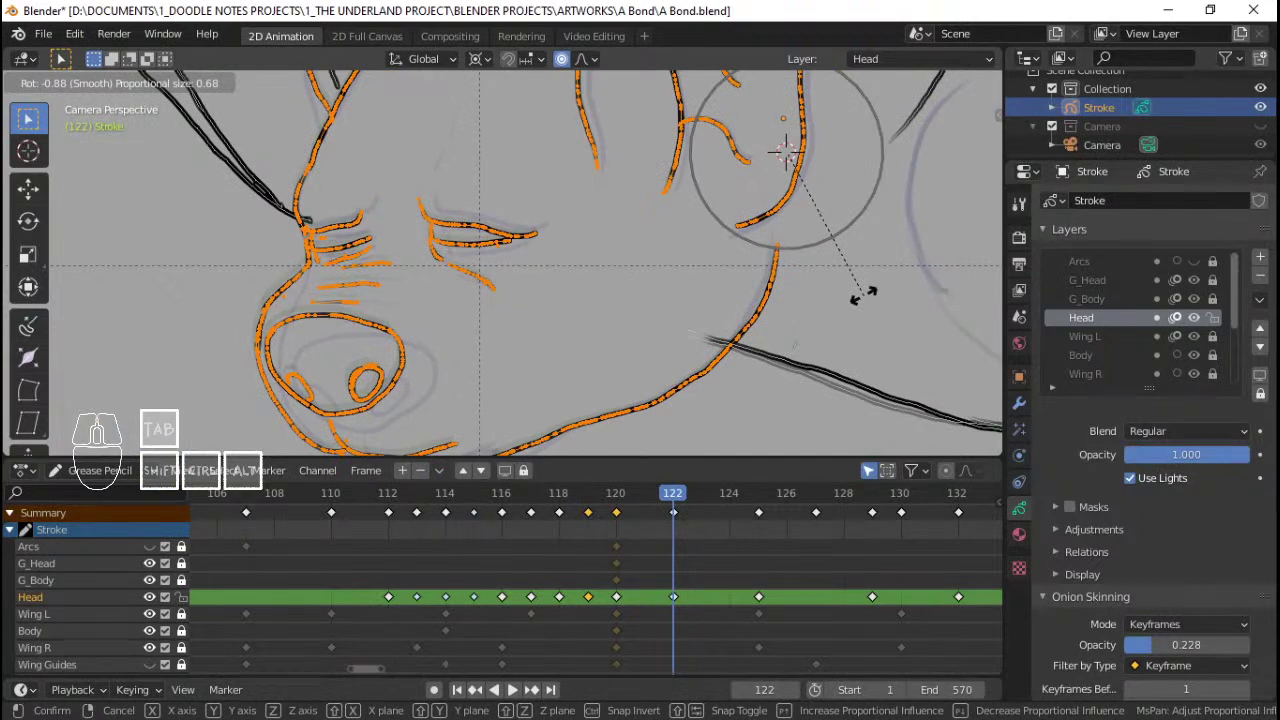
click(869, 300)
Step: Zoom in and reshape the jaw line curve by moving a point with proportional falloff
drag(561, 295, 393, 240)
right_click(323, 299)
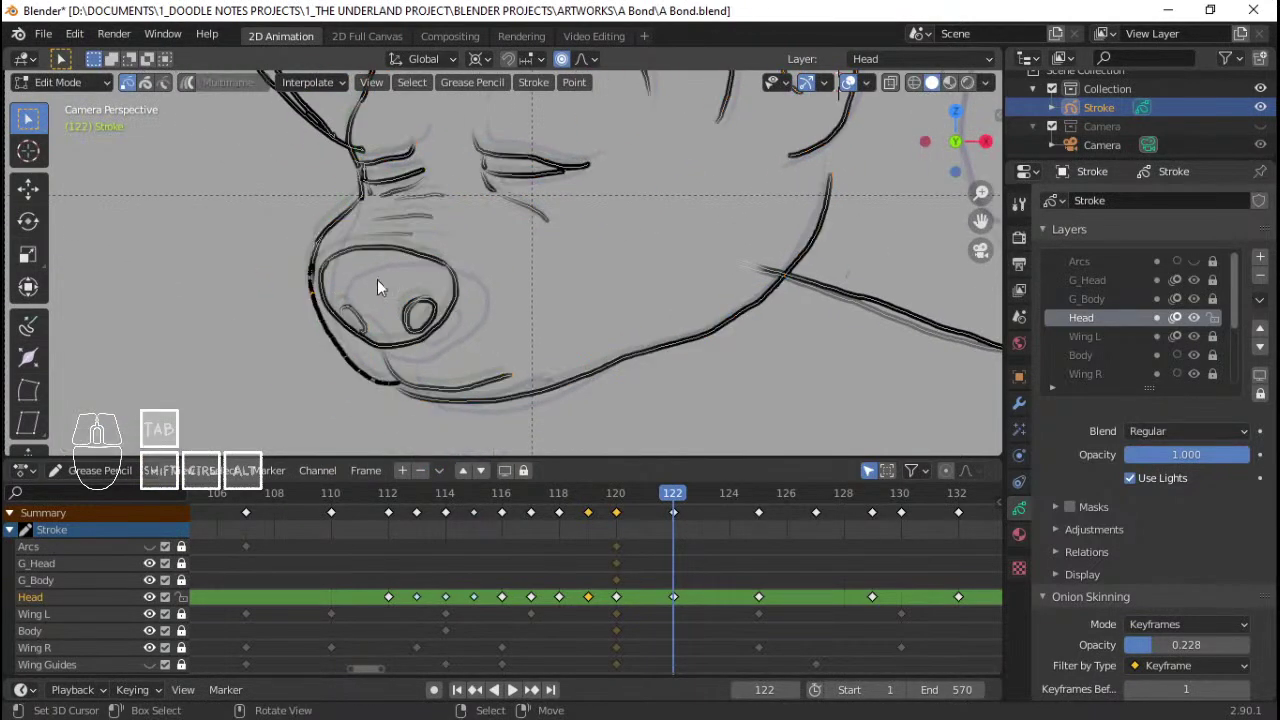
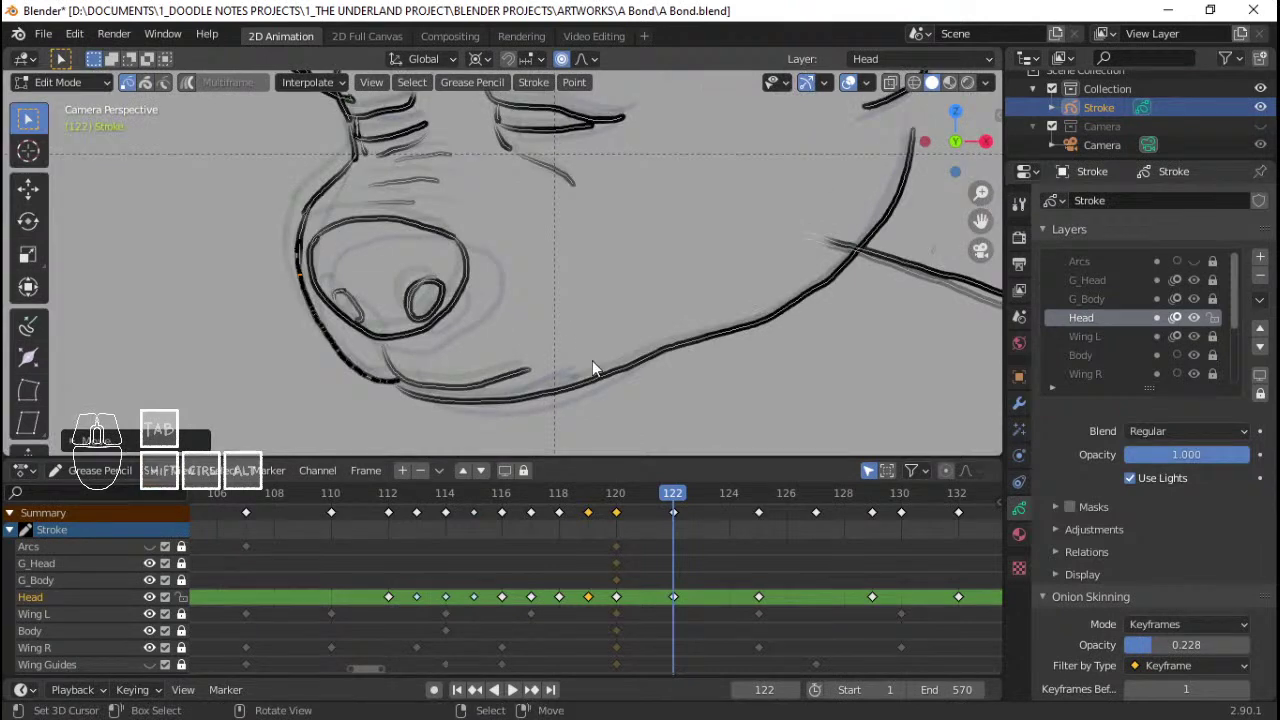
middle_click(614, 302)
right_click(582, 330)
key(g)
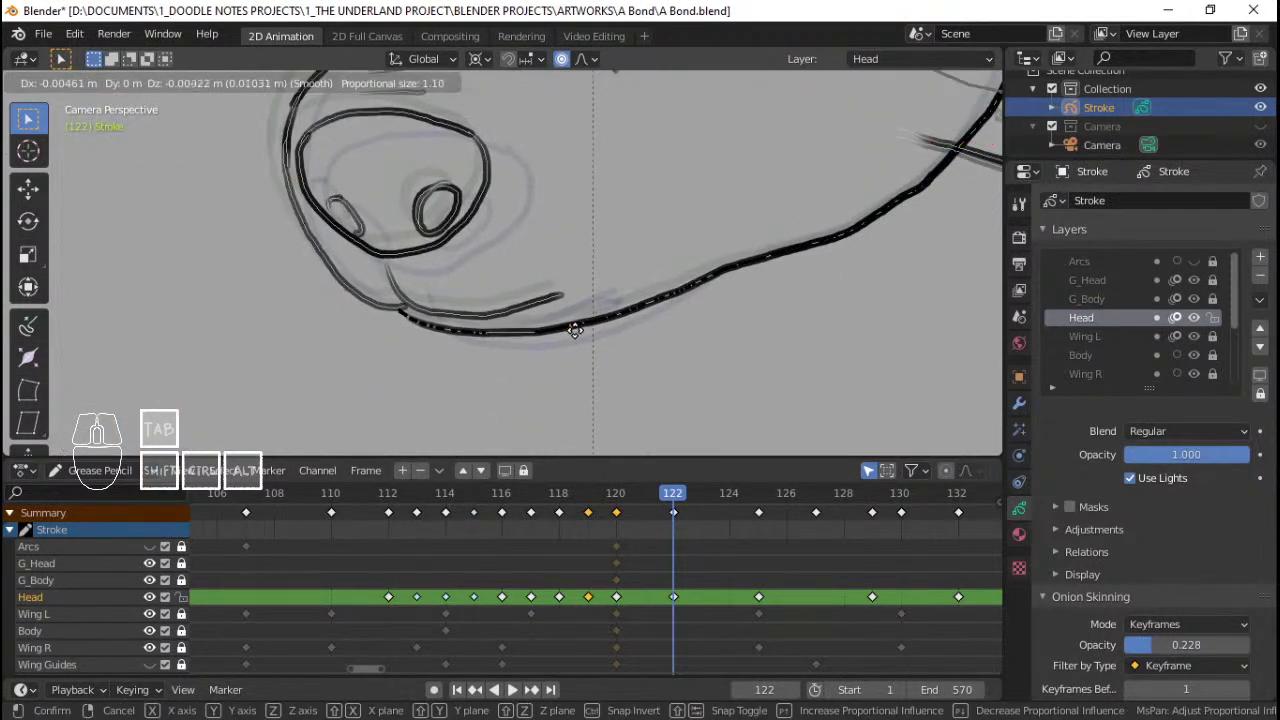
click(585, 339)
drag(596, 319, 526, 388)
key(q)
Step: Replay the head animation from several start frames to review the tilt
click(566, 613)
key(space)
key(space)
click(551, 576)
key(space)
key(space)
click(463, 507)
key(space)
key(space)
click(481, 563)
key(space)
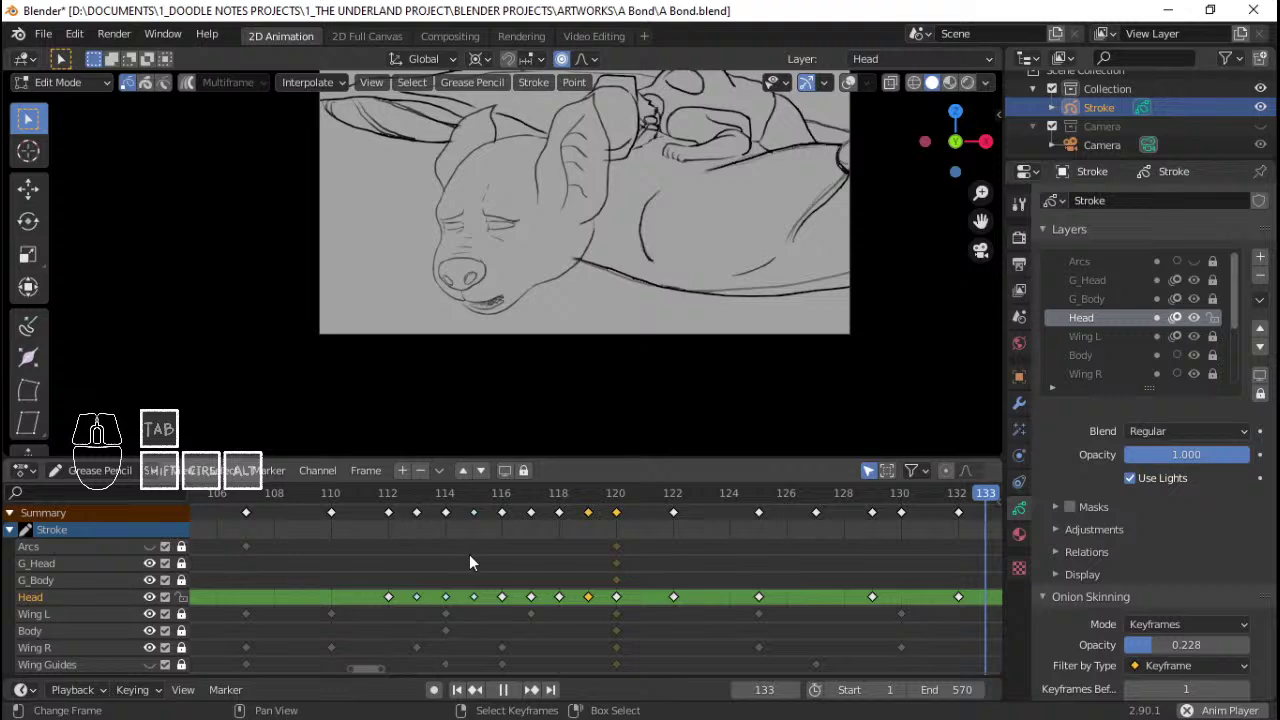
Step: Keep replaying the head motion from the timeline, then stop playback
key(space)
click(373, 554)
key(space)
key(space)
click(379, 549)
key(space)
middle_click(570, 188)
middle_click(565, 216)
key(space)
click(417, 550)
key(space)
key(space)
click(330, 542)
key(space)
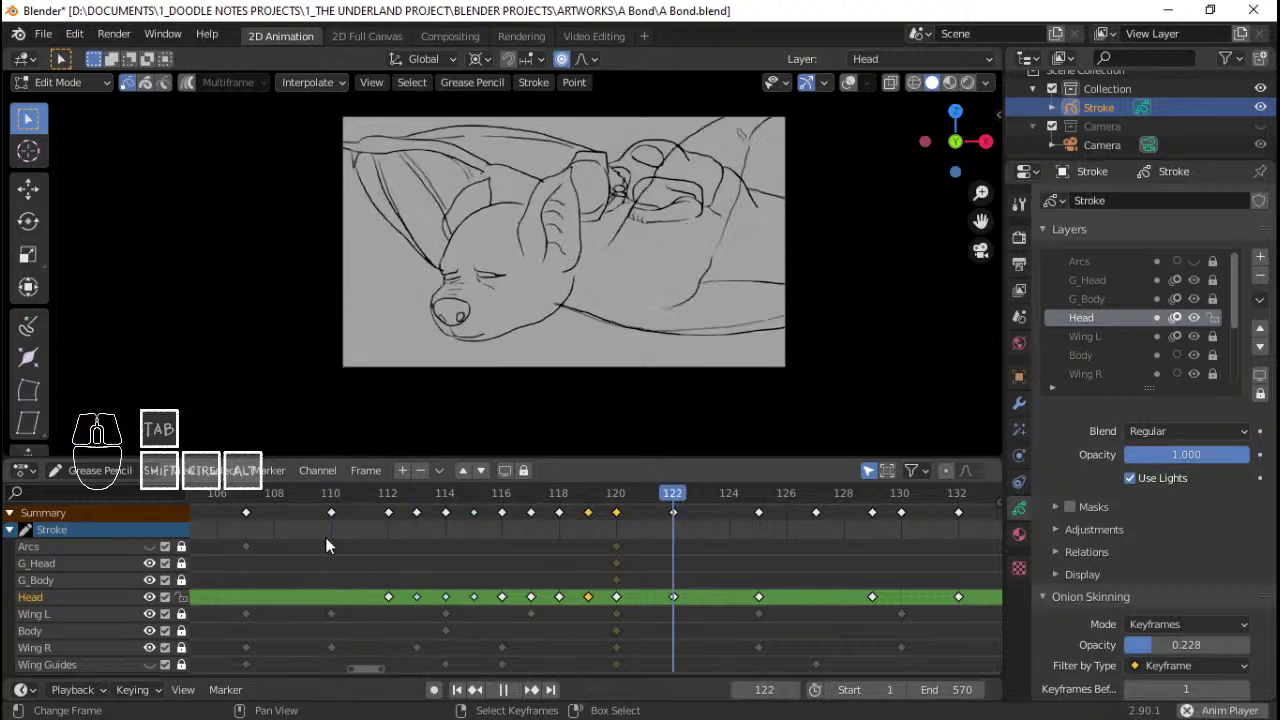
key(space)
Step: Zoom in on the creature's eyes and insert an in-between Head keyframe at frame 121
drag(610, 555, 673, 552)
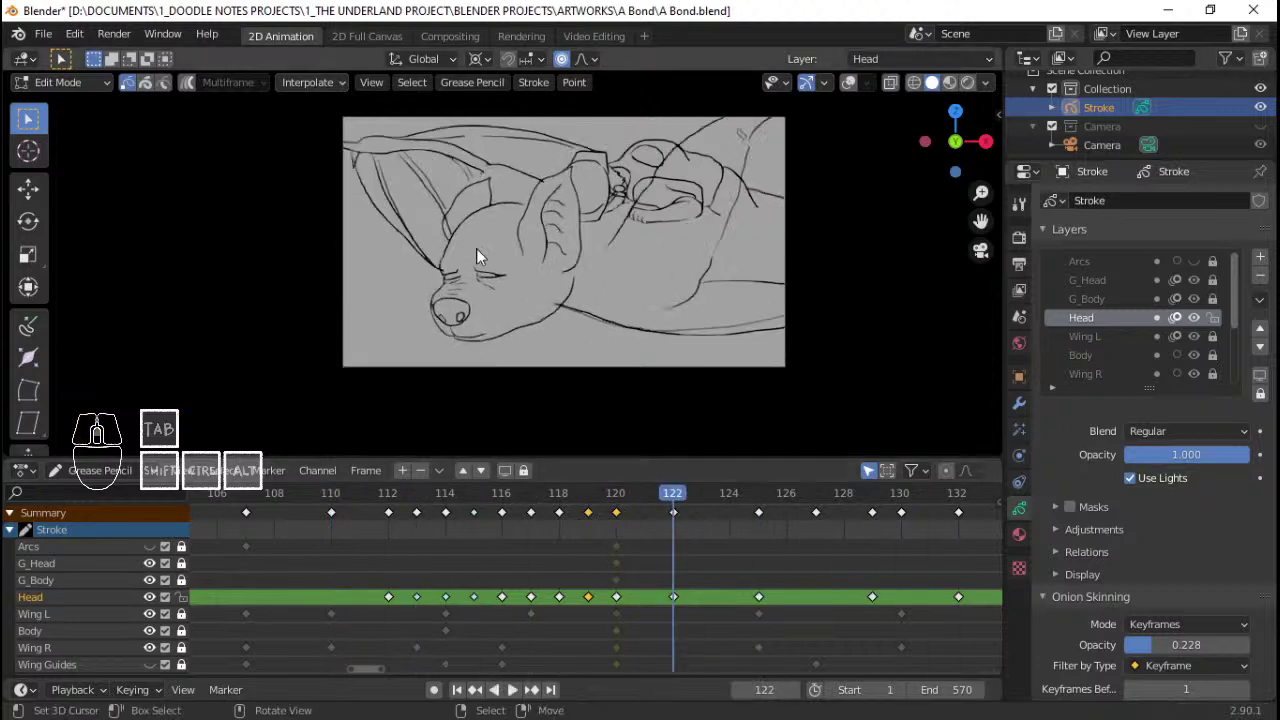
drag(452, 331, 506, 283)
key(q)
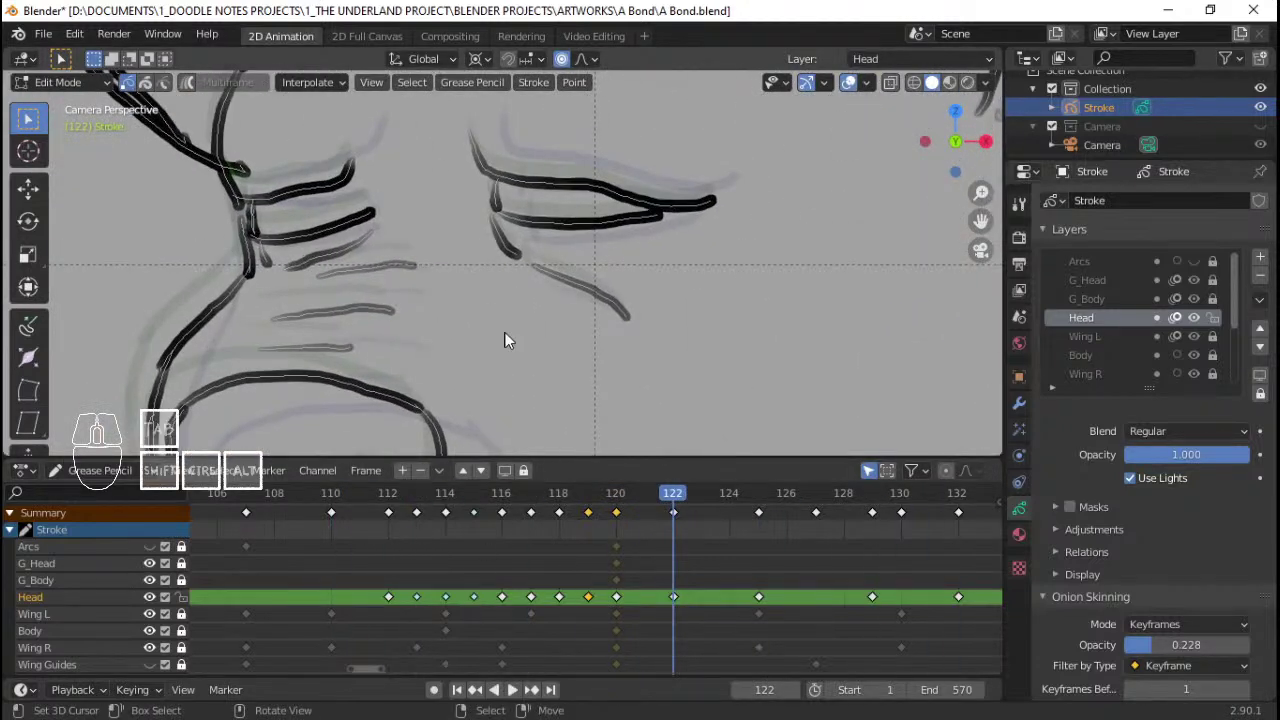
drag(653, 571, 657, 553)
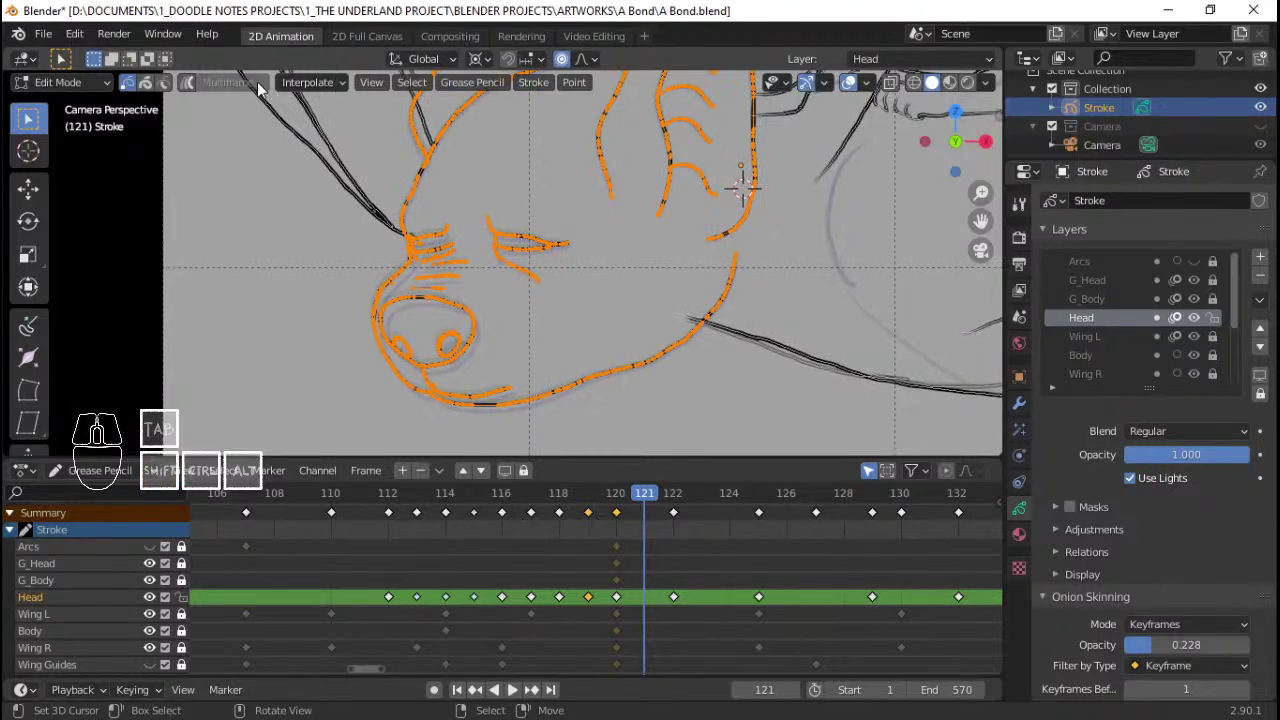
click(338, 88)
click(336, 160)
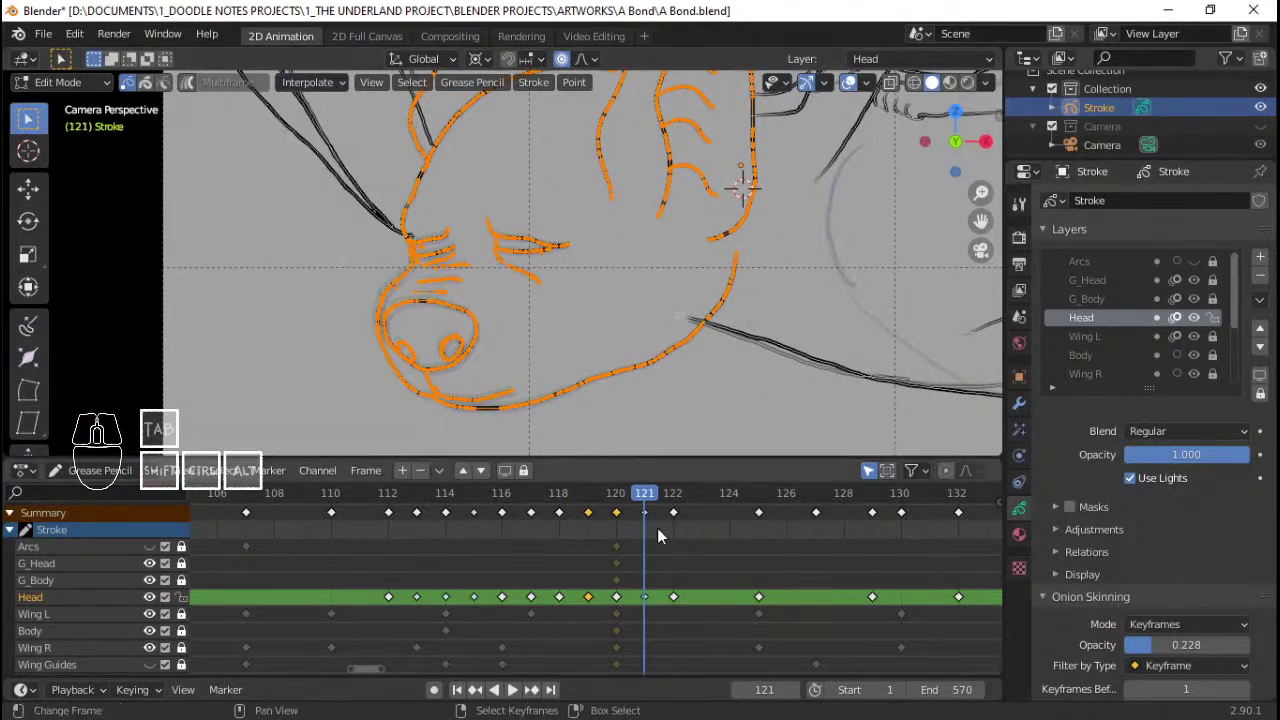
click(593, 535)
Step: Replay around the new key and scrub to frame 123
key(space)
key(space)
click(538, 533)
key(space)
key(space)
drag(615, 531, 706, 522)
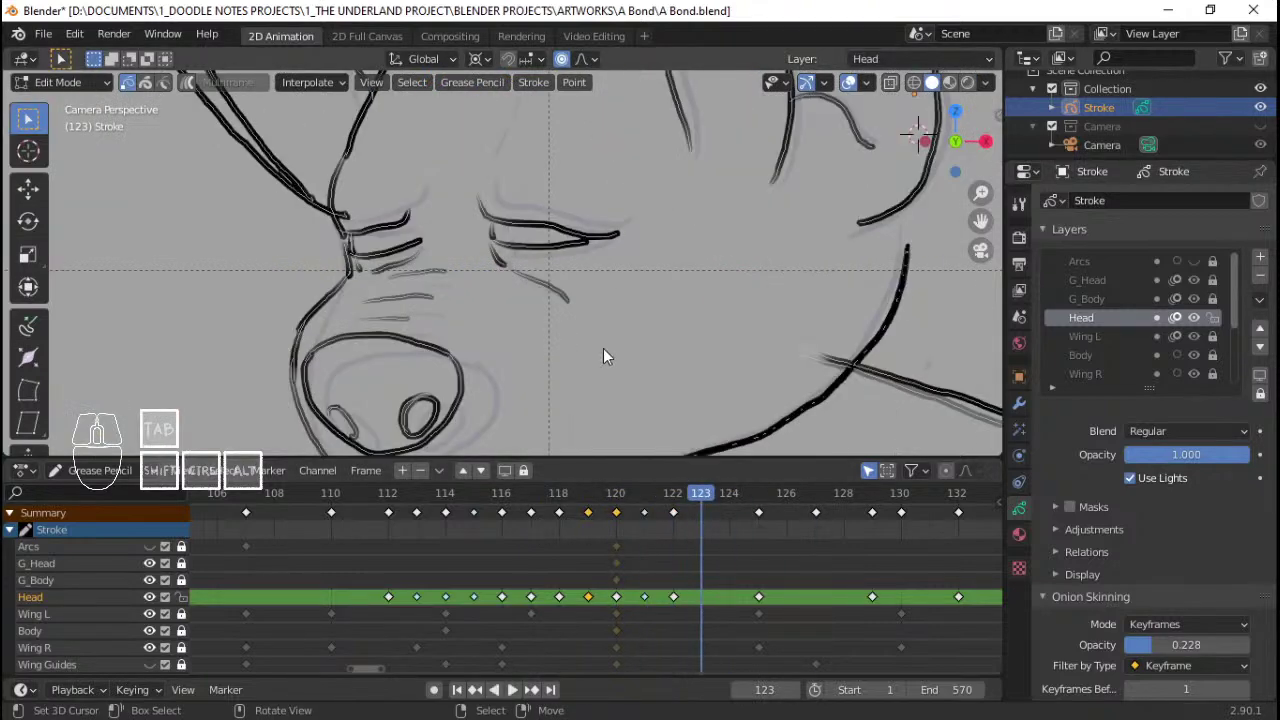
Step: Duplicate the frame-125 head keyframe and place the copy on frame 123
right_click(769, 517)
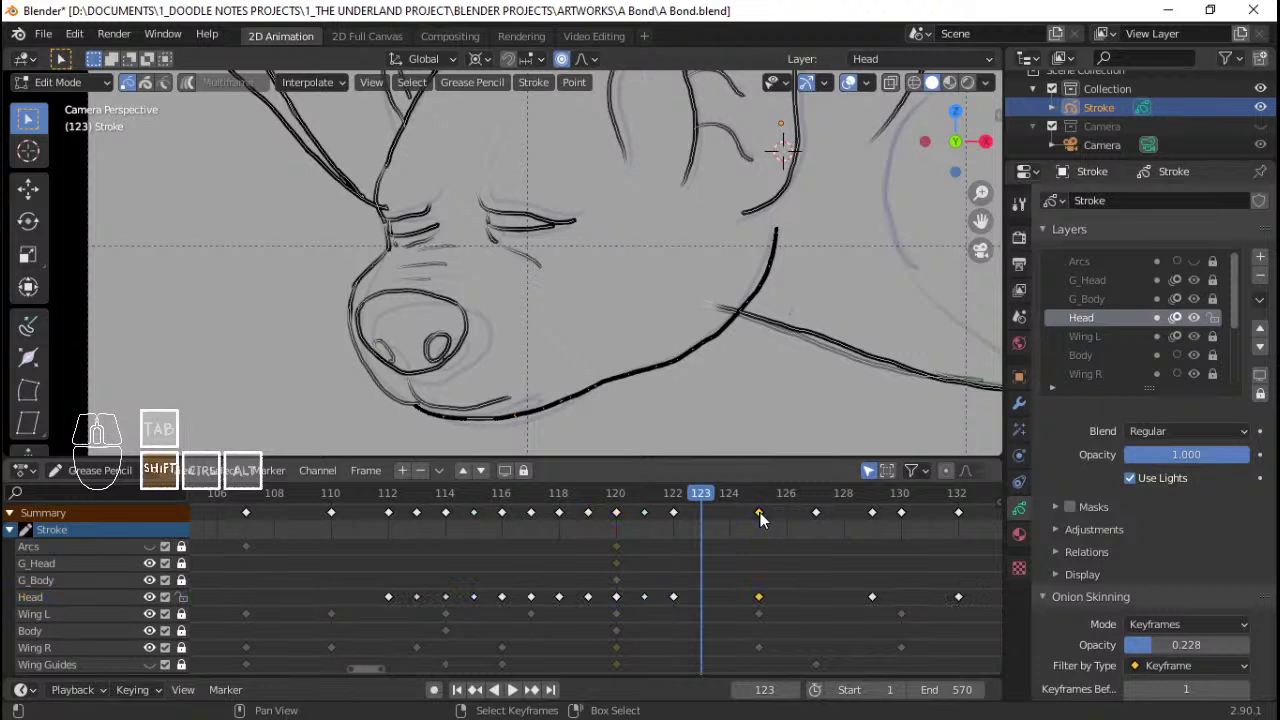
key(shift+d)
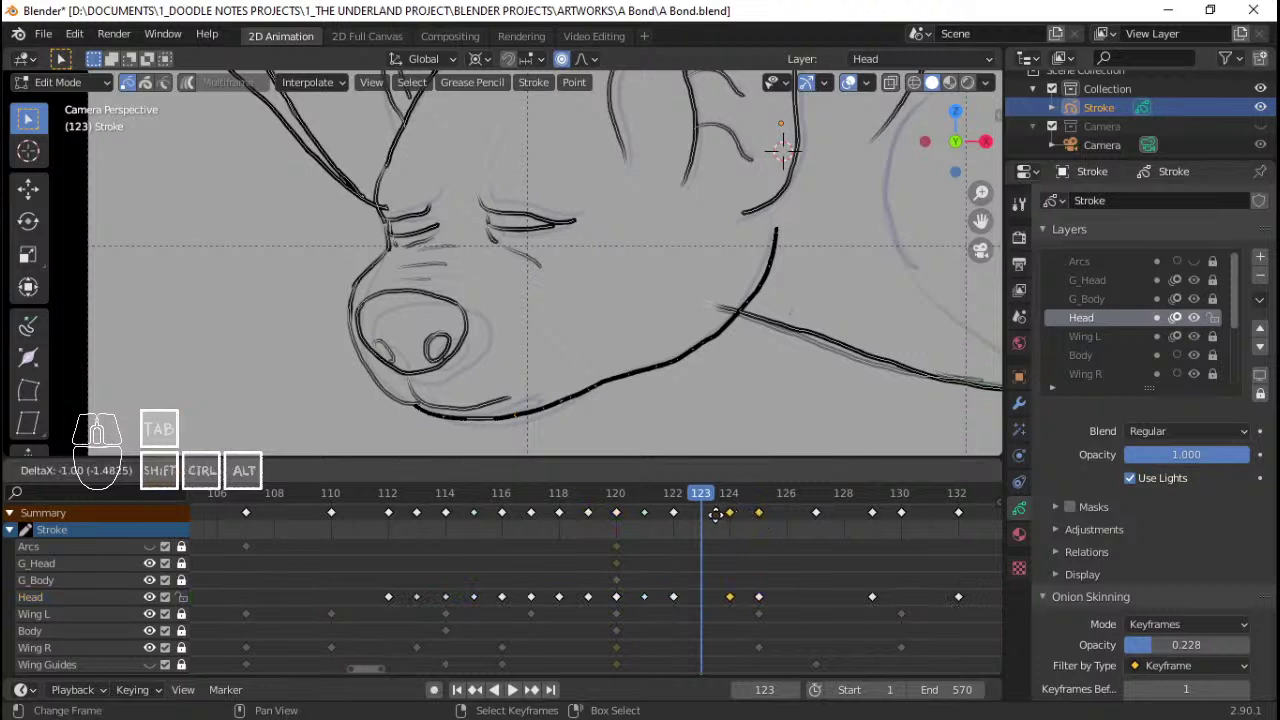
click(718, 521)
right_click(712, 520)
key(g)
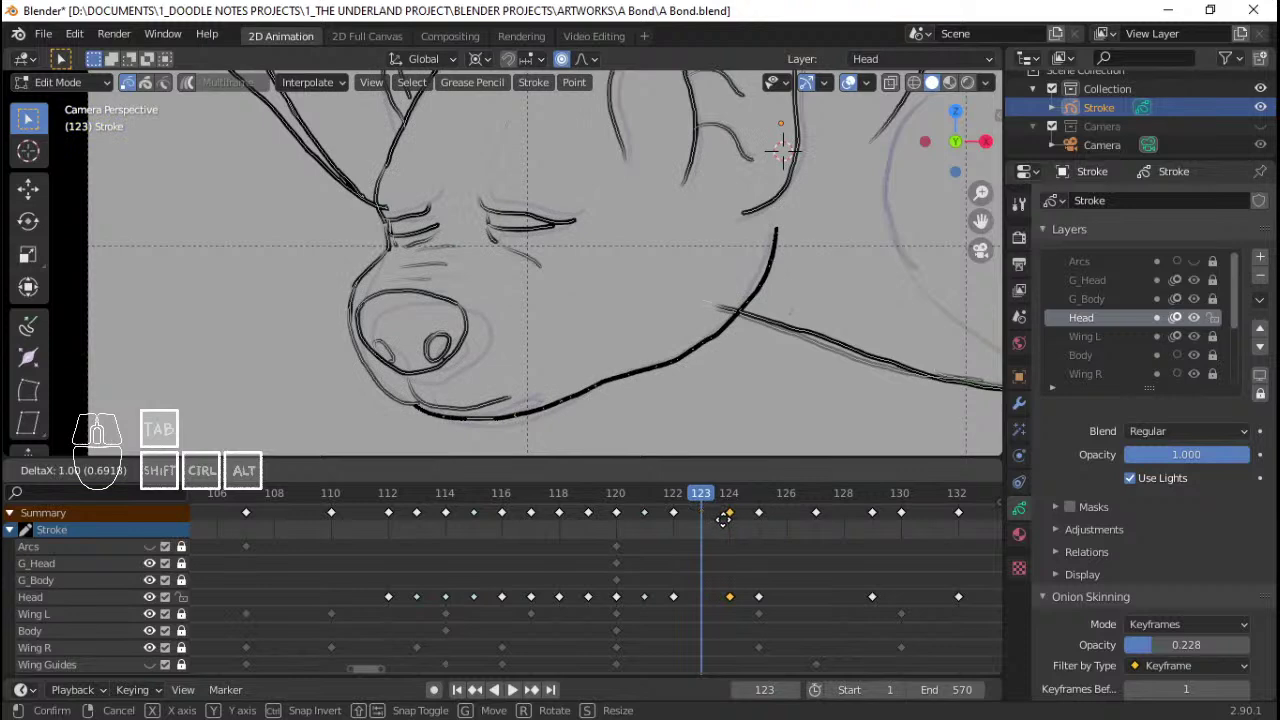
click(715, 520)
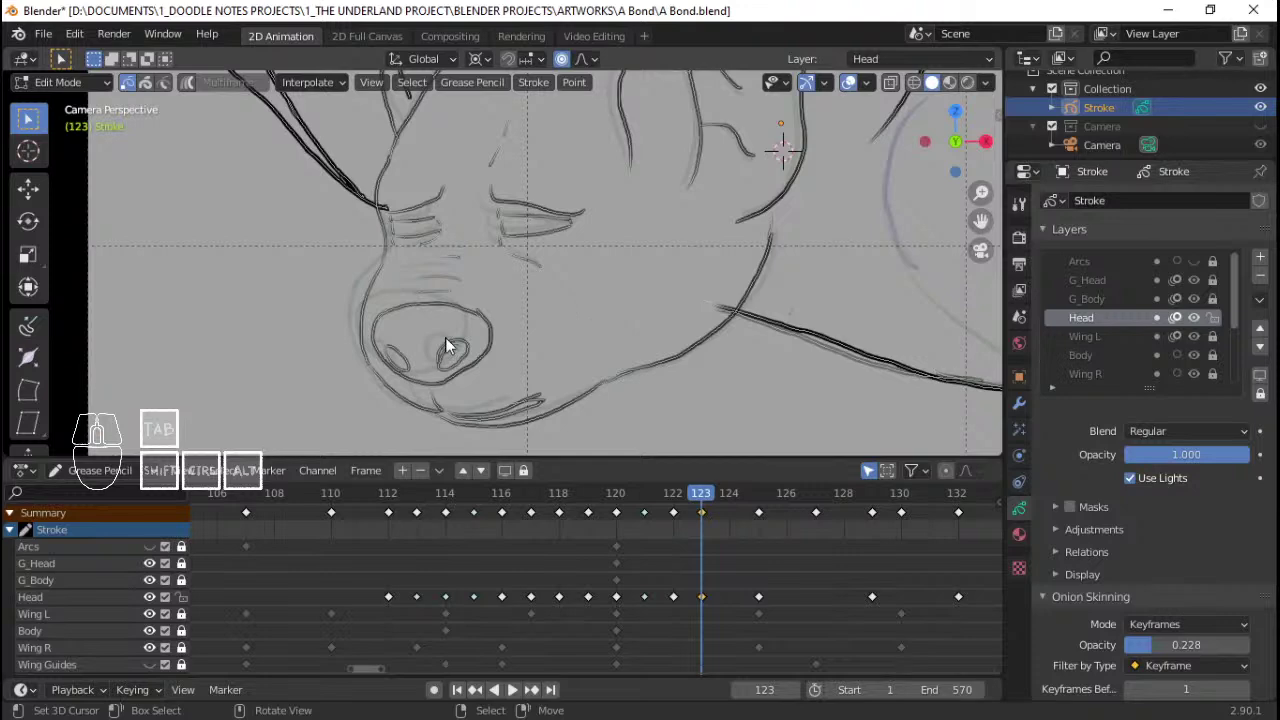
Step: Select all head strokes on frame 123 and tilt them with proportional falloff
key(a)
key(r)
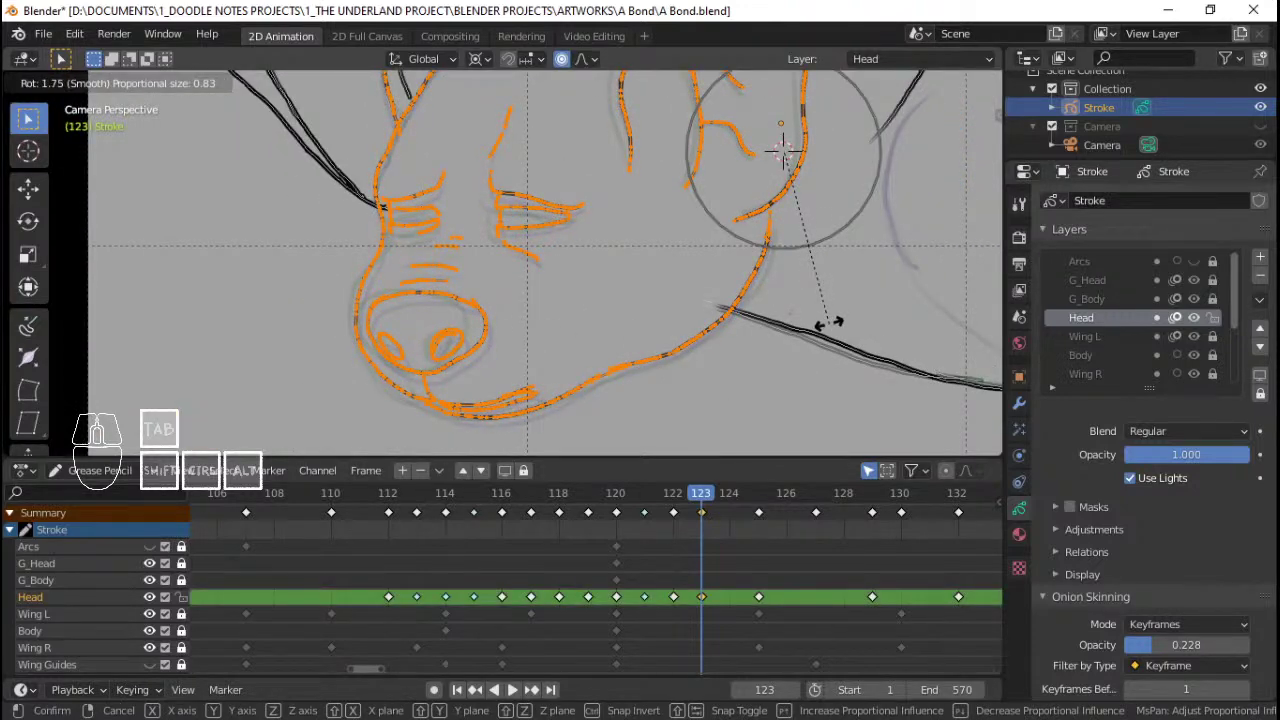
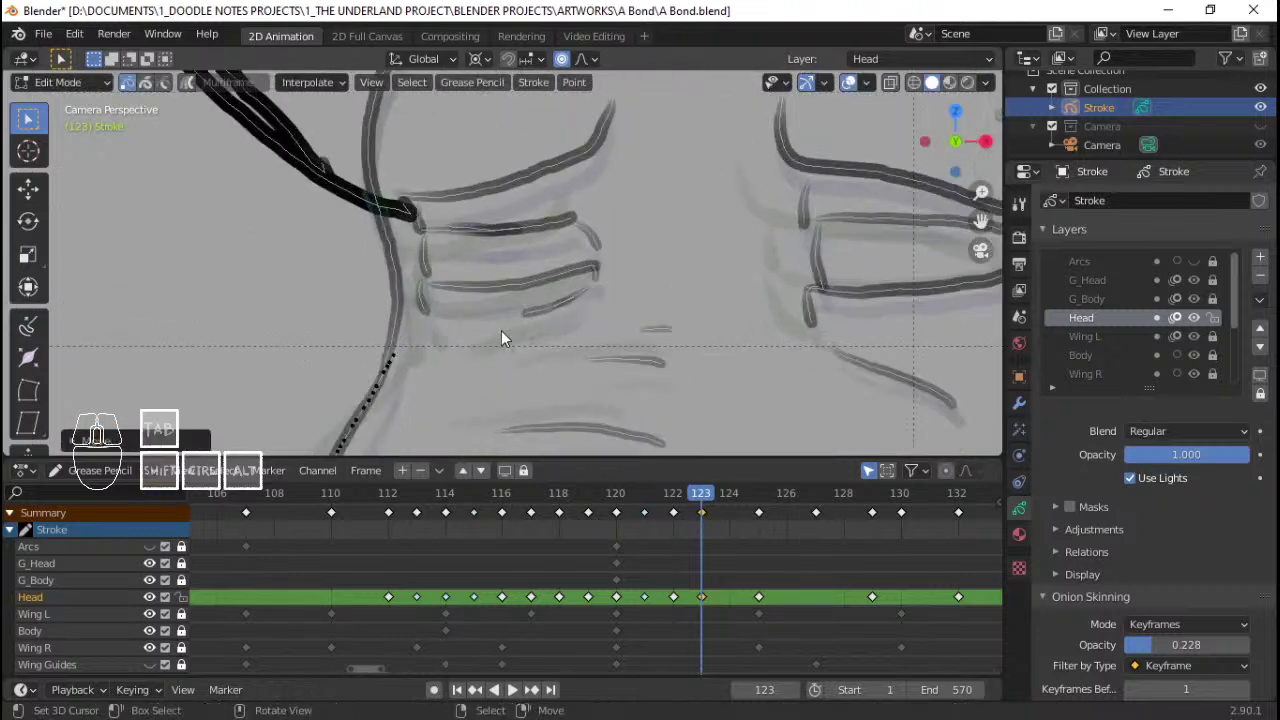
drag(691, 383, 582, 378)
Step: Scrub and briefly play the timeline to compare frame 123 against its neighbours
click(621, 568)
key(space)
key(space)
click(518, 565)
key(q)
key(space)
key(space)
drag(638, 569, 711, 566)
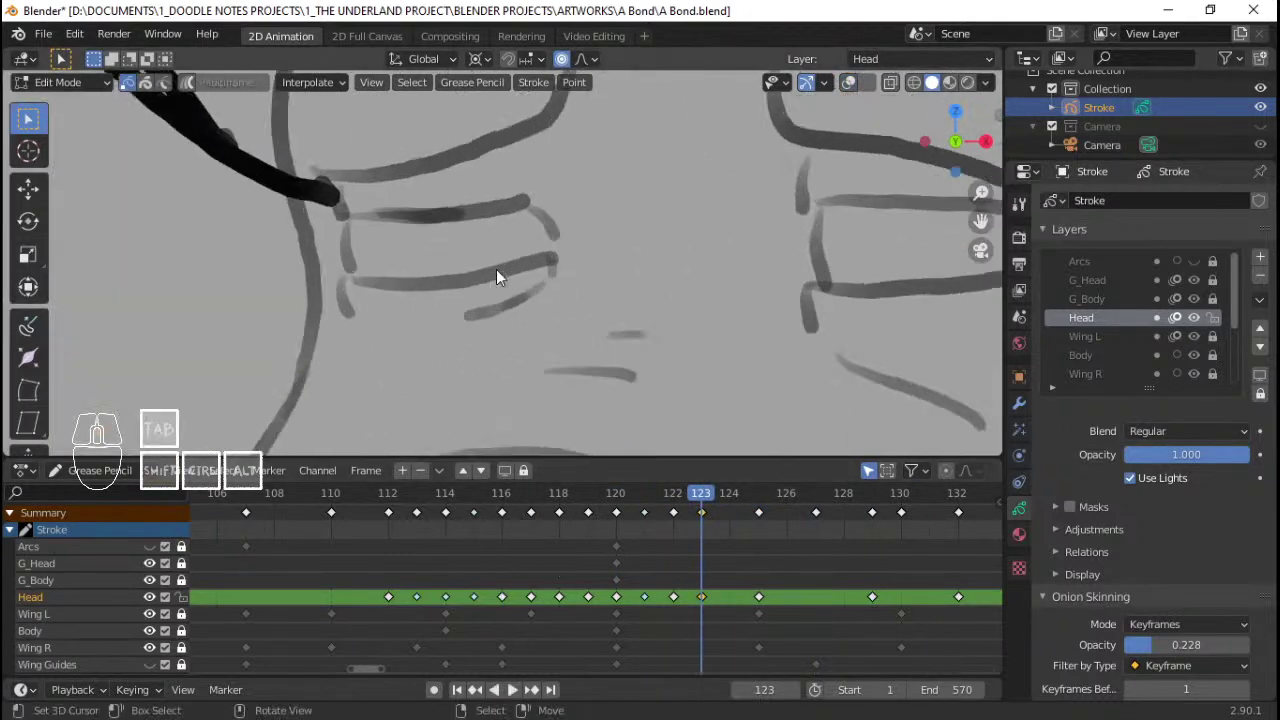
Step: Deselect the head strokes and switch into pencil Draw mode over the eyes
key(alt+a)
key(c)
right_click(456, 243)
key(Tab)
key(alt+a)
Step: Sketch trial closed-eye strokes on frame 123, toggling between Draw and Edit Mode
key(c)
key(q)
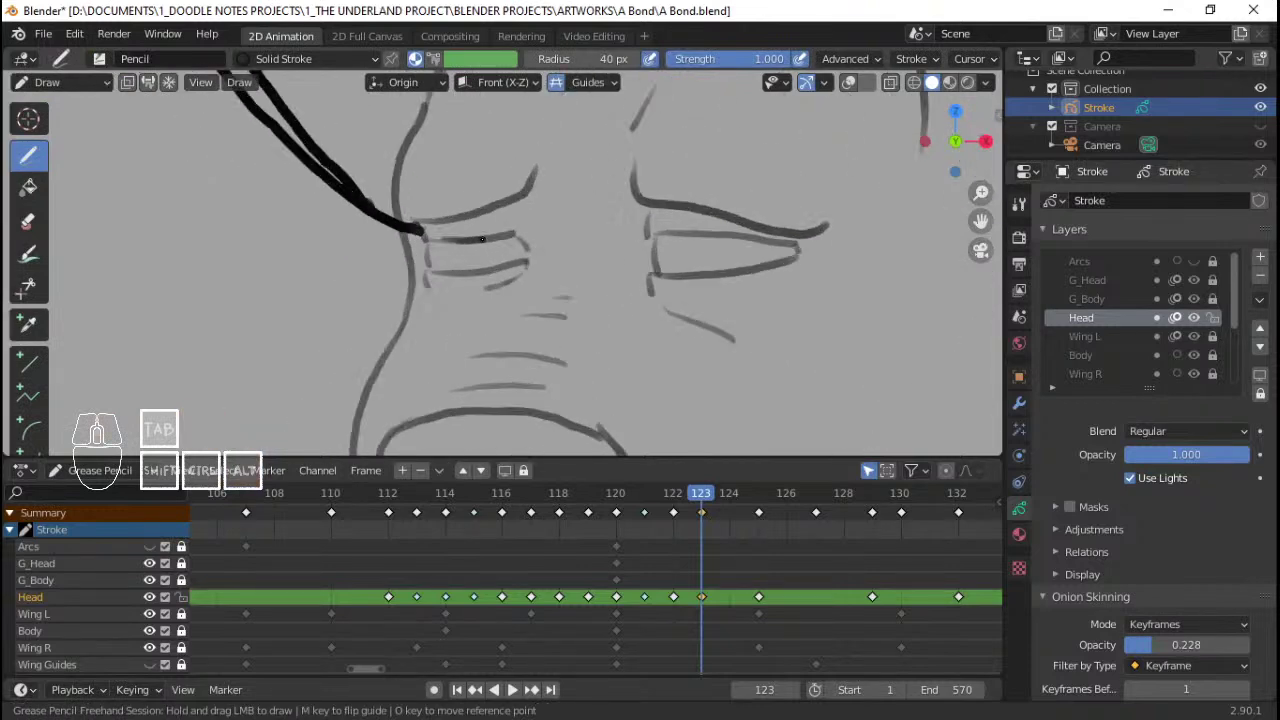
key(q)
key(Escape)
key(Tab)
middle_click(710, 292)
key(q)
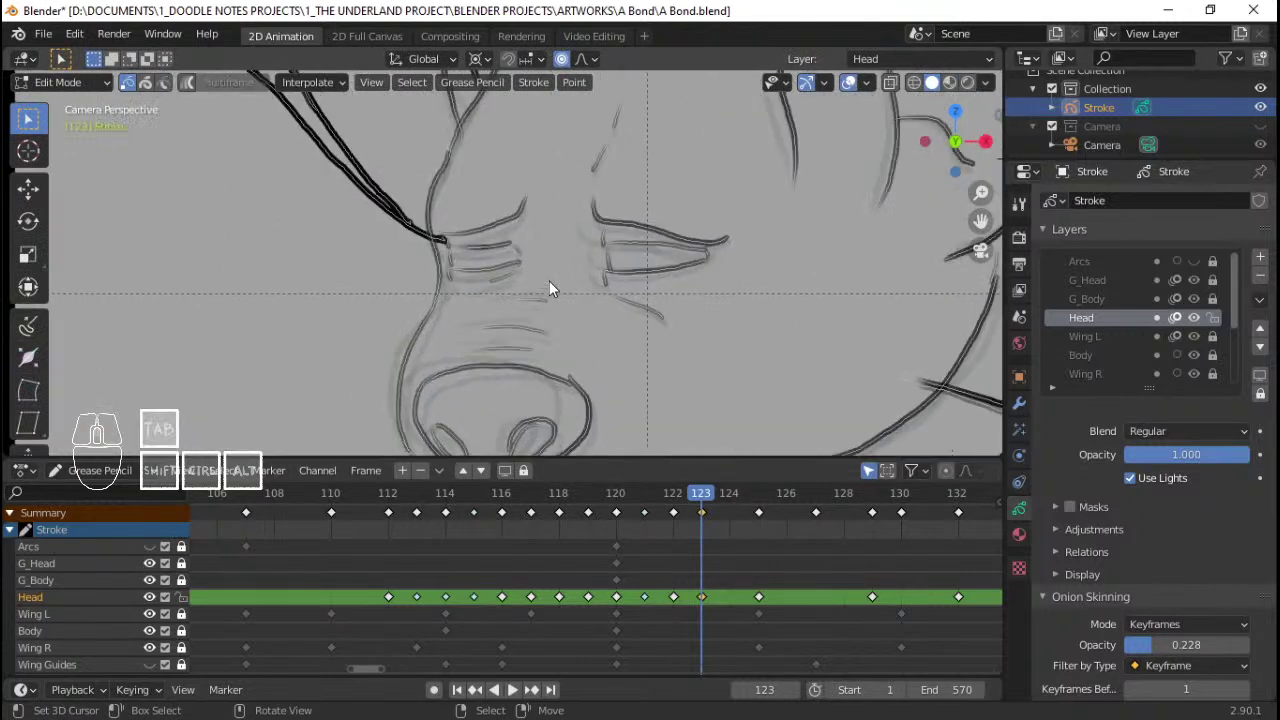
key(Tab)
key(q)
key(q)
key(Tab)
key(Tab)
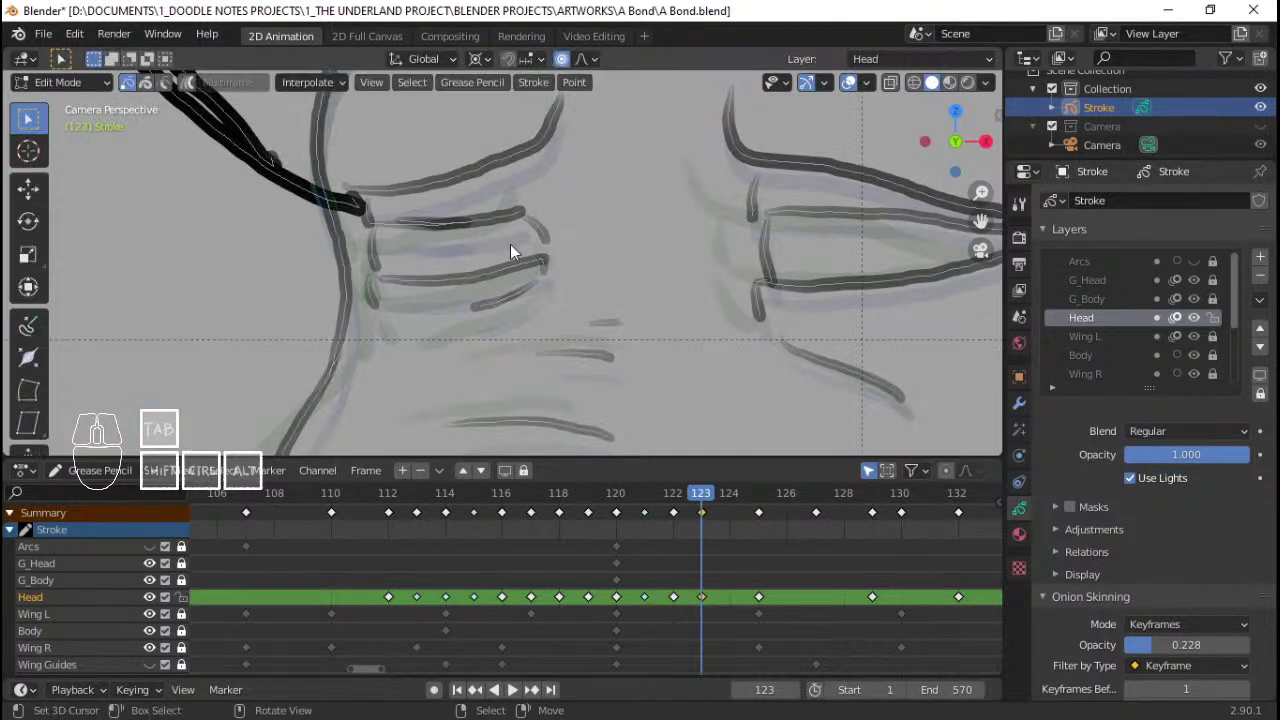
key(Tab)
key(a)
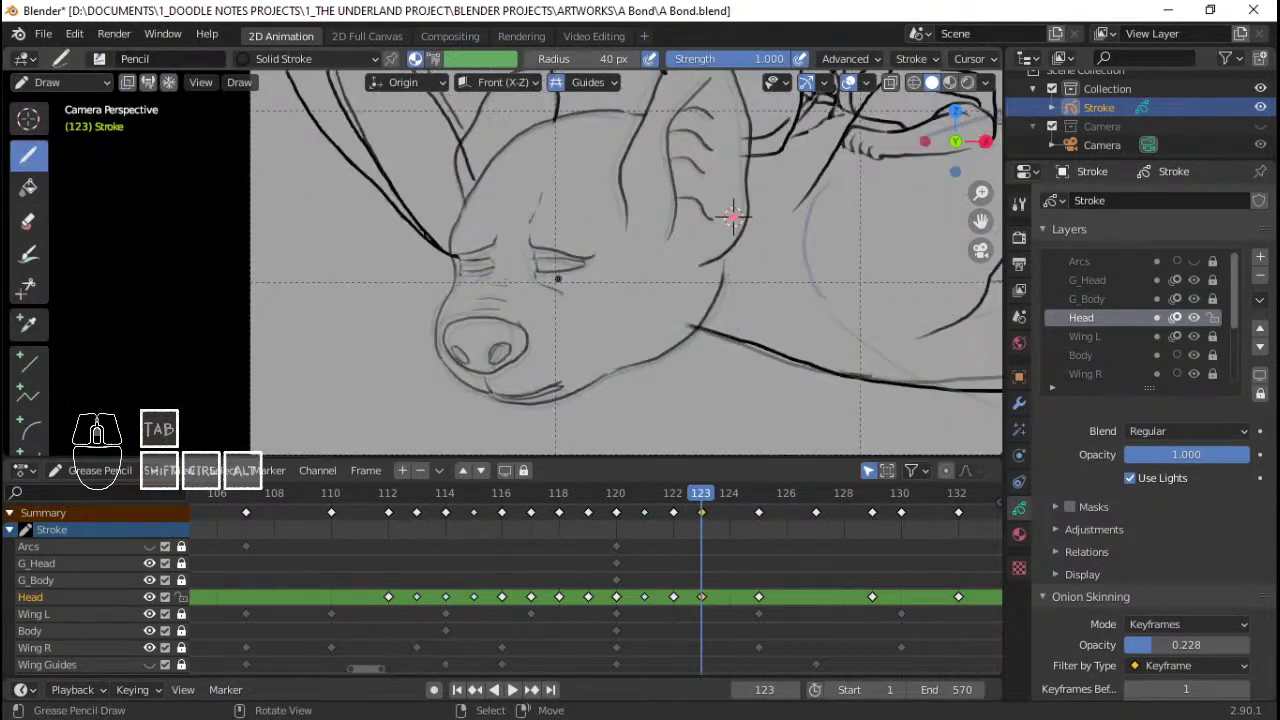
key(q)
Step: Undo the trial eye strokes back to the previous state
key(ctrl+z)
key(ctrl+z)
key(ctrl+z)
key(ctrl+z)
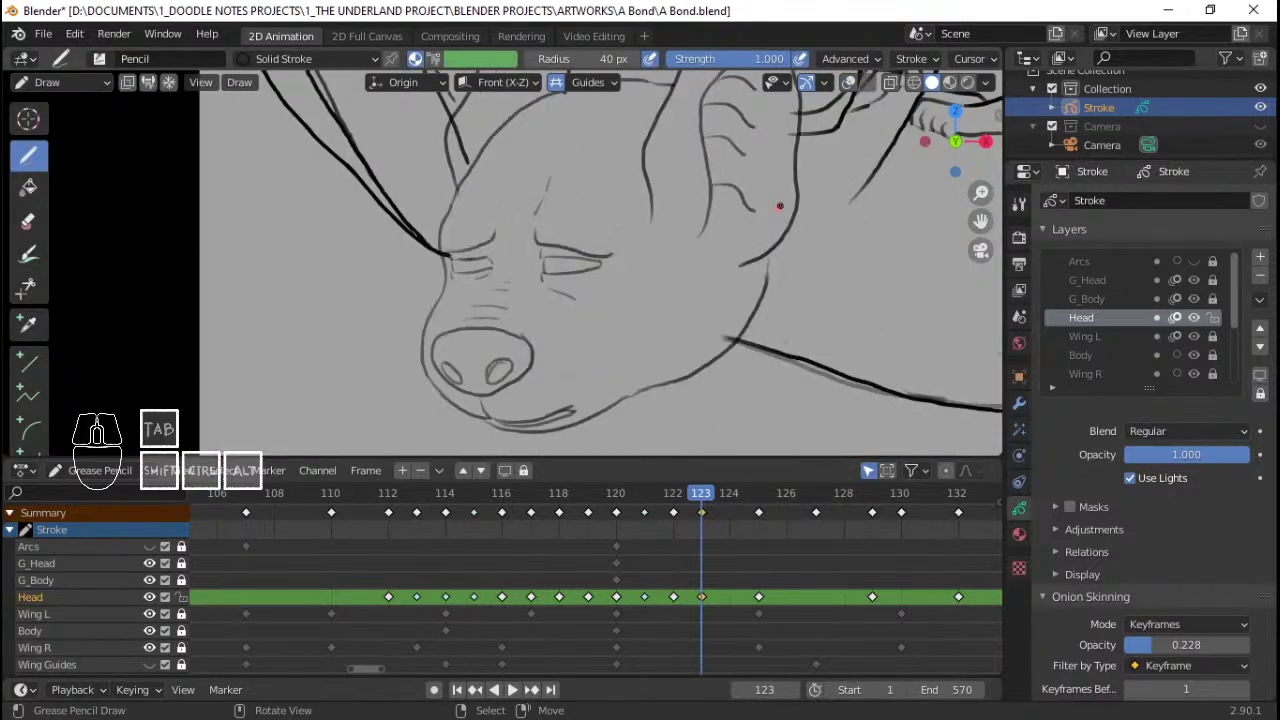
key(ctrl+z)
key(Tab)
key(ctrl+z)
key(ctrl+z)
key(ctrl+z)
Step: Toggle modes and zoom out to check the eyes against the whole head
key(Tab)
key(Tab)
key(Tab)
key(Tab)
click(563, 89)
click(559, 94)
key(Tab)
key(q)
key(Tab)
key(Tab)
Step: Save the file, then in Edit Mode circle-select the left eye's lower strokes
right_click(493, 275)
key(a)
drag(518, 289, 520, 290)
key(ctrl+s)
key(ctrl+s)
key(ctrl+s)
key(alt+a)
key(c)
drag(434, 289, 549, 282)
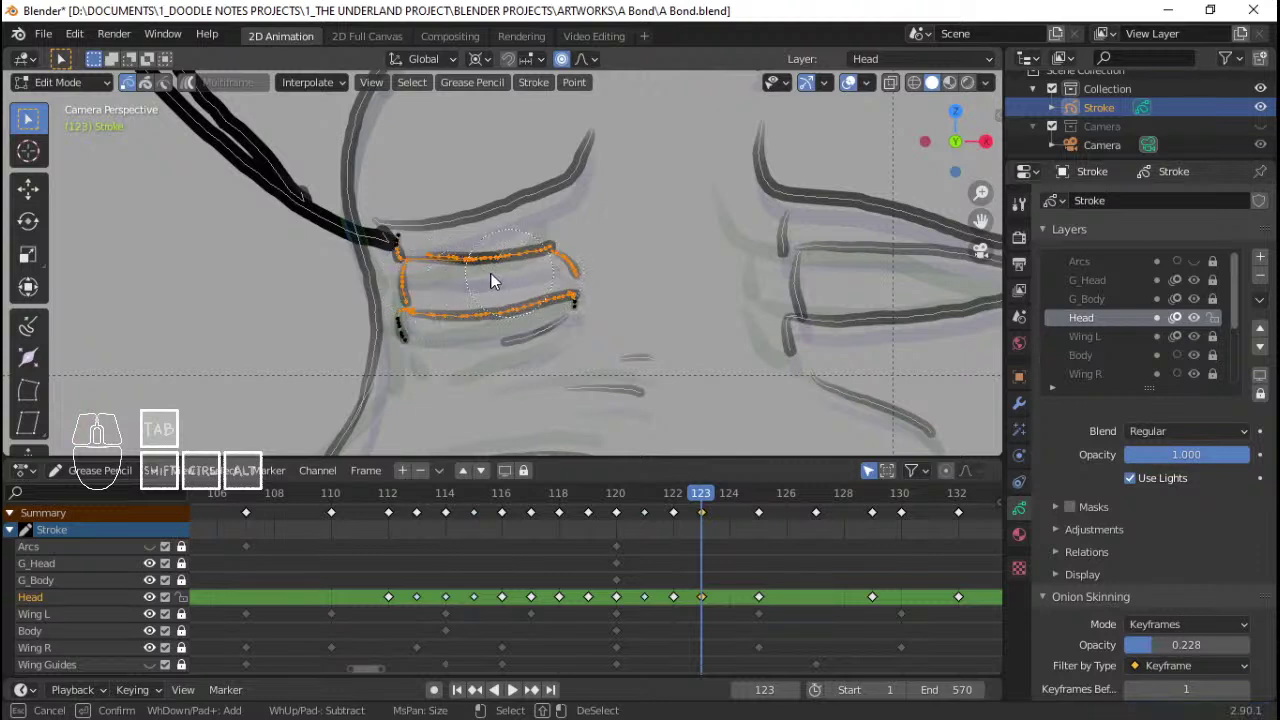
Step: Extend the circle selection to the lower strokes of both eyes
drag(797, 265, 846, 303)
right_click(846, 303)
middle_click(709, 303)
key(c)
drag(748, 286, 824, 302)
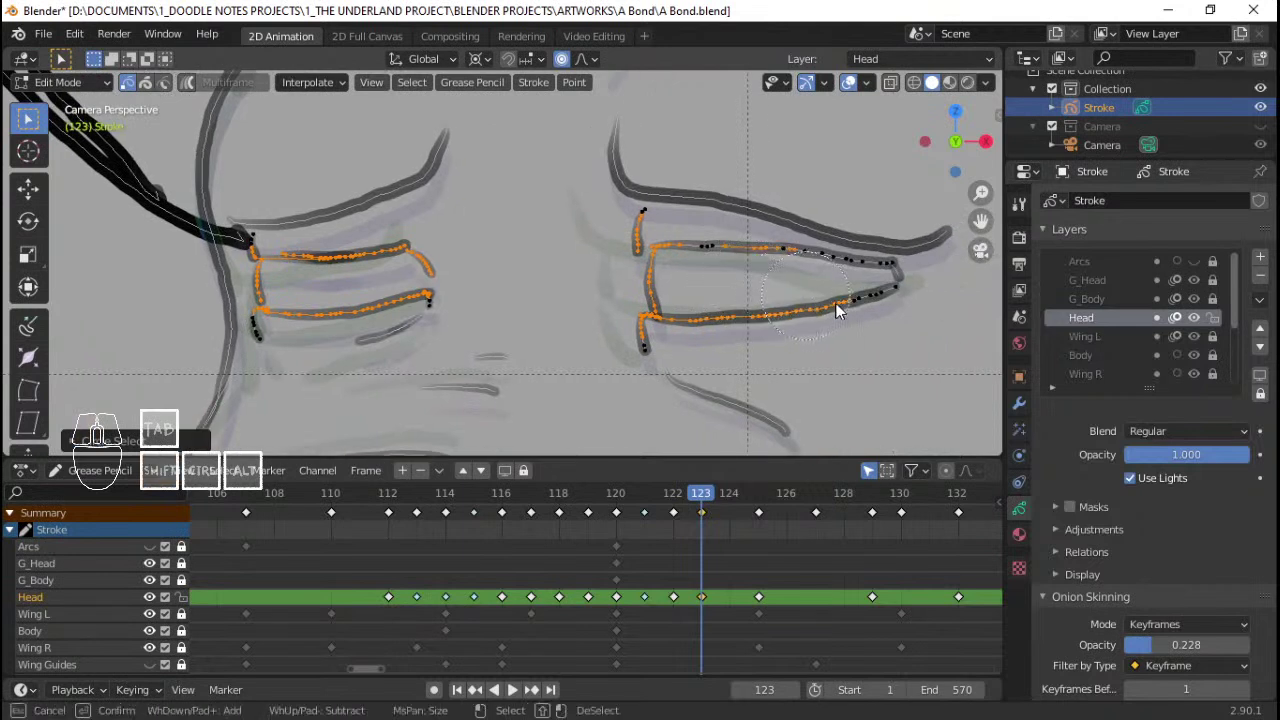
click(874, 301)
right_click(874, 301)
Step: Delete the selected eye strokes and switch to Draw mode to redraw the lids
key(ctrl+l)
key(x)
key(Return)
middle_click(456, 313)
key(ctrl+Tab)
click(446, 204)
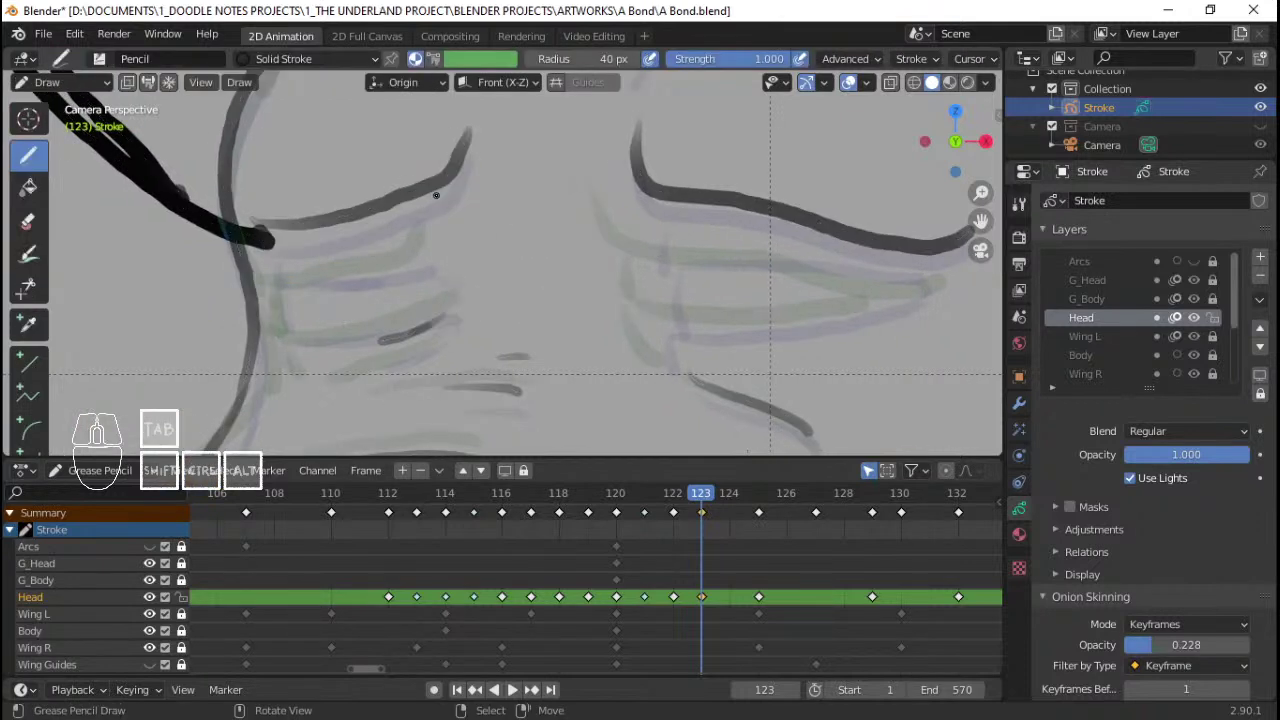
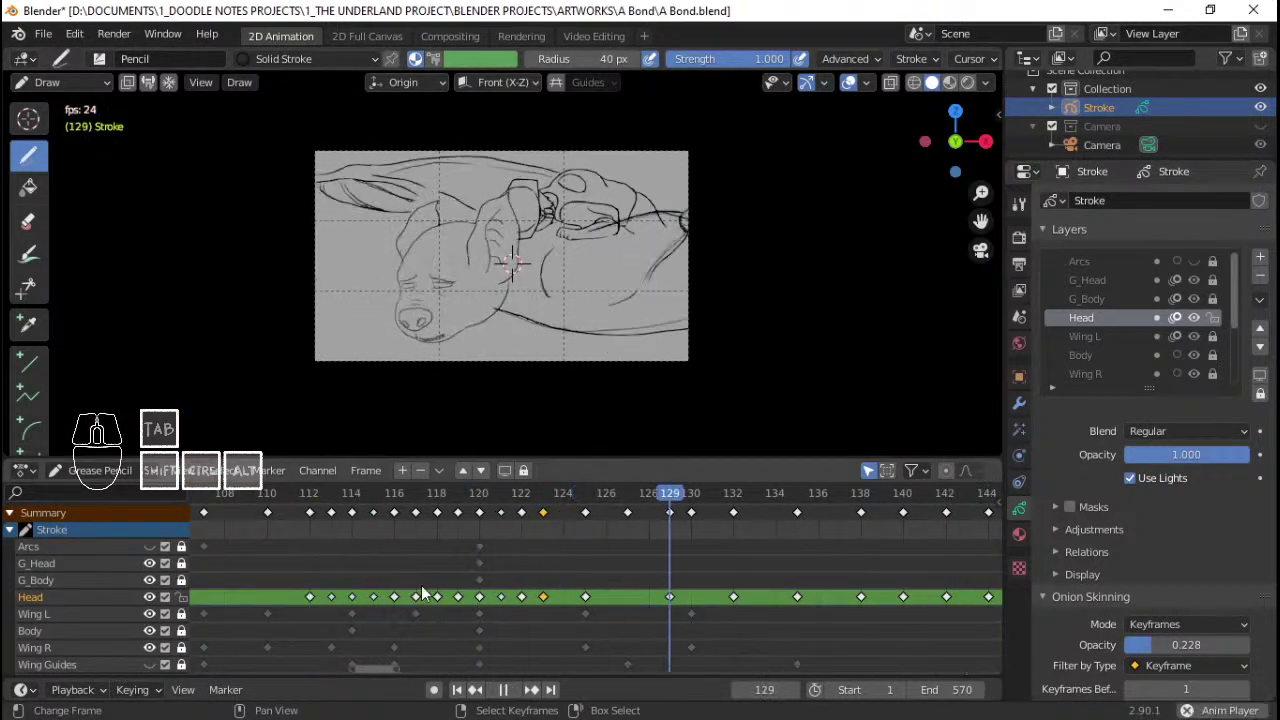
Step: Play back the animation and pan the Dope Sheet, jumping to frame 145
key(space)
click(268, 570)
key(space)
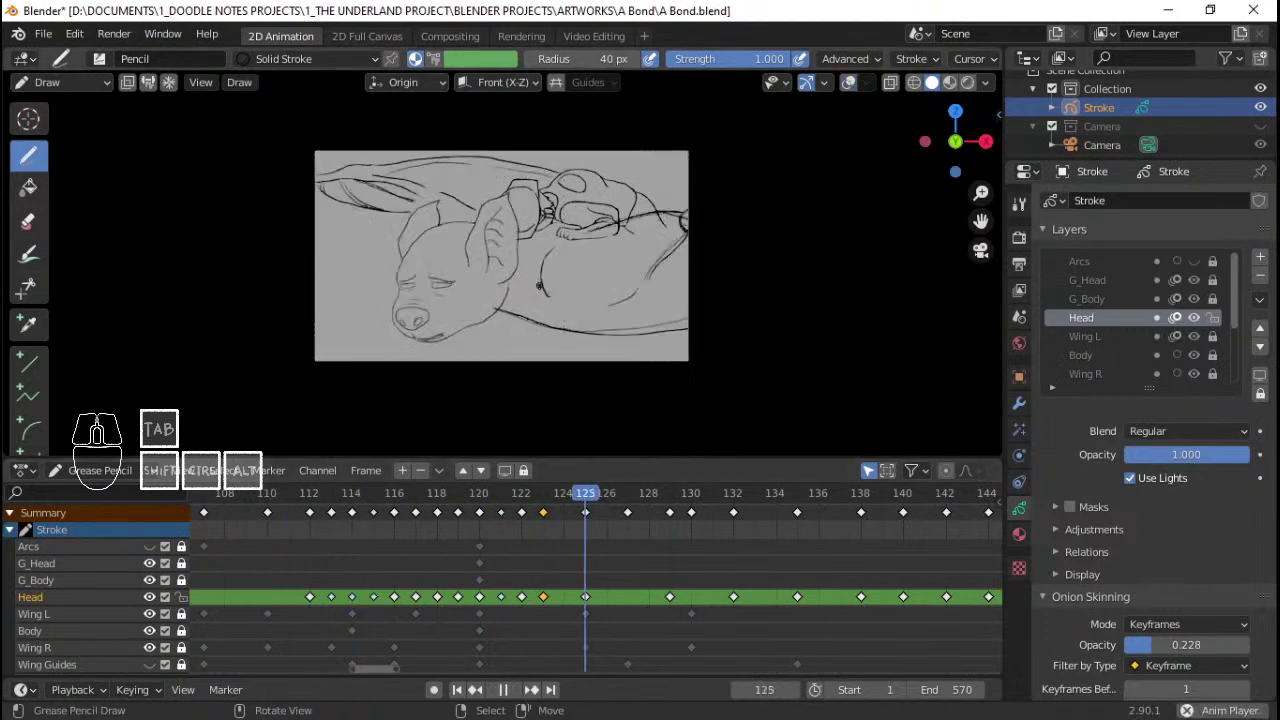
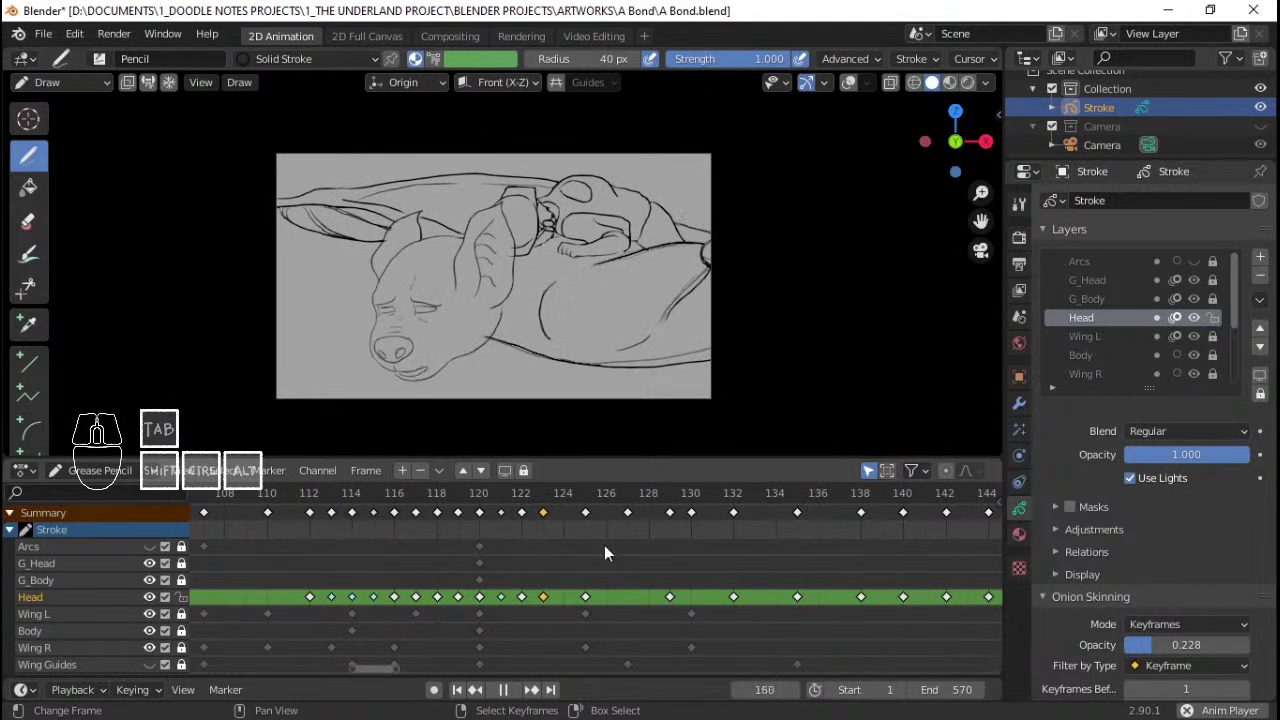
middle_click(629, 542)
middle_click(651, 551)
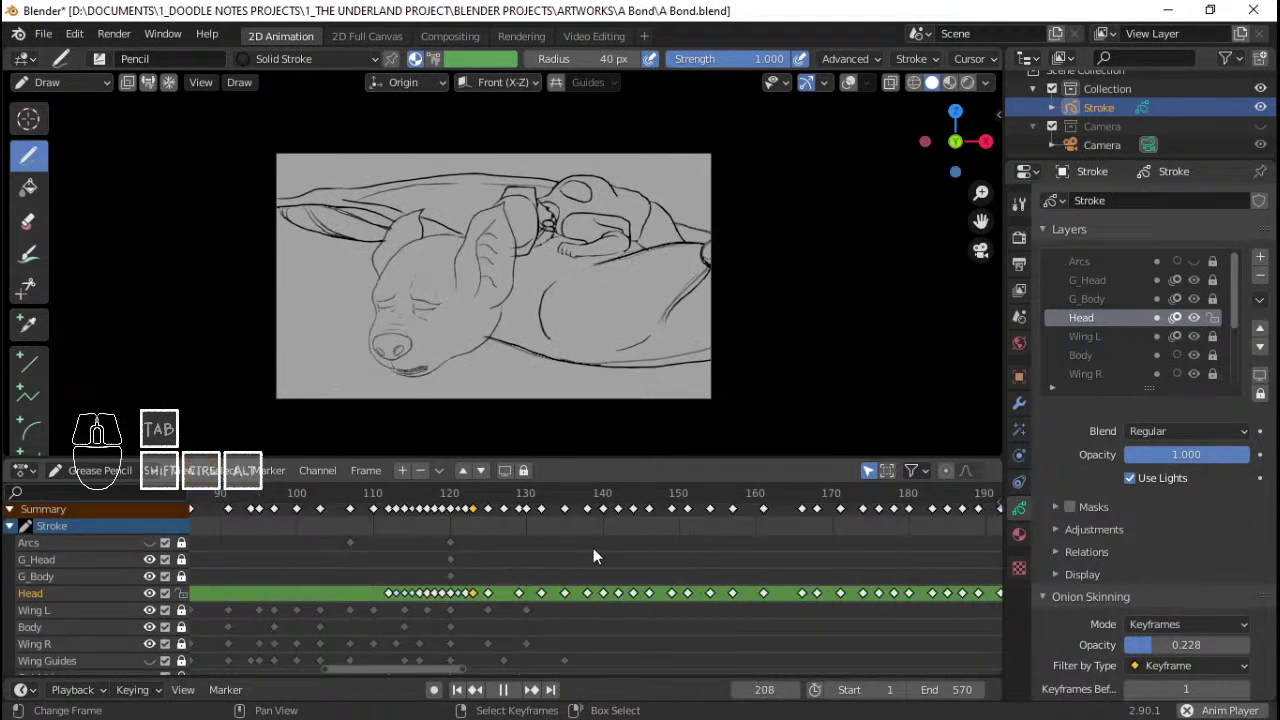
key(space)
middle_click(647, 546)
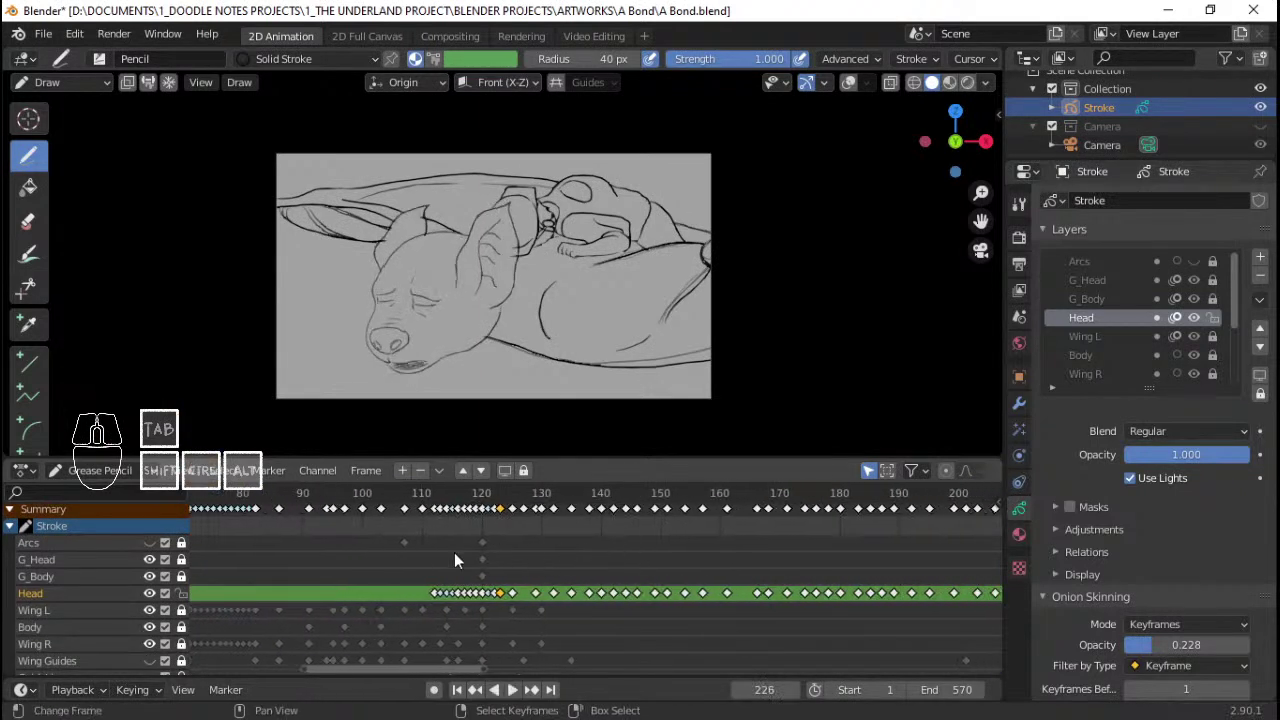
click(426, 573)
key(space)
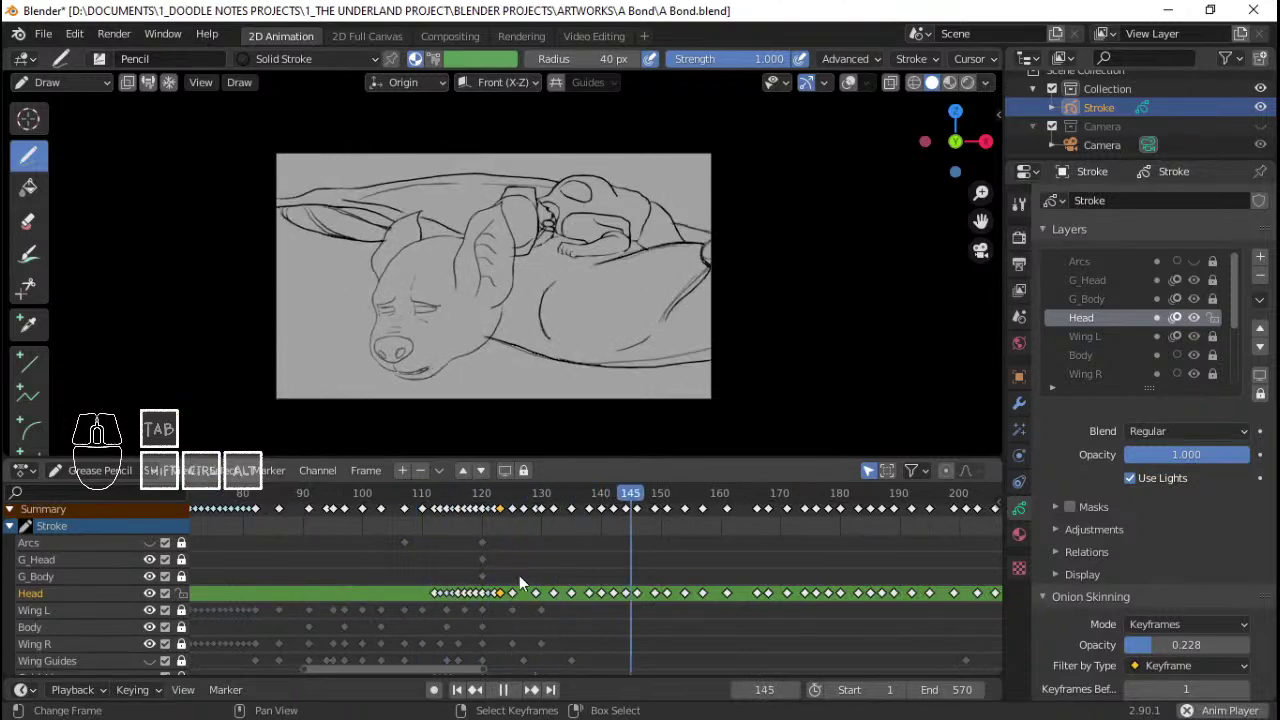
Step: Pan through the later head keyframes and replay from around frame 154
middle_click(706, 579)
middle_click(663, 572)
middle_click(683, 550)
key(space)
middle_click(728, 566)
middle_click(784, 563)
middle_click(647, 570)
middle_click(610, 545)
middle_click(660, 569)
click(426, 571)
key(space)
key(space)
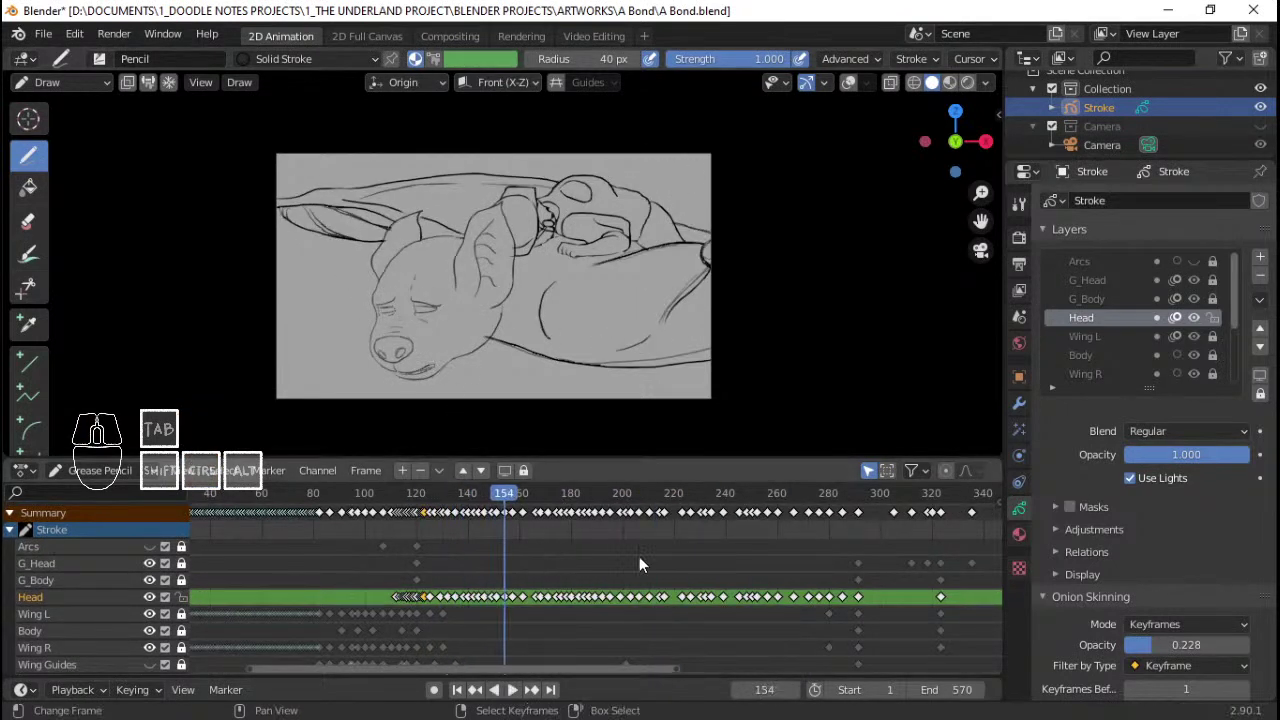
Step: Save A Bond.blend, then replay the head animation from an earlier frame
key(ctrl+s)
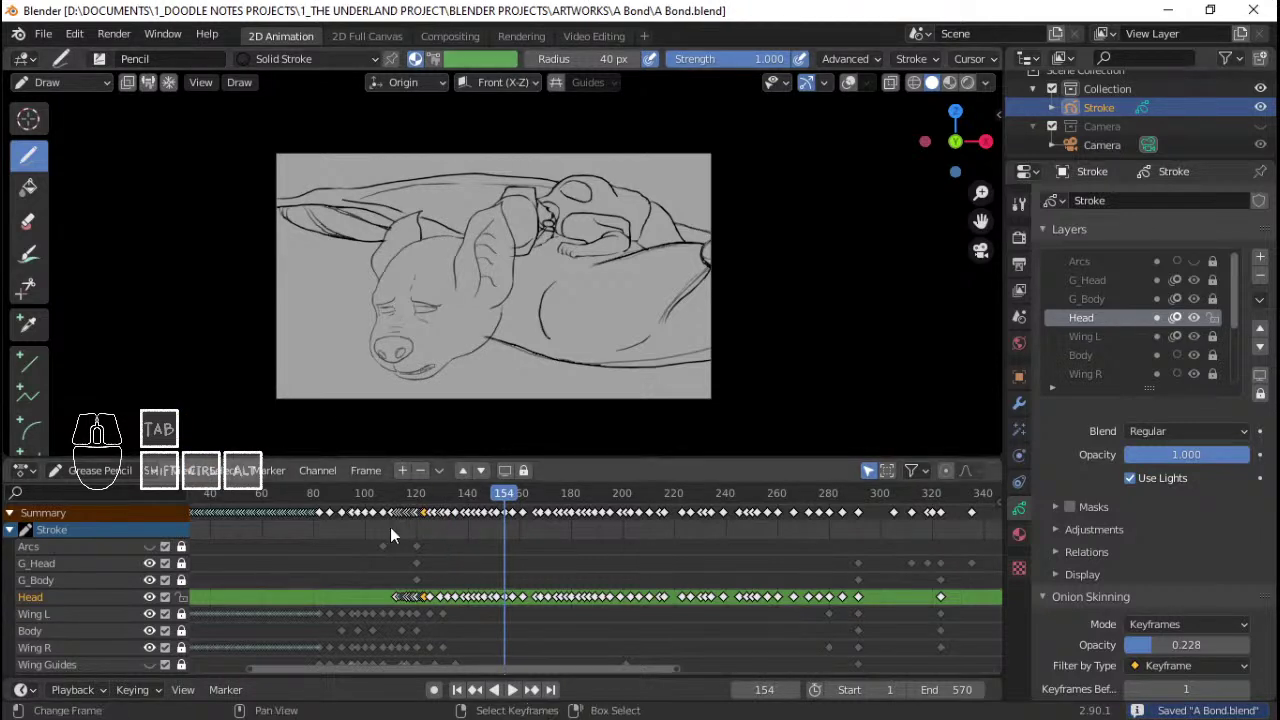
click(394, 547)
key(space)
key(space)
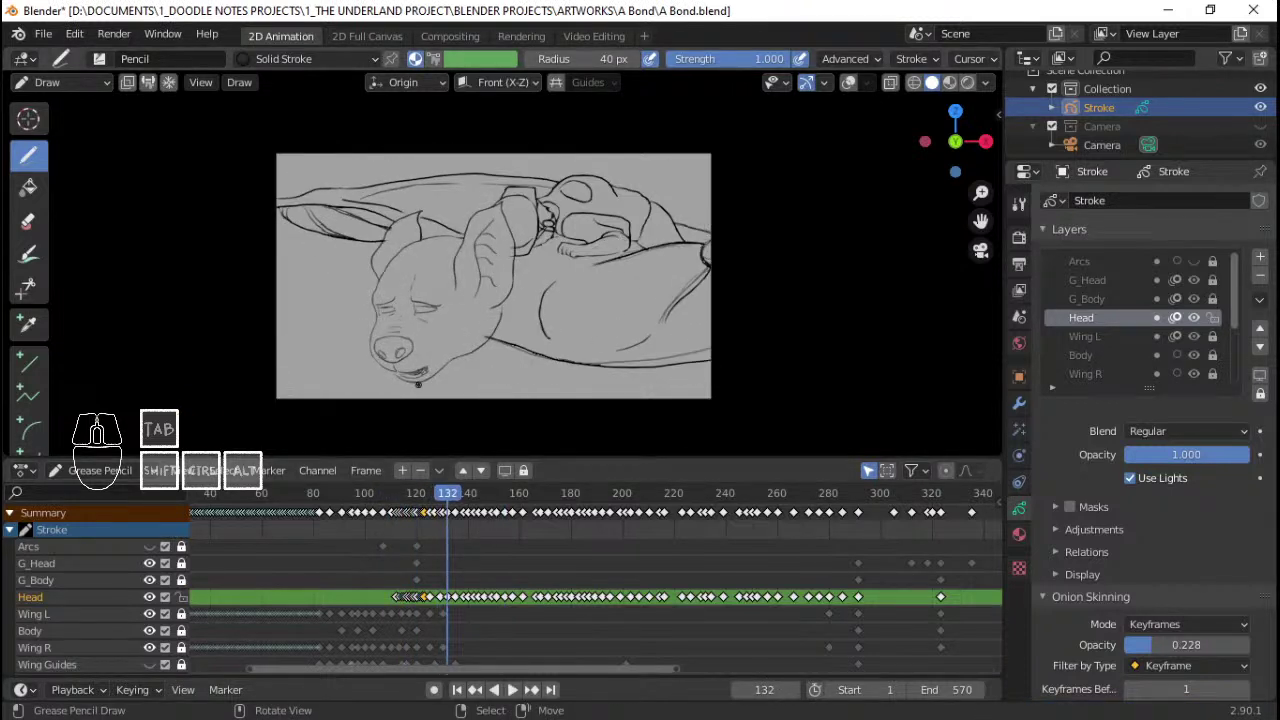
key(space)
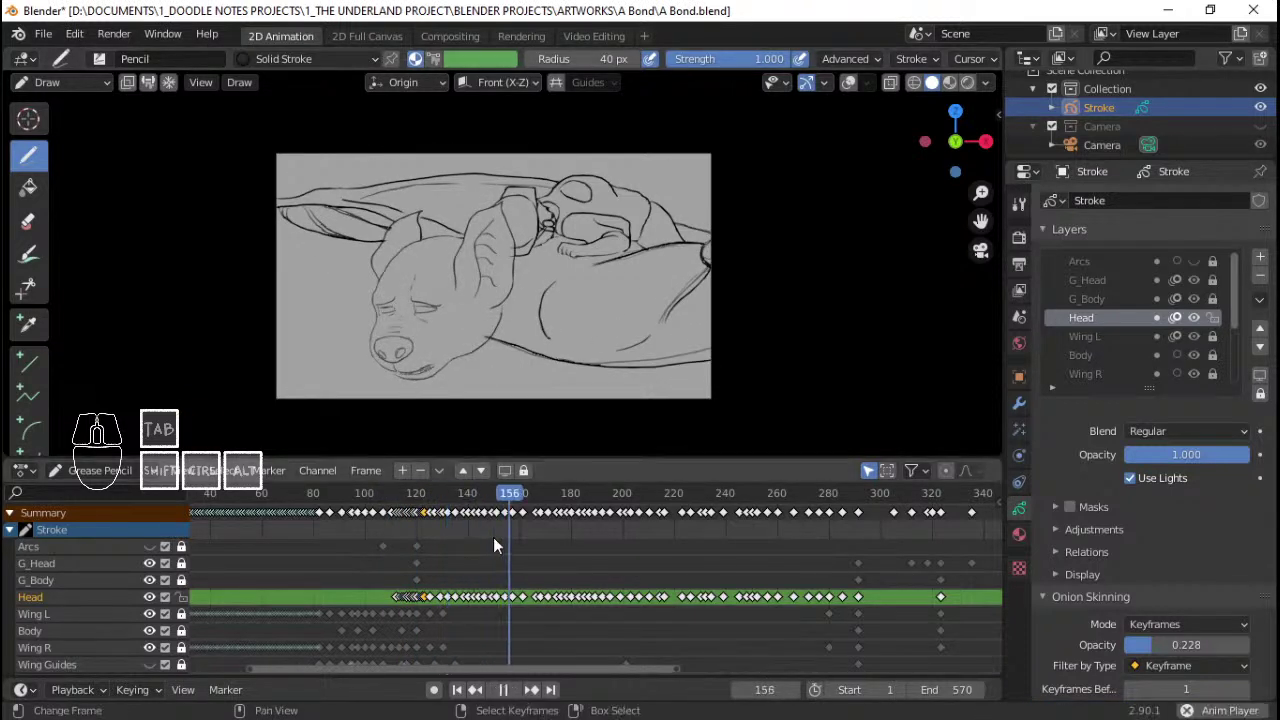
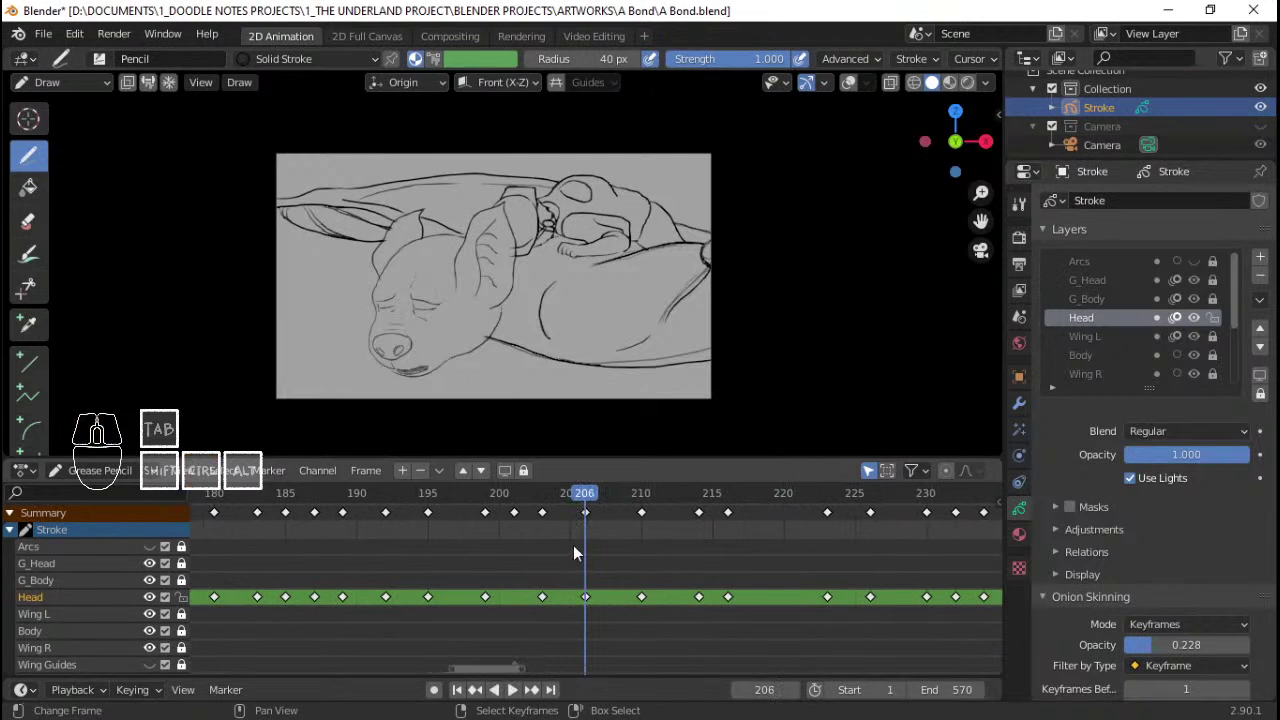
Step: Scrub and play the Dope Sheet around frames 206–208 to study the head against the hat
click(529, 556)
key(space)
key(space)
drag(559, 563, 621, 568)
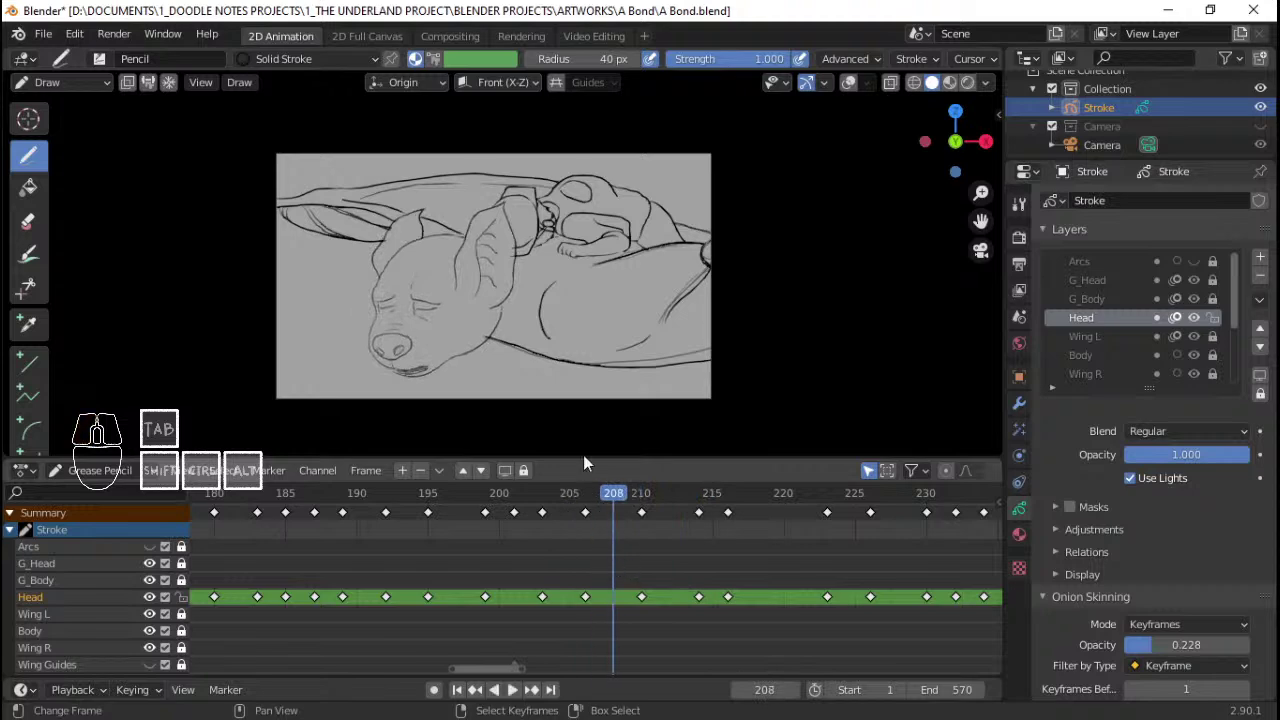
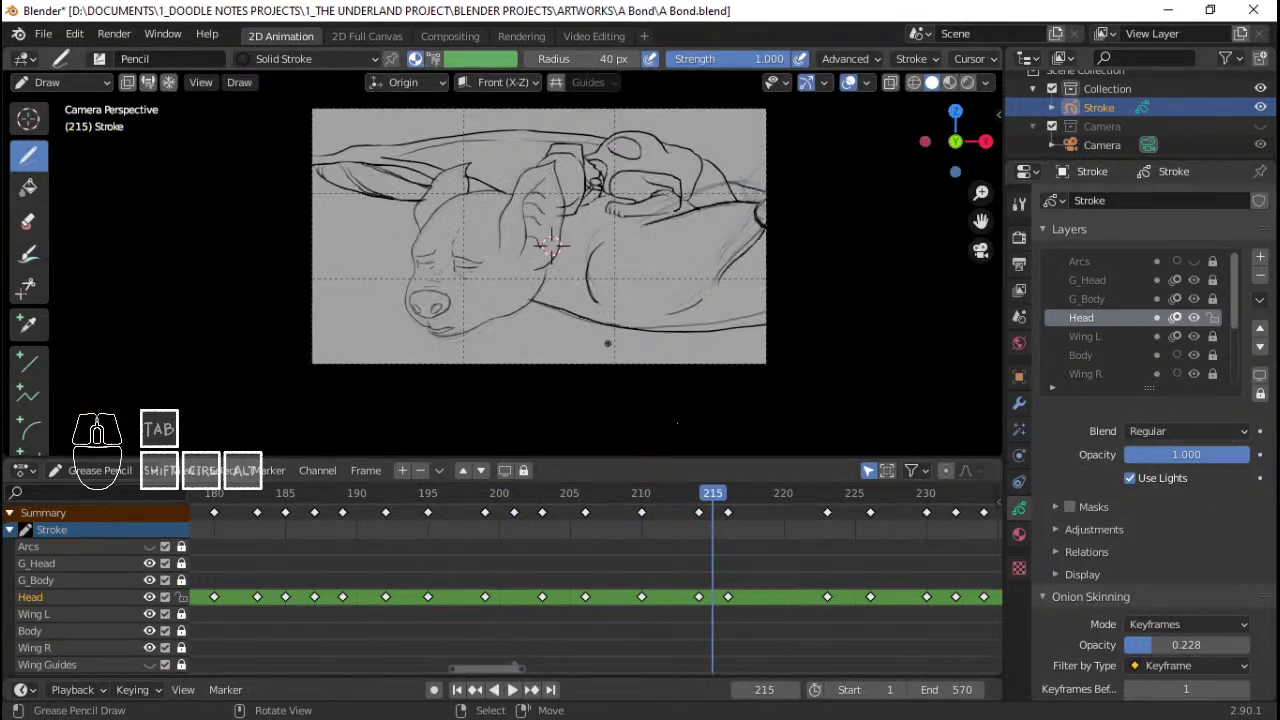
click(488, 569)
key(space)
key(space)
click(487, 562)
key(space)
key(space)
drag(624, 581, 512, 525)
key(space)
key(space)
Step: Step back and forth through the neighbouring head keyframes, settling on frame 208
drag(519, 520, 628, 529)
drag(670, 532, 708, 529)
click(532, 535)
key(space)
key(space)
drag(590, 539, 500, 535)
key(space)
key(space)
drag(535, 536, 575, 533)
click(414, 542)
key(space)
key(space)
drag(553, 542, 617, 546)
Step: In Edit Mode, select the Head strokes and shift them so they sit over the hat reference
key(Tab)
key(q)
key(q)
key(a)
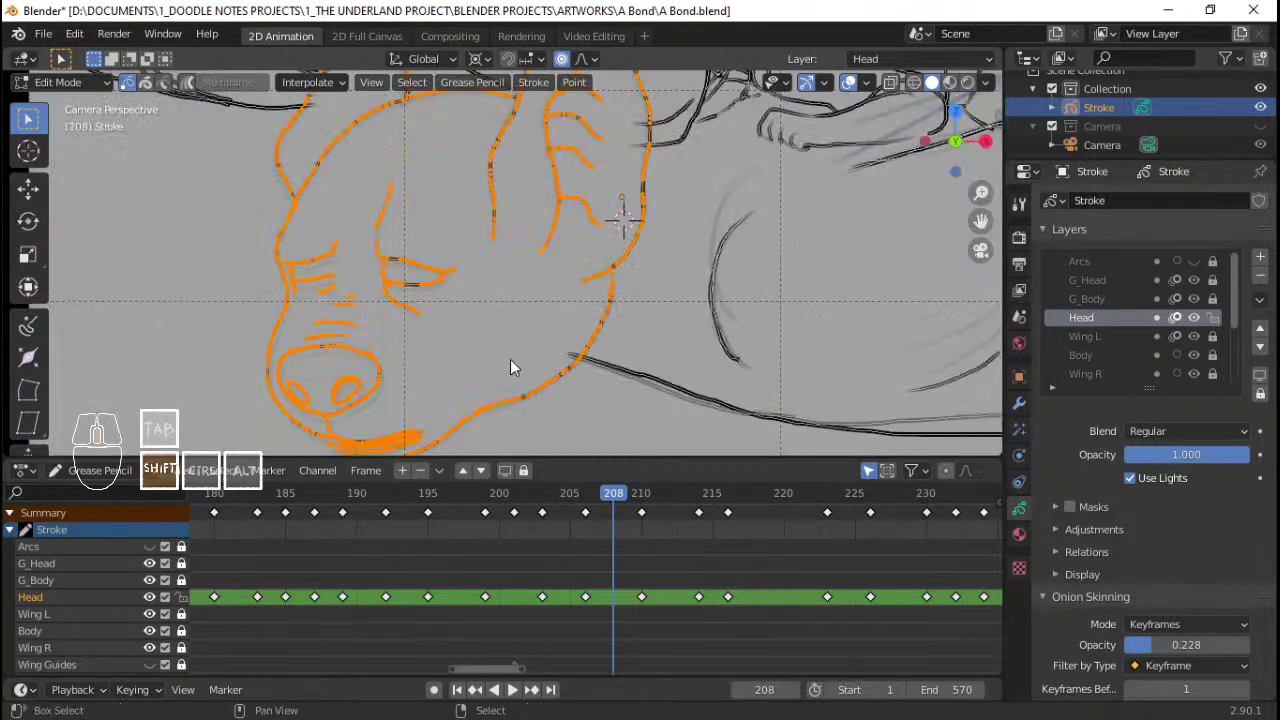
drag(562, 349, 650, 516)
right_click(650, 516)
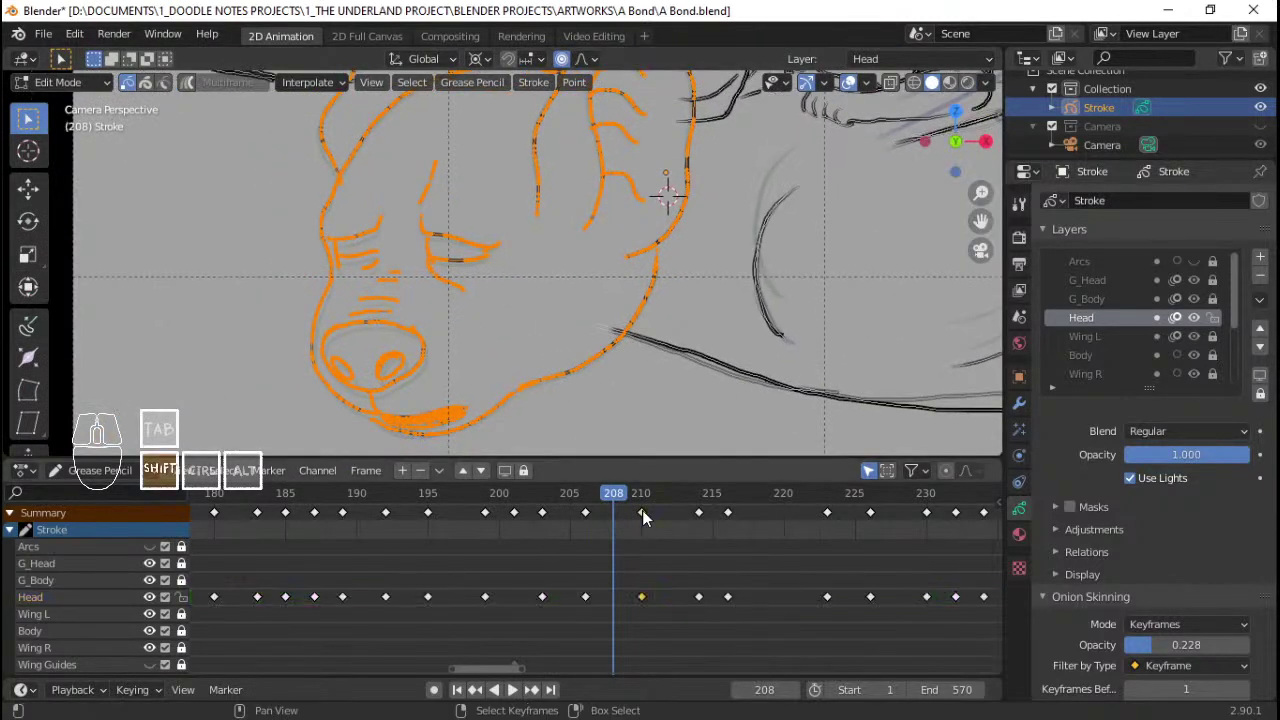
Step: Duplicate and snap the selected Head keyframe in the Dope Sheet (Shift+D, Shift+S)
key(shift+d)
click(638, 515)
key(shift+s)
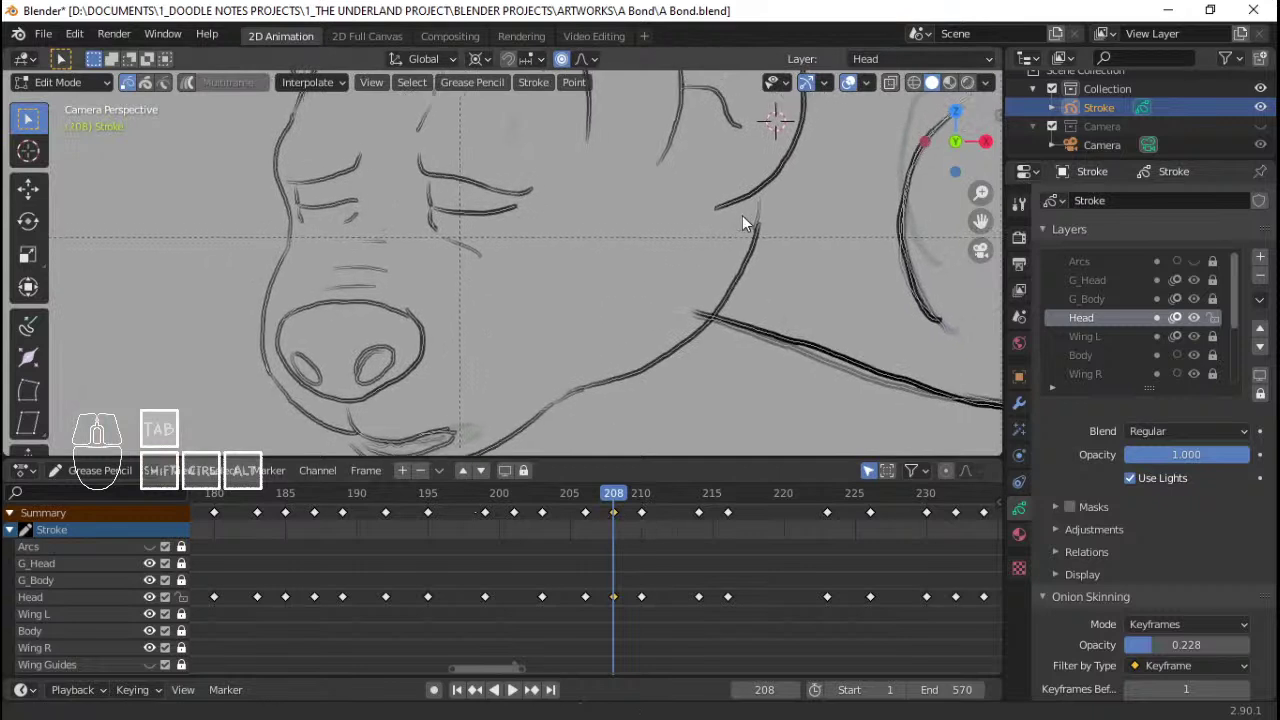
key(.)
click(940, 238)
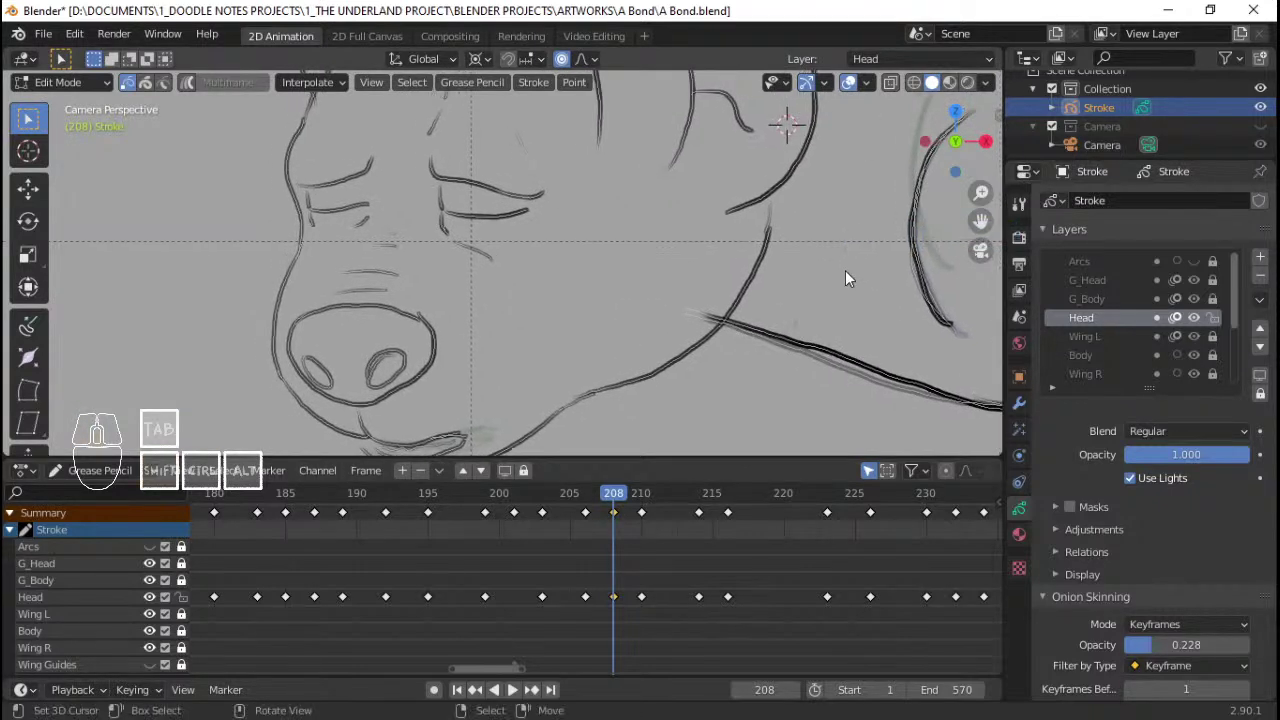
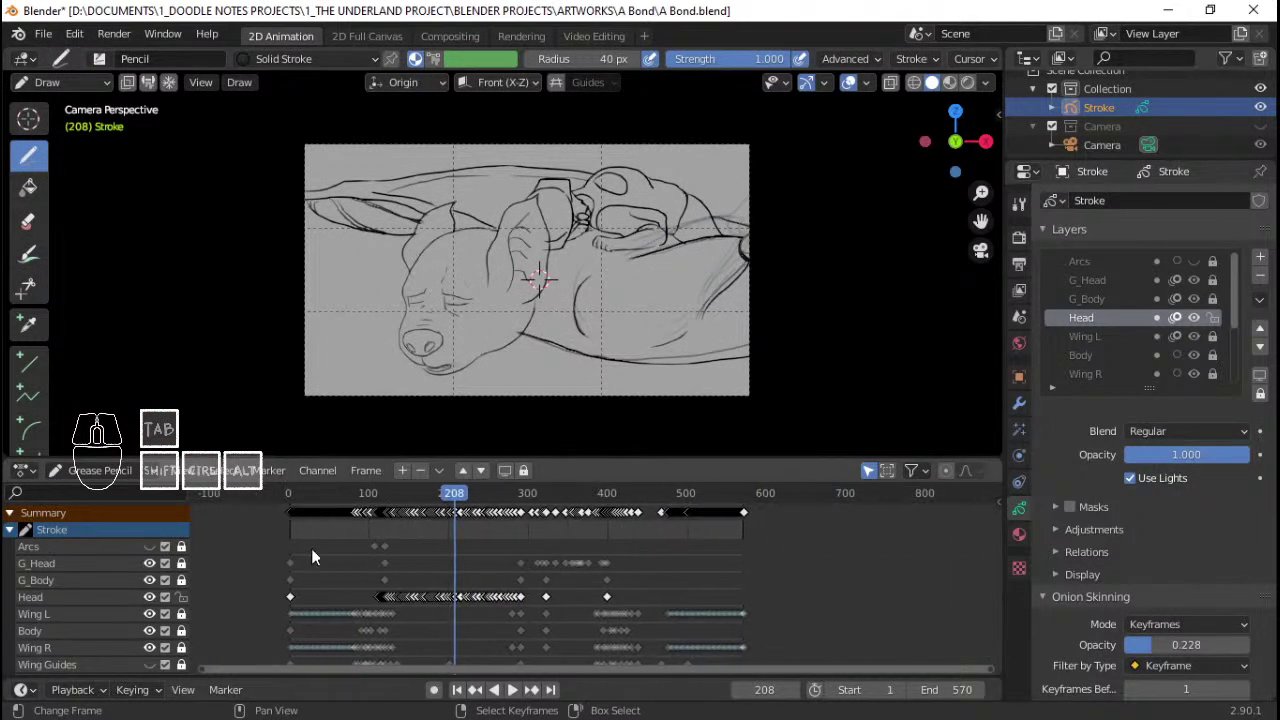
Step: Zoom in on the drawing and play the animation to check the adjusted head
drag(312, 552, 294, 548)
key(space)
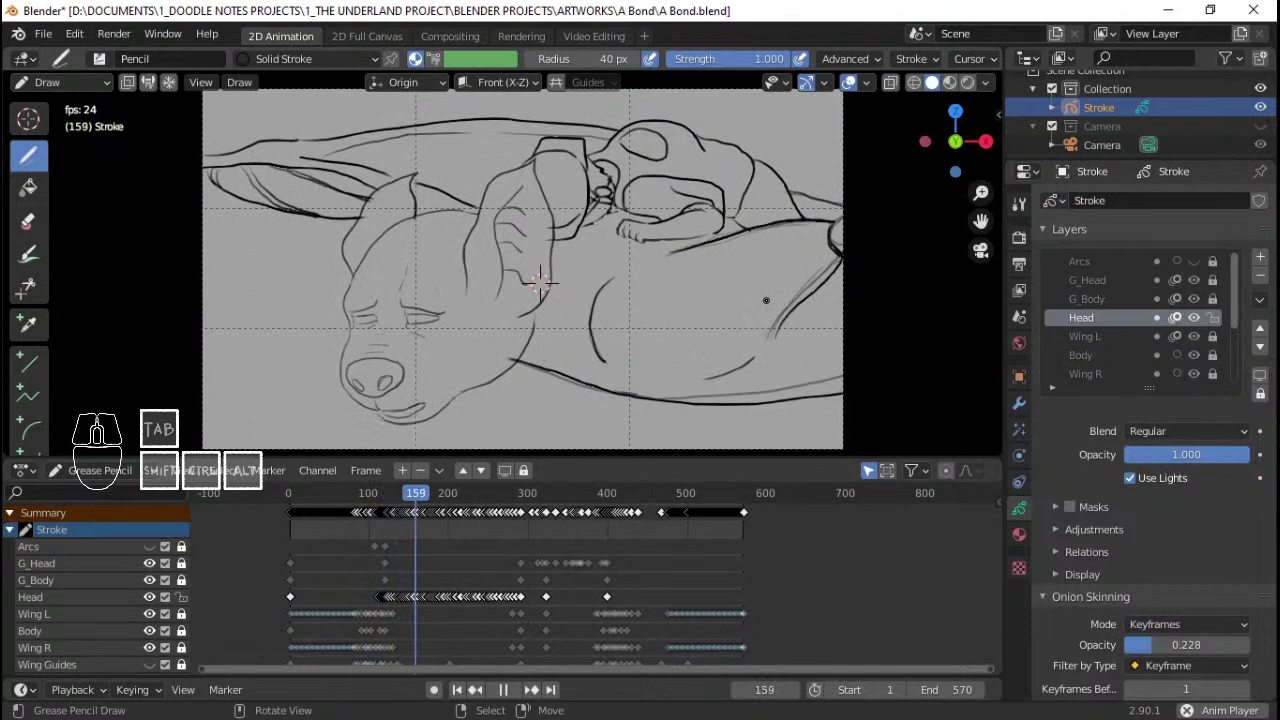
key(q)
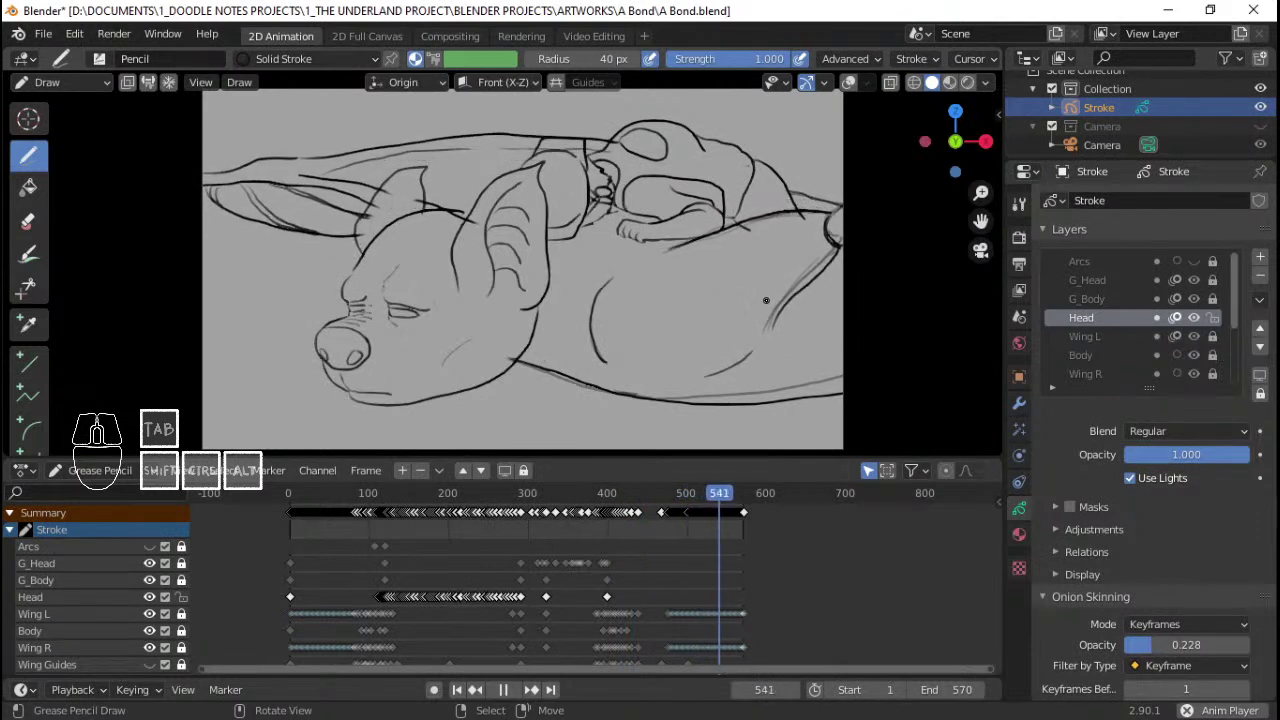
key(space)
Step: Scrub the Dope Sheet through the later head keyframes, then return to frame 208
click(351, 580)
key(space)
key(space)
drag(471, 579, 506, 576)
middle_click(343, 594)
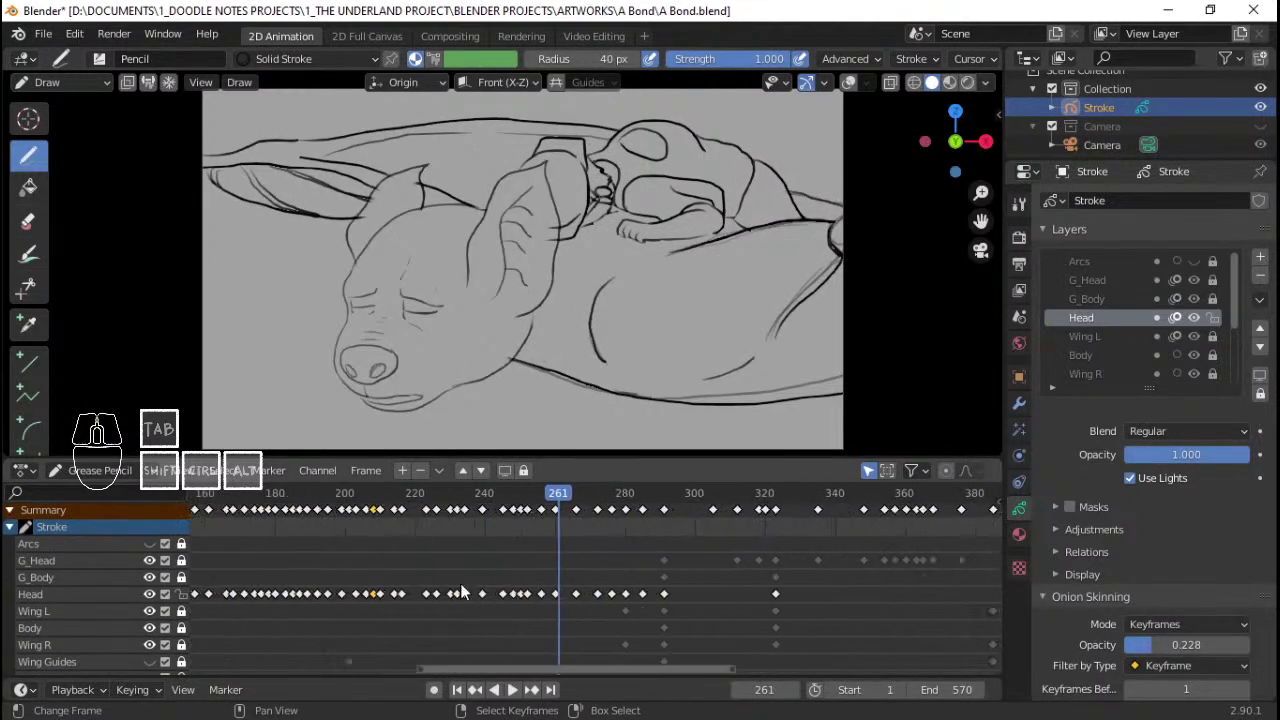
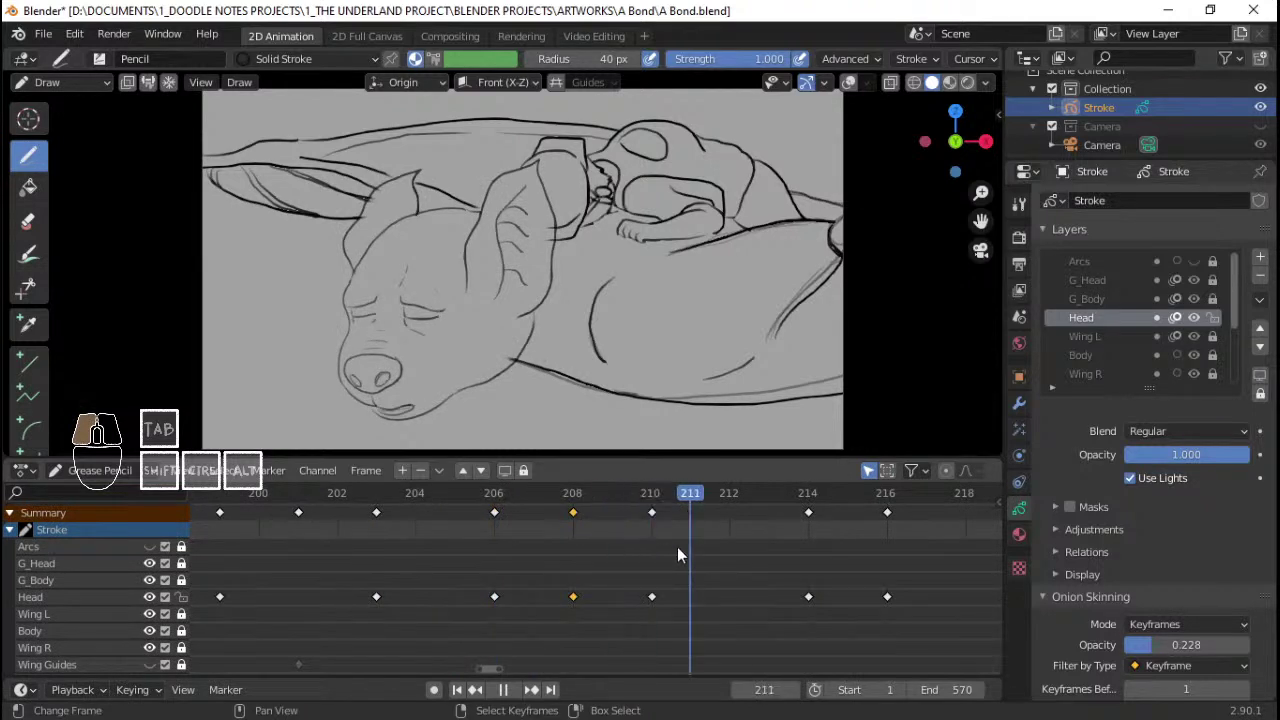
right_click(575, 519)
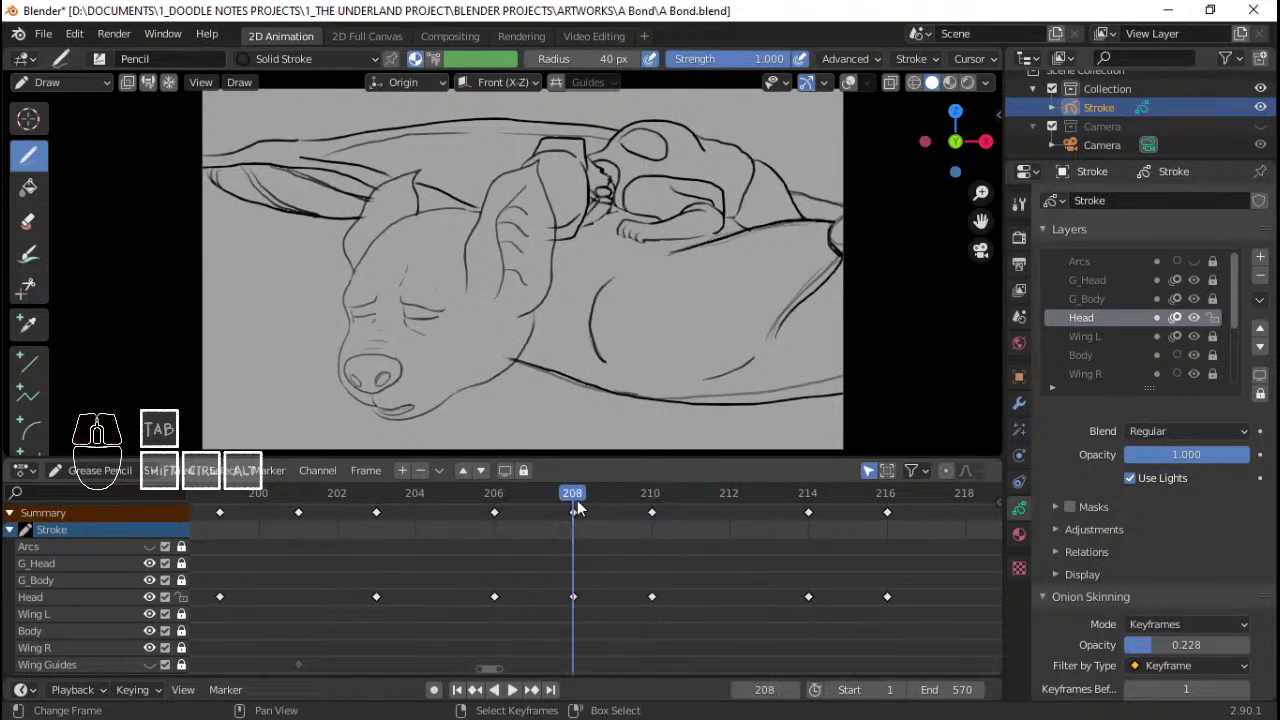
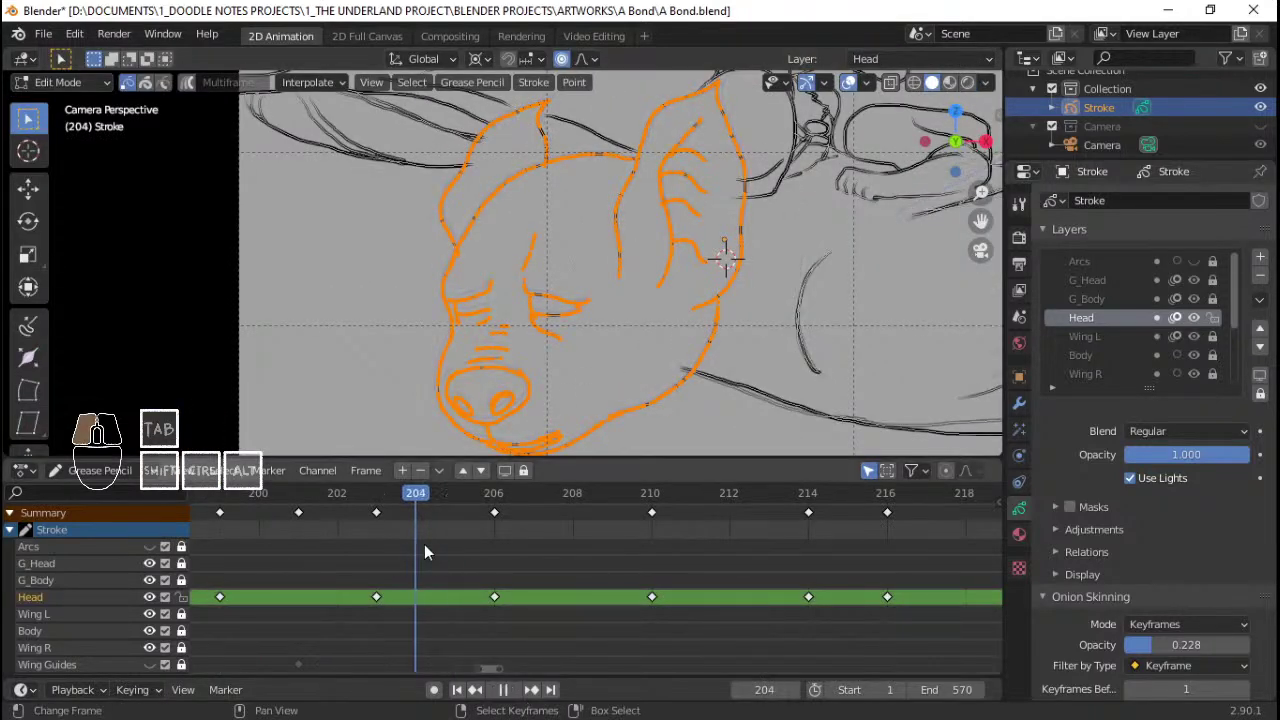
Step: On the frame just before 206, nudge the nose and mouth strokes upward for a new Head keyframe
click(330, 89)
click(329, 161)
click(361, 543)
key(space)
key(space)
drag(361, 543, 487, 542)
key(q)
drag(589, 383, 589, 307)
Step: On the adjacent frame, shift the nose and mouth strokes again to add a second Head keyframe
click(363, 550)
key(space)
key(space)
drag(378, 544, 482, 515)
drag(482, 515, 471, 521)
drag(569, 347, 575, 270)
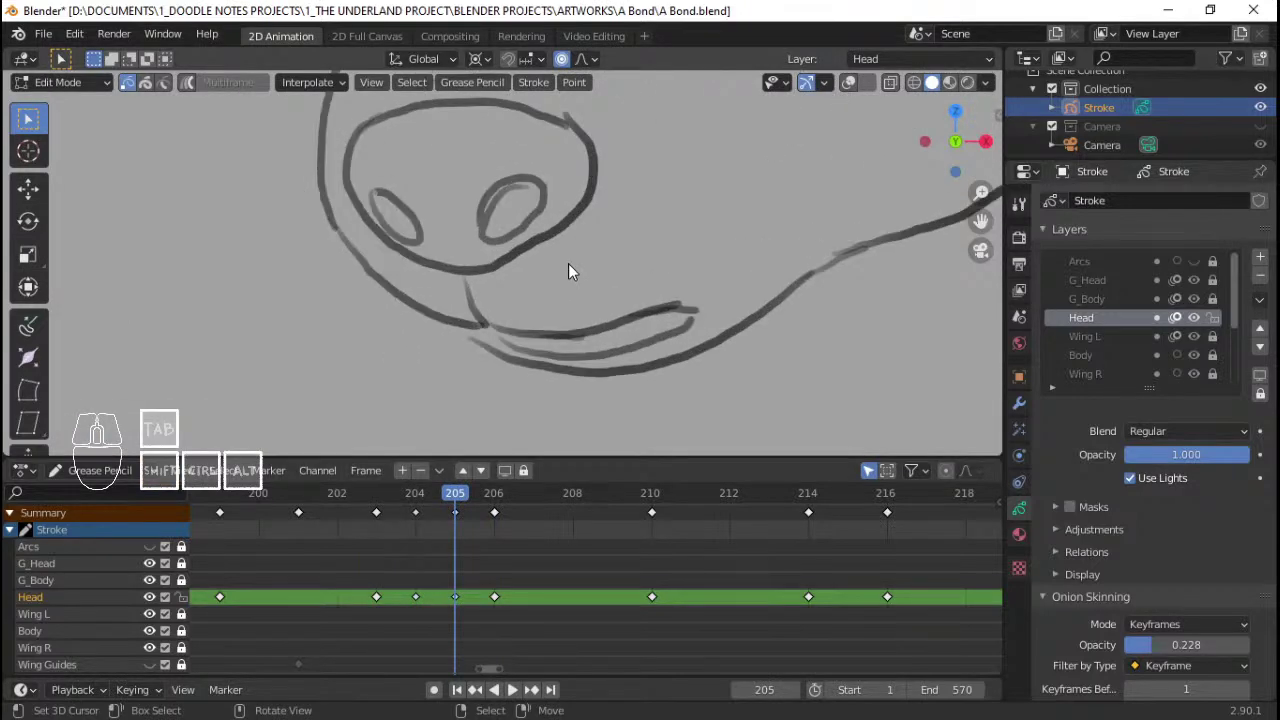
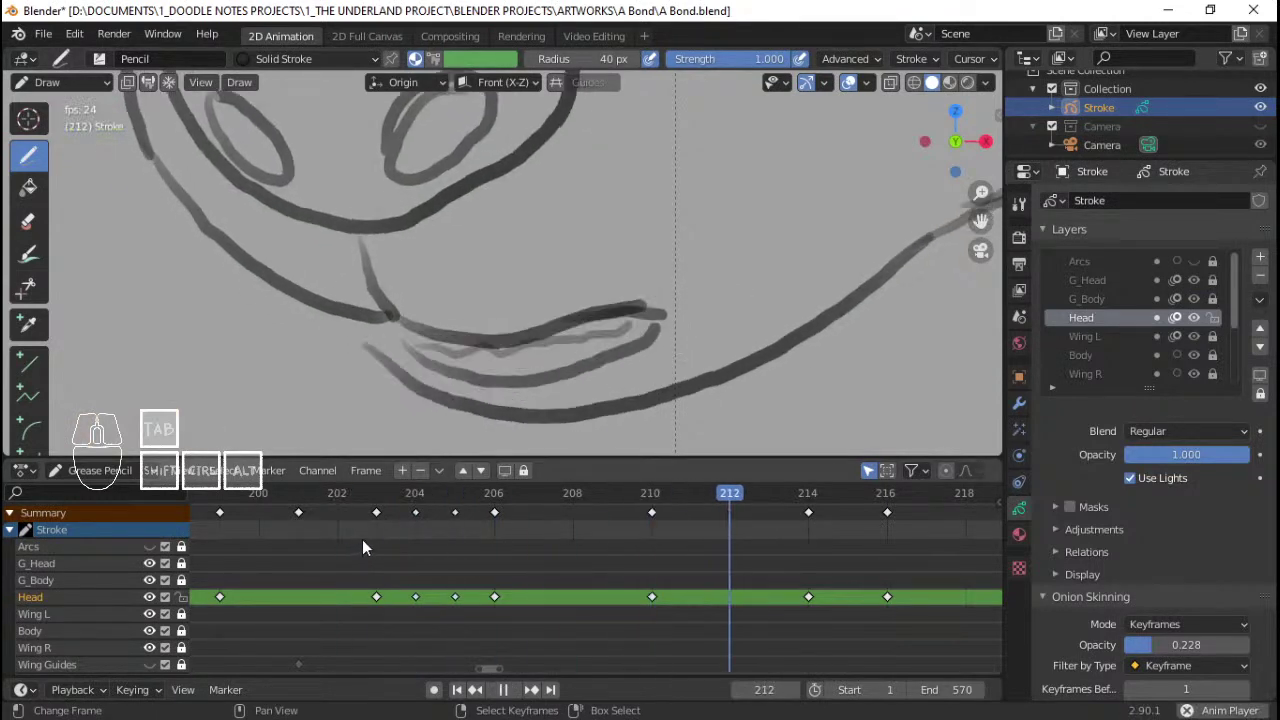
Step: Play the animation briefly to review the reworked nose frames
key(space)
click(366, 530)
key(space)
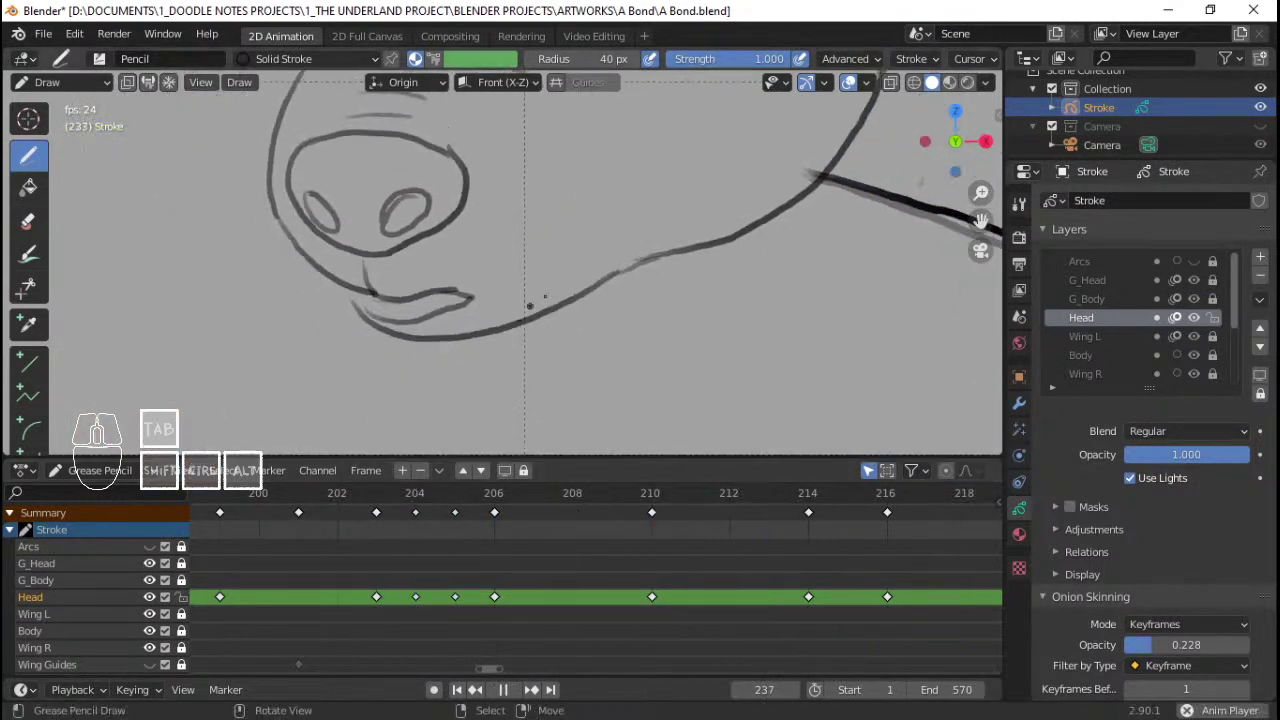
key(space)
Step: Scrub the Dope Sheet across frames 206–213 and stop on frame 210
click(361, 538)
drag(410, 536, 484, 532)
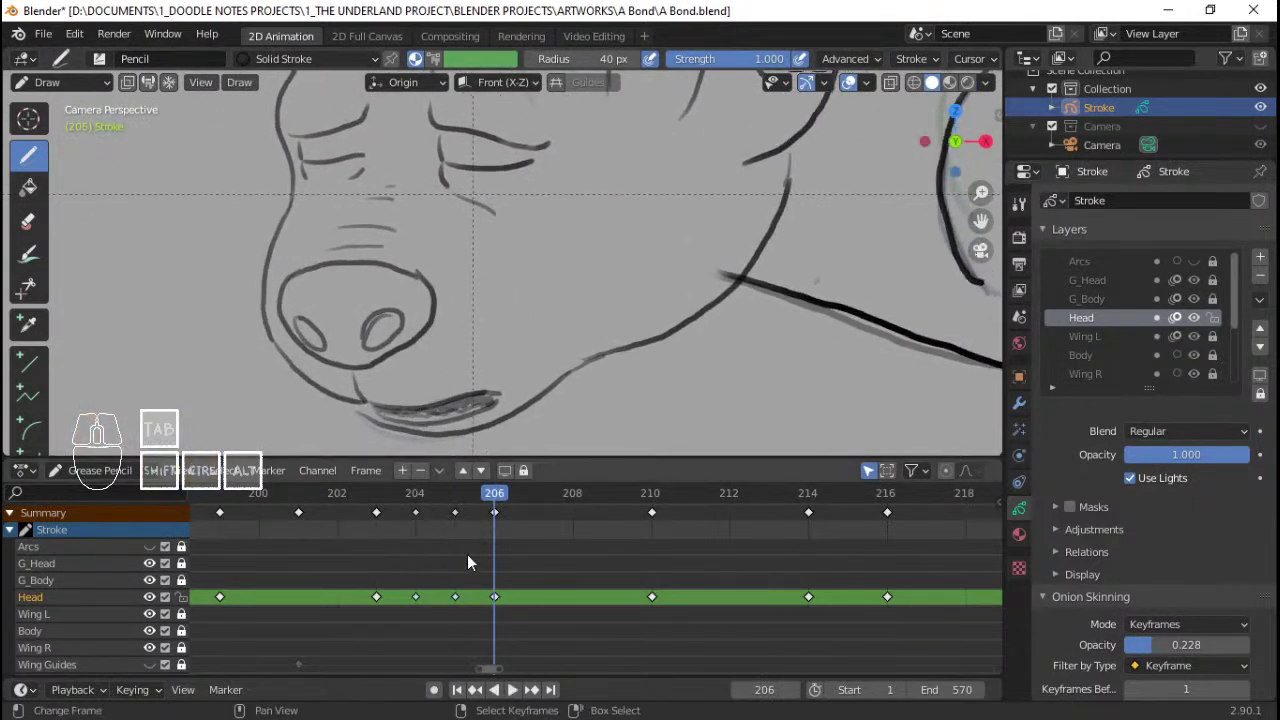
drag(521, 547, 454, 540)
drag(448, 539, 344, 533)
key(space)
key(space)
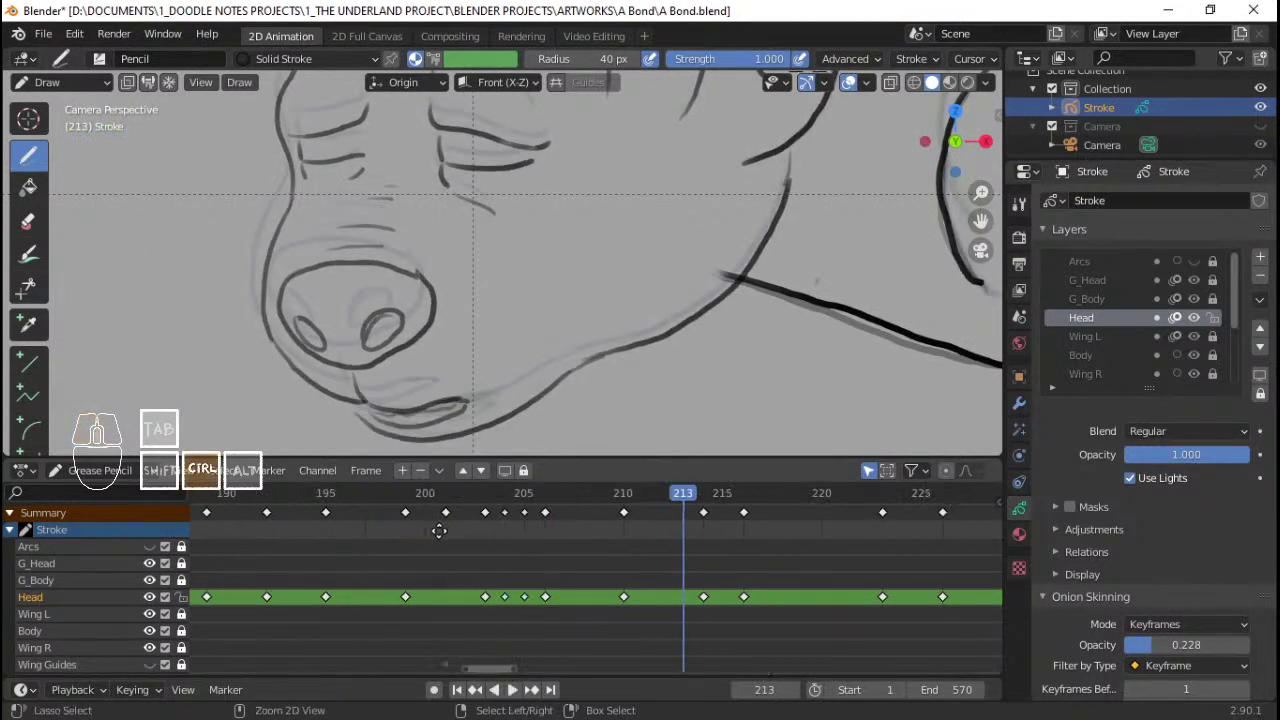
click(397, 556)
key(space)
key(space)
drag(496, 556, 624, 535)
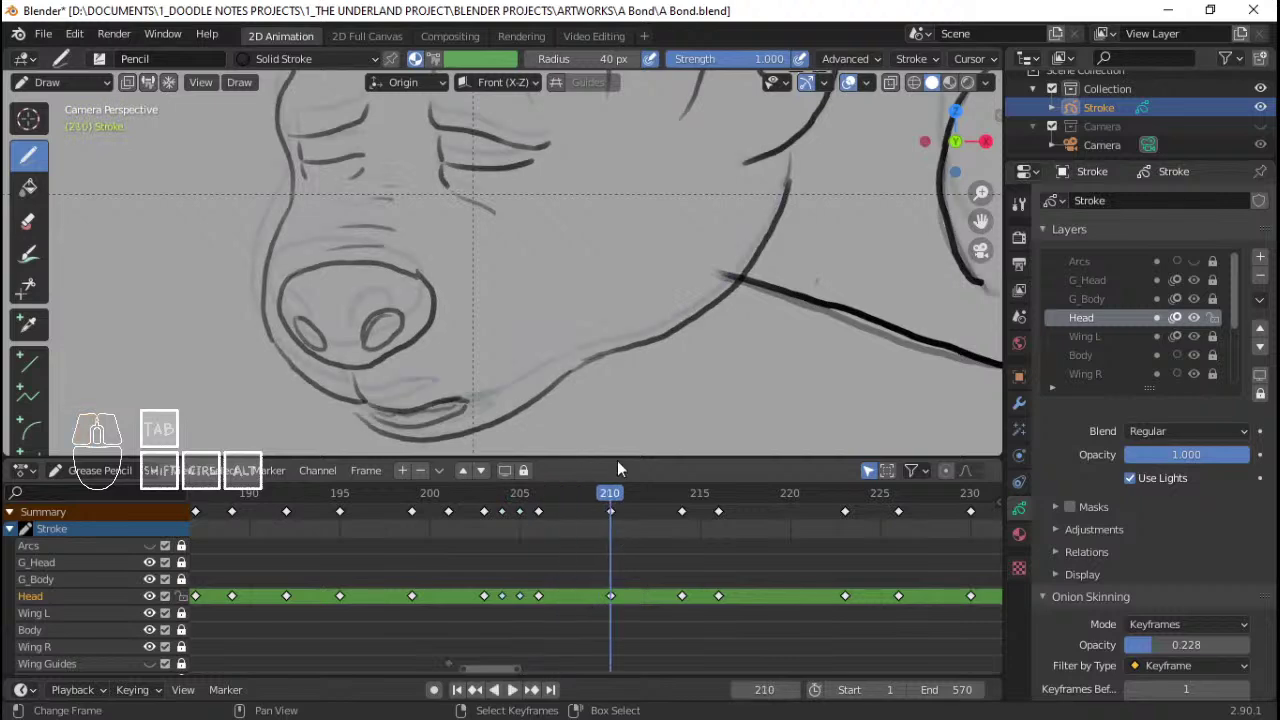
Step: Enter Edit Mode and select every Head stroke on frame 210
key(Tab)
key(a)
key(shift+z)
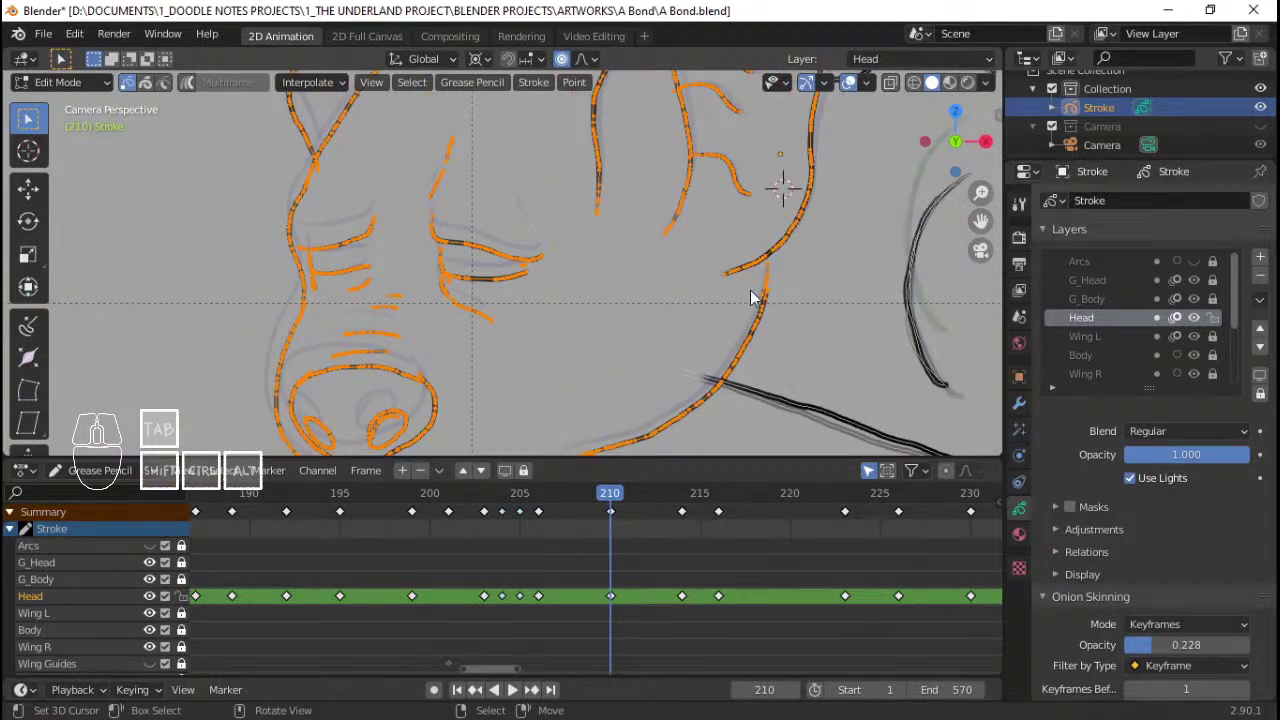
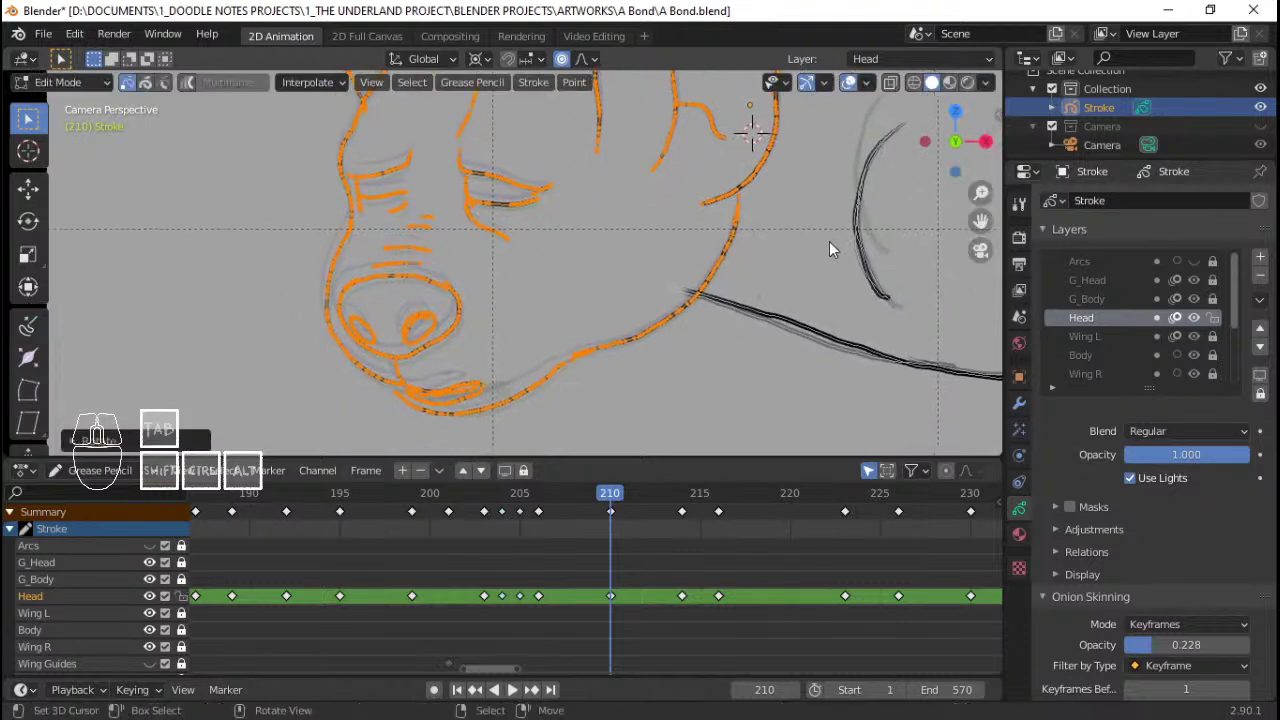
Step: Rotate the selected head strokes slightly with proportional falloff and confirm
key(r)
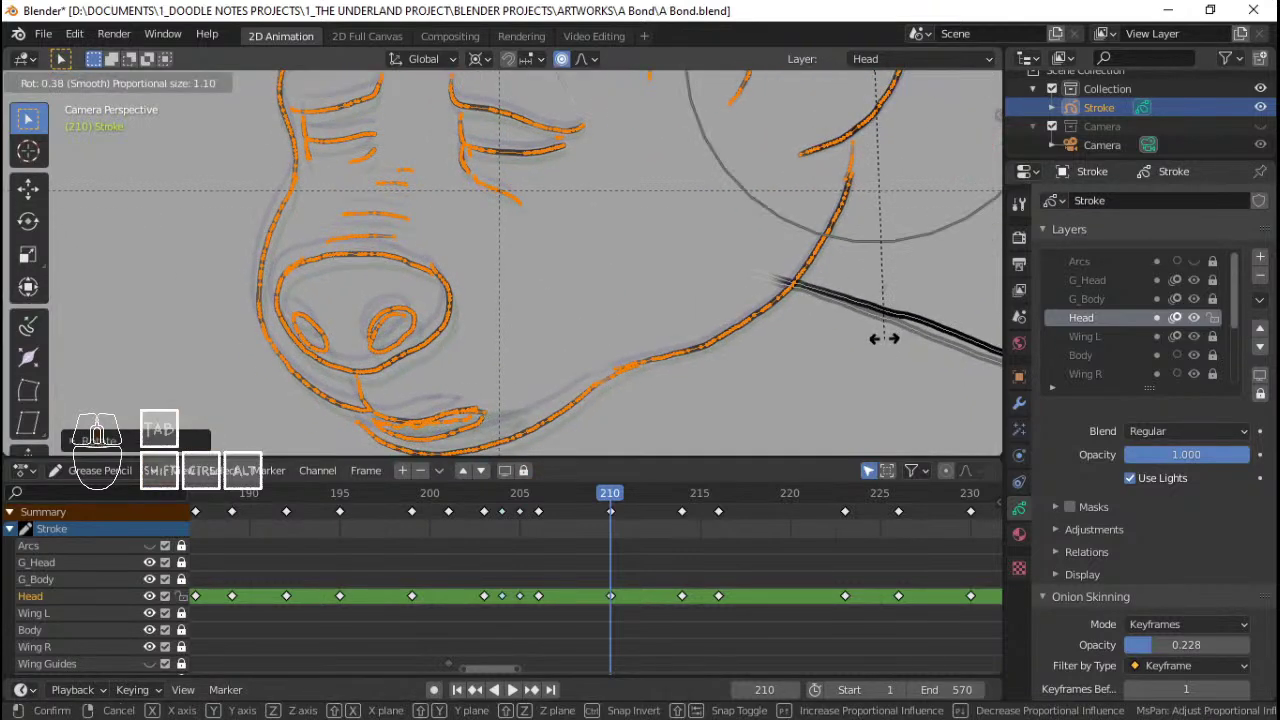
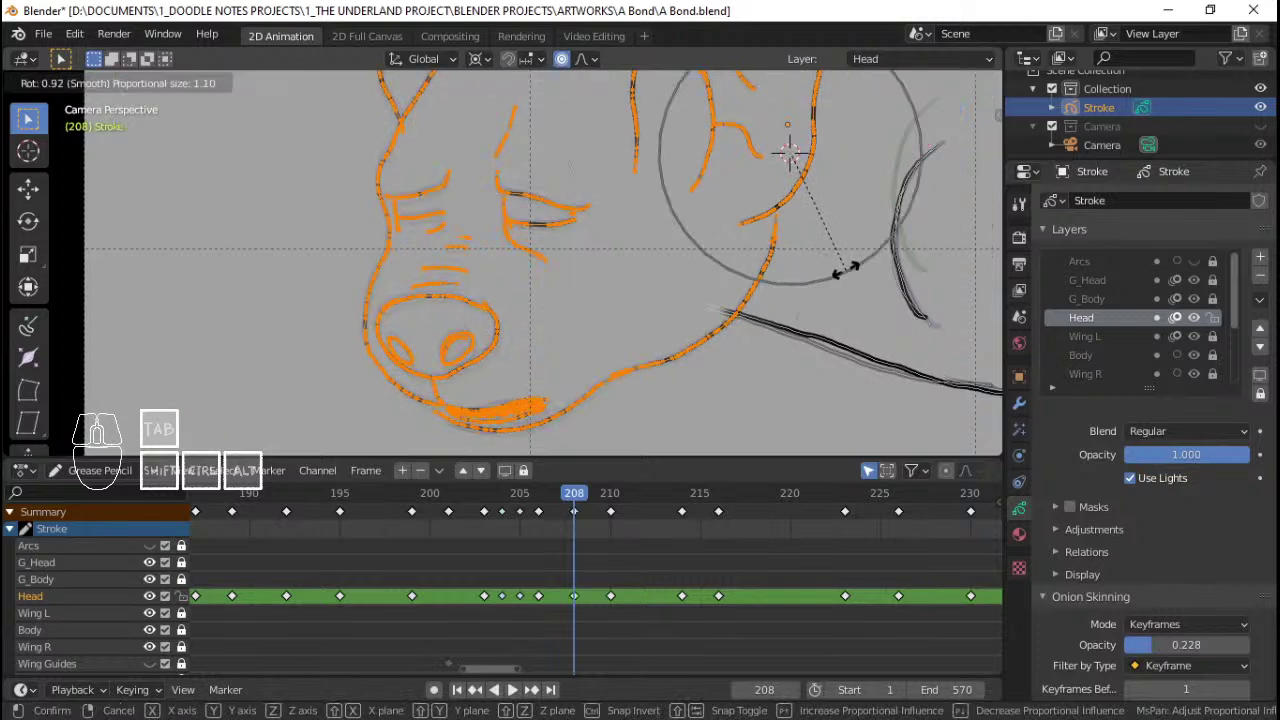
click(855, 275)
click(482, 552)
key(space)
key(space)
click(480, 552)
Step: Play back the head motion and settle on frame 212 to inspect it
key(space)
key(q)
key(space)
click(415, 570)
key(space)
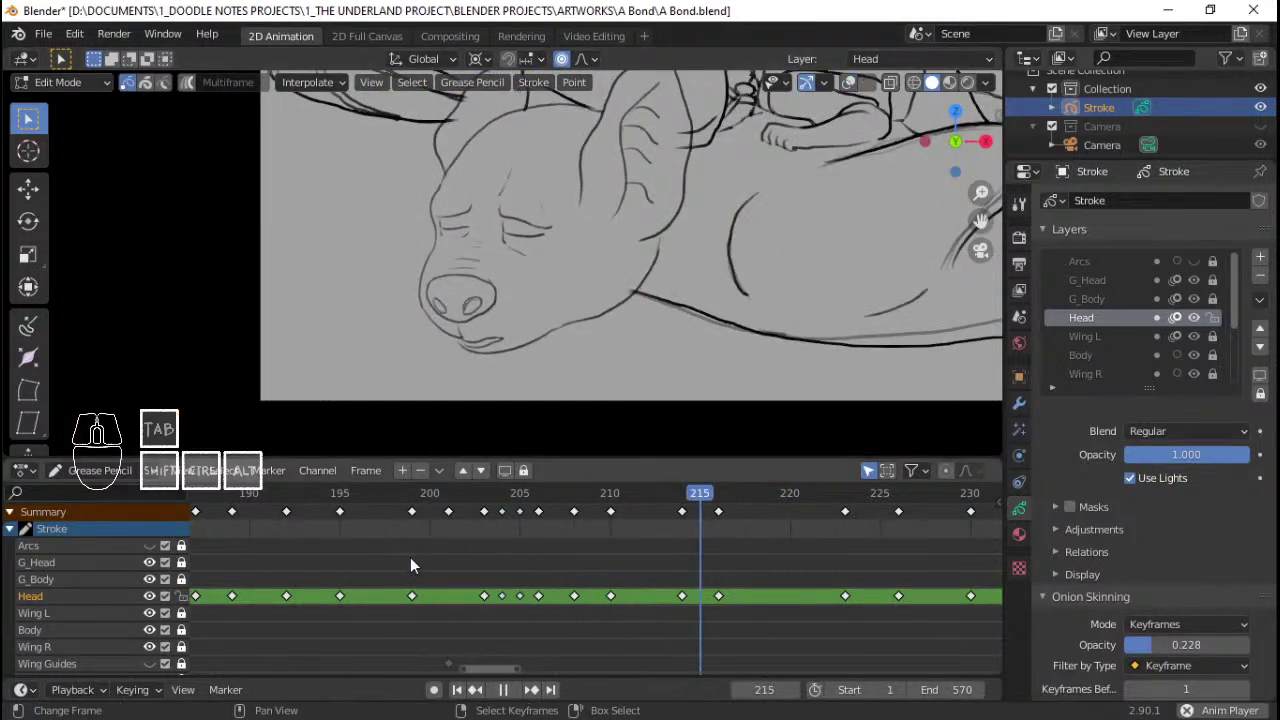
key(space)
click(419, 562)
key(space)
key(space)
drag(664, 540, 650, 538)
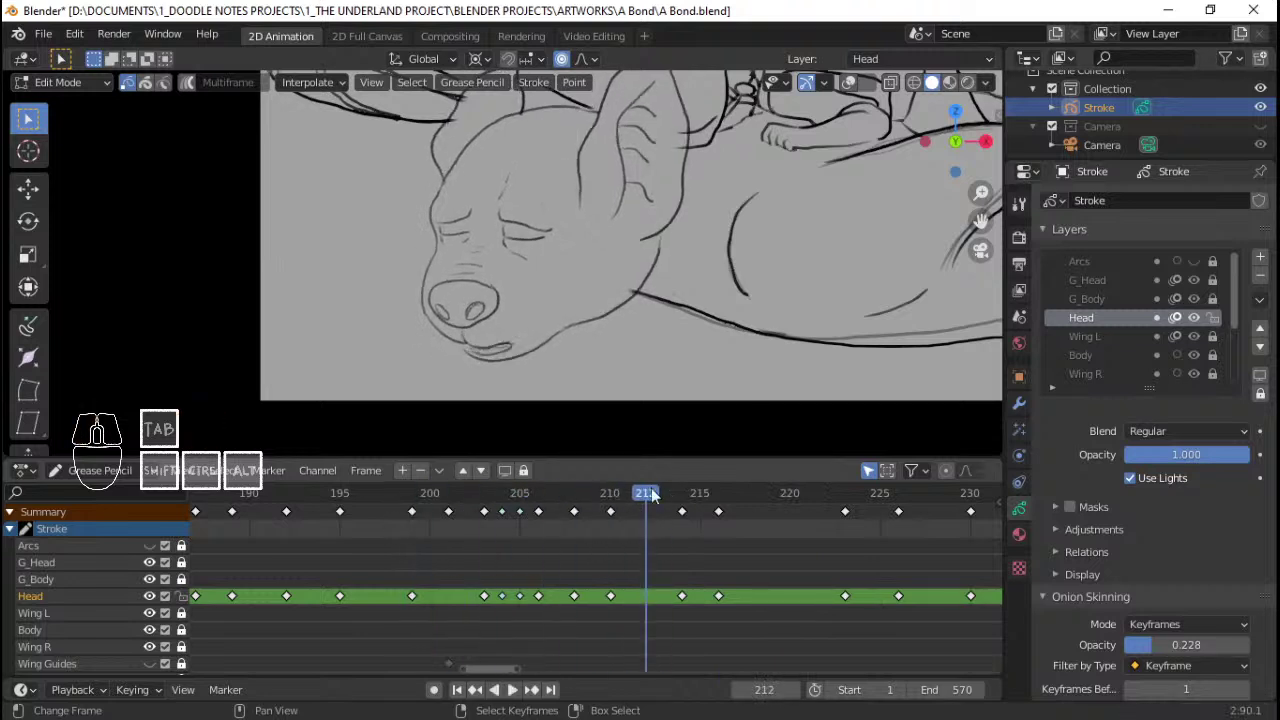
drag(657, 574, 658, 566)
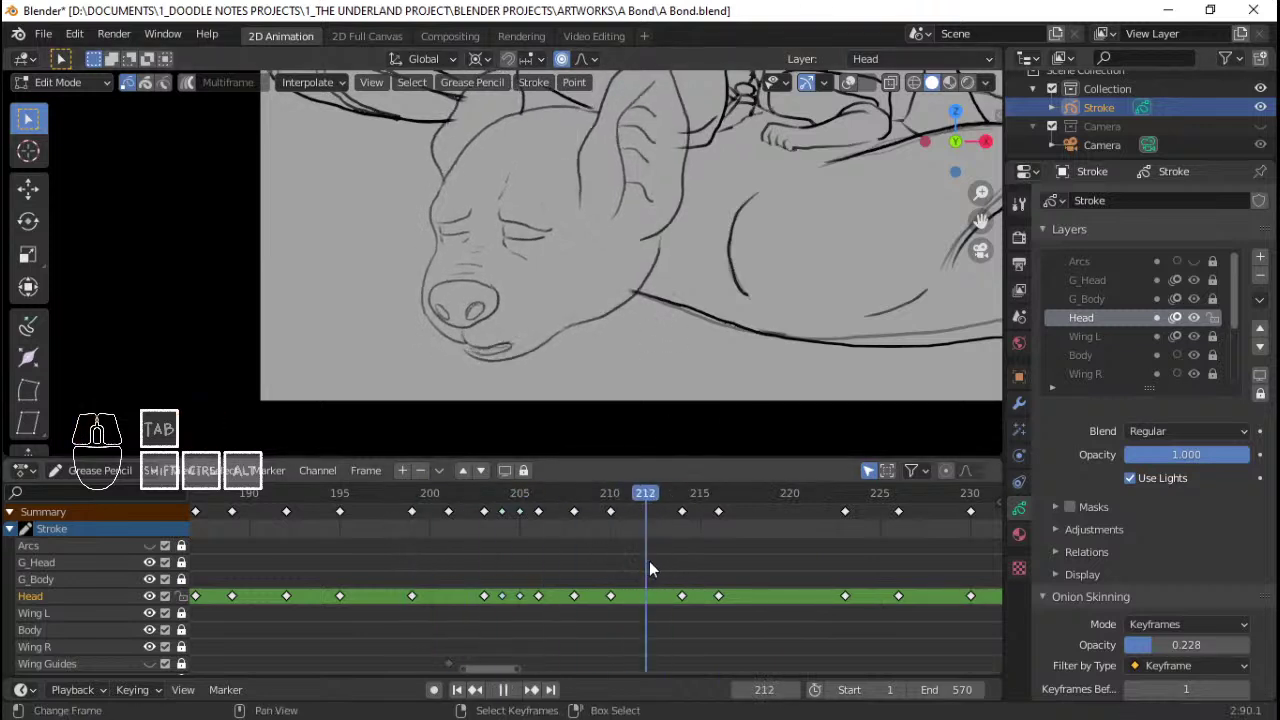
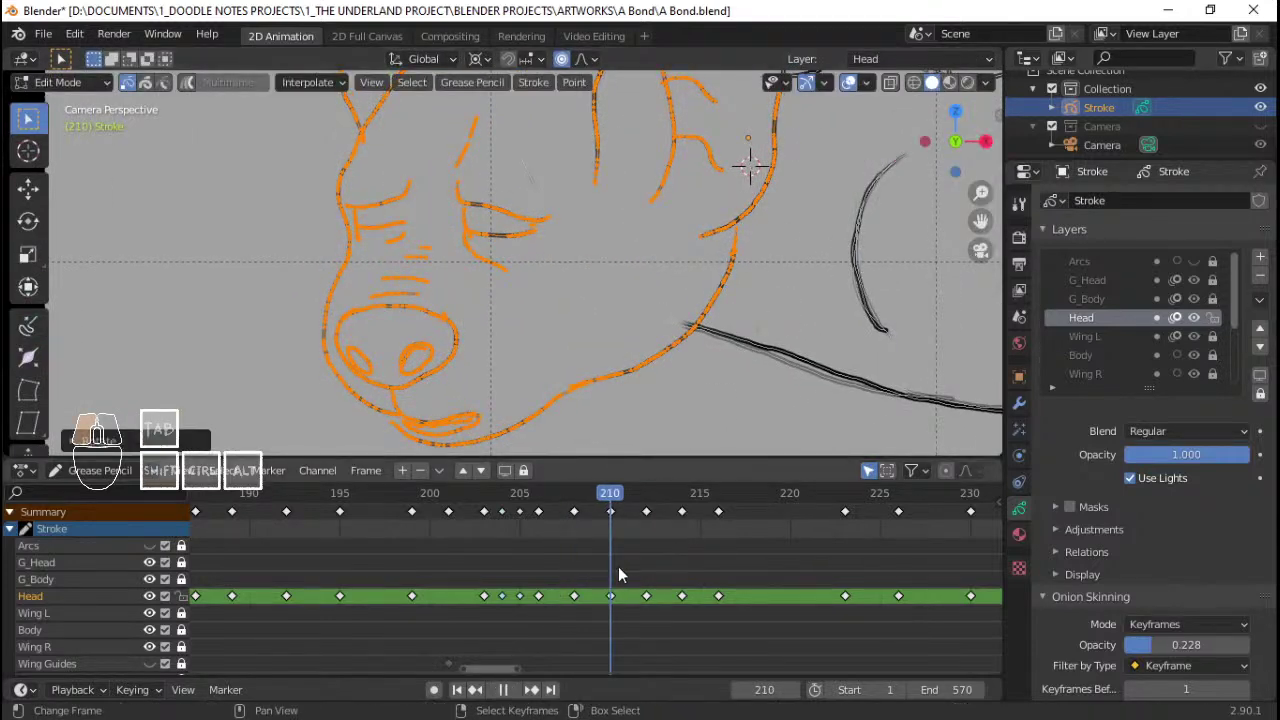
Step: Leave Edit Mode and step through the keyframes from 211 onward to check the head's follow-through
key(Tab)
key(space)
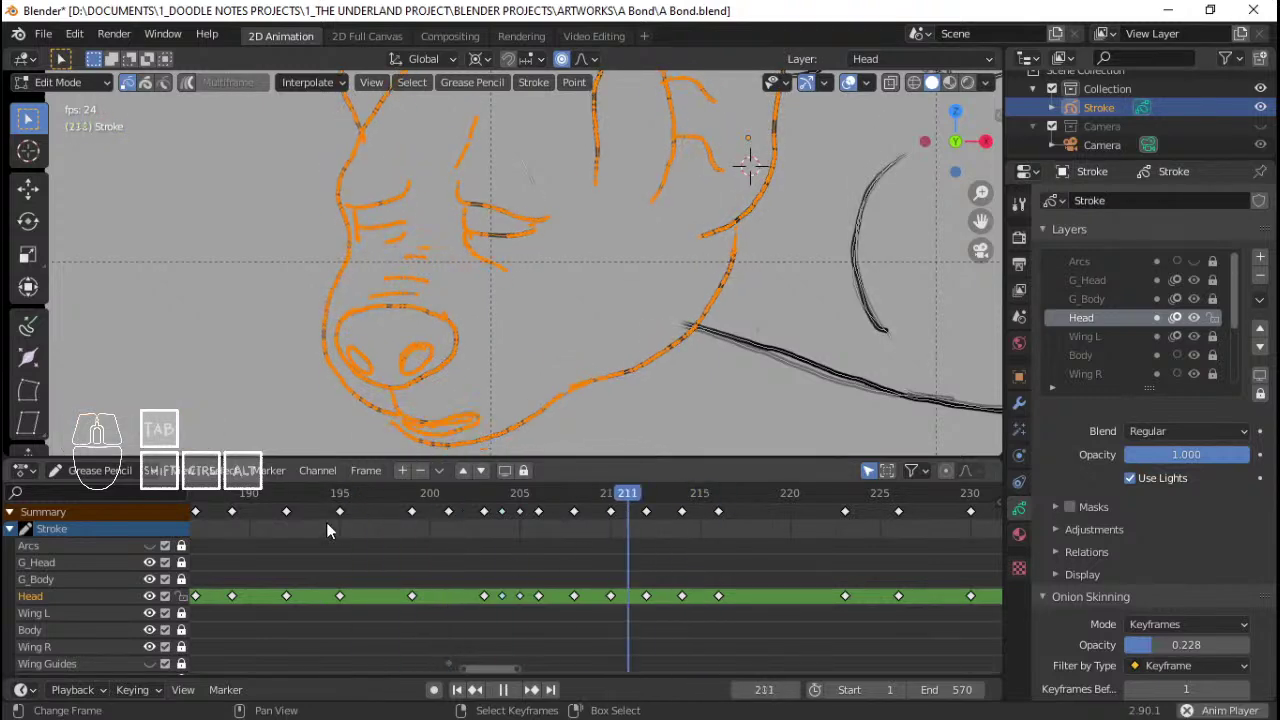
key(space)
click(334, 523)
key(space)
key(q)
key(space)
click(420, 563)
key(space)
key(space)
click(335, 532)
key(space)
key(space)
drag(375, 536, 395, 518)
key(space)
key(space)
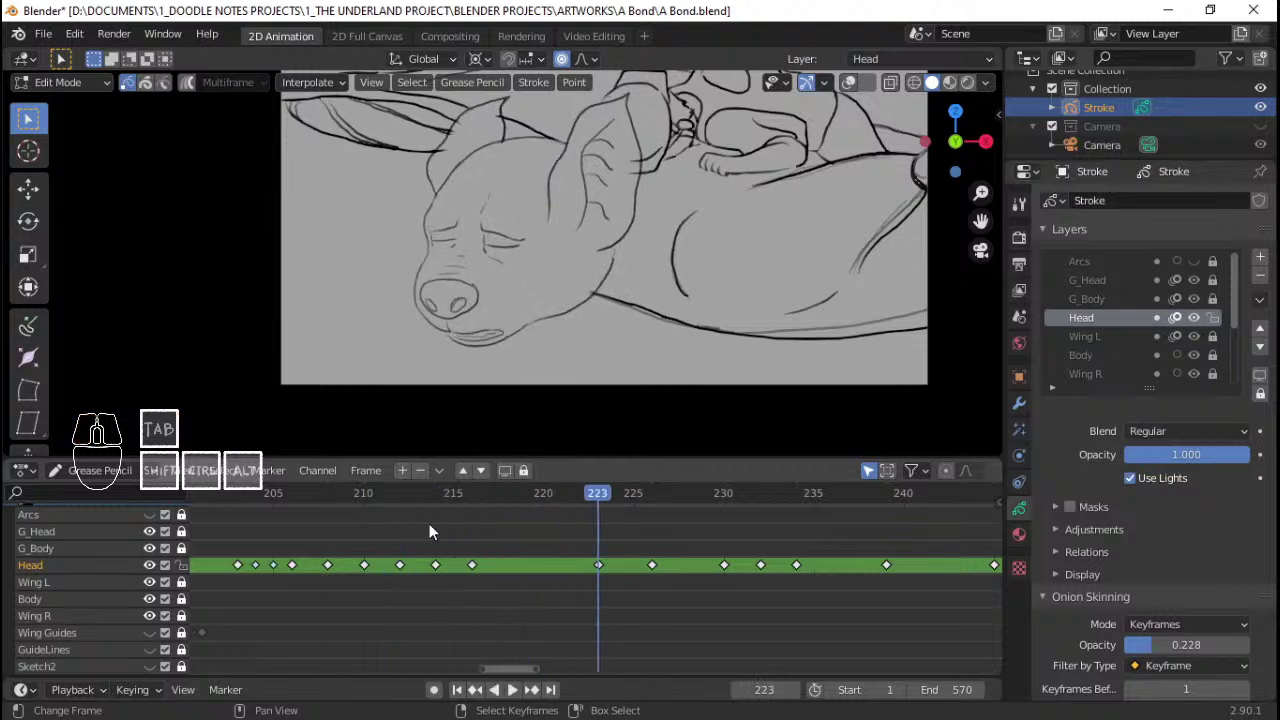
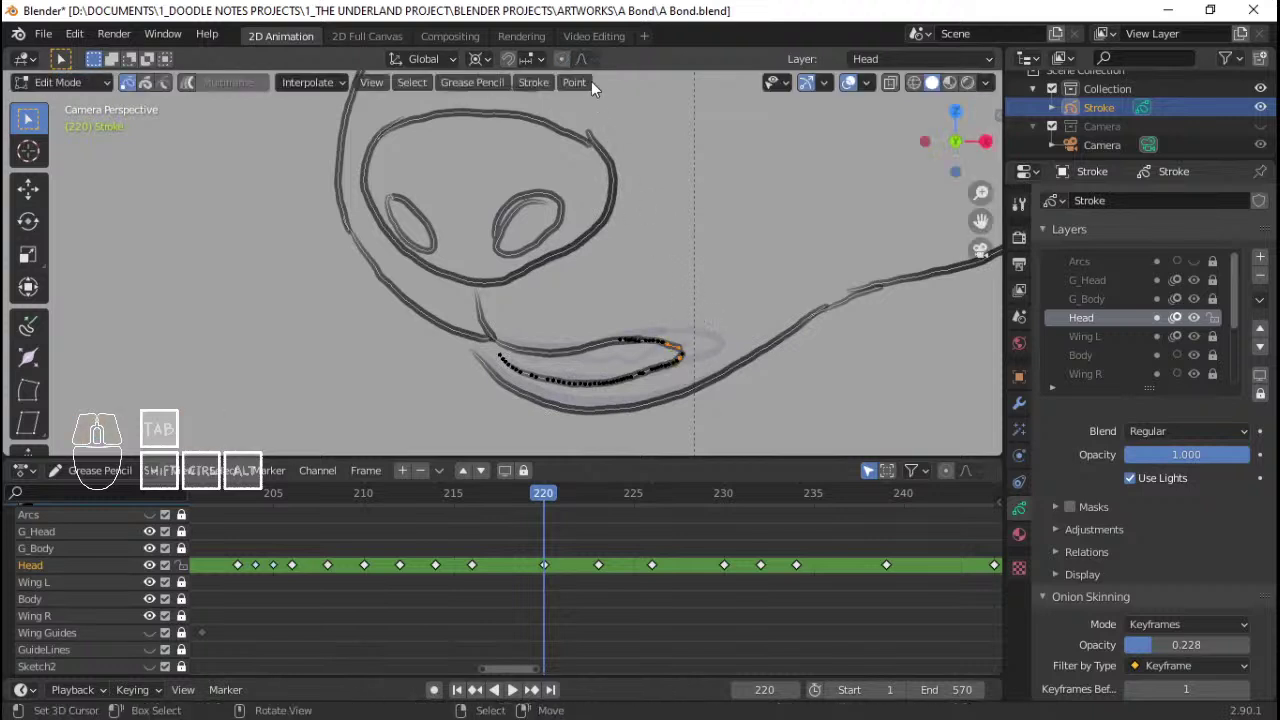
Step: Move the selected mouth points on frame 220 with proportional falloff (G) and check adjacent frames
key(g)
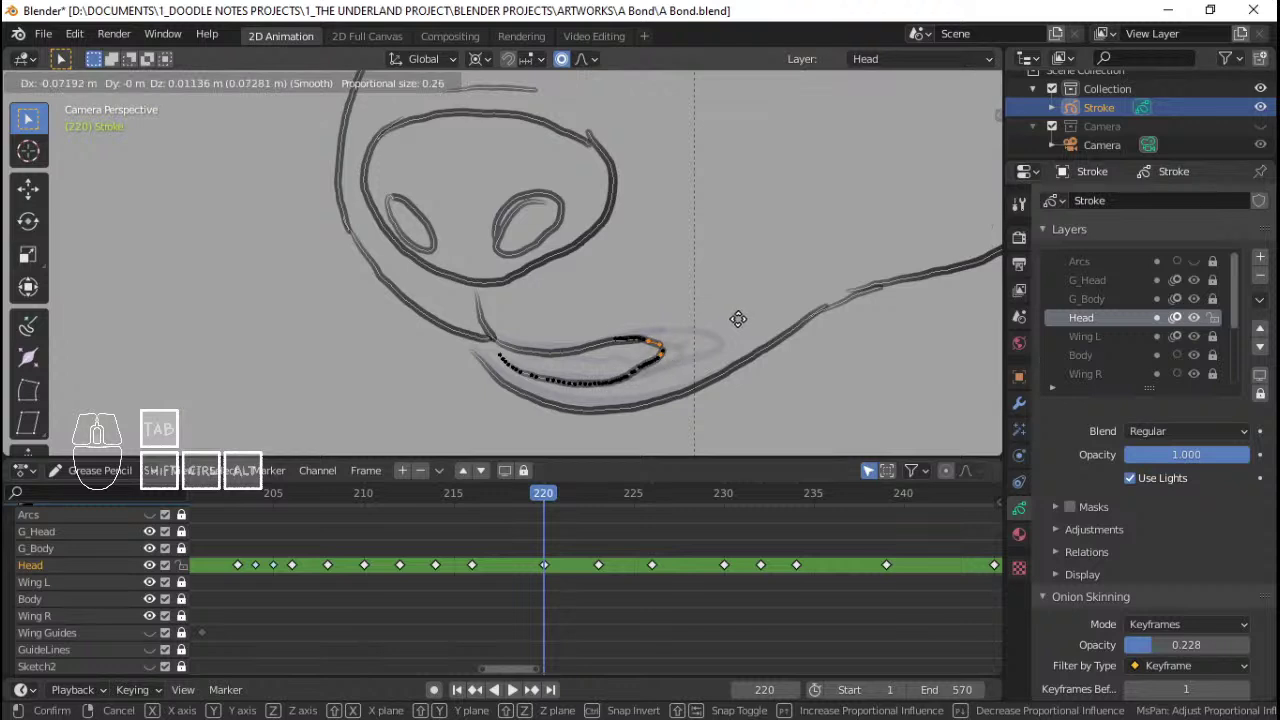
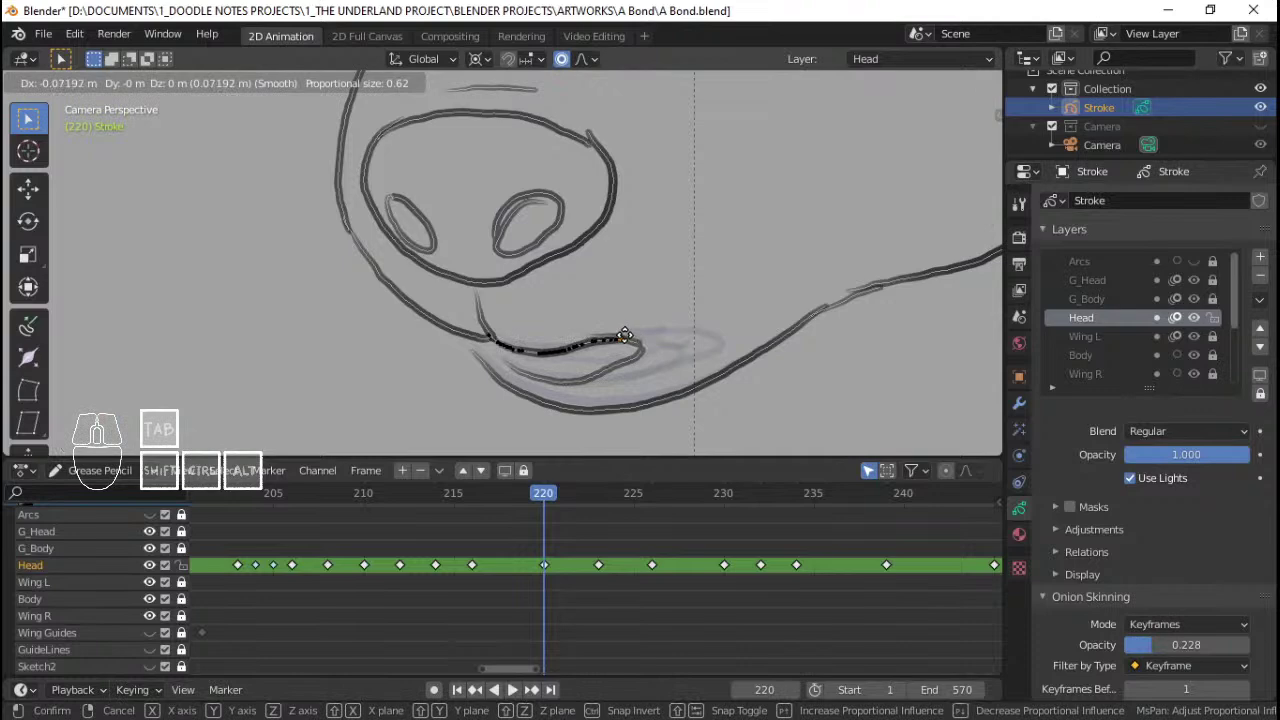
click(632, 340)
click(418, 553)
key(space)
key(space)
click(414, 553)
key(q)
drag(579, 286, 586, 319)
Step: Play the animation from around frame 218 to review the reshaped mouth
click(355, 570)
key(space)
key(space)
click(372, 551)
key(space)
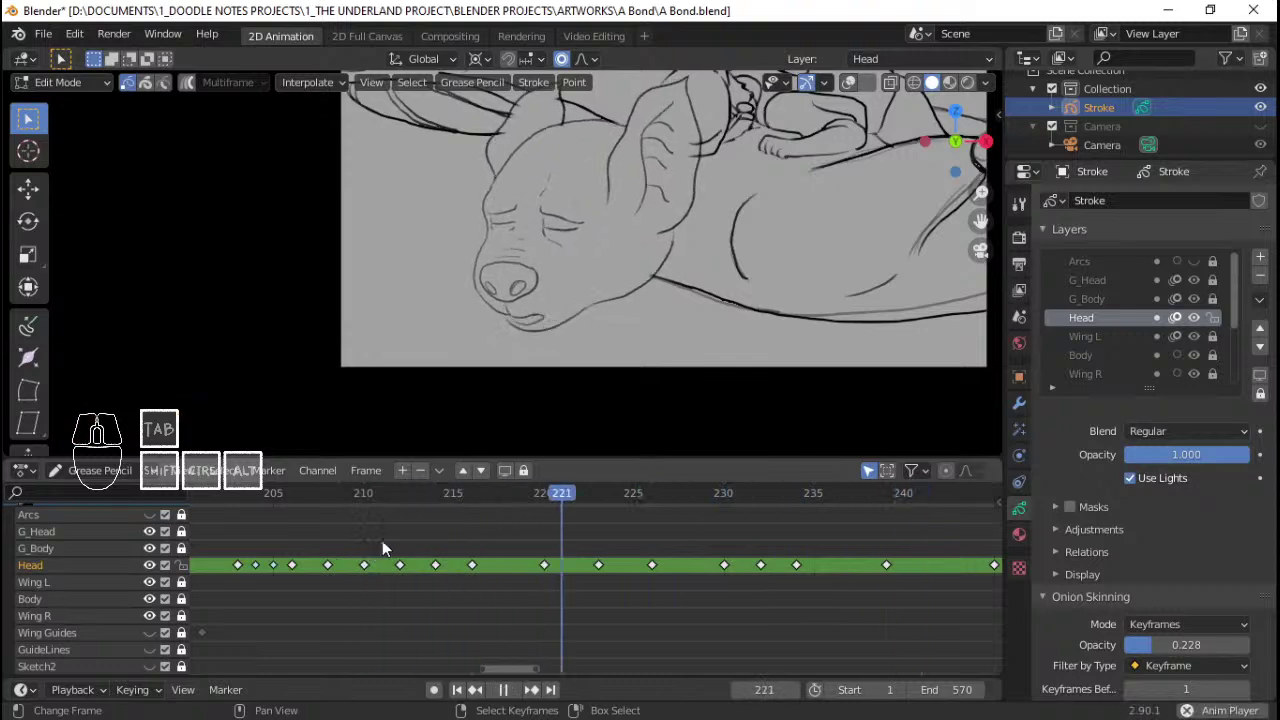
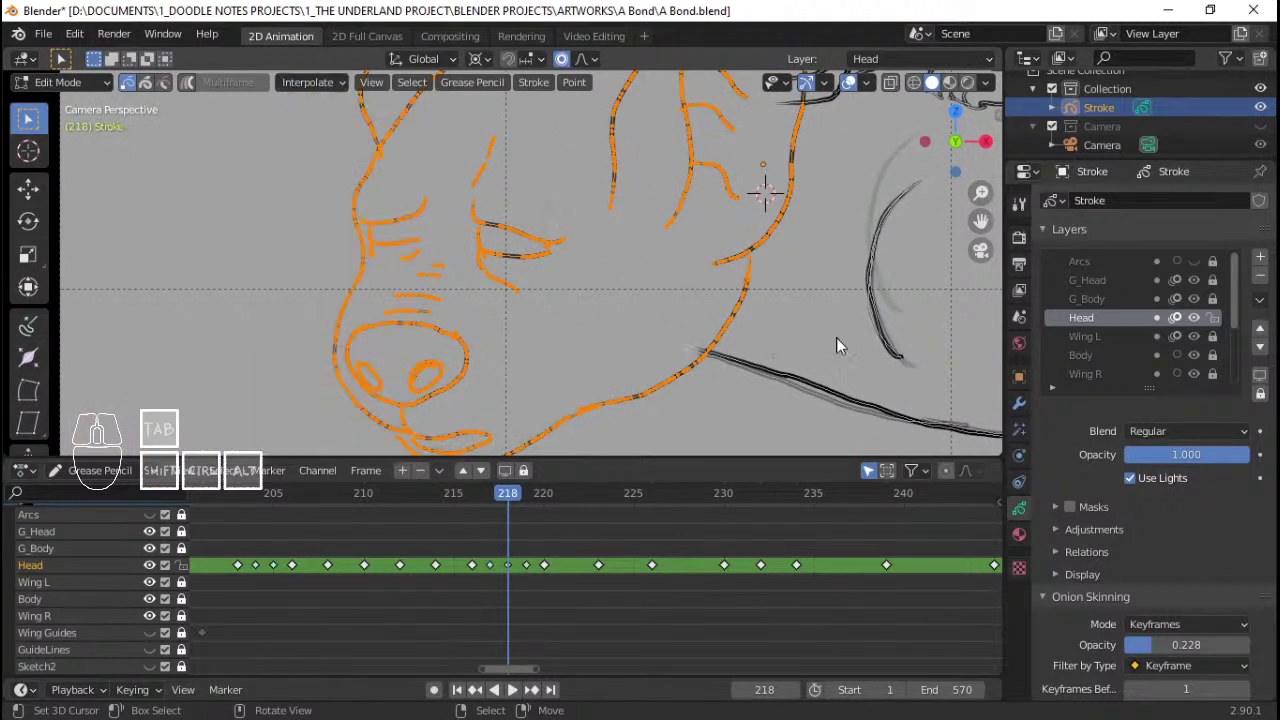
Step: Tweak the head strokes around frame 223, removing stray points, with quick playback checks between edits
click(331, 524)
key(space)
key(space)
drag(368, 538, 537, 309)
key(q)
key(space)
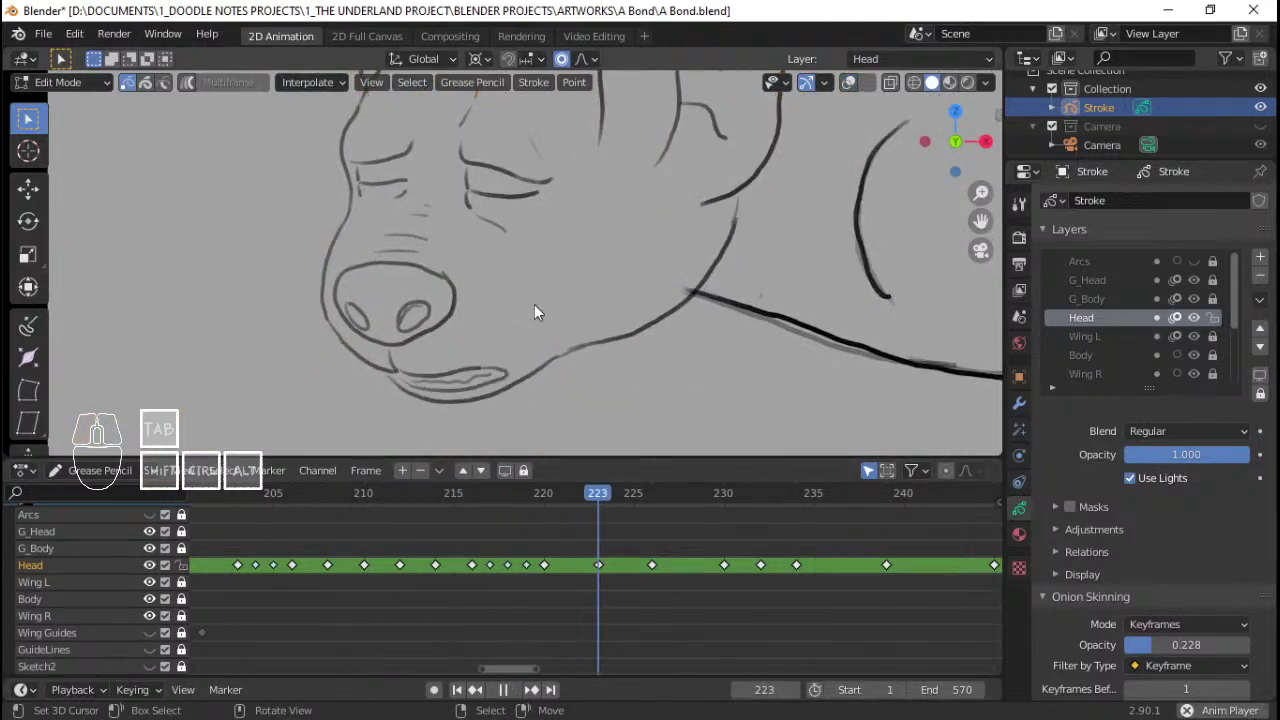
key(space)
drag(477, 532, 517, 538)
right_click(496, 571)
right_click(536, 575)
key(x)
click(535, 575)
Step: Replay the head animation from several start frames, then settle on frame 216 to inspect the chin
click(416, 557)
key(space)
key(space)
click(347, 559)
key(space)
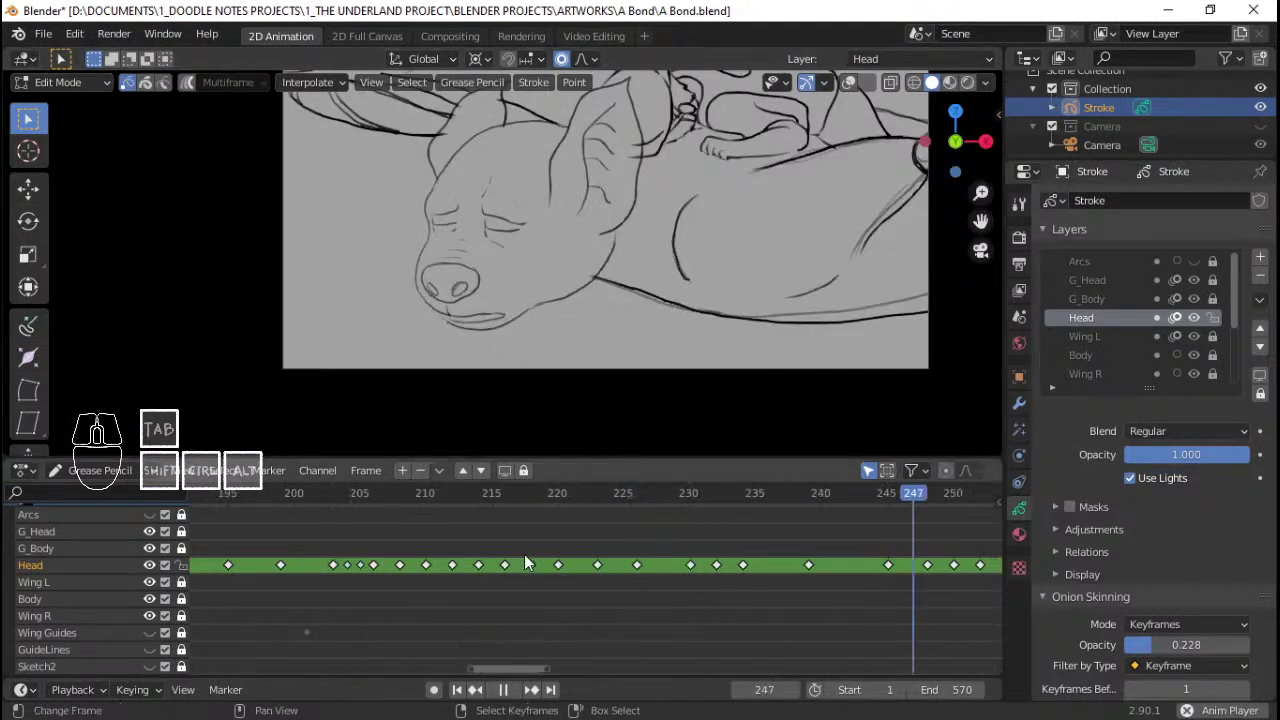
key(space)
click(316, 546)
key(space)
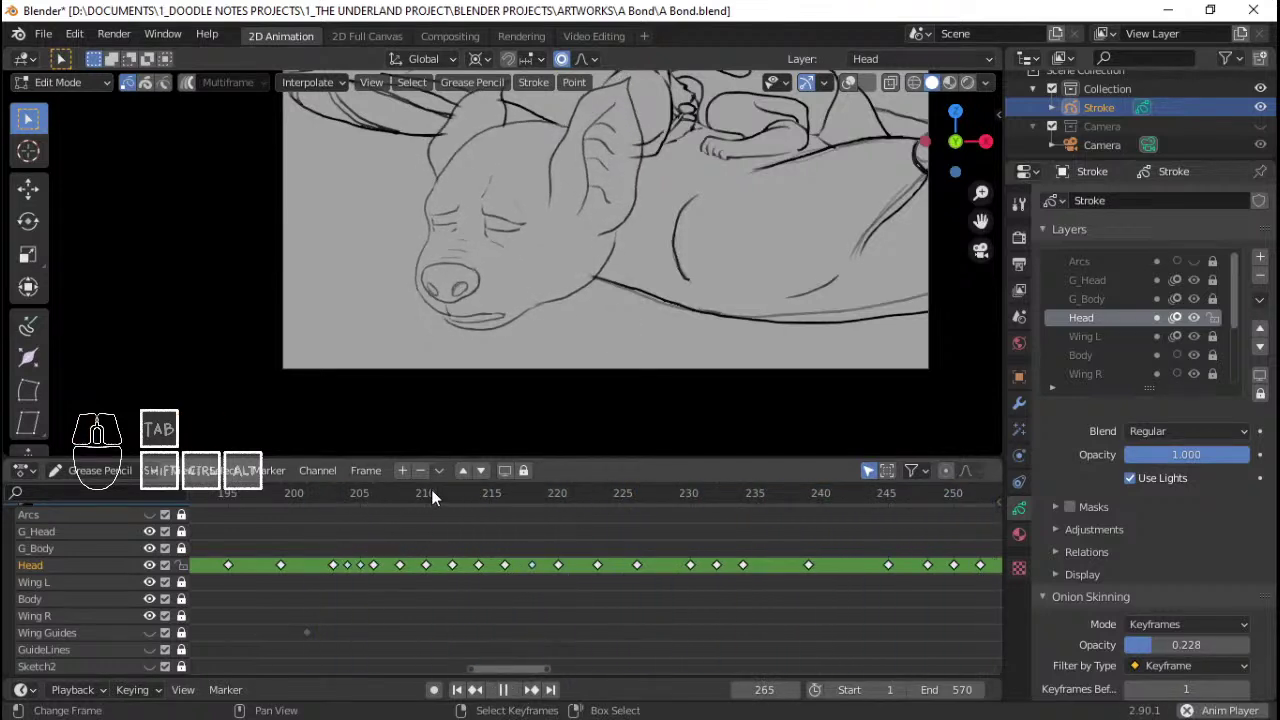
key(space)
click(441, 523)
key(space)
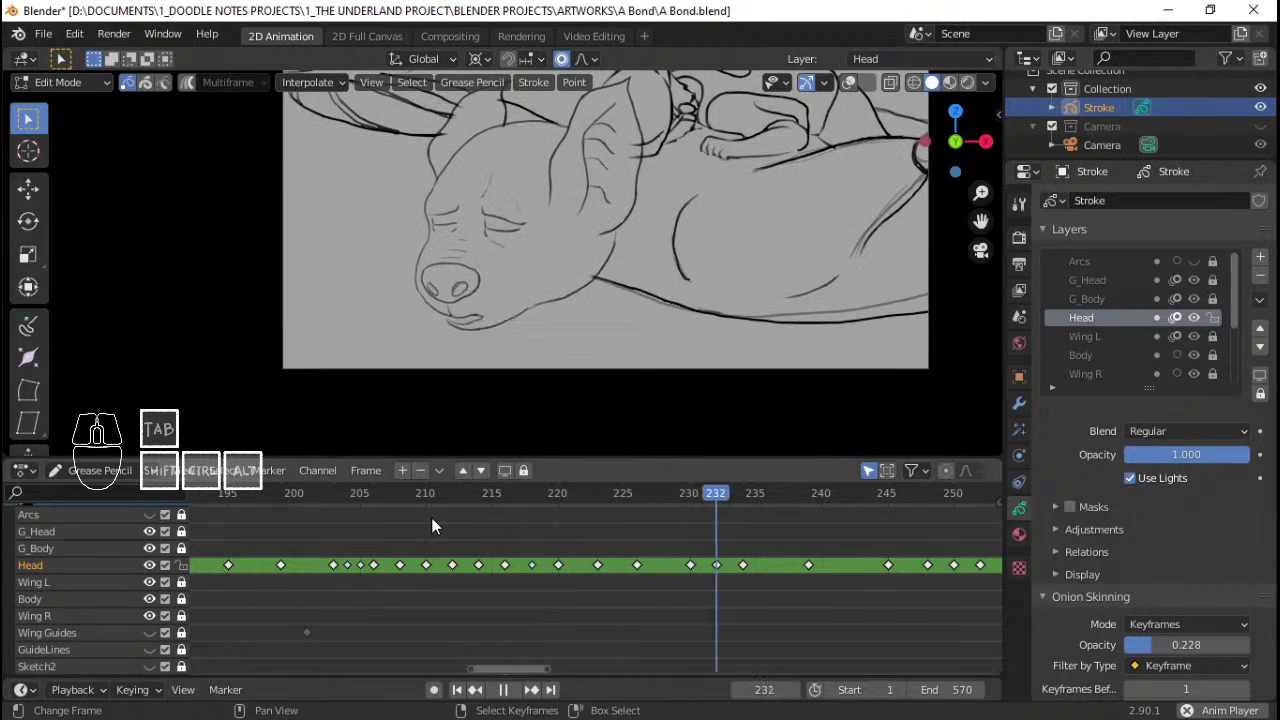
key(space)
drag(442, 523, 510, 522)
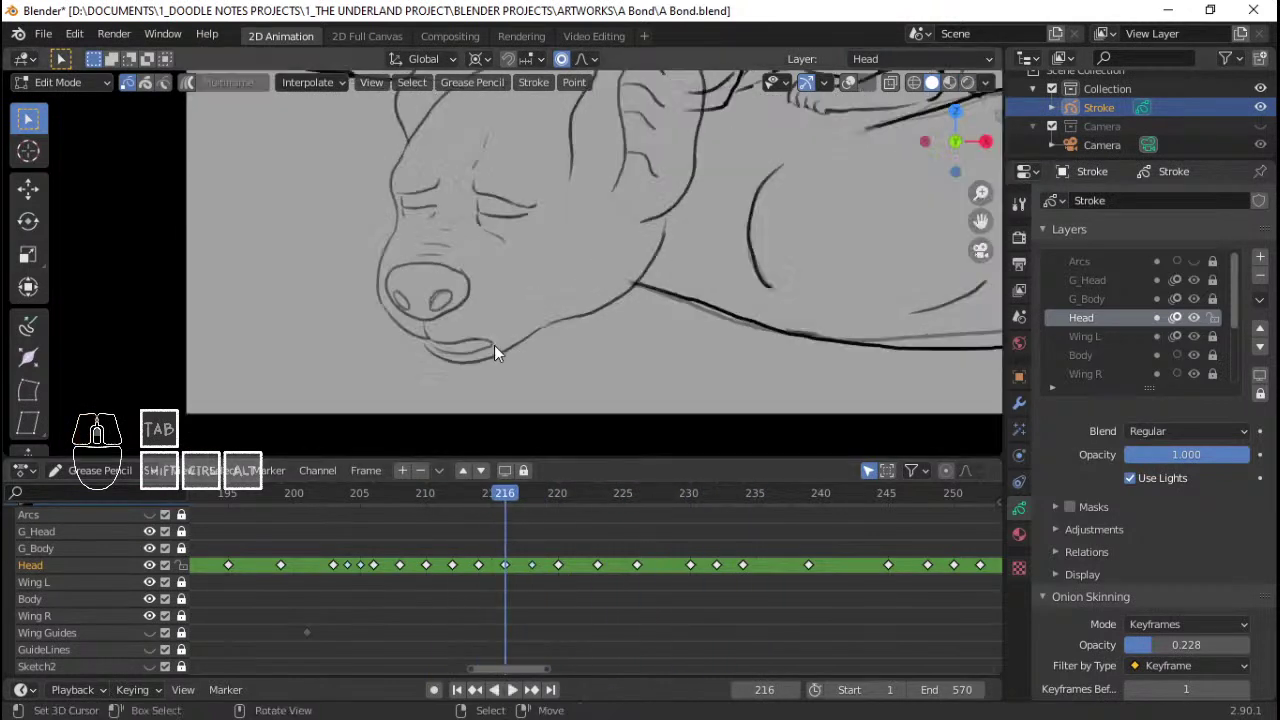
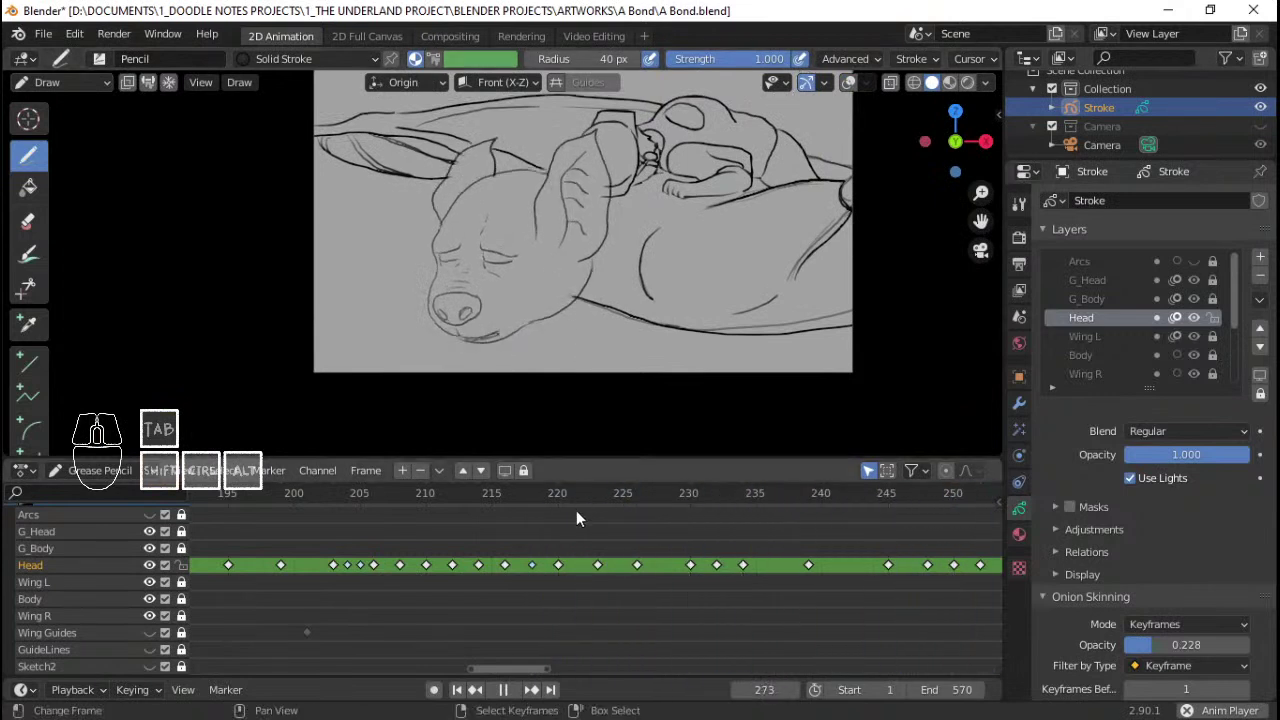
Step: Run repeated playback passes of the head animation from different start frames
key(space)
click(363, 556)
key(space)
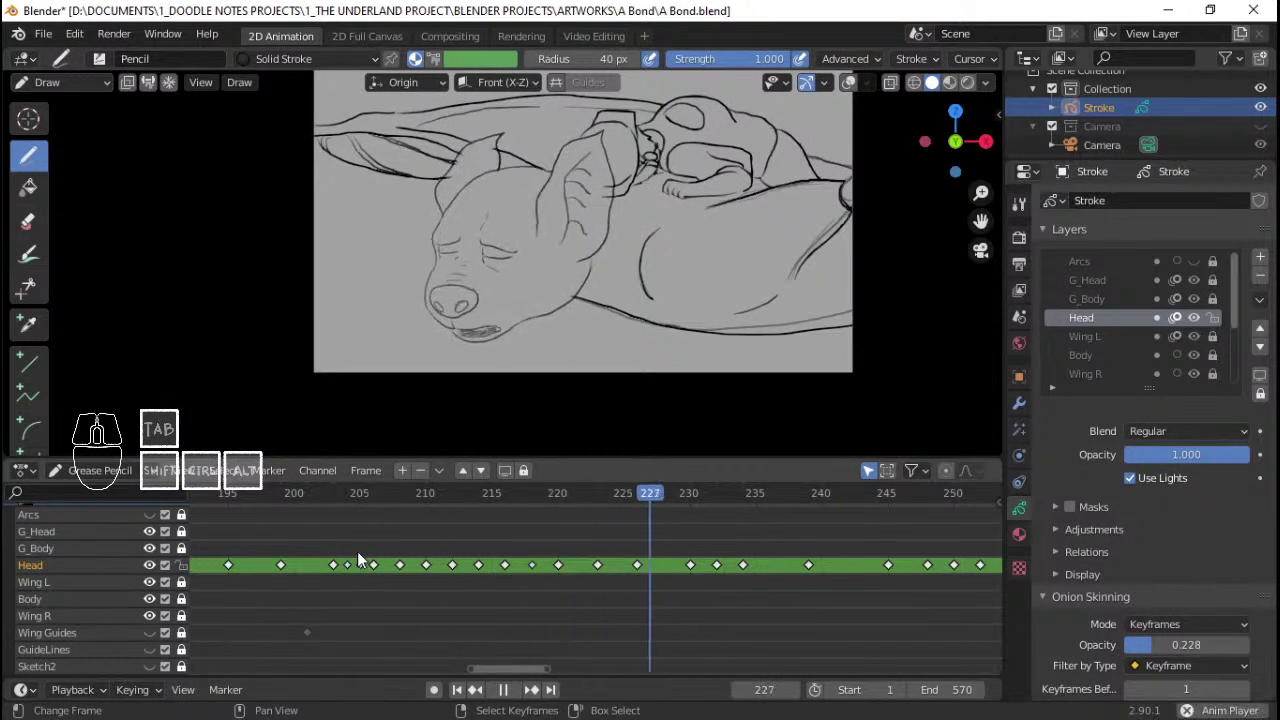
key(space)
click(288, 555)
key(space)
key(space)
middle_click(342, 559)
click(388, 556)
key(space)
key(space)
click(369, 545)
key(space)
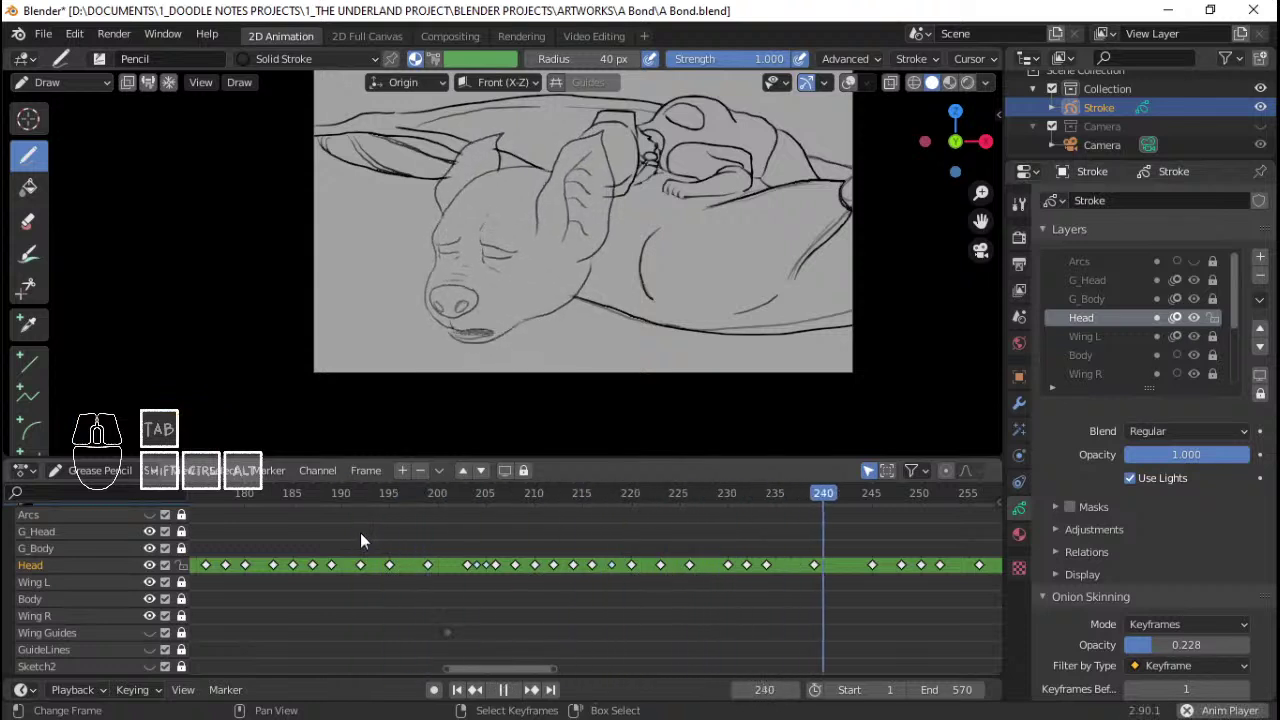
key(space)
Step: After a last playback, scrub to frame 263 and return to Edit Mode on the head strokes
middle_click(742, 582)
click(434, 579)
key(space)
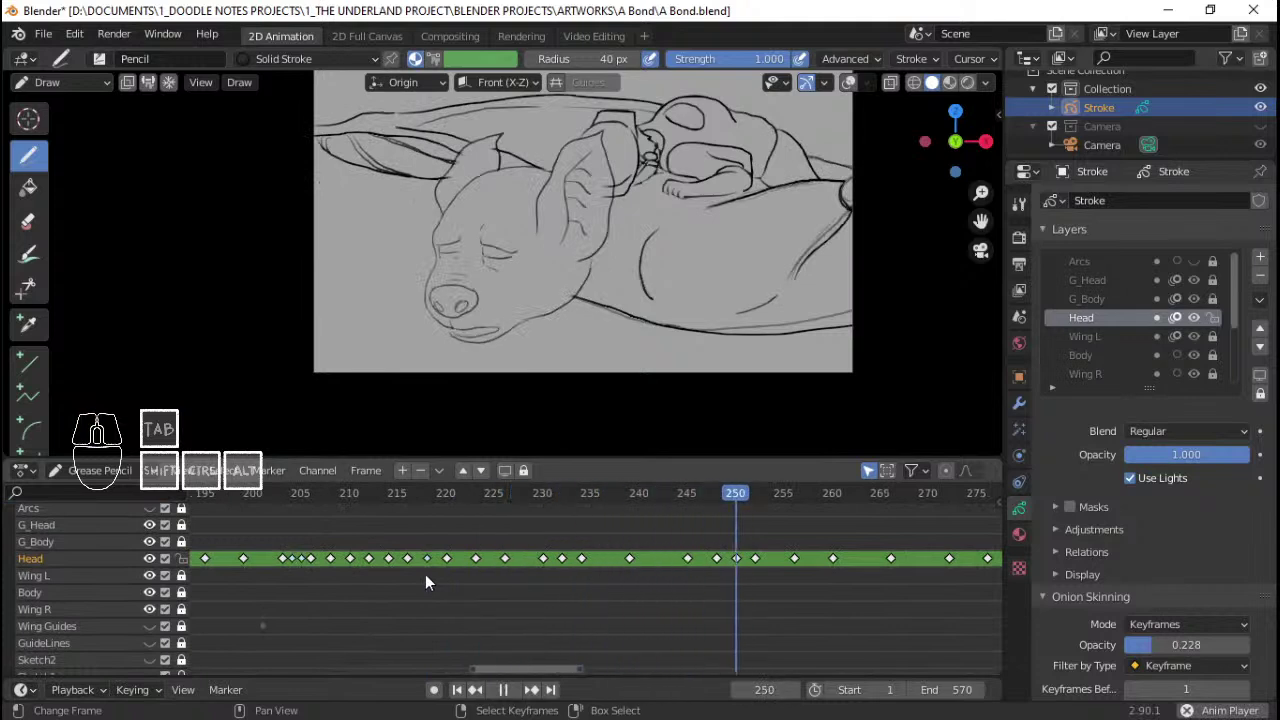
key(space)
middle_click(721, 558)
middle_click(712, 569)
drag(487, 577, 587, 569)
key(Tab)
middle_click(532, 328)
Step: Select all head strokes on frame 263, rotate them to follow the hat, and check playback
key(q)
key(a)
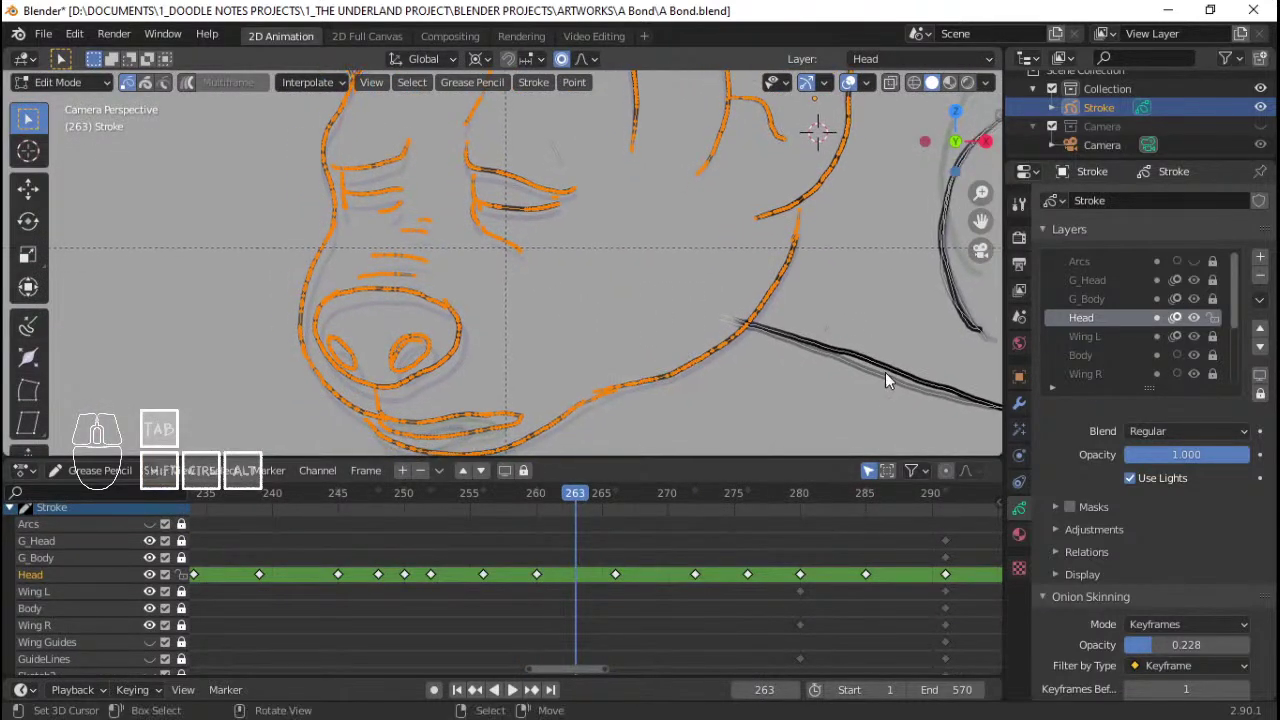
key(r)
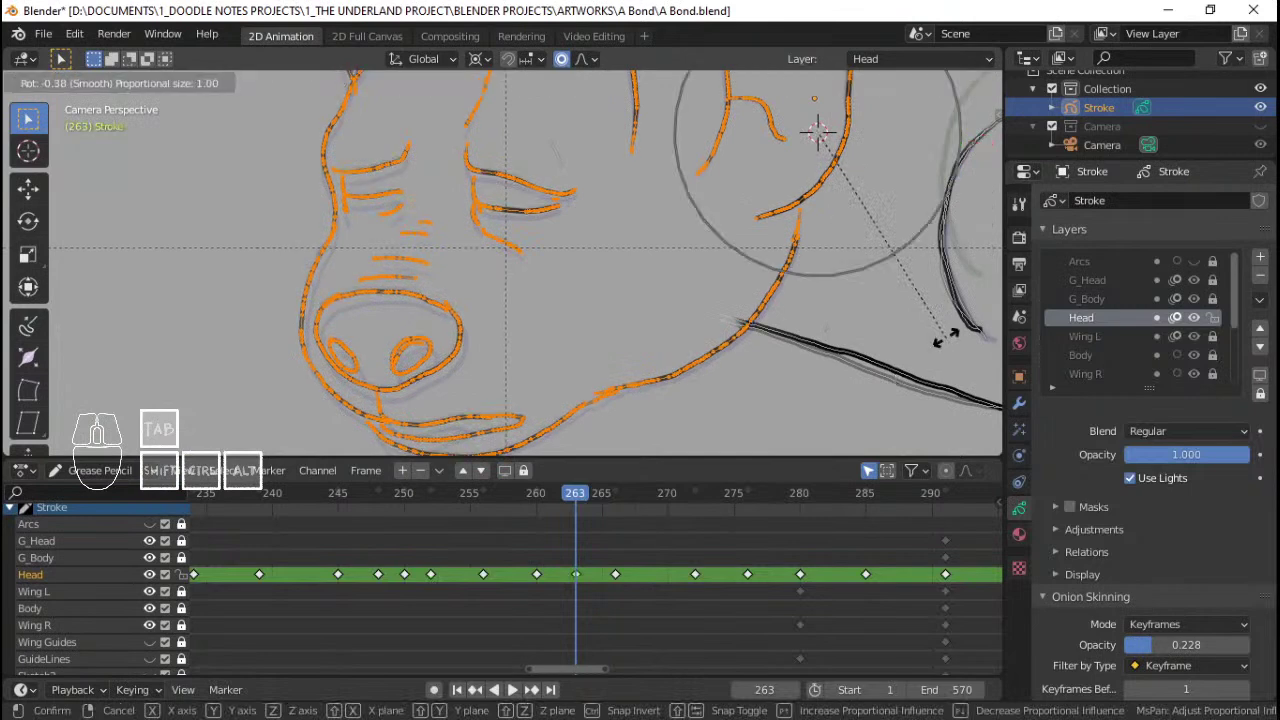
click(957, 347)
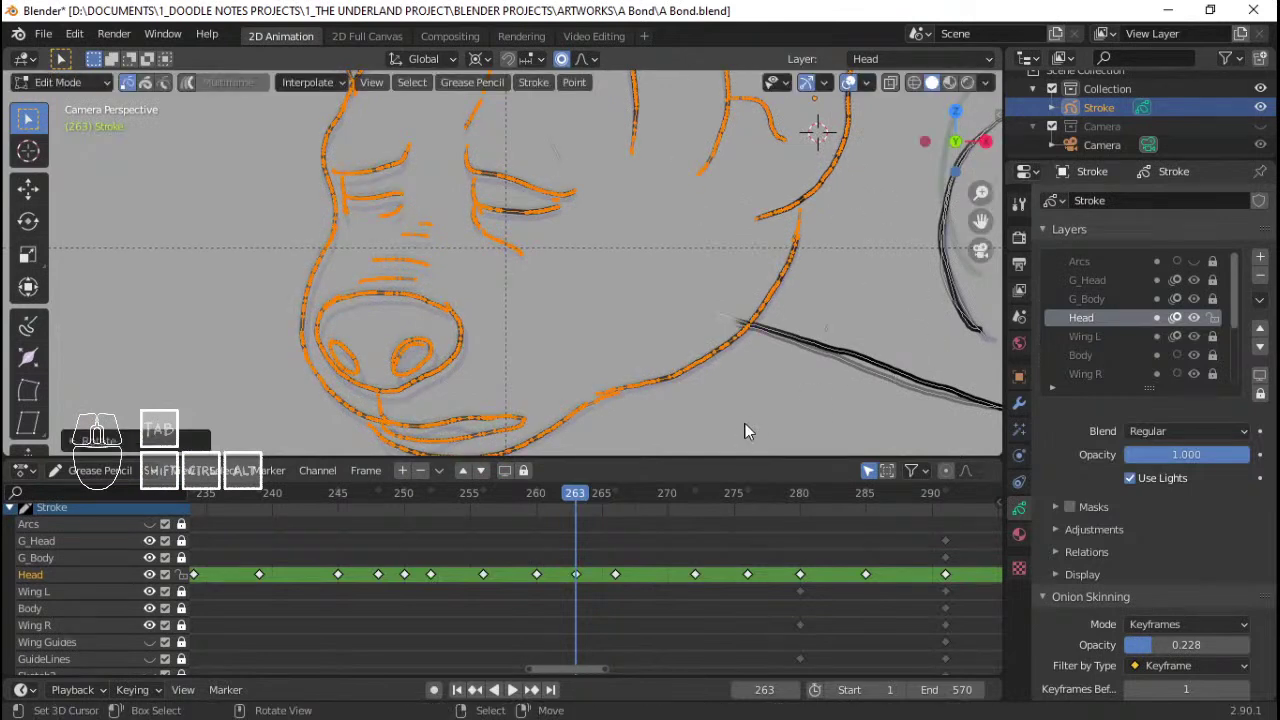
drag(536, 577, 433, 567)
key(space)
key(space)
Step: On frame 269 select all head strokes, shift them with G, and play back to verify
drag(590, 571, 659, 575)
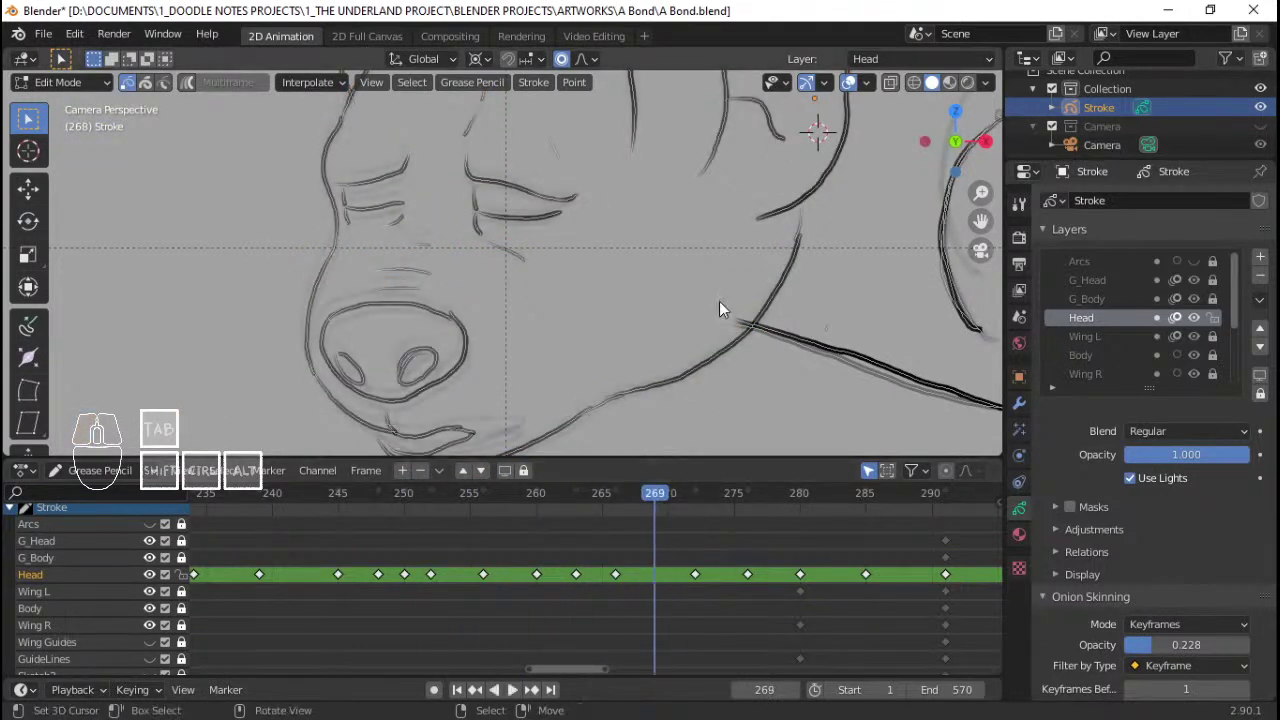
key(a)
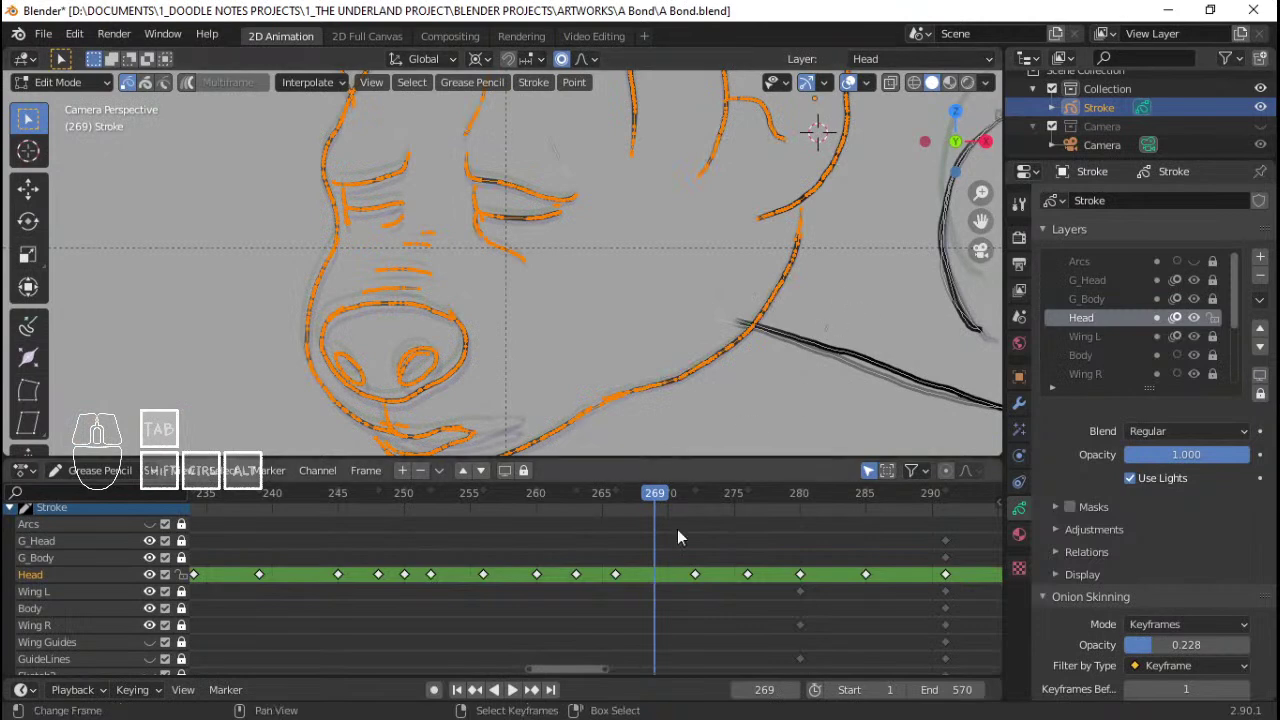
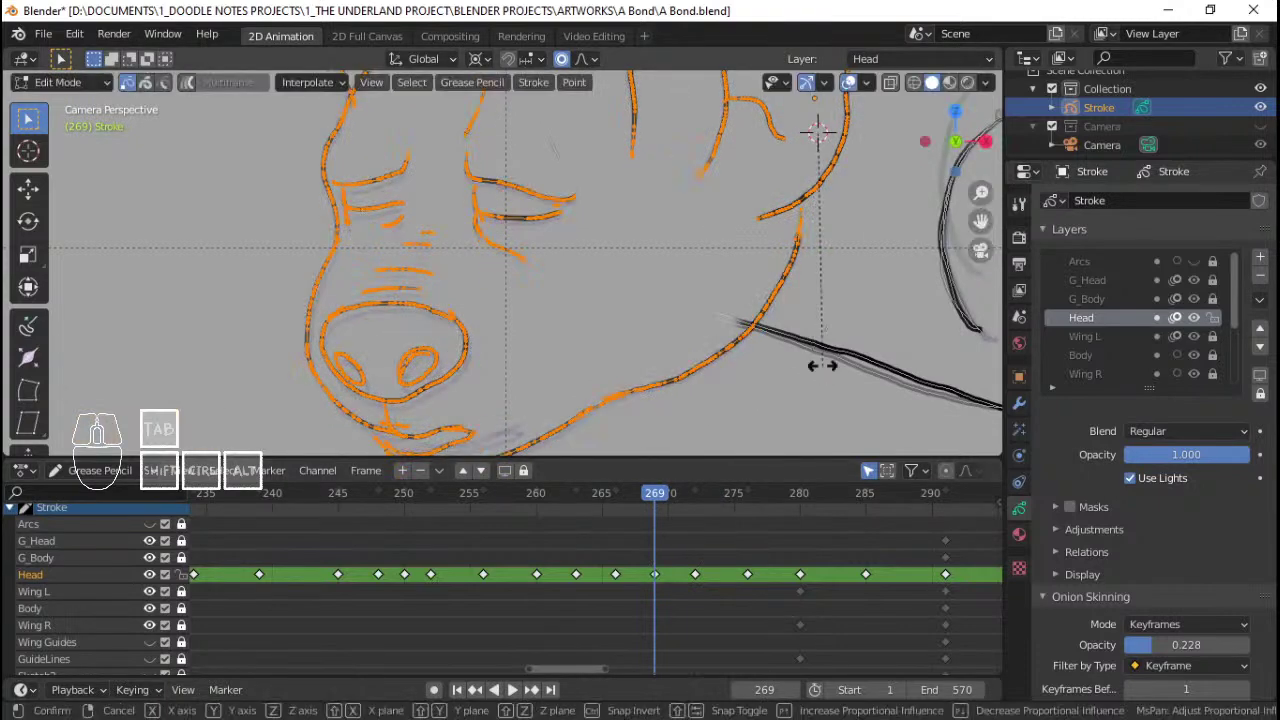
click(834, 372)
click(603, 549)
key(space)
key(space)
click(483, 552)
key(q)
key(space)
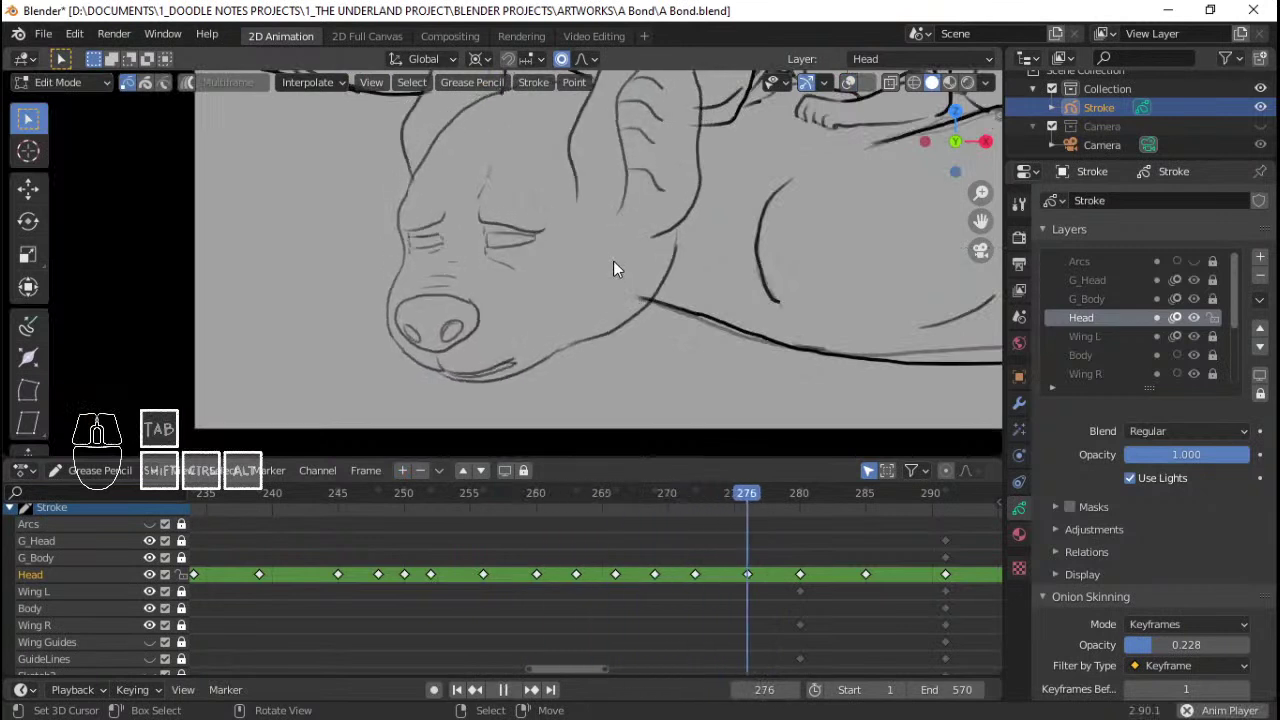
key(space)
Step: Scrub to frames 278 and 283, select the Head keyframe before 285, and review through frame 288
drag(626, 584, 782, 573)
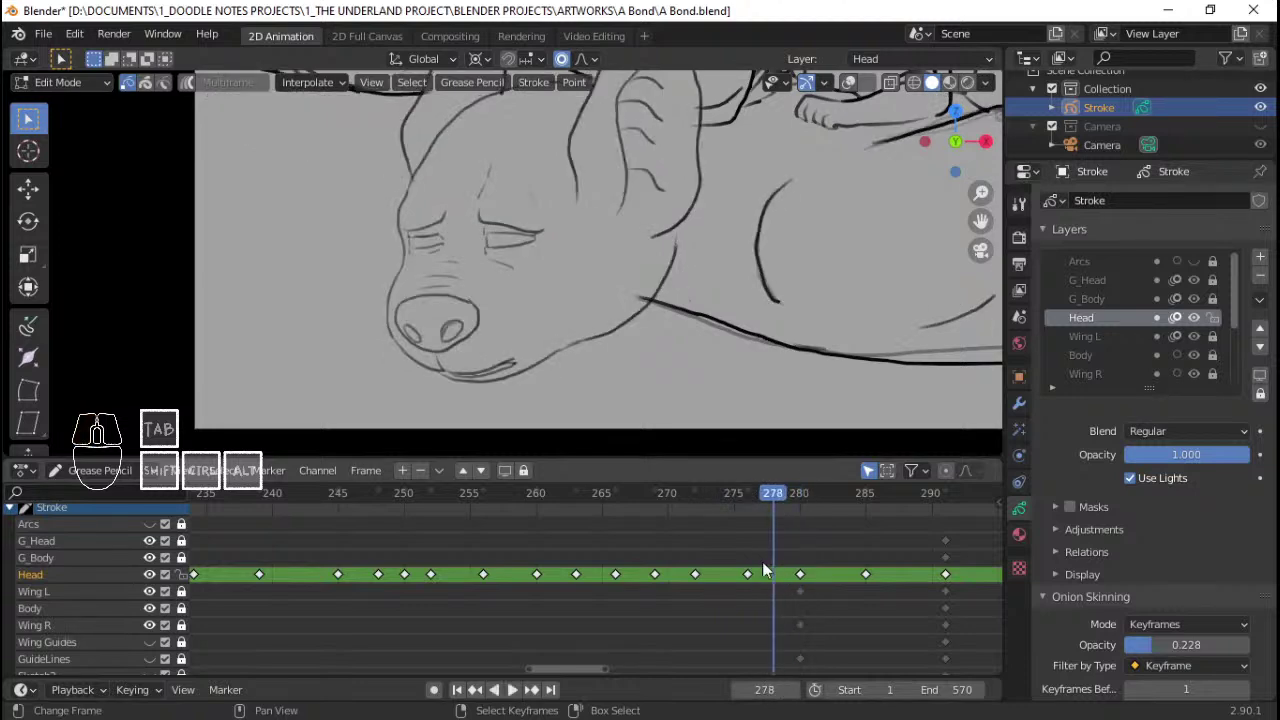
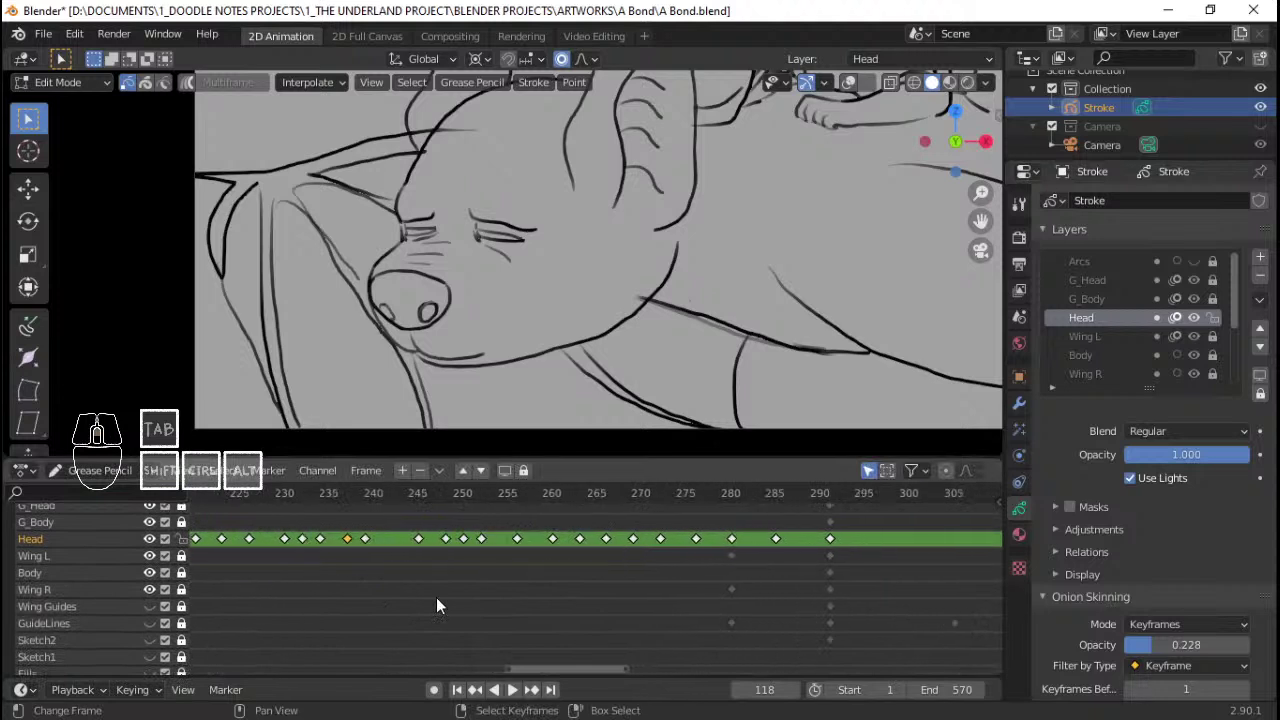
middle_click(418, 579)
drag(447, 582, 787, 577)
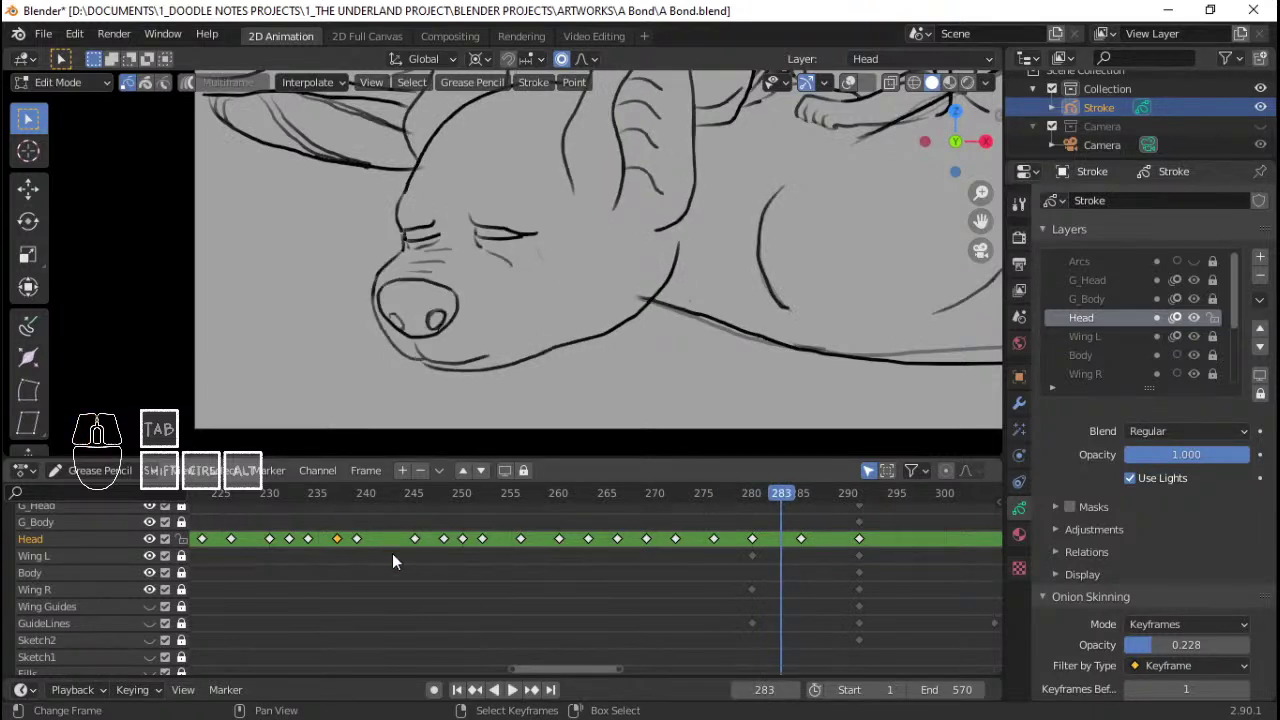
key(shift+s)
click(298, 537)
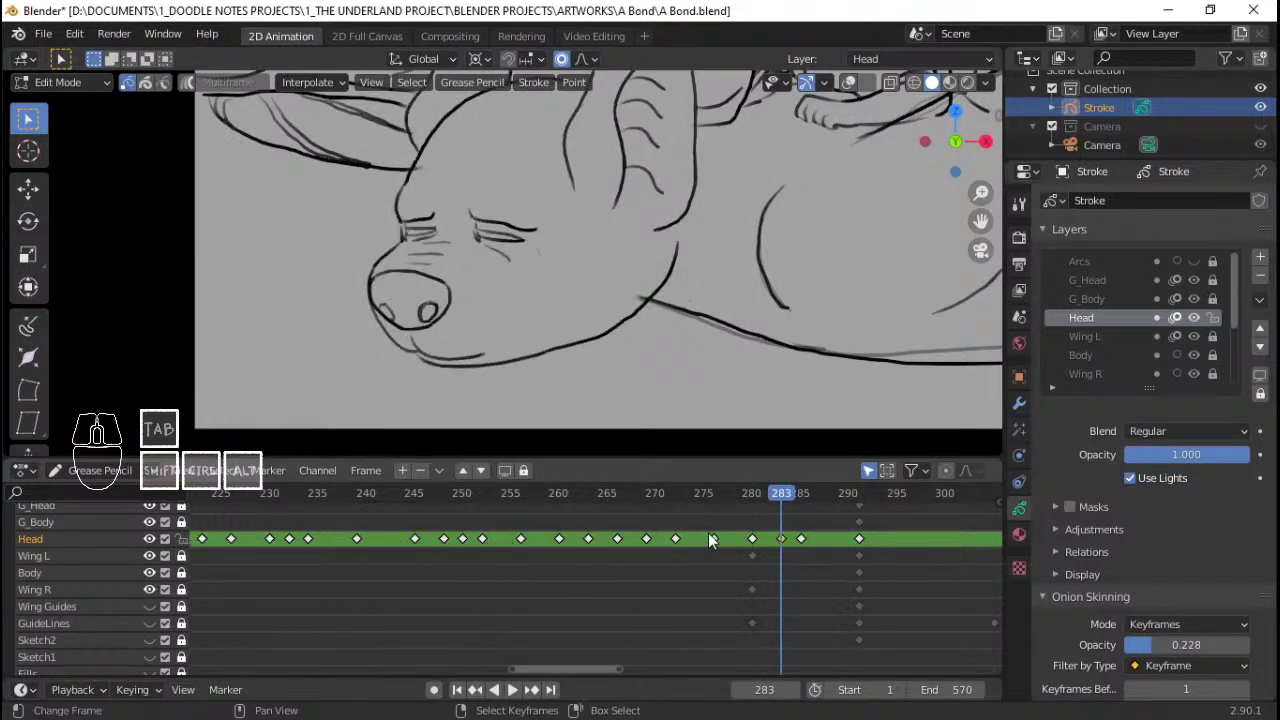
click(678, 556)
key(space)
key(space)
middle_click(718, 573)
drag(670, 568, 743, 574)
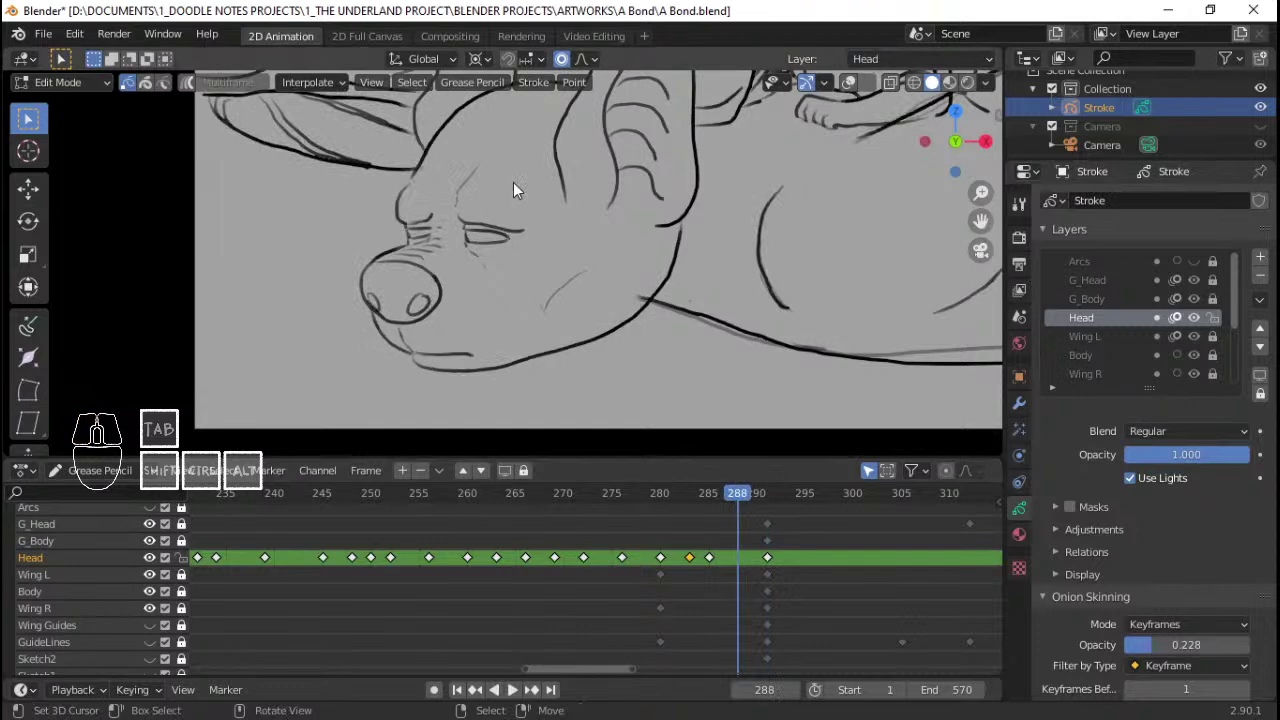
Step: Switch to drawing mode and change a viewport header option before reviewing the head
key(Tab)
key(a)
key(q)
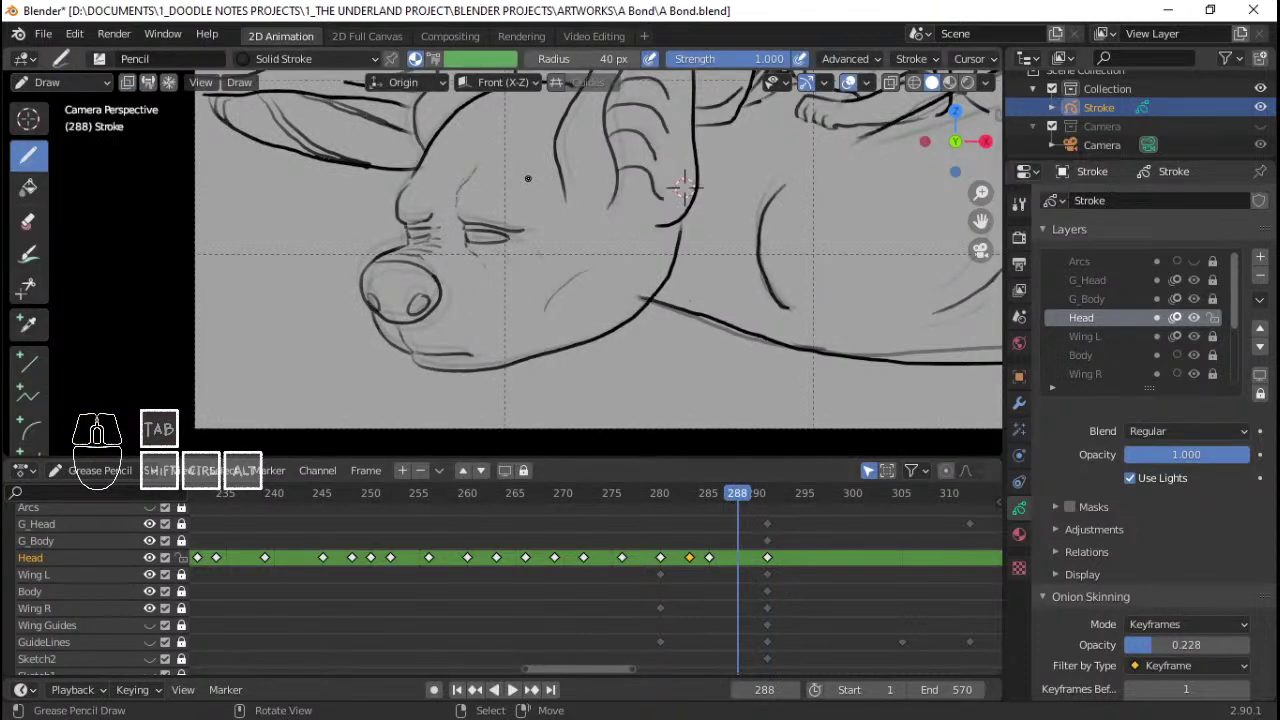
key(a)
click(330, 88)
click(314, 154)
click(694, 547)
key(q)
Step: Play the head animation, stop it, and scrub the playhead back to frame 278
key(space)
key(space)
click(481, 495)
key(space)
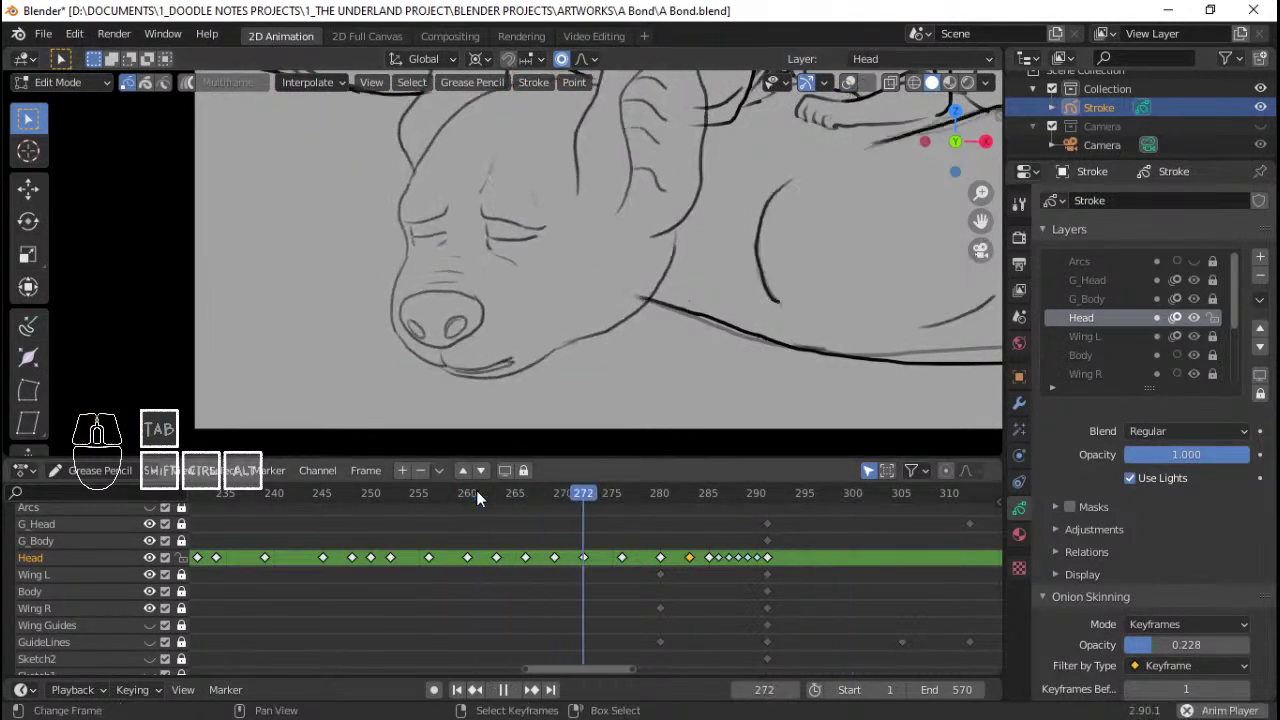
key(space)
drag(489, 545, 644, 551)
drag(664, 562, 652, 565)
drag(104, 424, 104, 424)
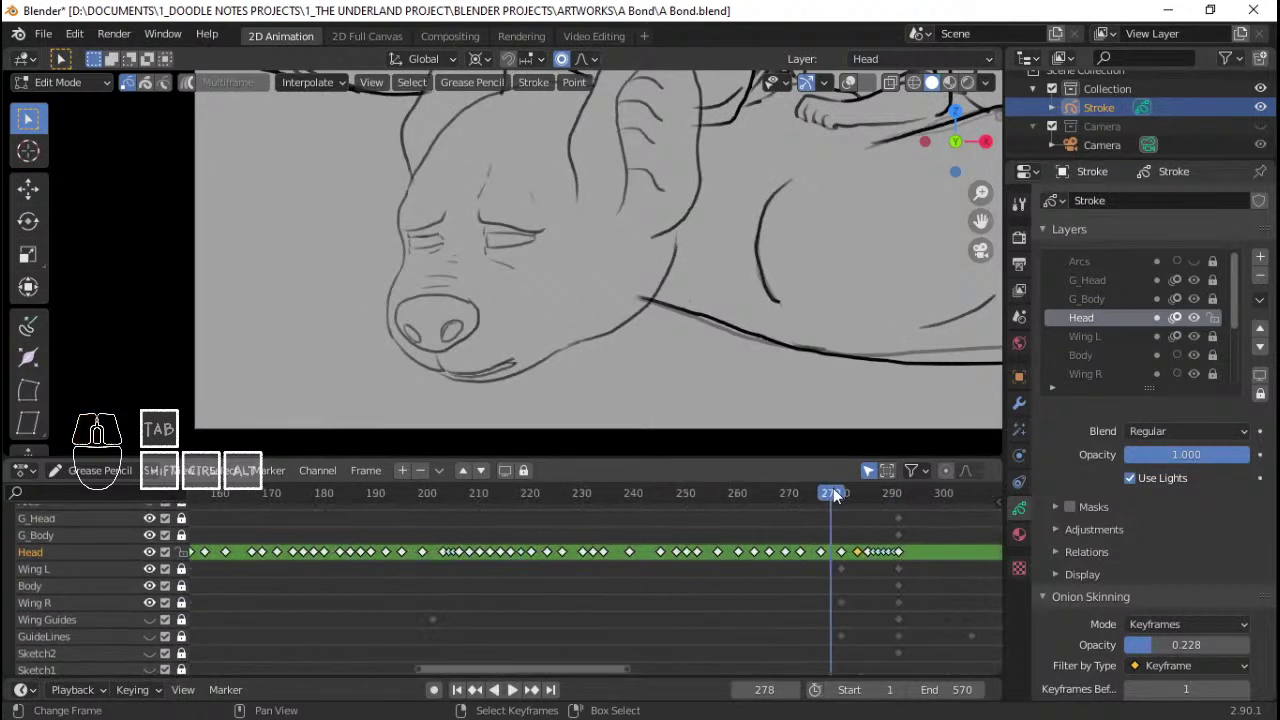
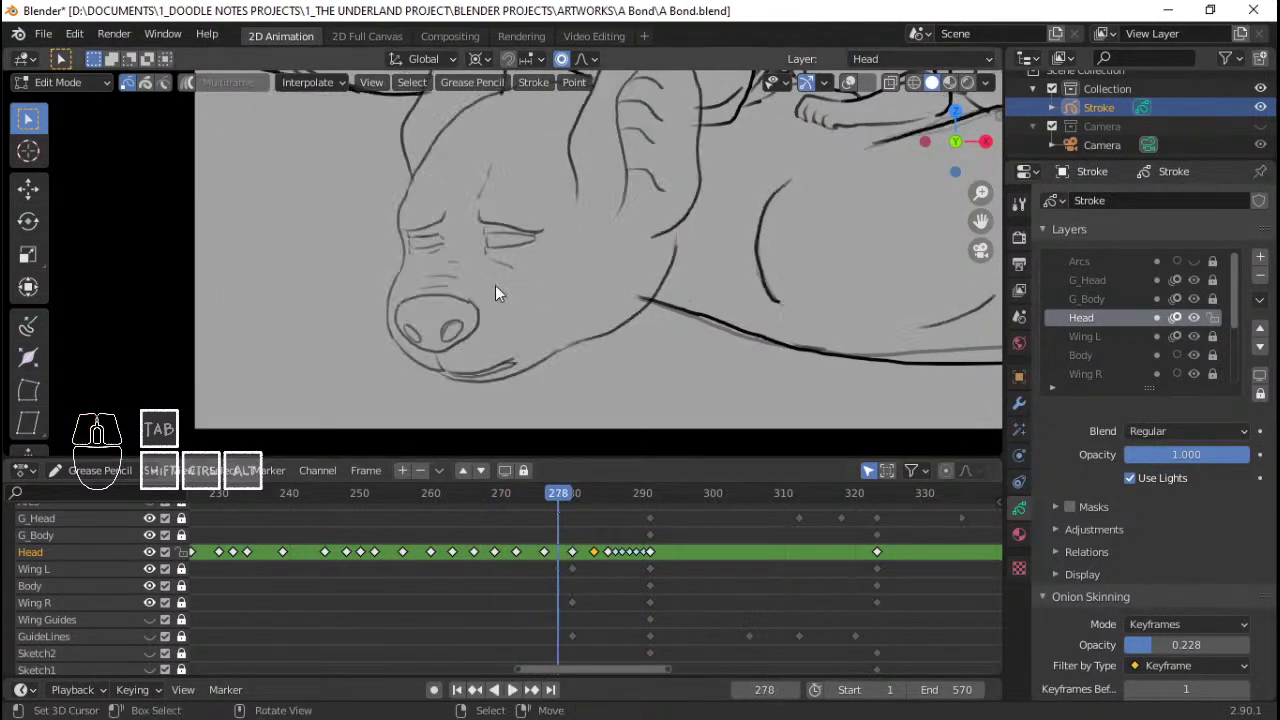
Step: In Draw mode pick the head keyframe near 280 and snap it with the Shift+S menu
drag(546, 542, 569, 542)
middle_click(610, 285)
key(Tab)
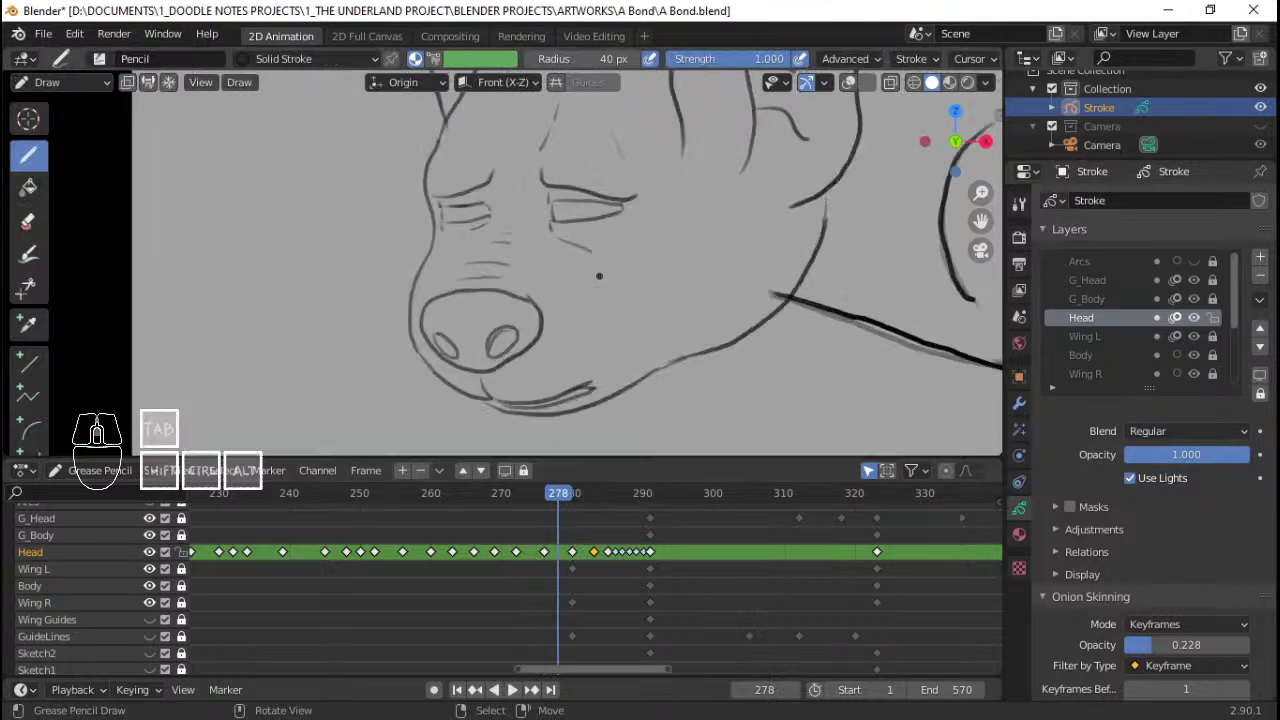
right_click(597, 555)
key(shift+s)
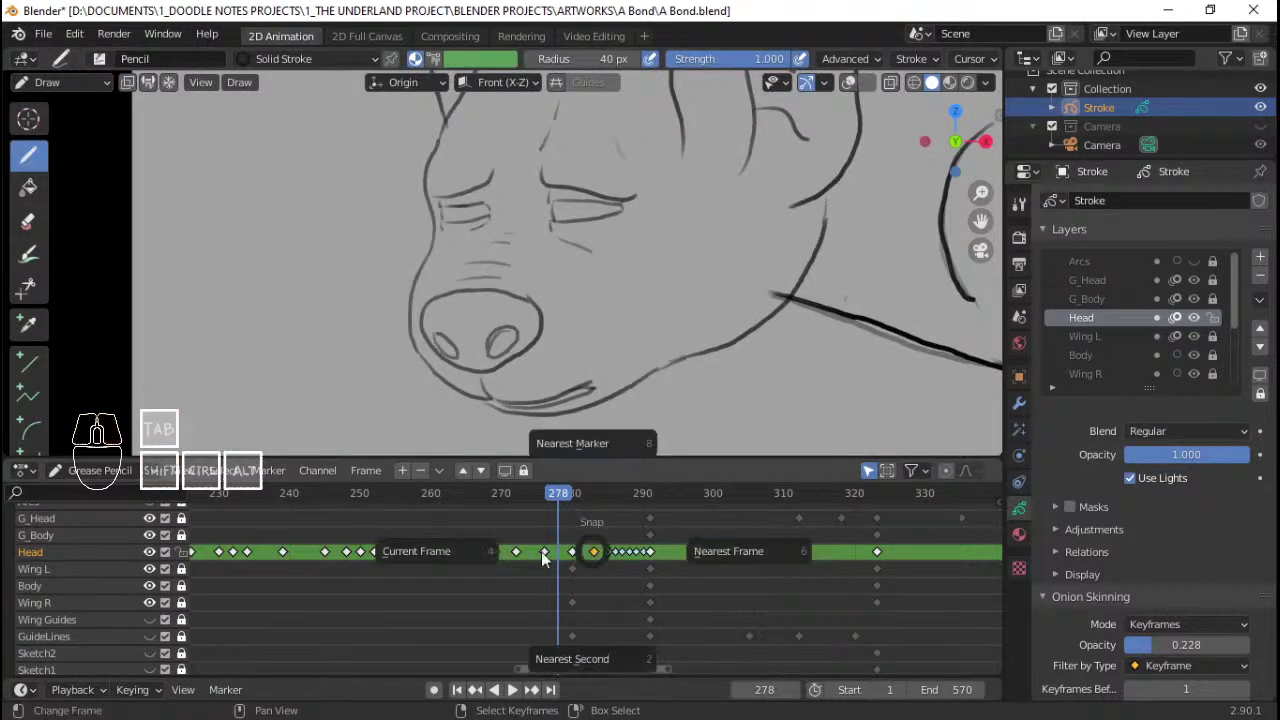
click(509, 554)
Step: Nudge the head keyframe on the timeline, enable onion-skin ghosts, and return to Edit Mode
drag(542, 554, 601, 562)
key(ctrl+z)
key(ctrl+z)
drag(549, 552, 571, 551)
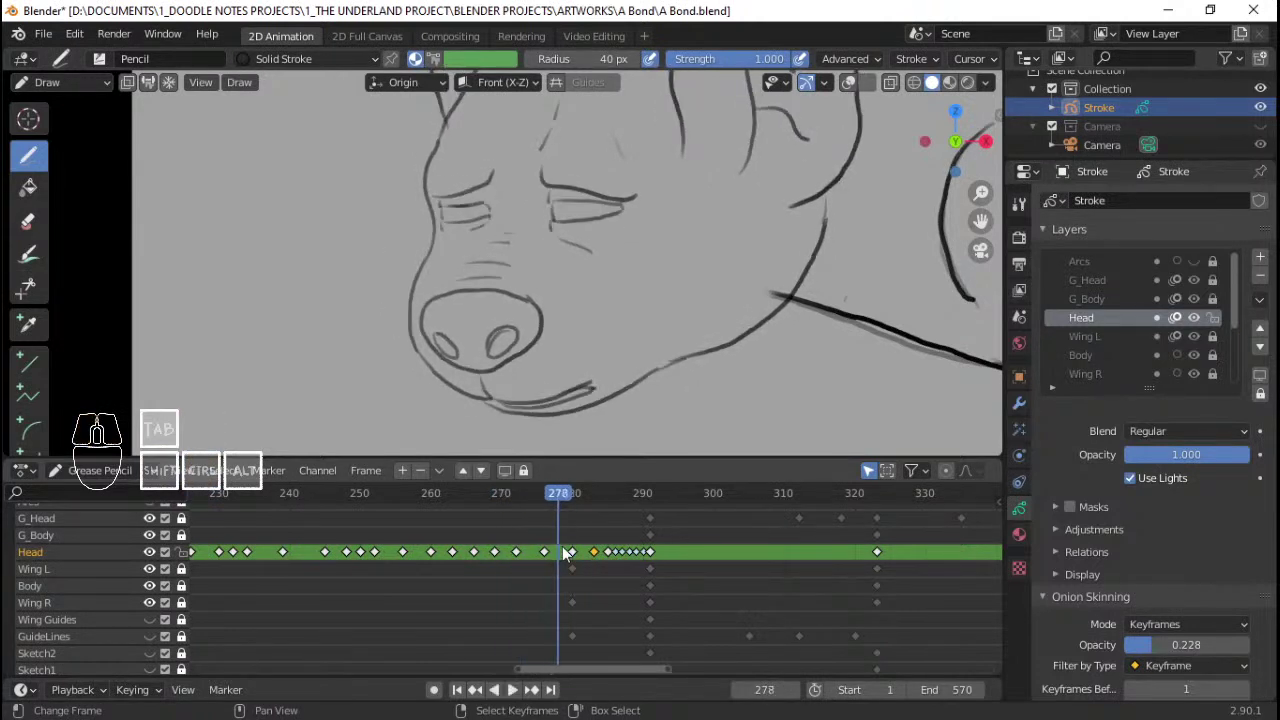
key(q)
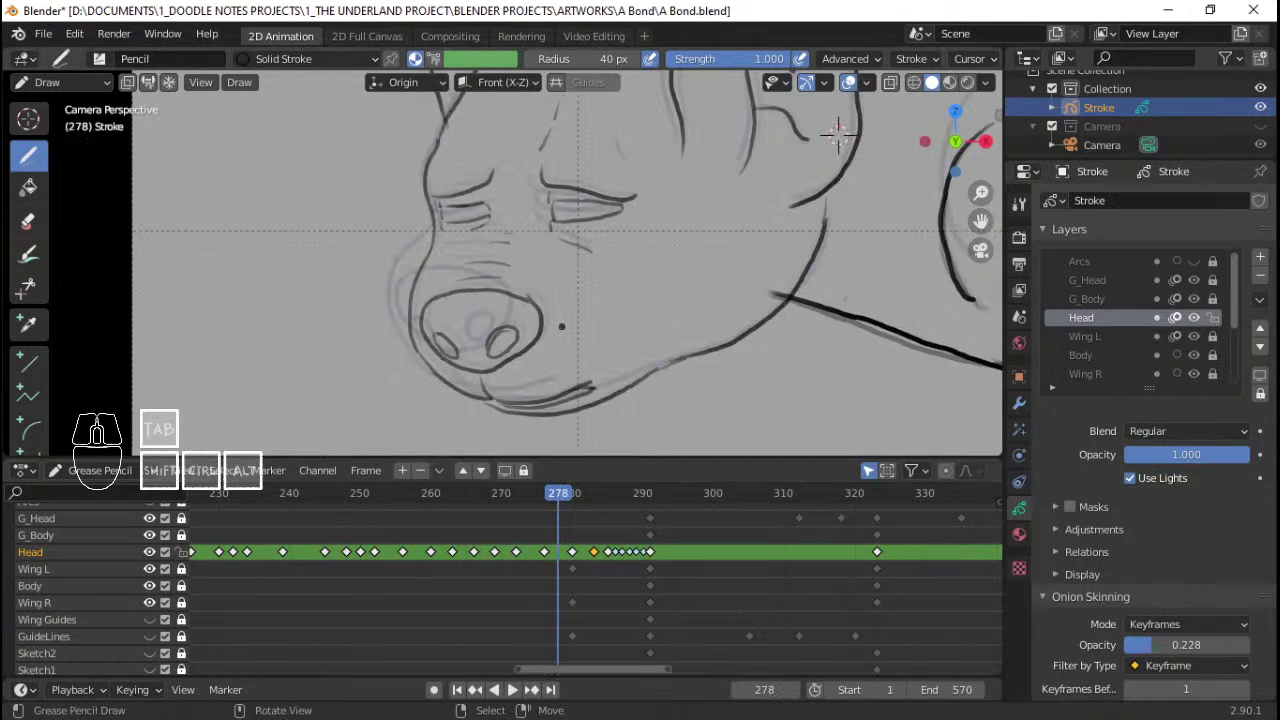
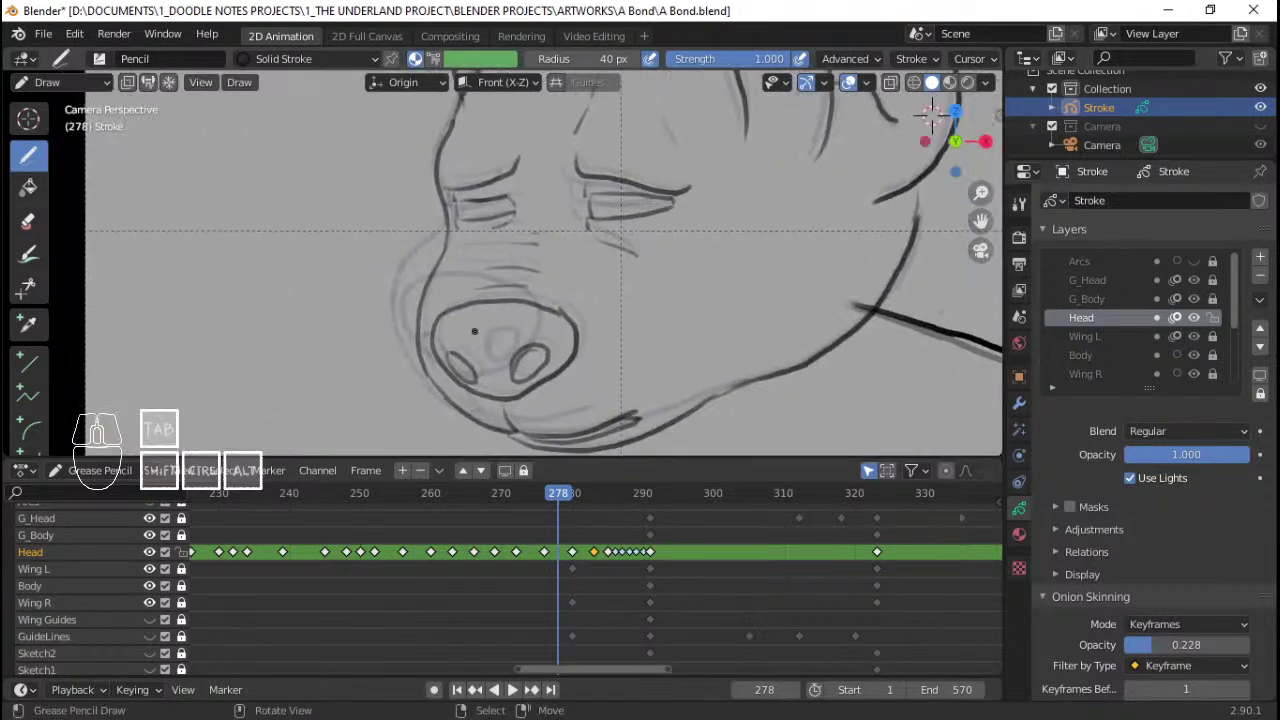
key(Tab)
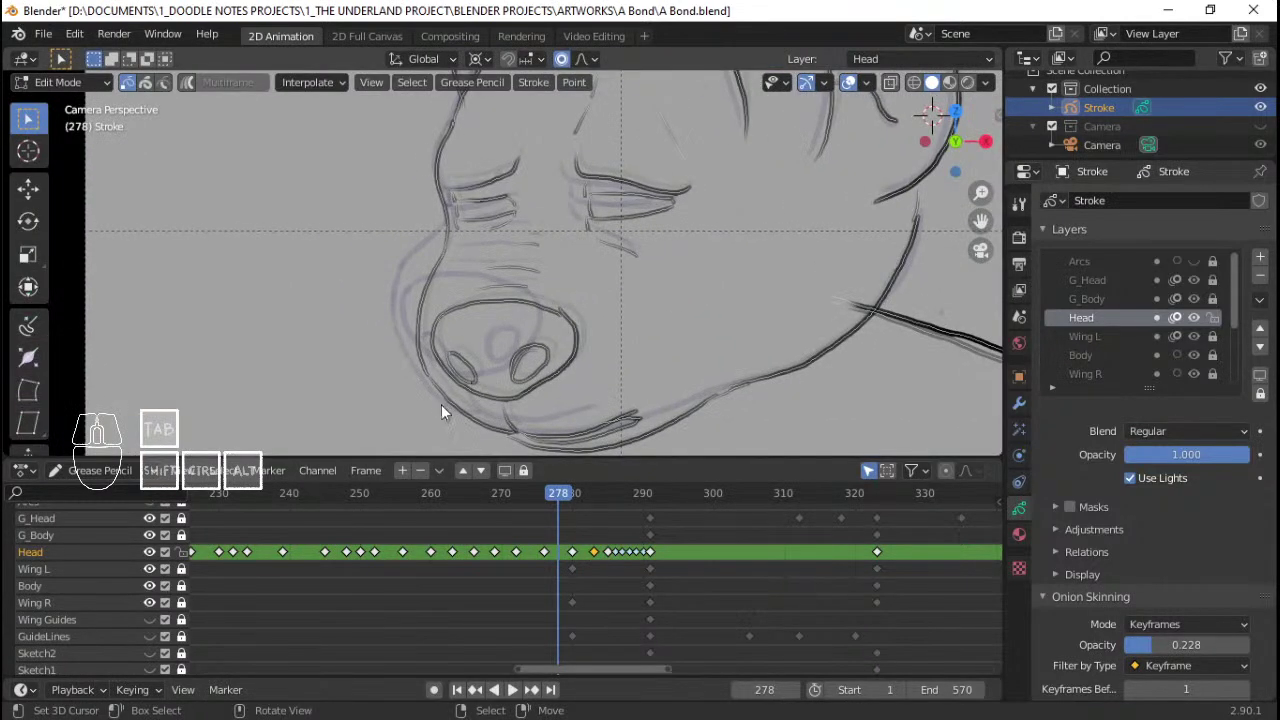
Step: Select the snout outline on frame 278 and rotate it to tilt toward the ghosts
middle_click(532, 343)
key(a)
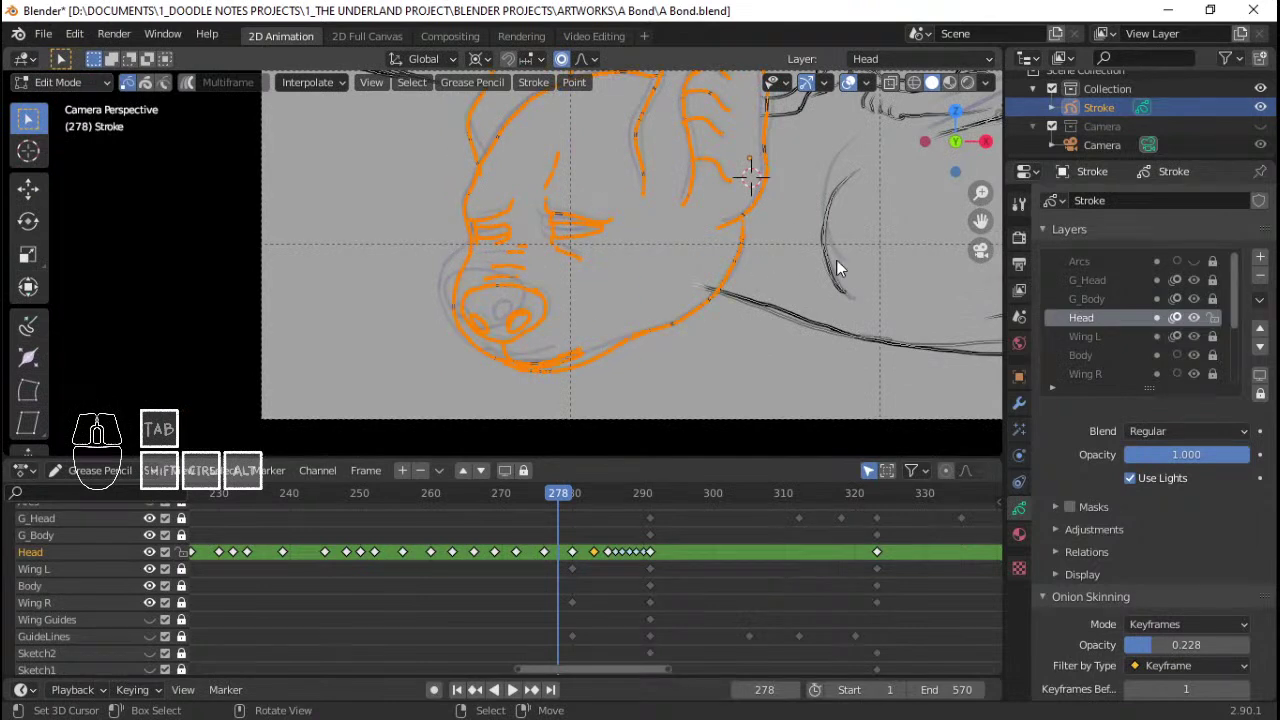
key(r)
click(887, 267)
right_click(409, 340)
right_click(419, 349)
key(g)
right_click(428, 363)
click(584, 63)
click(565, 109)
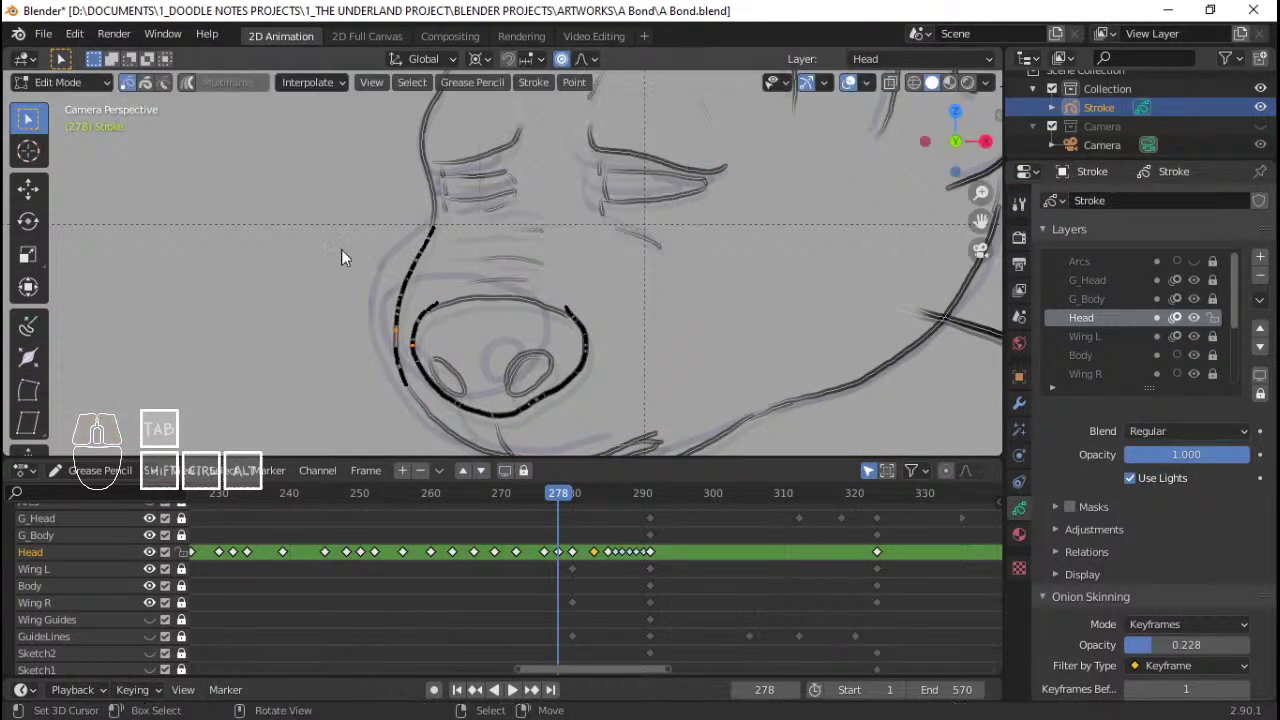
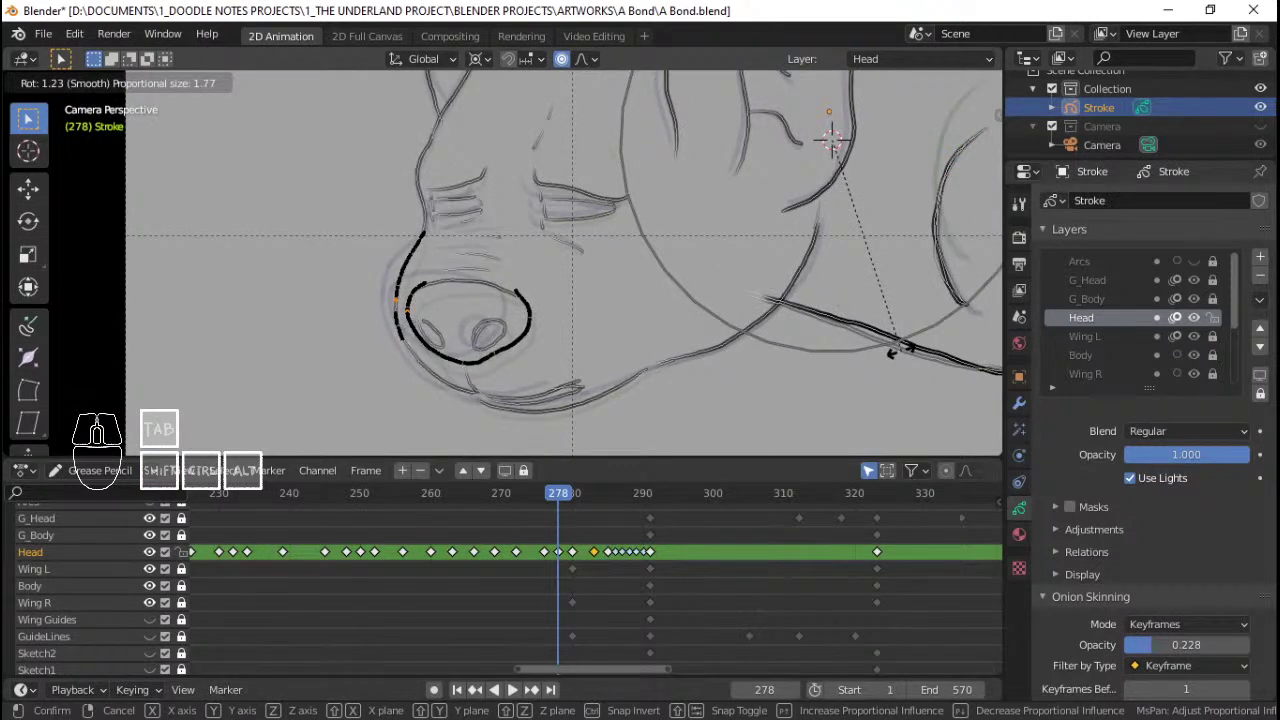
click(911, 359)
Step: Circle-select the nose and nostril strokes, move them with G, and remove the lower eyelash strokes
click(578, 70)
key(alt+a)
key(c)
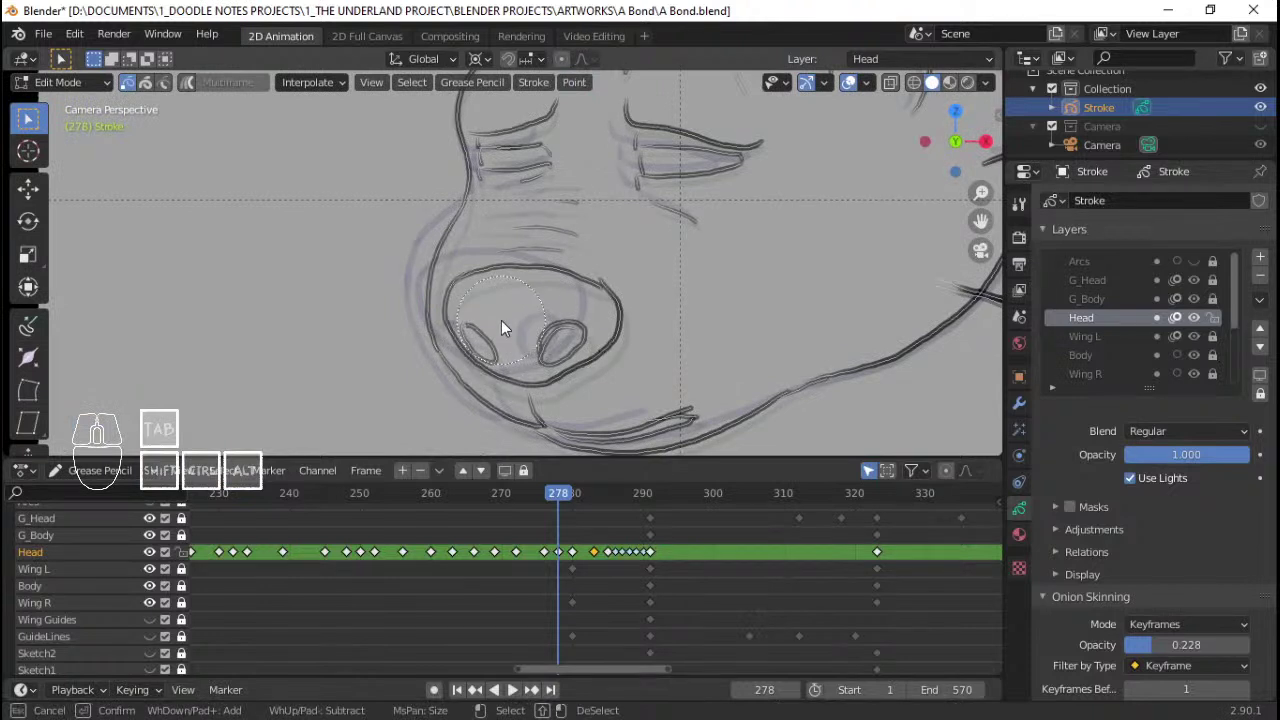
drag(486, 295, 600, 308)
key(ctrl+l)
key(g)
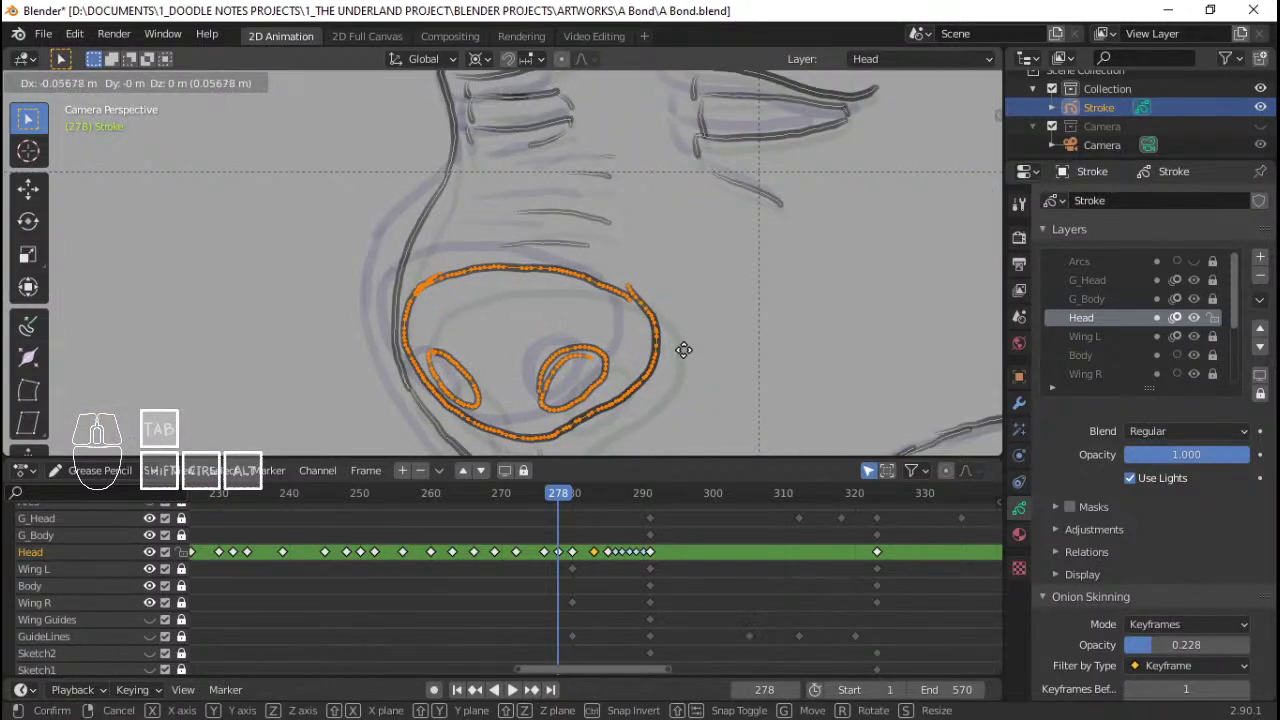
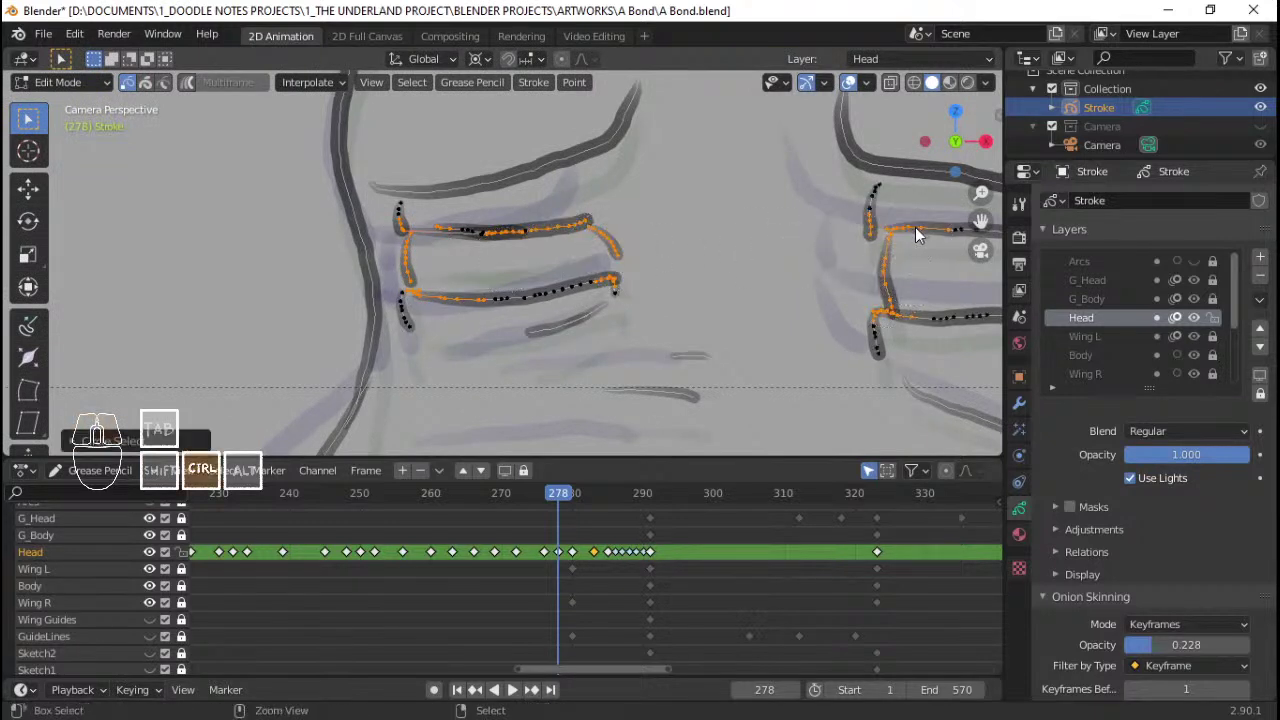
key(ctrl+l)
key(x)
key(Return)
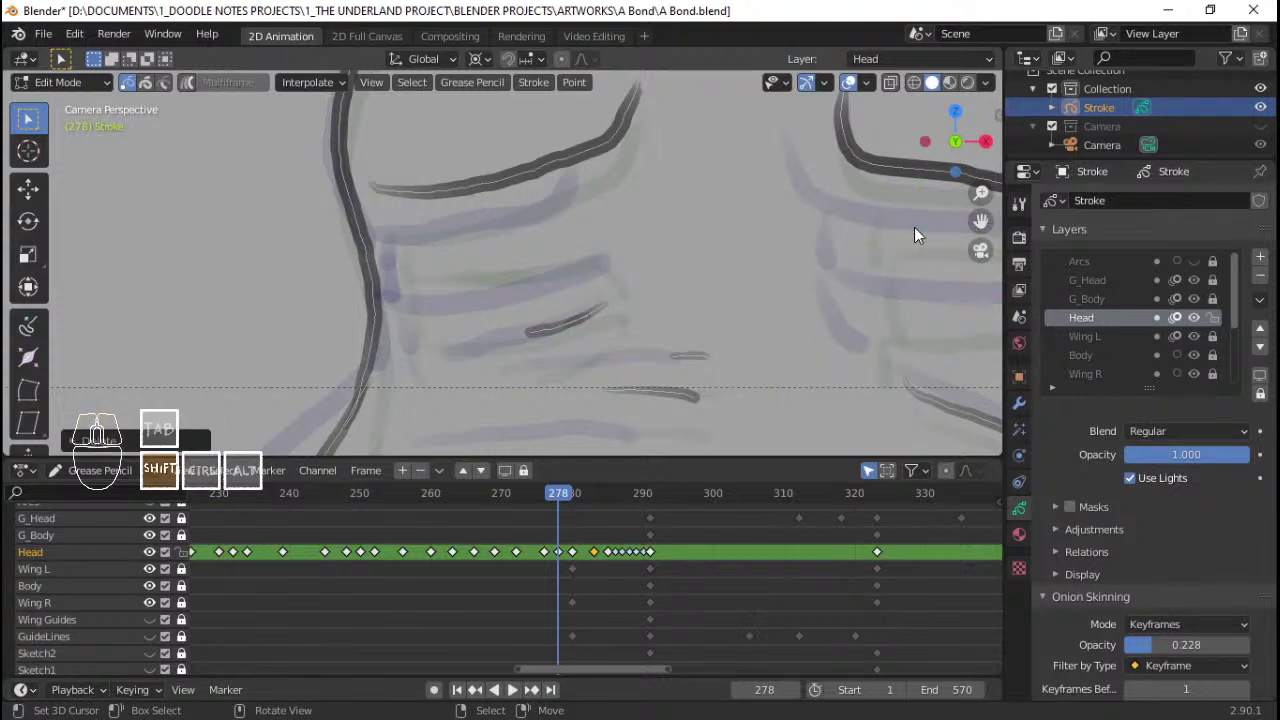
middle_click(573, 283)
Step: Switch to Draw mode with the Pencil brush to redraw over the head
click(570, 167)
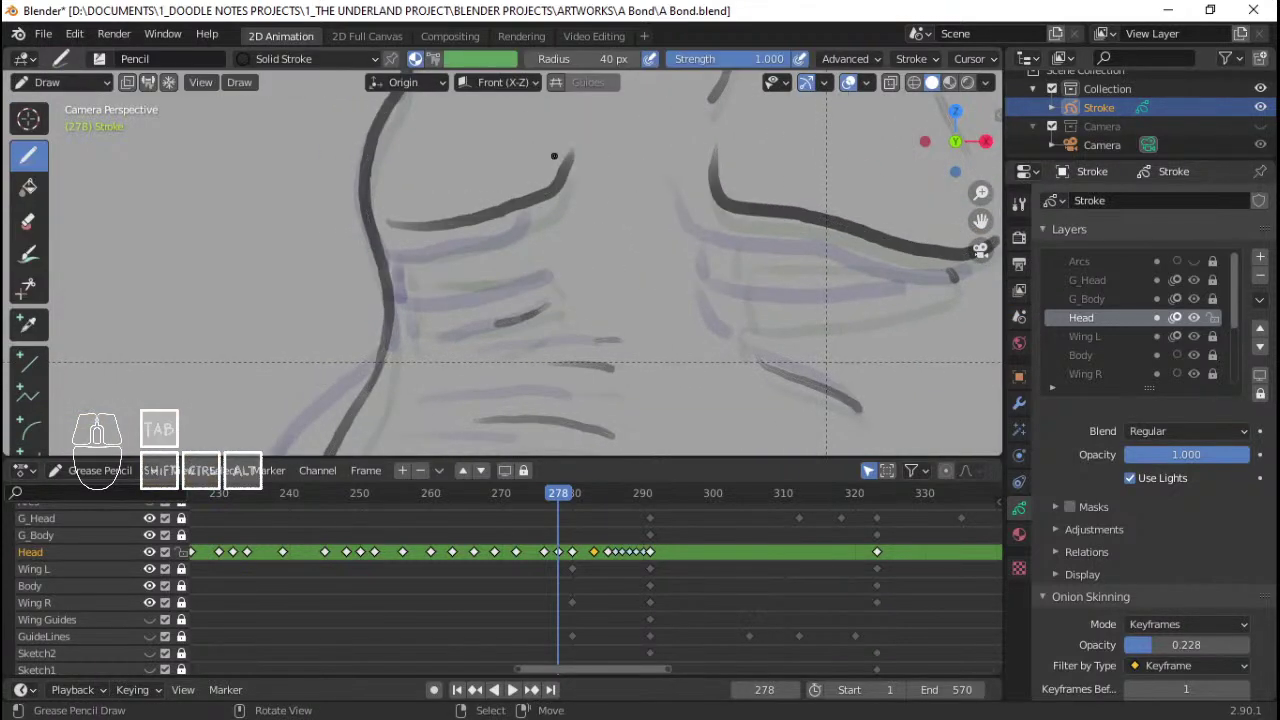
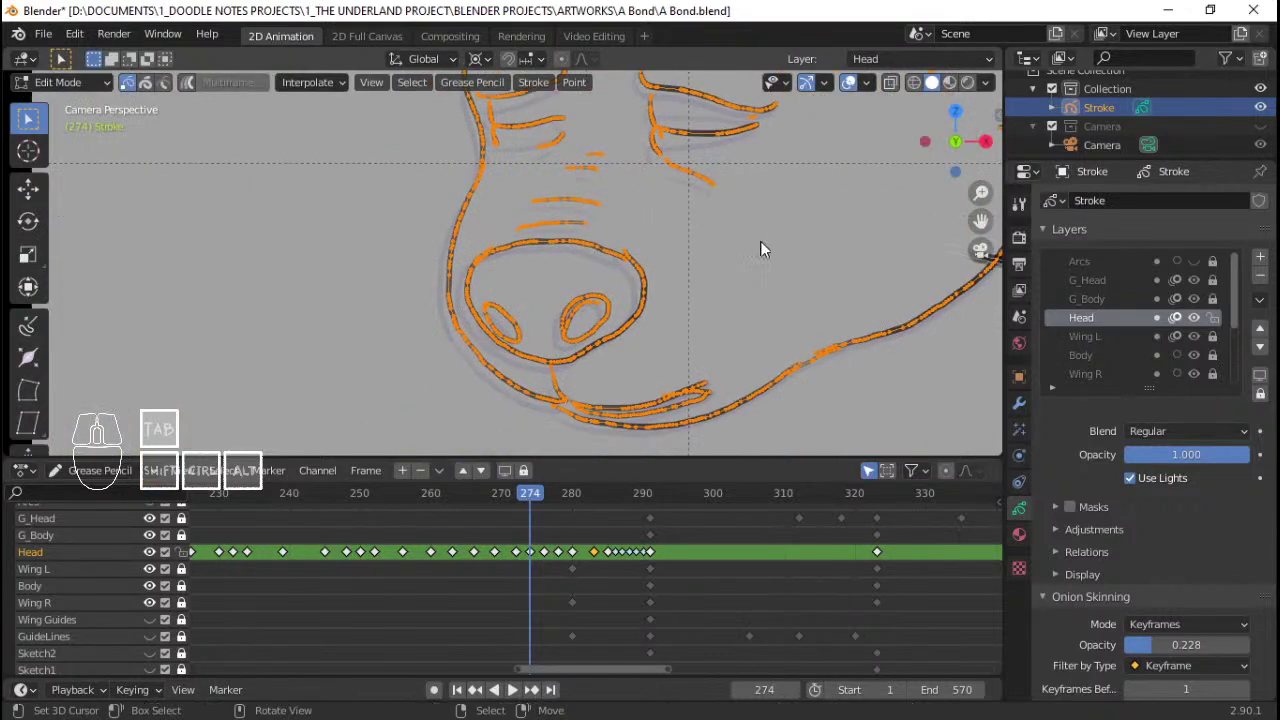
Step: Rotate frame 274's head strokes to tilt the head, then play the frames to check the motion
key(r)
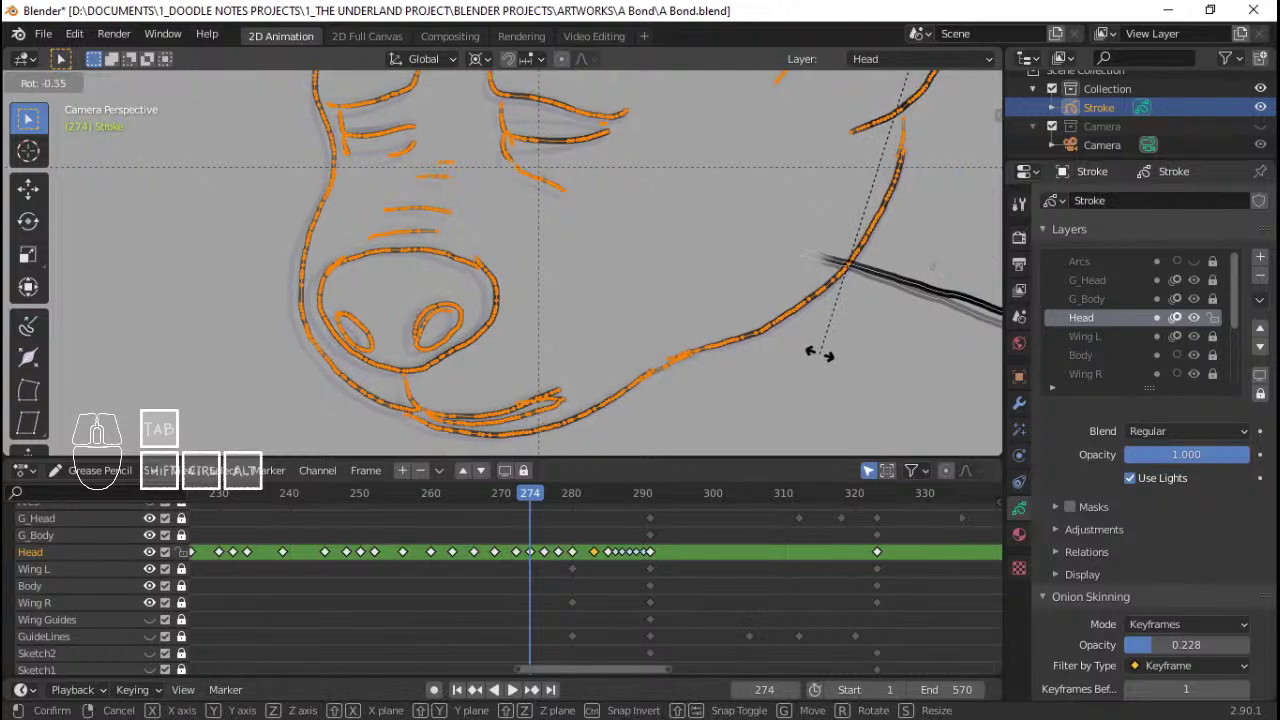
right_click(827, 358)
right_click(336, 349)
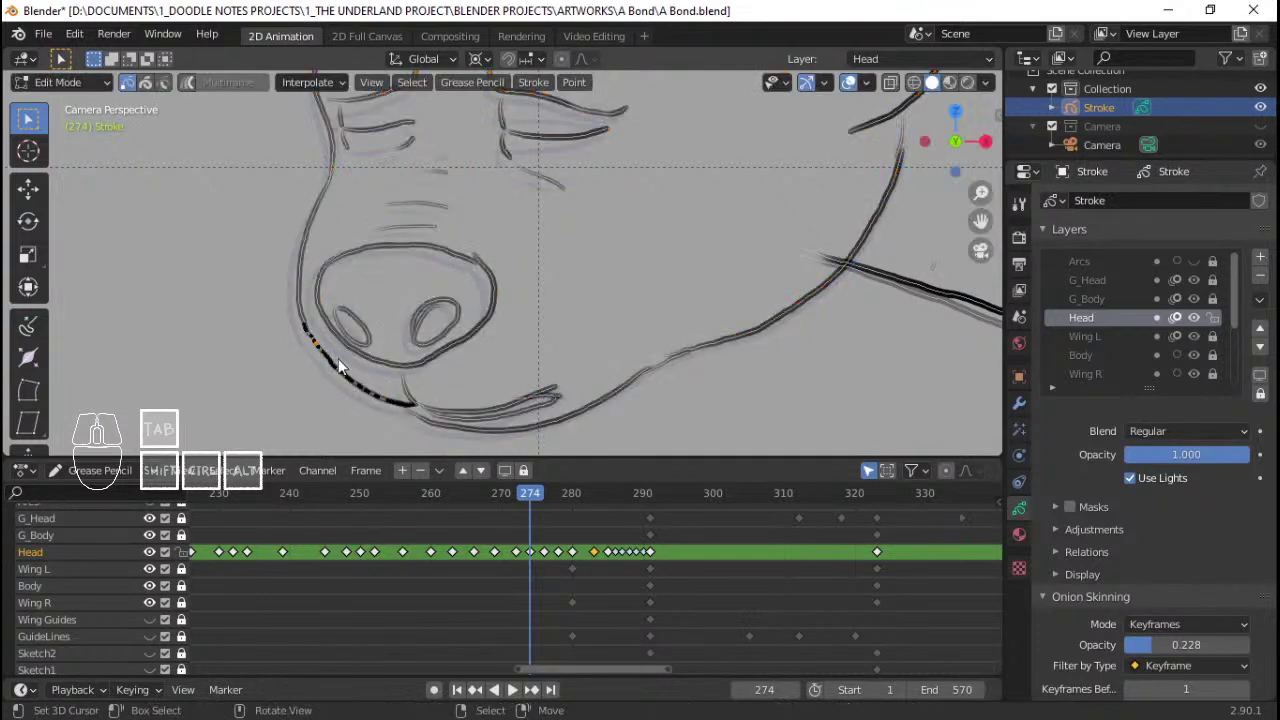
drag(449, 559, 420, 539)
key(space)
key(space)
click(380, 534)
key(space)
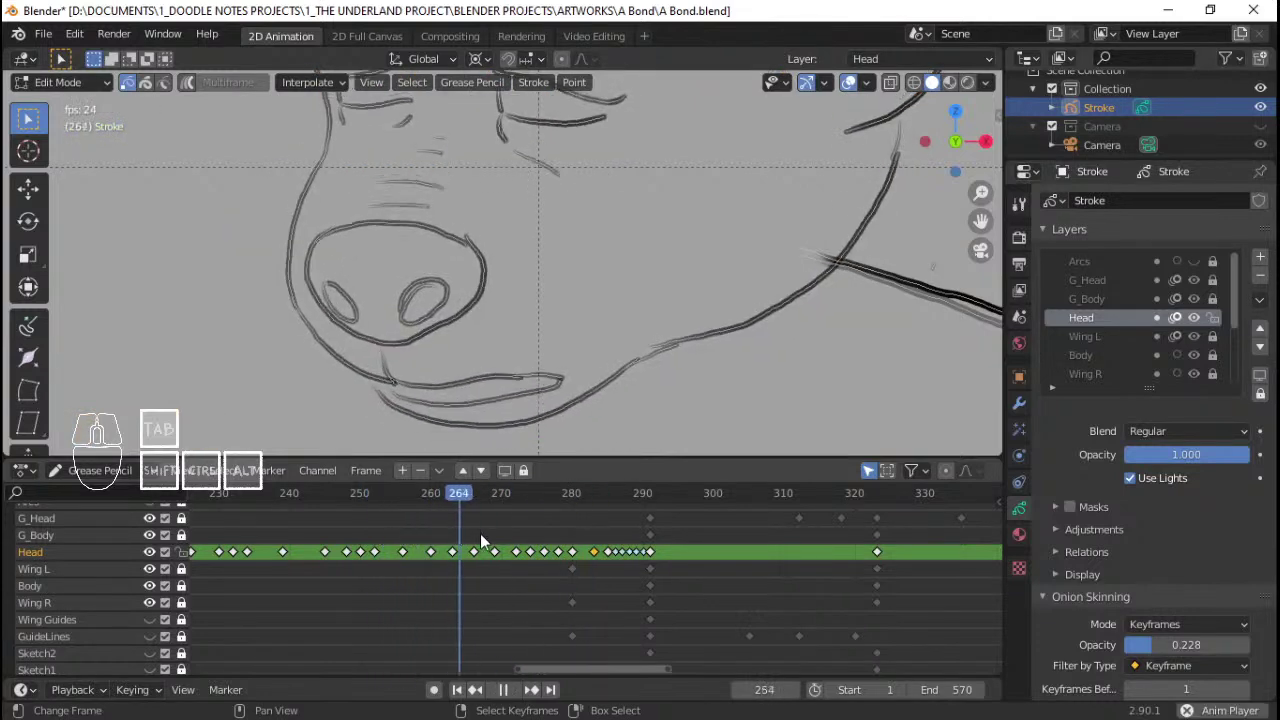
key(space)
drag(514, 553, 541, 549)
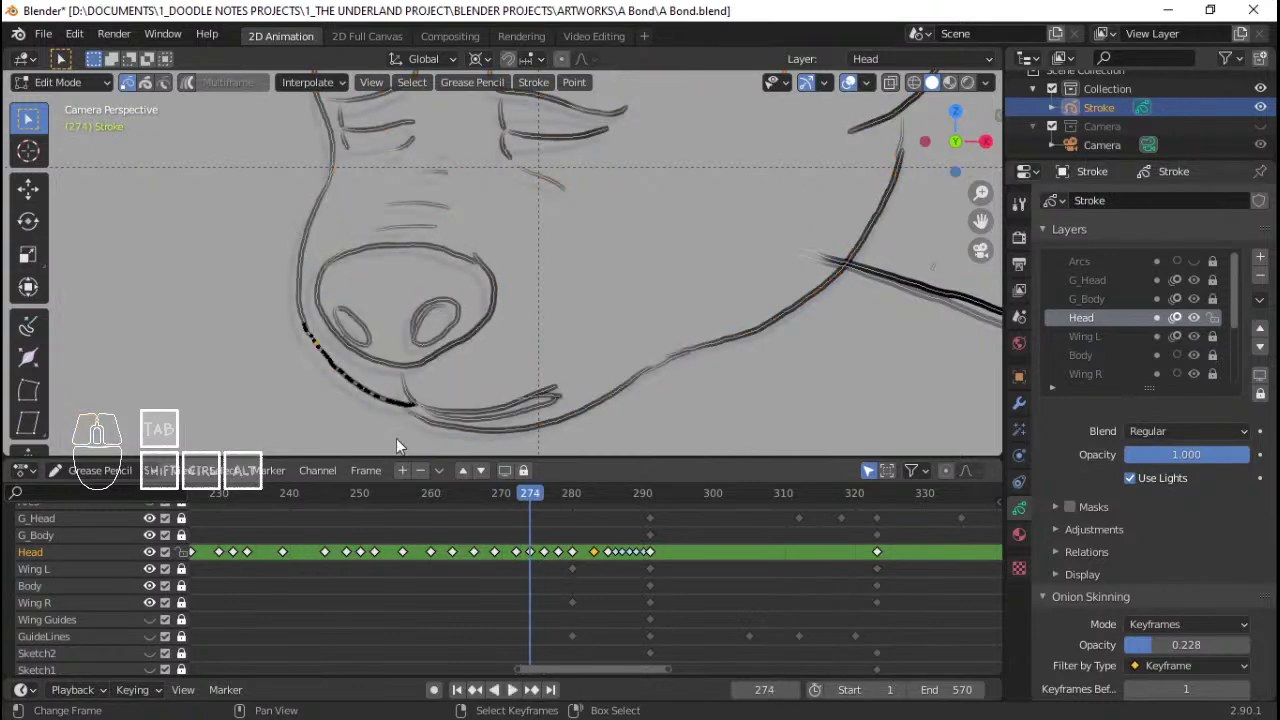
Step: Move the nose outline with proportional editing so nearby wrinkle points follow smoothly
right_click(347, 342)
key(g)
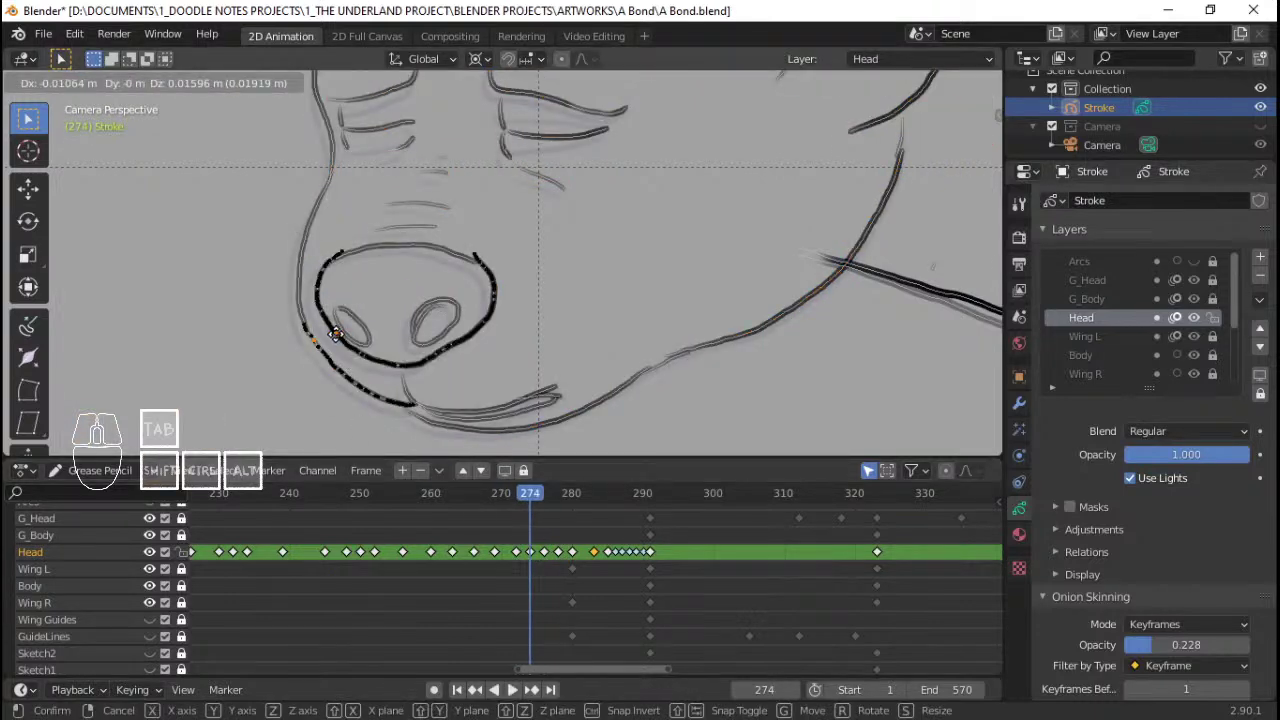
click(571, 66)
click(595, 65)
click(595, 65)
key(g)
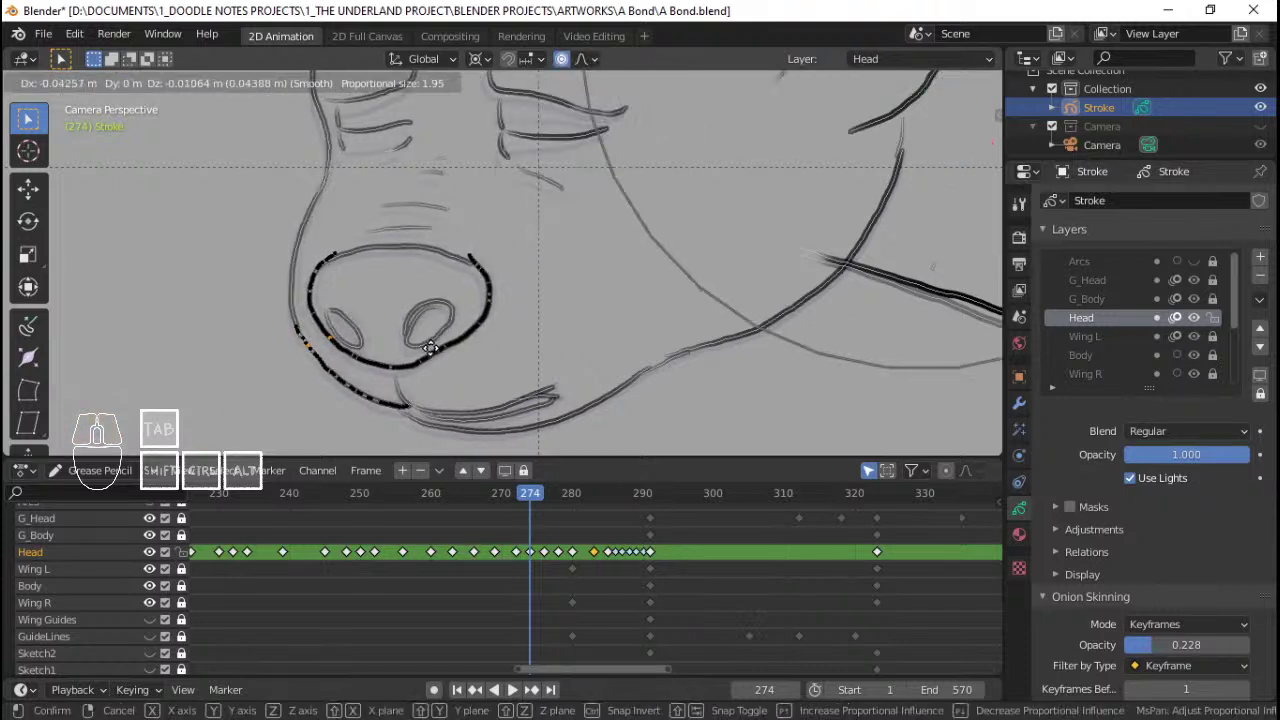
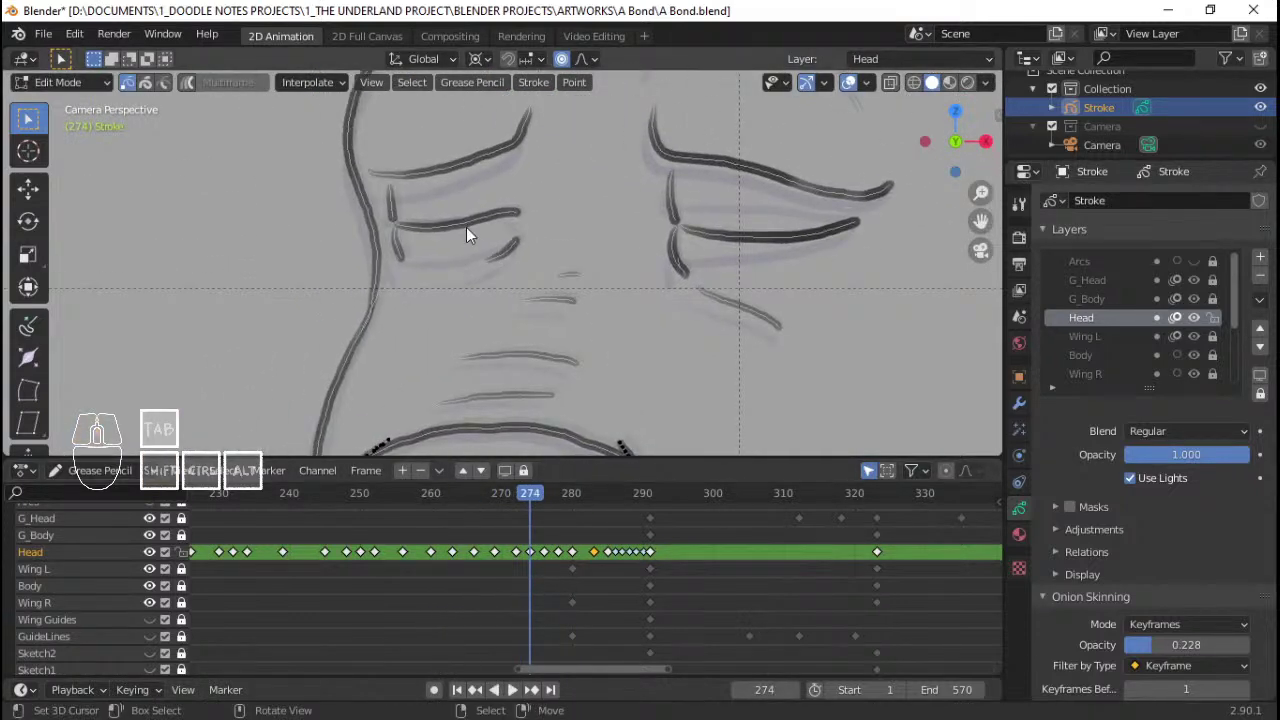
drag(552, 527, 540, 538)
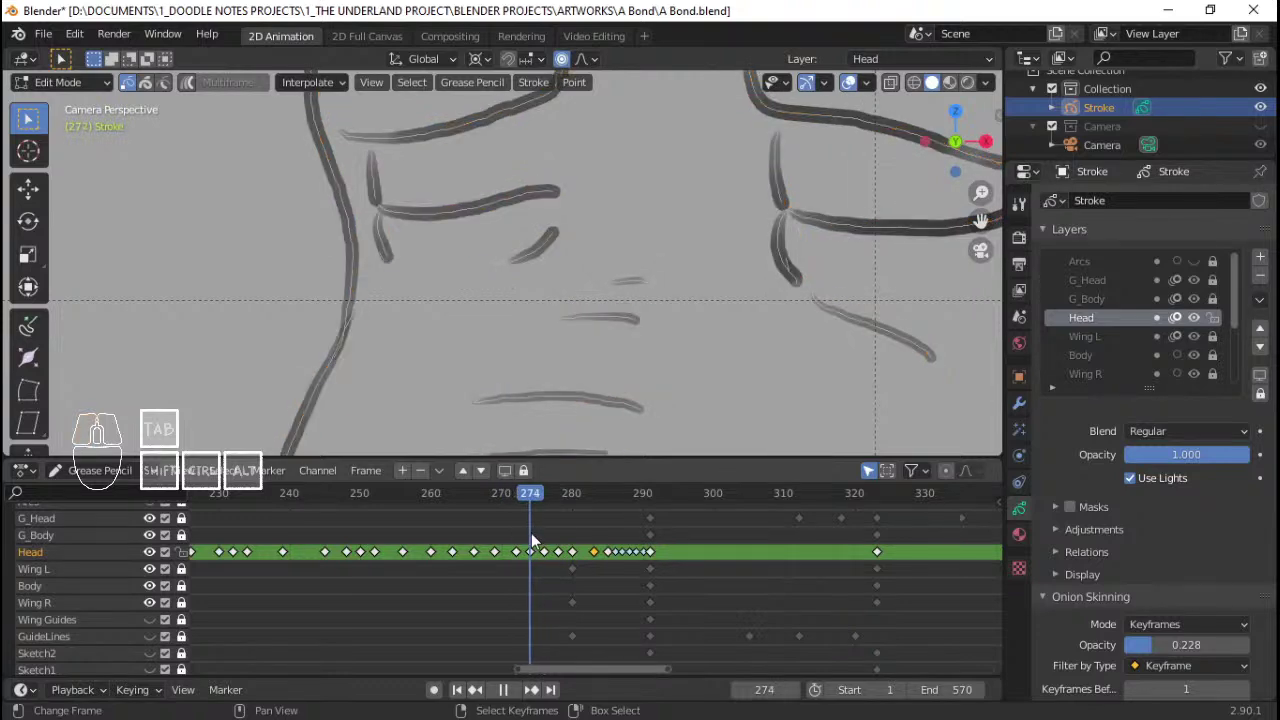
Step: Review the head animation by scrubbing and playing, then undo the last several edits
drag(540, 291, 439, 564)
click(439, 564)
key(space)
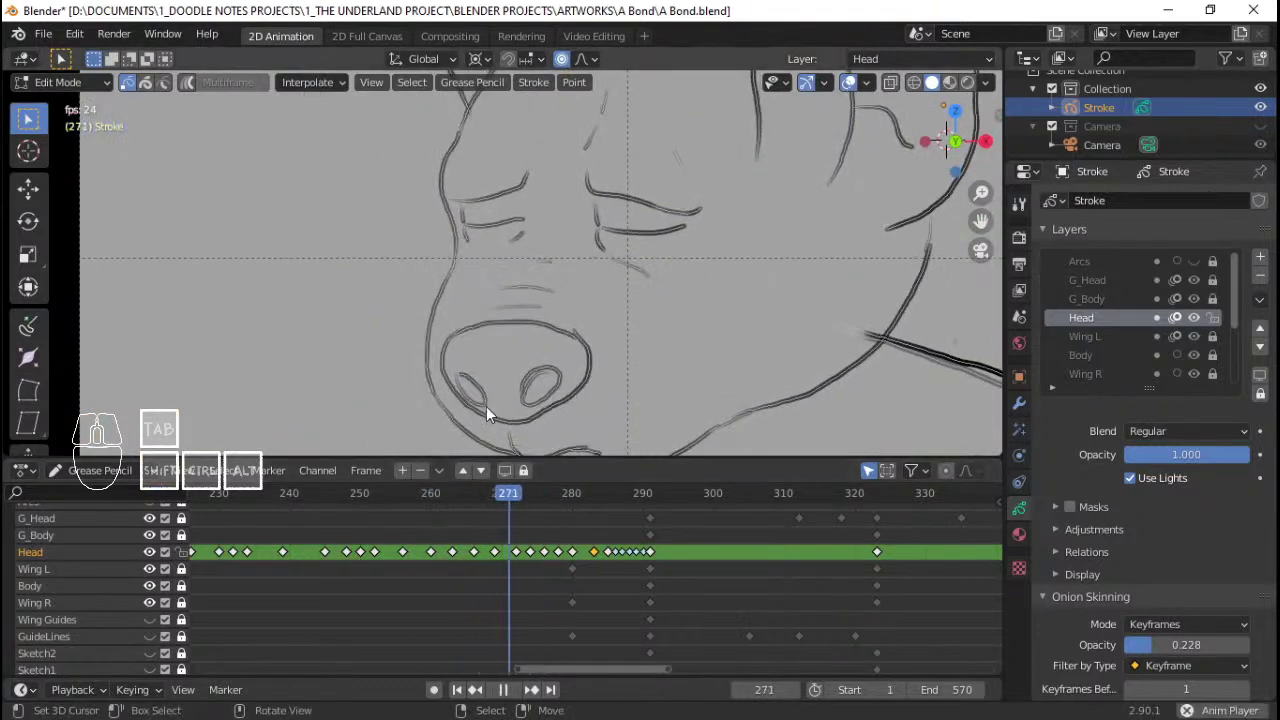
key(space)
key(q)
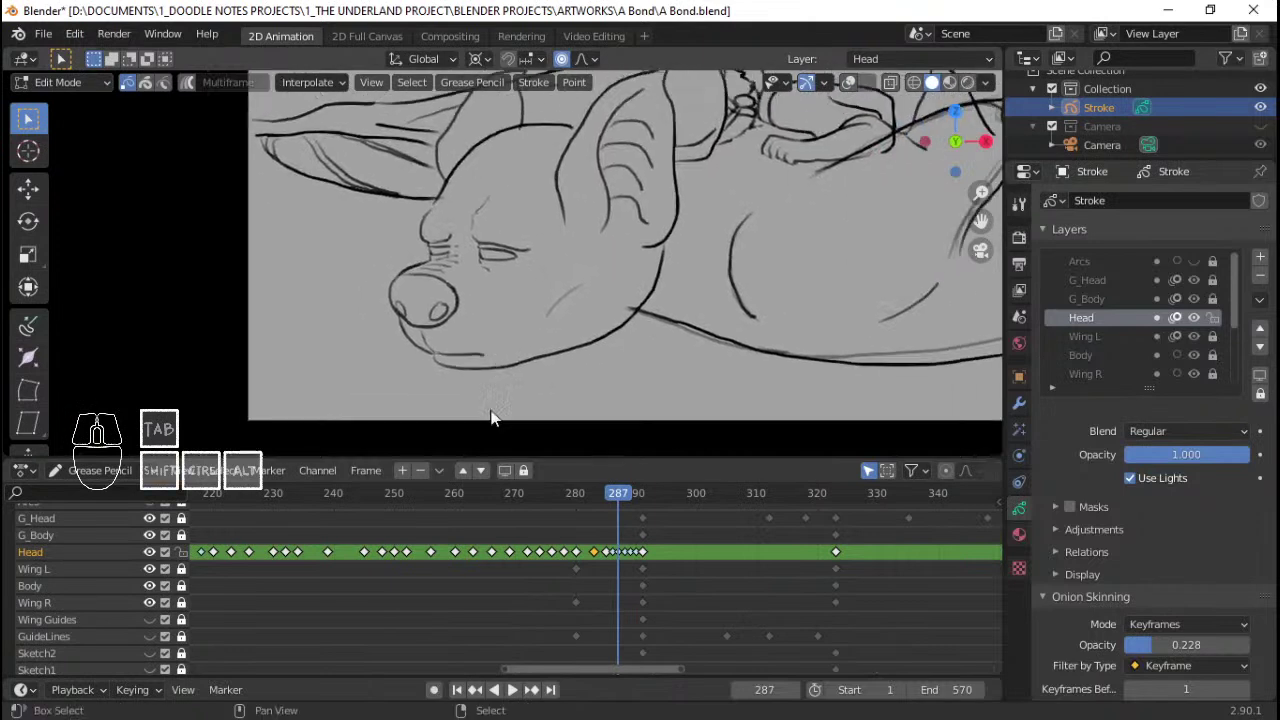
click(509, 602)
key(space)
key(space)
drag(512, 577, 540, 572)
click(539, 572)
key(ctrl+z)
key(ctrl+z)
key(ctrl+z)
key(ctrl+z)
key(ctrl+z)
key(ctrl+z)
key(ctrl+z)
Step: Play back again, spread out the timeline and settle the playhead on frame 274
middle_click(548, 570)
middle_click(559, 570)
key(q)
click(450, 608)
key(space)
key(space)
click(447, 590)
key(space)
key(space)
click(486, 582)
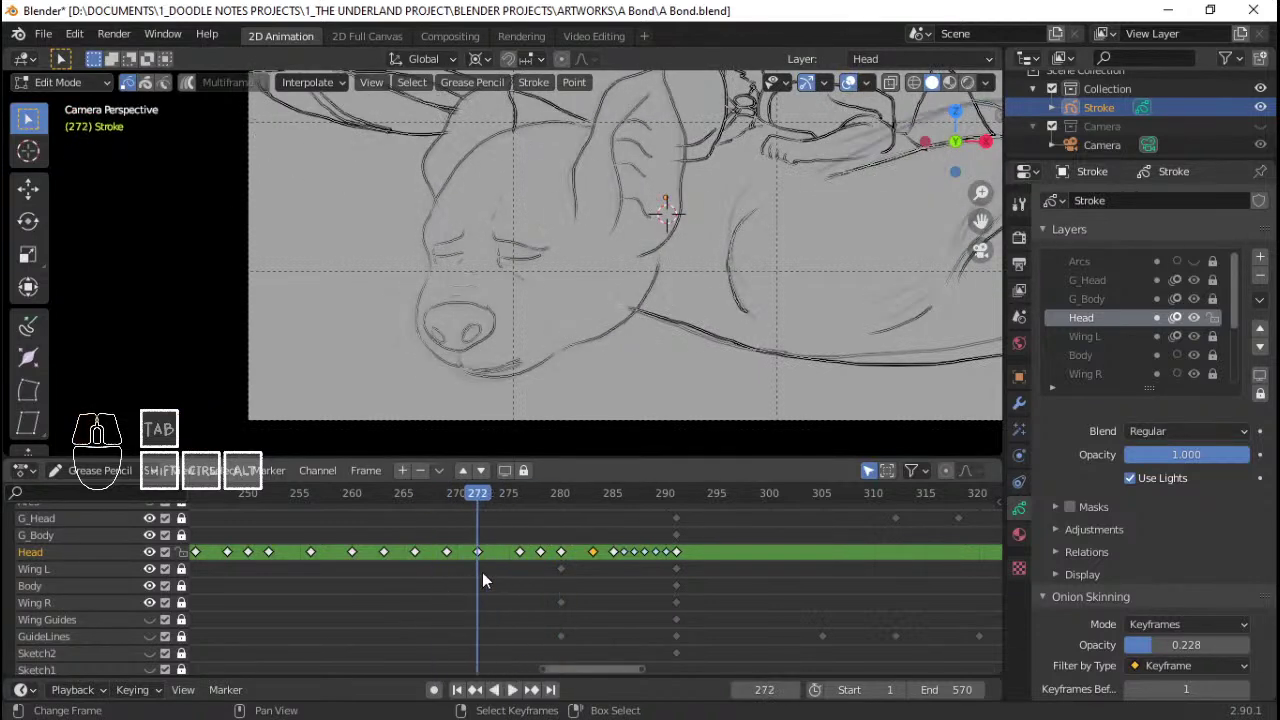
middle_click(539, 561)
drag(532, 564, 446, 569)
middle_click(437, 572)
click(494, 557)
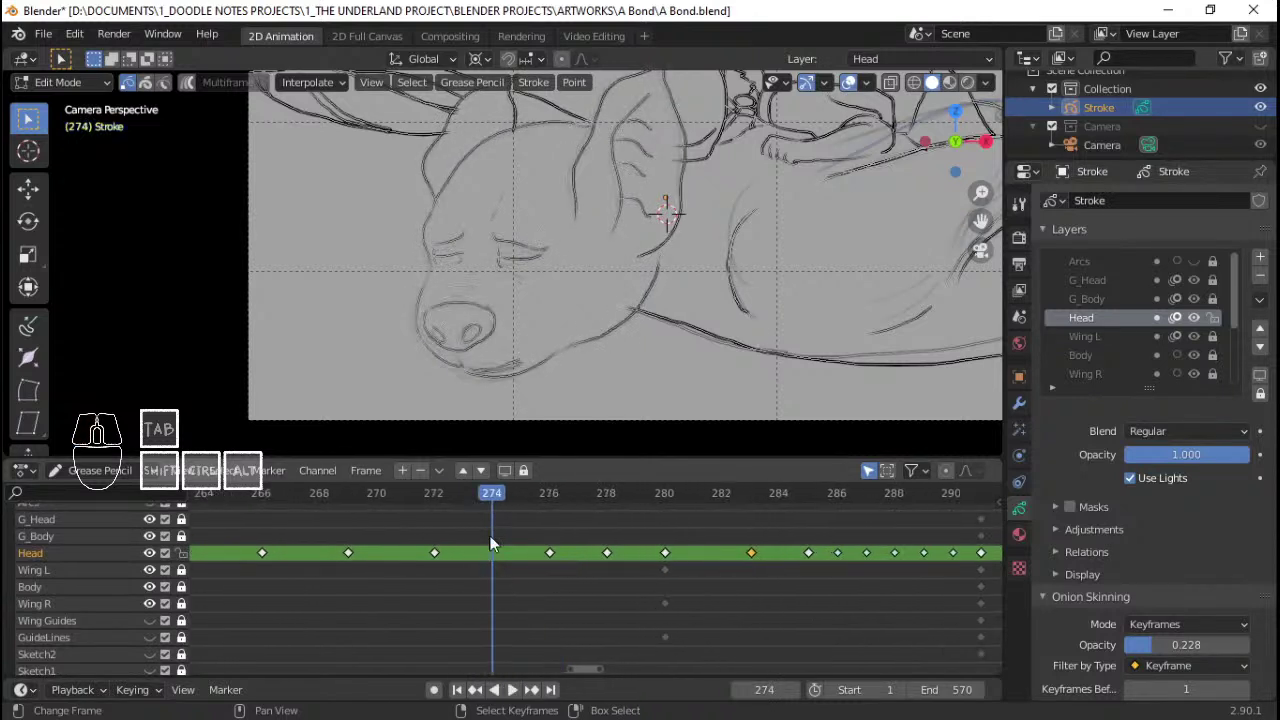
middle_click(493, 562)
middle_click(451, 561)
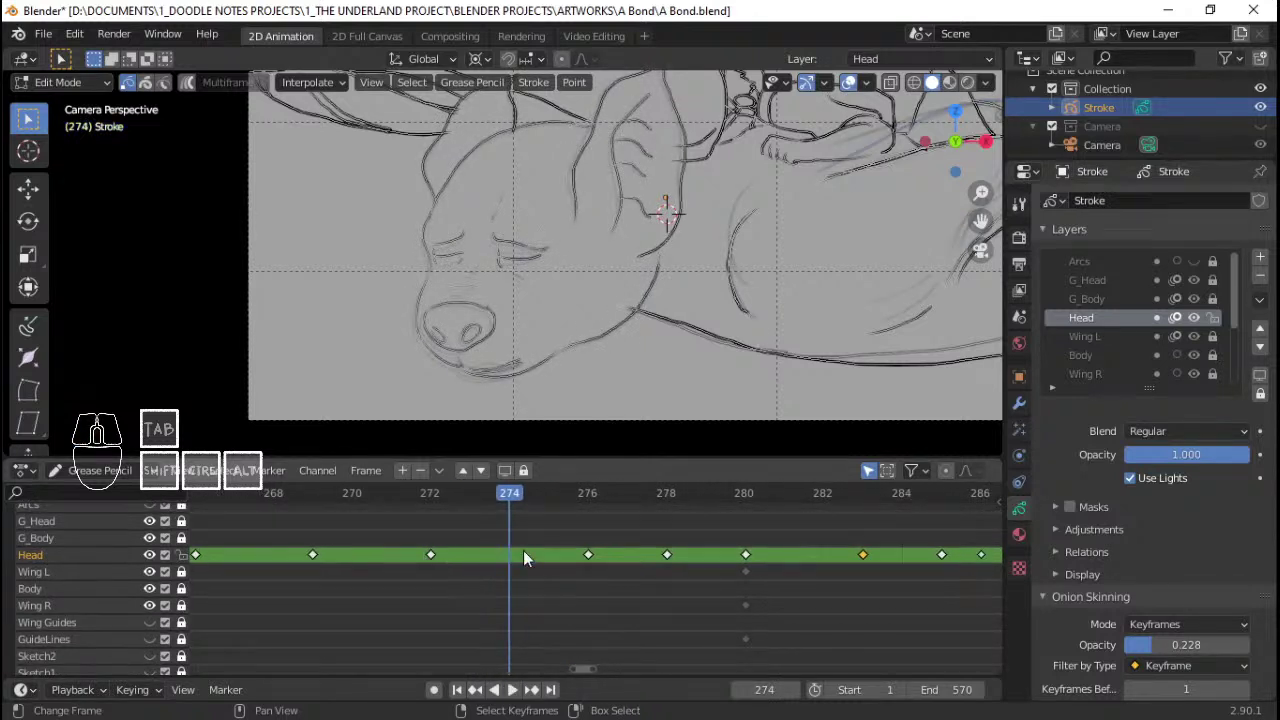
Step: Select all the head strokes on frame 274 and save A Bond.blend
key(a)
middle_click(544, 359)
key(ctrl+s)
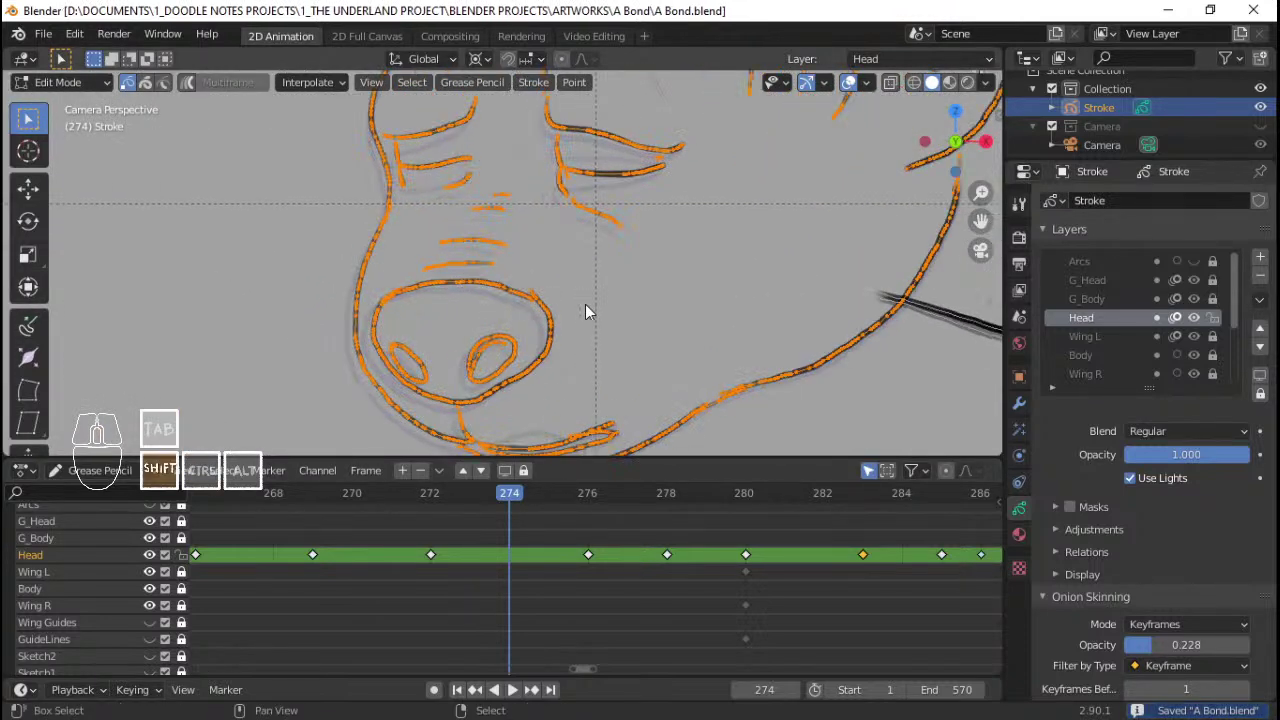
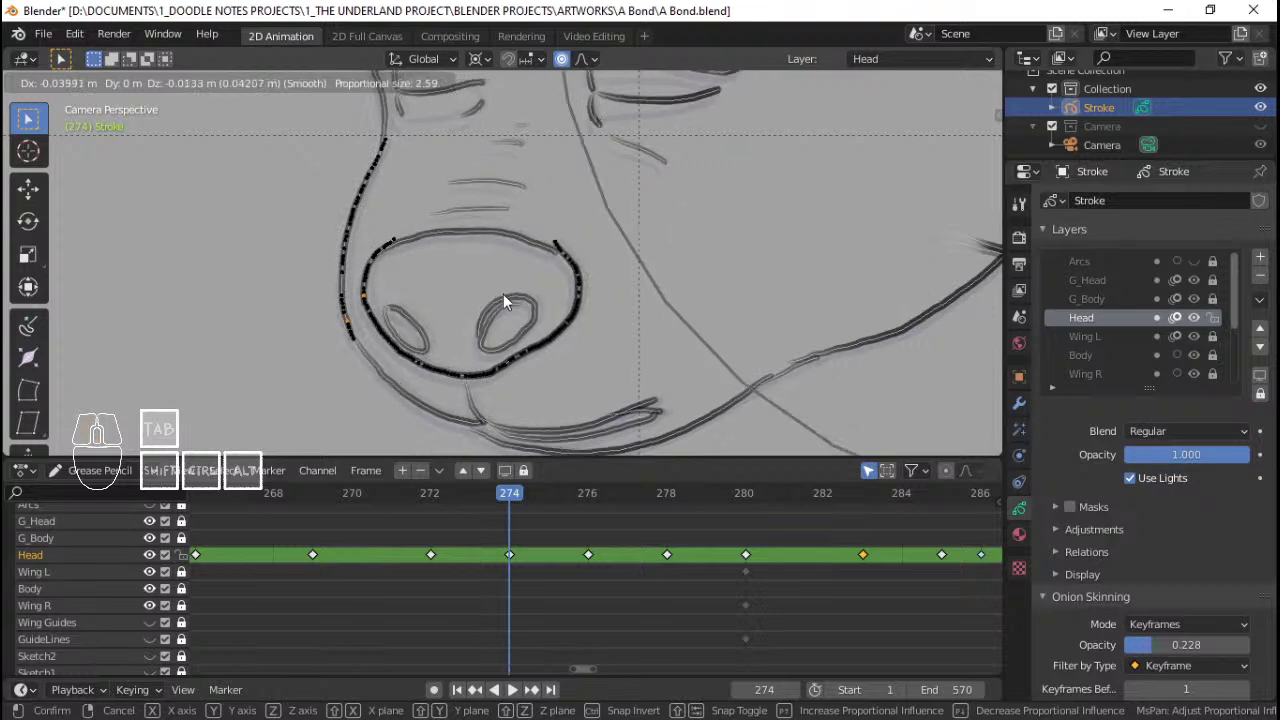
Step: Nudge the nose outline into its new position and inspect the forehead wrinkle lines
drag(535, 264, 505, 343)
middle_click(515, 354)
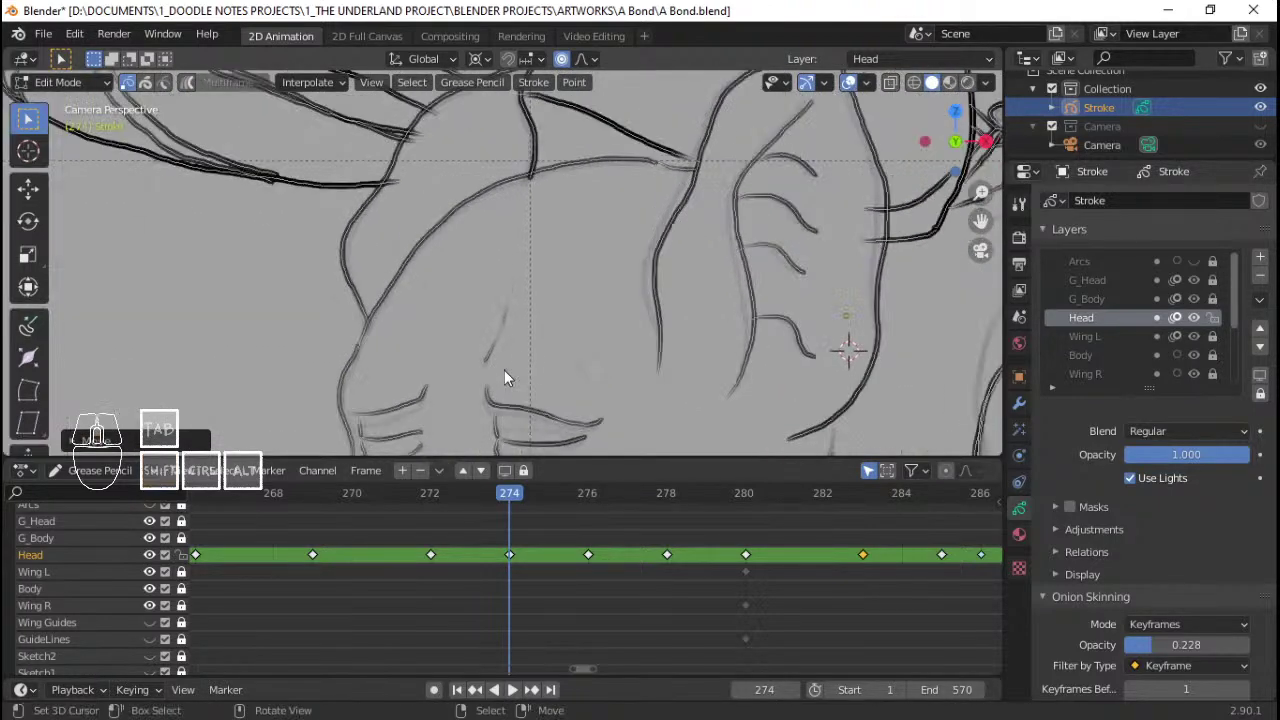
right_click(669, 272)
key(g)
click(676, 285)
drag(611, 278, 624, 246)
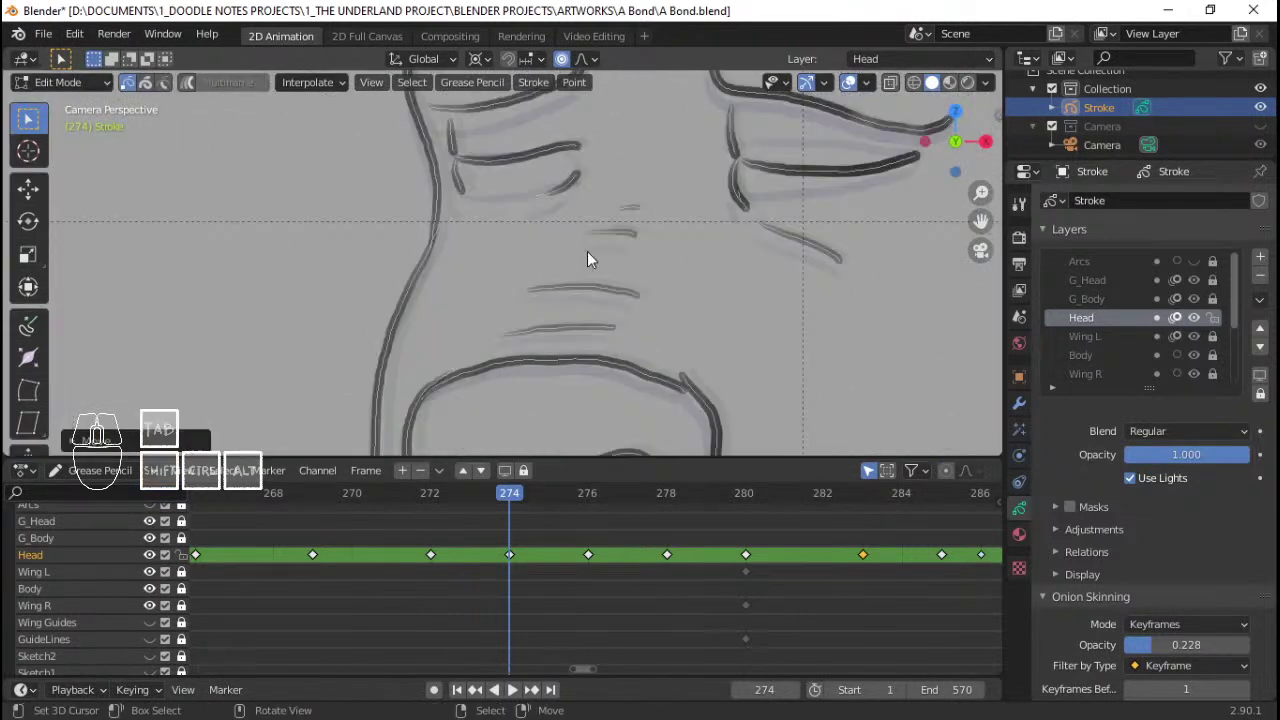
key(a)
key(g)
key(alt+a)
Step: Circle-select both groups of eye wrinkle strokes and delete them
key(c)
drag(432, 276, 568, 261)
click(568, 261)
drag(568, 261, 800, 291)
key(c)
drag(822, 273, 840, 287)
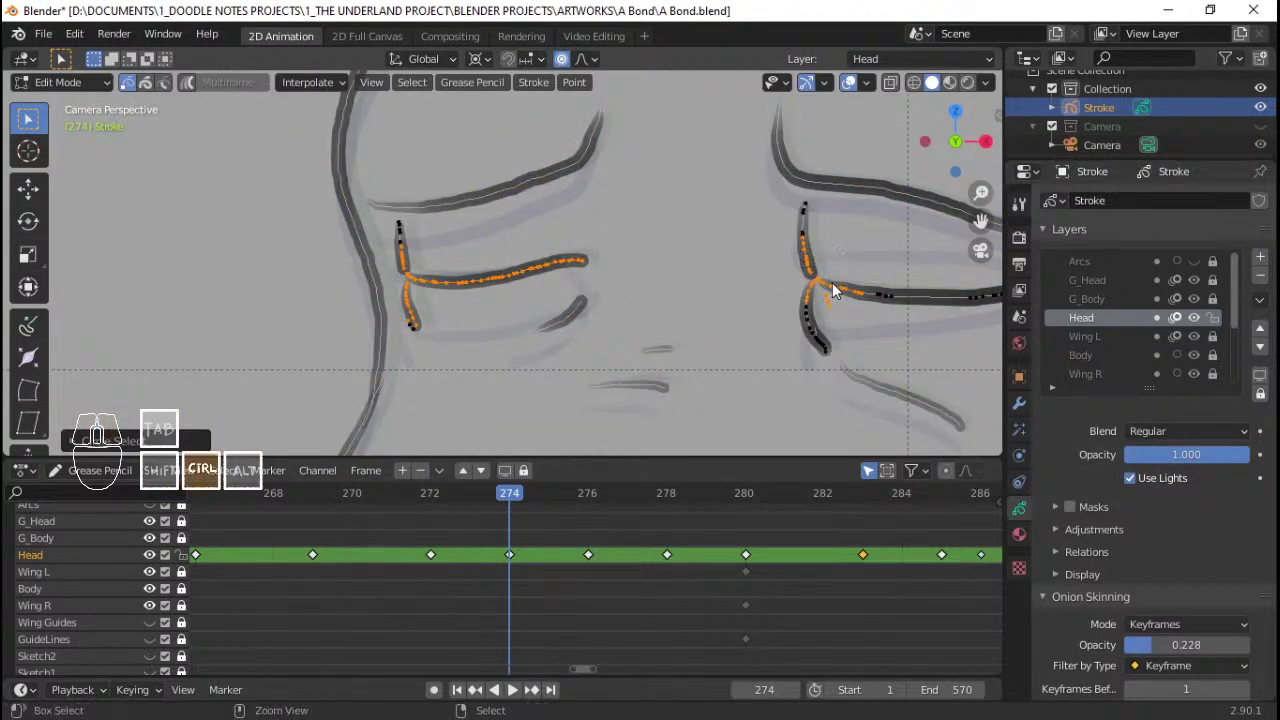
key(ctrl+l)
key(x)
key(Return)
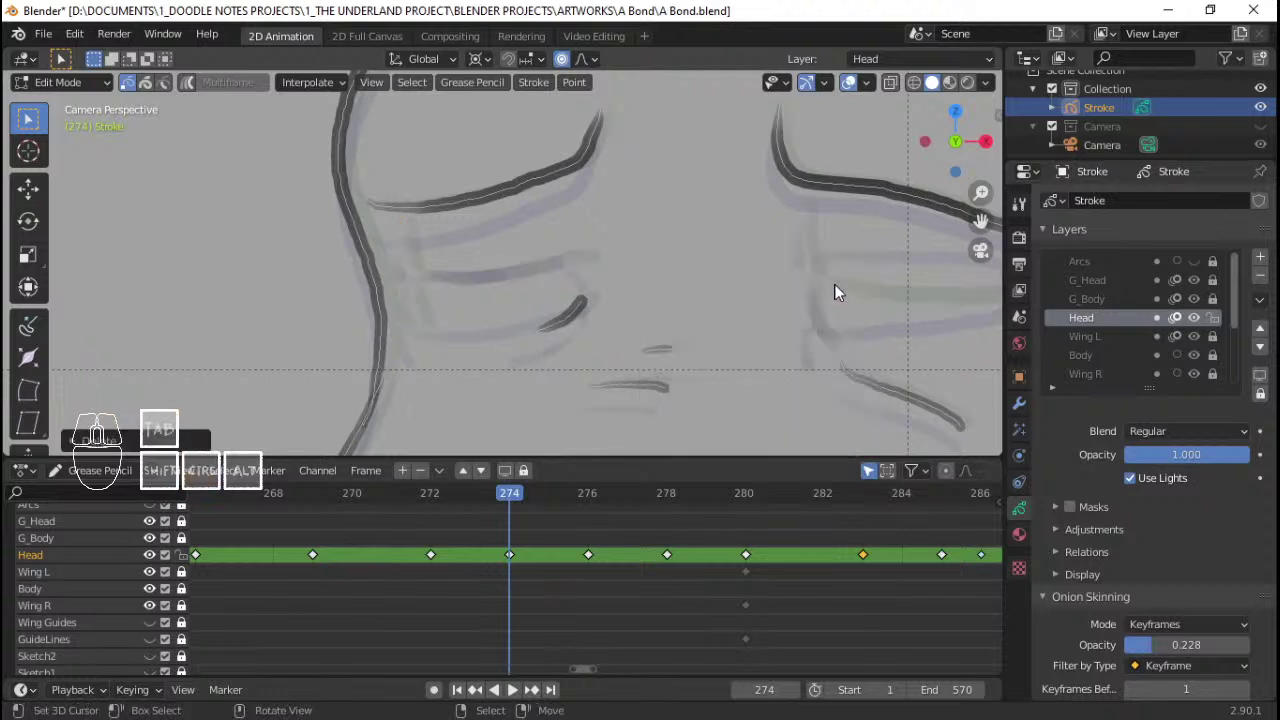
Step: Switch to Draw mode with the Pencil brush to redraw the wrinkles
key(ctrl+Tab)
click(825, 229)
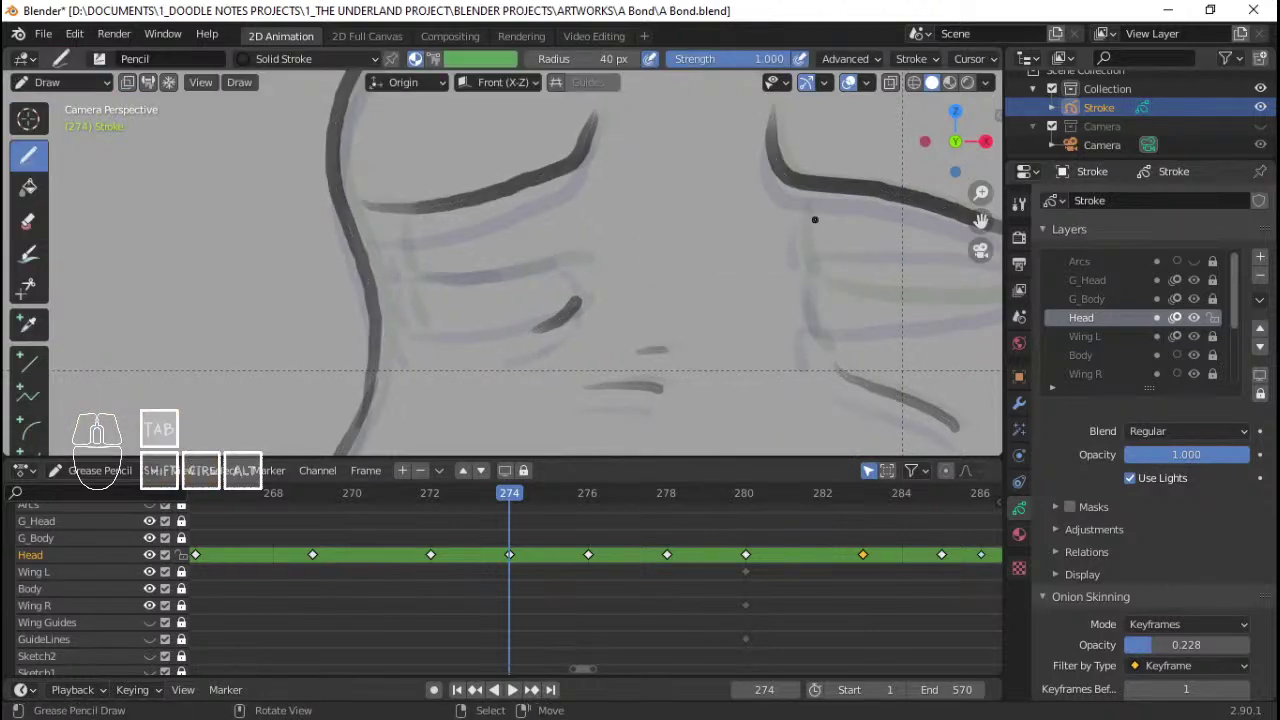
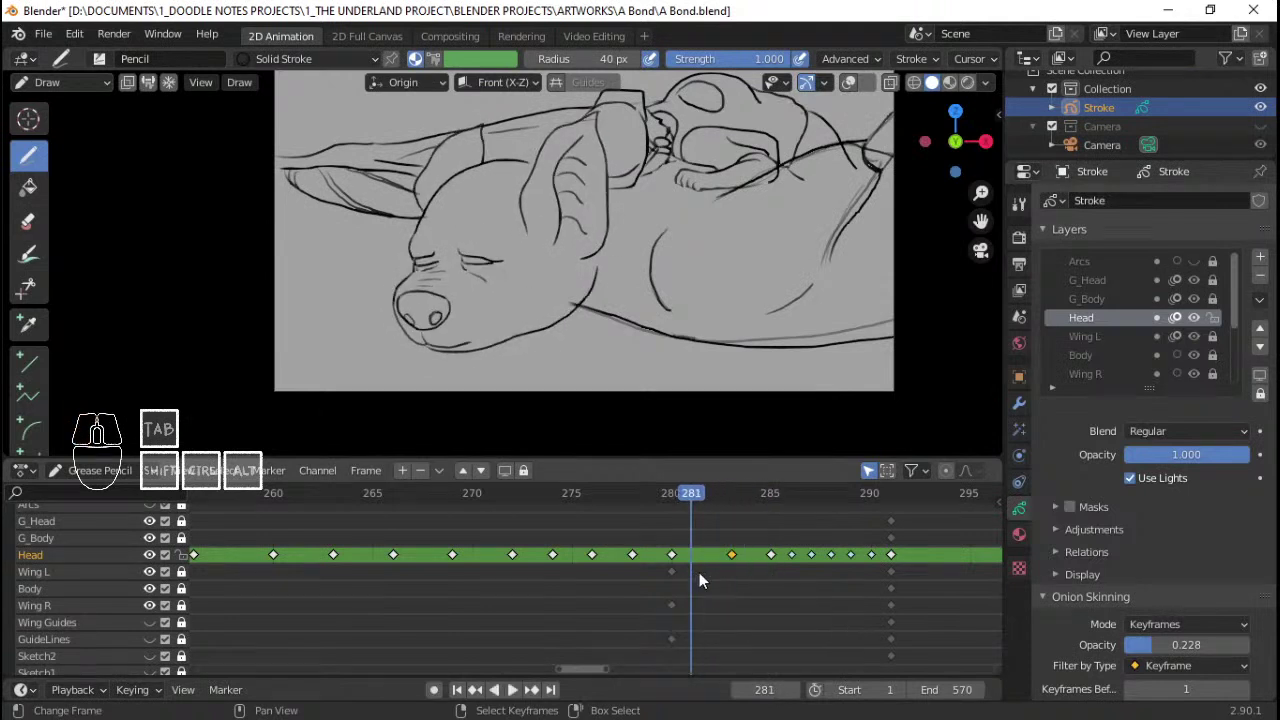
Step: Confirm the proportional rotation of frame 281's head strokes and play the animation
middle_click(705, 574)
middle_click(751, 563)
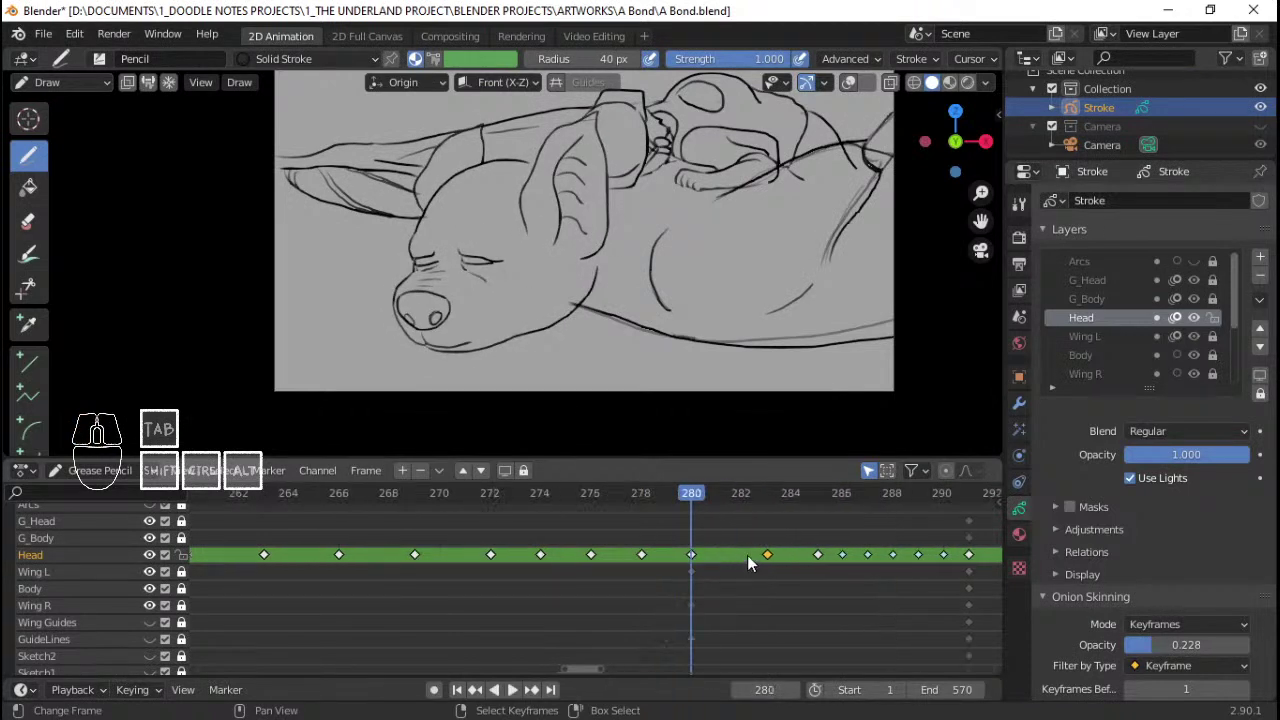
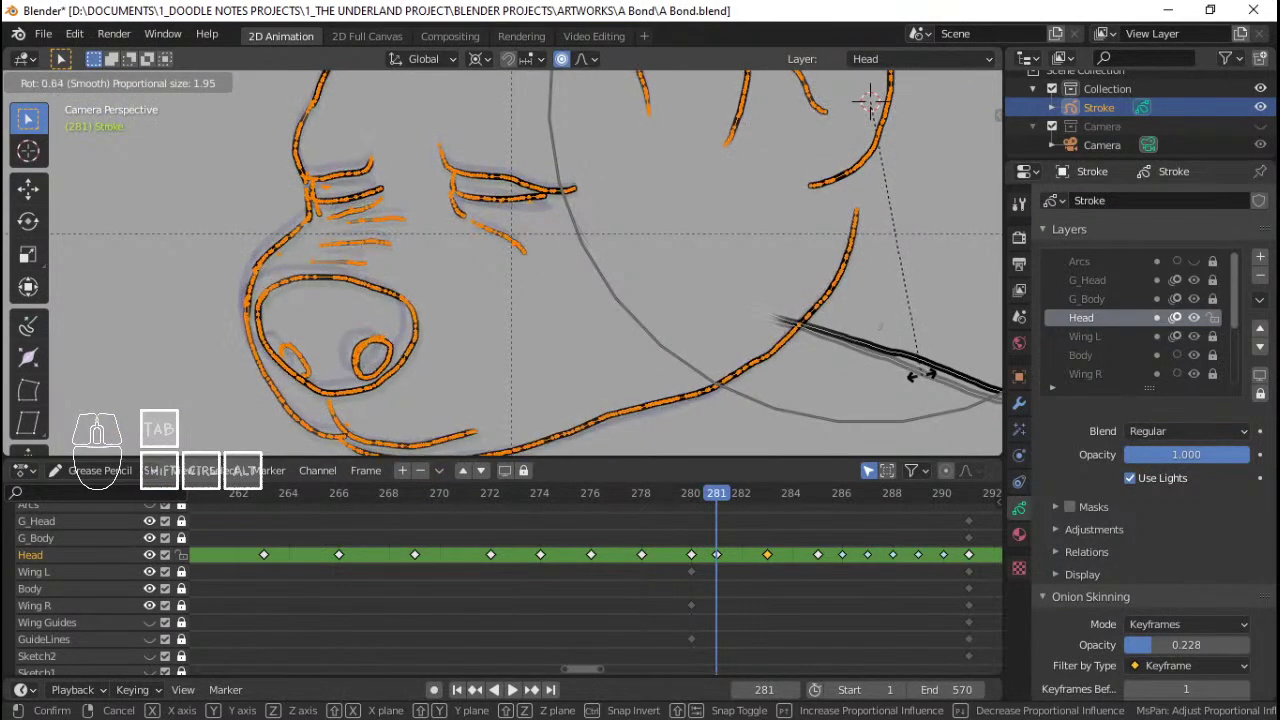
click(926, 380)
click(571, 584)
key(q)
key(space)
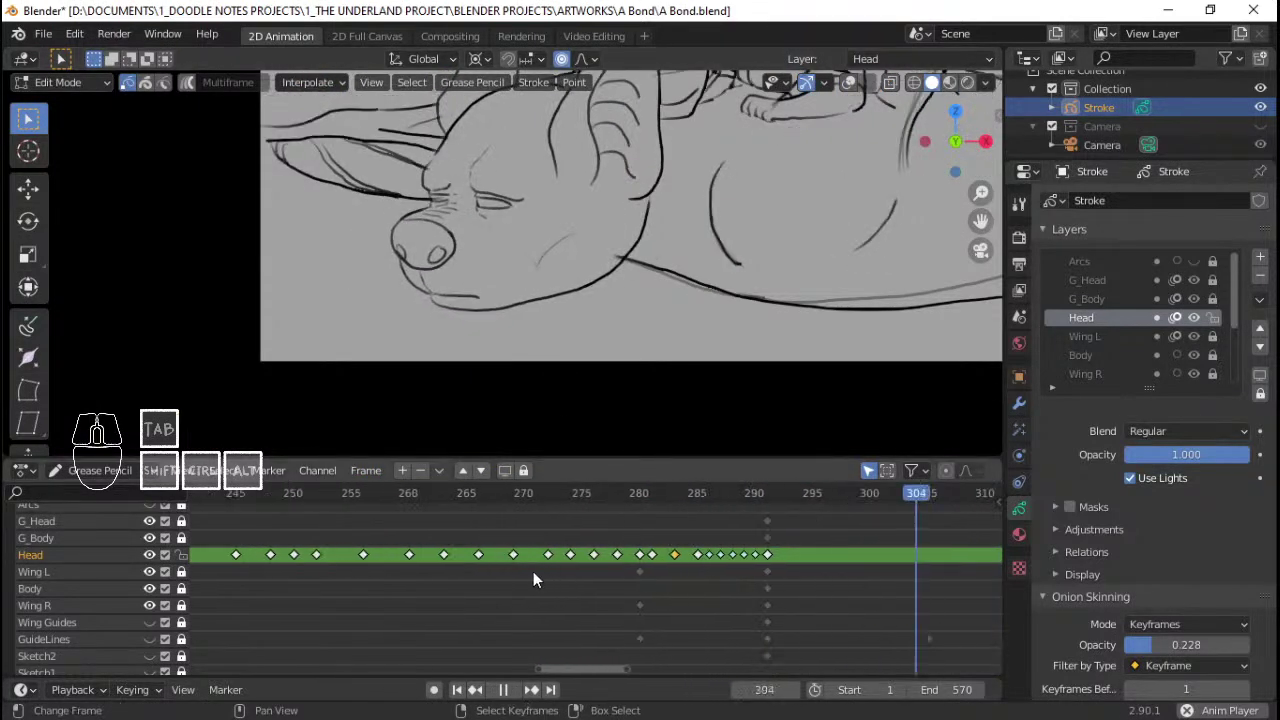
Step: Play and scrub the animation, zooming out to see the whole frame
click(338, 560)
middle_click(616, 247)
middle_click(619, 230)
middle_click(622, 231)
key(space)
click(406, 566)
key(space)
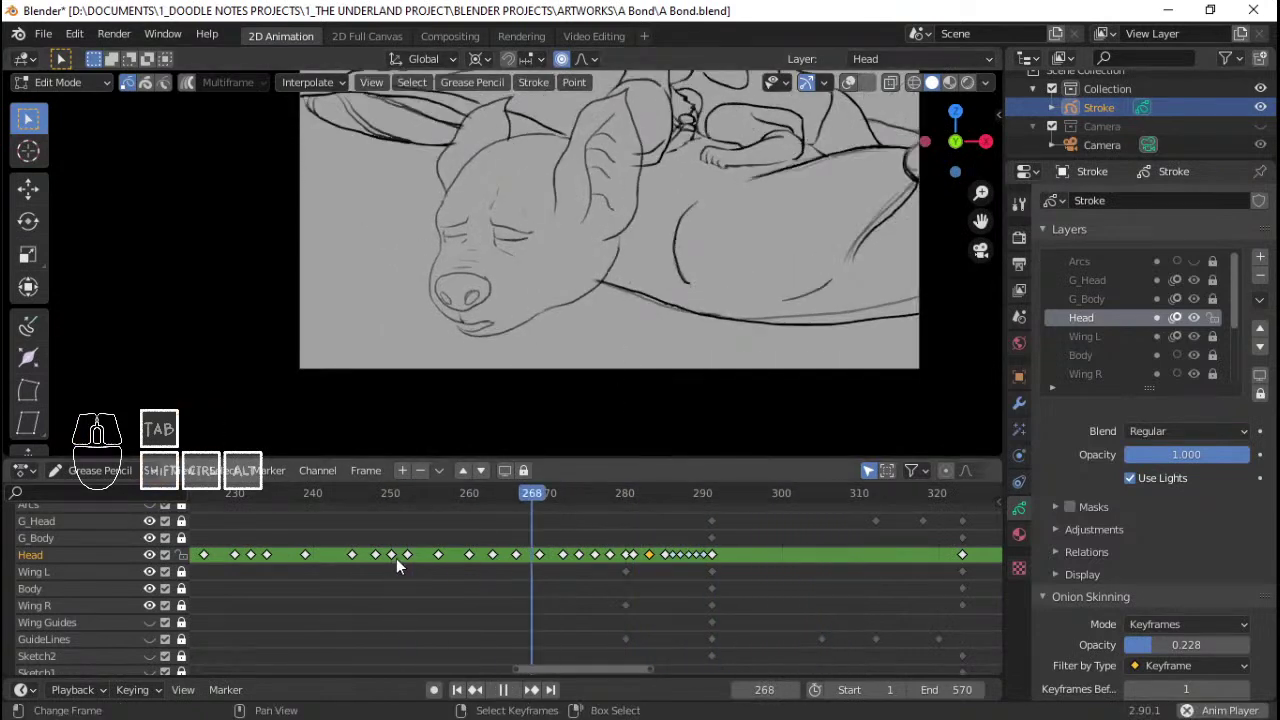
key(space)
click(590, 555)
key(space)
middle_click(721, 300)
drag(726, 322, 655, 362)
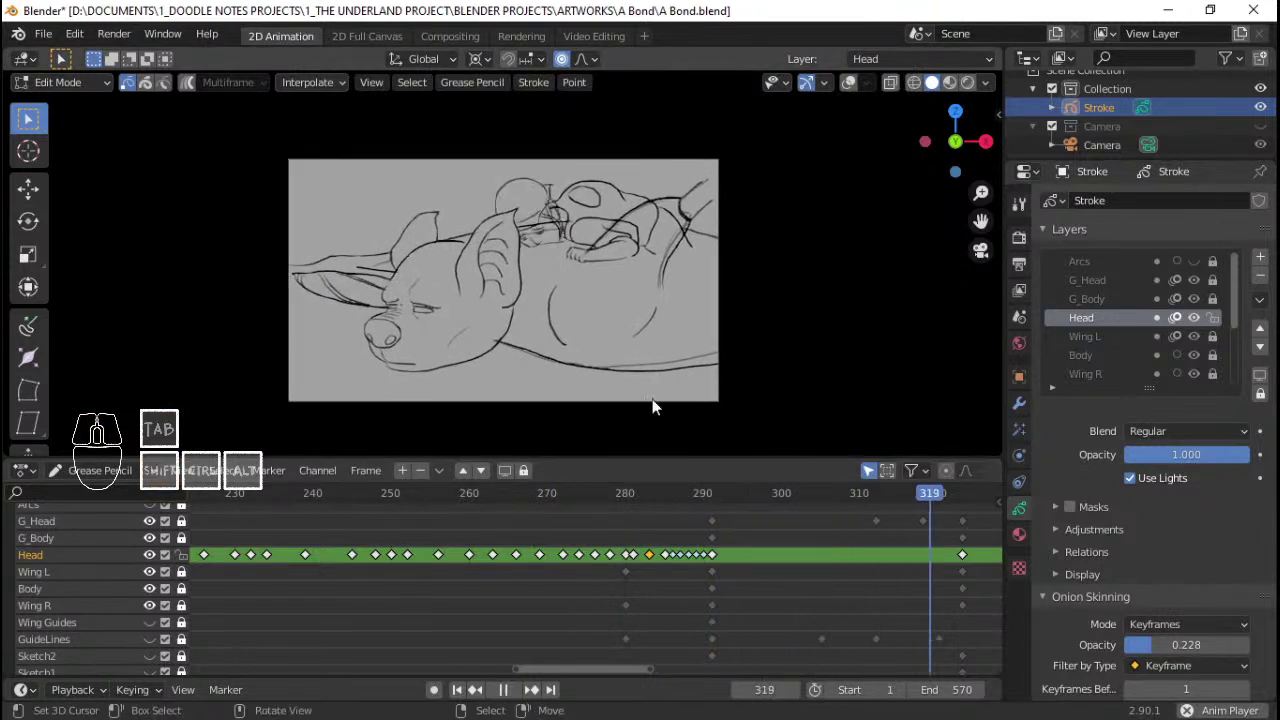
middle_click(868, 584)
key(space)
click(542, 569)
key(space)
key(space)
Step: Replay the animation repeatedly from the start to review the head motion
click(296, 569)
key(space)
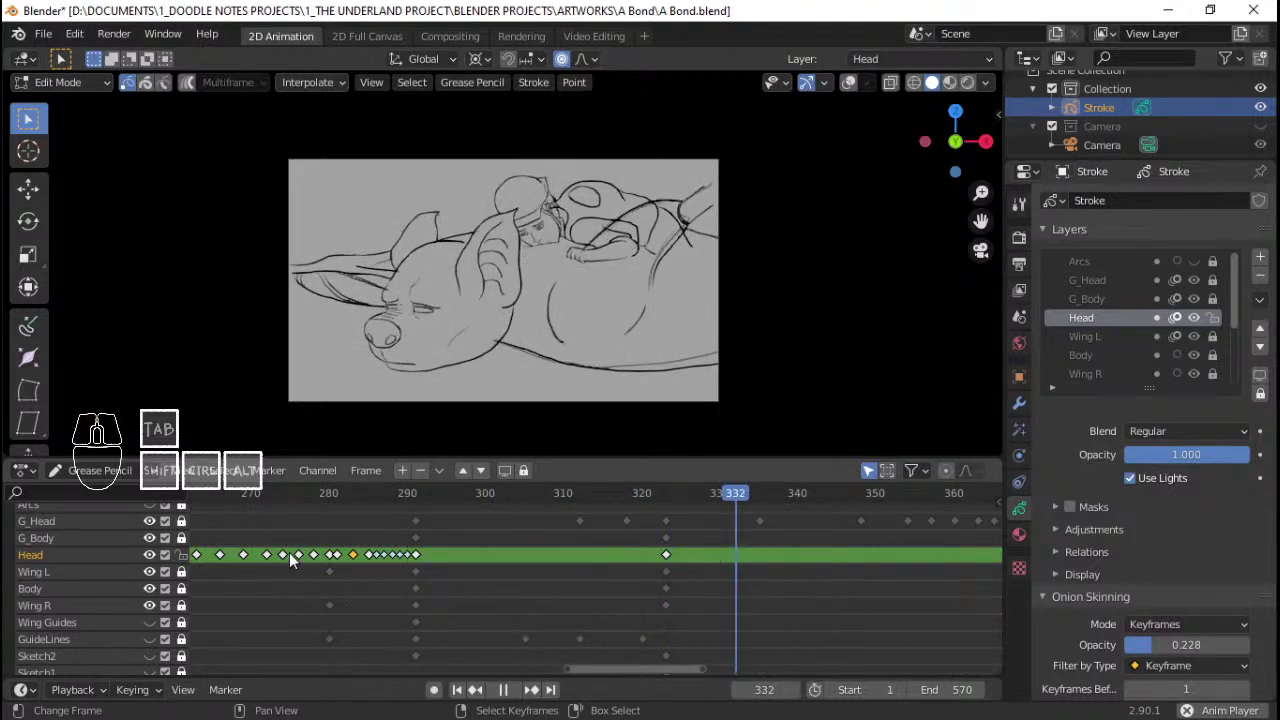
key(space)
click(299, 552)
key(space)
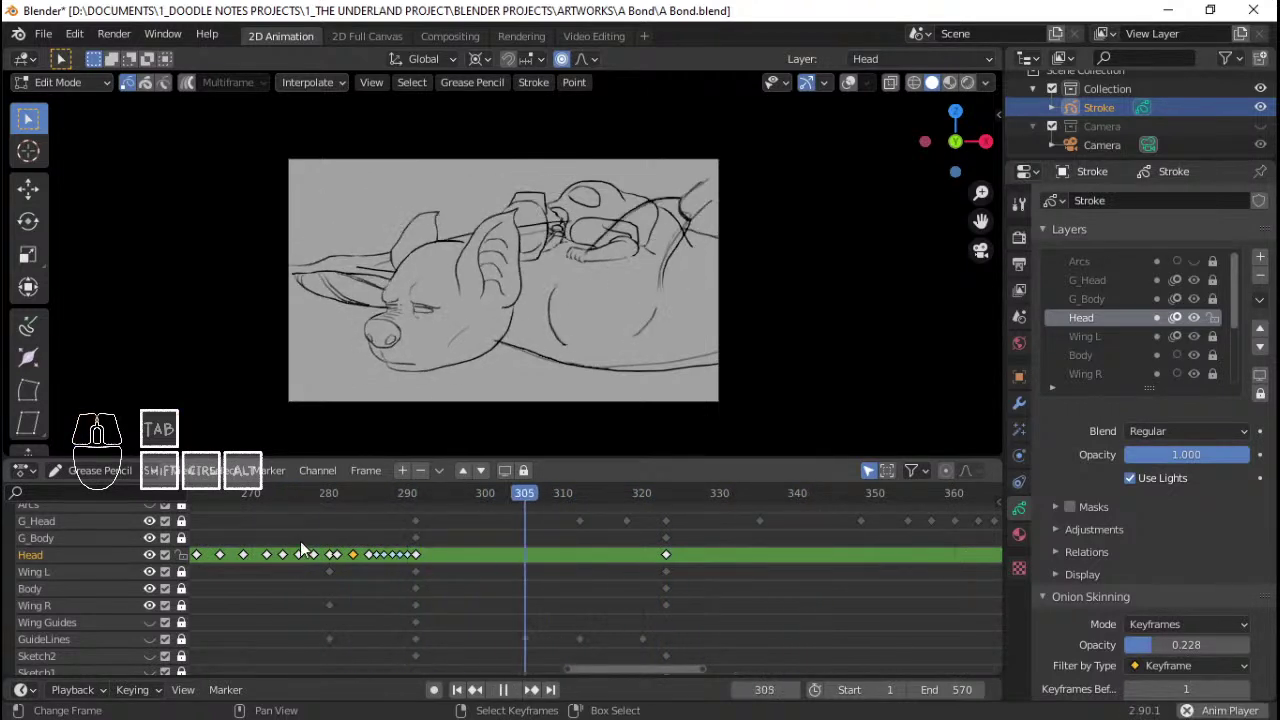
key(space)
middle_click(316, 561)
middle_click(549, 549)
click(336, 552)
key(space)
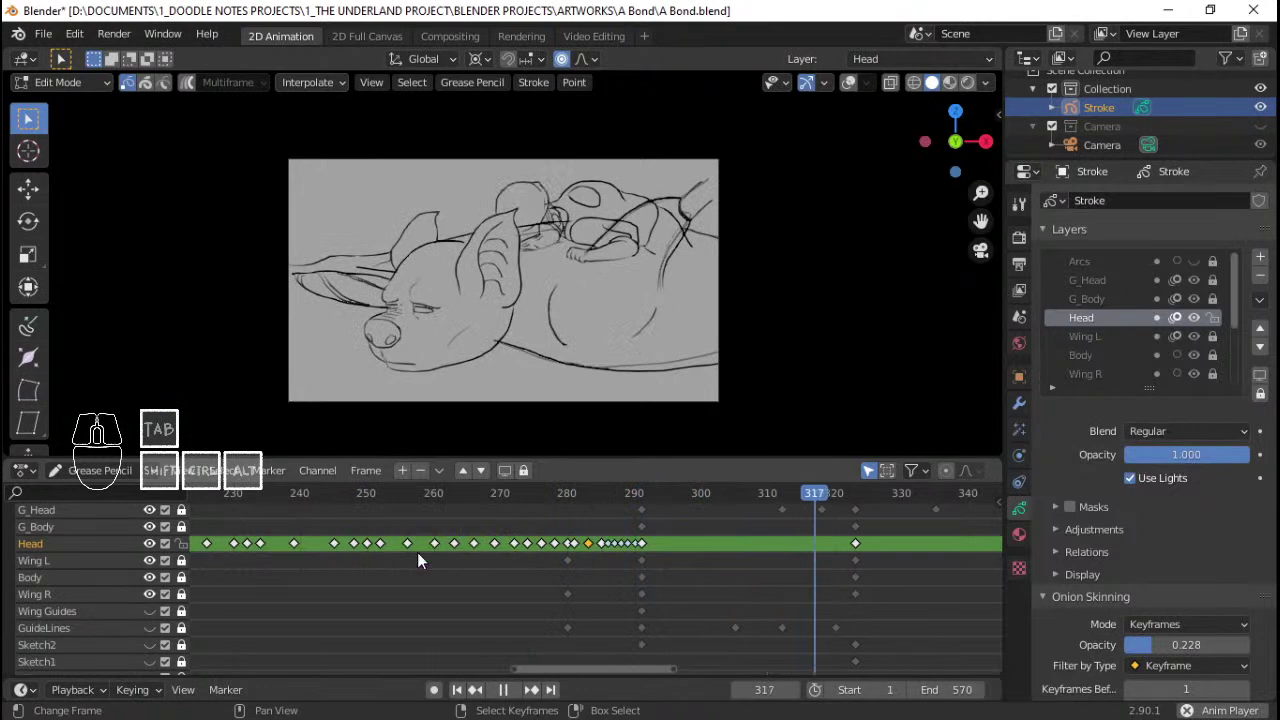
key(space)
drag(311, 570, 538, 566)
scroll(down, 3)
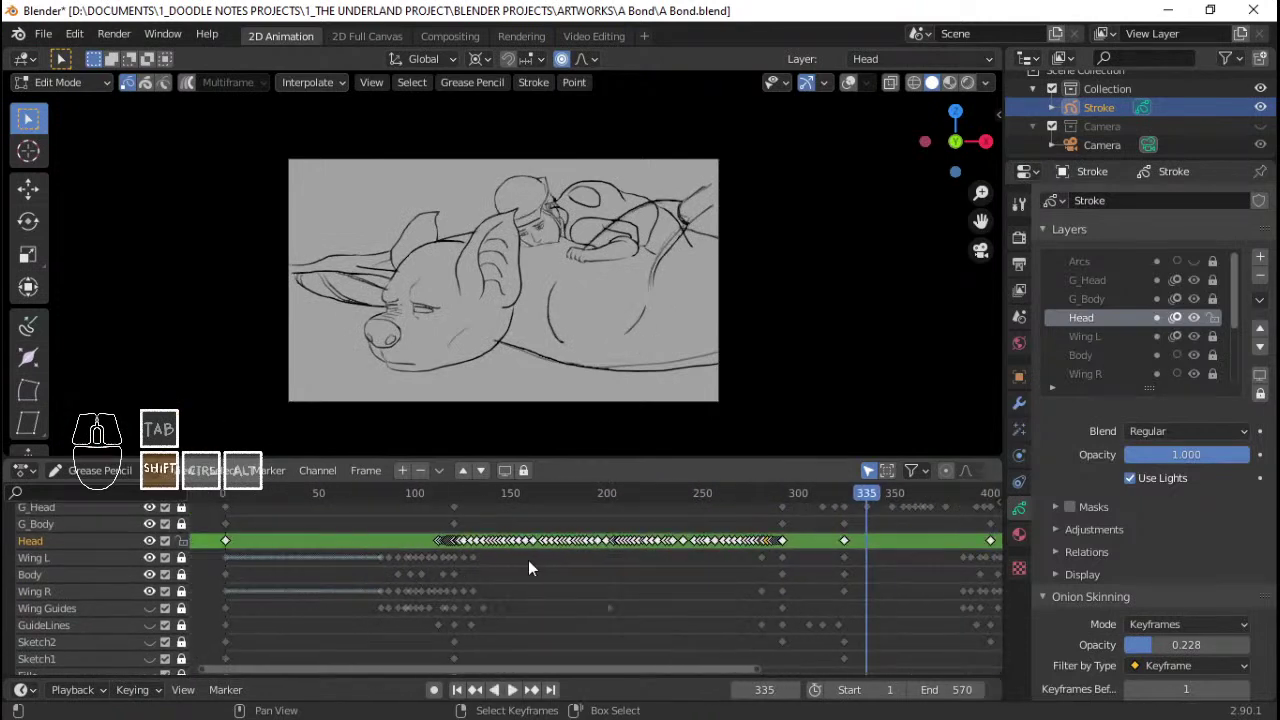
key(space)
key(space)
click(424, 559)
key(space)
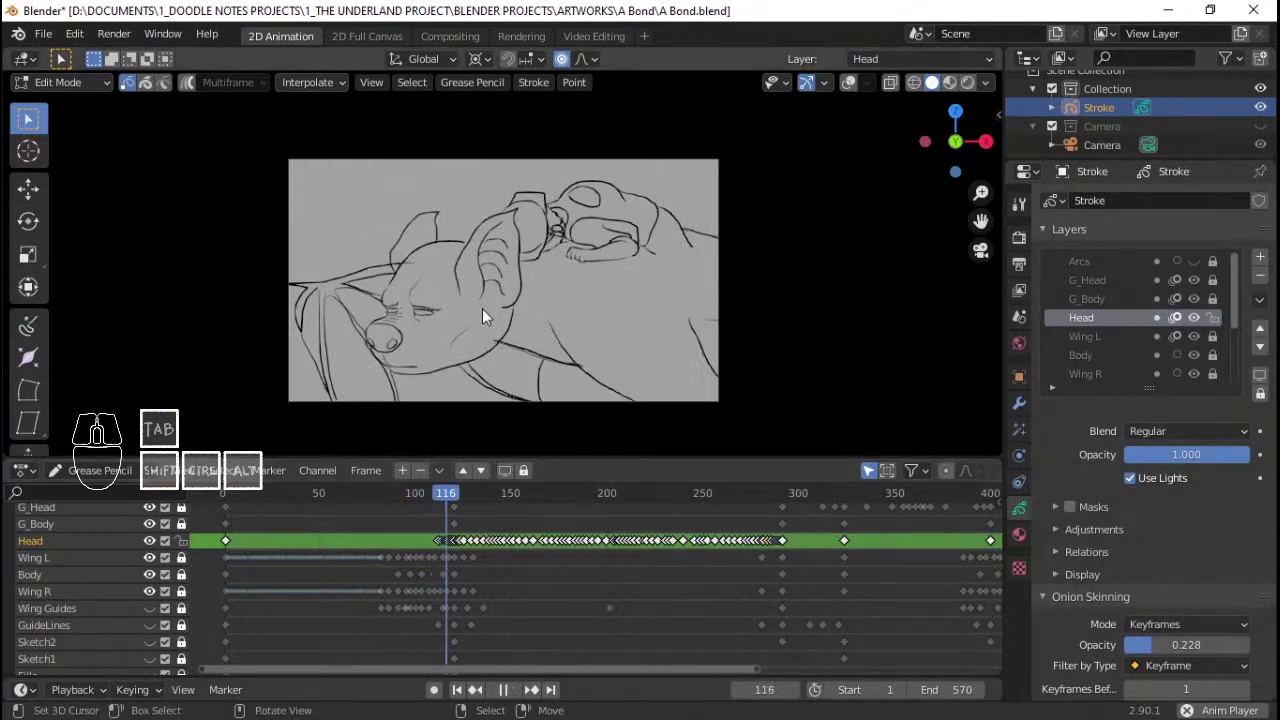
key(q)
middle_click(505, 299)
key(q)
key(space)
Step: Maximize the drawing viewport to fill the window and save A Bond.blend
key(ctrl+space)
drag(612, 418, 601, 366)
middle_click(597, 421)
key(ctrl+s)
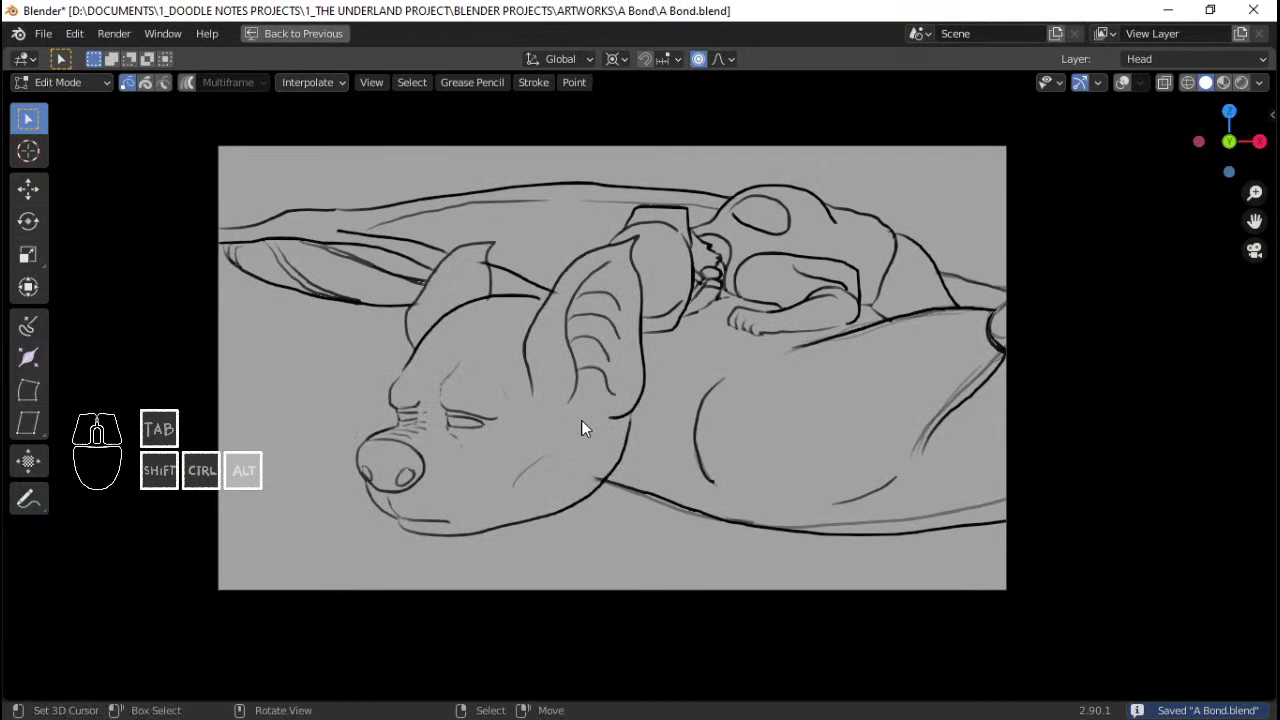
key(space)
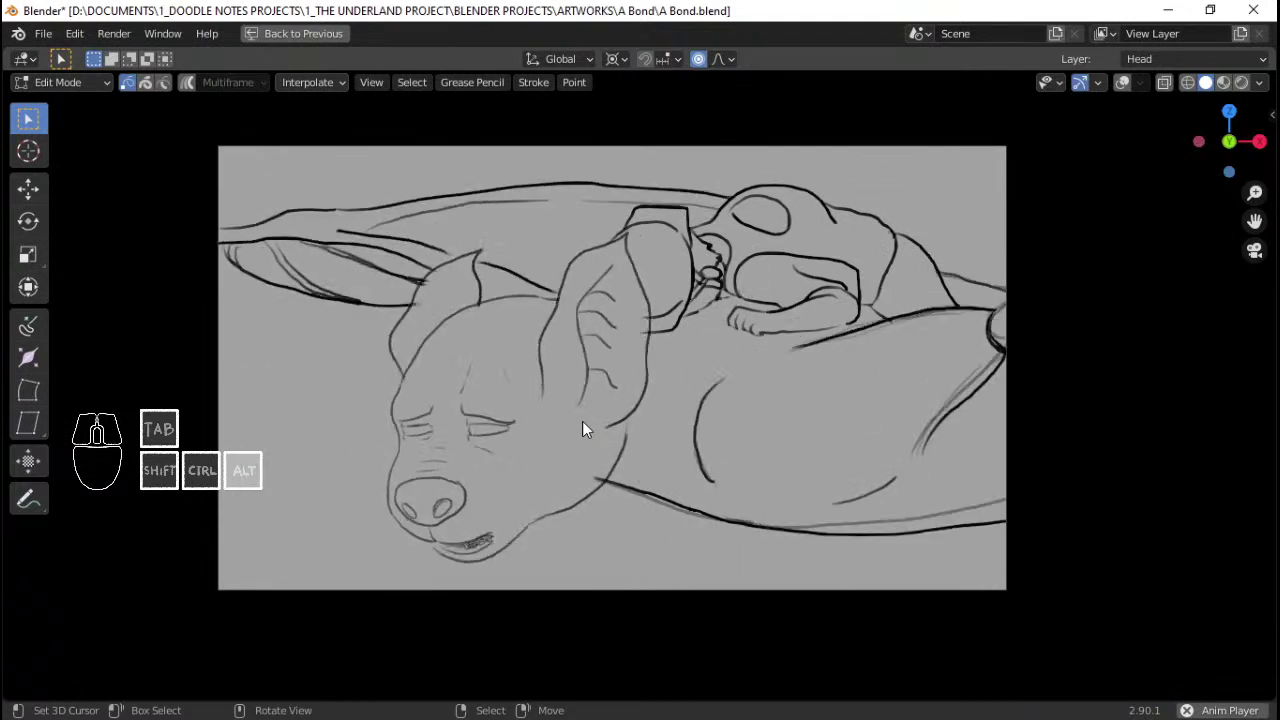
key(space)
key(space)
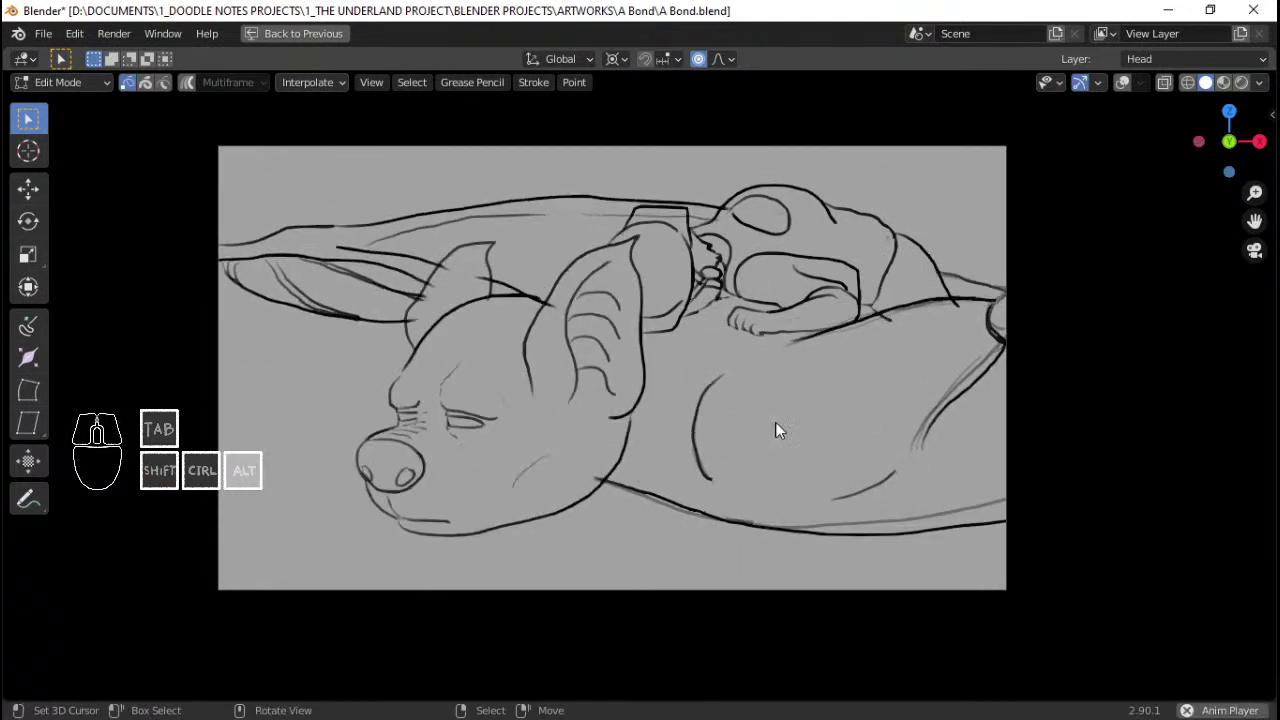
middle_click(1017, 346)
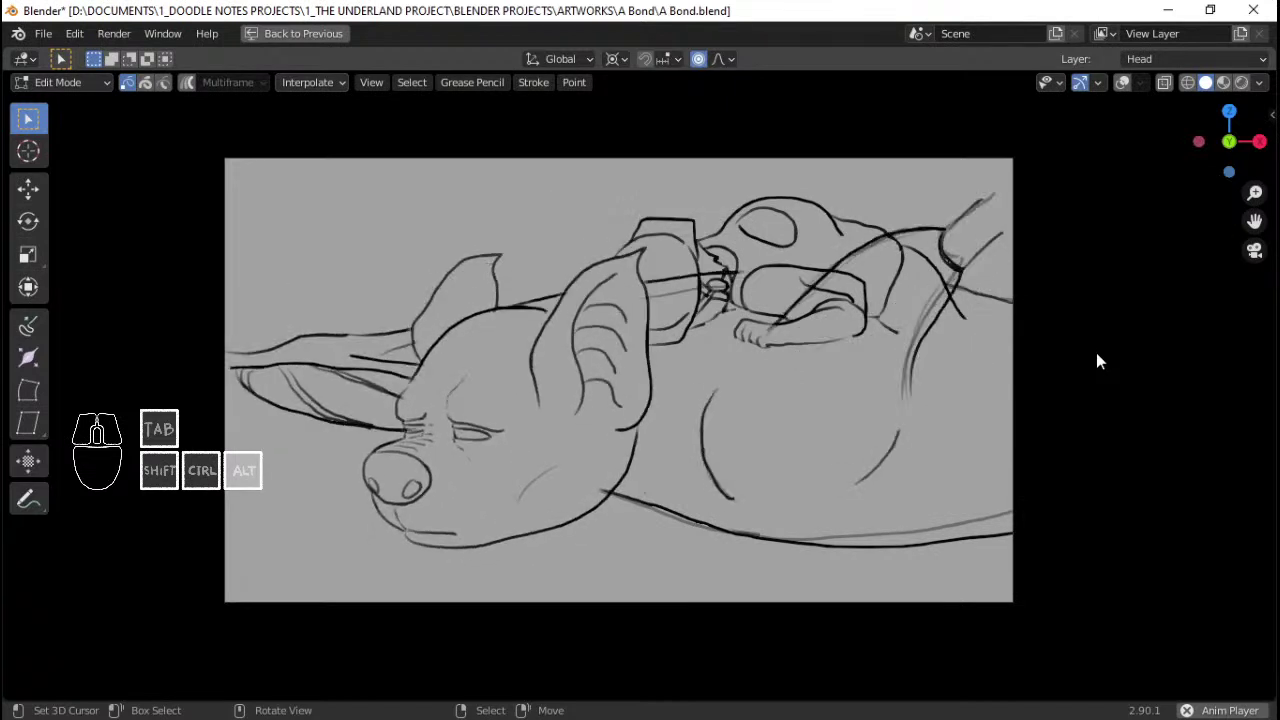
key(space)
key(space)
key(space)
key(space)
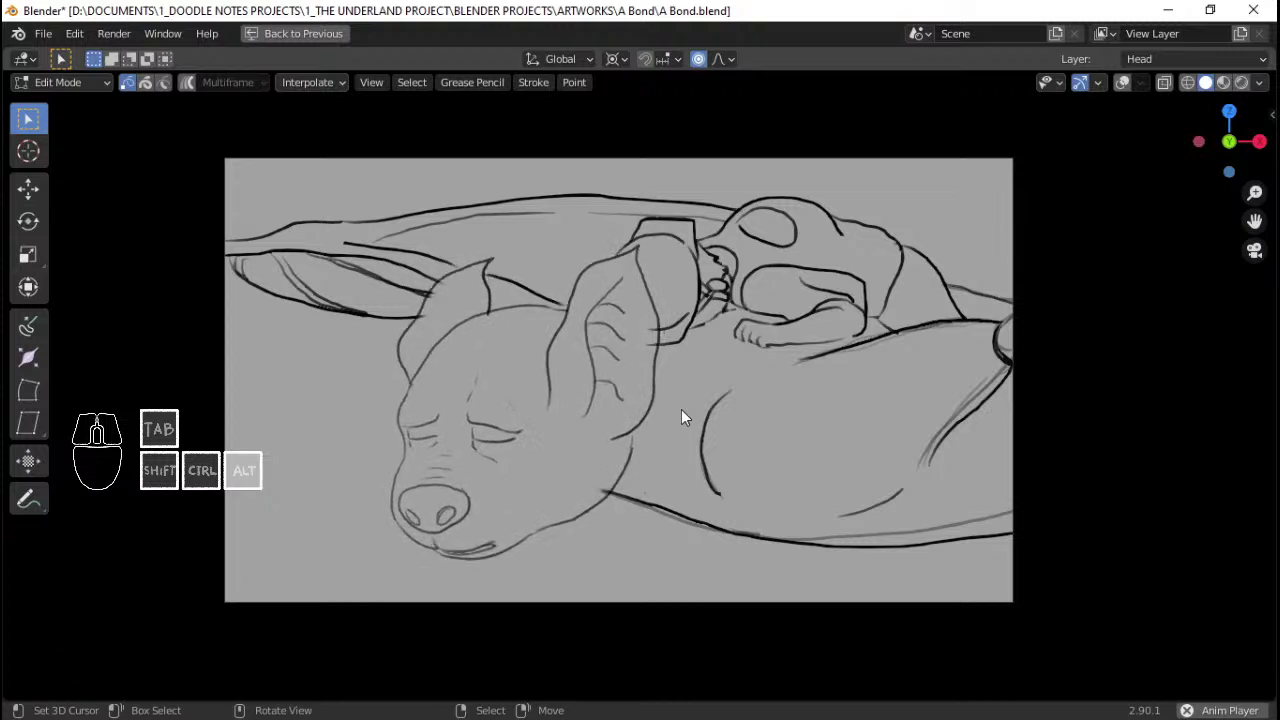
key(space)
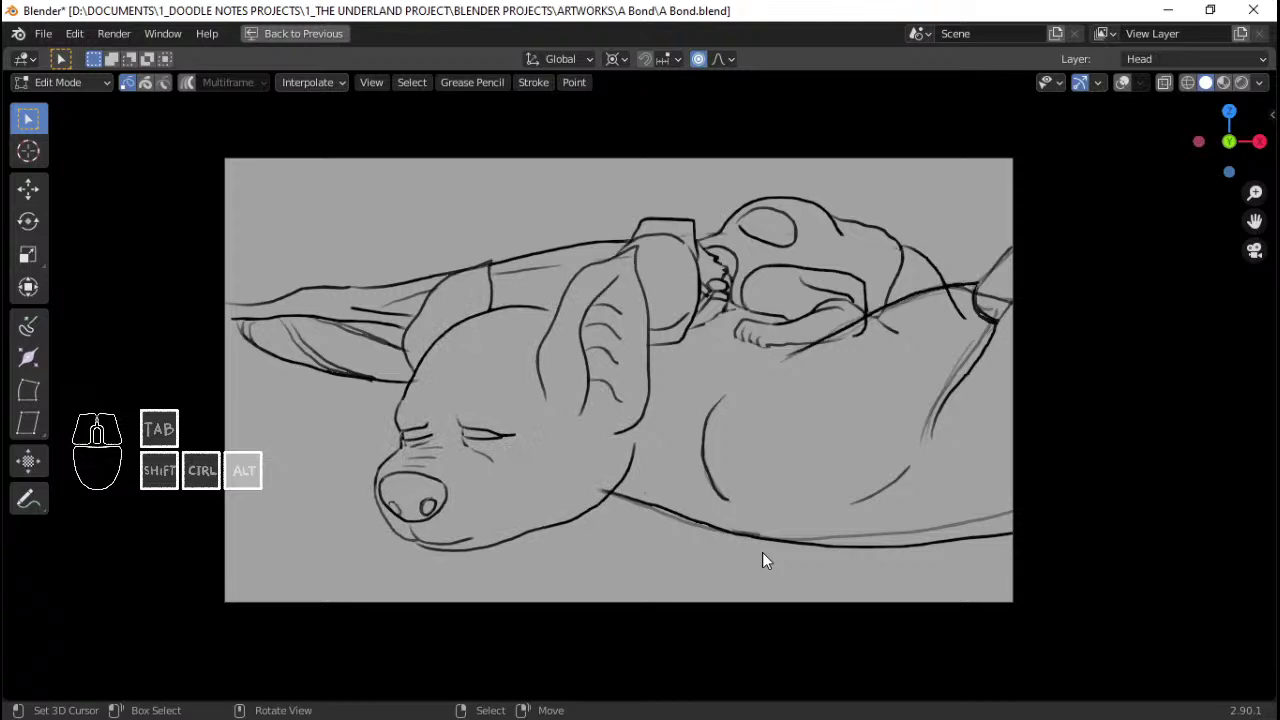
Step: Back in the animation workspace, grab the nose outline strokes and shift them to a new position
click(328, 48)
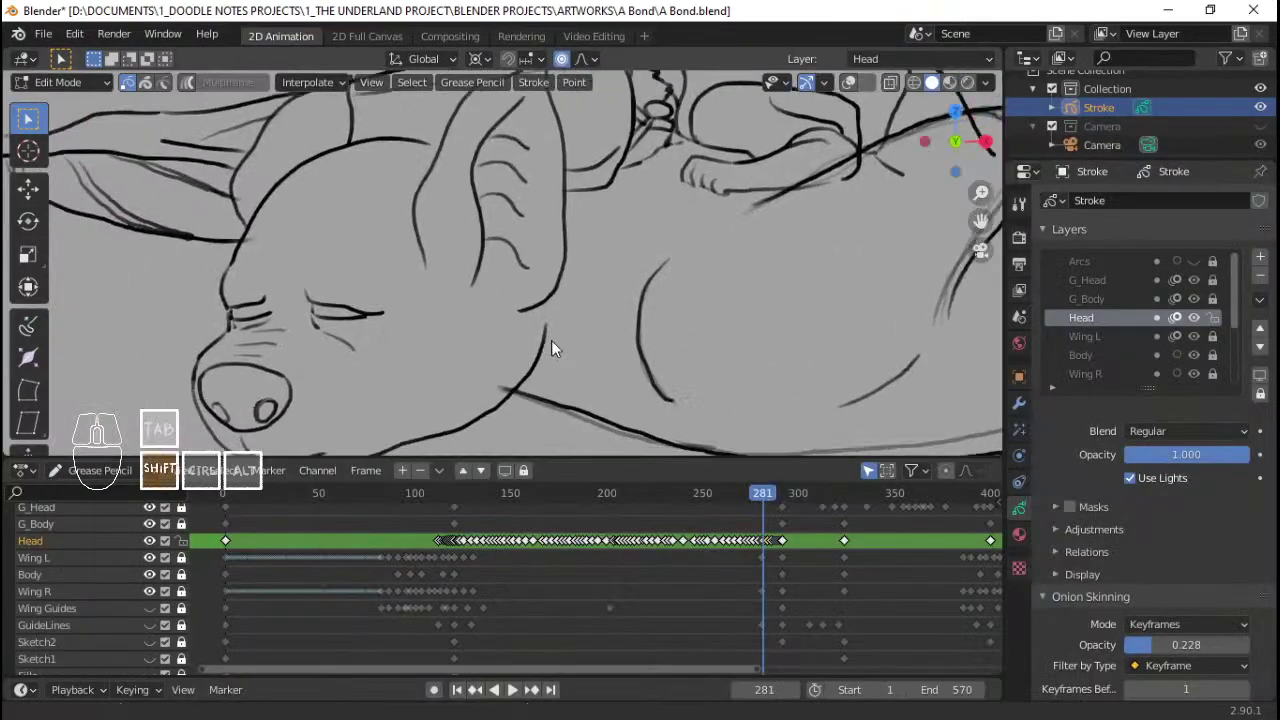
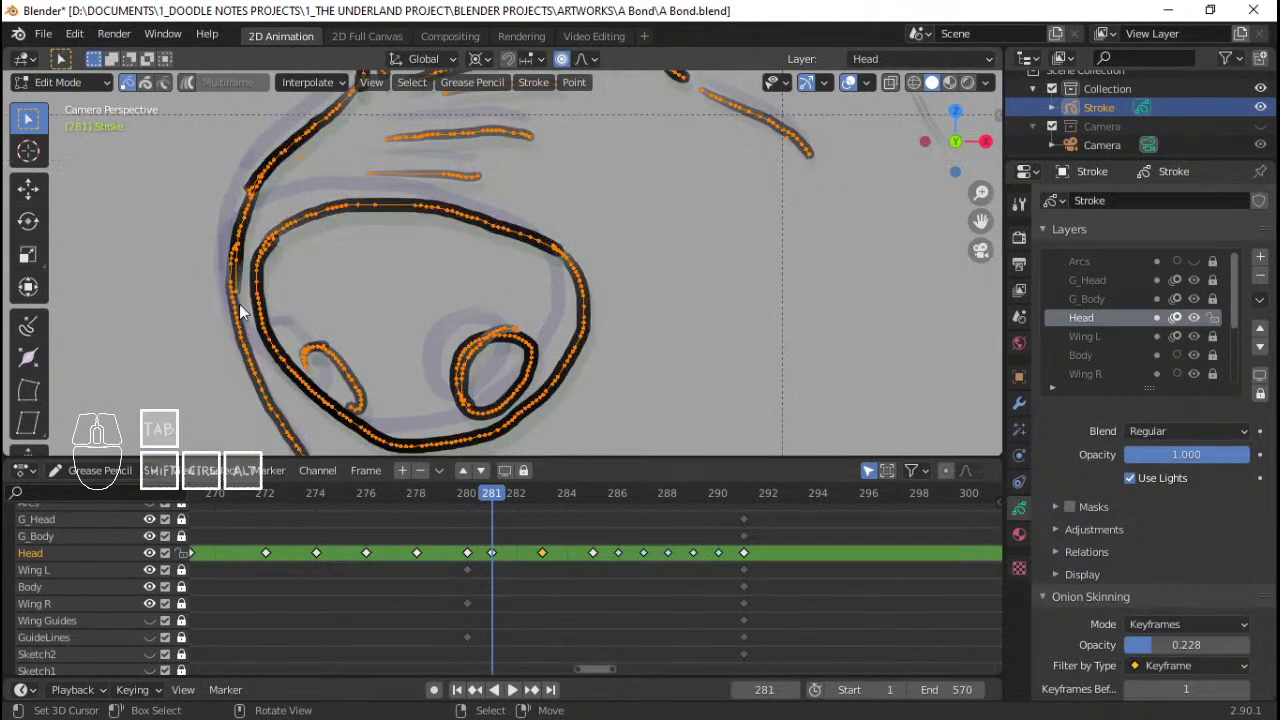
right_click(260, 310)
right_click(245, 311)
key(g)
right_click(357, 327)
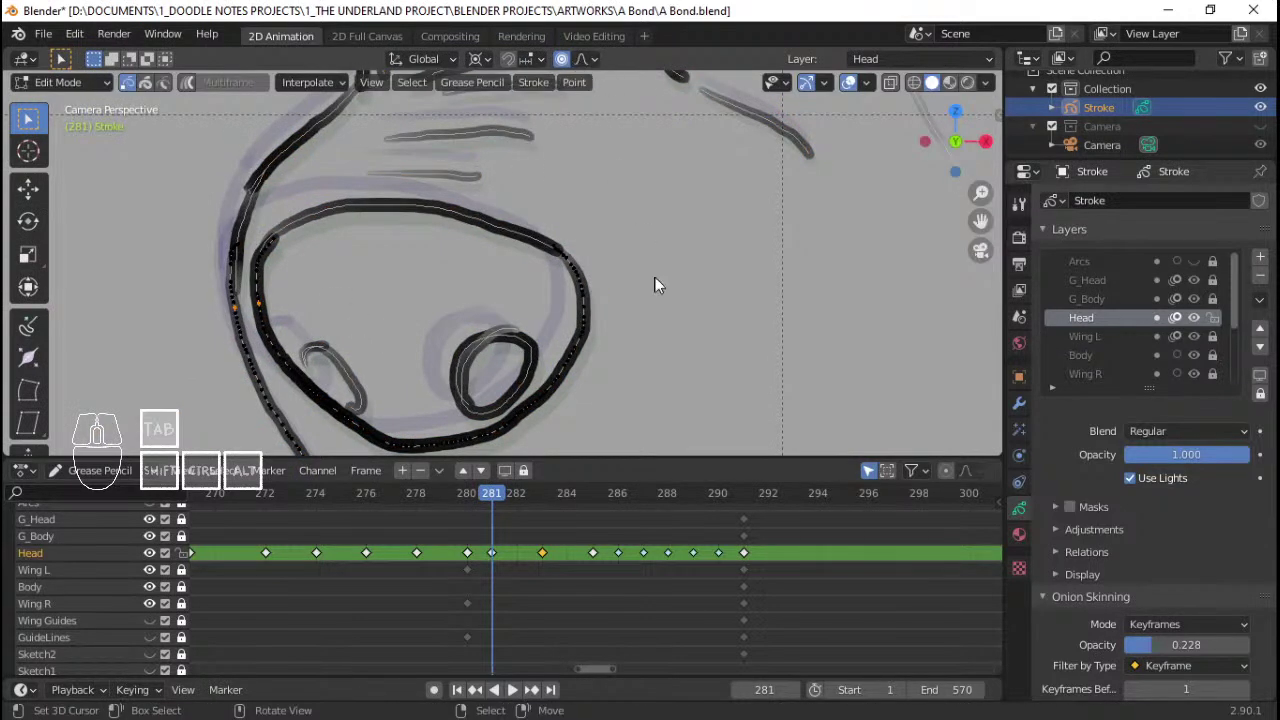
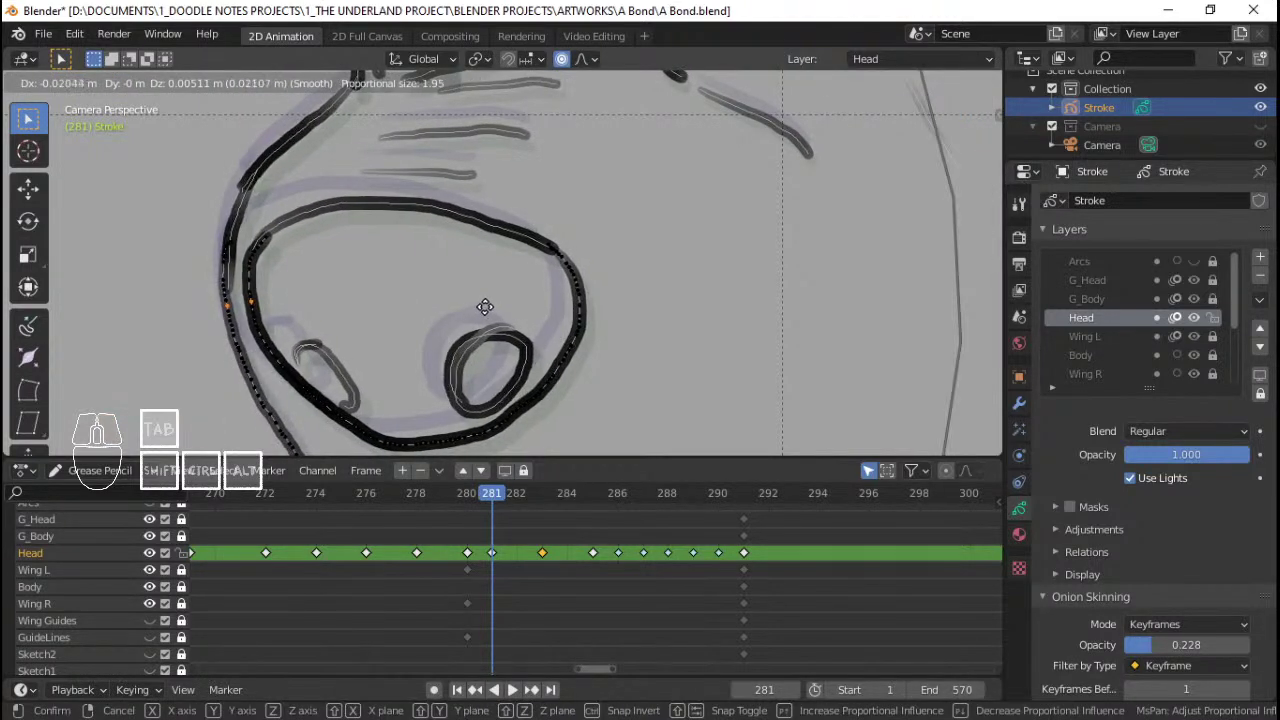
click(489, 311)
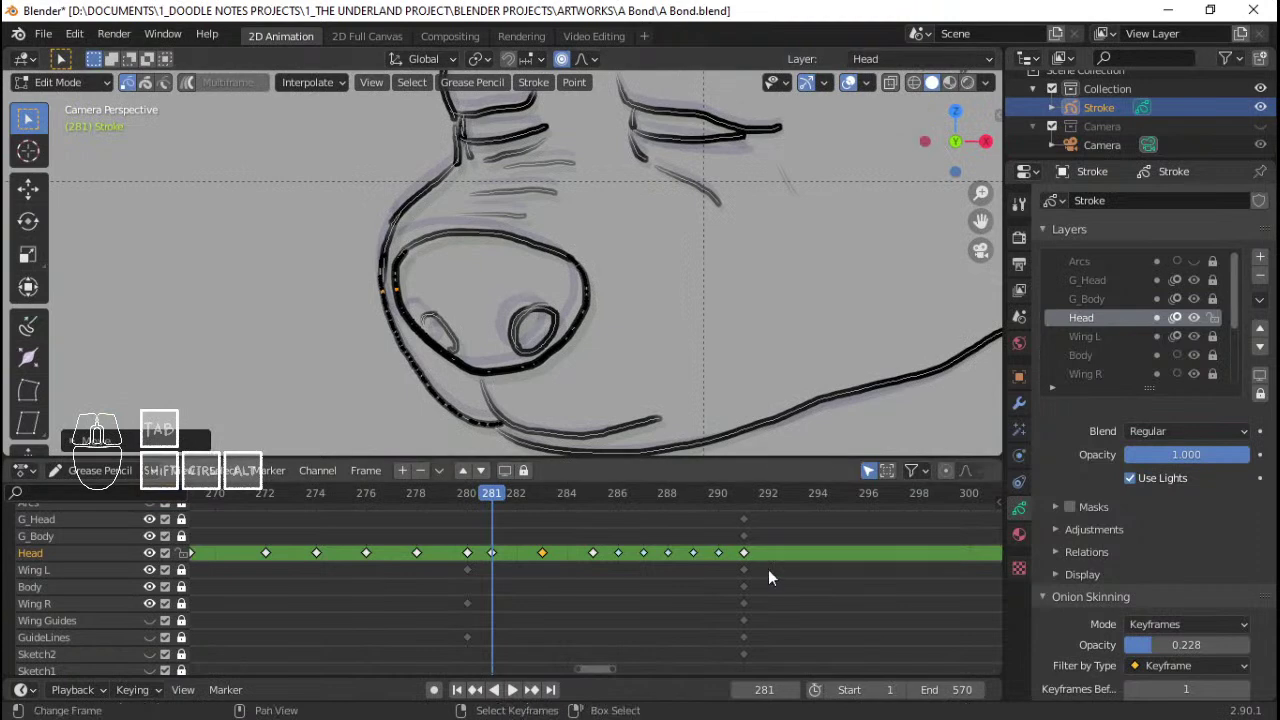
Step: Scrub and play the frames around 282–288 to check the moved strokes, landing on frame 284
drag(467, 562, 359, 530)
key(space)
key(space)
click(348, 536)
key(space)
key(space)
drag(453, 538, 576, 548)
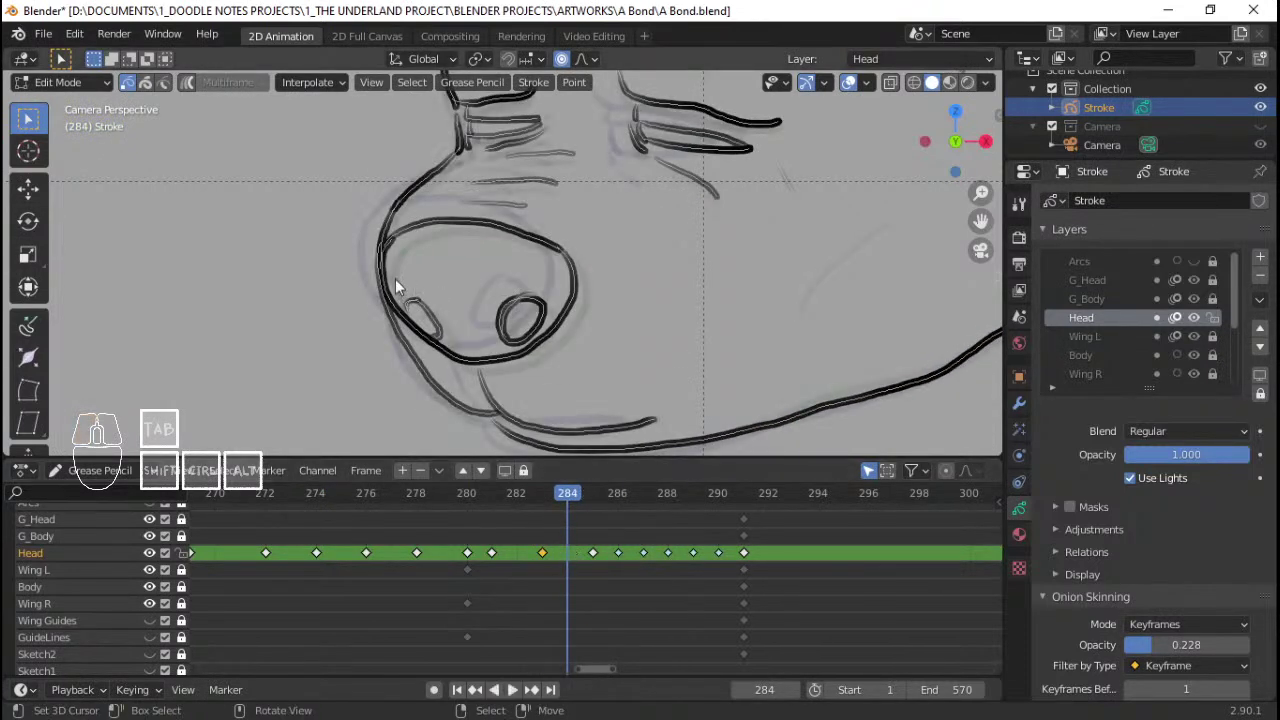
Step: Select the nose outline again on frame 284 and move it to its corrected position
right_click(332, 277)
right_click(352, 285)
key(g)
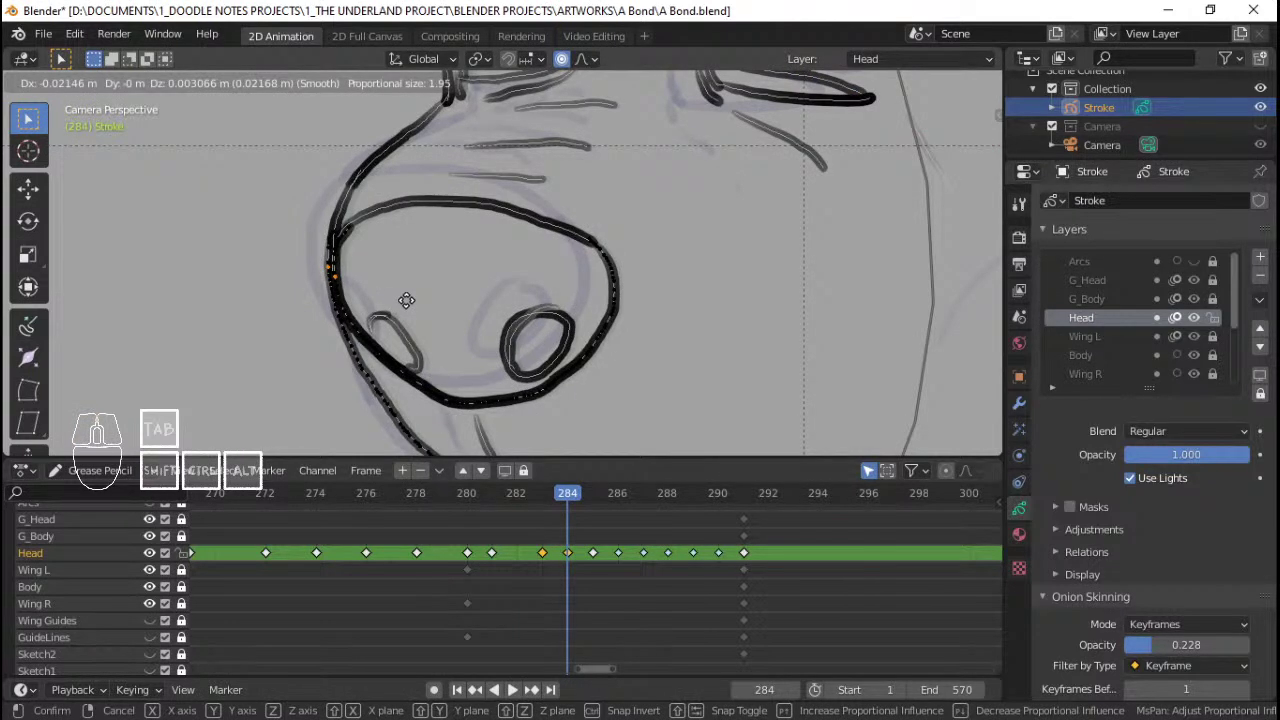
click(409, 305)
Step: Play and scrub back and forth through frames 282–288 to verify the head motion
click(441, 526)
key(space)
key(space)
click(441, 526)
key(space)
key(space)
drag(527, 537, 404, 548)
key(space)
key(space)
click(396, 554)
key(space)
key(space)
drag(455, 554, 560, 555)
Step: Bring up the stroke context menu for the selected head strokes and apply an adjustment
click(576, 559)
right_click(576, 559)
click(586, 561)
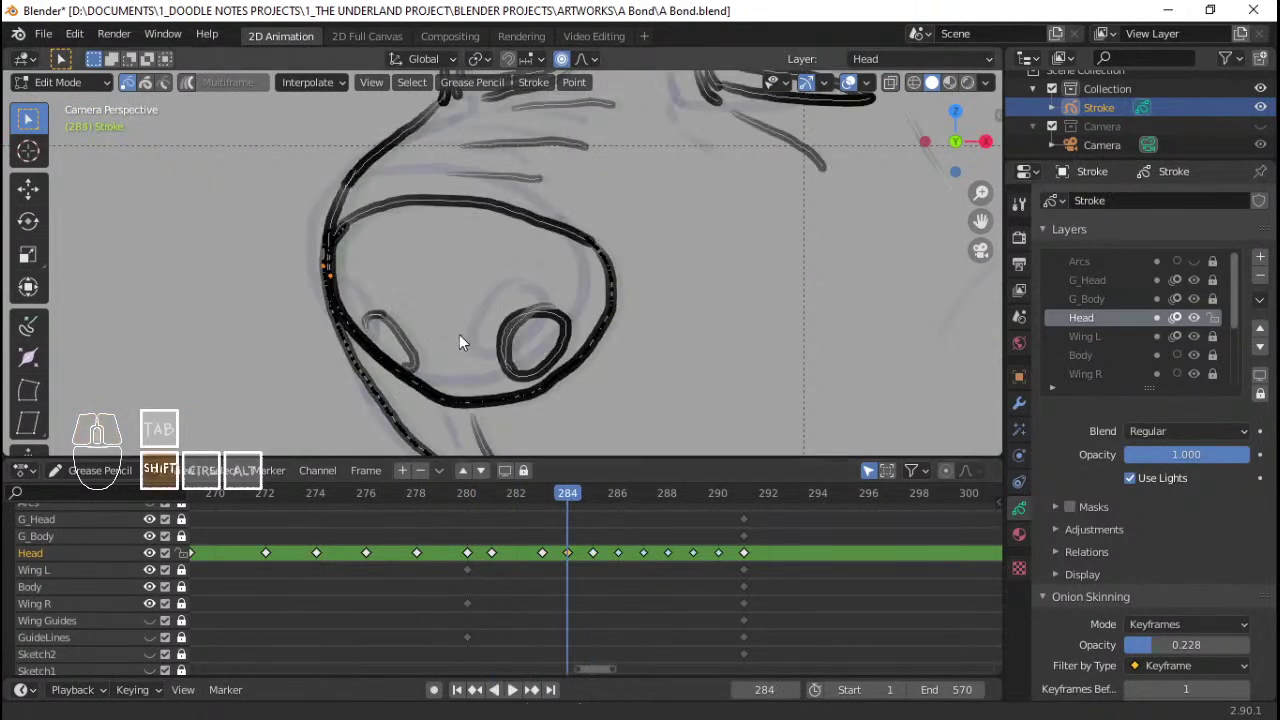
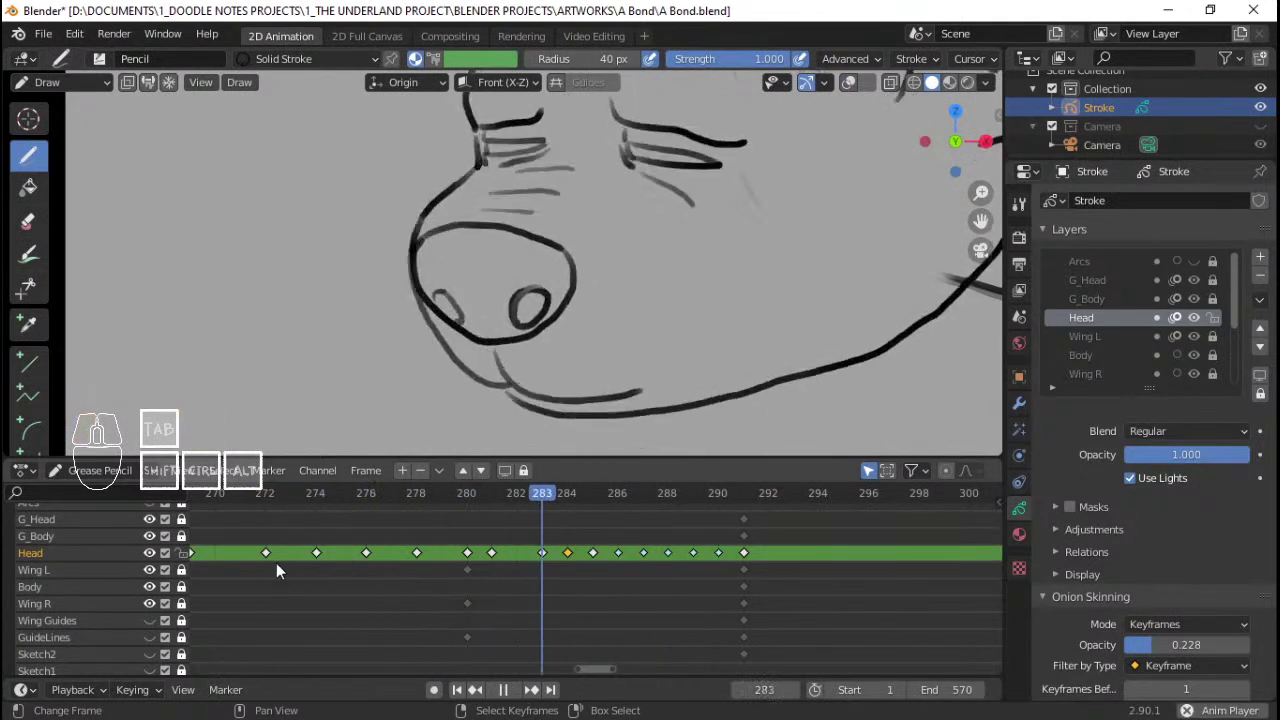
Step: Play the creature animation while scrubbing, zoomed out to show the whole camera frame
key(space)
click(311, 545)
key(space)
key(space)
click(307, 531)
key(space)
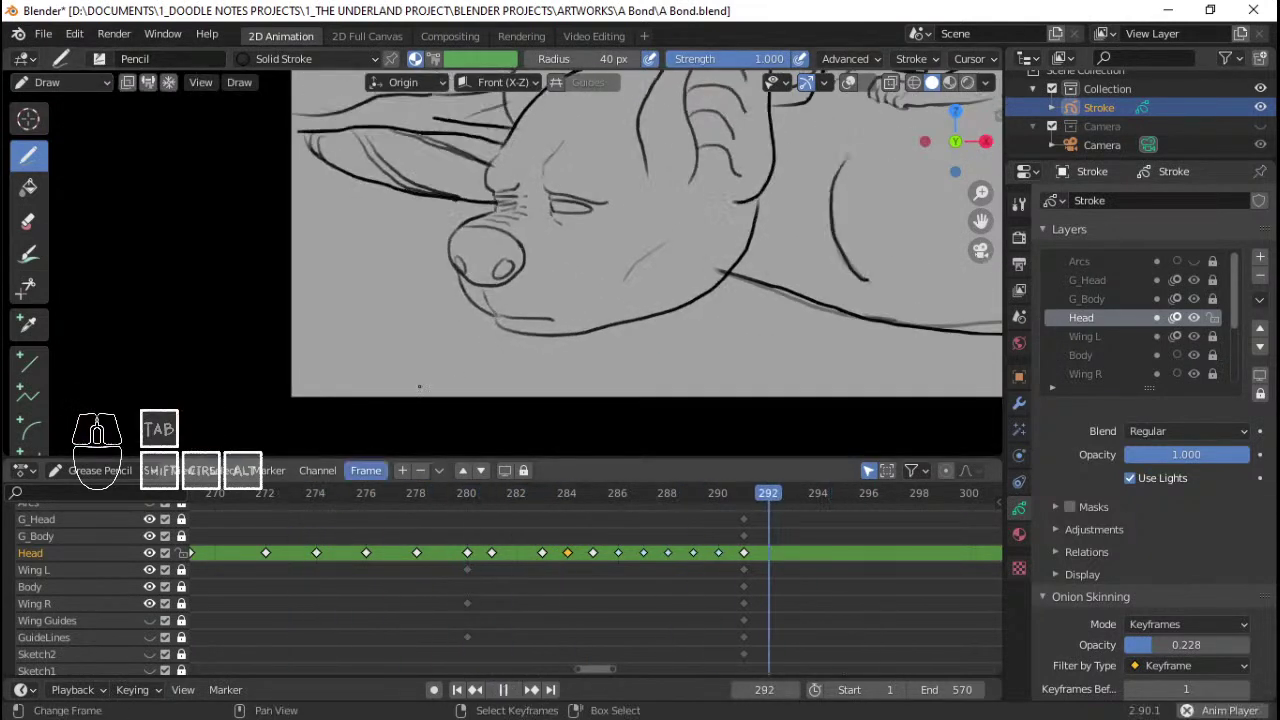
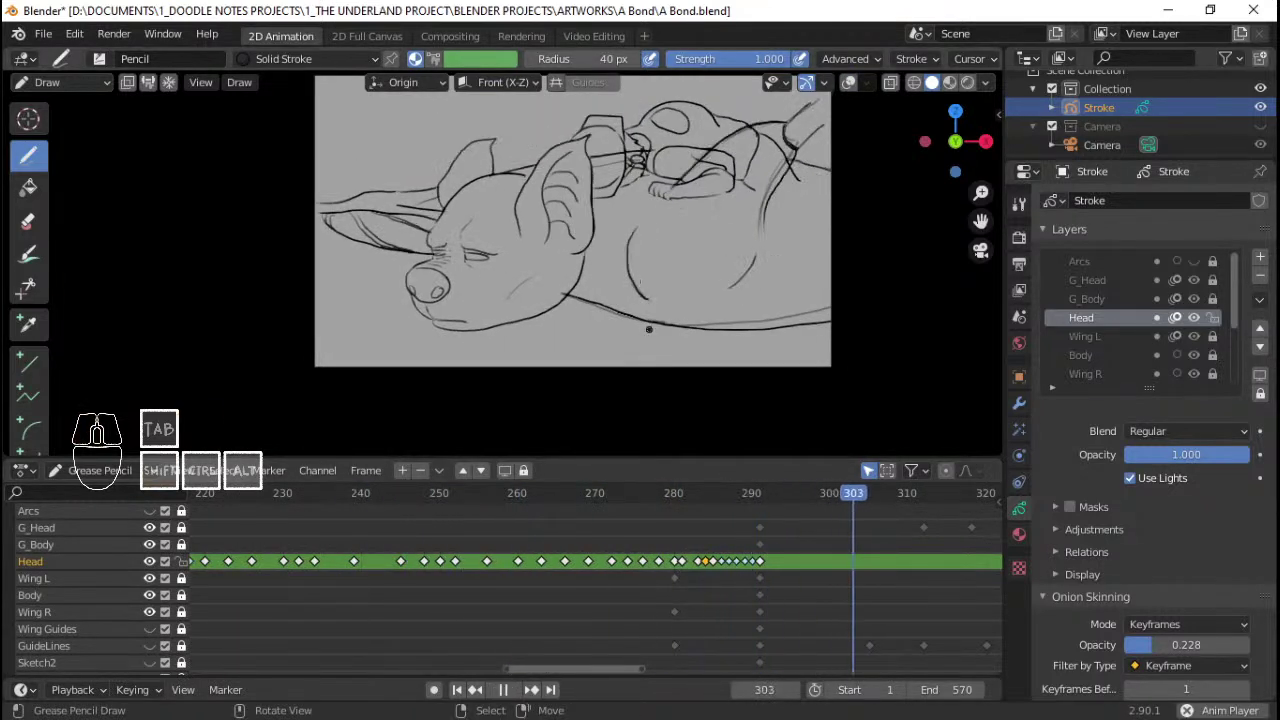
middle_click(653, 566)
middle_click(639, 571)
key(space)
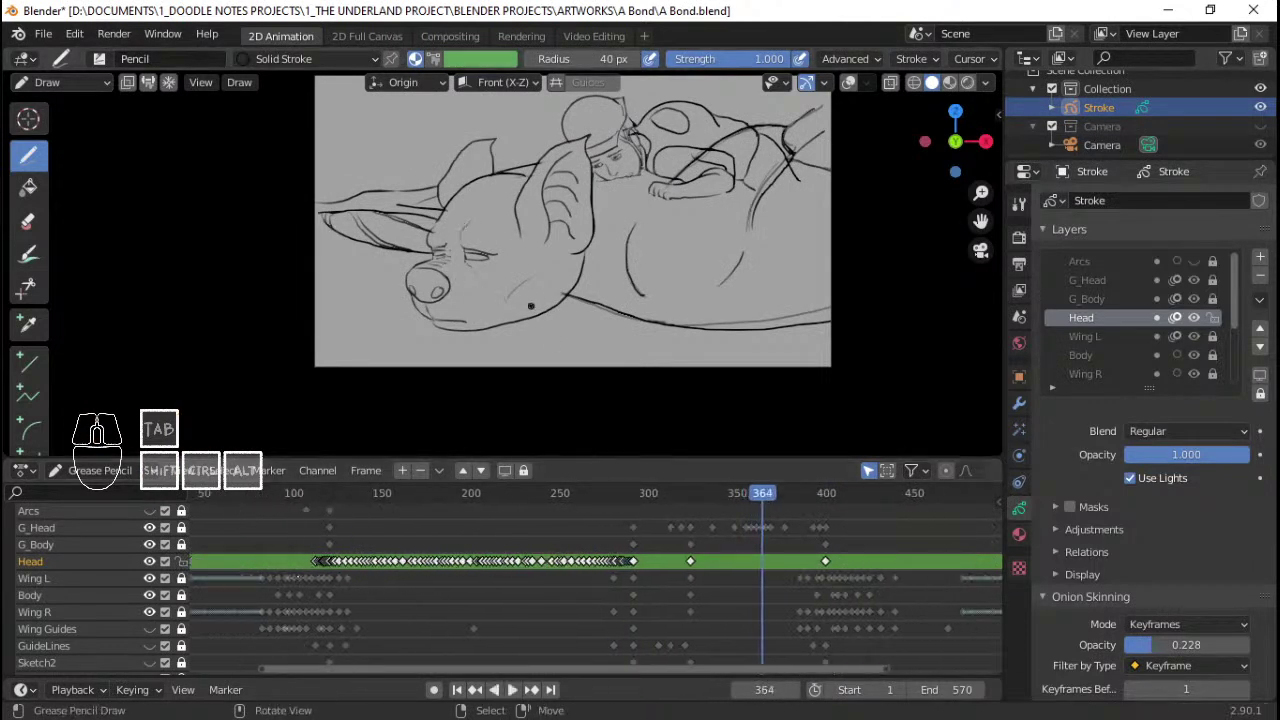
click(300, 547)
Step: Save A Bond.blend and toggle the Grease Pencil mode with Ctrl+Tab
key(ctrl+s)
key(ctrl+Tab)
key(ctrl+Tab)
Step: Loop the playback again, jumping around frames 200–360 including frame 304
key(space)
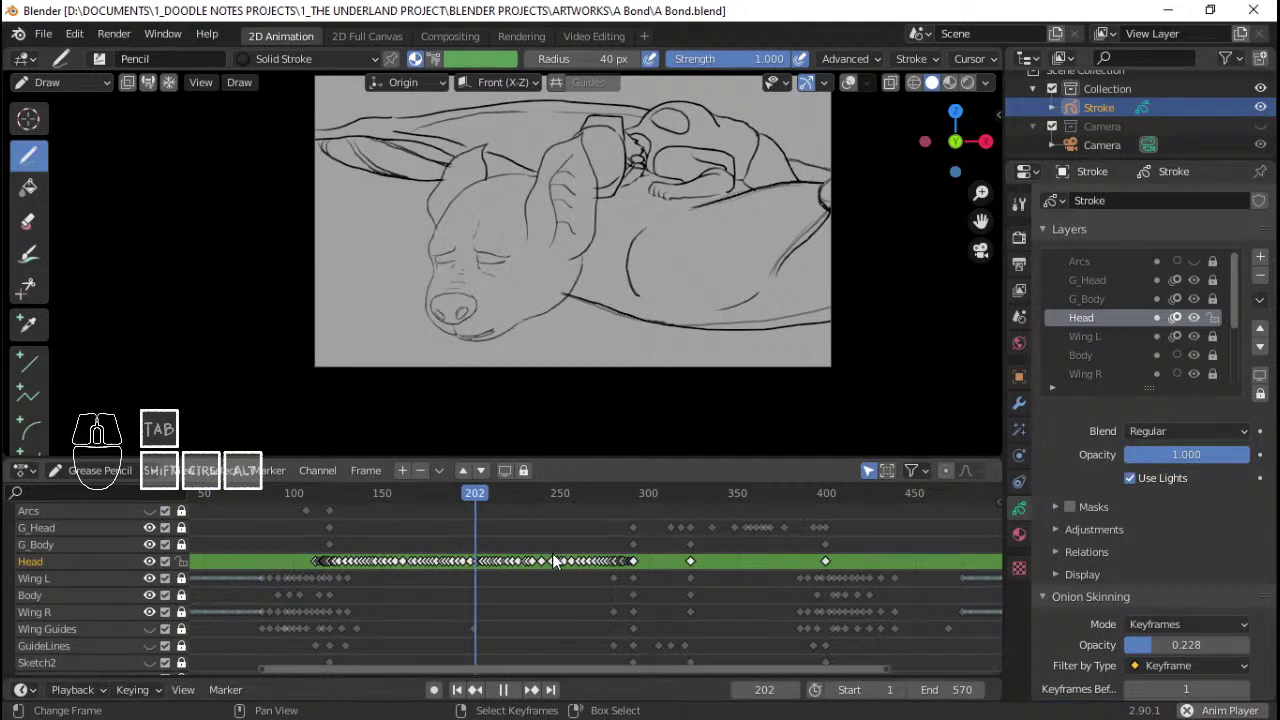
key(space)
middle_click(635, 555)
middle_click(681, 563)
key(space)
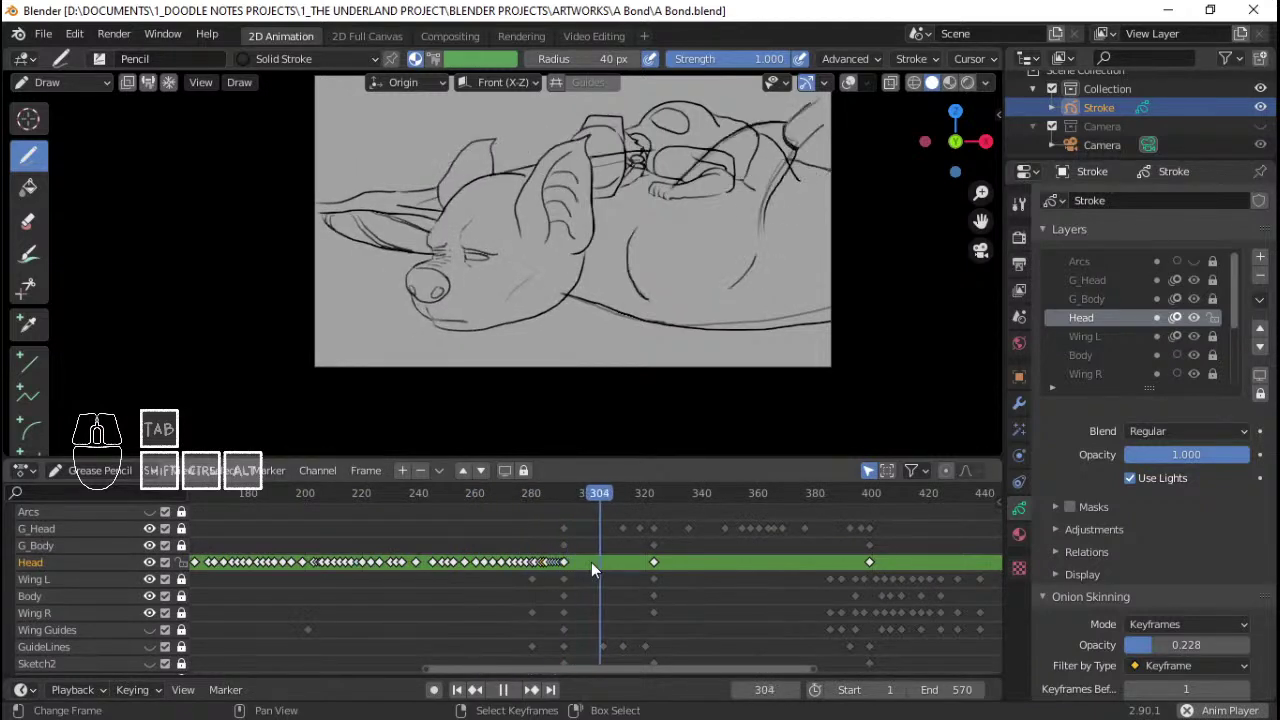
key(space)
click(419, 555)
key(space)
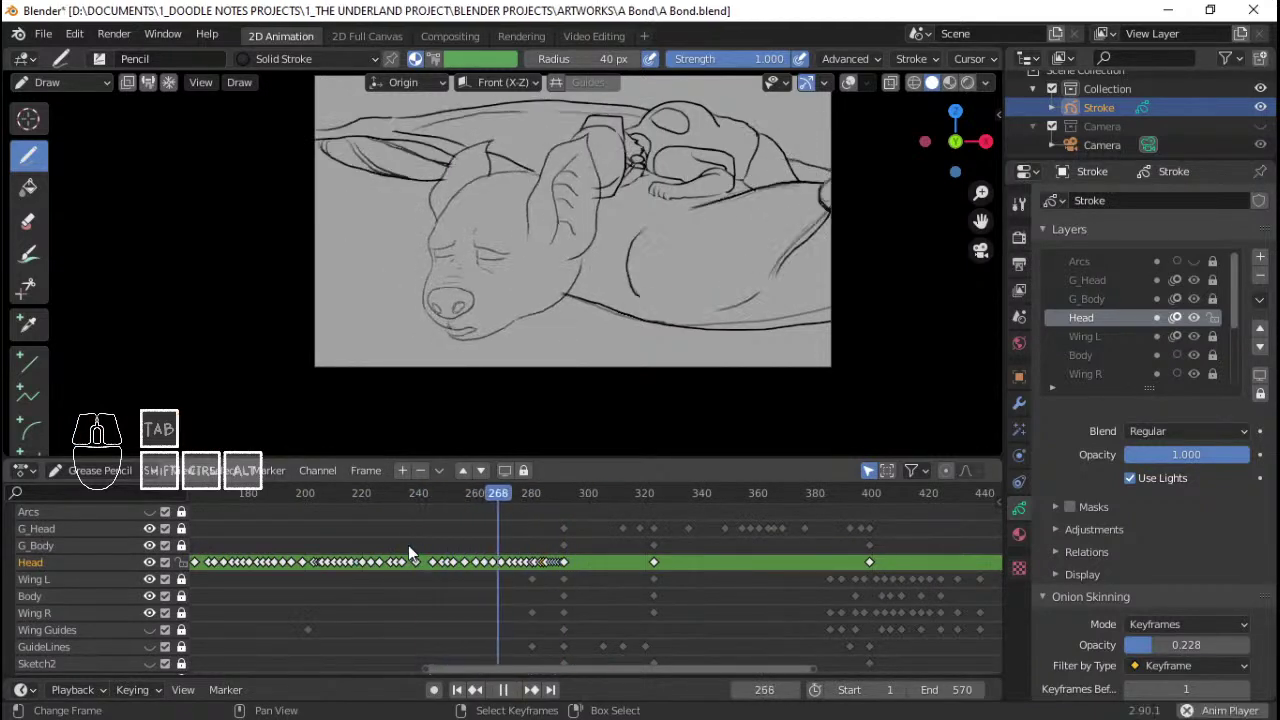
key(space)
click(526, 548)
Step: Stop the playback and save the blend file once more
key(space)
key(space)
key(ctrl+s)
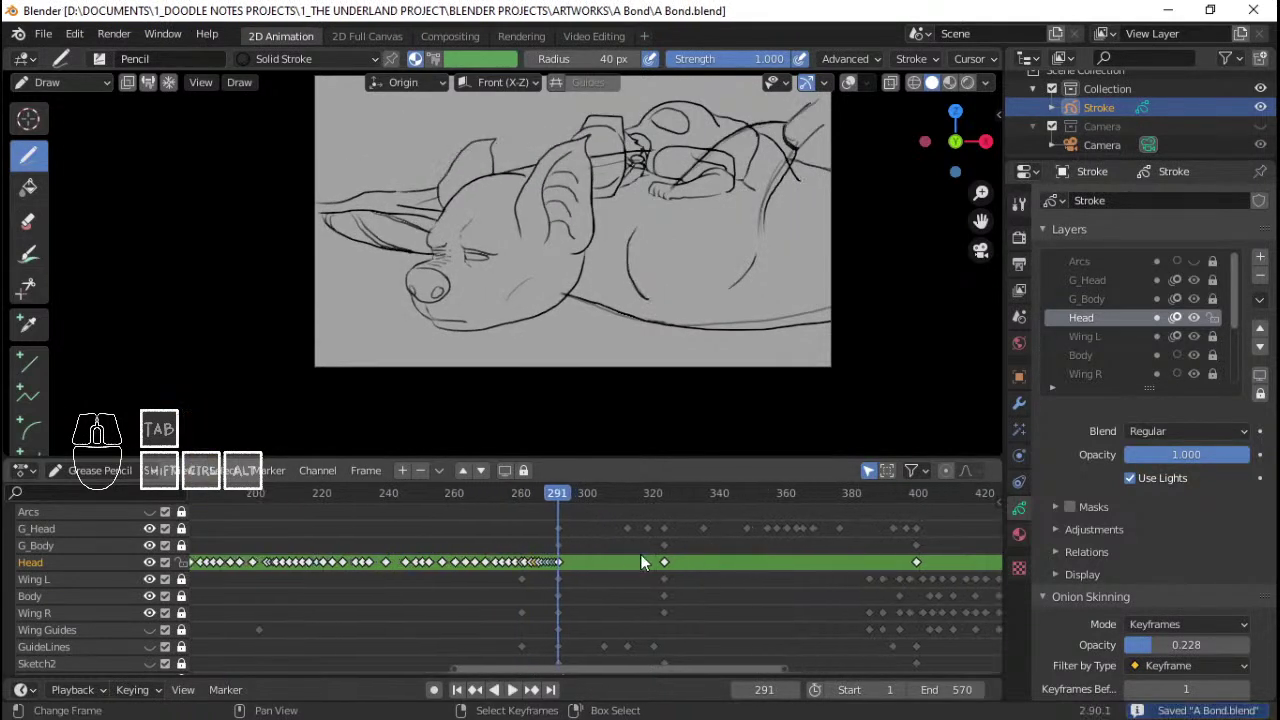
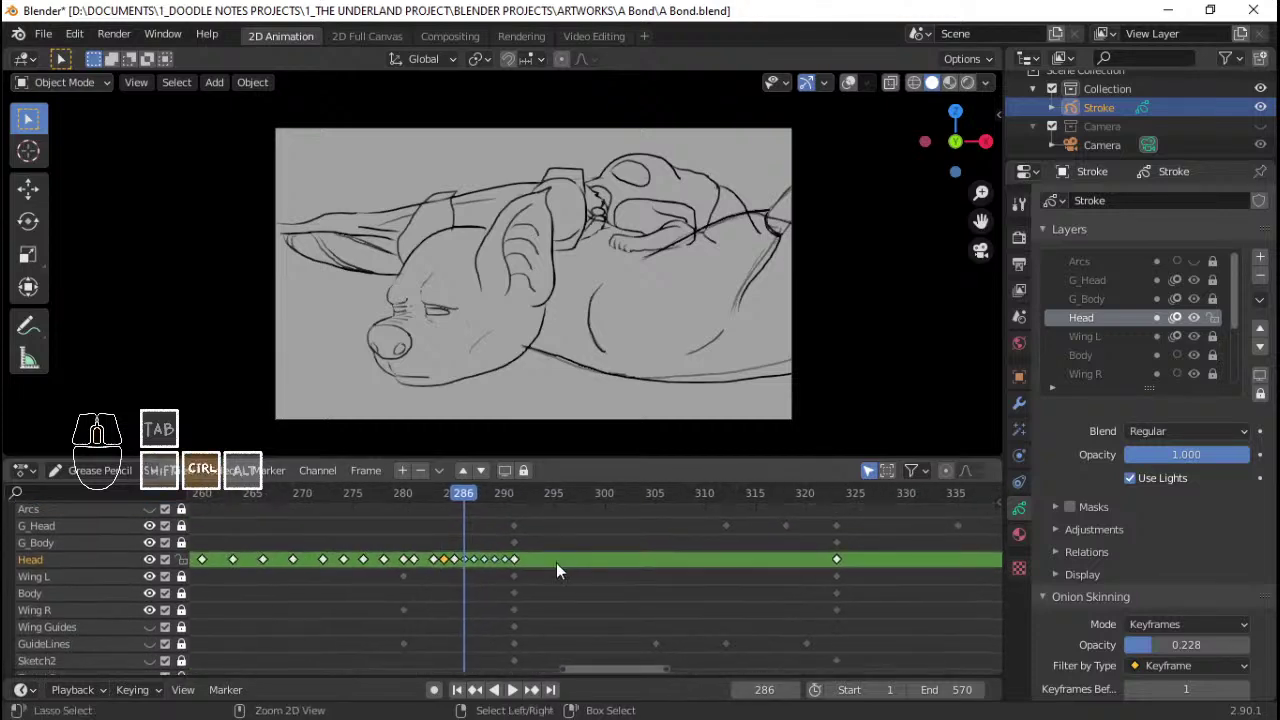
Step: Step through and play the frames around 286 to review the head movement
drag(104, 424, 546, 558)
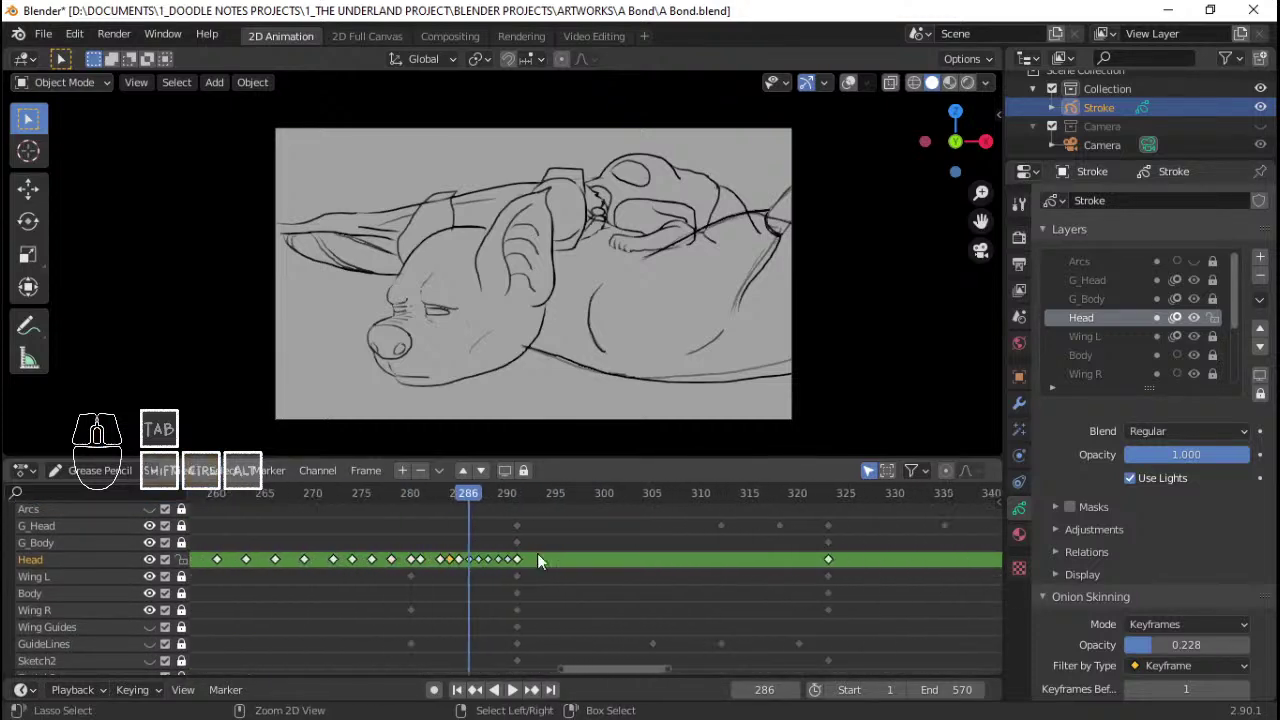
middle_click(546, 558)
click(415, 537)
key(space)
key(space)
key(space)
key(space)
click(373, 536)
key(space)
Step: Widen the timeline to show more frames and play from a later point
drag(498, 534, 510, 533)
middle_click(661, 558)
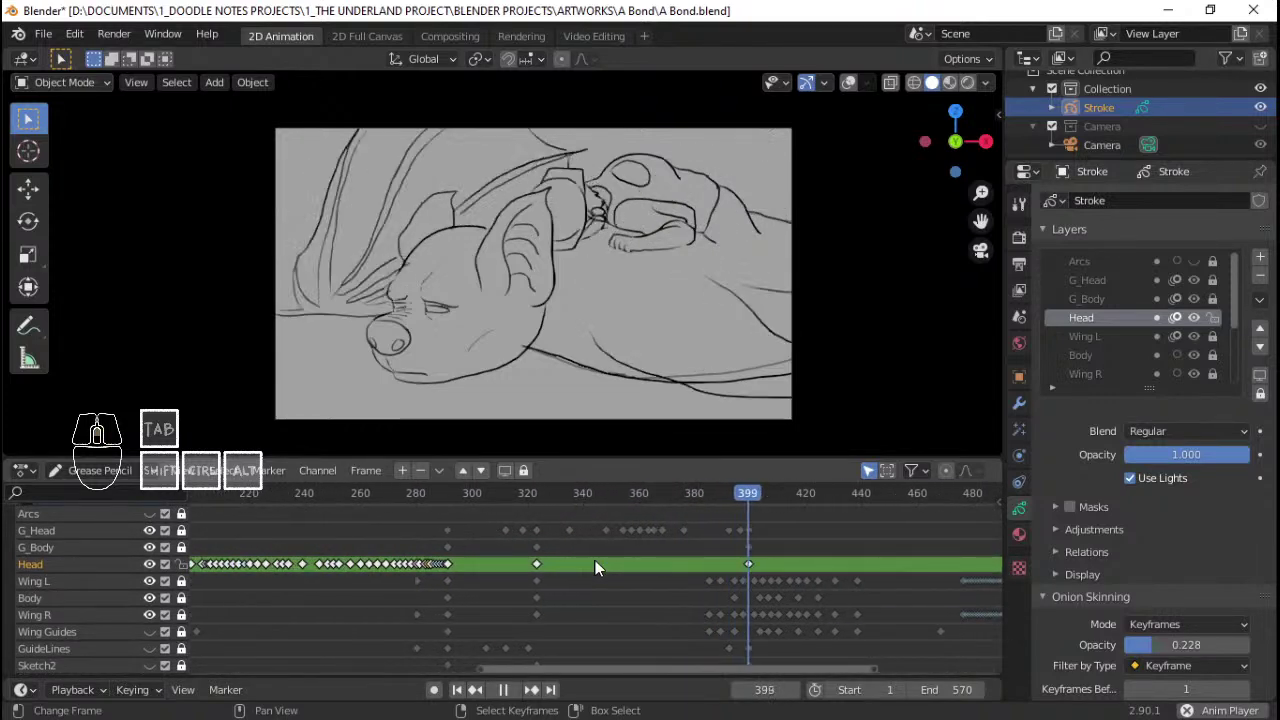
middle_click(604, 565)
middle_click(858, 570)
key(space)
click(360, 541)
key(space)
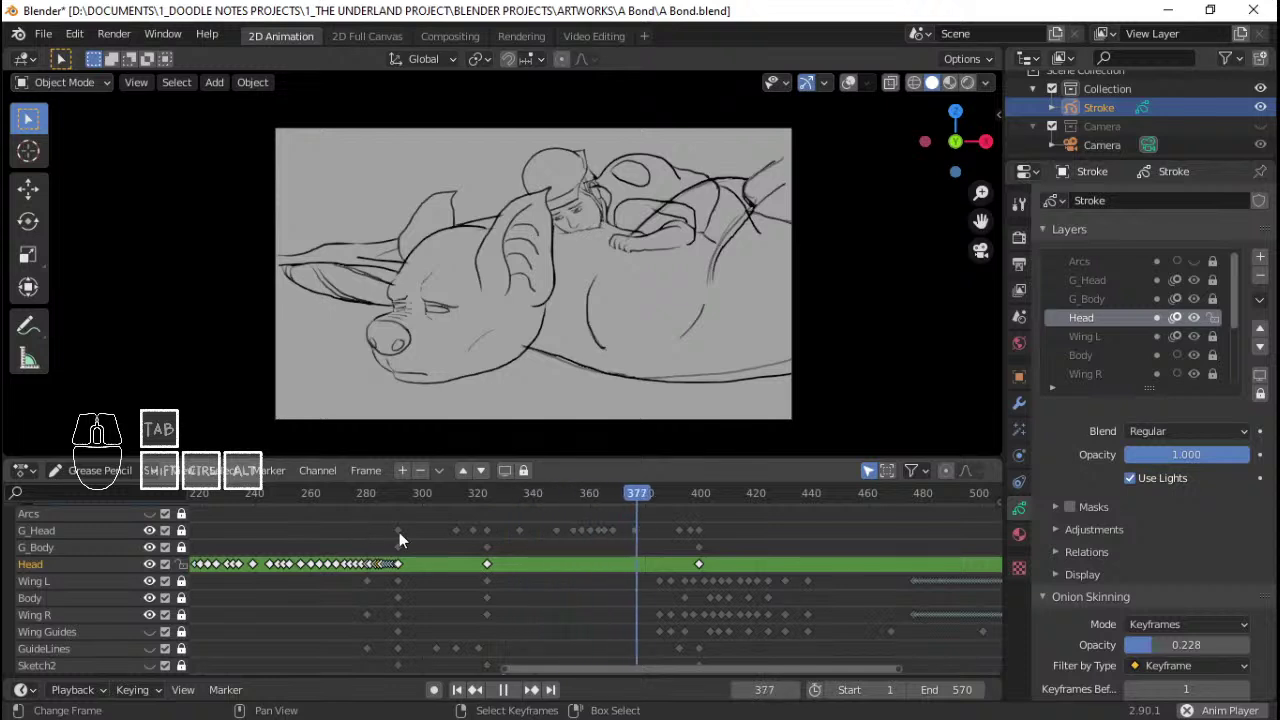
key(space)
Step: Jump to earlier frames and replay the creature animation several times
middle_click(104, 424)
click(423, 545)
key(space)
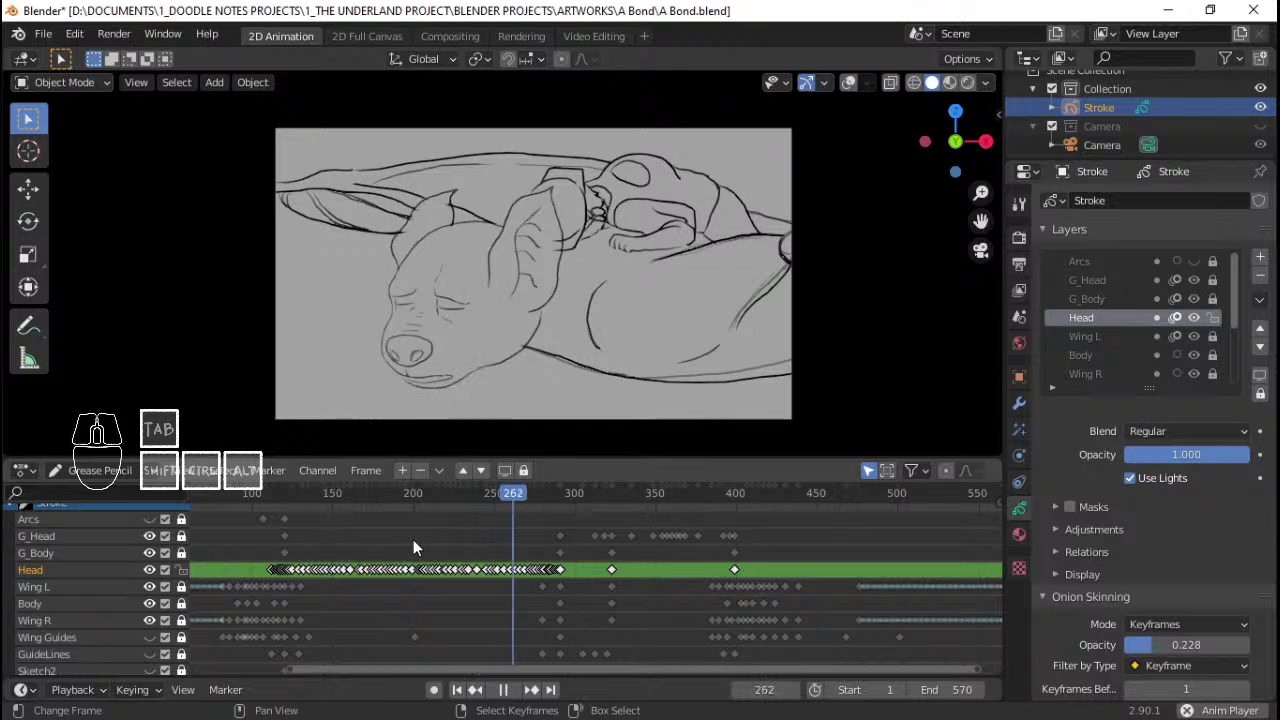
key(space)
click(282, 540)
key(space)
key(q)
key(q)
middle_click(670, 266)
key(space)
key(space)
key(space)
key(space)
Step: Return to frame 1 and play the whole sleeping creature animation from the start
middle_click(308, 546)
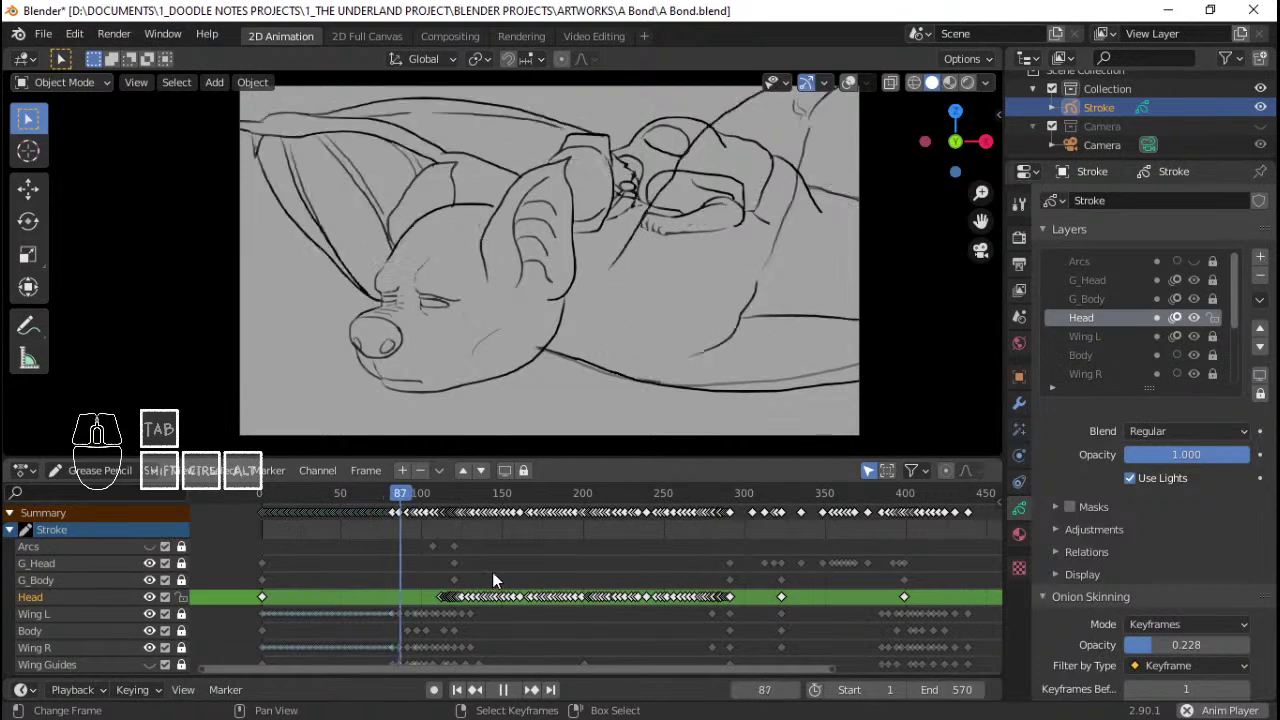
key(space)
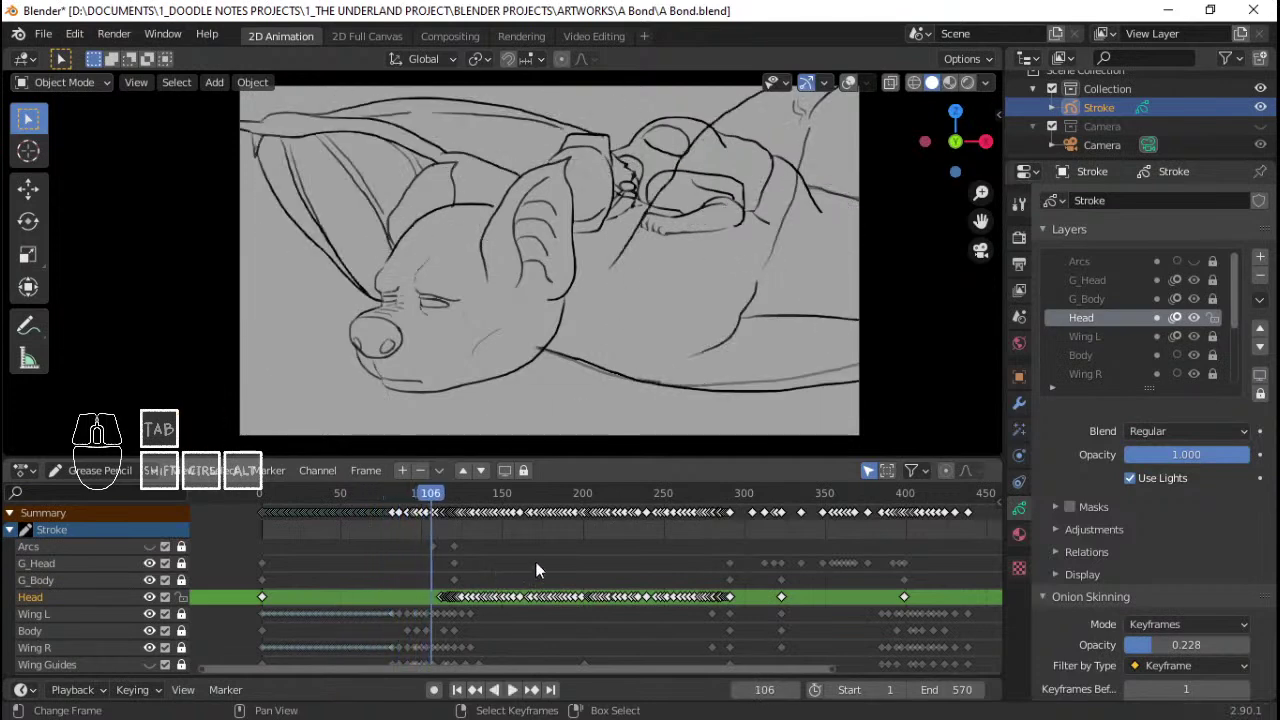
key(space)
key(space)
key(space)
key(space)
key(space)
key(space)
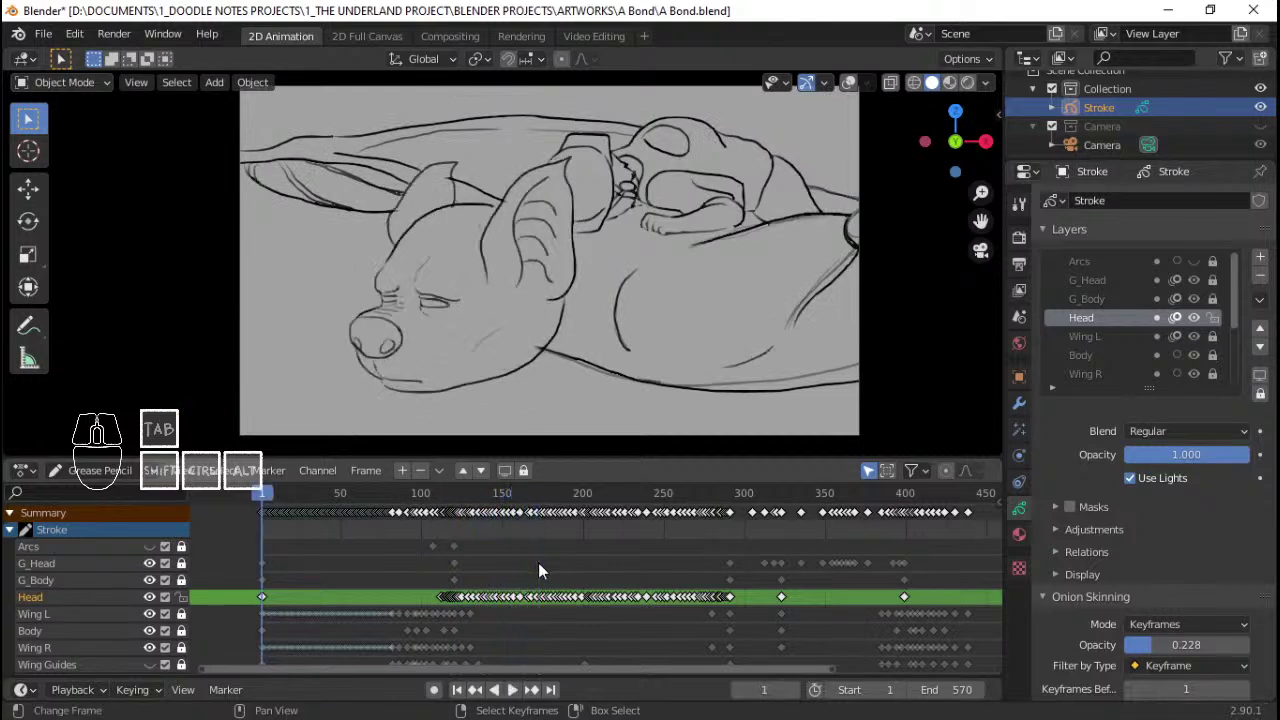
key(space)
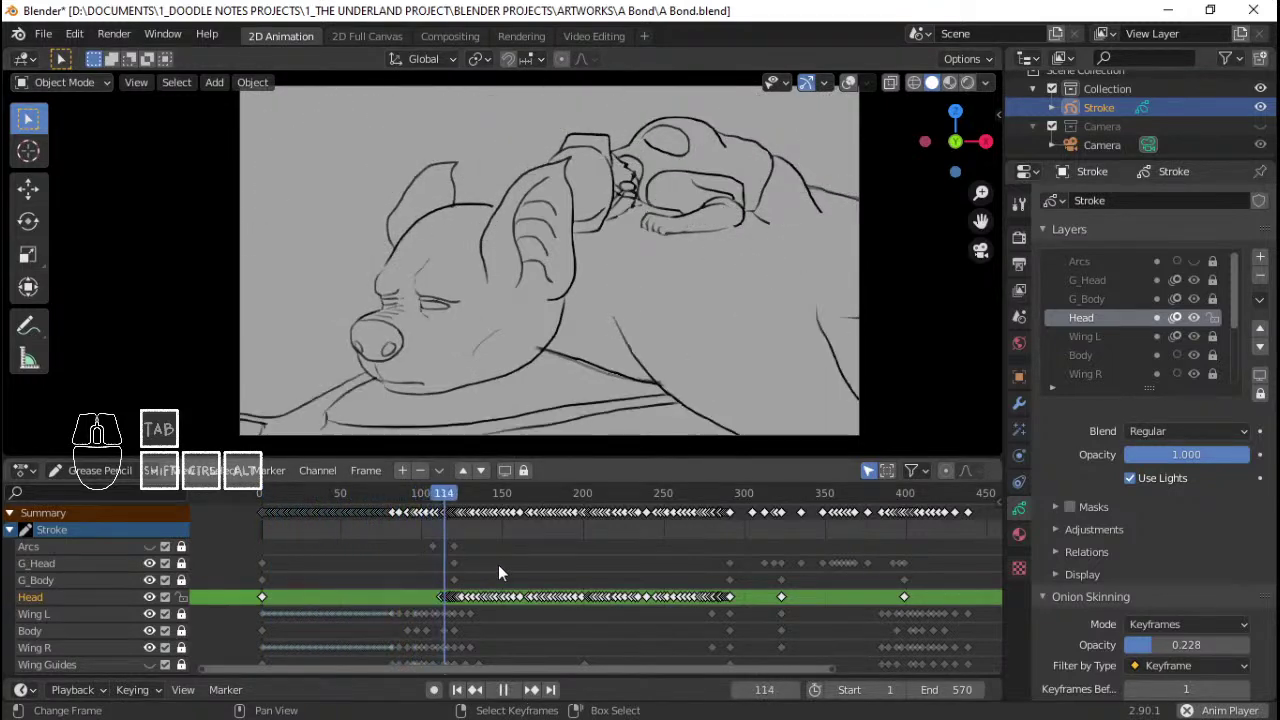
Step: Scrub to different frames during playback and keep the loop running
key(space)
click(430, 566)
key(space)
key(space)
click(315, 580)
key(space)
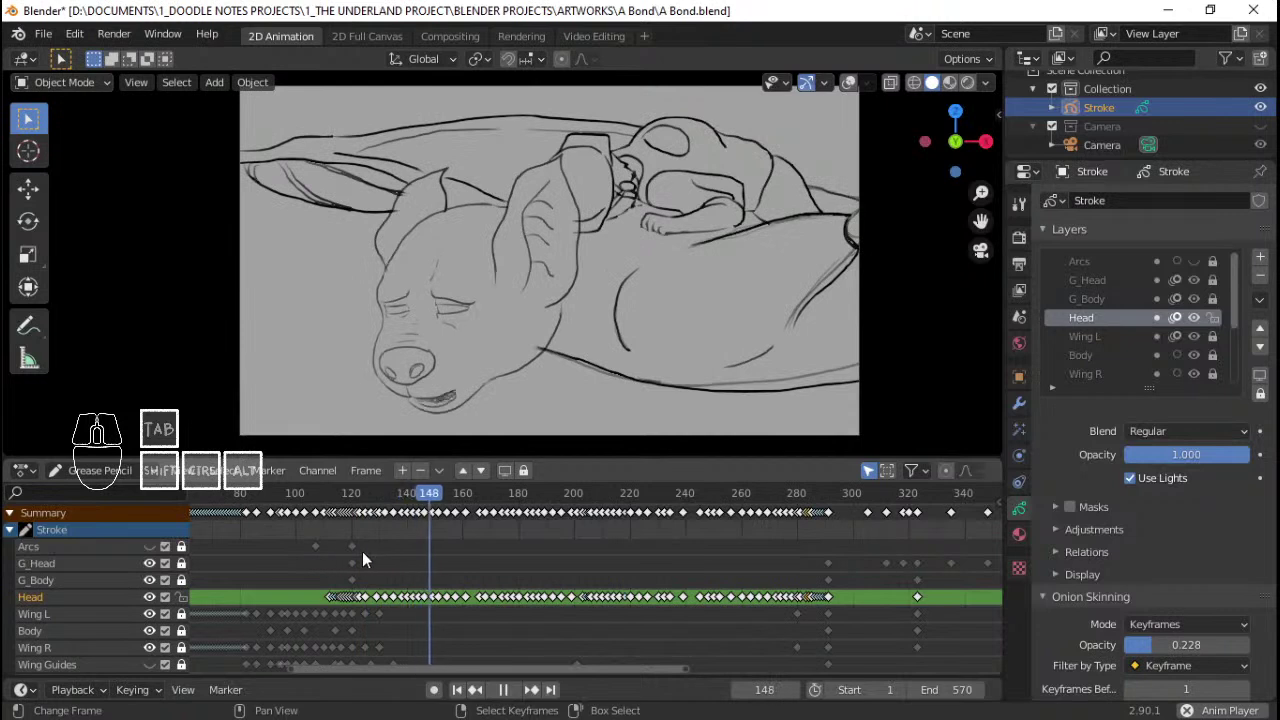
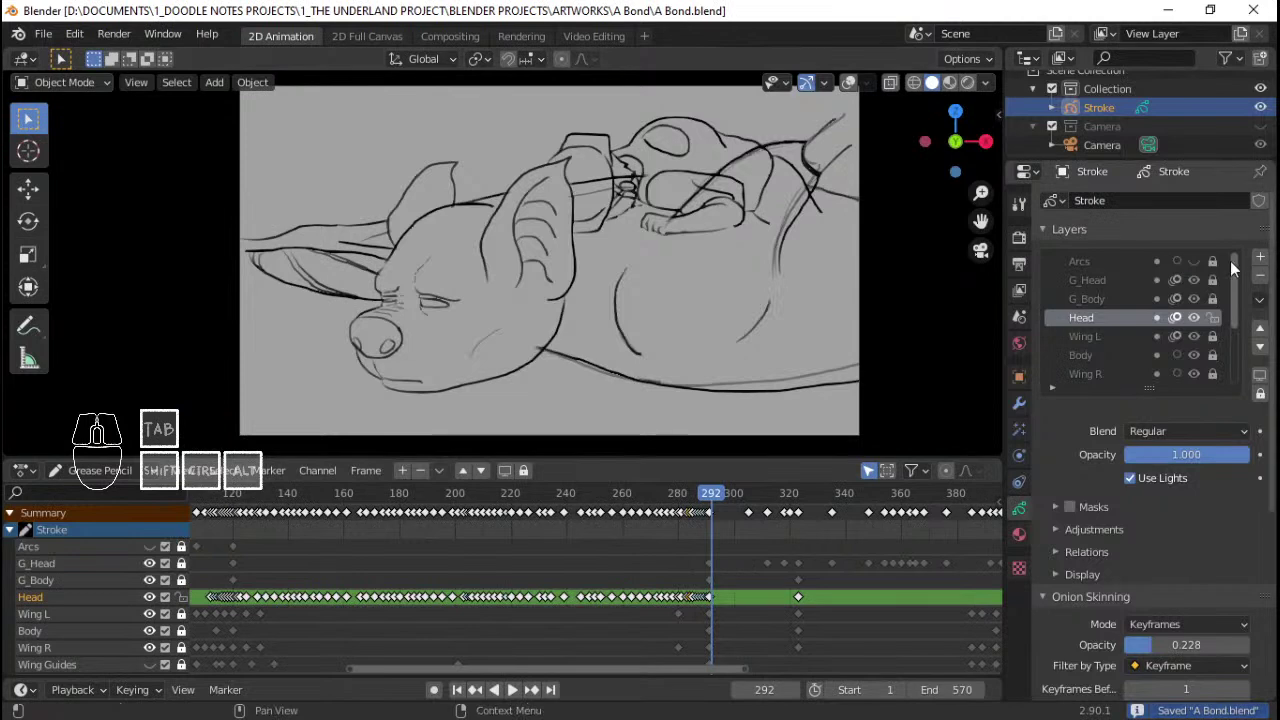
Step: Pick a frame near 300 on the timeline and replay briefly
click(213, 567)
key(space)
key(space)
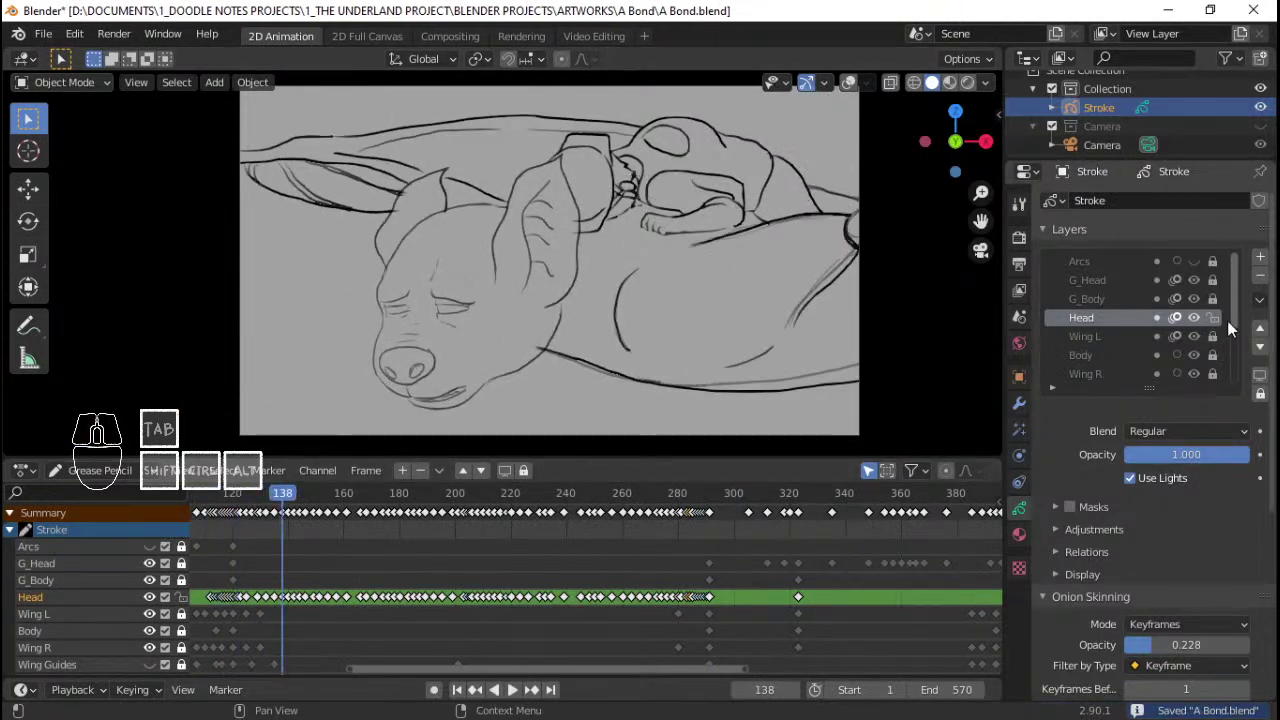
Step: Lock the Head layer against edits and make G_Head the active layer
click(1227, 322)
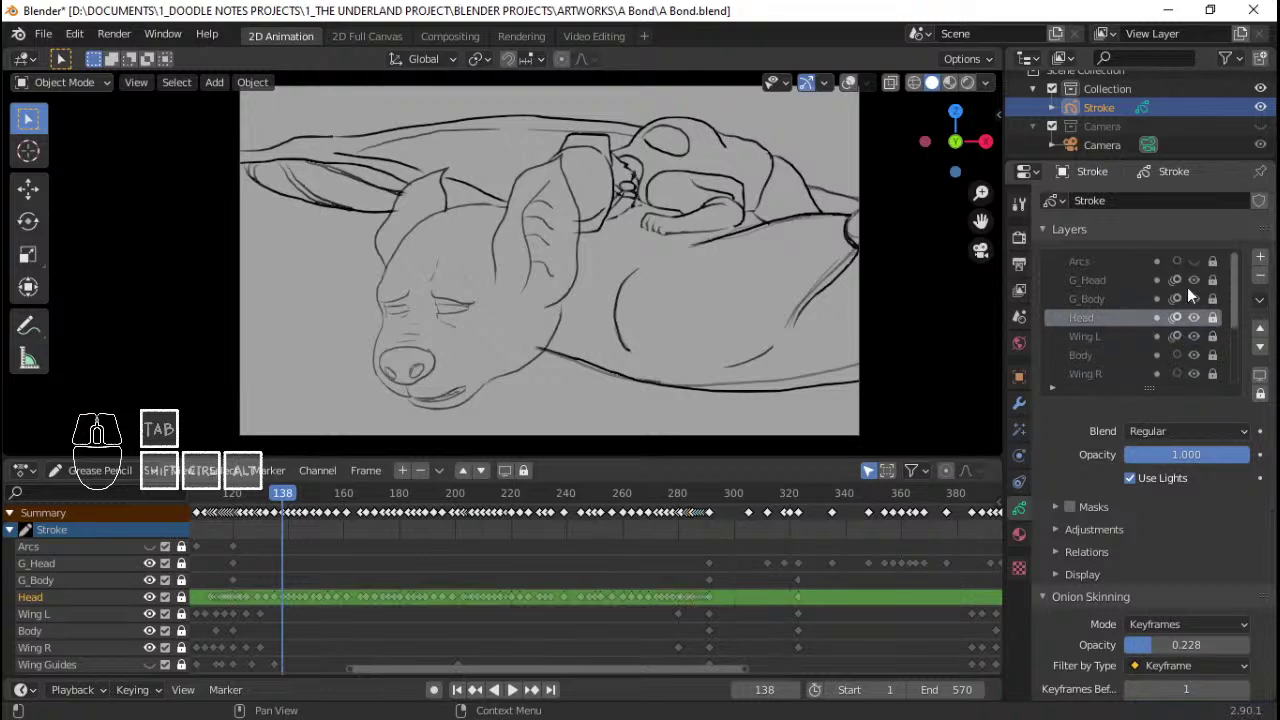
click(1217, 286)
click(1110, 288)
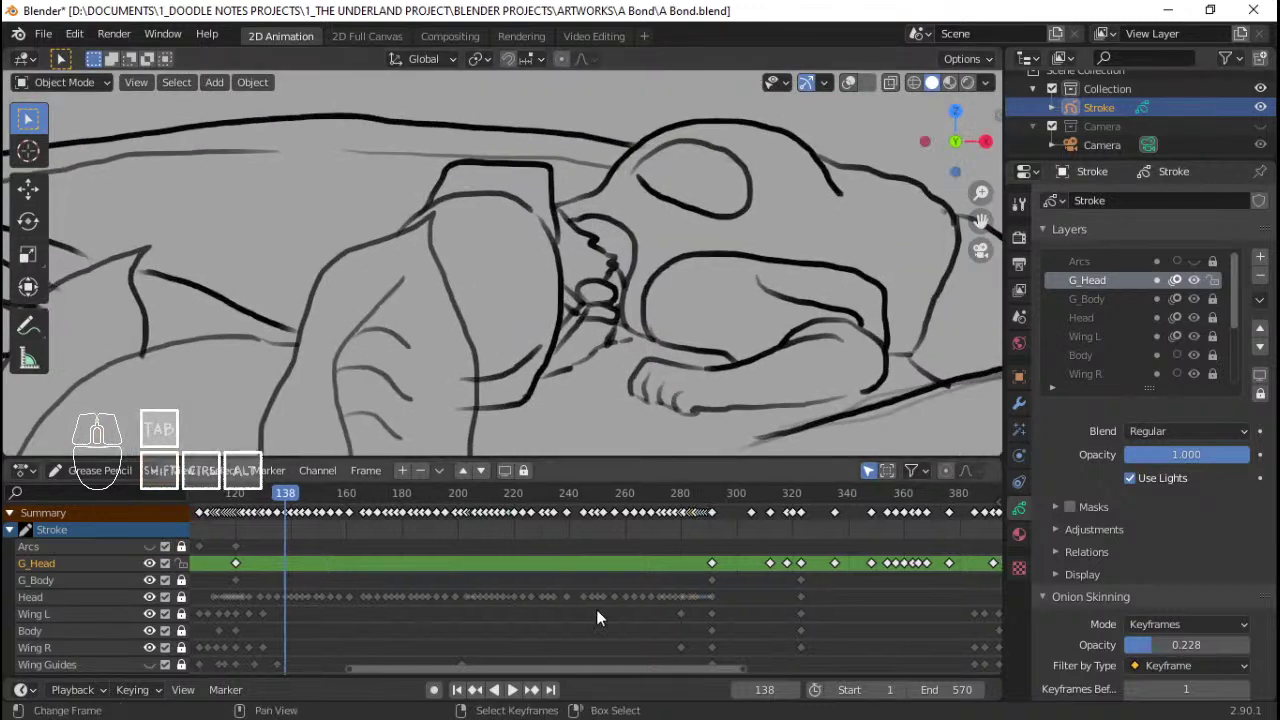
Step: Frame the viewport on the creature's head and settle on frame 283
drag(535, 567, 600, 573)
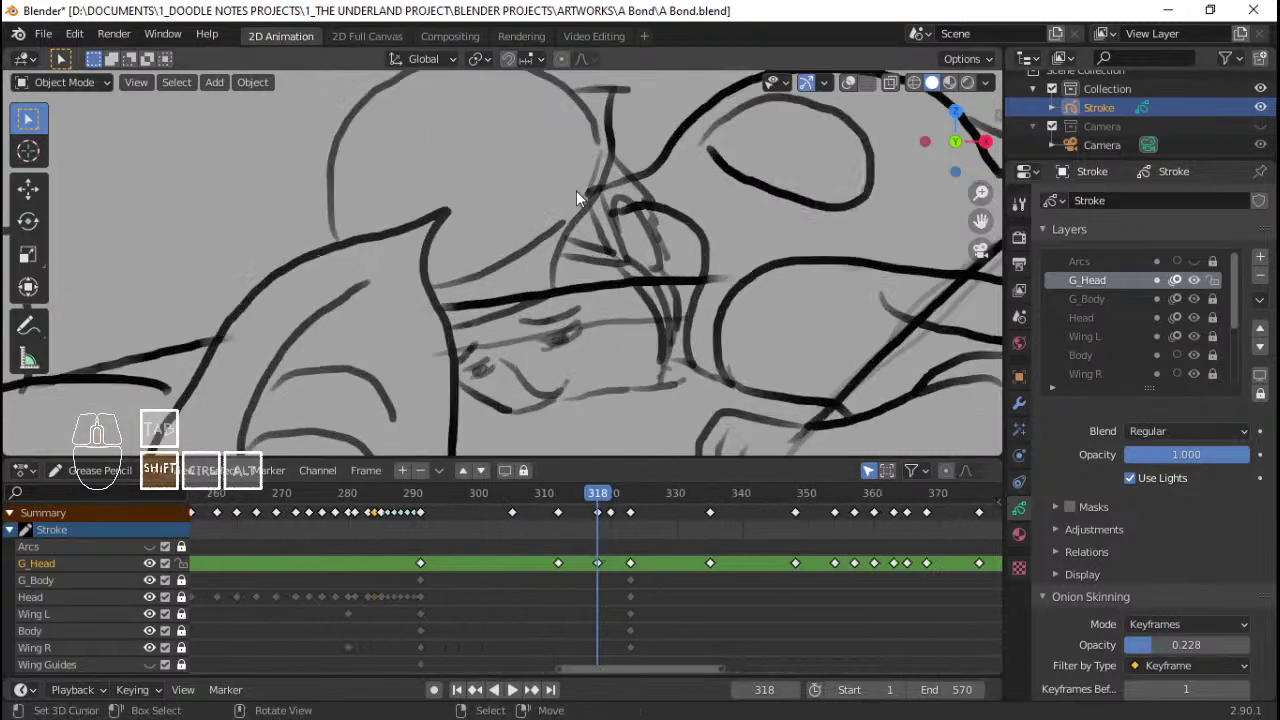
click(456, 522)
key(space)
key(space)
click(379, 539)
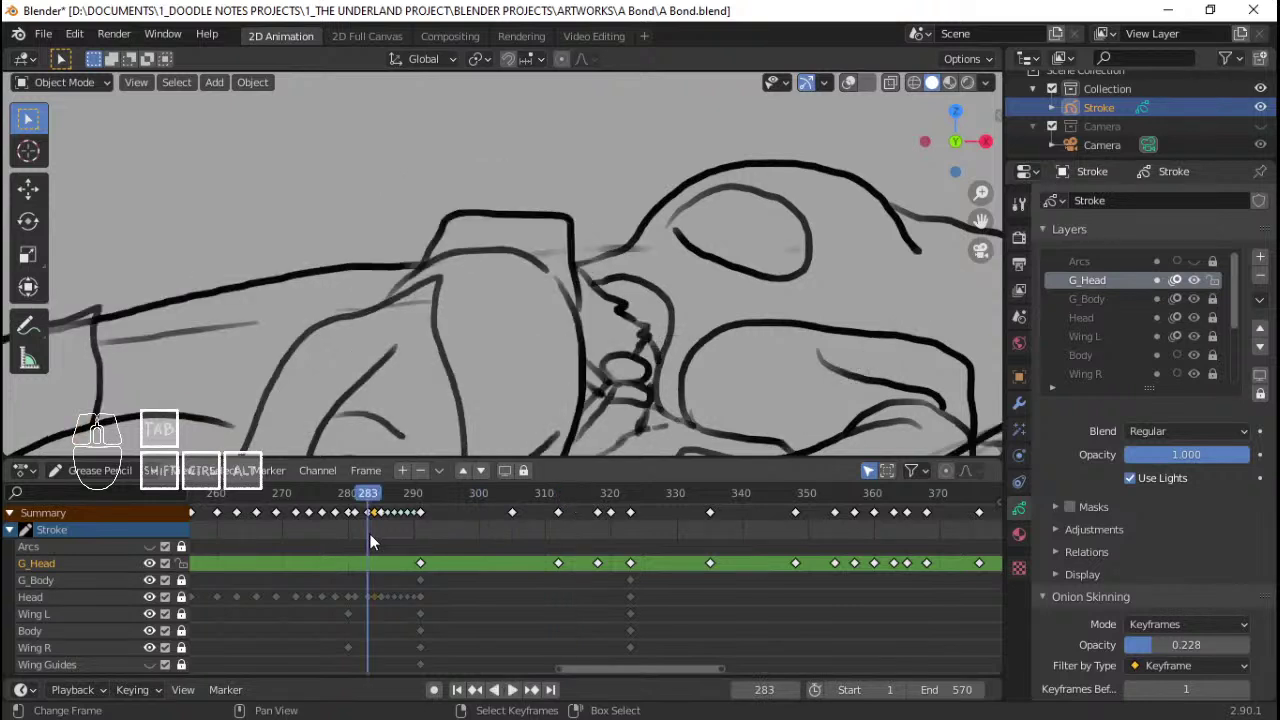
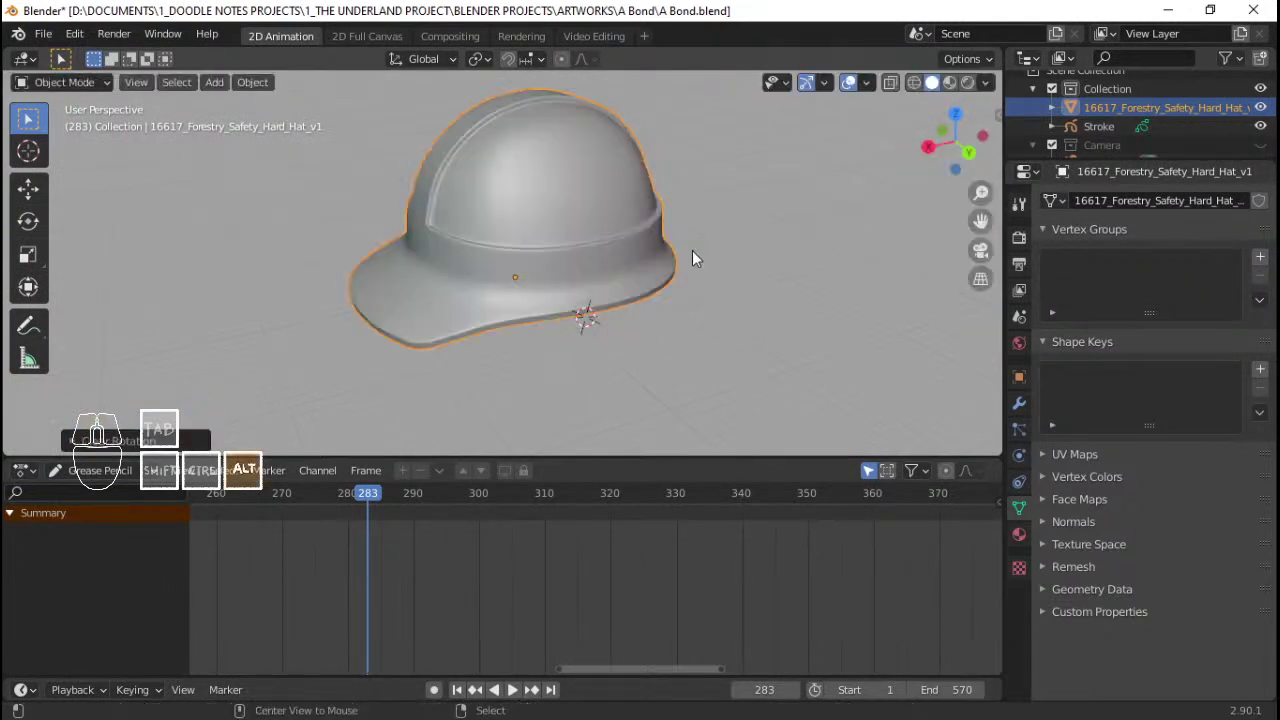
Step: Scale the hard hat down to head size and switch to the camera view of the drawing
key(s)
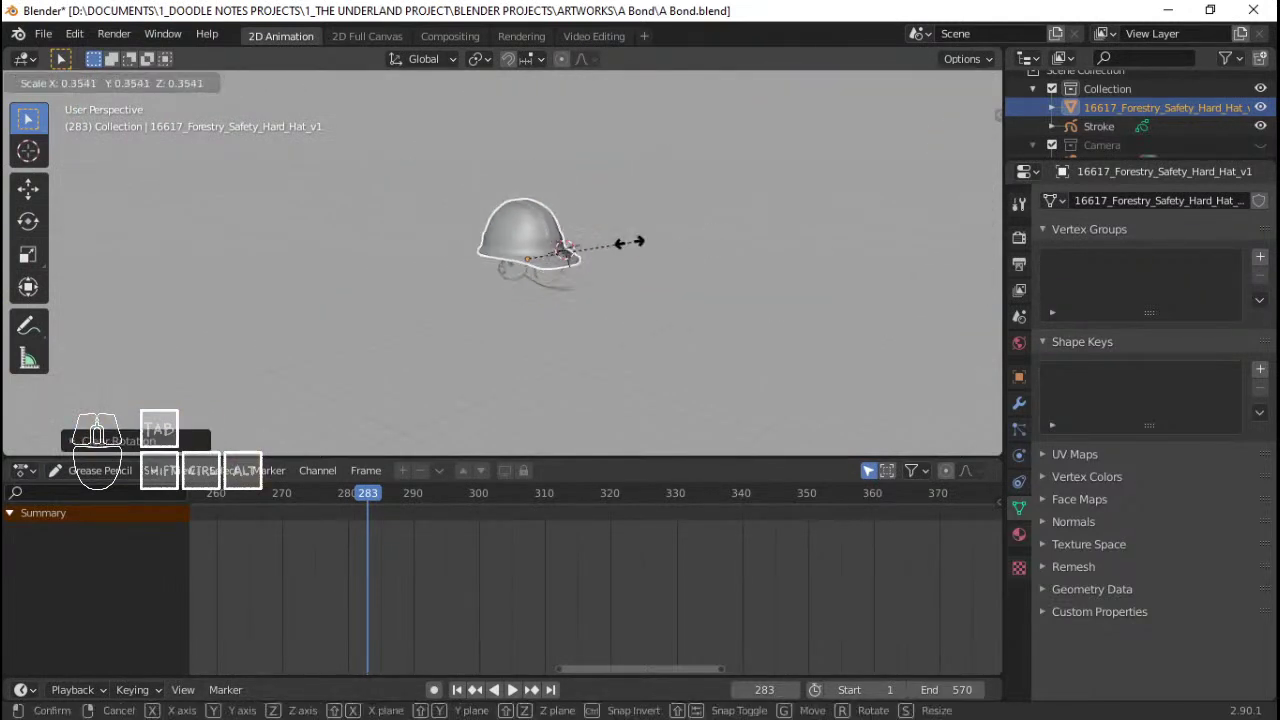
click(585, 251)
key(Home)
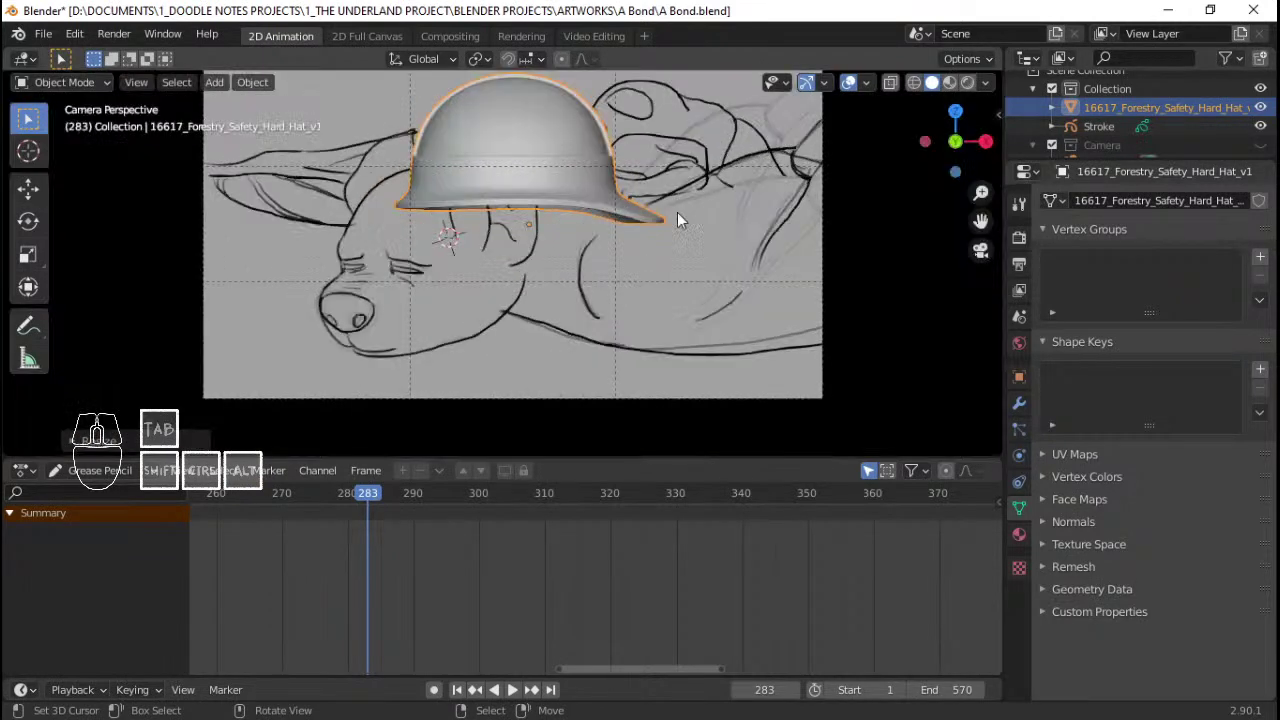
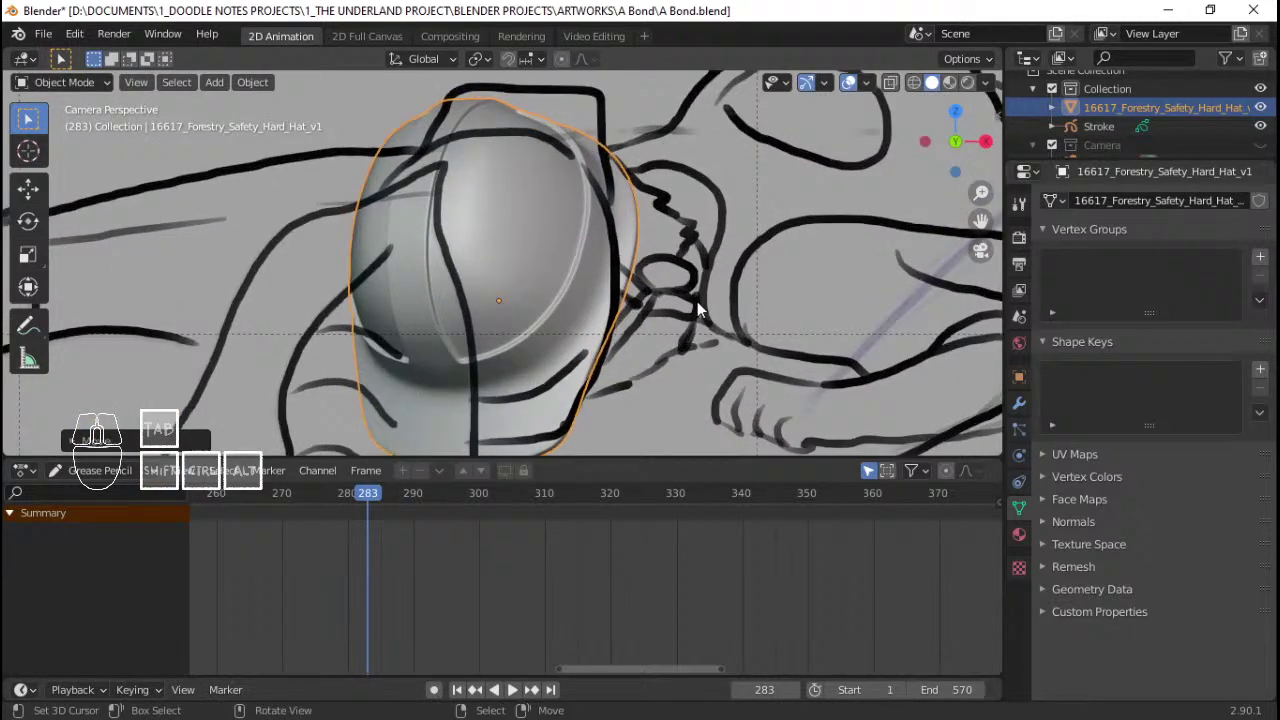
Step: Zoom and pan the camera view to center on the hard hat over the creature's head
key(q)
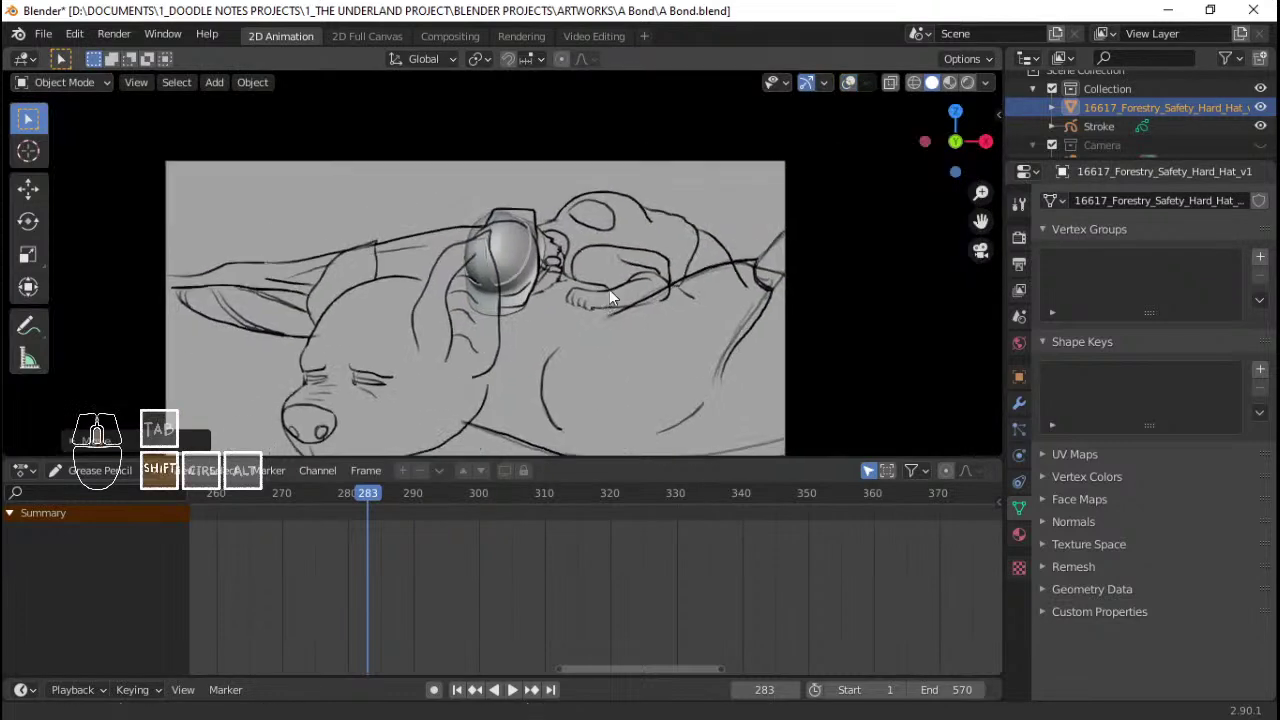
middle_click(643, 290)
middle_click(605, 253)
drag(584, 253, 647, 230)
drag(666, 238, 587, 278)
drag(559, 271, 365, 480)
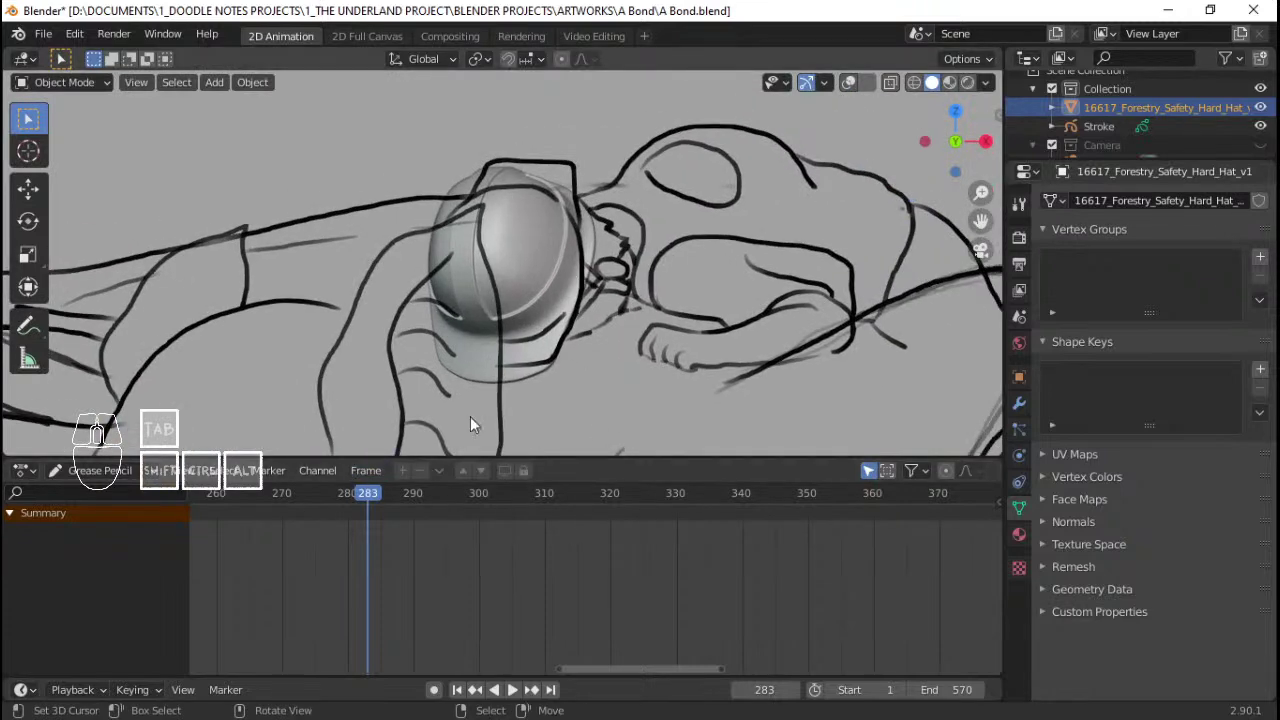
Step: Select the creature drawing and scrub the timeline forward to frame 305, the head's next pose
right_click(620, 279)
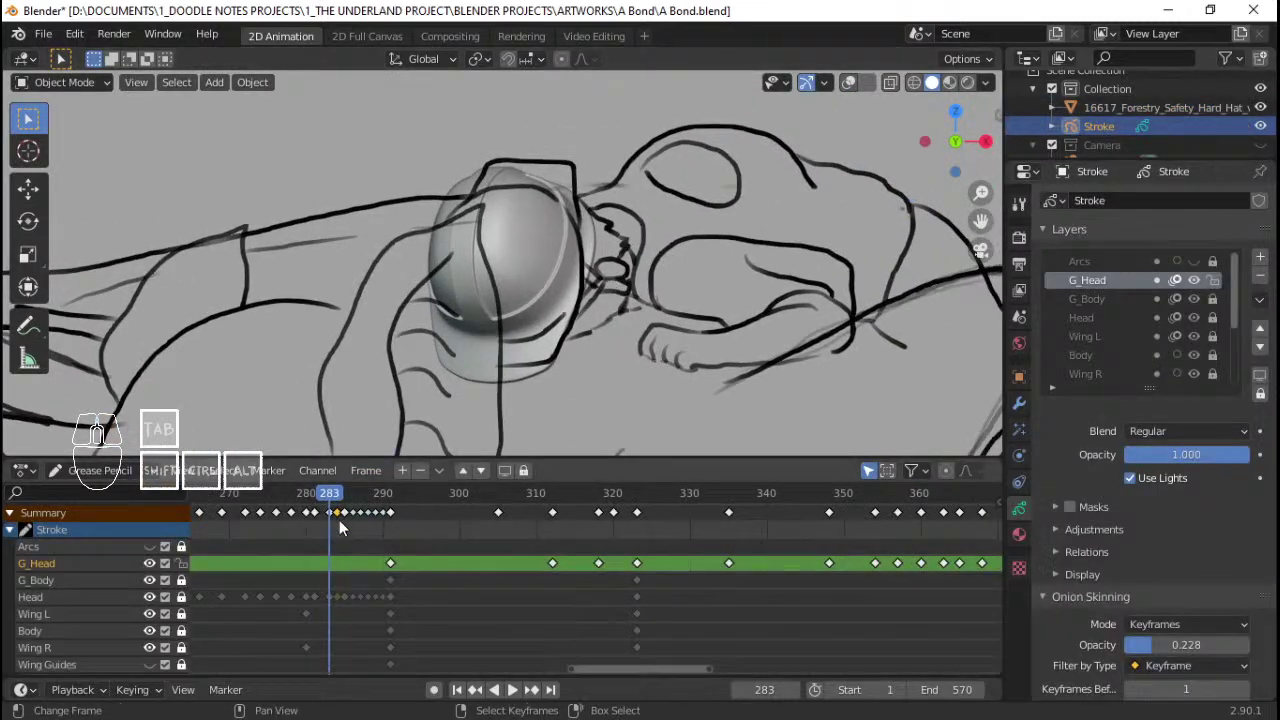
drag(521, 577, 668, 565)
drag(615, 560, 533, 552)
drag(564, 289, 391, 412)
Step: Insert a keyframe for the hard hat's pose at frame 305, then reselect the Stroke drawing at frame 312
click(106, 475)
click(116, 494)
key(q)
key(i)
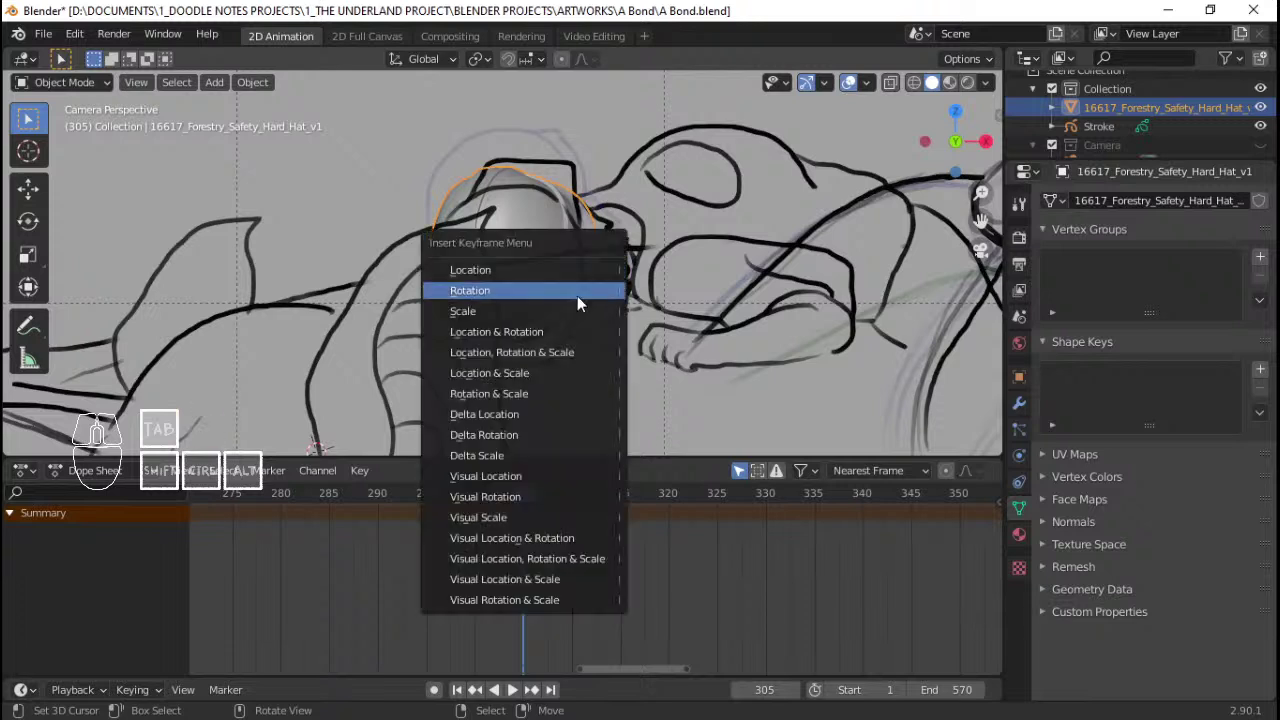
click(575, 358)
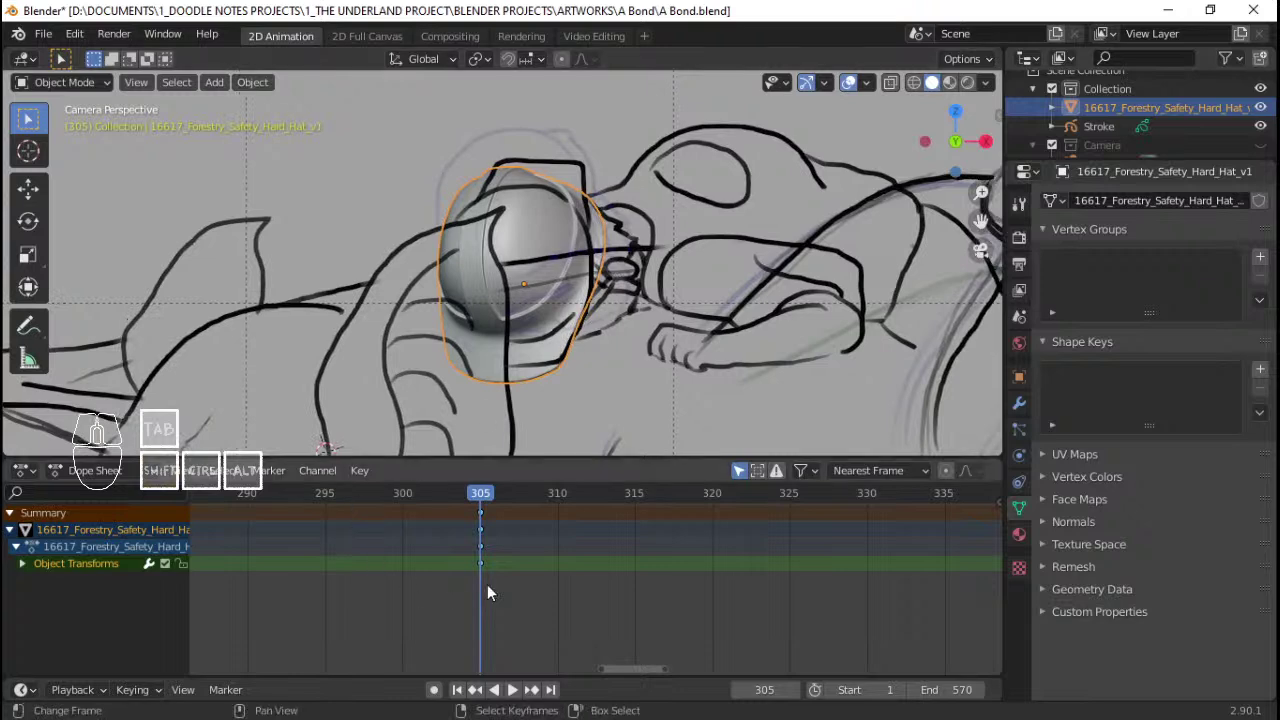
right_click(661, 279)
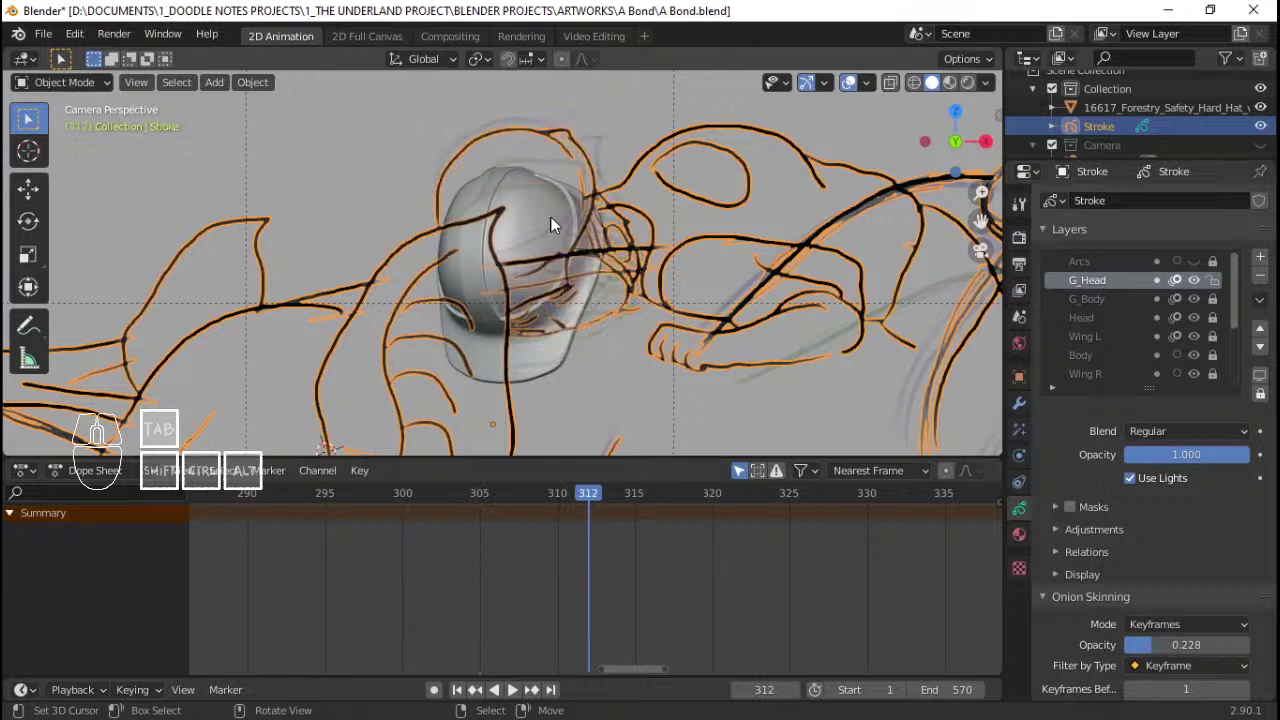
Step: Keyframe the hard hat's Location, Rotation & Scale at frame 312
key(o)
key(o)
key(i)
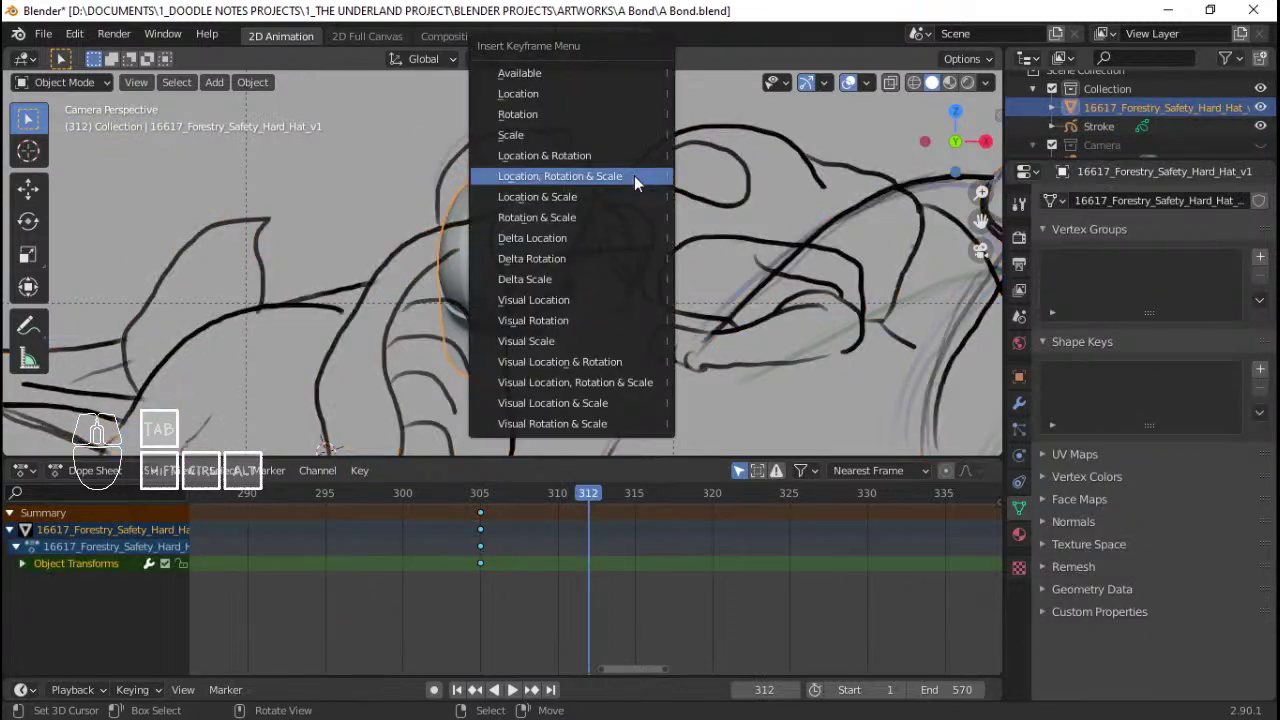
click(642, 182)
drag(655, 241, 661, 278)
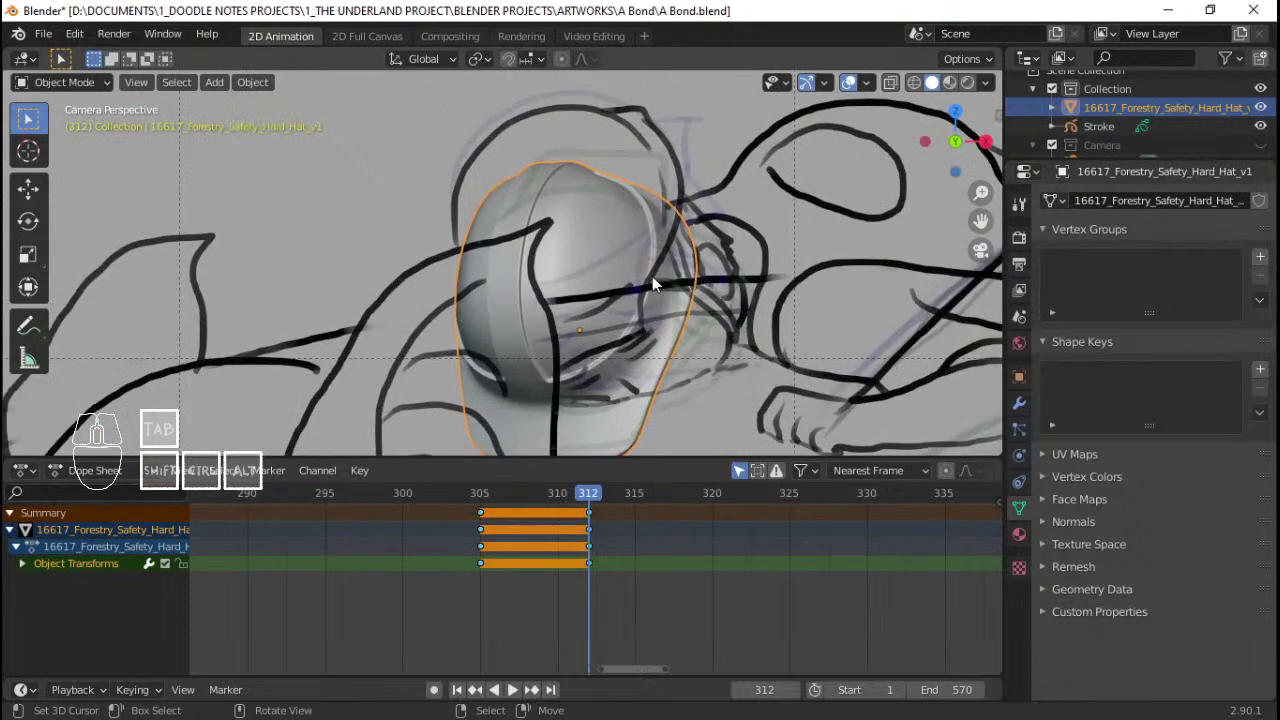
Step: Move the hard hat up over the head with G, then undo the stray changes
key(g)
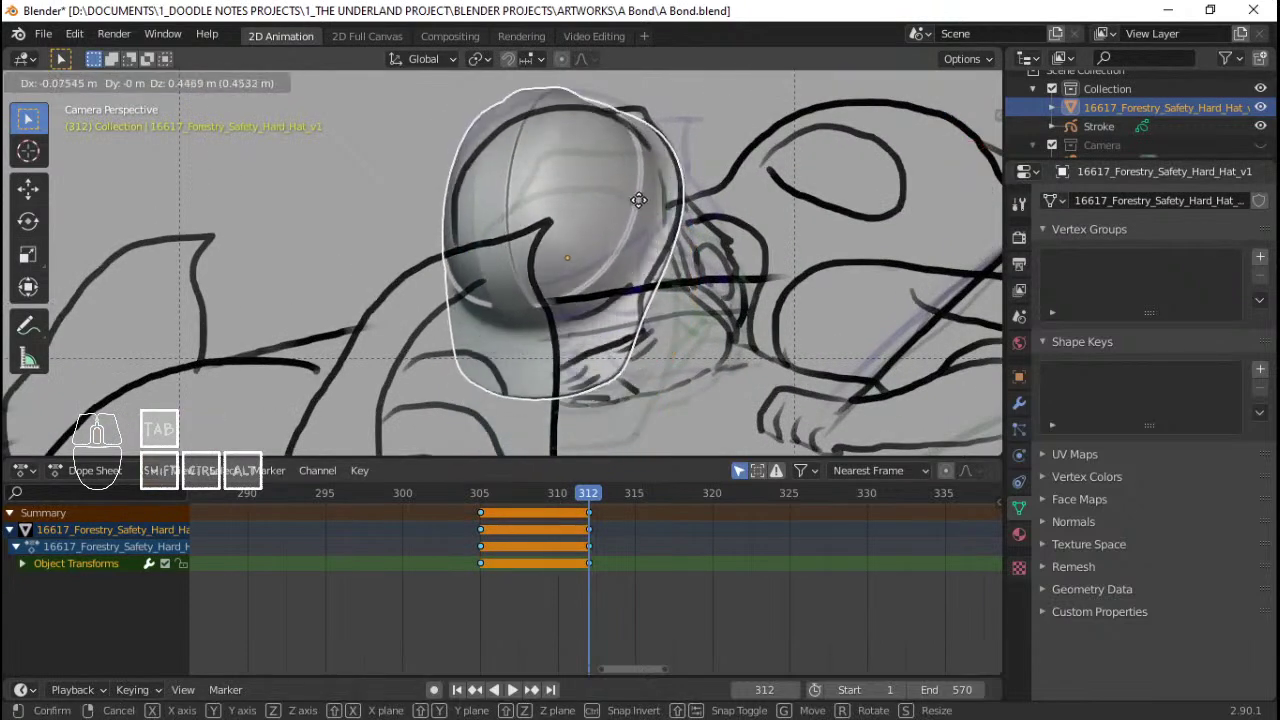
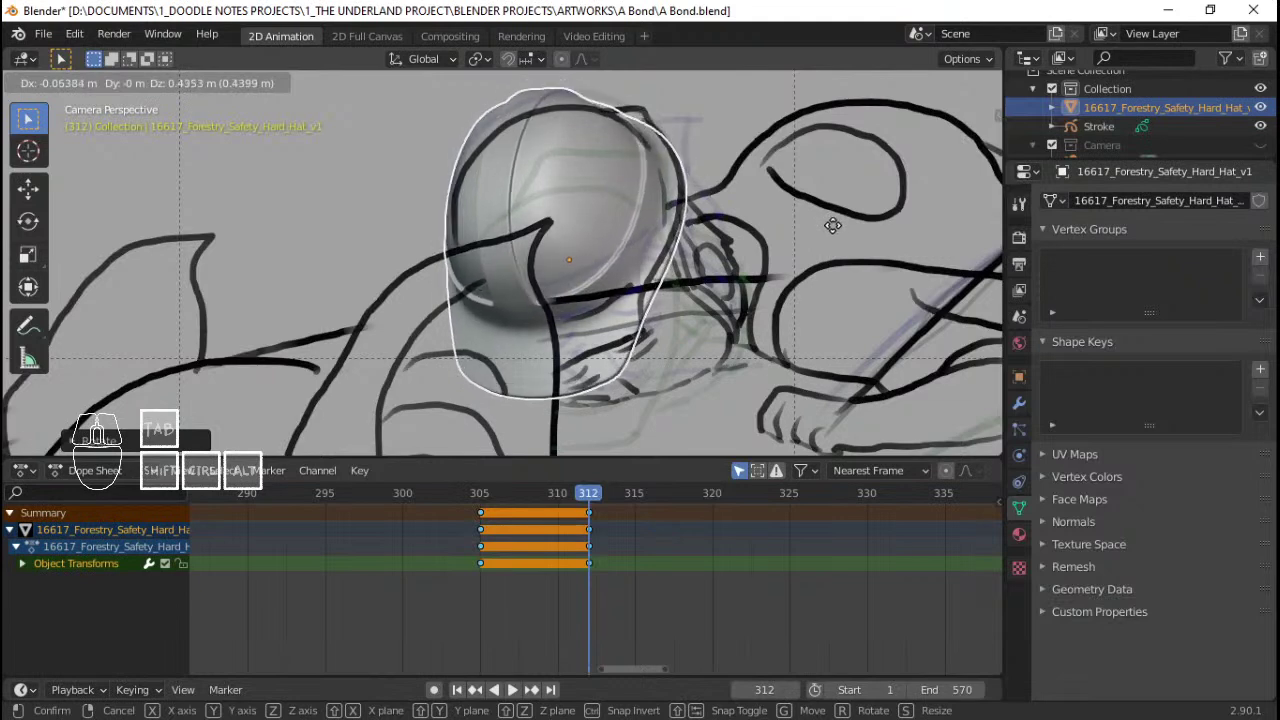
click(837, 230)
drag(463, 556, 595, 524)
key(ctrl+z)
key(ctrl+z)
key(ctrl+z)
key(ctrl+z)
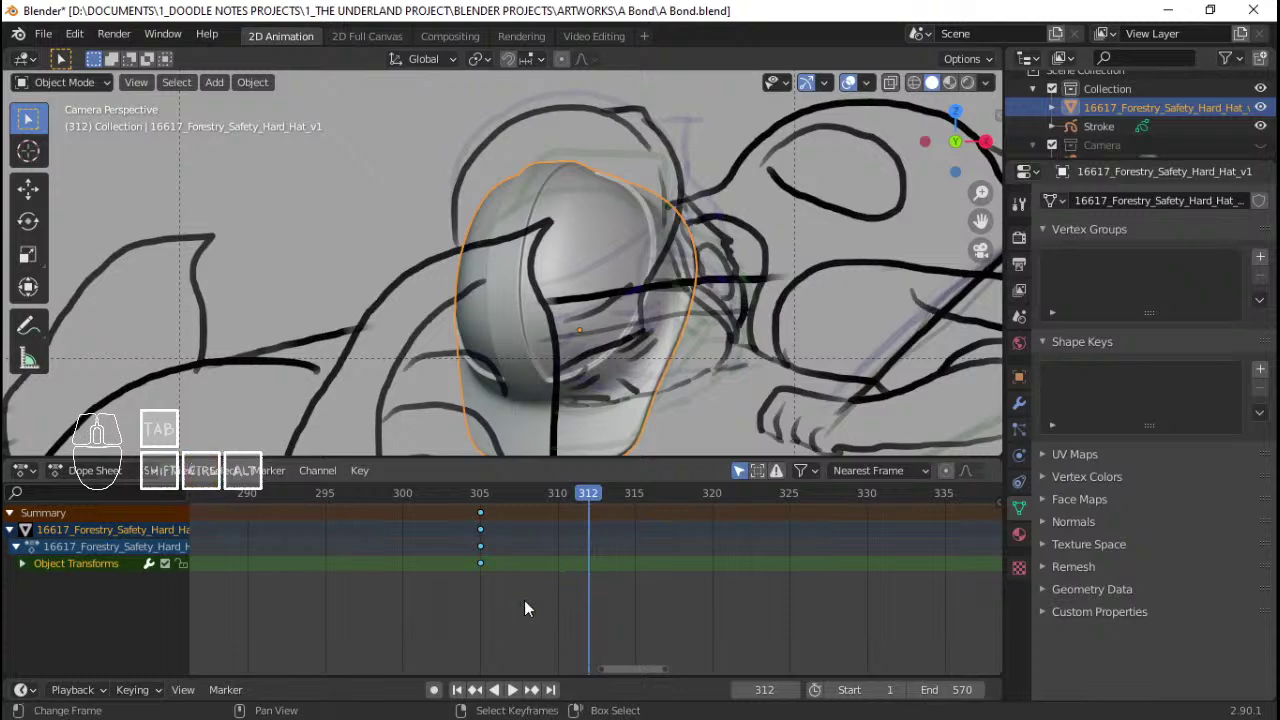
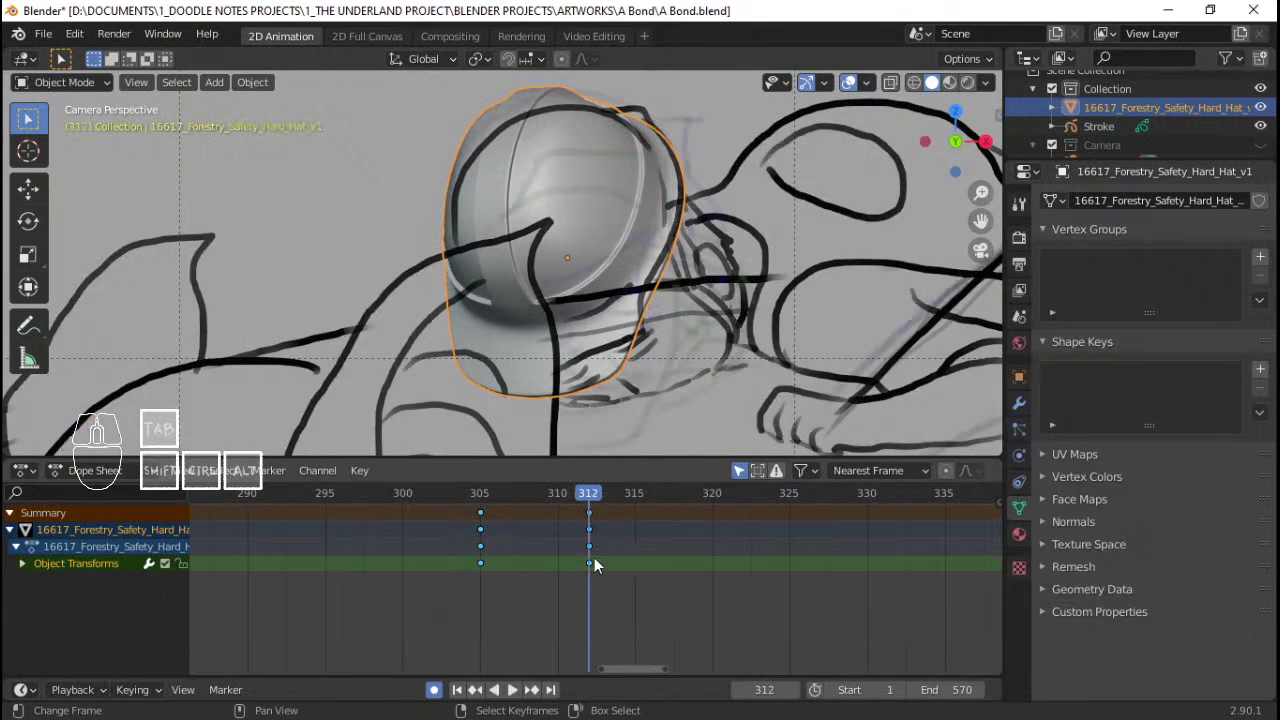
Step: Set a new interpolation mode for the hat keyframes via the T menu
key(t)
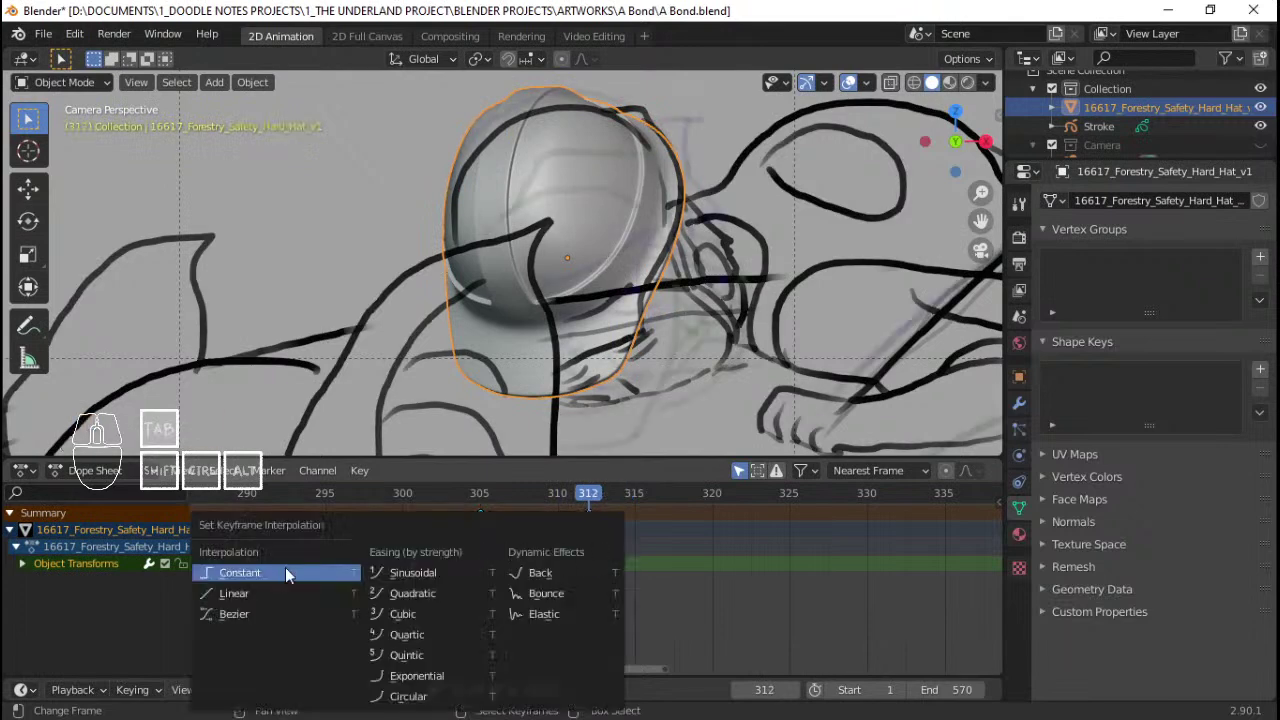
click(284, 577)
click(390, 543)
Step: Advance to frame 318 and tilt the hard hat to fit the head
key(space)
key(space)
drag(566, 535, 688, 535)
right_click(746, 355)
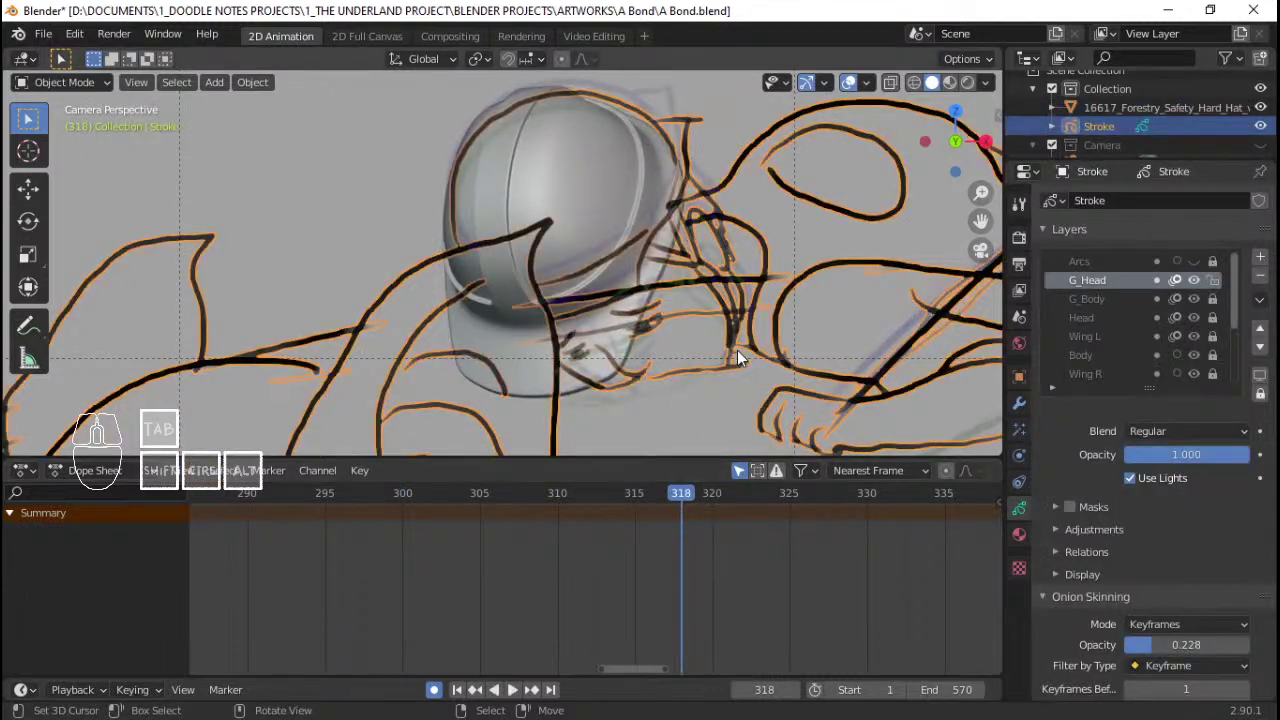
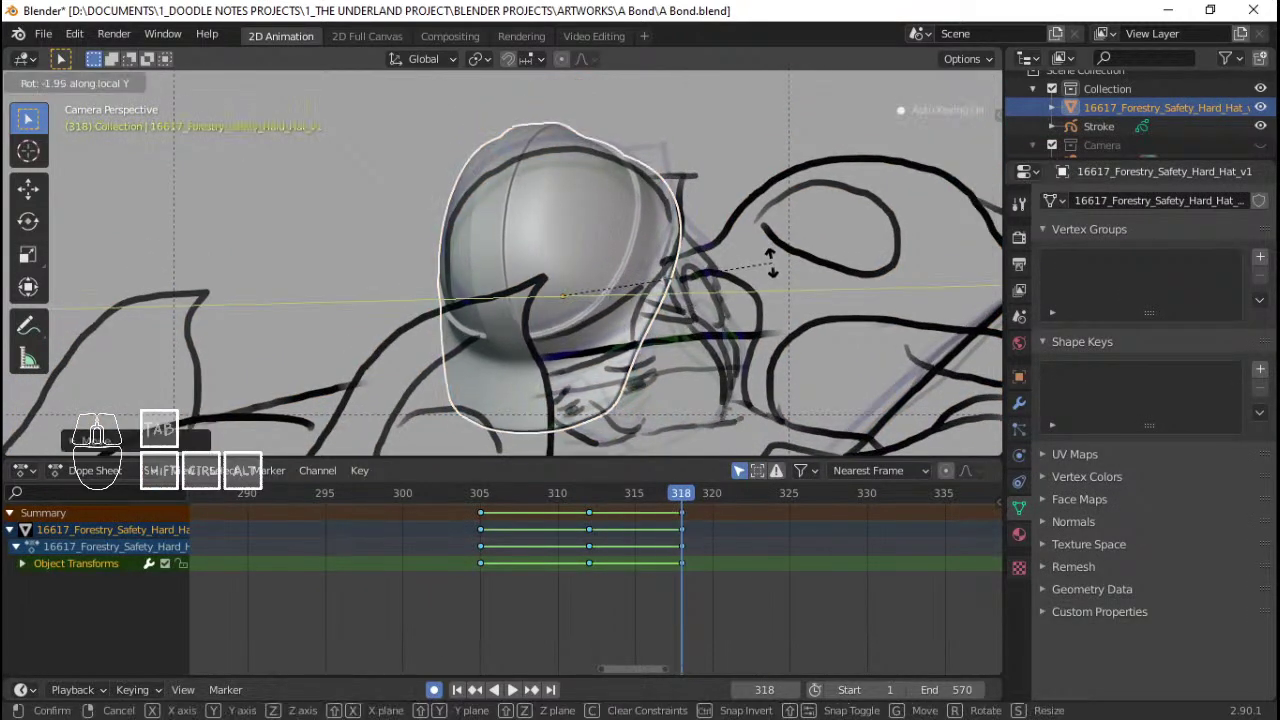
click(784, 291)
Step: Save the blend file and scrub back to frame 306
drag(755, 320, 702, 320)
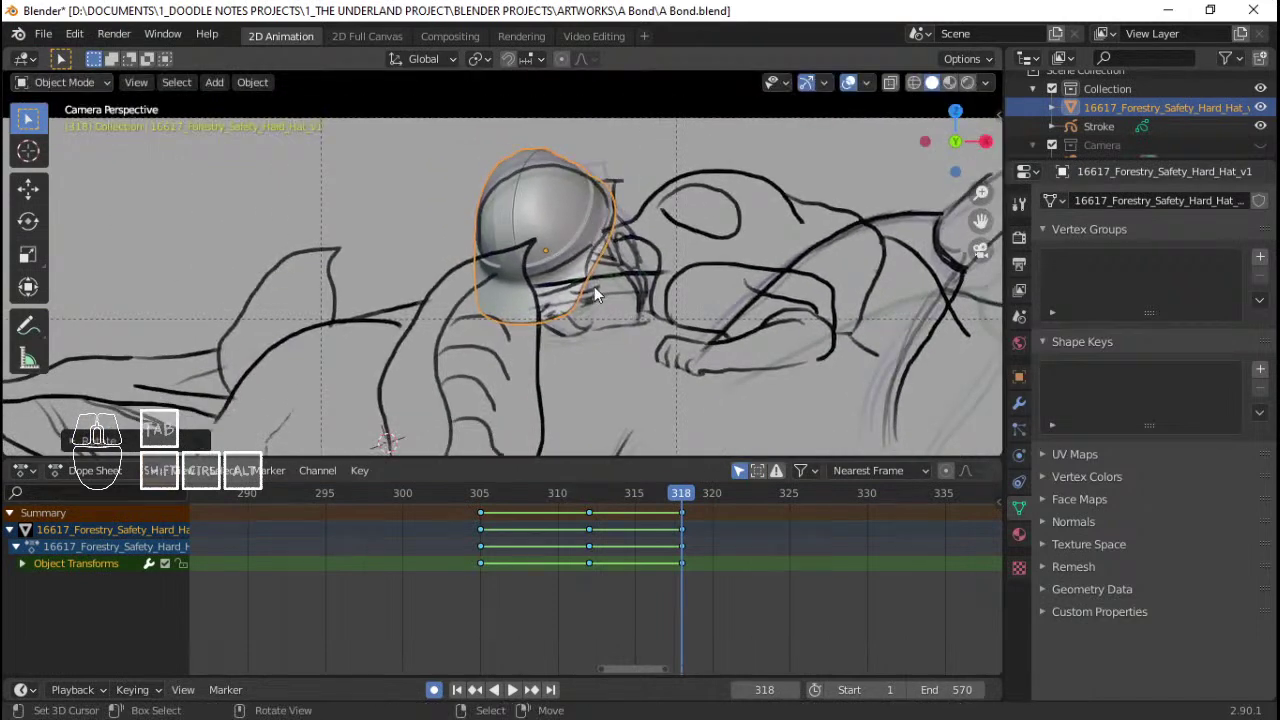
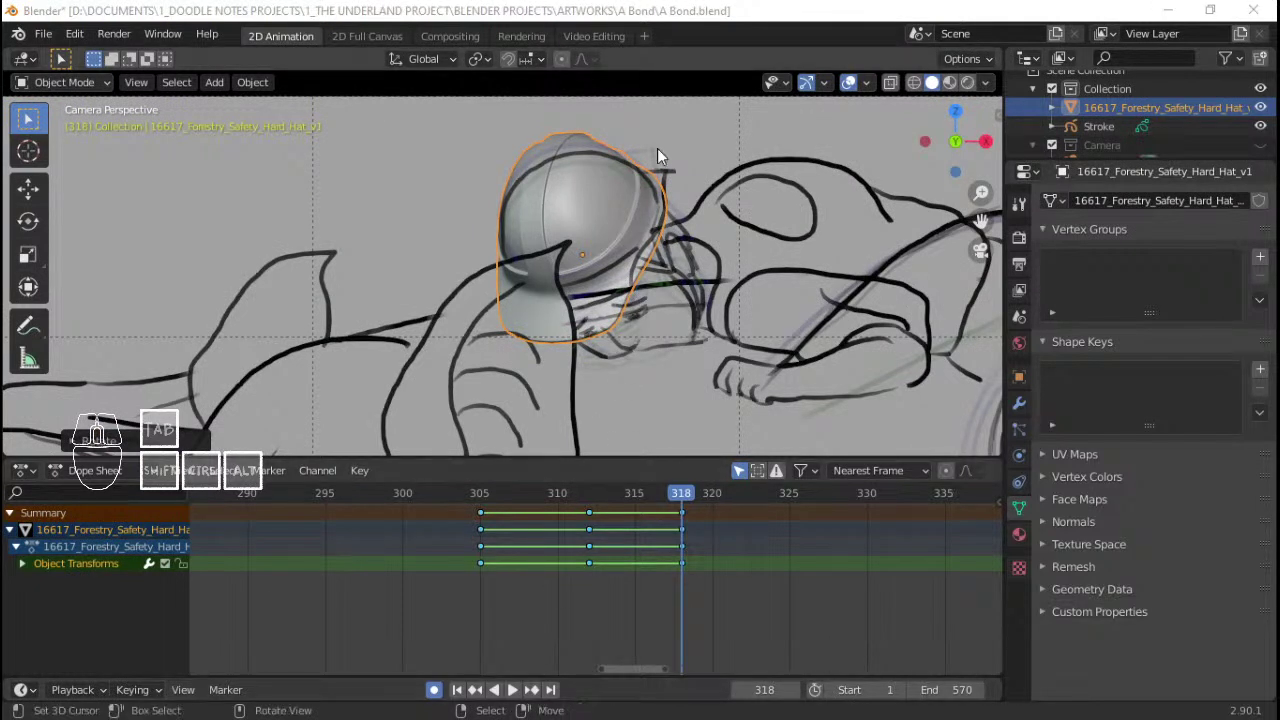
click(696, 19)
key(ctrl+s)
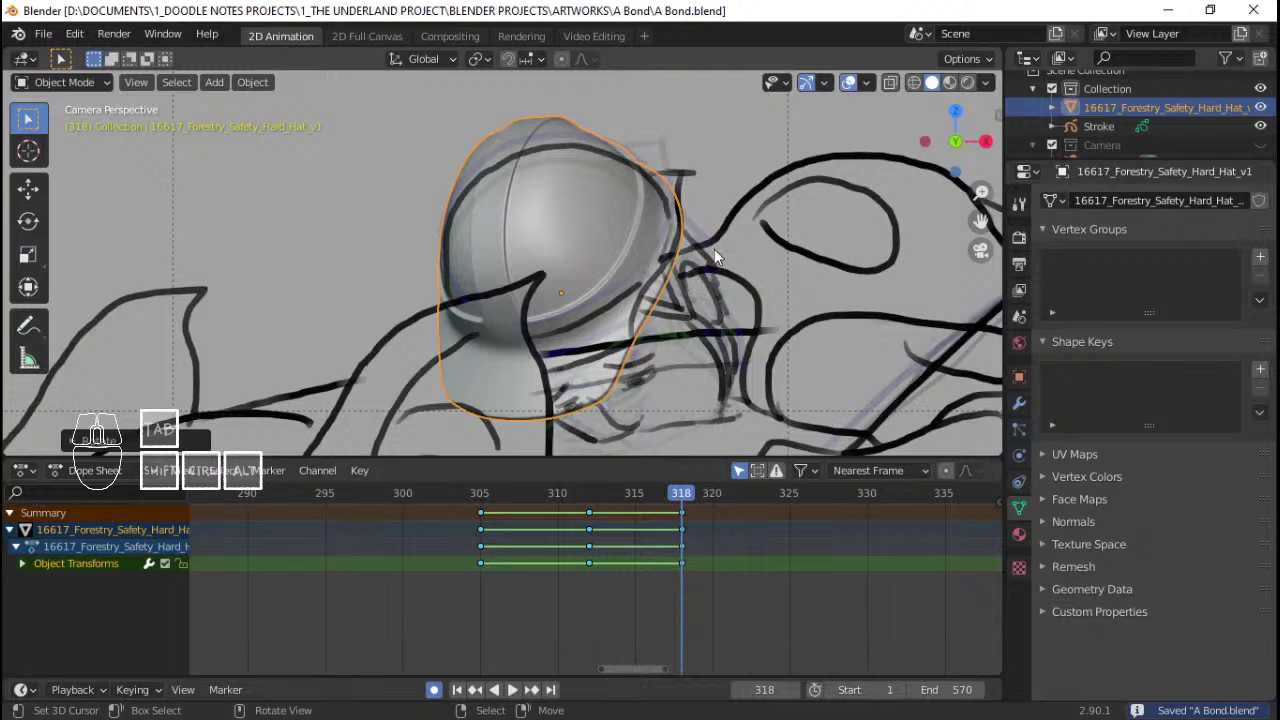
drag(579, 519, 510, 512)
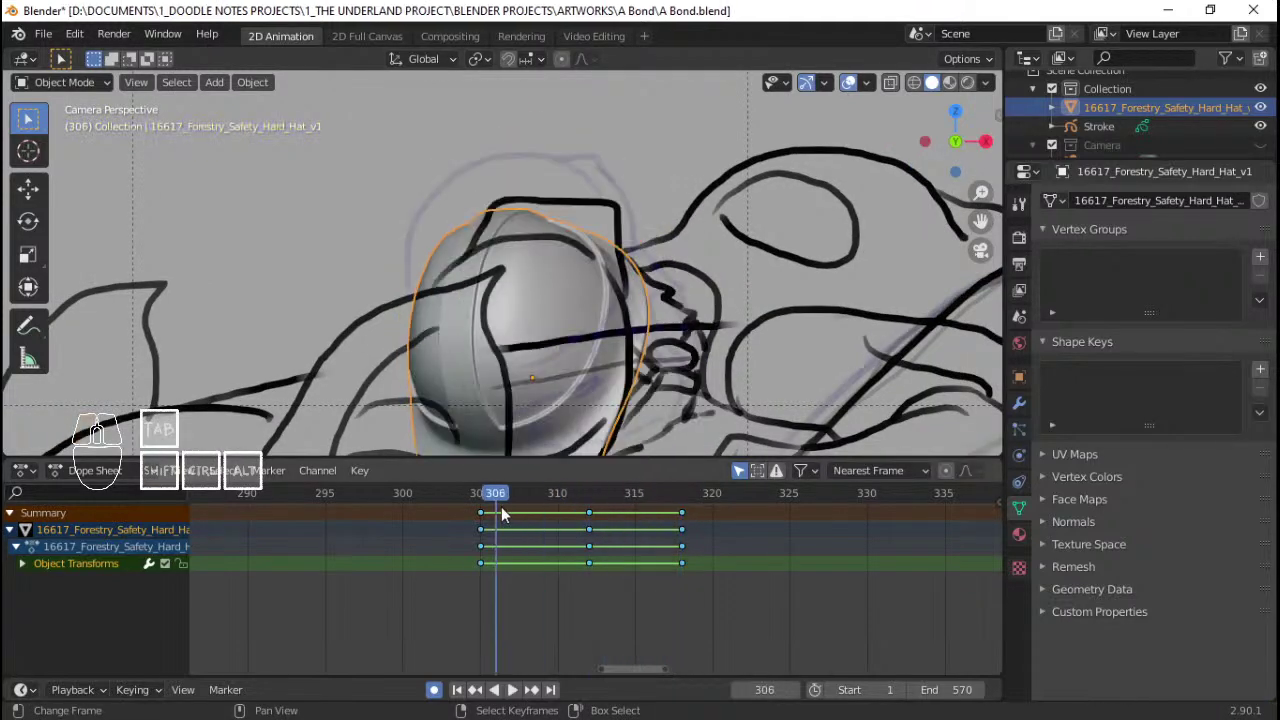
Step: Scrub and play frames 304–321 to preview the hat motion
drag(506, 513, 469, 511)
key(ctrl+s)
key(space)
key(space)
click(432, 535)
key(space)
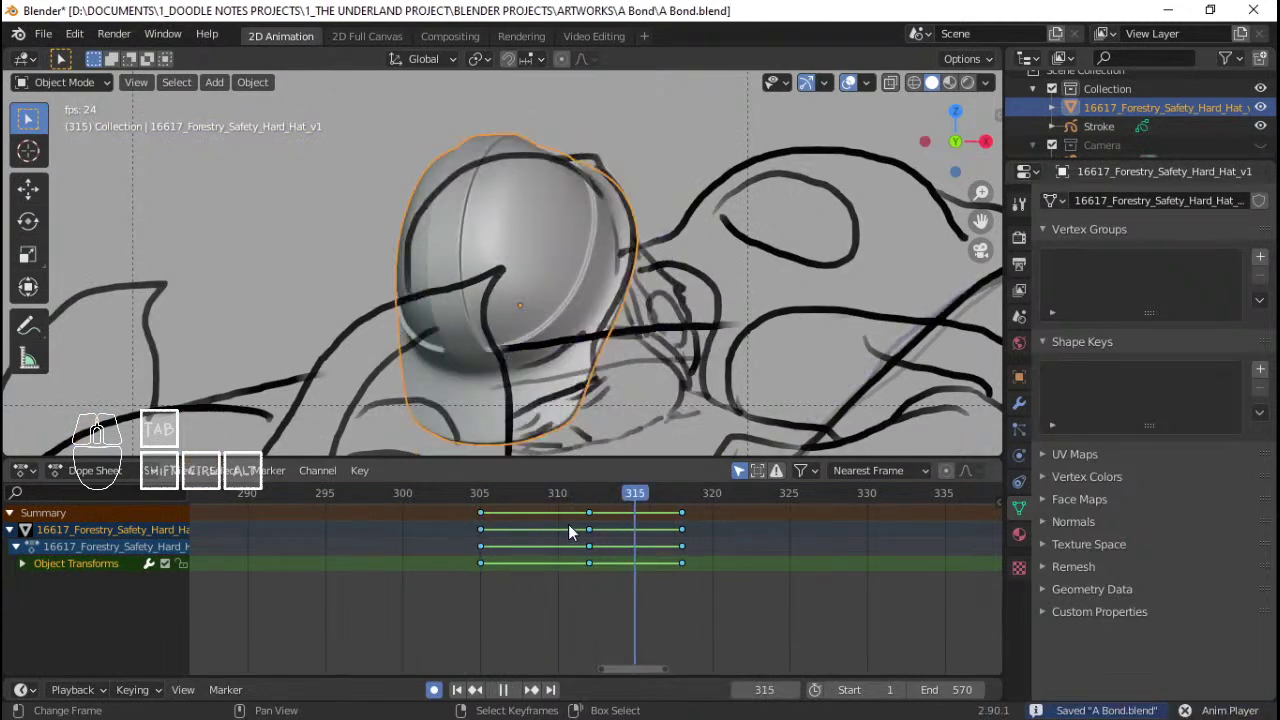
key(space)
Step: Go to frame 323, select the hard hat and start rotating it about Y to match the head
drag(658, 289, 641, 255)
right_click(641, 255)
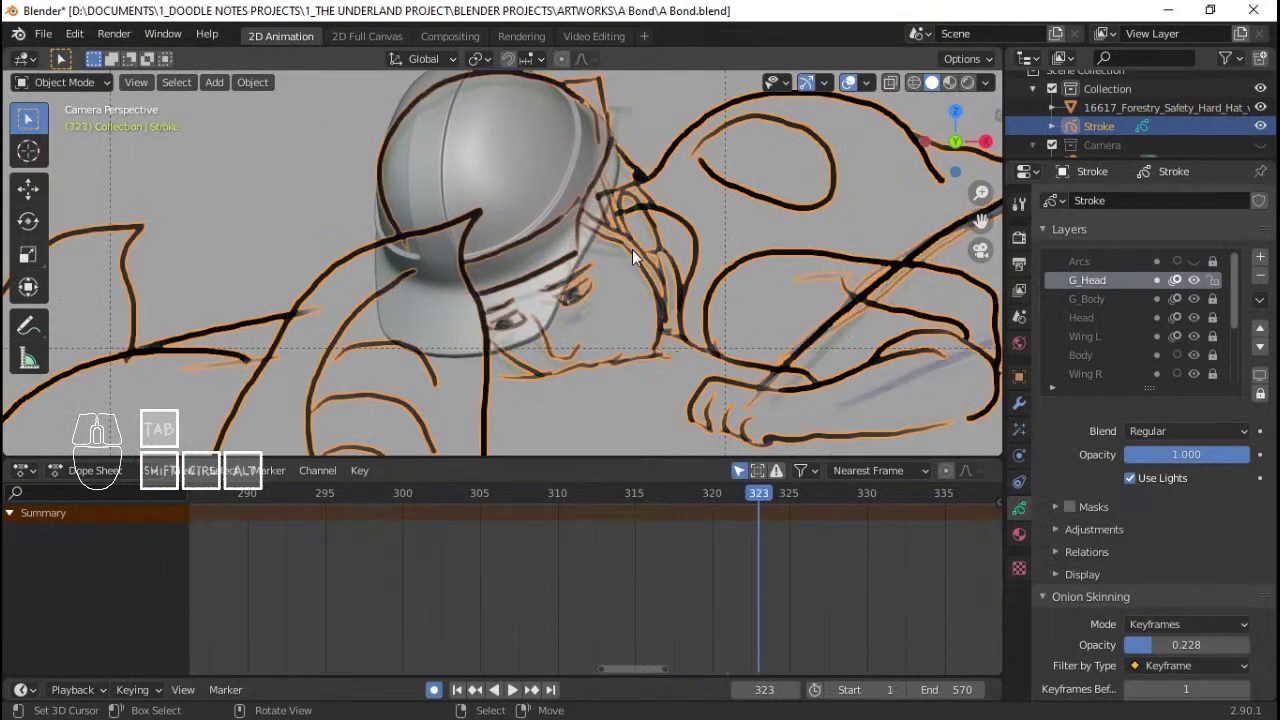
right_click(583, 164)
key(g)
right_click(612, 214)
key(r)
key(x)
key(y)
key(y)
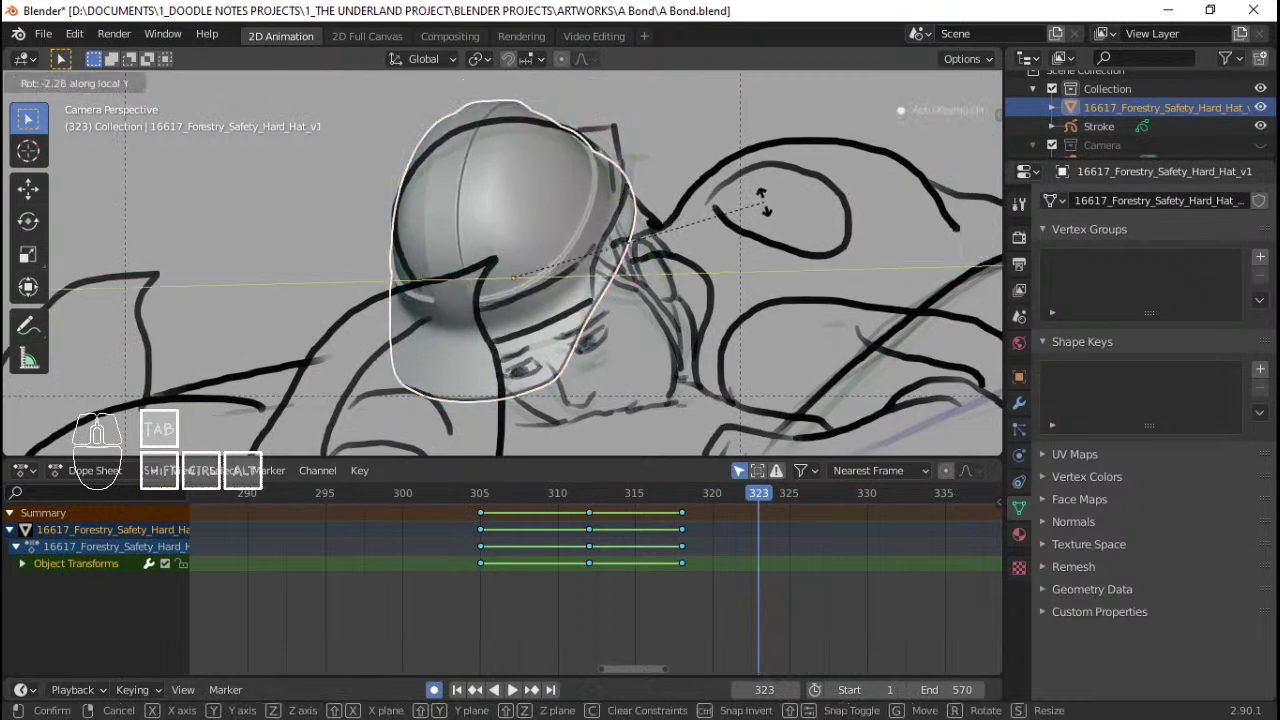
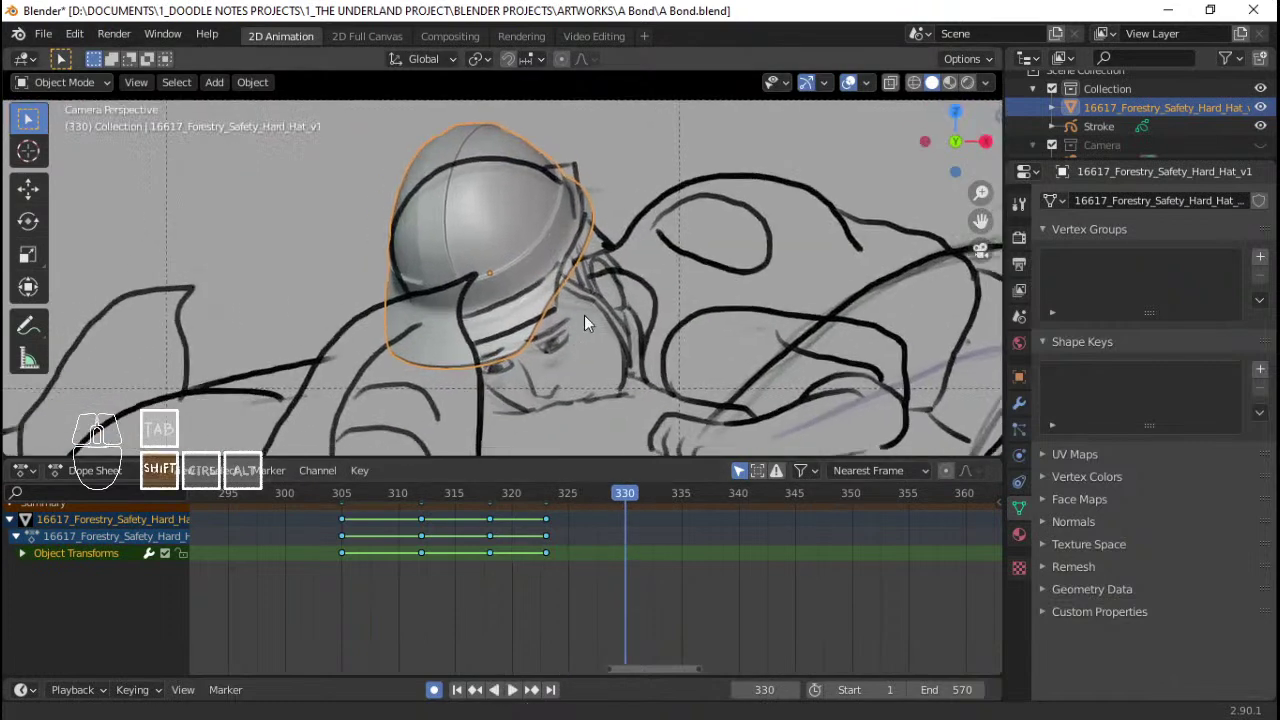
Step: Orbit the view around the hard hat and the creature's head
drag(642, 298, 556, 337)
drag(551, 333, 595, 237)
middle_click(612, 213)
drag(612, 213, 608, 234)
drag(620, 229, 631, 222)
drag(674, 179, 577, 297)
drag(602, 274, 584, 267)
drag(587, 263, 620, 235)
Step: Play and scrub the timeline out to frame 390, then select the grease pencil drawing
click(314, 537)
key(space)
key(space)
drag(602, 538, 898, 542)
drag(640, 551, 892, 543)
drag(720, 545, 811, 543)
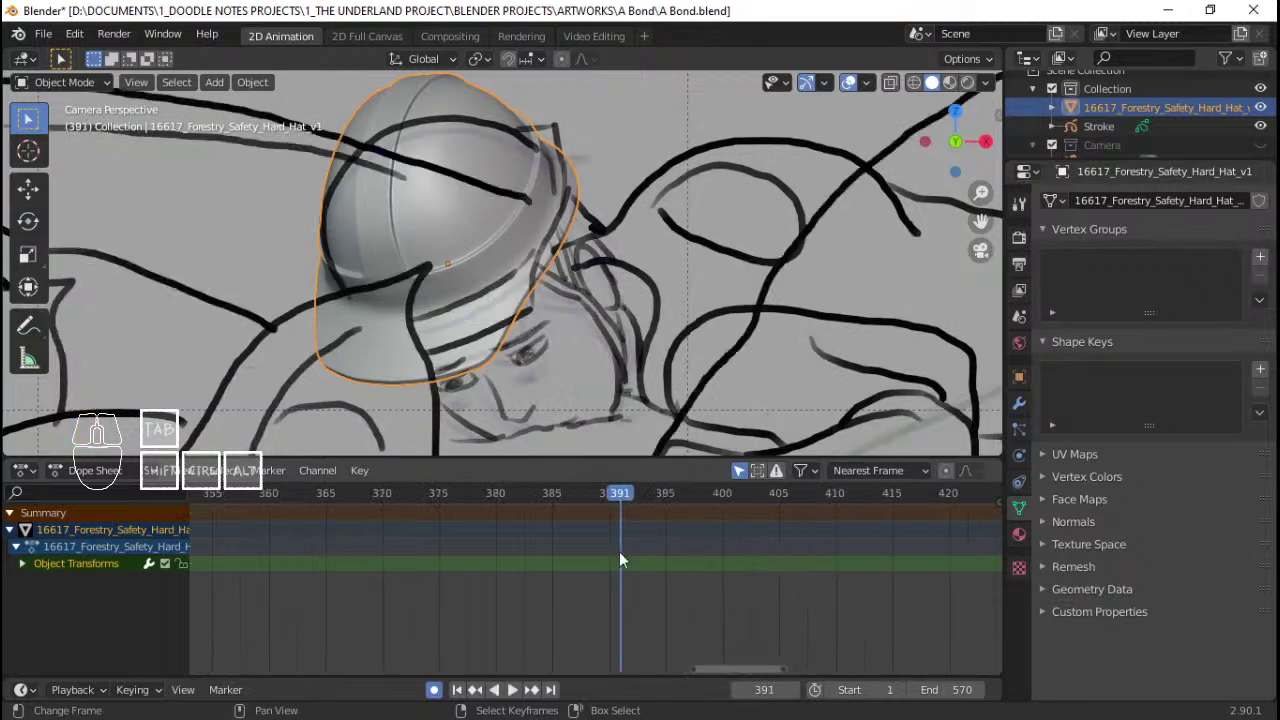
click(629, 337)
right_click(629, 337)
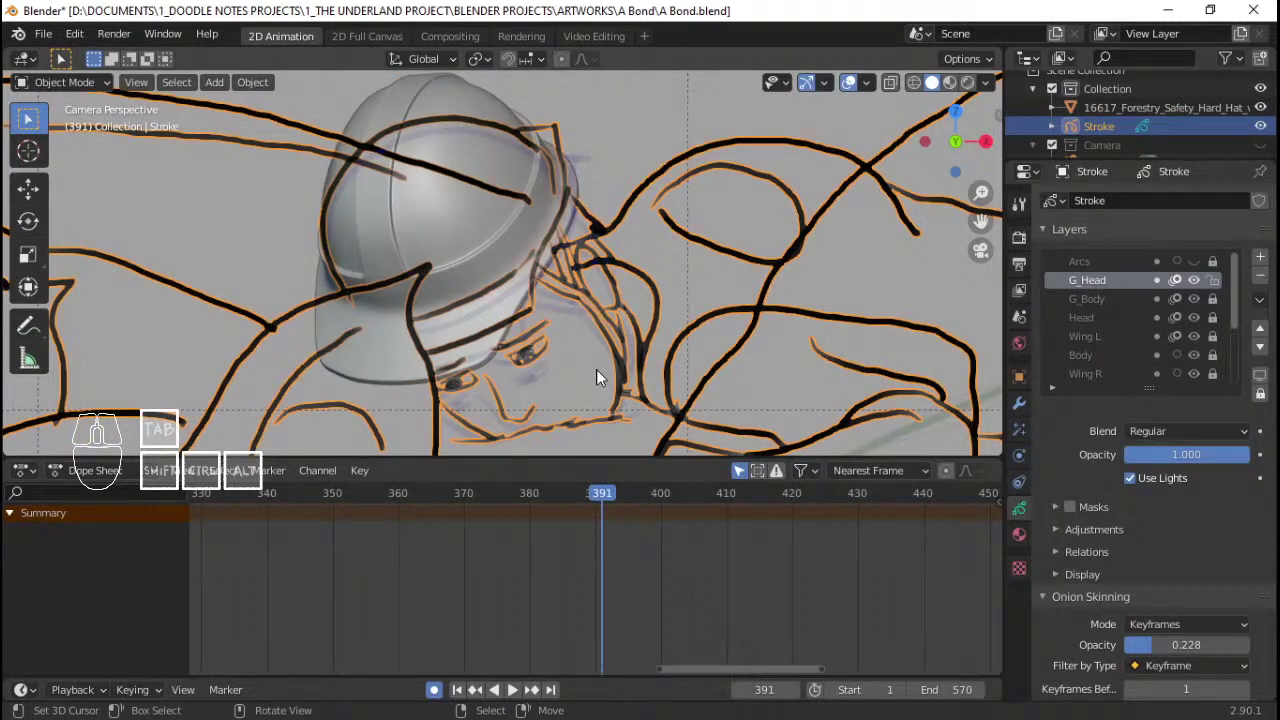
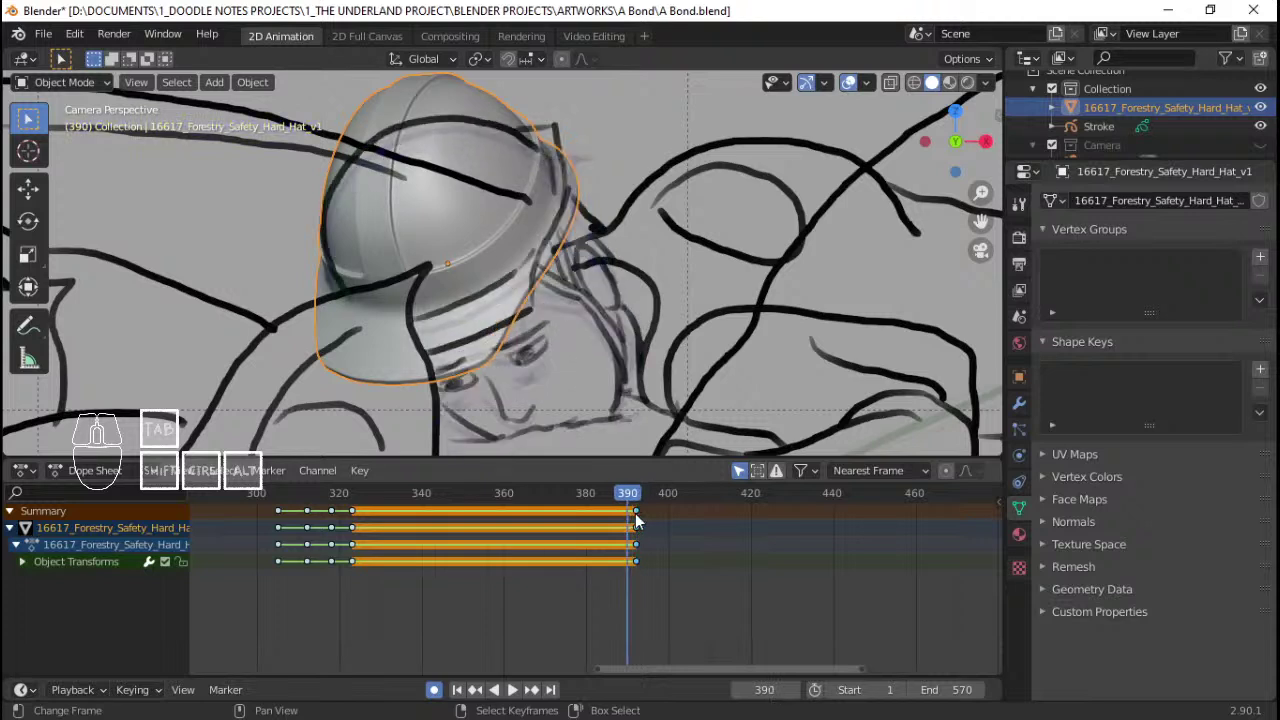
Step: Step past frame 391, reposition the hard hat to the head and keyframe it
right_click(644, 518)
key(shift+s)
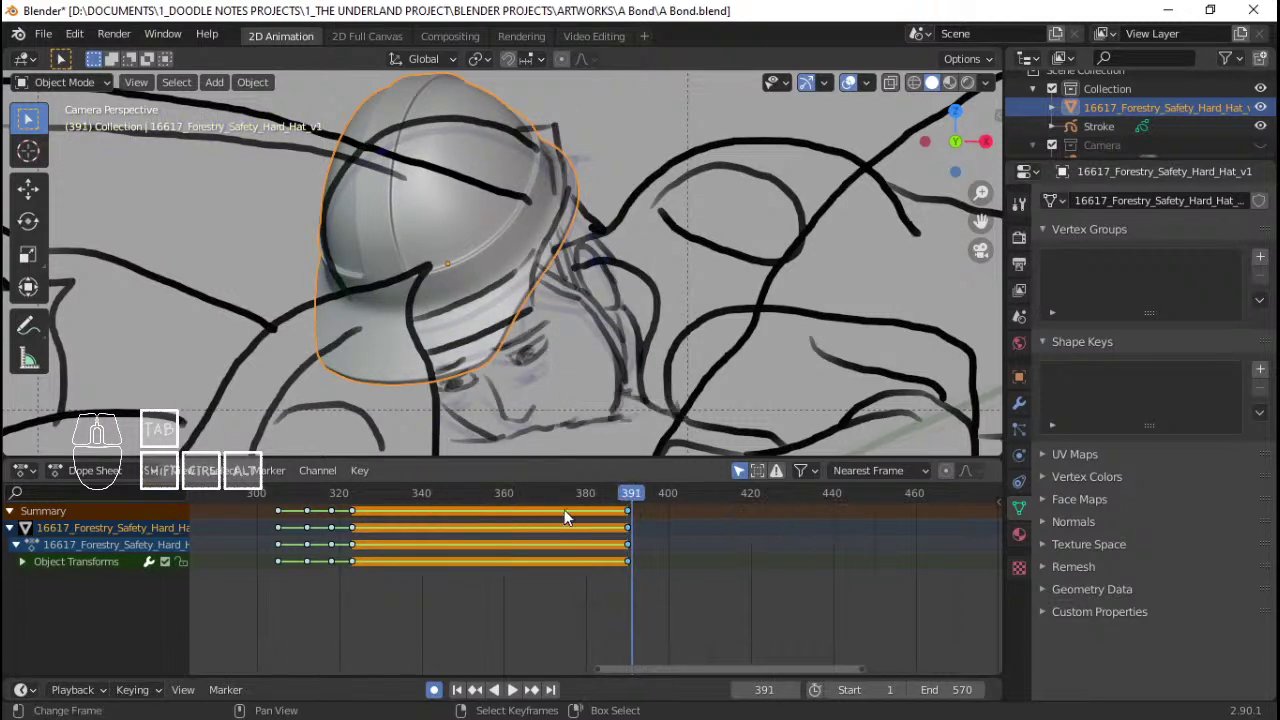
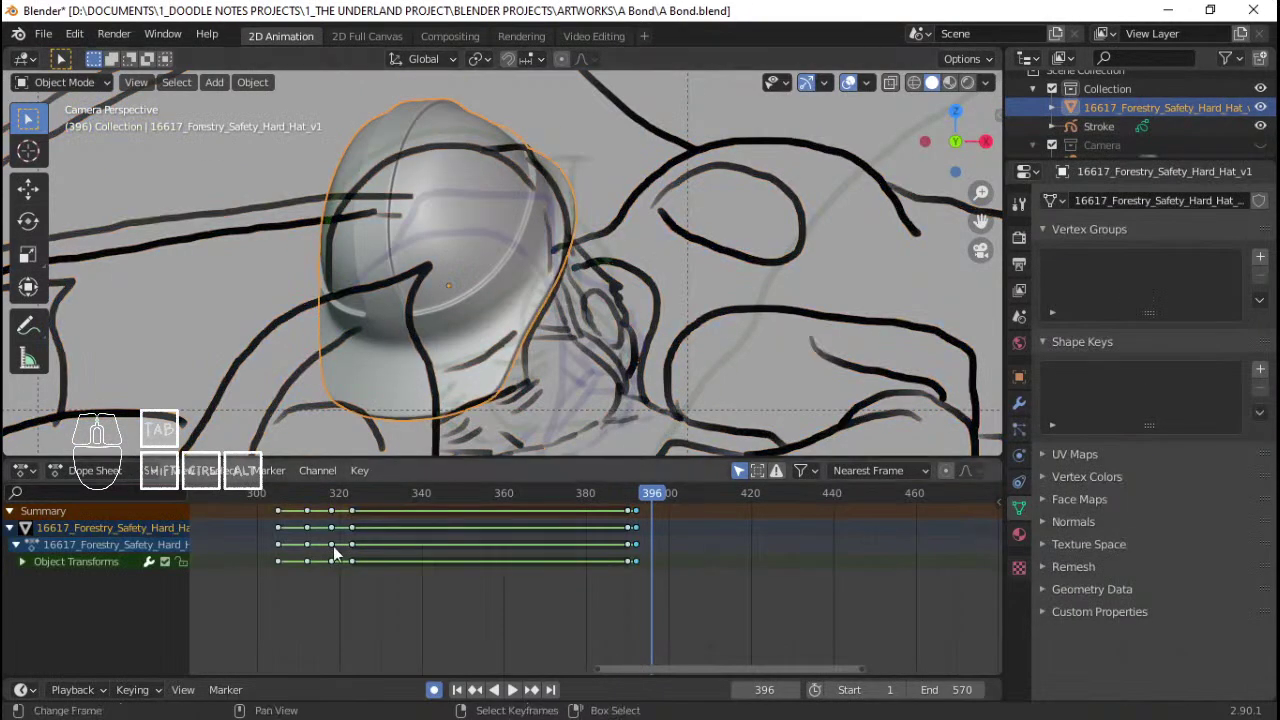
right_click(311, 510)
key(shift+d)
click(734, 560)
Step: Step on toward frame 399, refit and keyframe the hat again, reselecting it
key(shift+s)
right_click(641, 303)
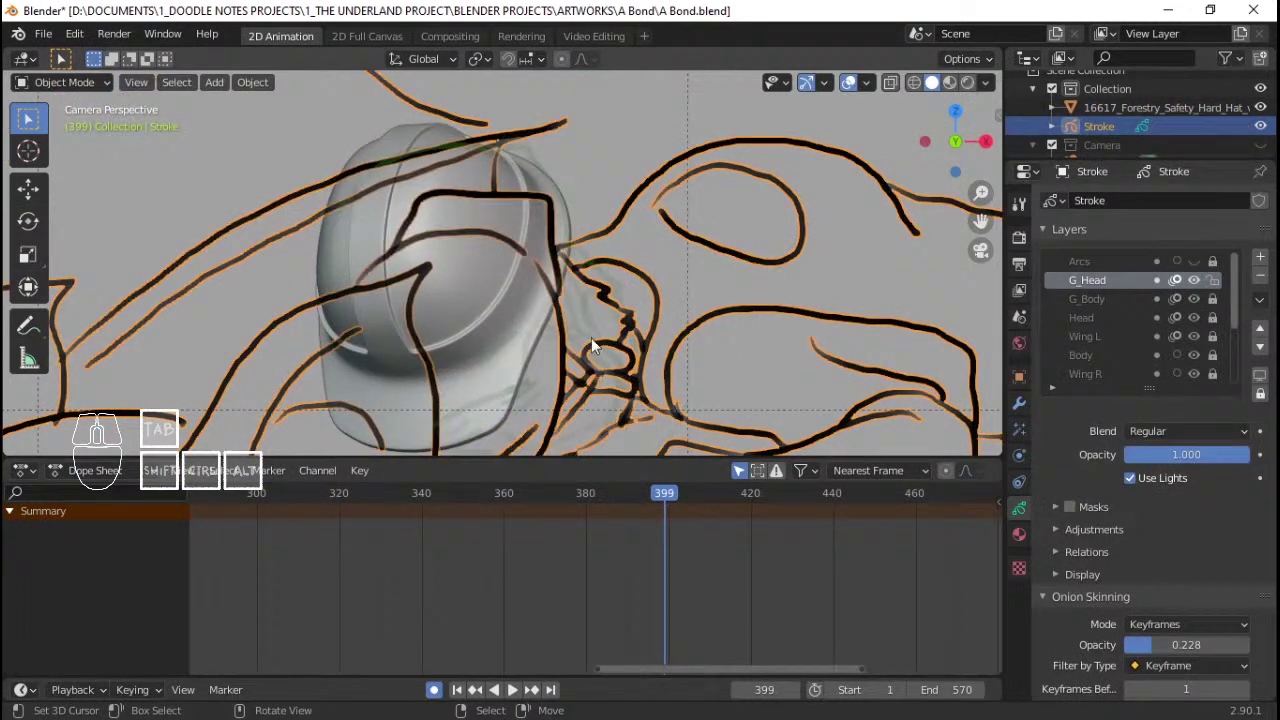
right_click(285, 524)
key(shift+d)
click(755, 558)
key(shift+s)
click(236, 581)
key(space)
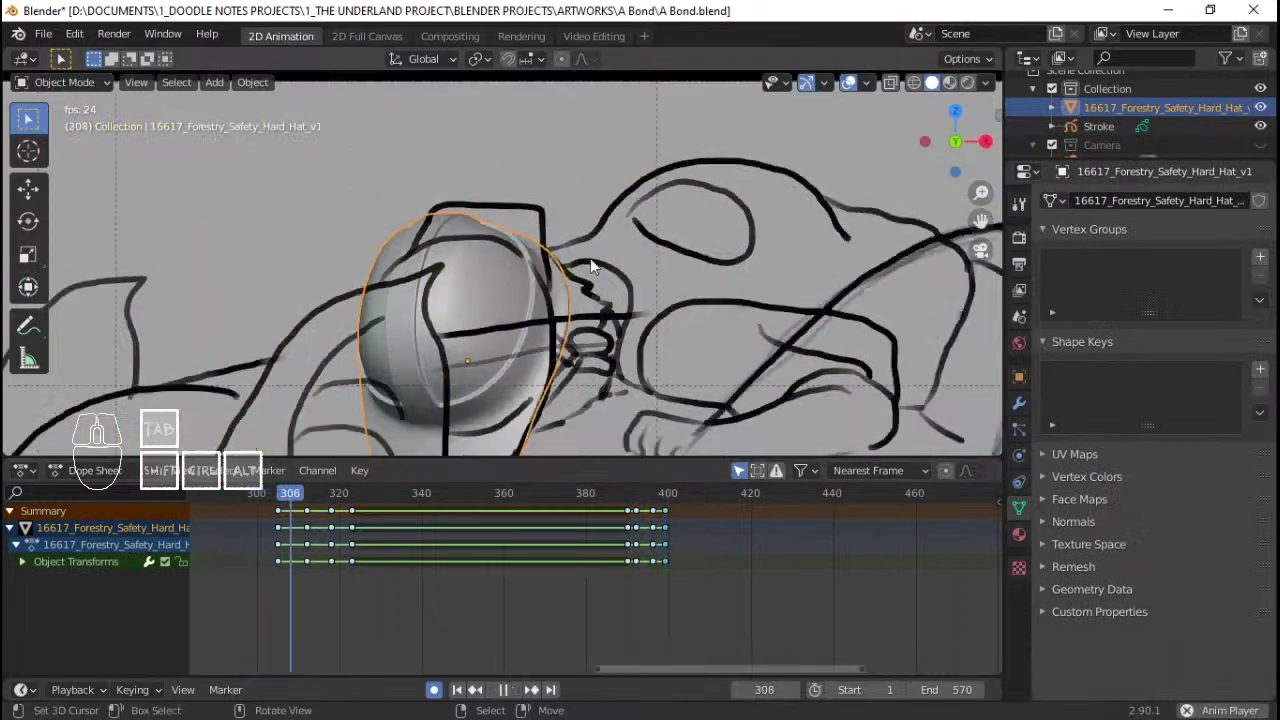
key(q)
key(space)
middle_click(582, 273)
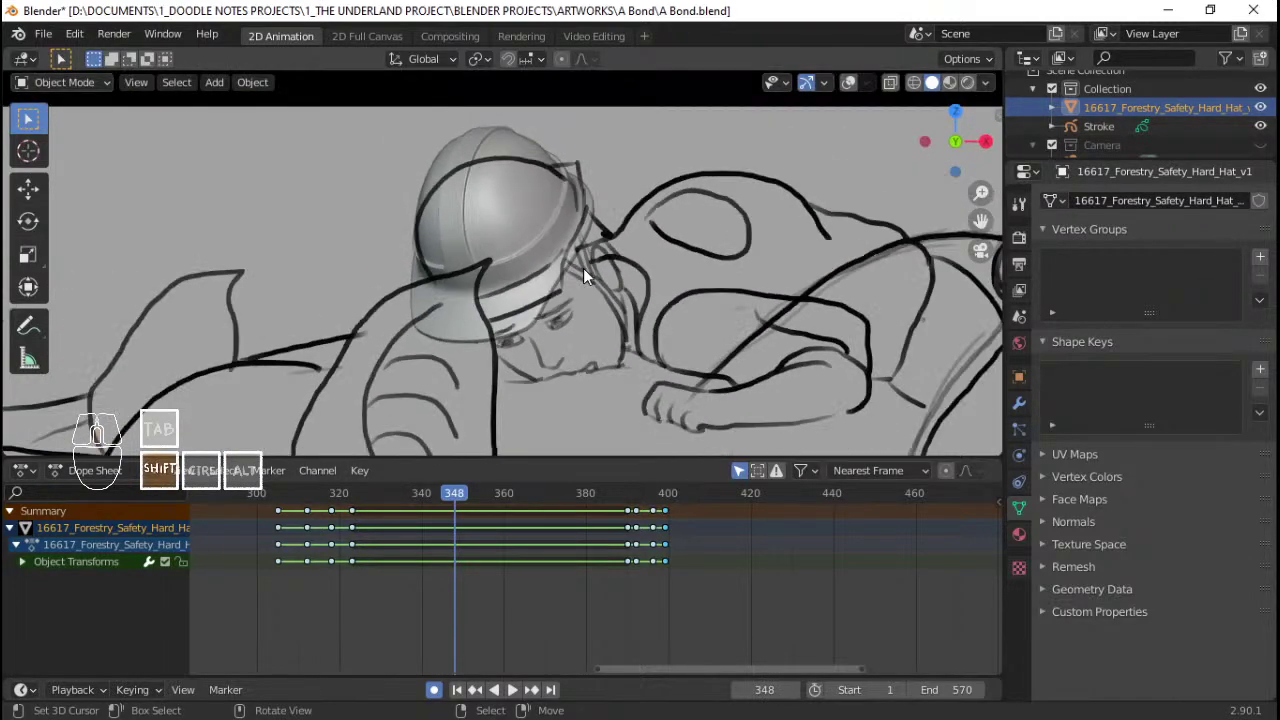
click(297, 516)
key(space)
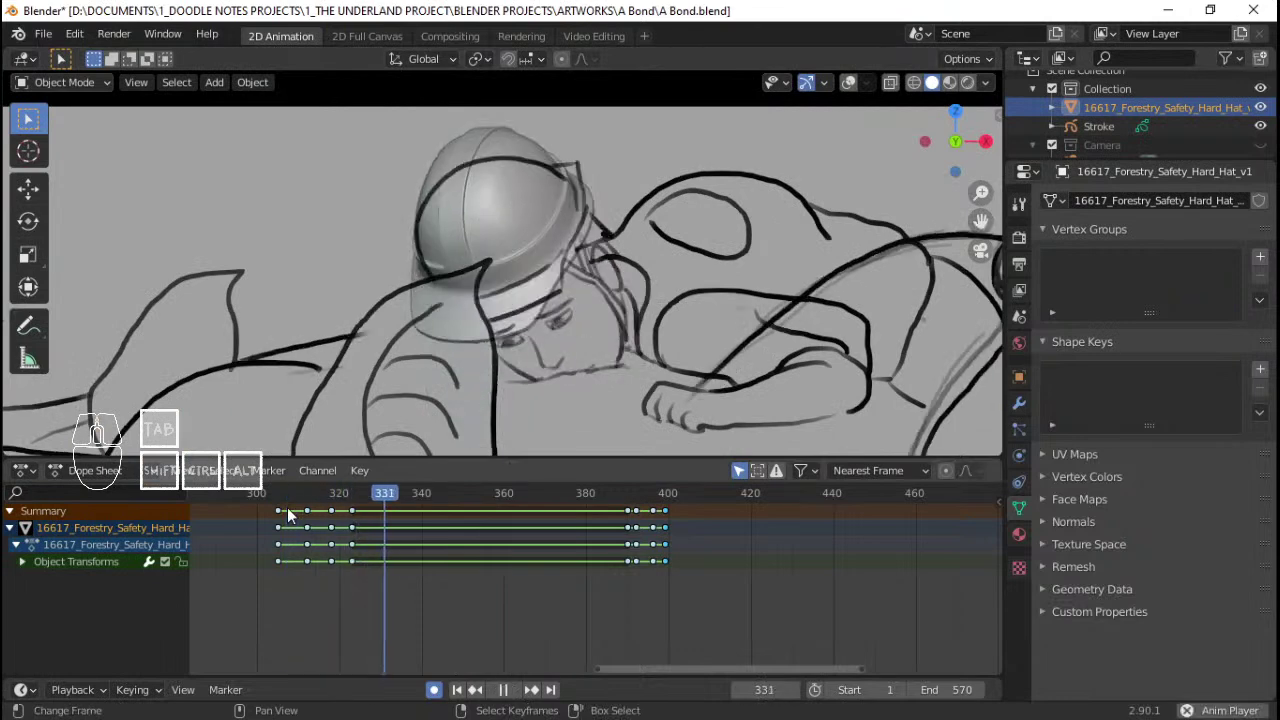
key(space)
click(300, 538)
key(space)
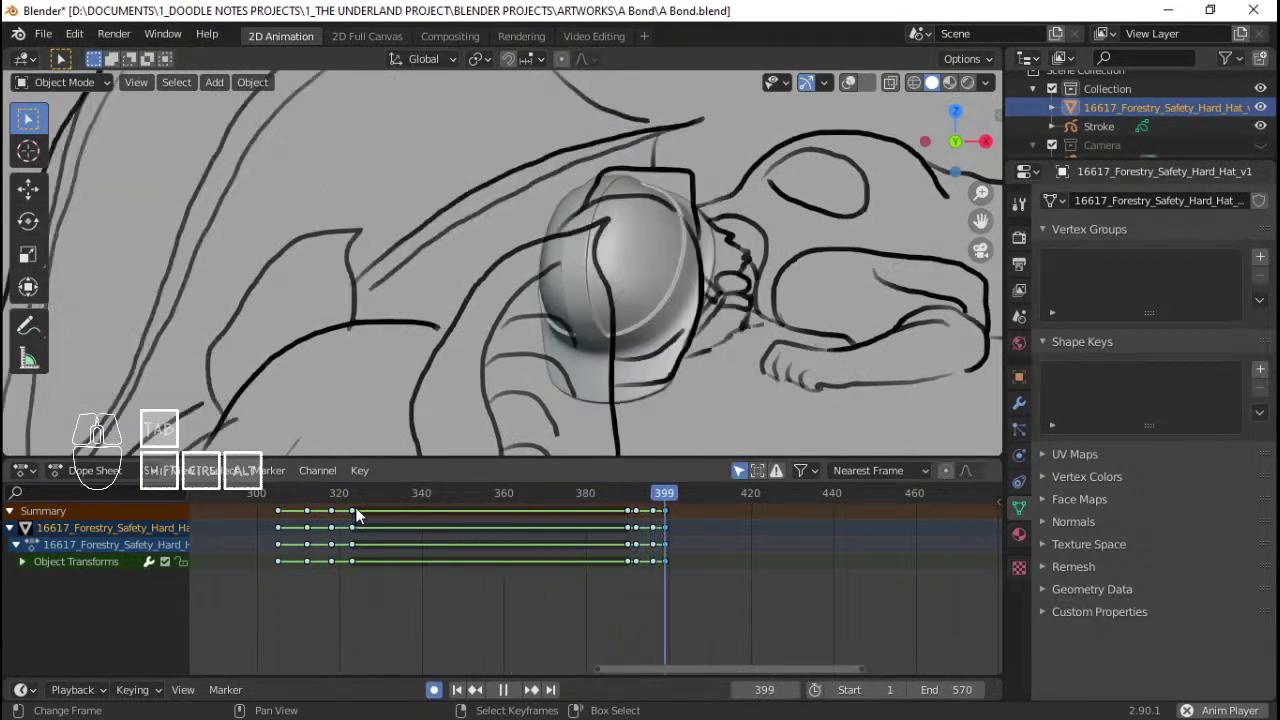
key(space)
click(311, 534)
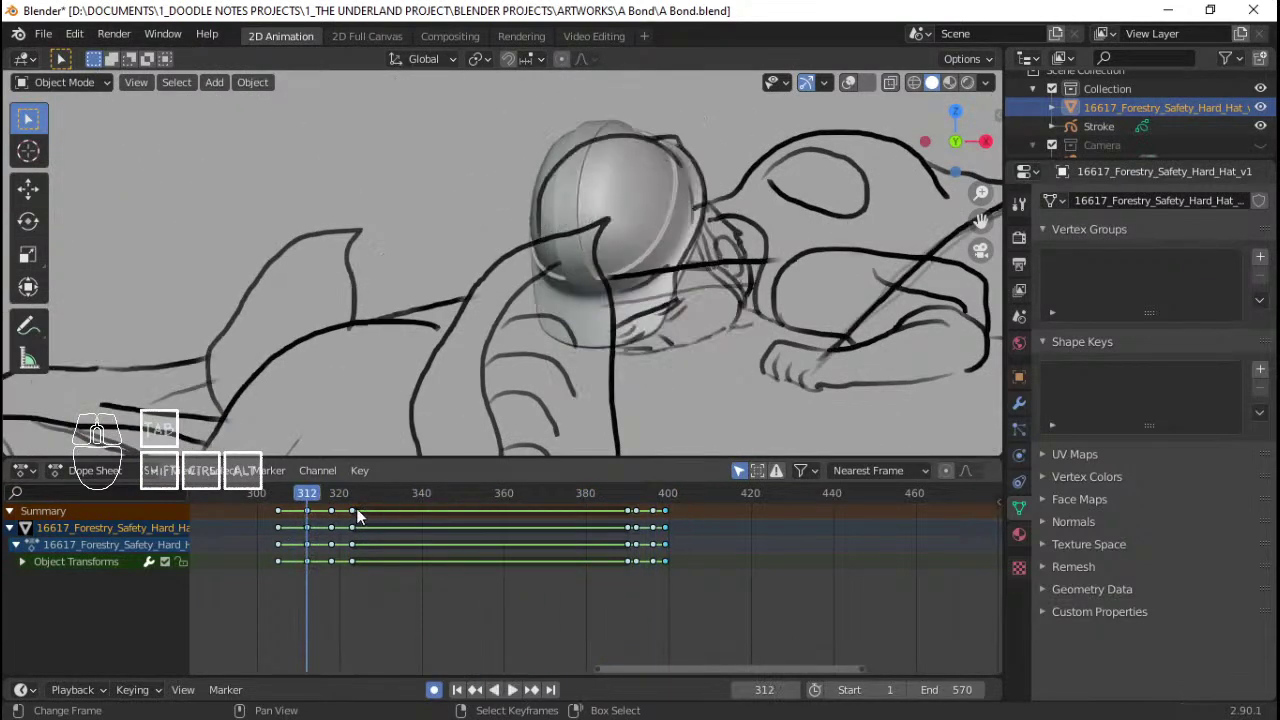
Step: Make G_Head the active layer at frame 305 and enter Edit Mode on its strokes
right_click(773, 269)
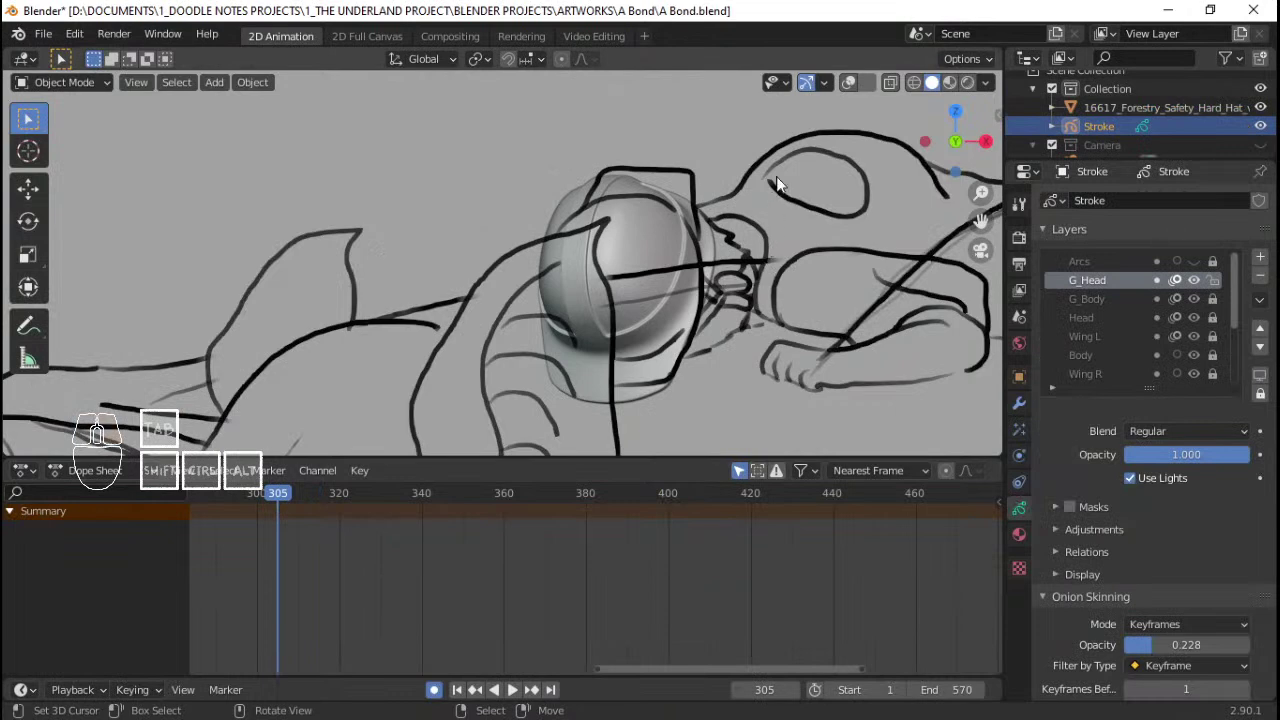
key(q)
click(75, 482)
click(120, 566)
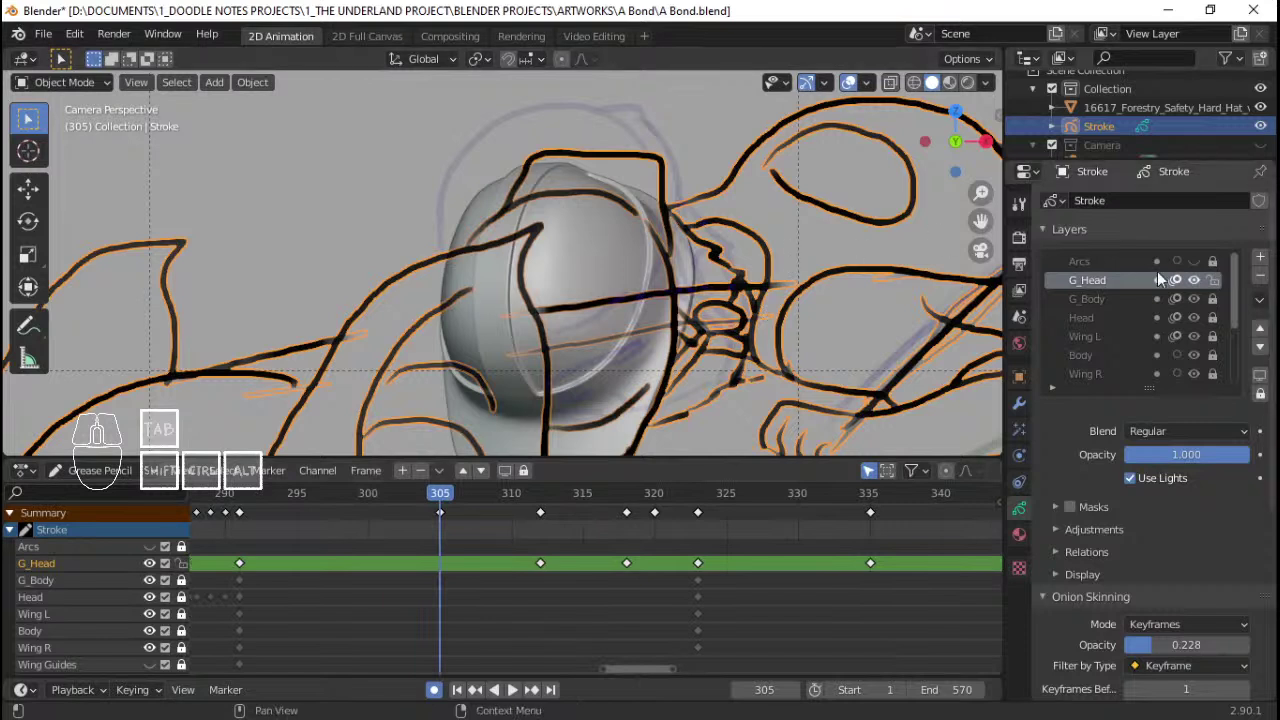
click(1103, 291)
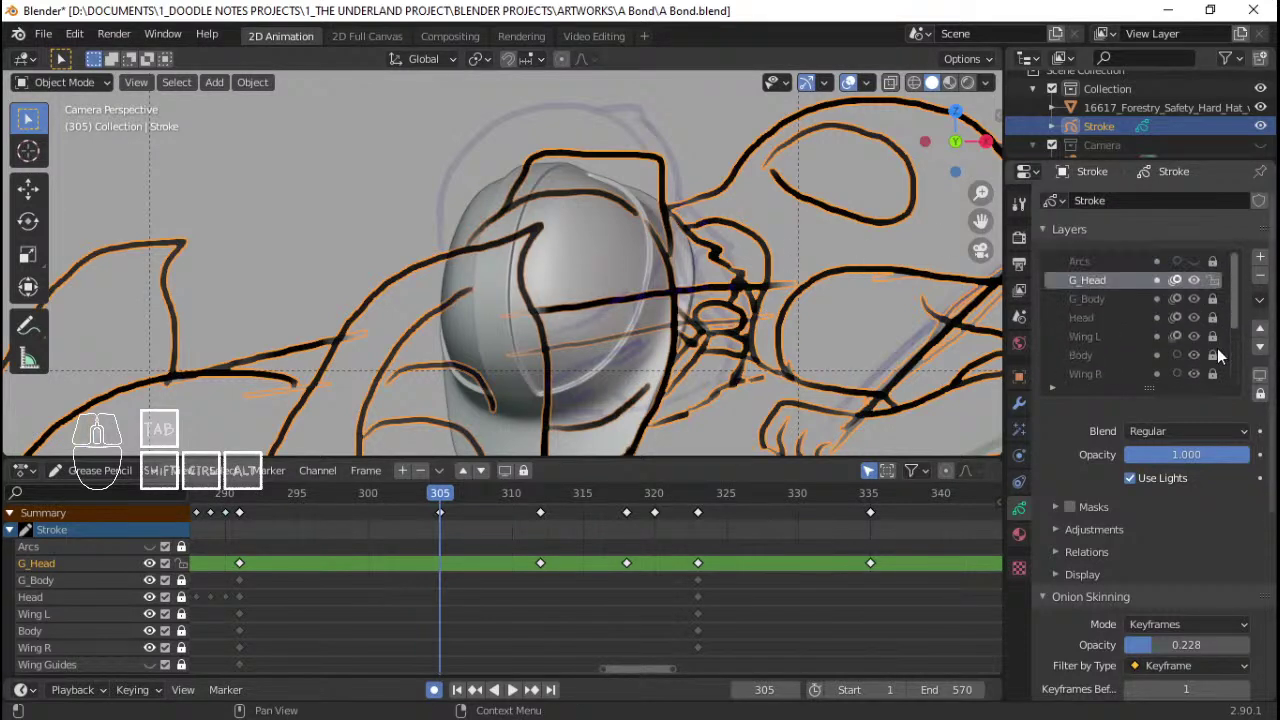
key(Tab)
Step: Select all G_Head strokes, shift them over the hard hat and save
key(a)
key(g)
right_click(785, 252)
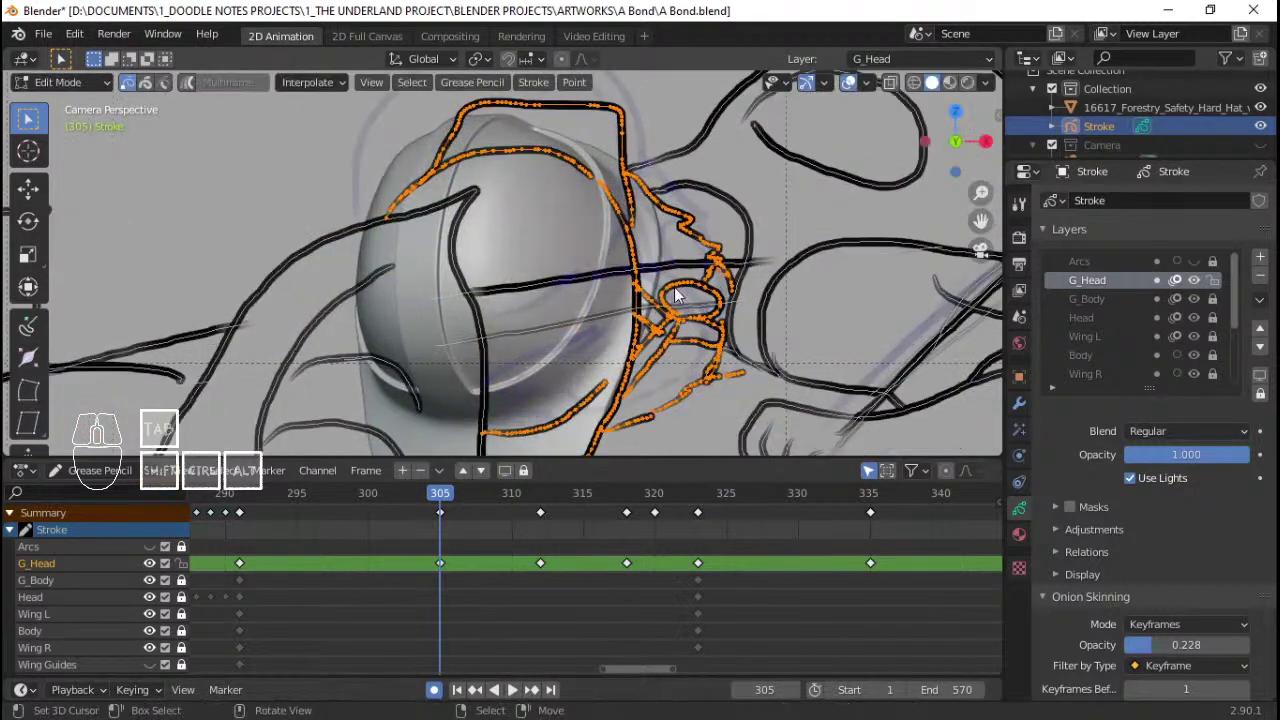
drag(661, 268, 512, 296)
key(q)
key(a)
key(q)
key(a)
key(a)
key(a)
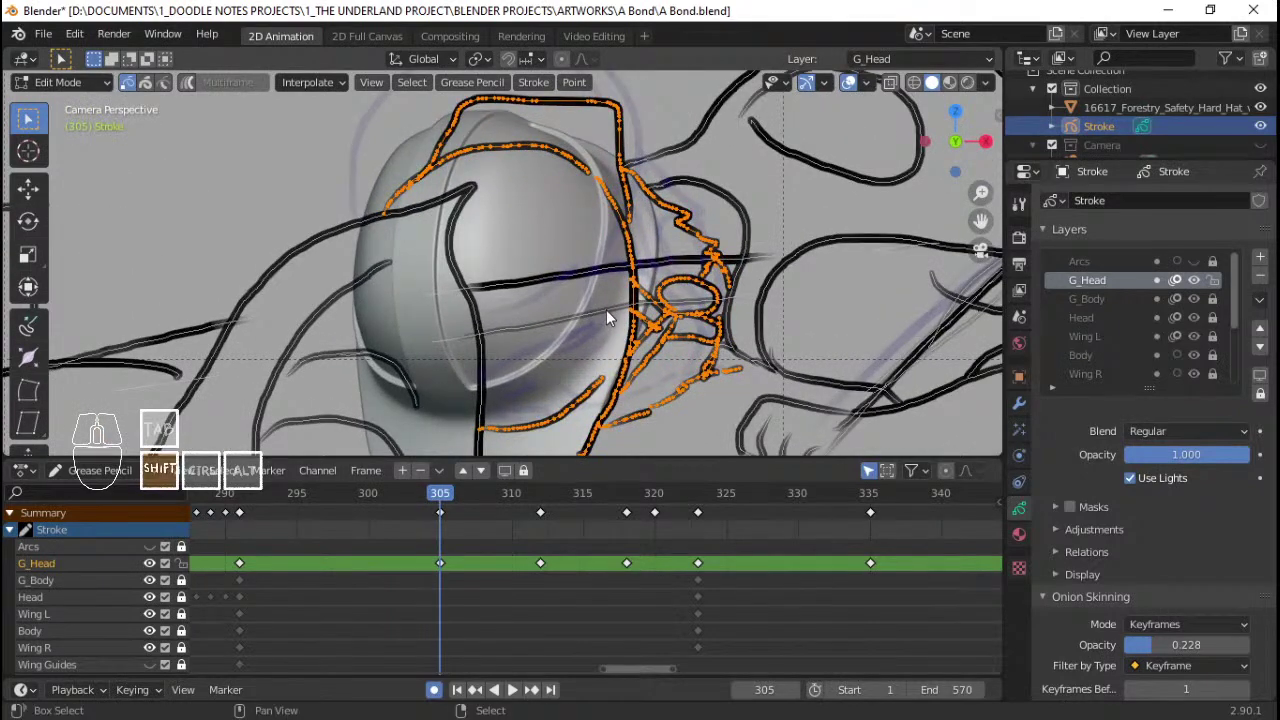
key(ctrl+s)
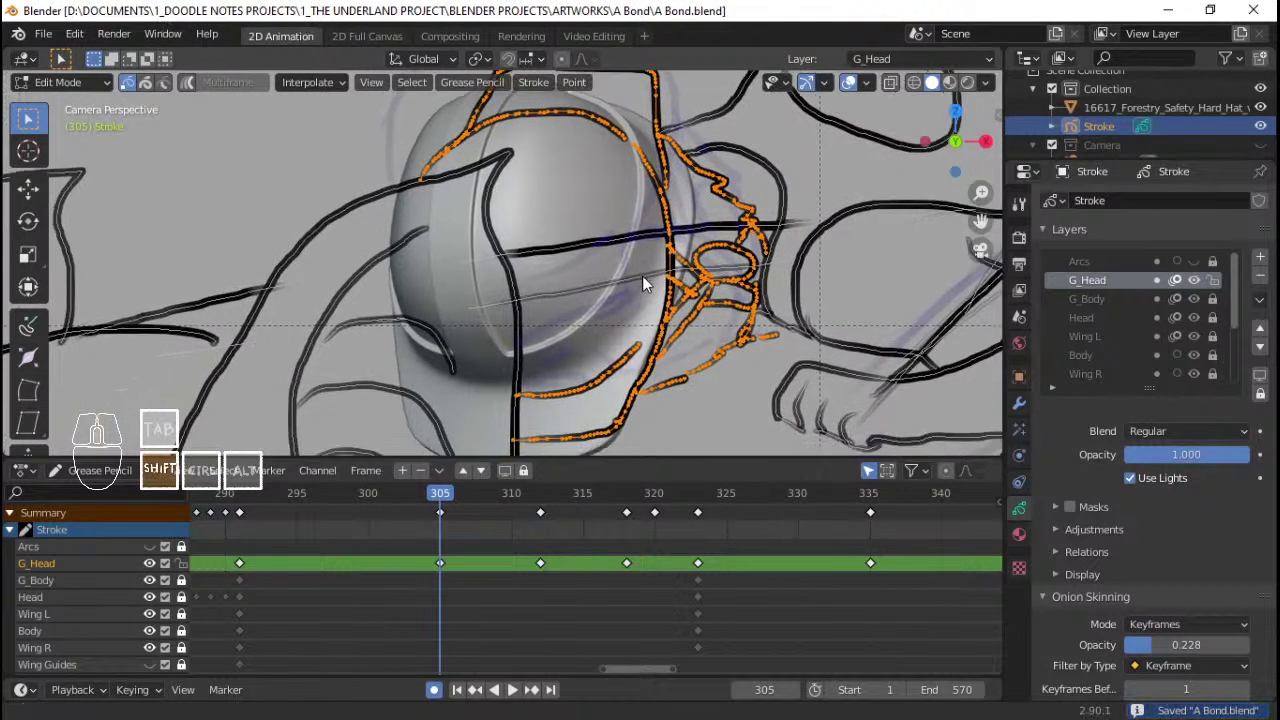
Step: Circle-select the outdated head strokes over the hat, delete them and save A Bond.blend
drag(564, 257, 577, 297)
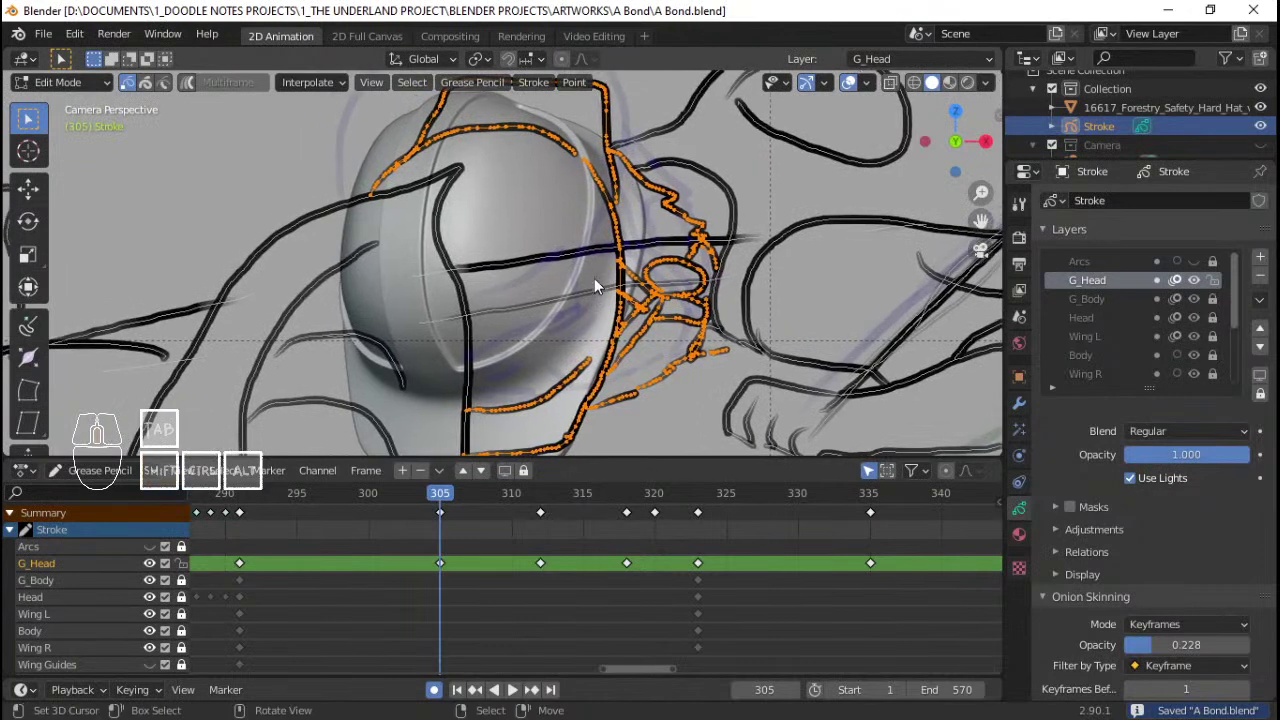
key(alt+a)
key(c)
click(454, 189)
click(485, 240)
click(478, 376)
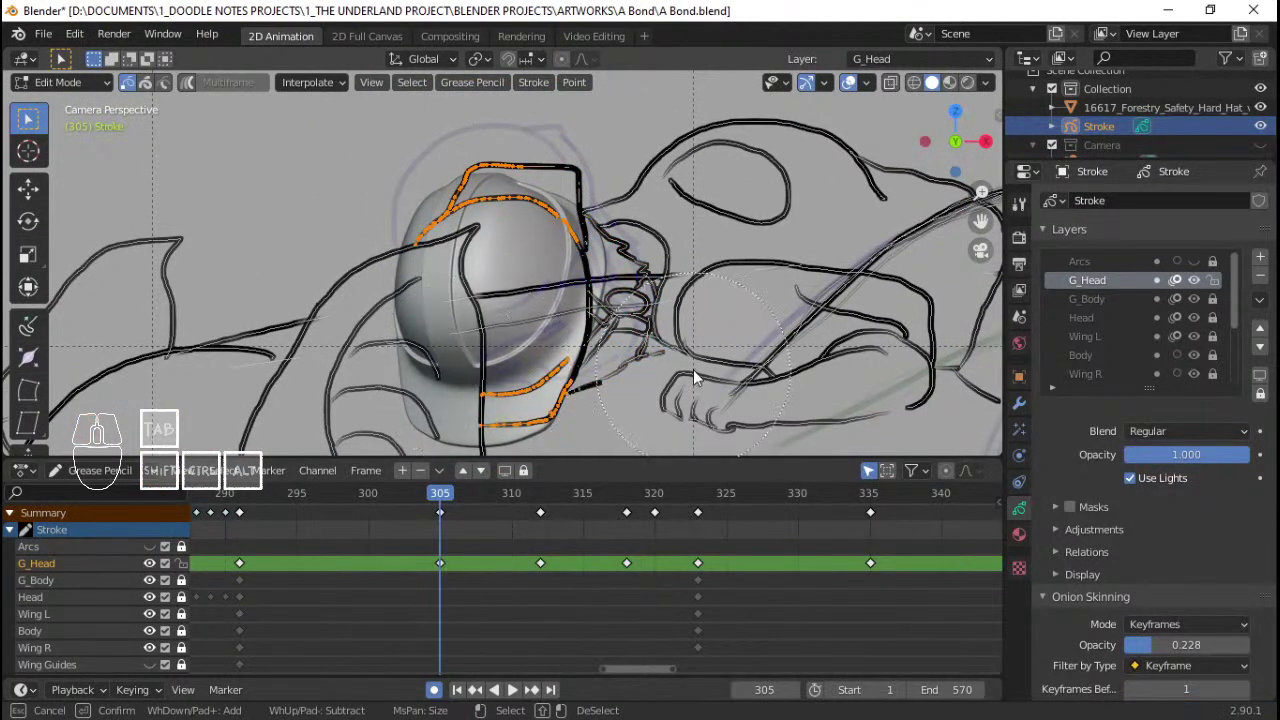
right_click(668, 409)
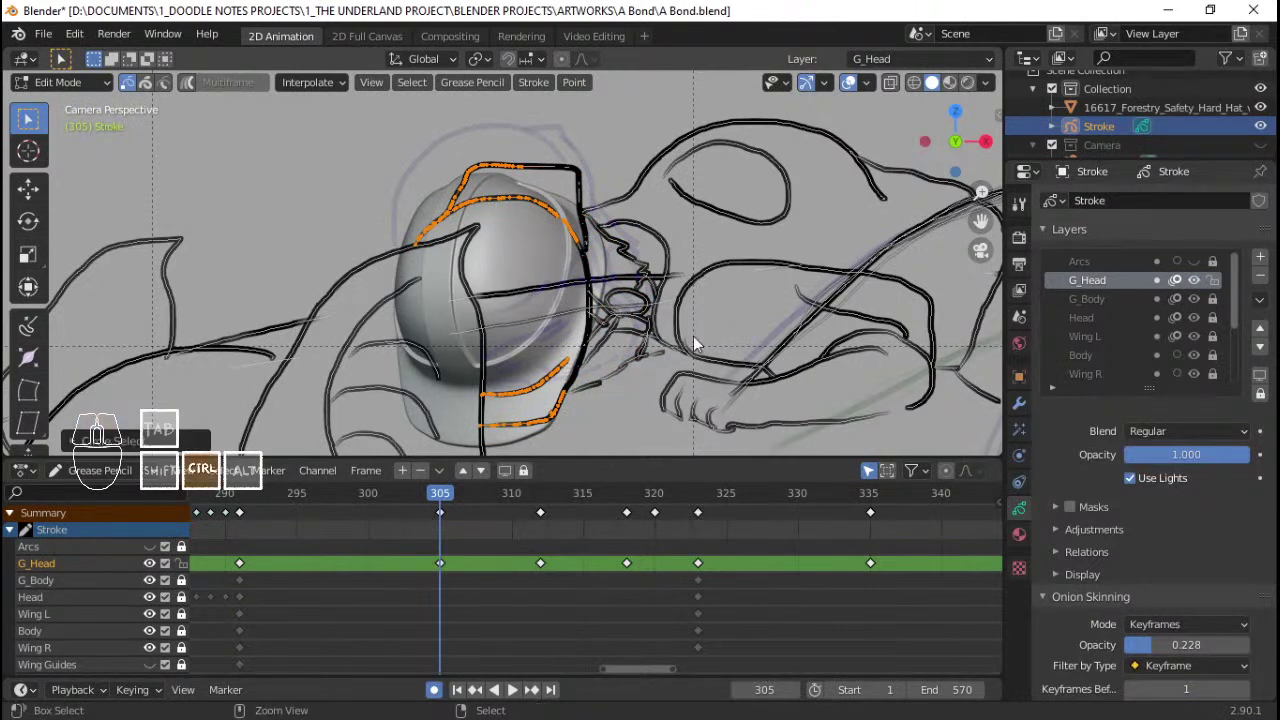
key(ctrl+l)
key(x)
key(Return)
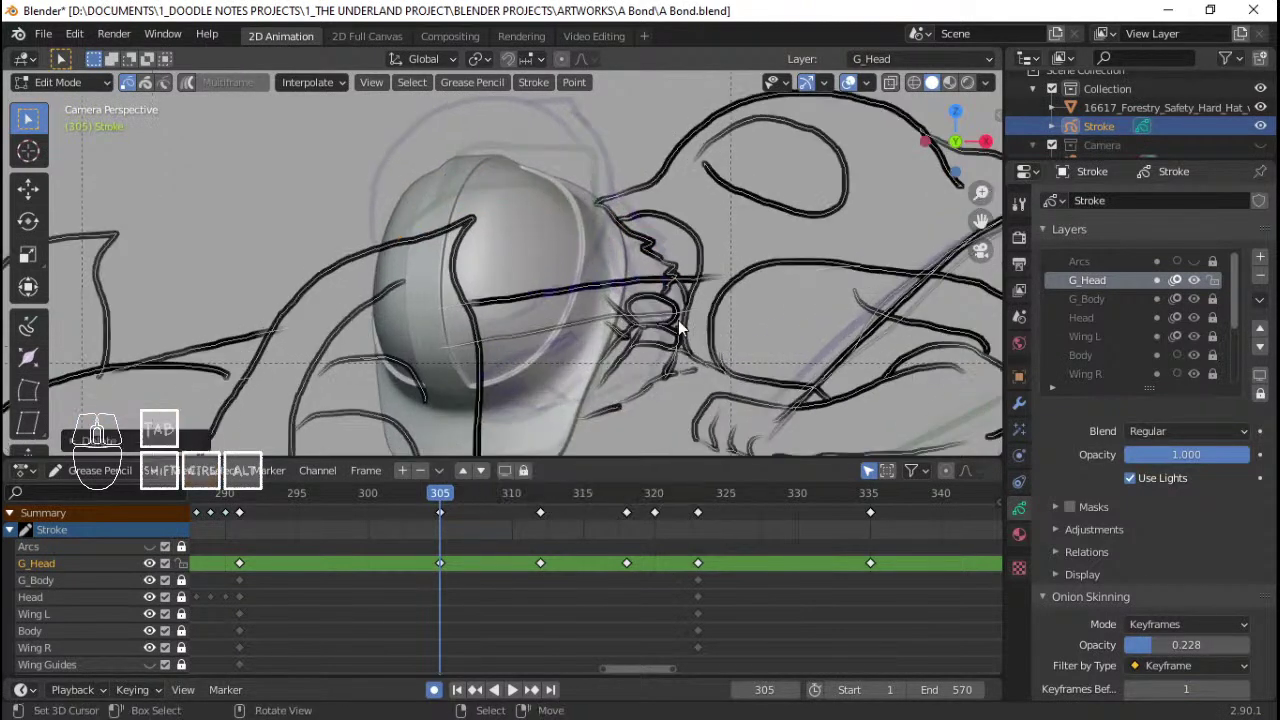
key(ctrl+s)
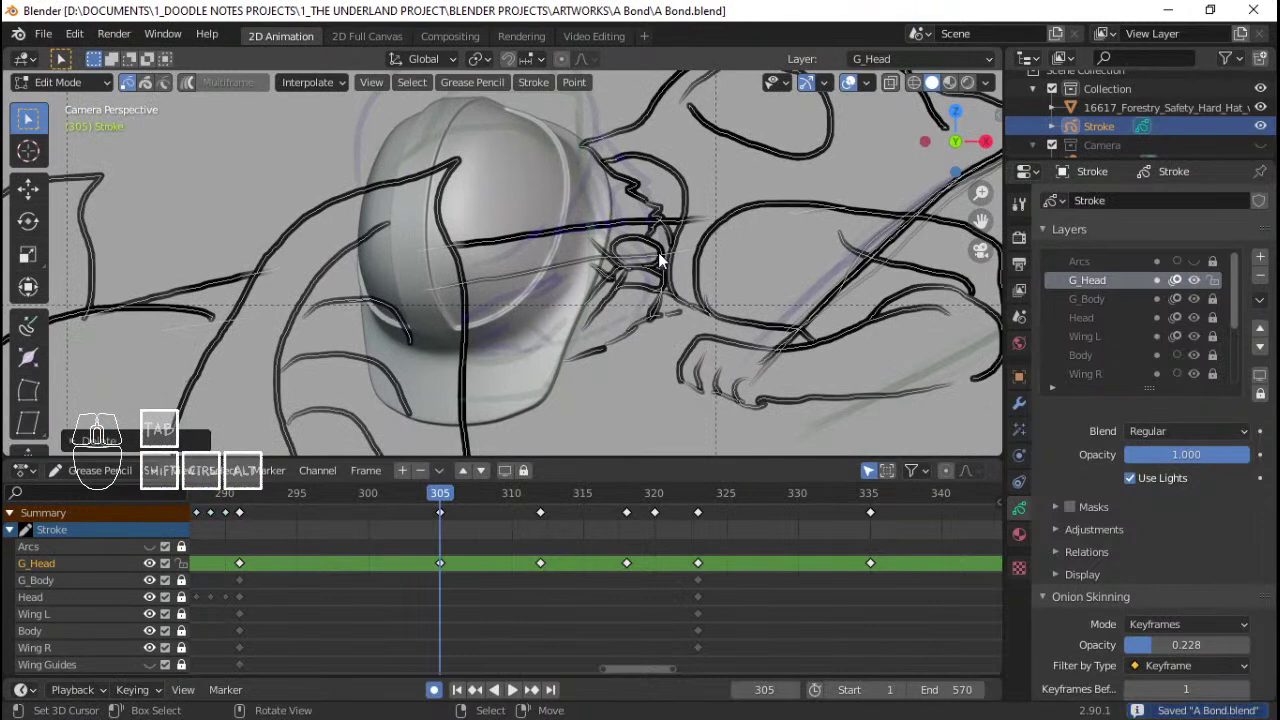
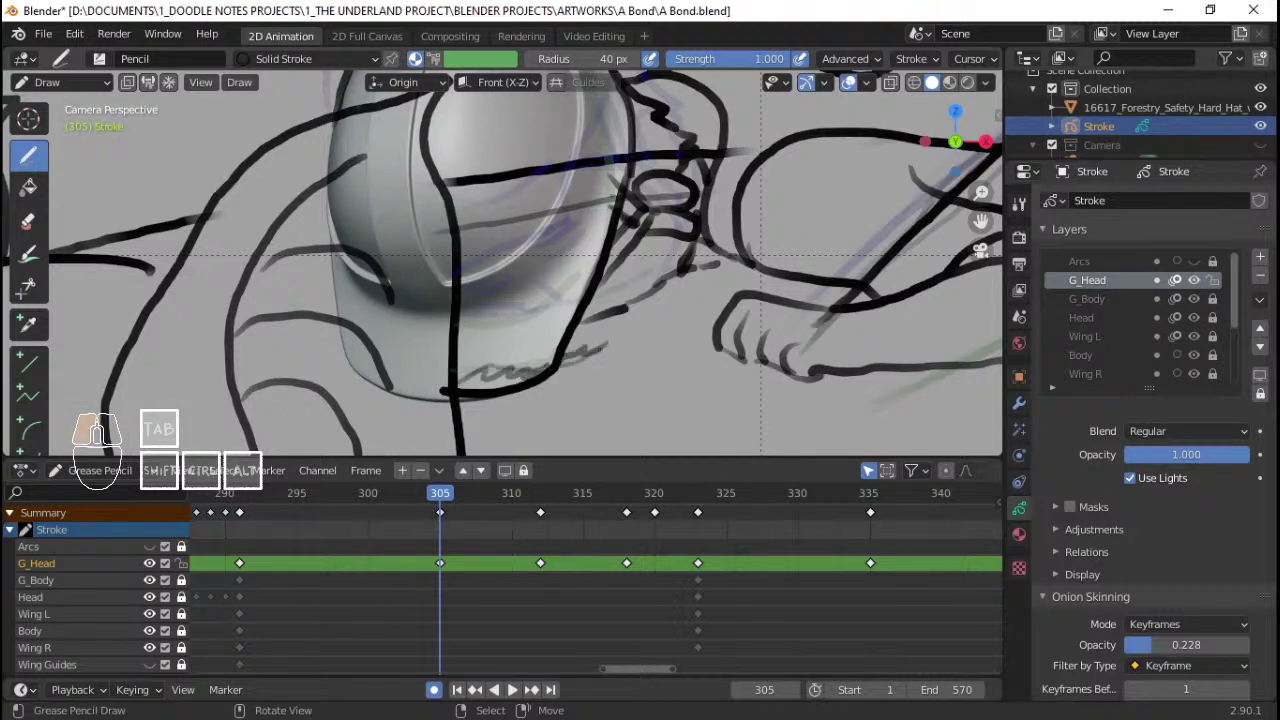
Step: Undo twice, redraw the head lines around the hat at frame 305 and deselect the strokes
key(ctrl+z)
key(ctrl+z)
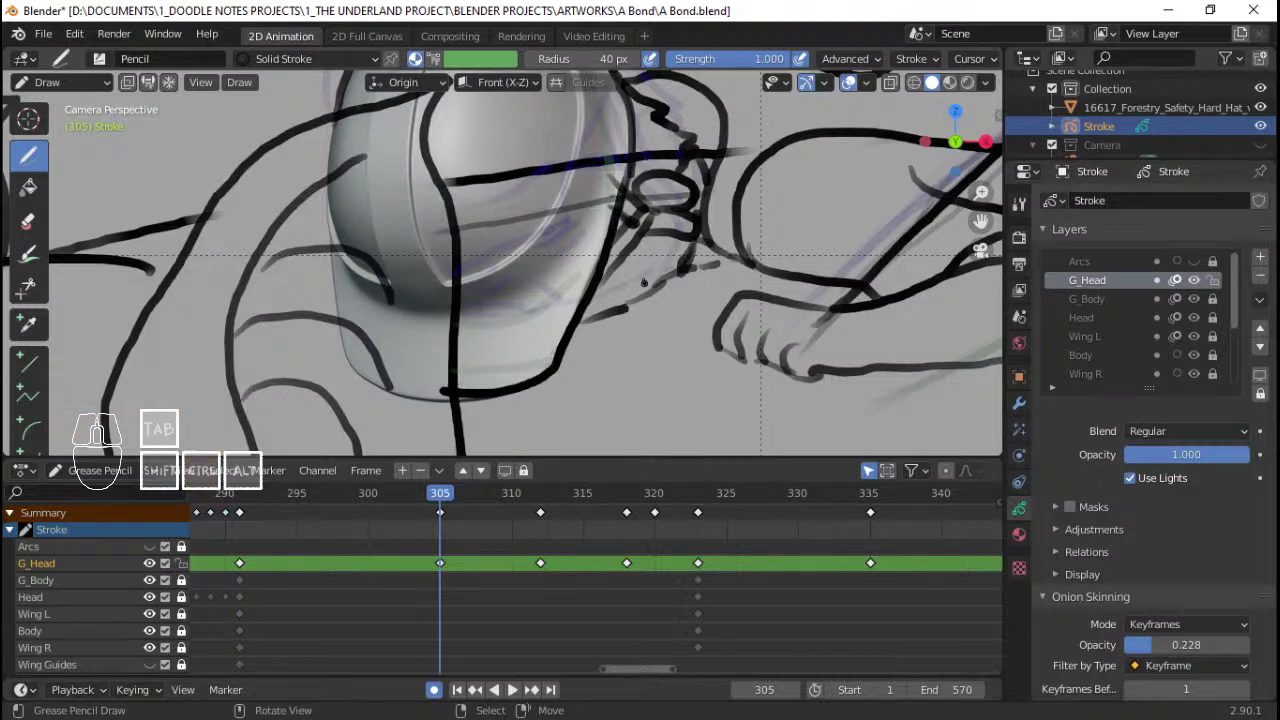
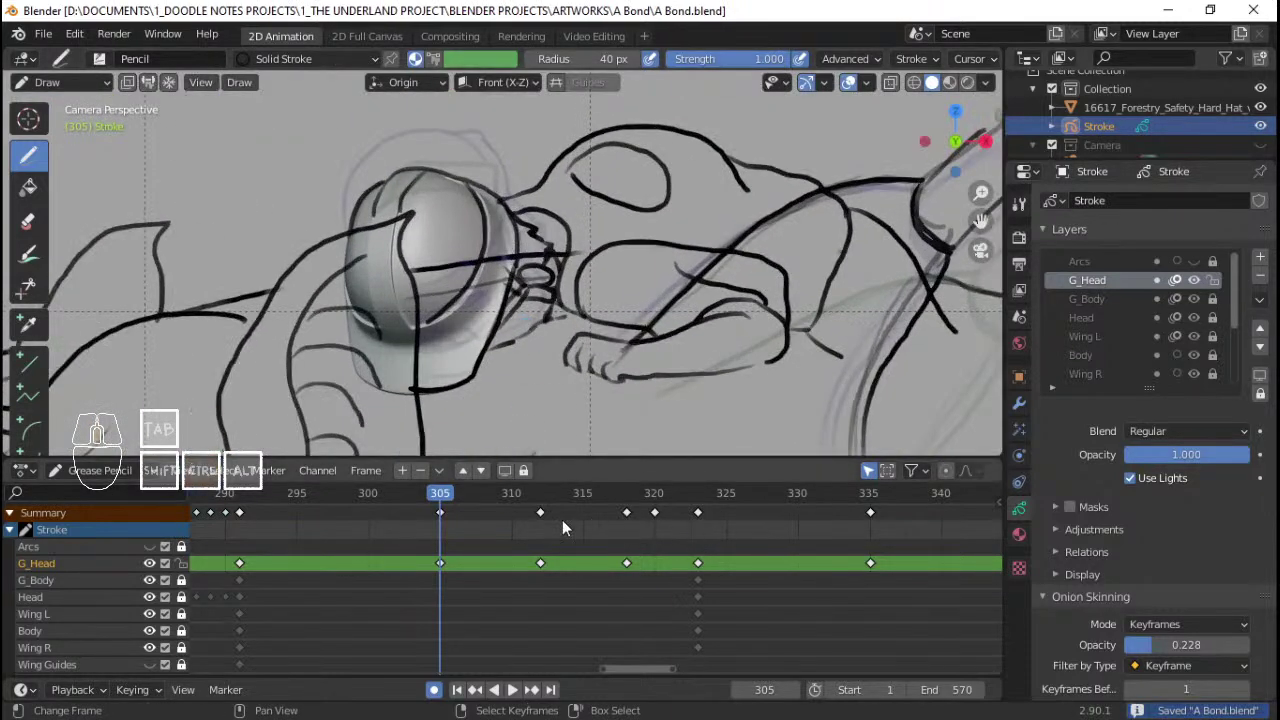
key(Tab)
key(alt+a)
Step: At keyframe 312, circle-select the head strokes over the hat, delete them and return to Draw mode
key(c)
click(460, 169)
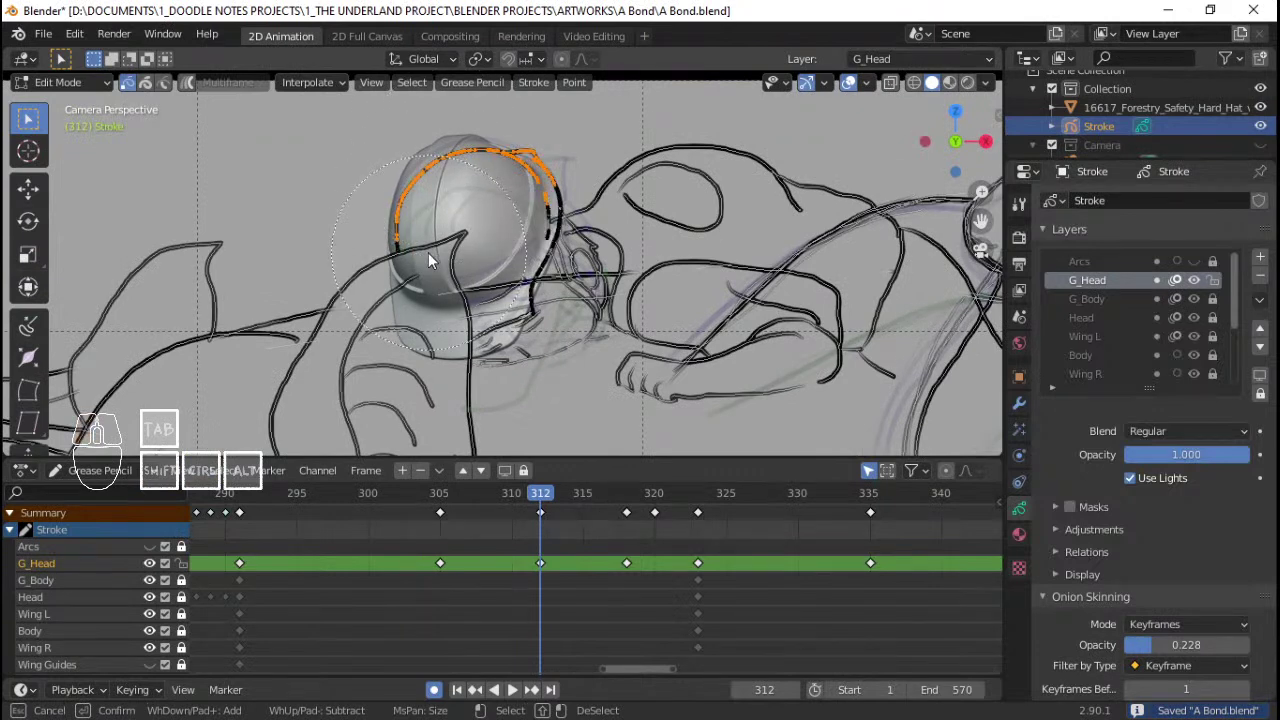
click(433, 257)
right_click(437, 254)
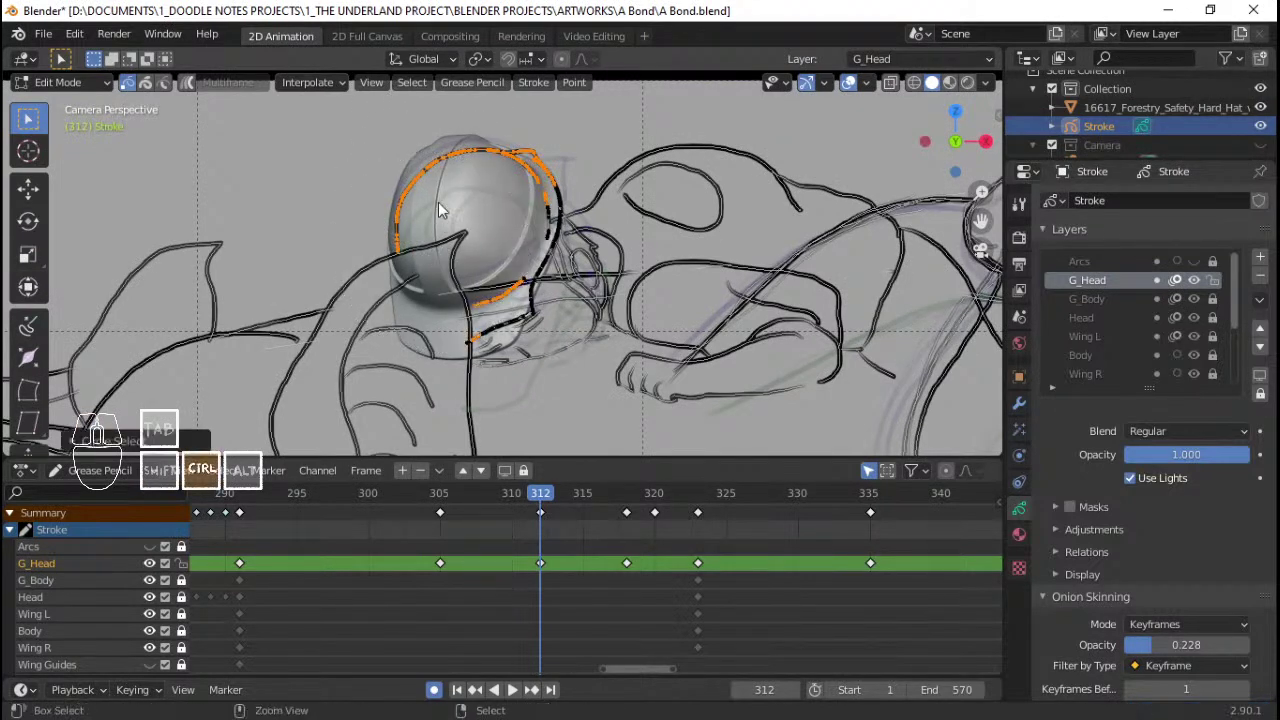
key(ctrl+l)
key(x)
key(Return)
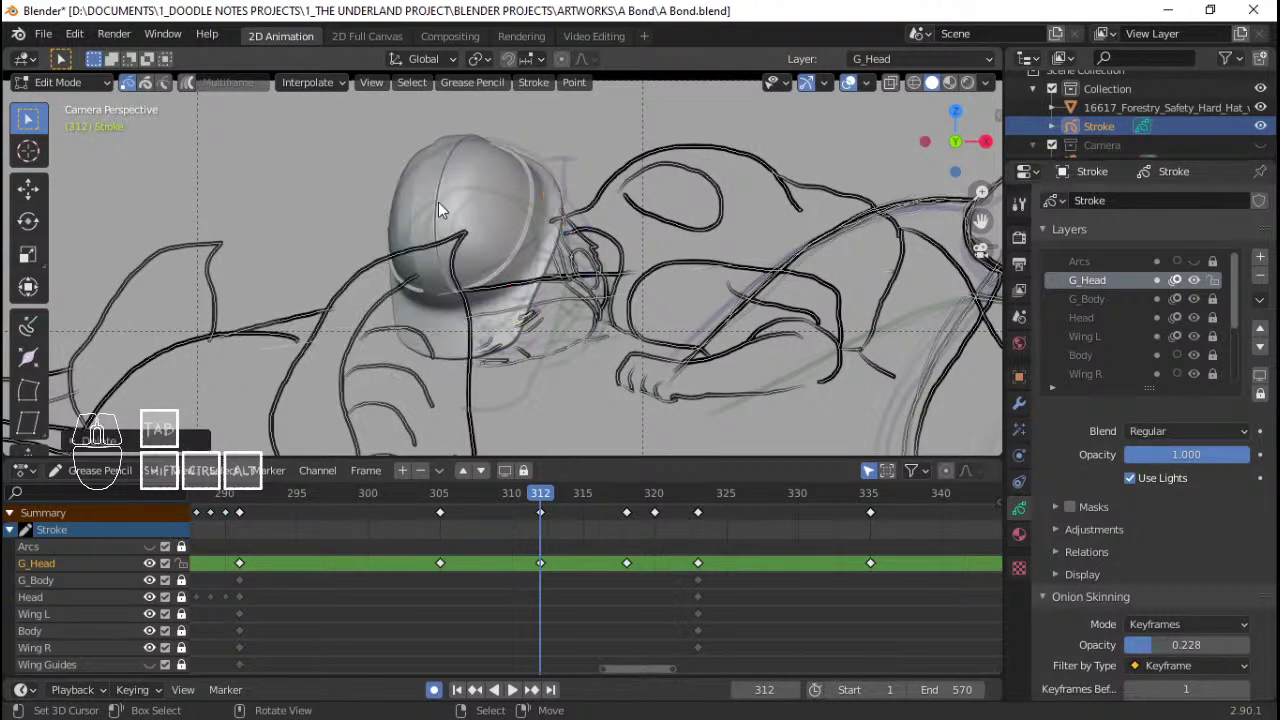
key(ctrl+Tab)
click(531, 202)
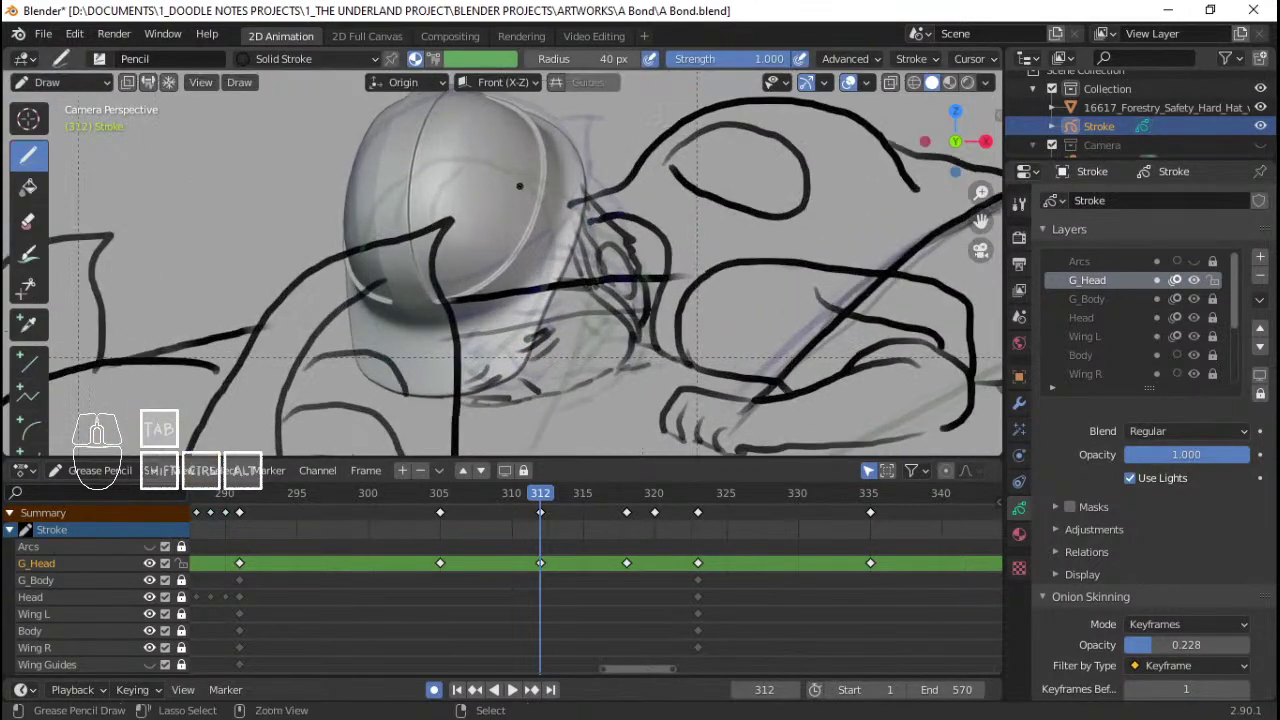
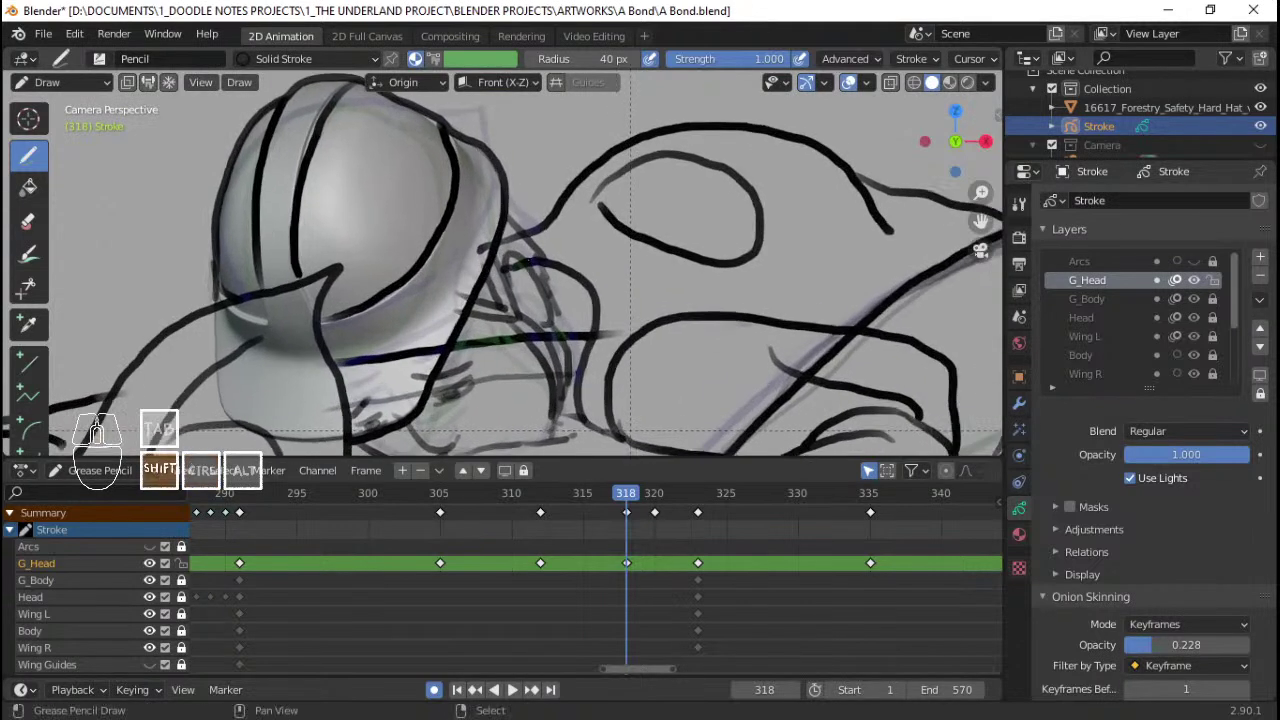
Step: Draw a head line over the hard hat and jump to the keyframe at frame 323
drag(575, 527, 620, 523)
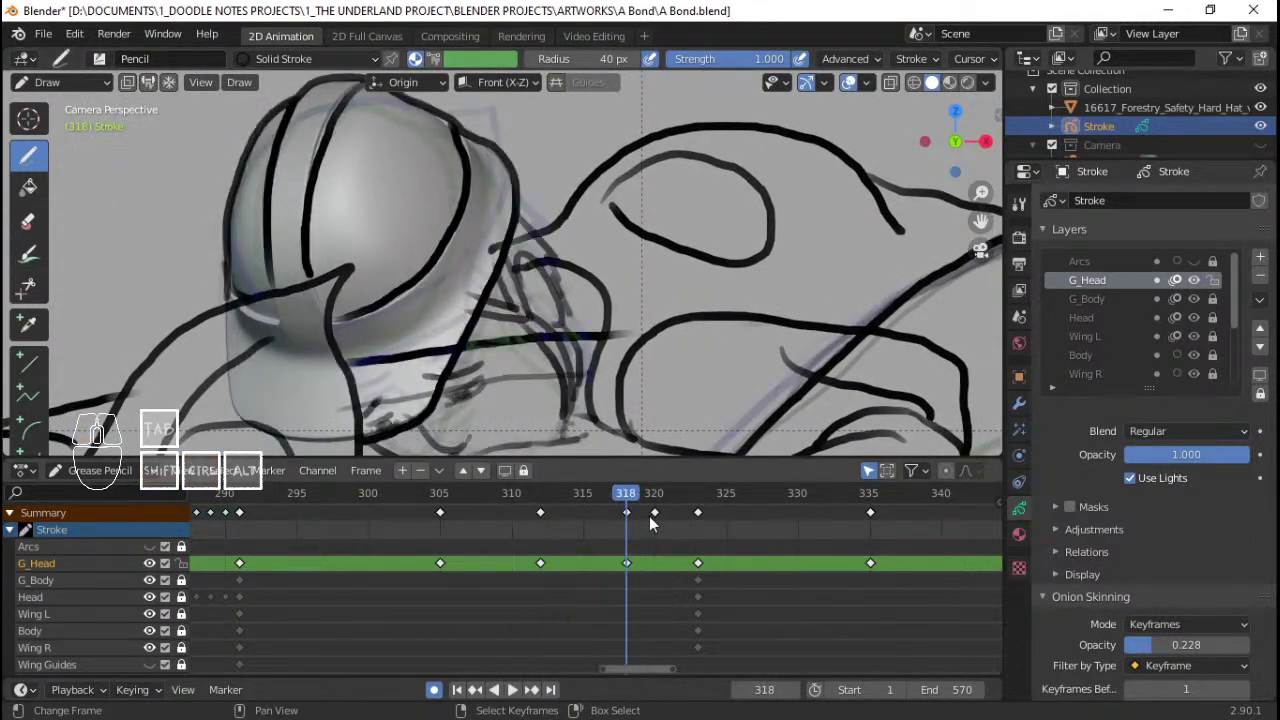
click(663, 519)
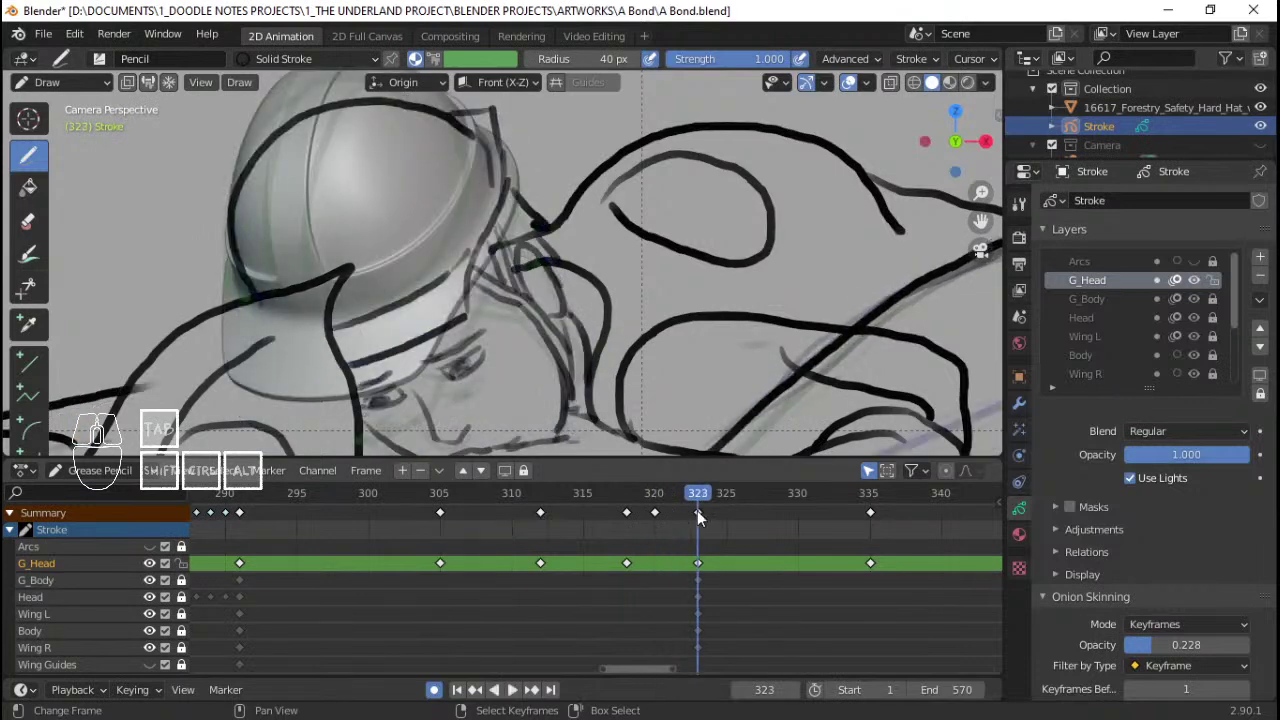
Step: Circle-select and delete the old head strokes on frame 323 in Edit Mode
key(Tab)
key(alt+a)
key(c)
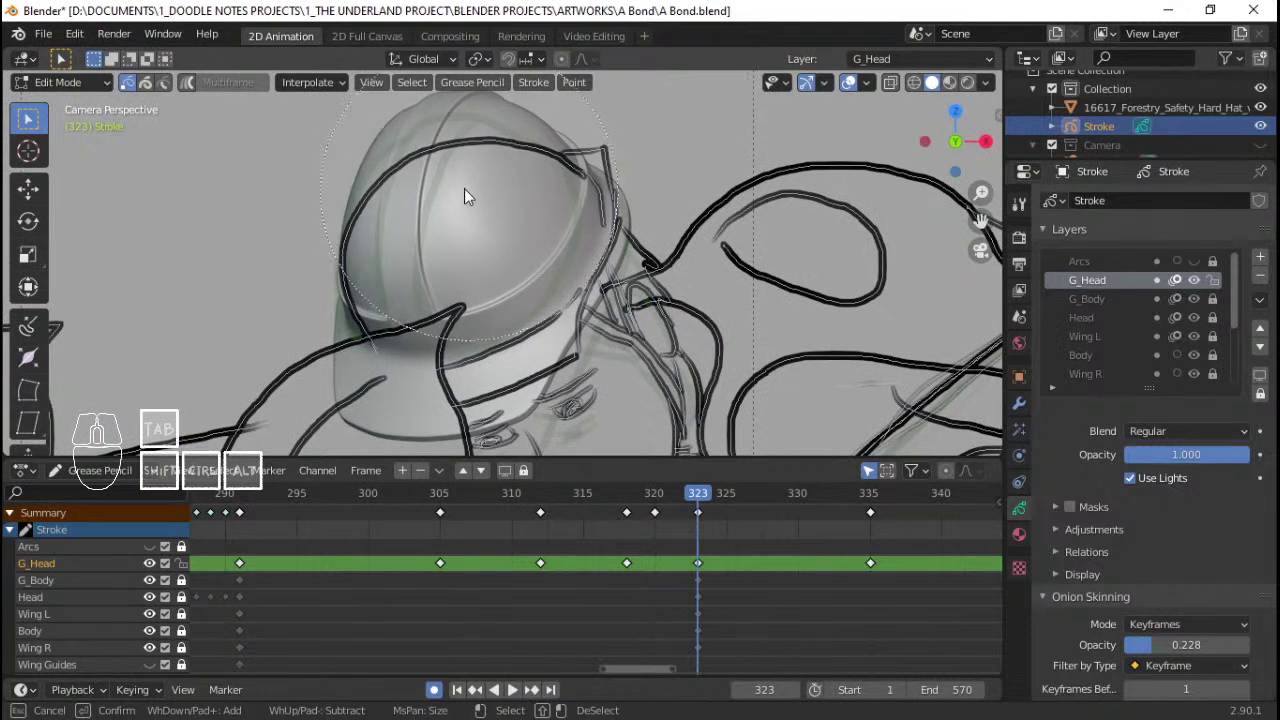
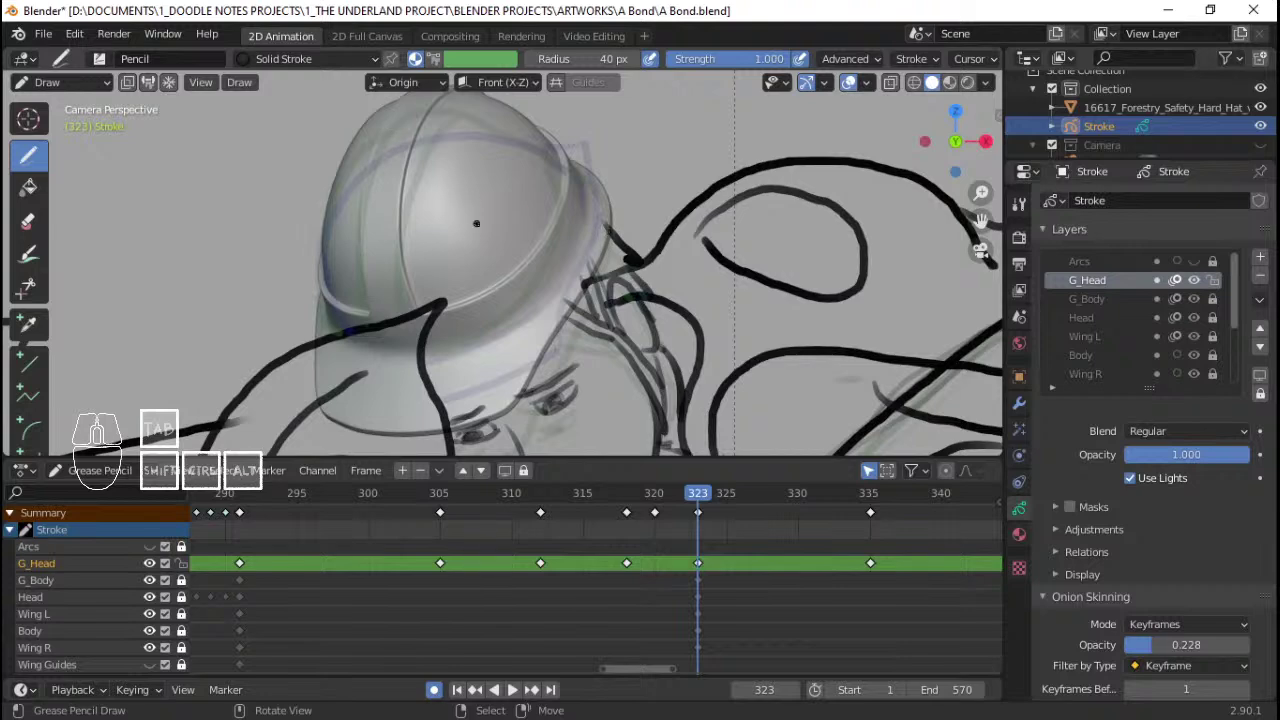
key(ctrl+Tab)
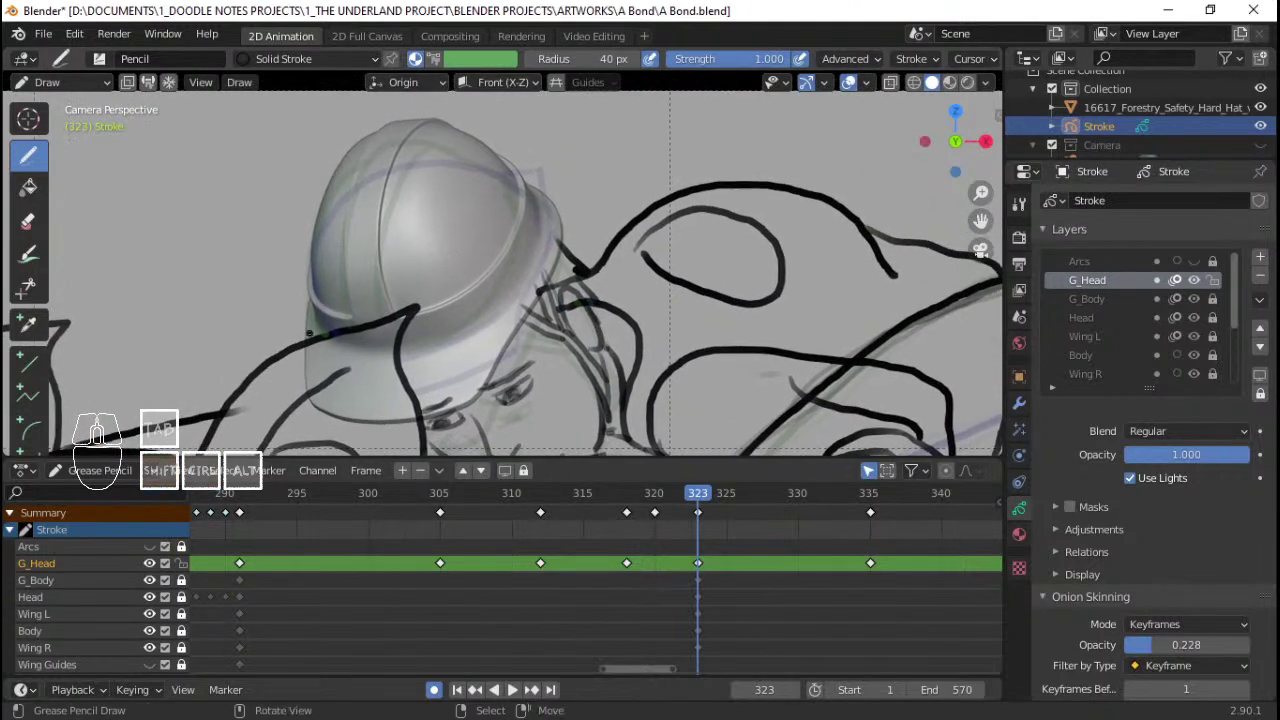
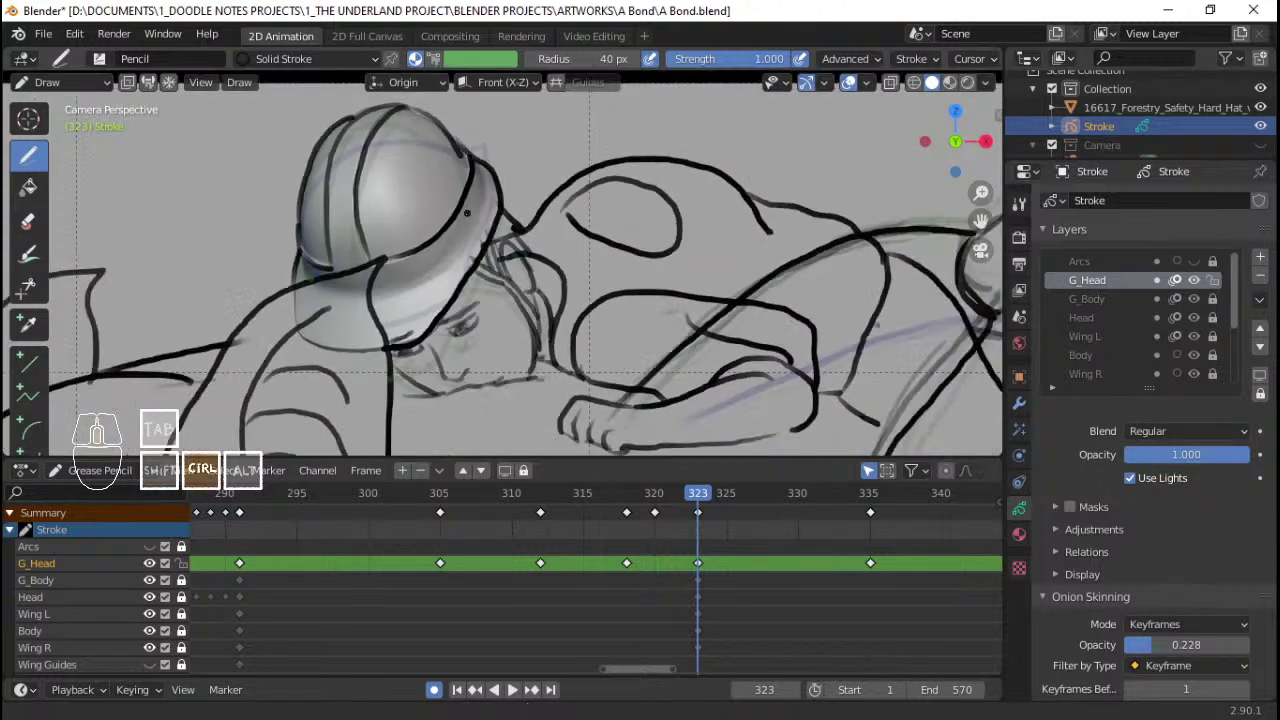
Step: Play and scrub the timeline to check the result, then move on to frame 335
click(607, 526)
key(space)
key(space)
drag(627, 529, 777, 531)
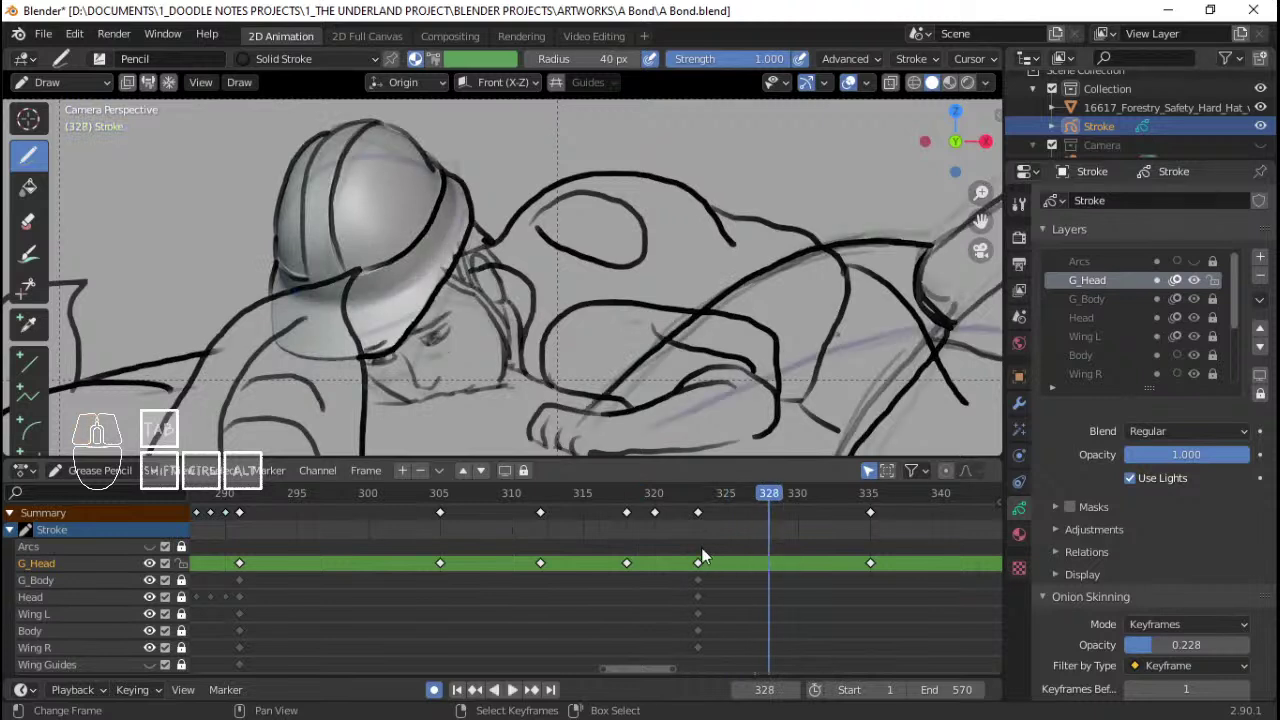
drag(717, 535, 595, 507)
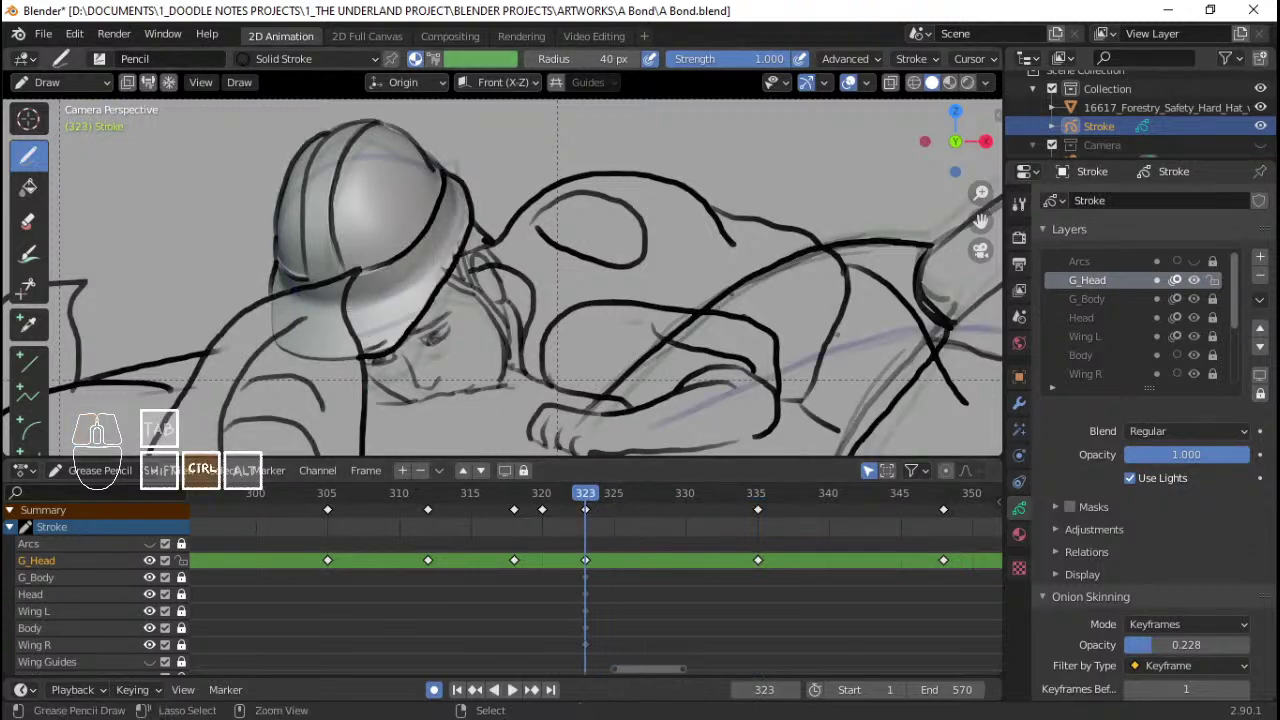
key(Tab)
Step: Jump to keyframe 335 and enter stroke editing on the G_Head lines
key(alt+a)
key(c)
drag(321, 199, 432, 150)
right_click(395, 190)
key(c)
right_click(373, 282)
right_click(379, 280)
key(ctrl+l)
key(ctrl+c)
key(ctrl+c)
key(ctrl+c)
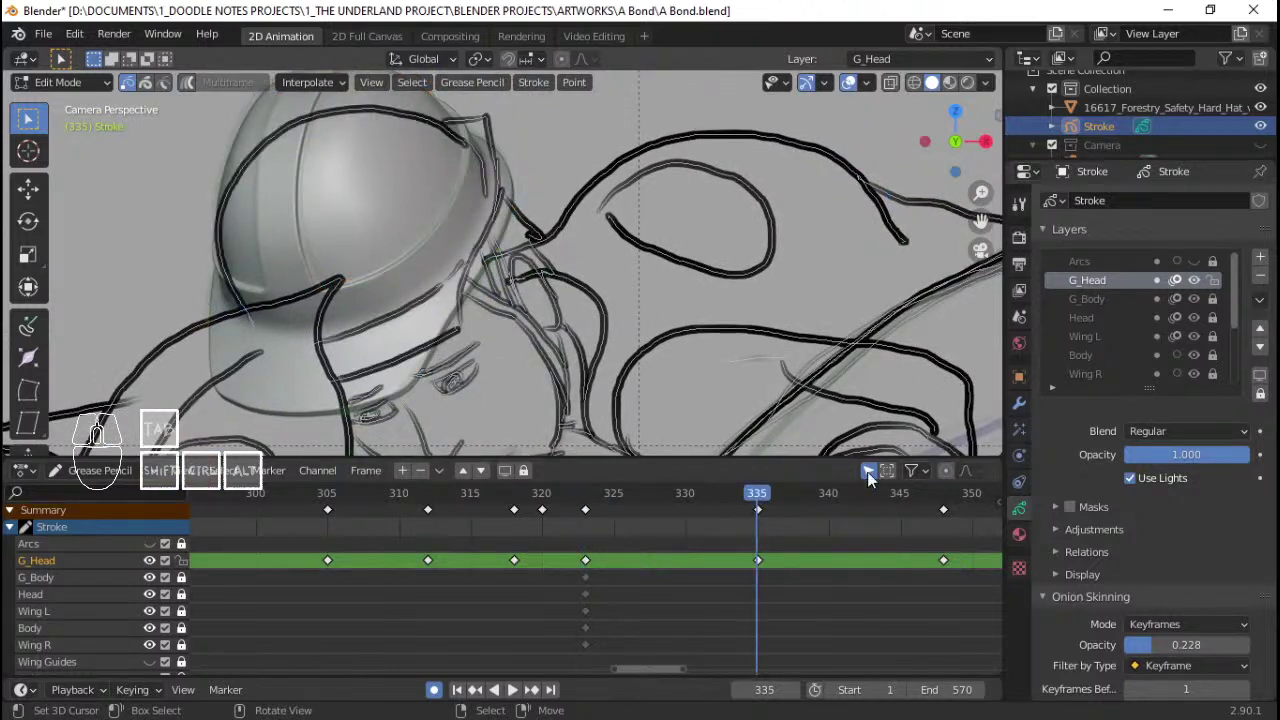
Step: Circle-select the head strokes covering the hard hat on frame 335
drag(691, 516, 315, 176)
key(c)
drag(315, 176, 408, 131)
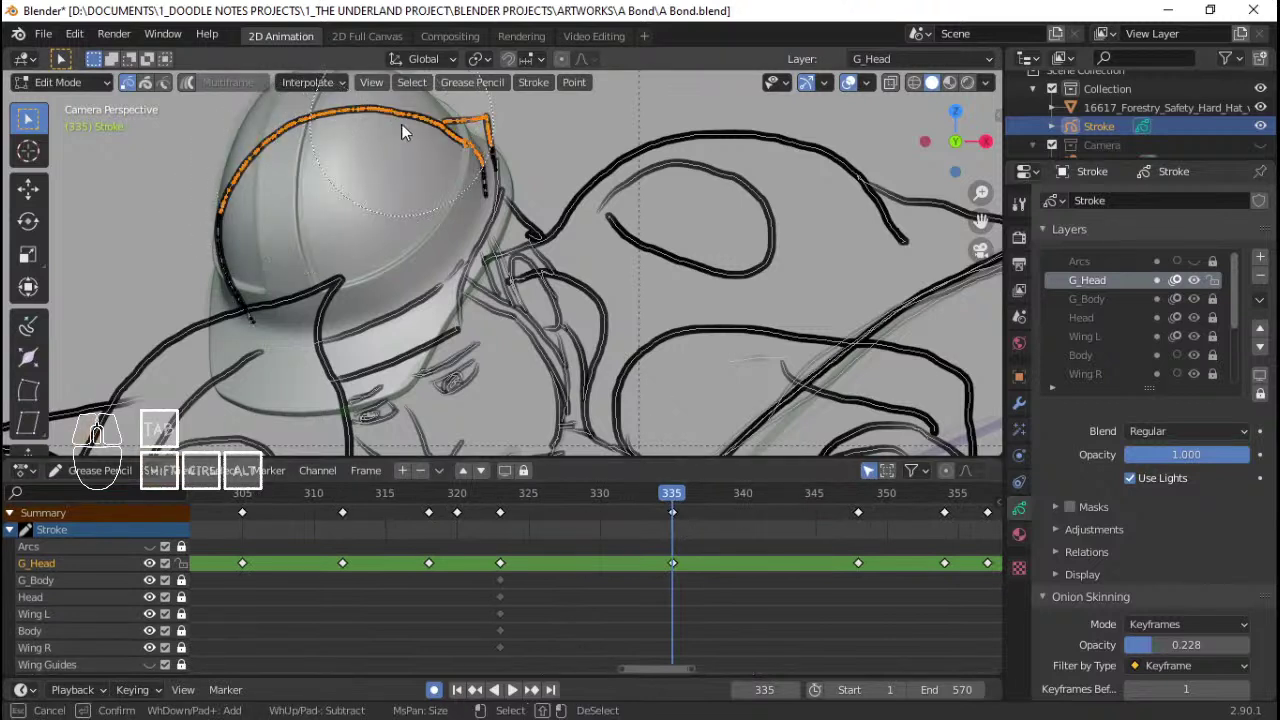
click(415, 173)
click(416, 189)
click(389, 230)
click(354, 281)
click(382, 294)
right_click(561, 296)
Step: Delete the selected hat strokes and advance the playhead to frame 337
key(ctrl+l)
key(x)
key(Return)
key(ctrl+v)
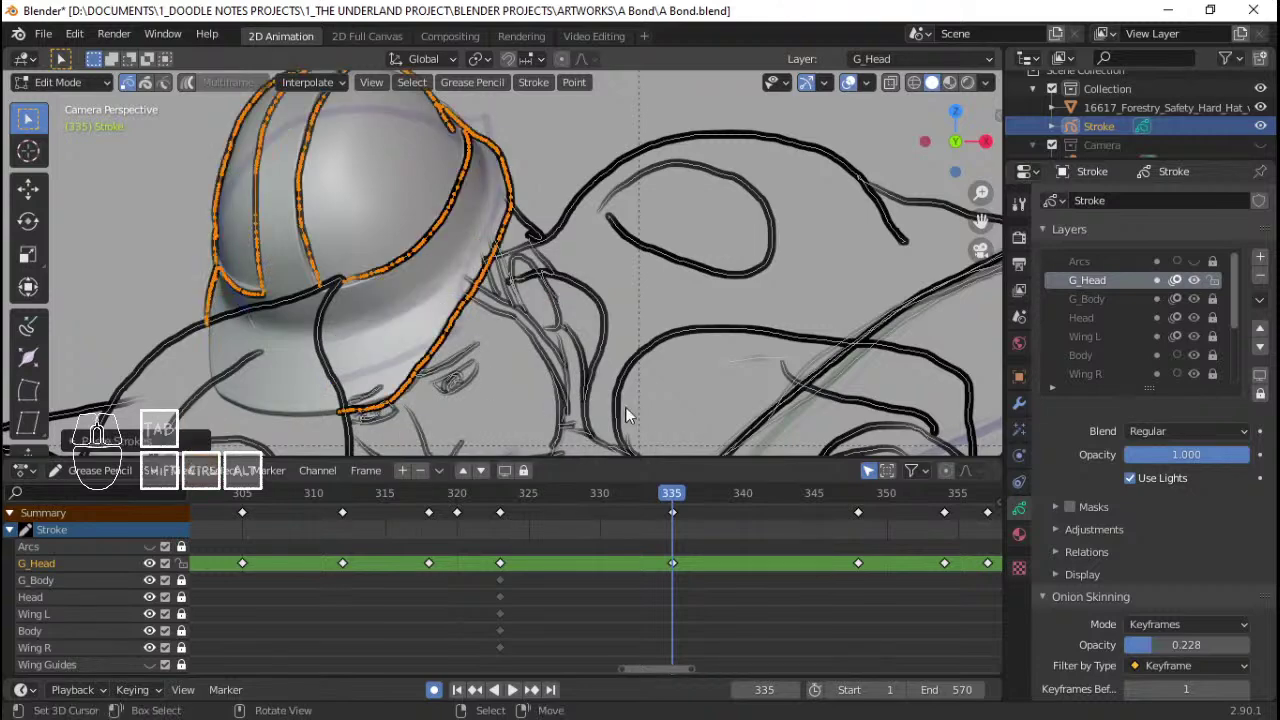
drag(495, 569, 714, 560)
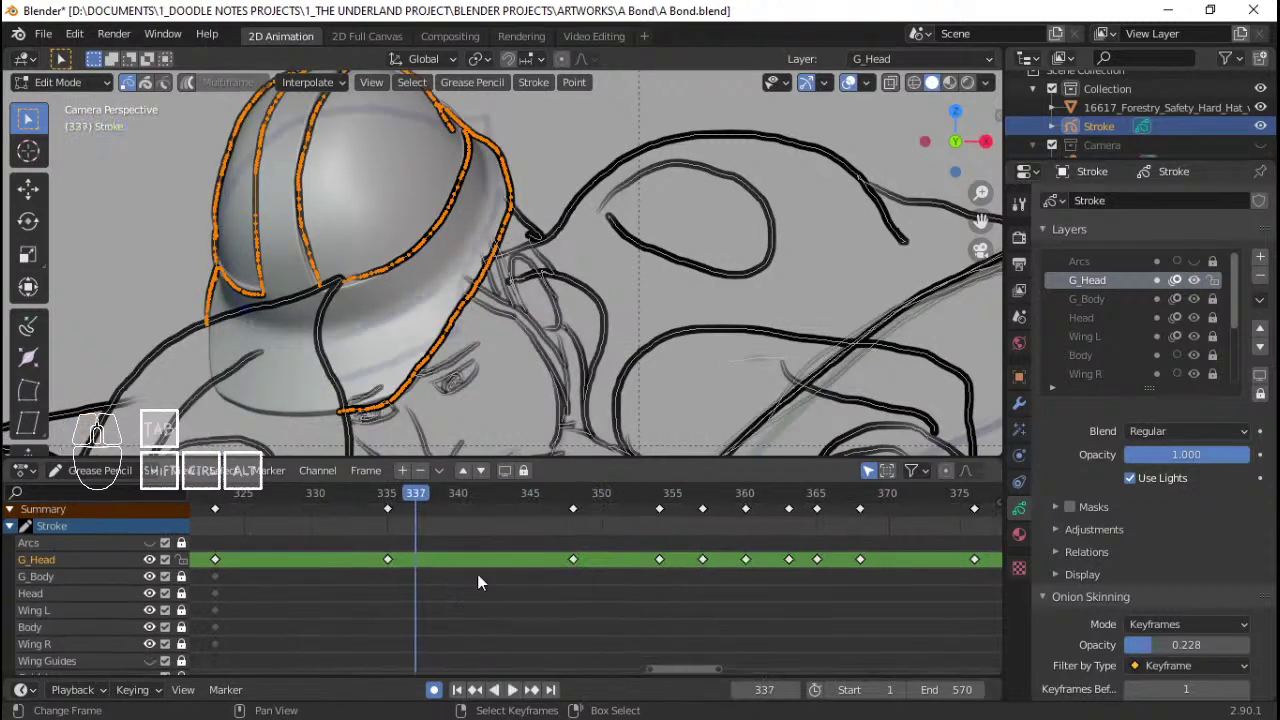
Step: On keyframe 348, circle-select the hat-covering head strokes and remove them
drag(541, 572, 577, 566)
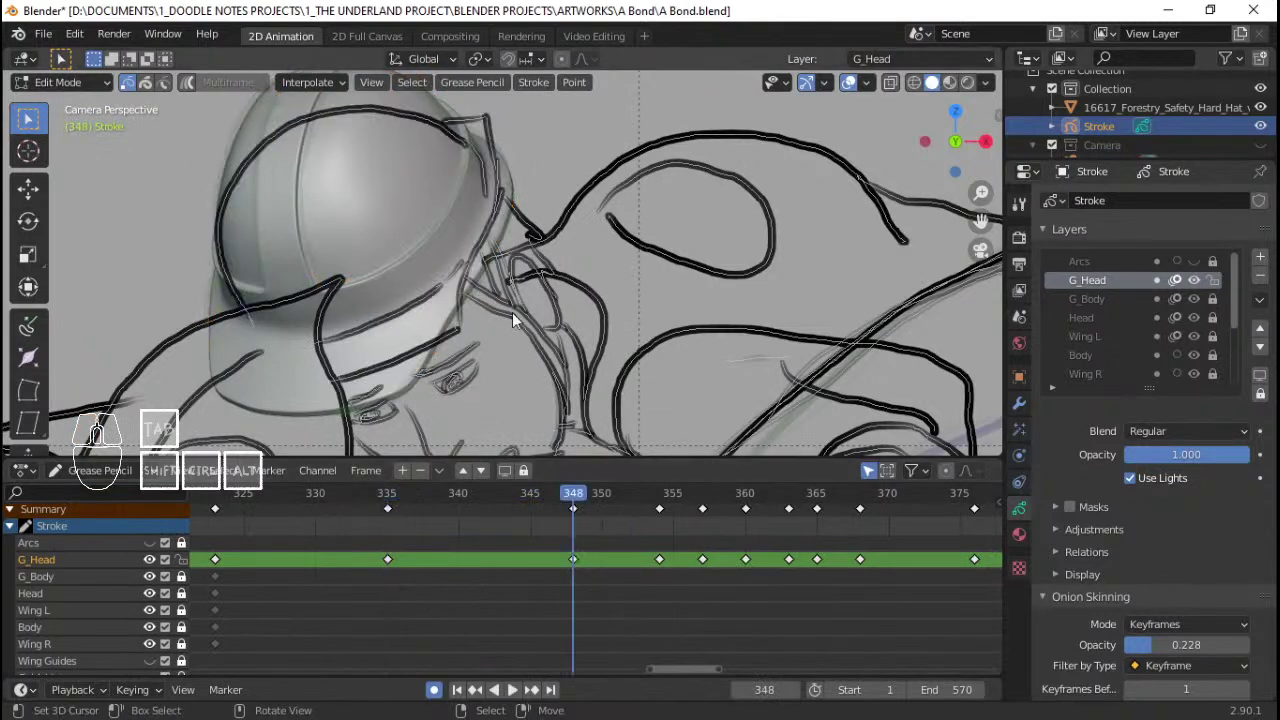
middle_click(490, 227)
key(alt+a)
key(c)
drag(408, 163, 491, 145)
click(476, 230)
click(373, 285)
click(438, 312)
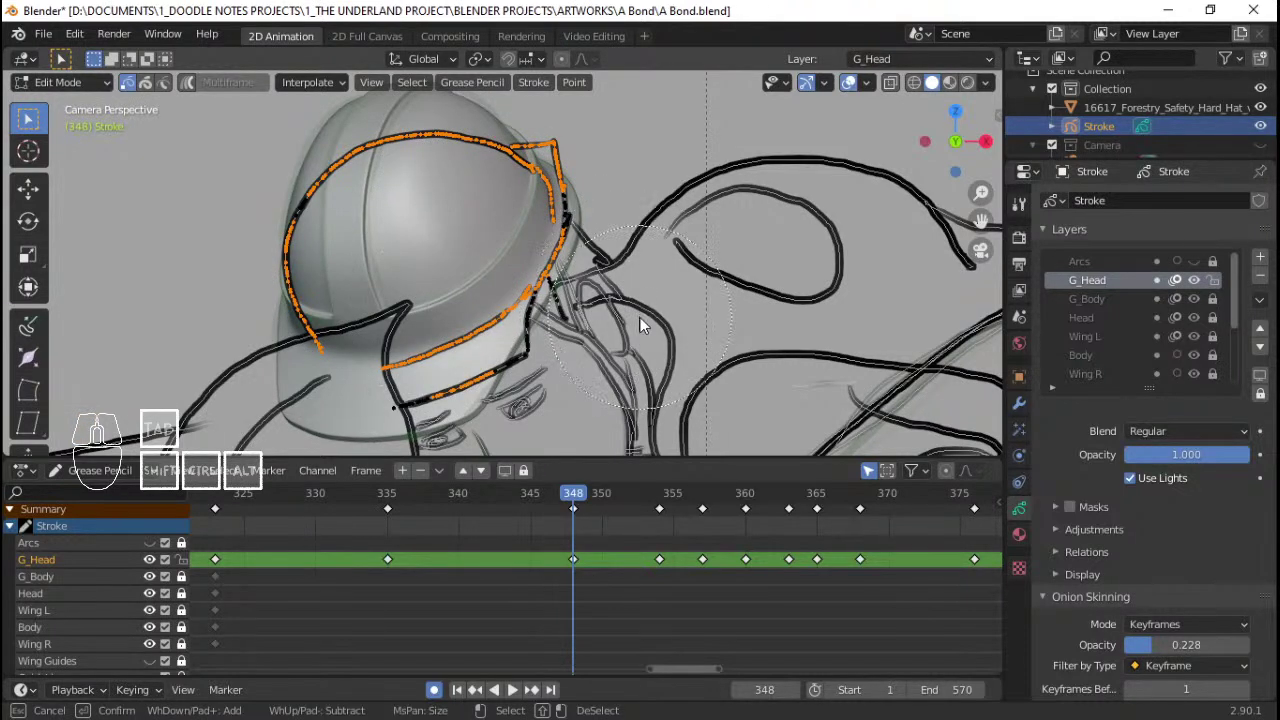
right_click(630, 319)
key(ctrl+l)
key(x)
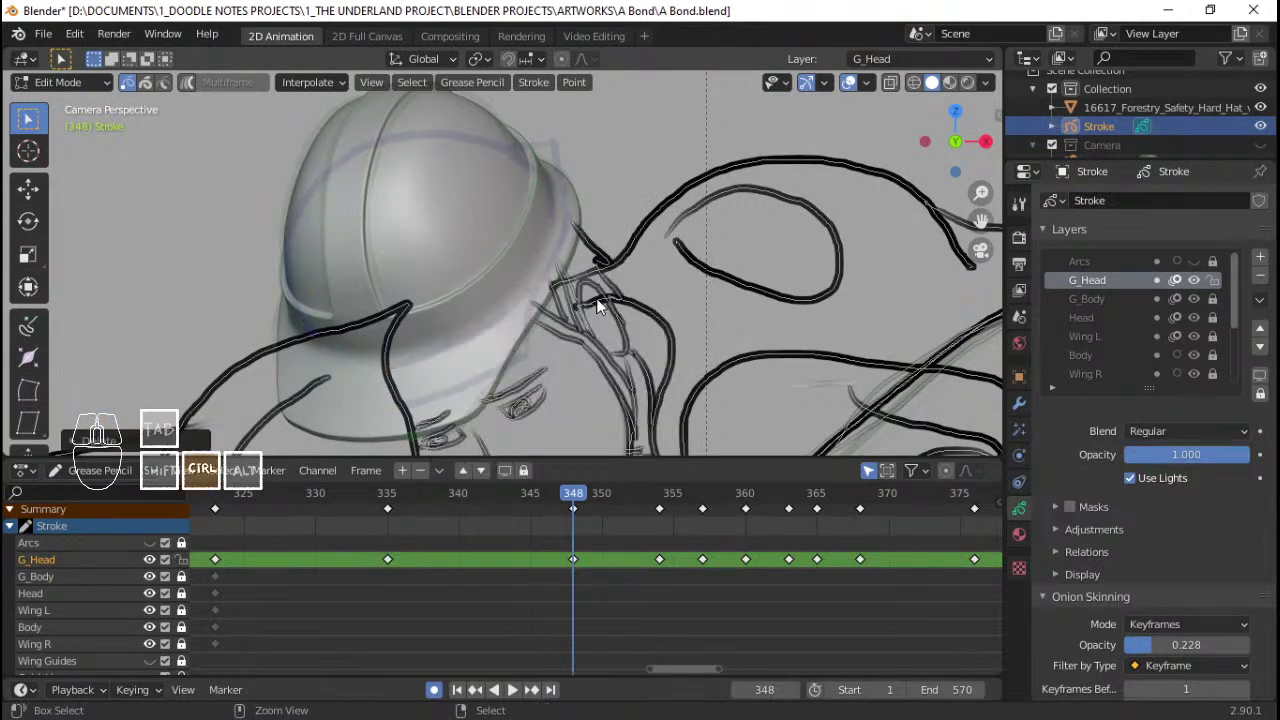
key(ctrl+v)
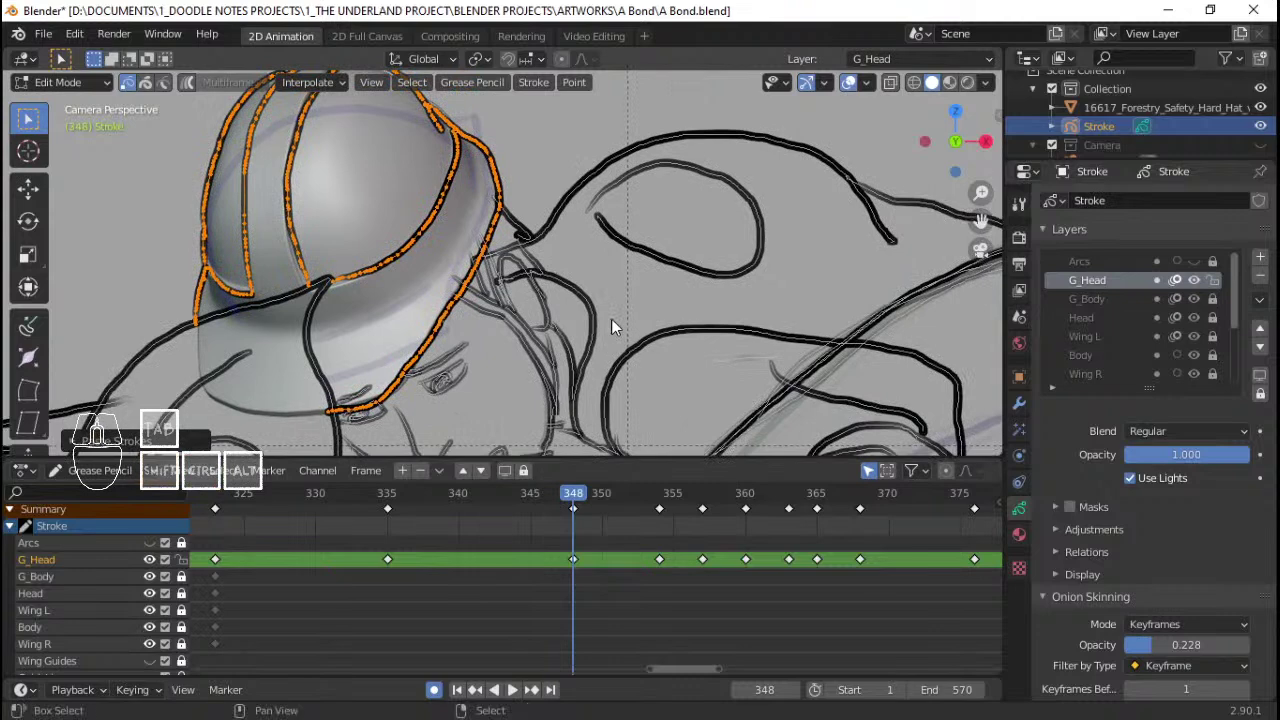
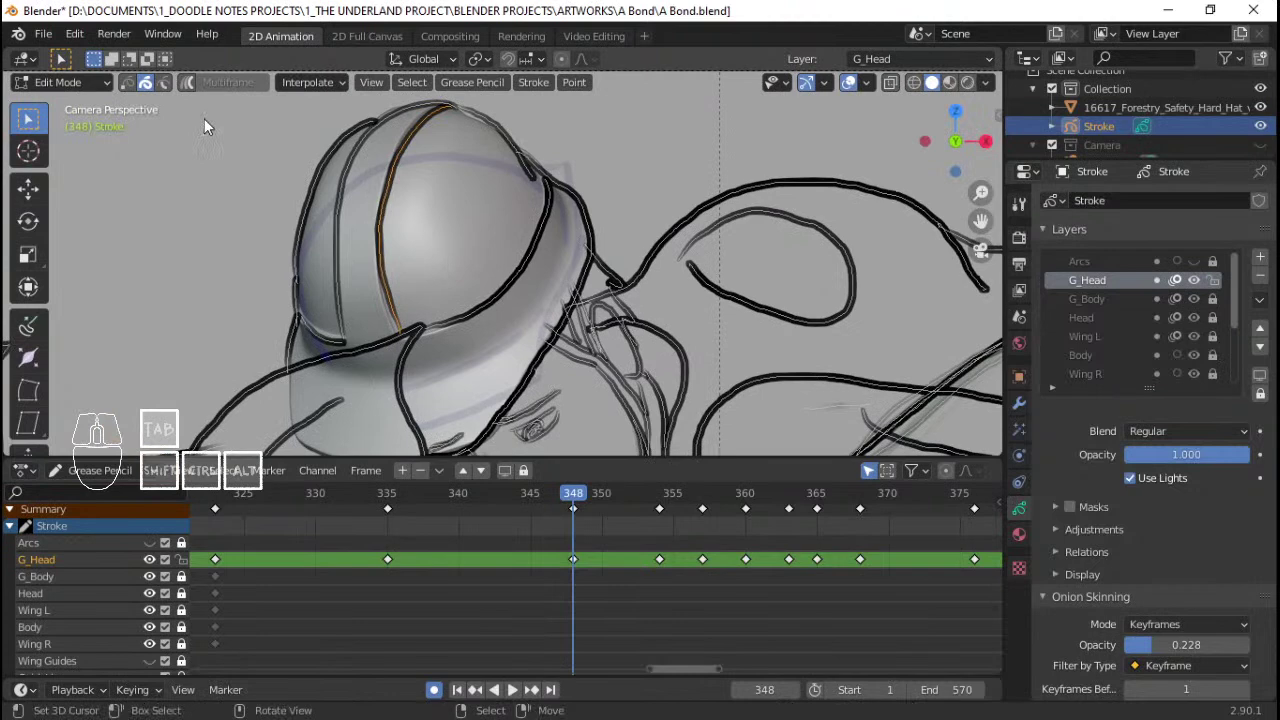
Step: Move to keyframe 357 and refit a first set of head strokes over the hard hat
click(147, 87)
click(143, 87)
click(147, 88)
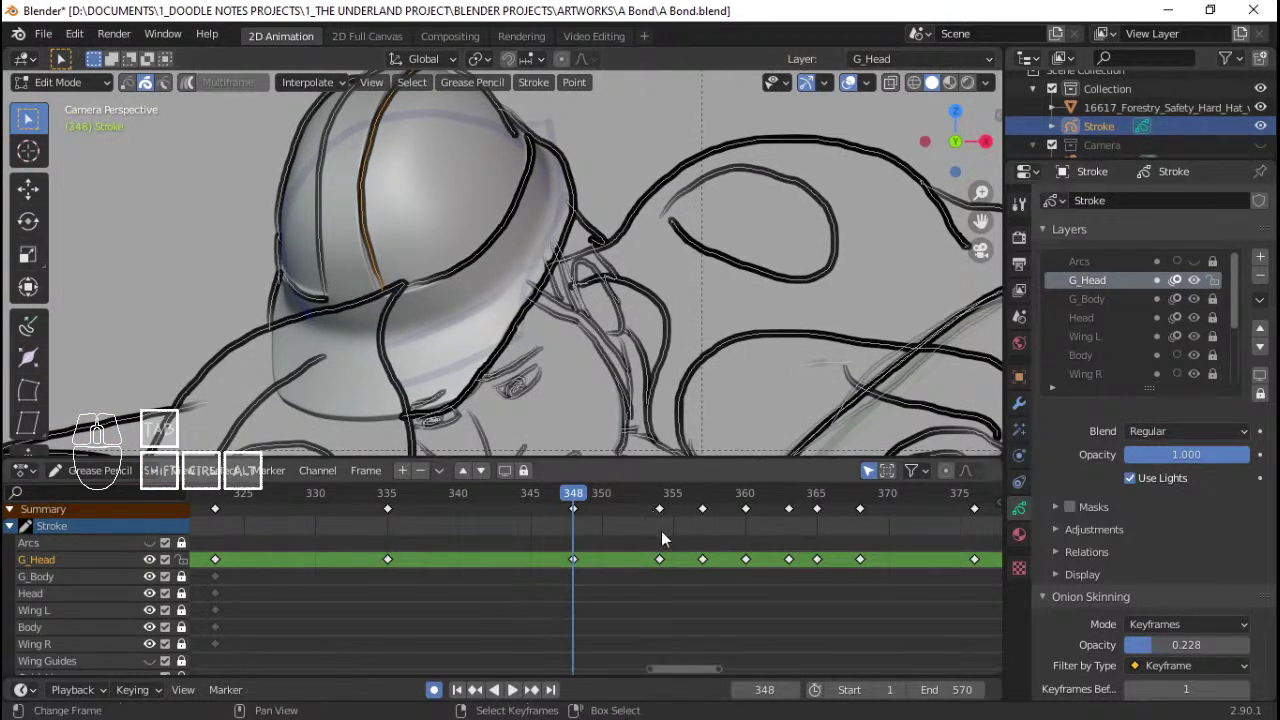
drag(533, 229, 384, 206)
key(c)
click(381, 207)
click(415, 197)
click(429, 227)
click(431, 257)
click(466, 187)
right_click(466, 187)
key(x)
click(588, 233)
key(ctrl+v)
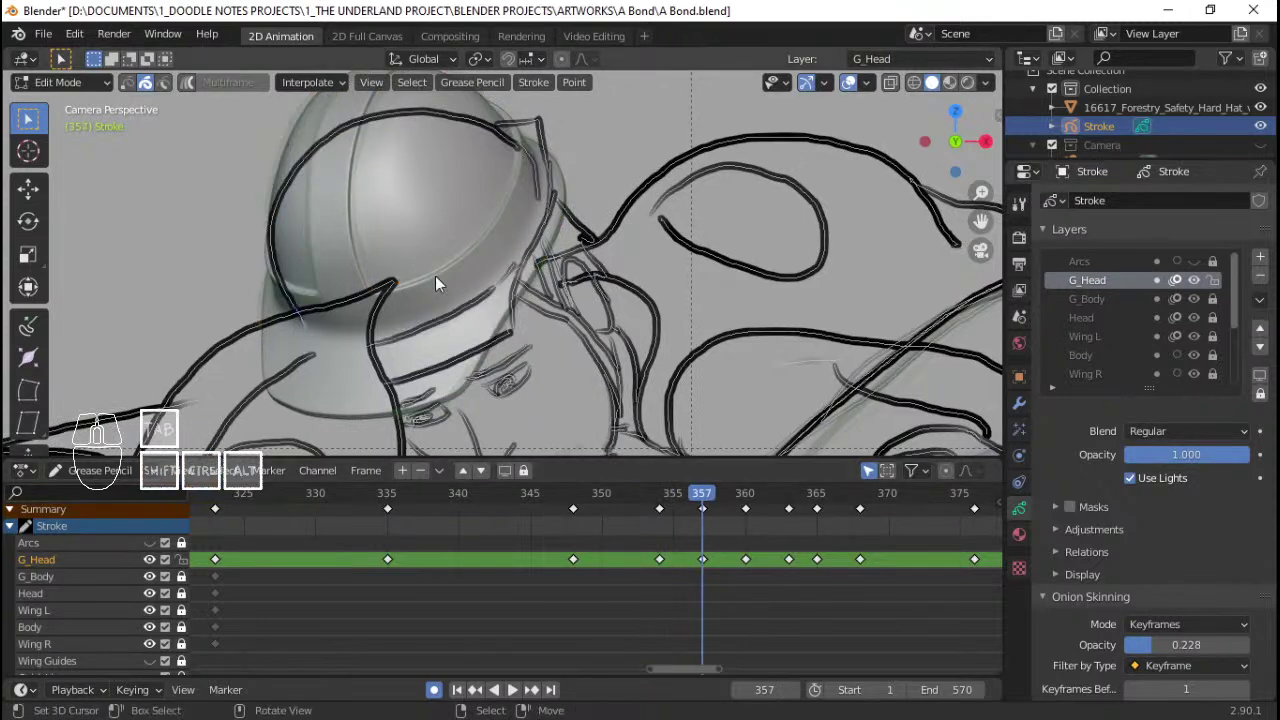
Step: Reposition the remaining frame 357 head strokes onto the hat and save A Bond.blend
key(c)
drag(382, 205, 448, 179)
right_click(490, 179)
key(alt+a)
key(c)
click(408, 196)
click(438, 186)
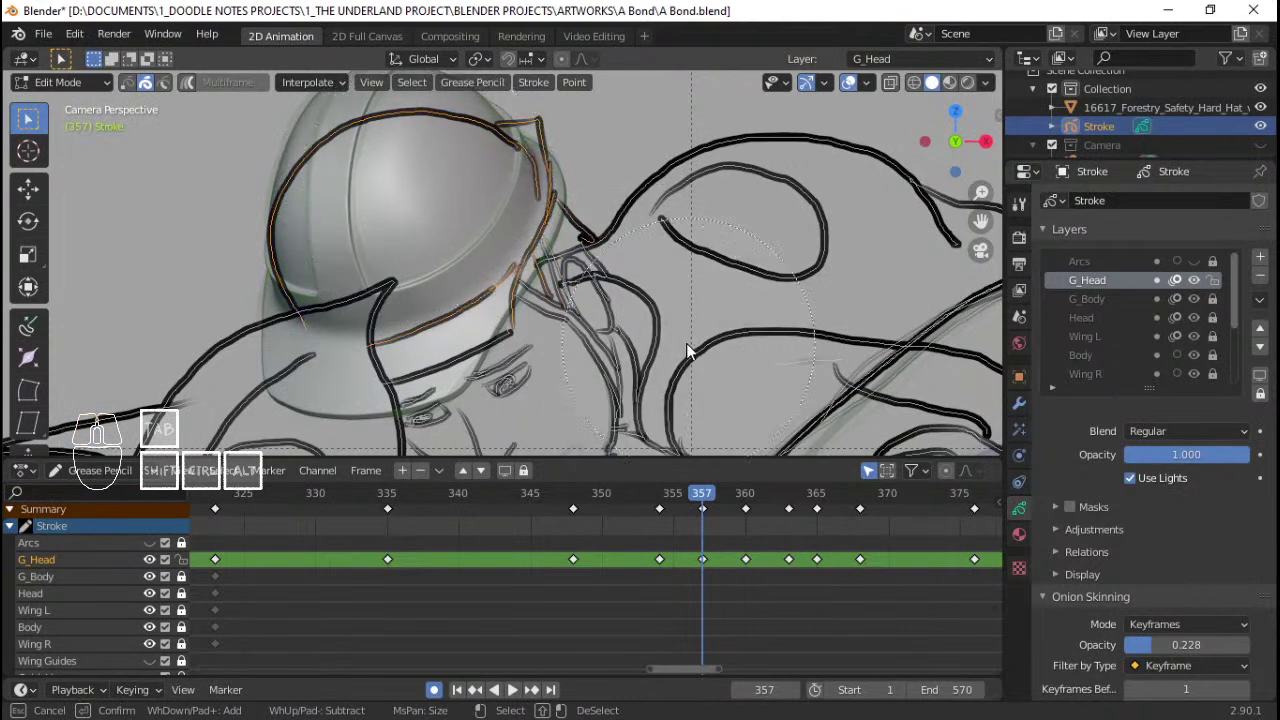
click(447, 315)
right_click(447, 315)
key(x)
click(437, 309)
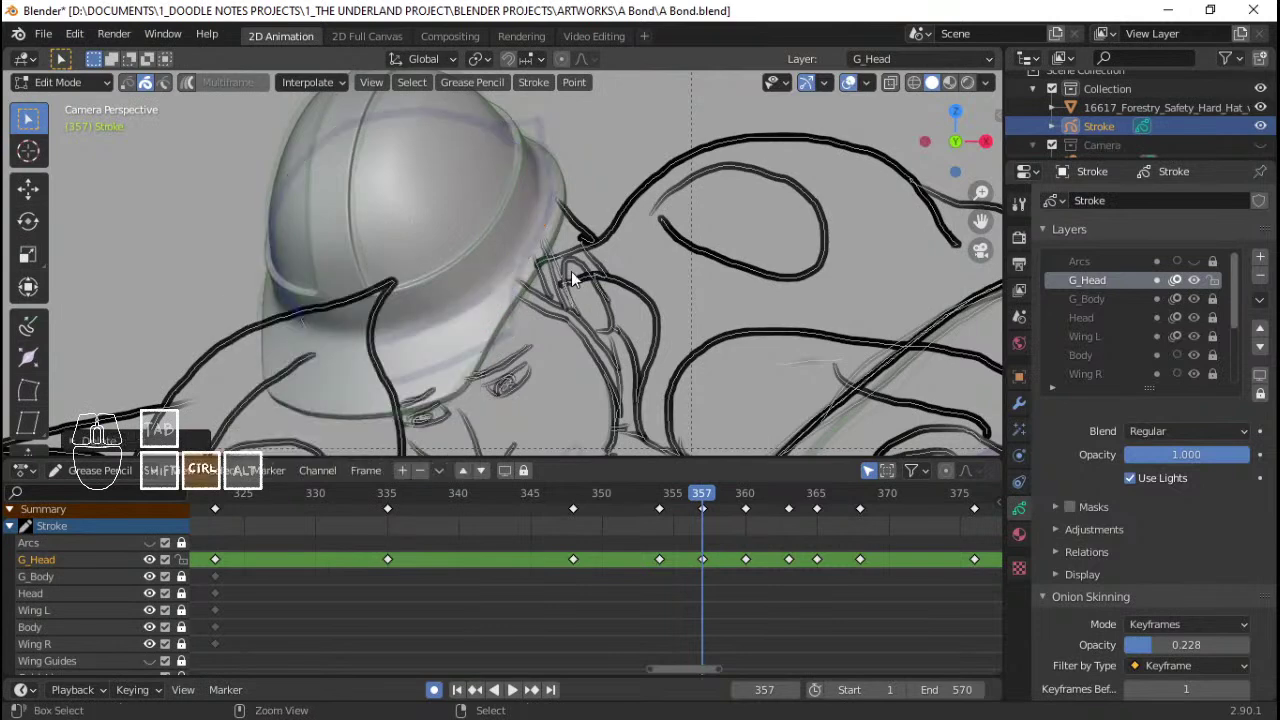
key(ctrl+v)
key(ctrl+s)
Step: On frame 360, circle-select the head strokes over the hat and fit them to its outline
middle_click(567, 287)
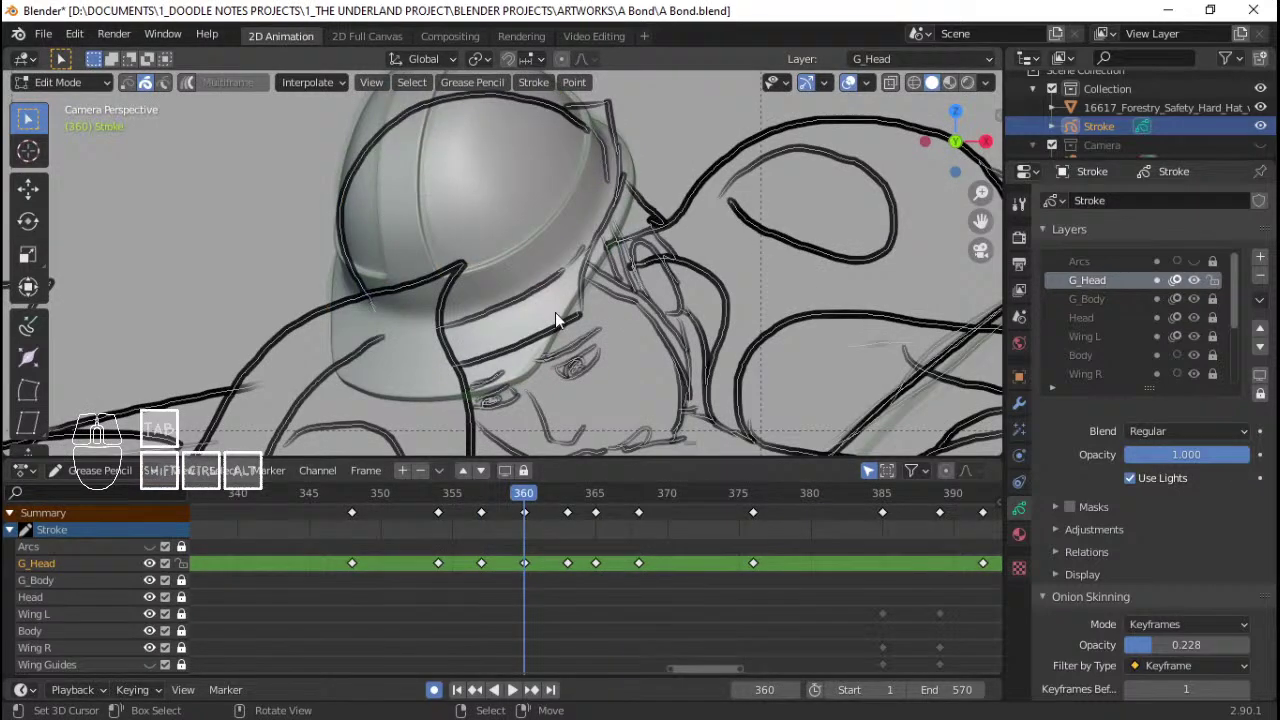
middle_click(530, 327)
key(c)
drag(417, 204, 484, 175)
click(485, 227)
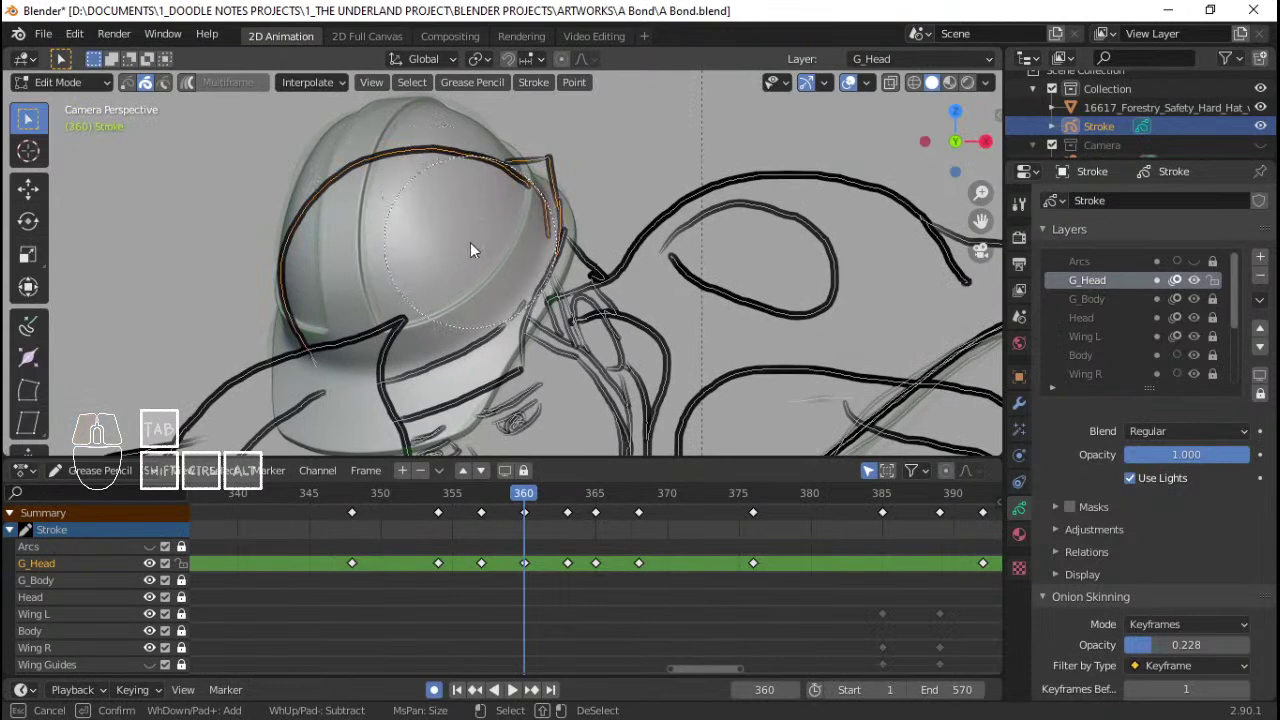
click(479, 247)
click(448, 275)
double_click(442, 323)
right_click(442, 323)
key(x)
click(432, 326)
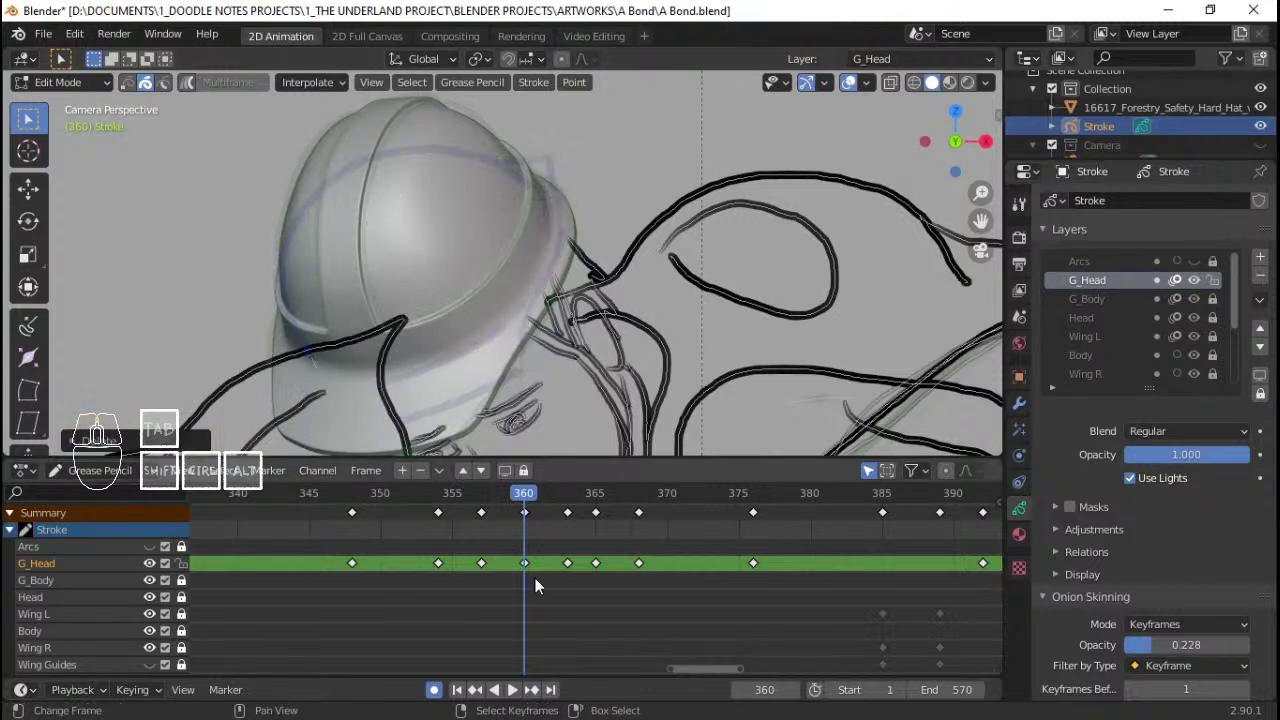
key(ctrl+v)
Step: Play back briefly and frame the whole drawing to review the head around the hat
click(361, 560)
key(space)
key(space)
click(362, 546)
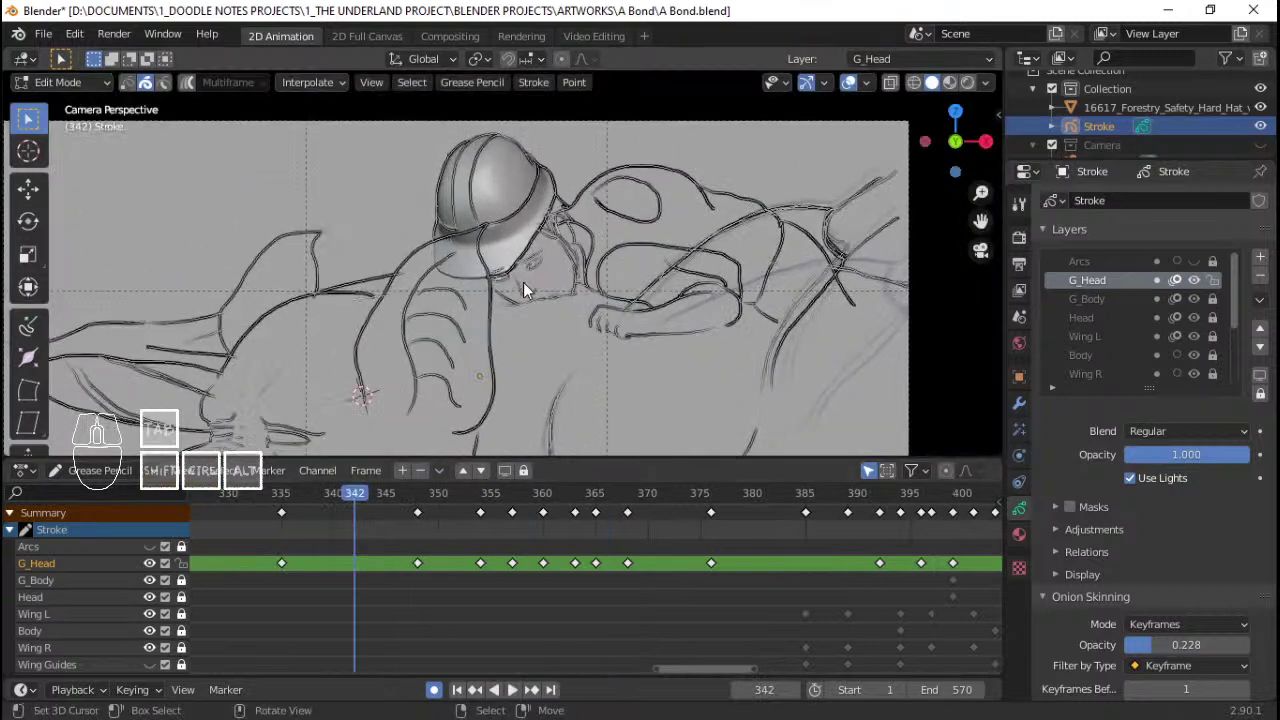
Step: Circle-select frame 363's head strokes and move them to sit over the hard hat
click(489, 568)
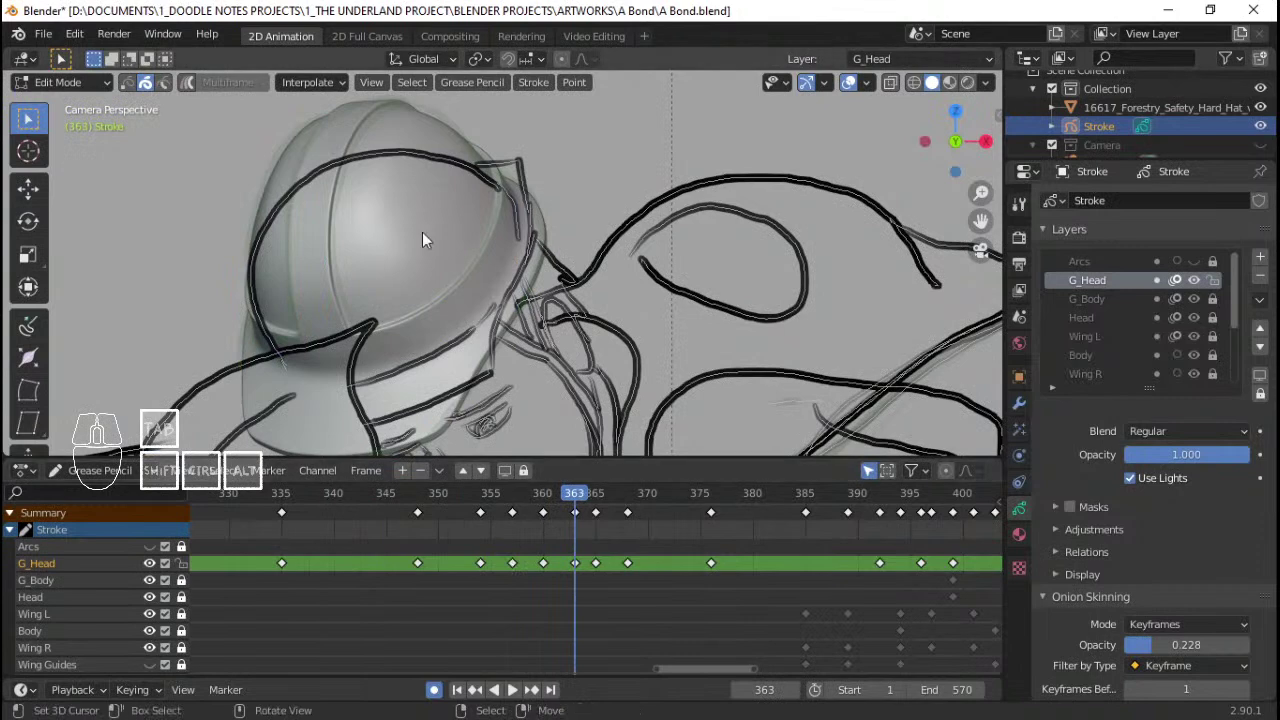
key(c)
drag(344, 195, 462, 184)
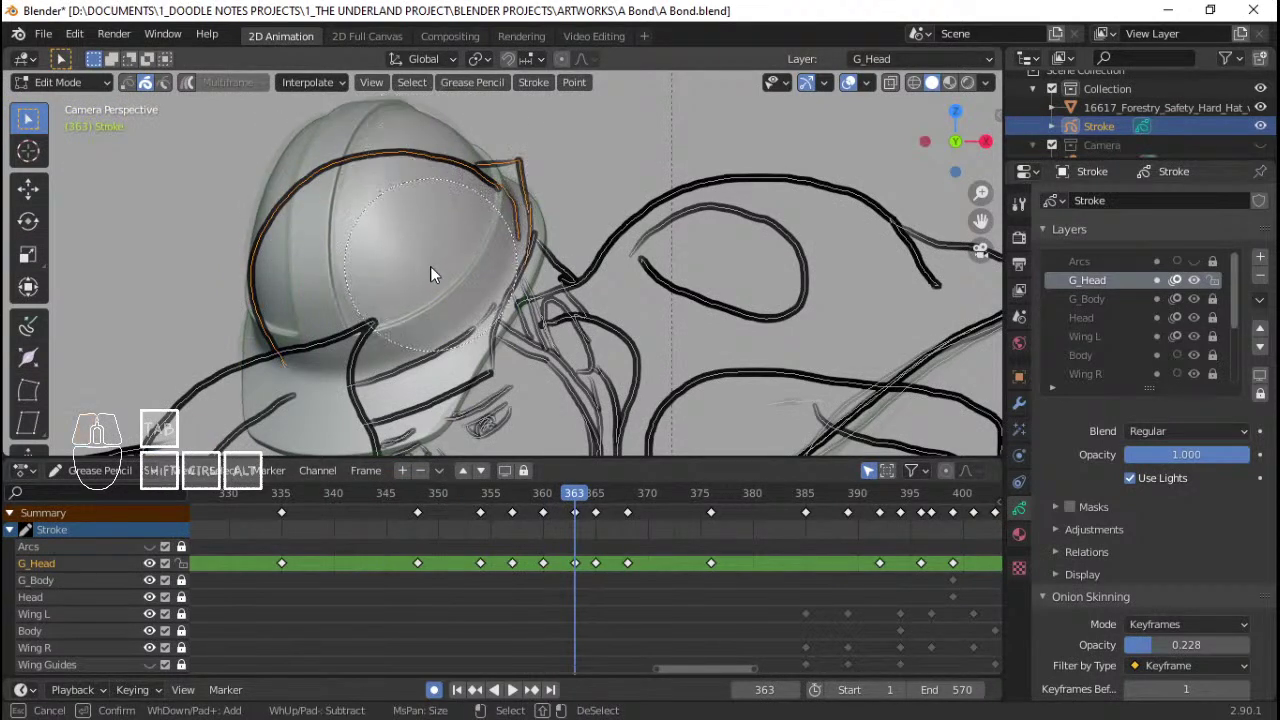
click(432, 272)
click(436, 266)
click(440, 269)
click(411, 335)
right_click(411, 335)
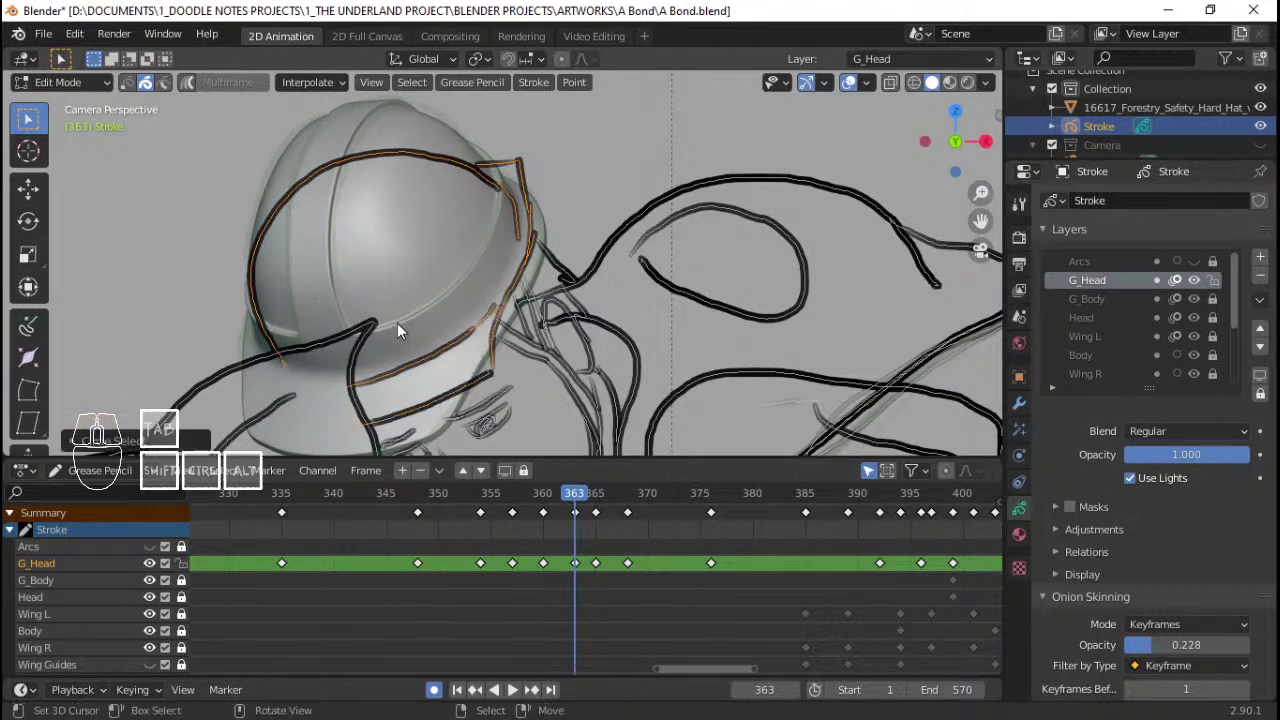
key(x)
click(405, 327)
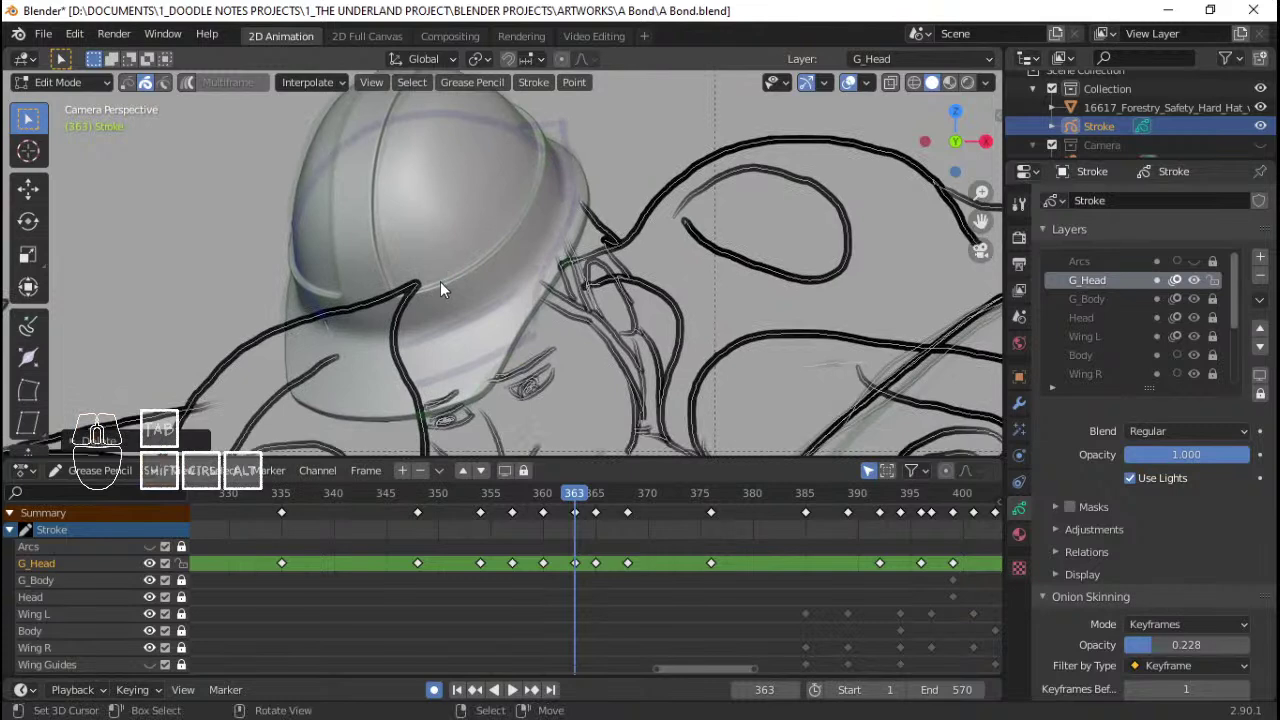
key(ctrl+v)
drag(521, 296, 574, 556)
Step: On keyframe 365, select the head strokes and move/rotate them onto the hard hat
click(529, 556)
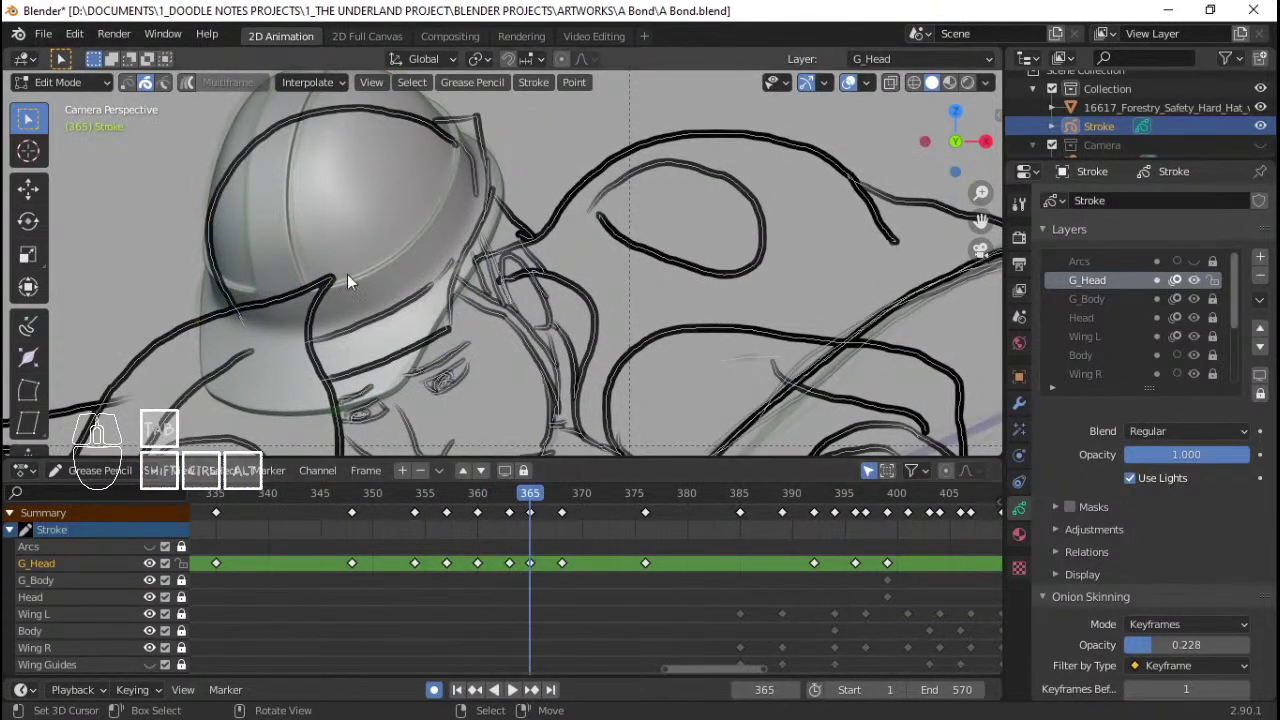
key(c)
click(362, 293)
click(371, 267)
click(401, 227)
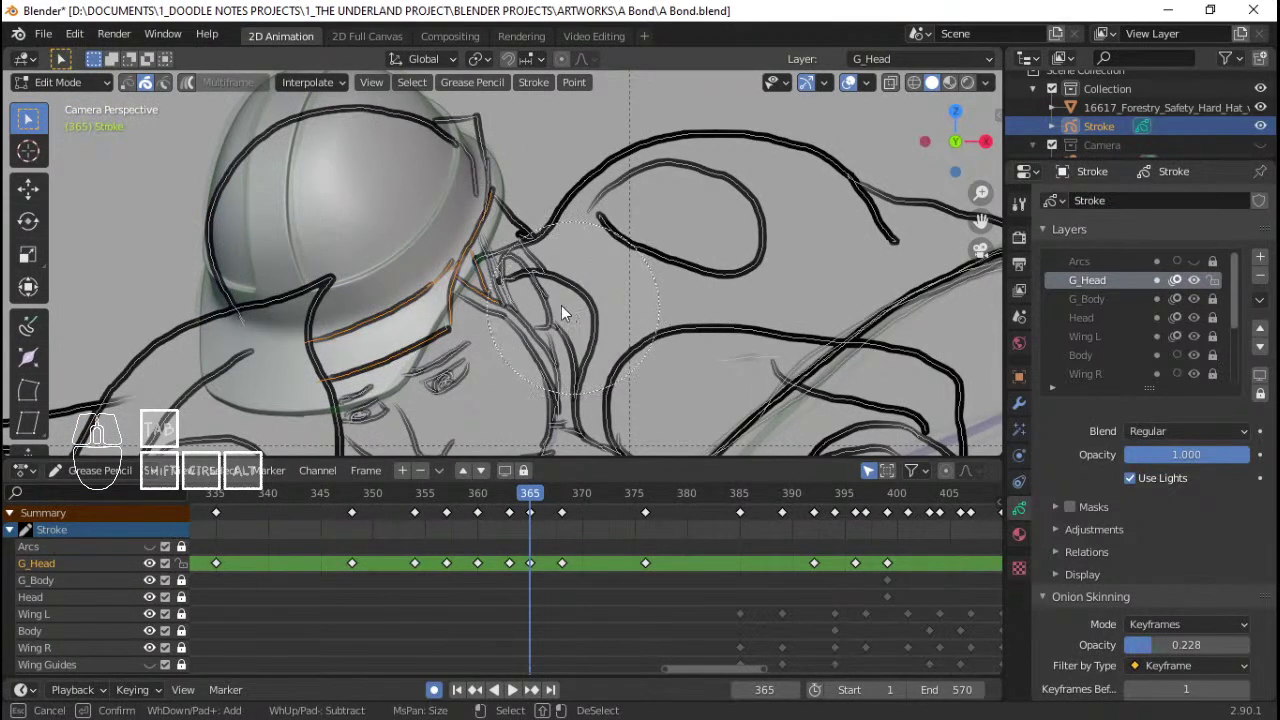
right_click(550, 293)
key(c)
click(416, 145)
right_click(306, 171)
key(x)
click(420, 235)
key(ctrl+v)
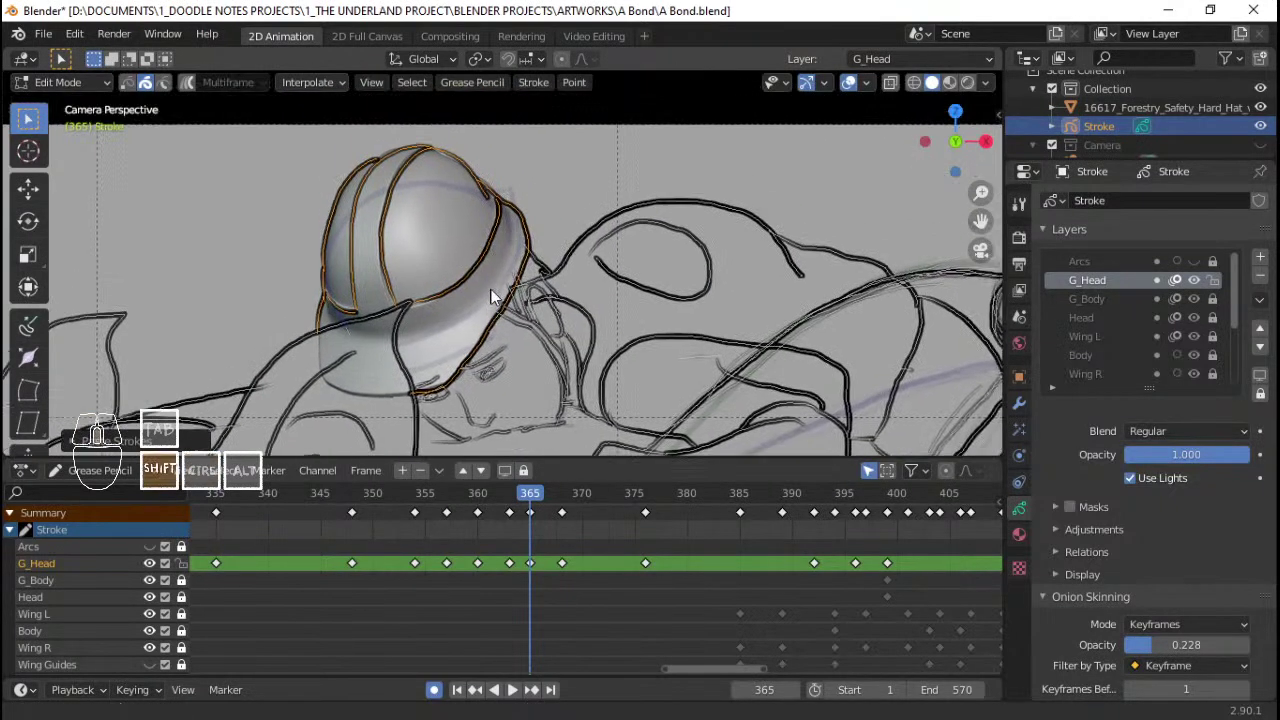
Step: Save A Bond.blend and orbit around the hat to inspect the refit strokes
drag(510, 302, 452, 305)
key(ctrl+s)
middle_click(534, 332)
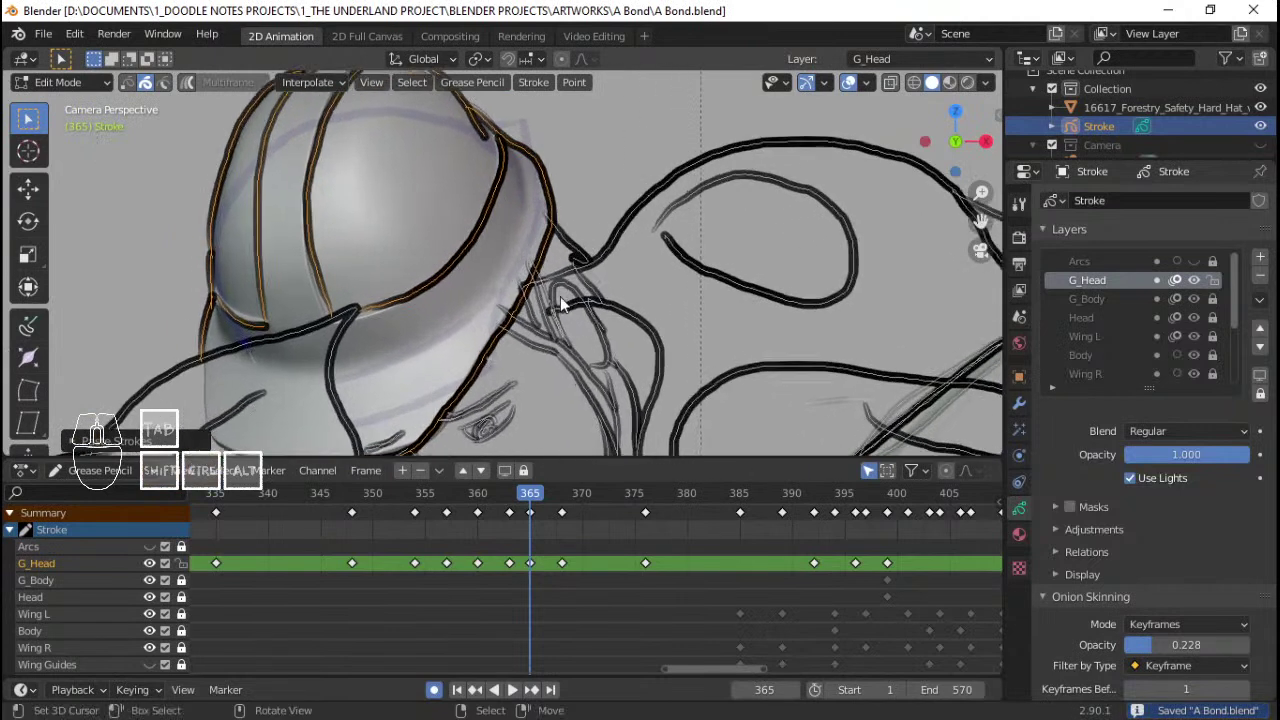
drag(586, 301, 587, 325)
drag(583, 334, 593, 309)
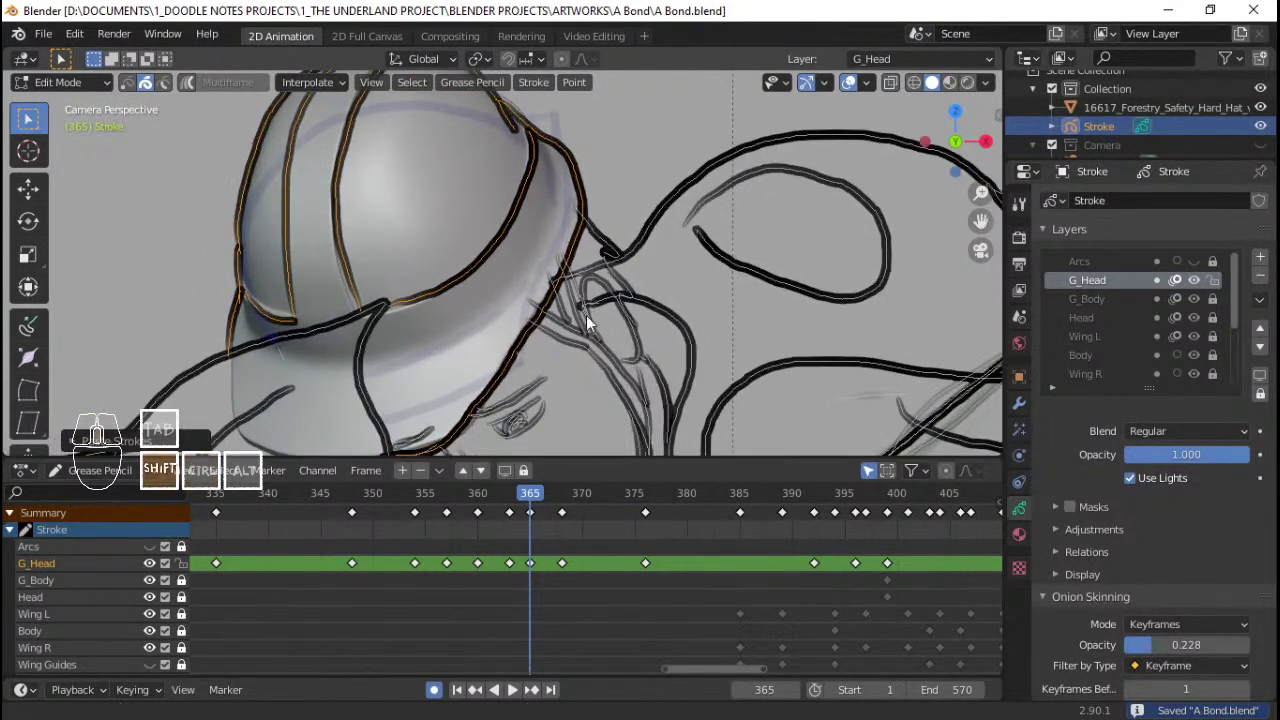
middle_click(604, 325)
Step: Go to keyframe 368 and circle-select all head strokes lying over the hard hat
drag(585, 329, 601, 315)
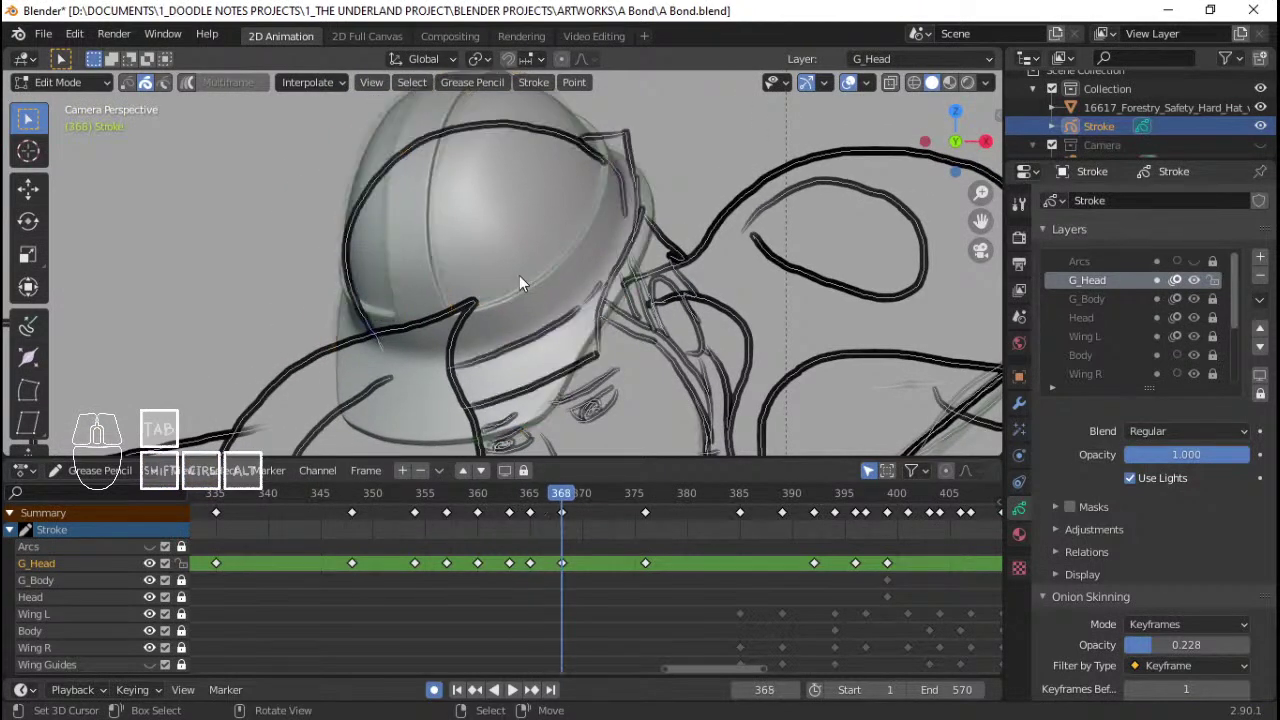
key(c)
drag(487, 204, 541, 174)
click(556, 172)
click(552, 218)
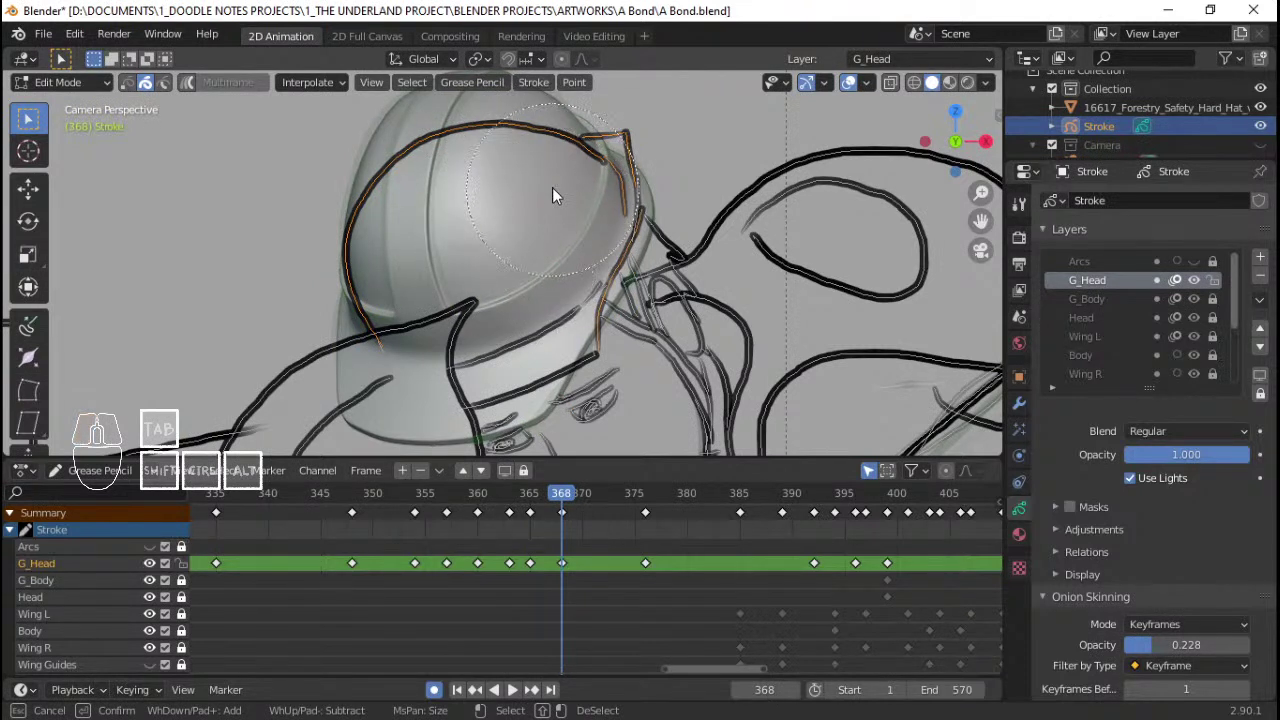
click(562, 197)
click(508, 276)
click(523, 260)
click(529, 265)
click(509, 307)
click(508, 314)
right_click(508, 314)
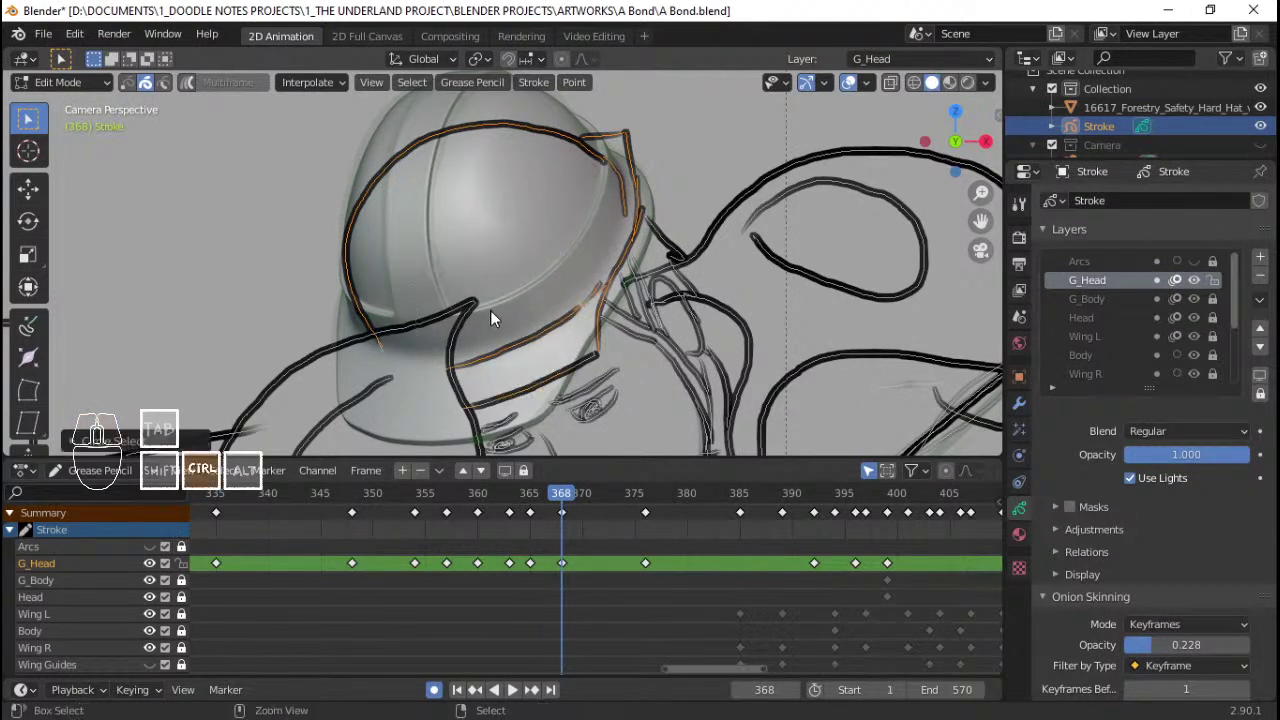
Step: Transform the selected strokes to align with the hat and save the file
key(ctrl+l)
key(x)
click(498, 316)
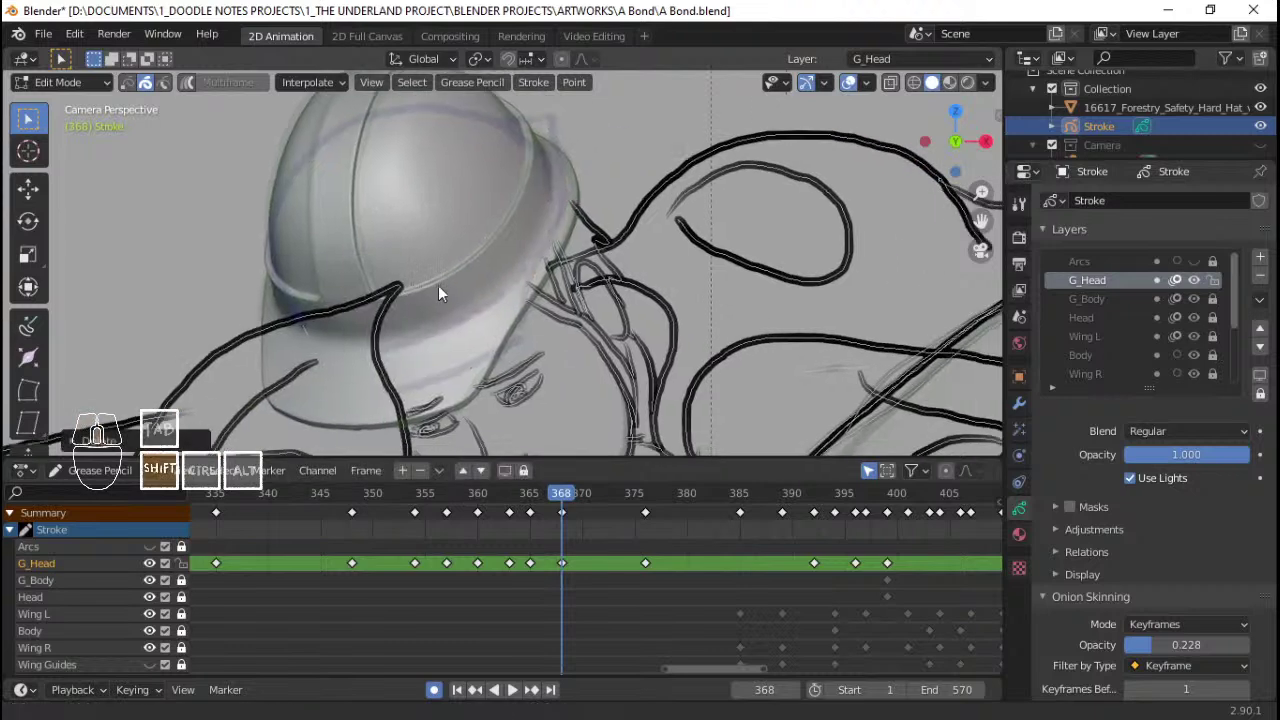
key(ctrl+v)
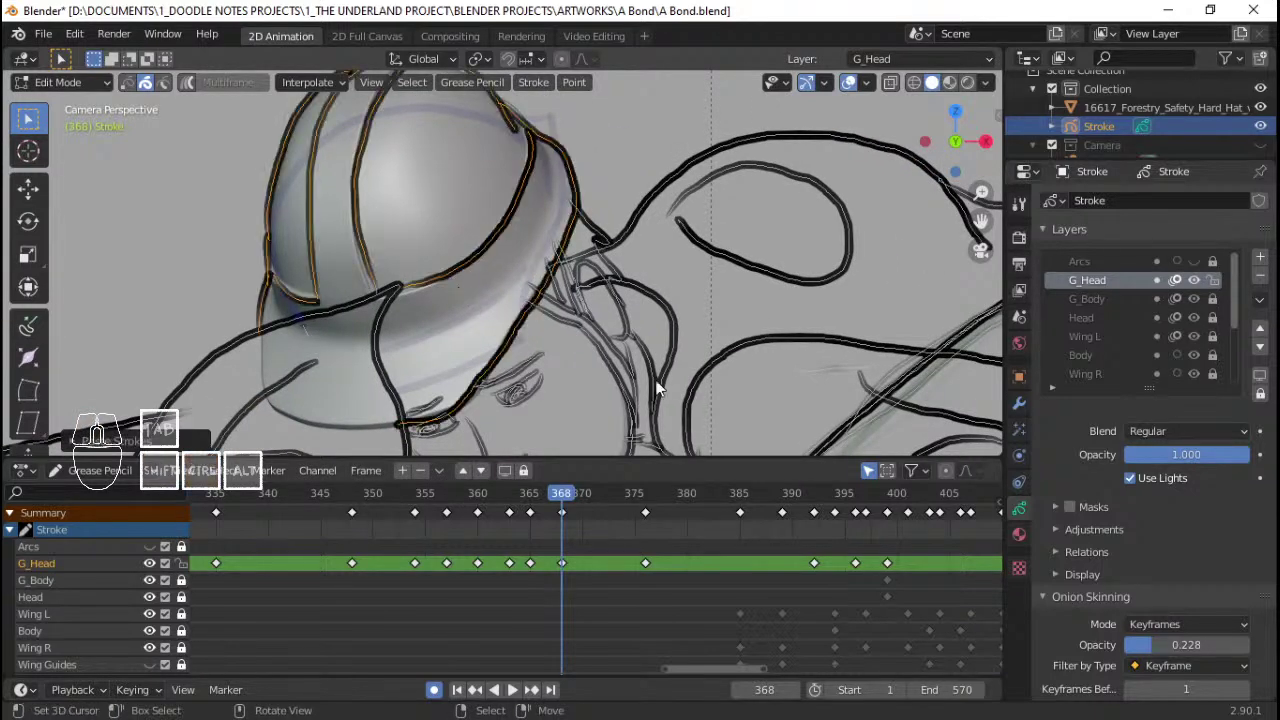
key(ctrl+s)
Step: On frame 376, circle-select the G_Head strokes lying over the hard hat
click(527, 548)
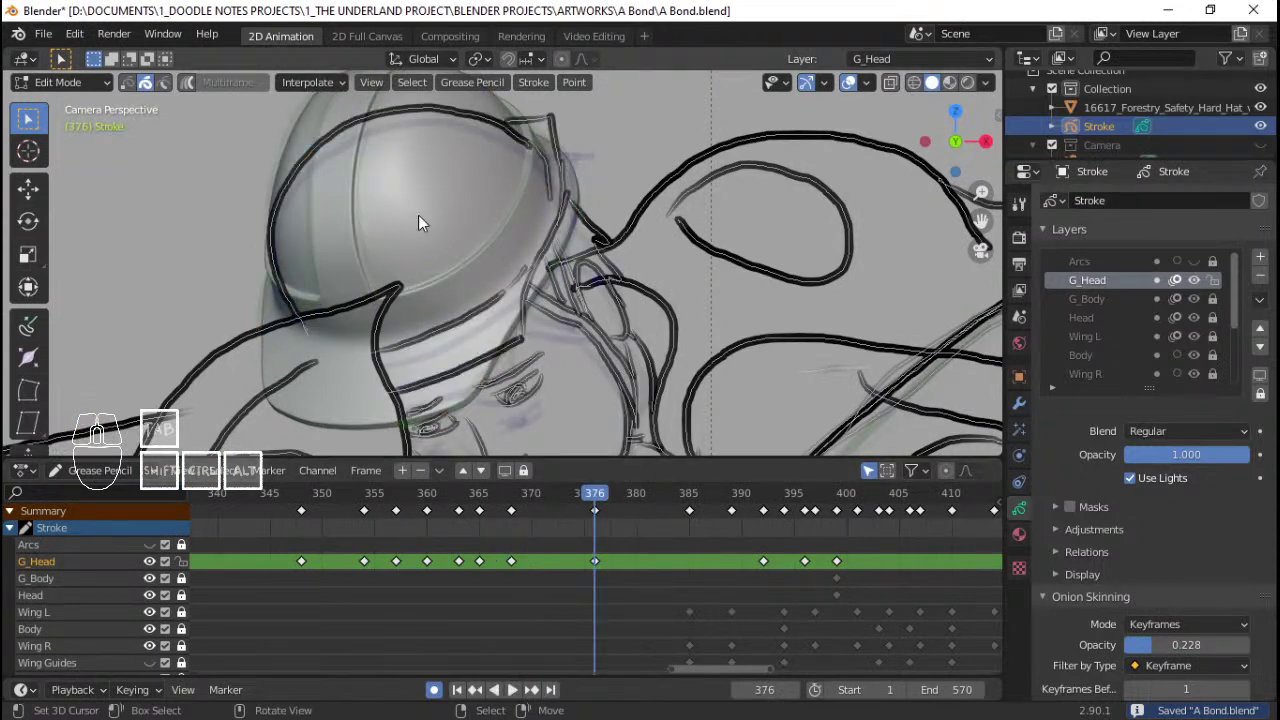
key(c)
drag(420, 162, 498, 146)
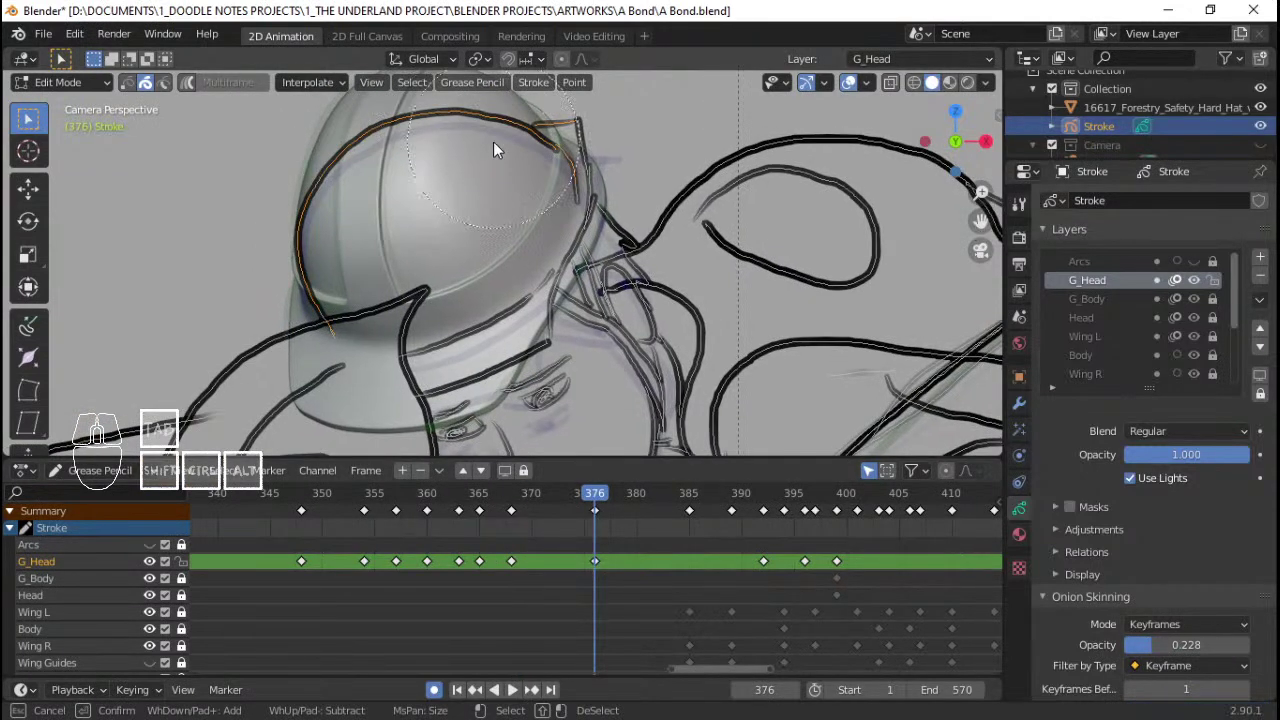
click(507, 160)
click(508, 179)
click(505, 204)
click(463, 250)
click(474, 255)
click(485, 254)
click(461, 297)
right_click(461, 297)
Step: Shift the selected head strokes so they wrap the hard hat and confirm the placement
drag(463, 301, 479, 267)
key(x)
click(479, 267)
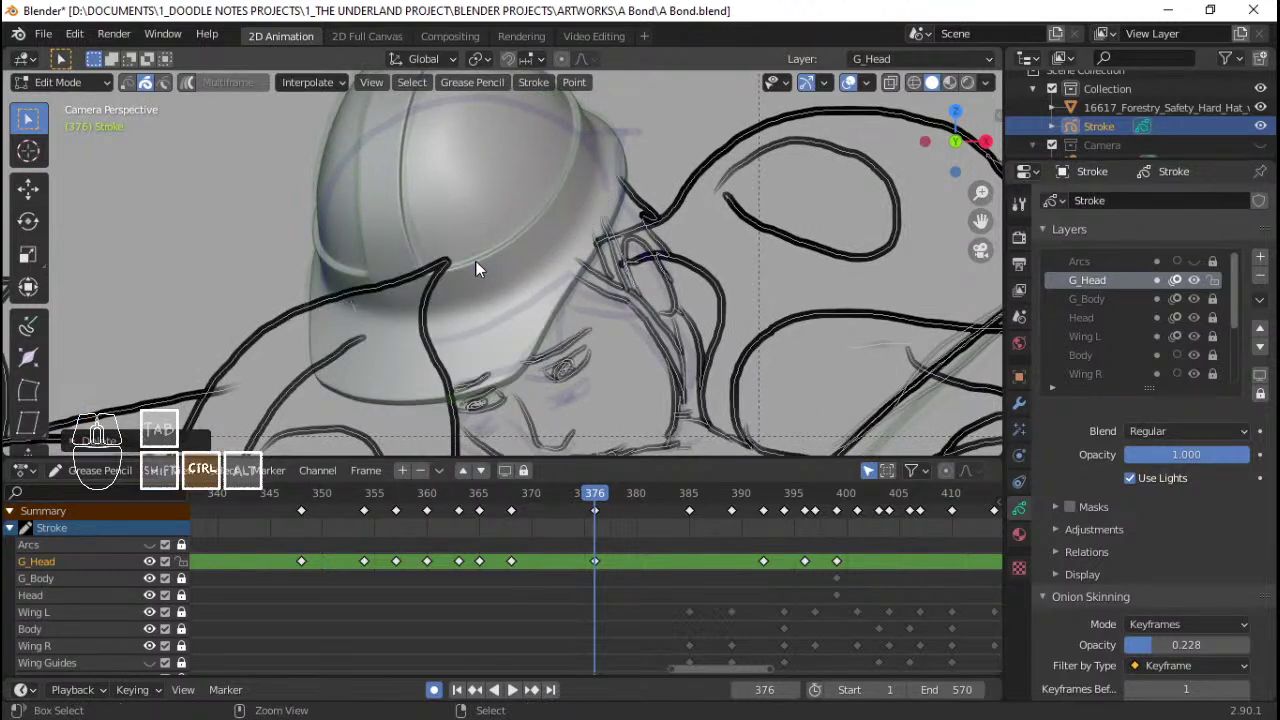
key(ctrl+v)
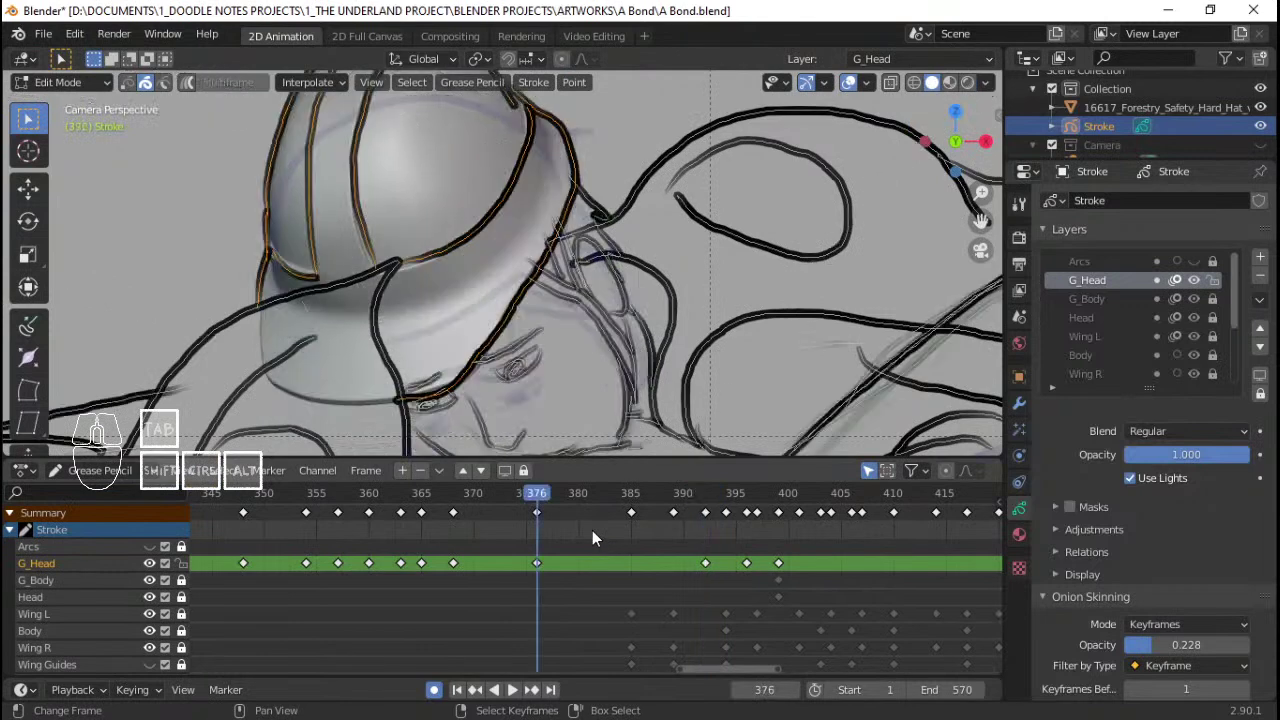
Step: On keyframe 392, circle-select the G_Head strokes drawn over the hat
drag(618, 535, 689, 527)
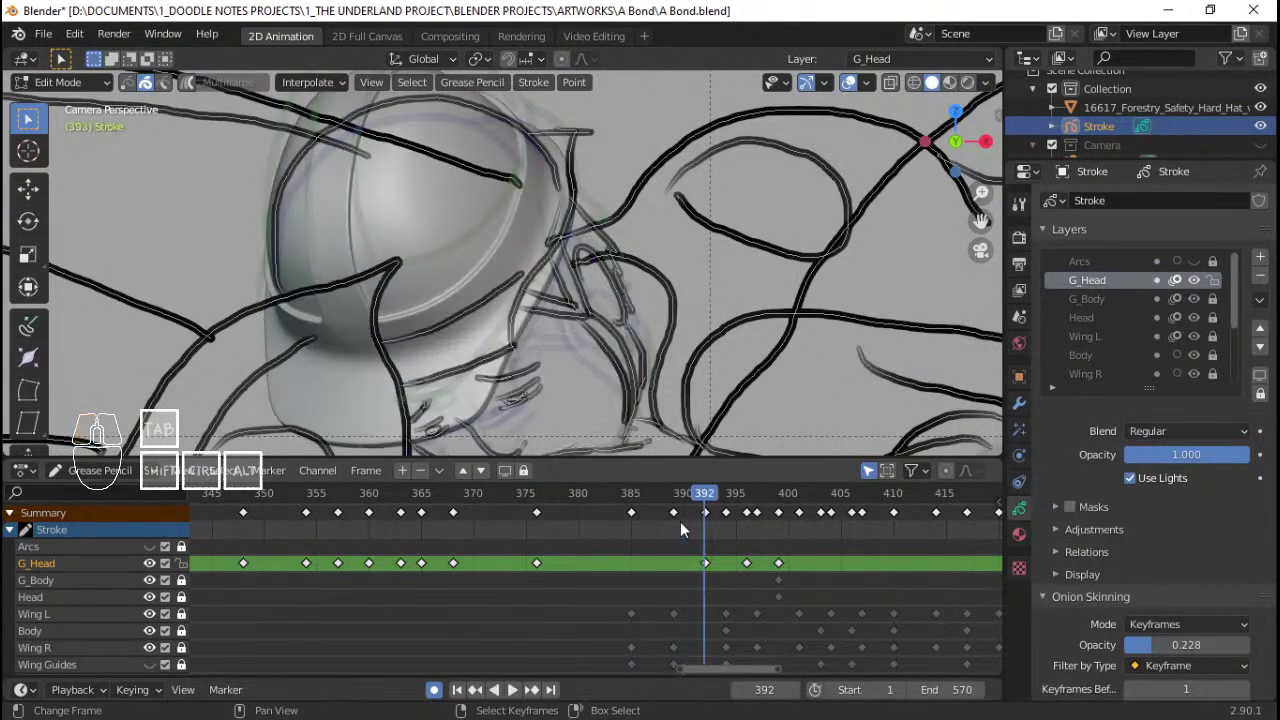
key(c)
drag(388, 197, 460, 322)
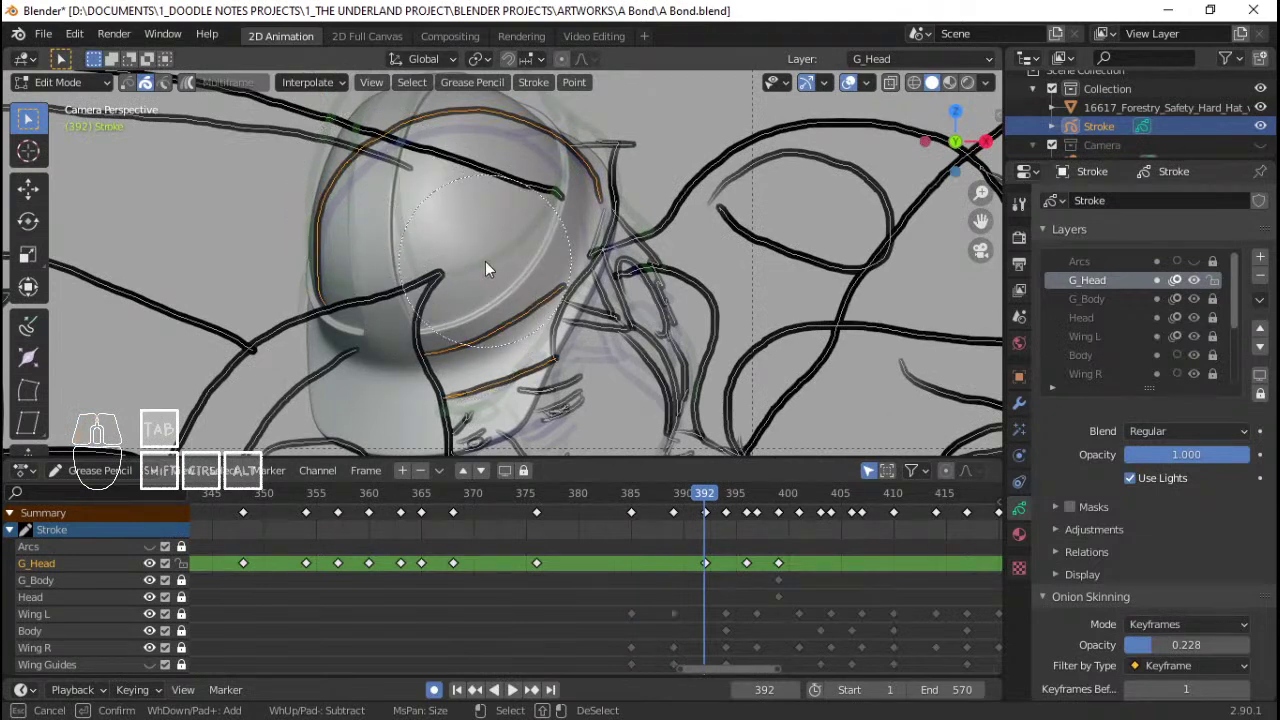
click(496, 264)
click(548, 152)
drag(507, 312, 511, 326)
click(511, 326)
right_click(511, 326)
Step: Refit the selected strokes around the hard hat and save A Bond.blend
key(x)
click(553, 263)
key(ctrl+s)
right_click(592, 232)
key(x)
click(603, 238)
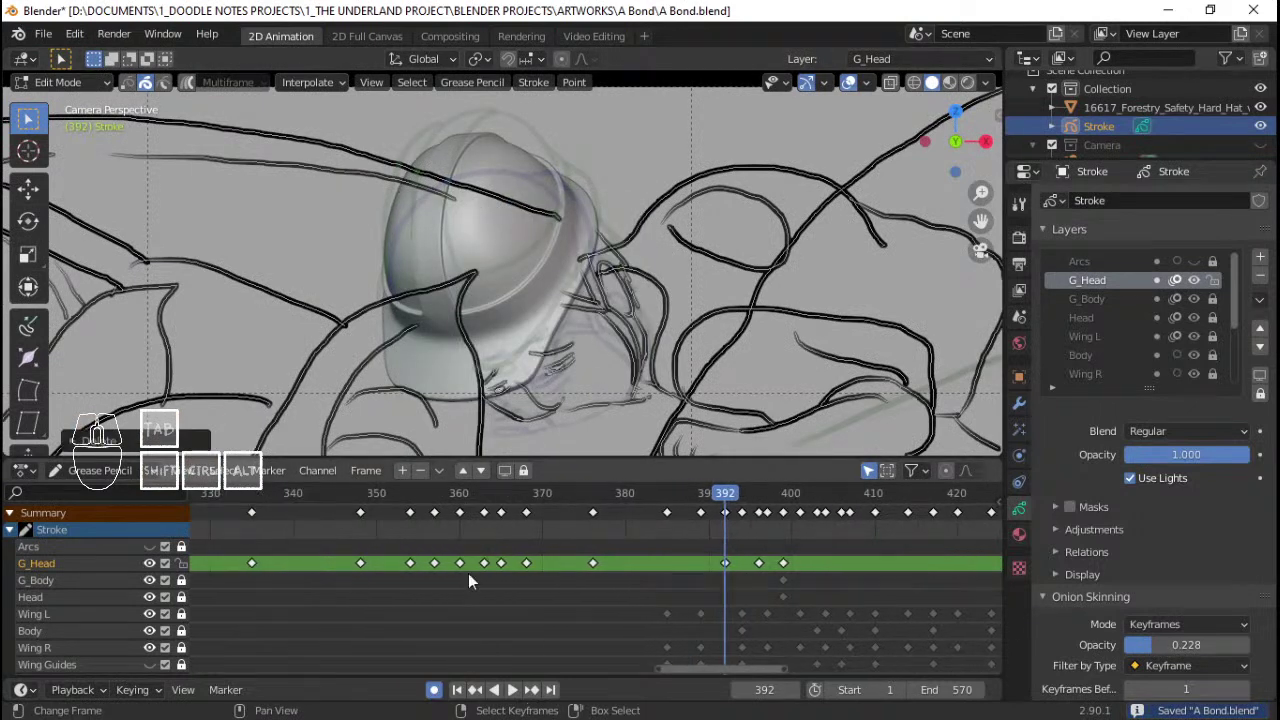
Step: Scrub the Dope Sheet between frames 319 and 392 comparing the head strokes with the hat
drag(369, 575, 232, 568)
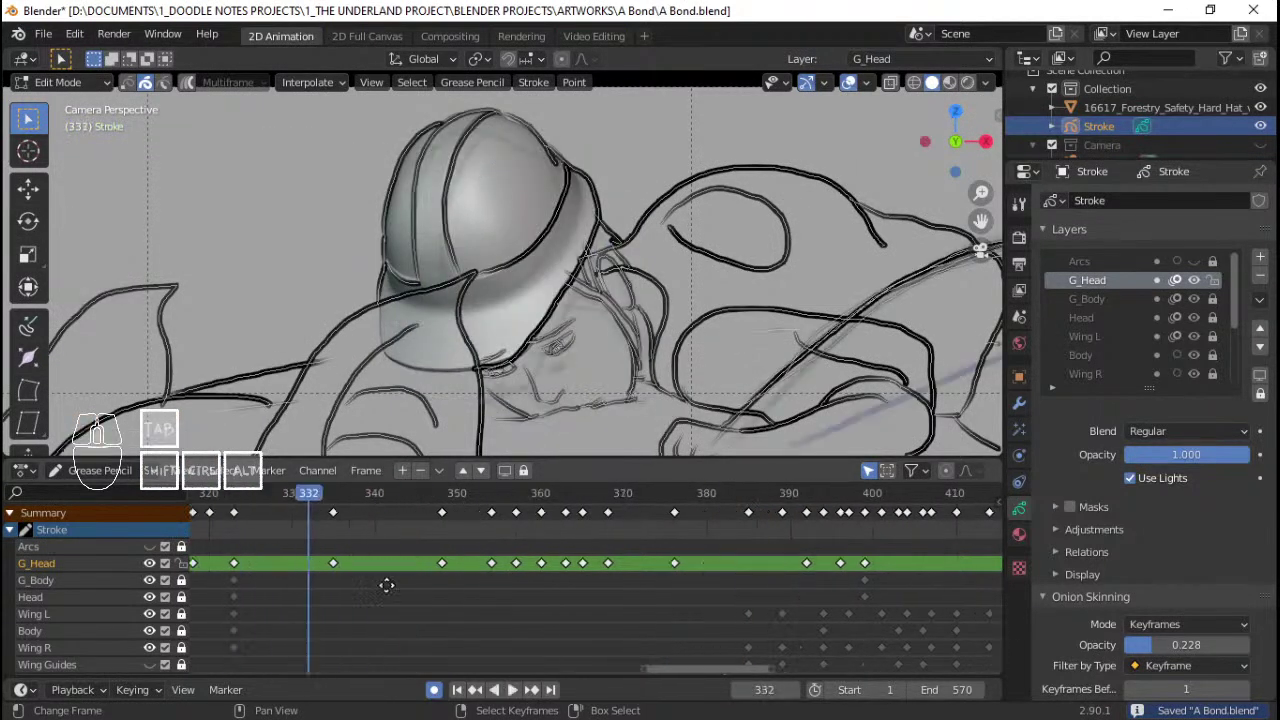
drag(391, 562, 372, 557)
right_click(374, 566)
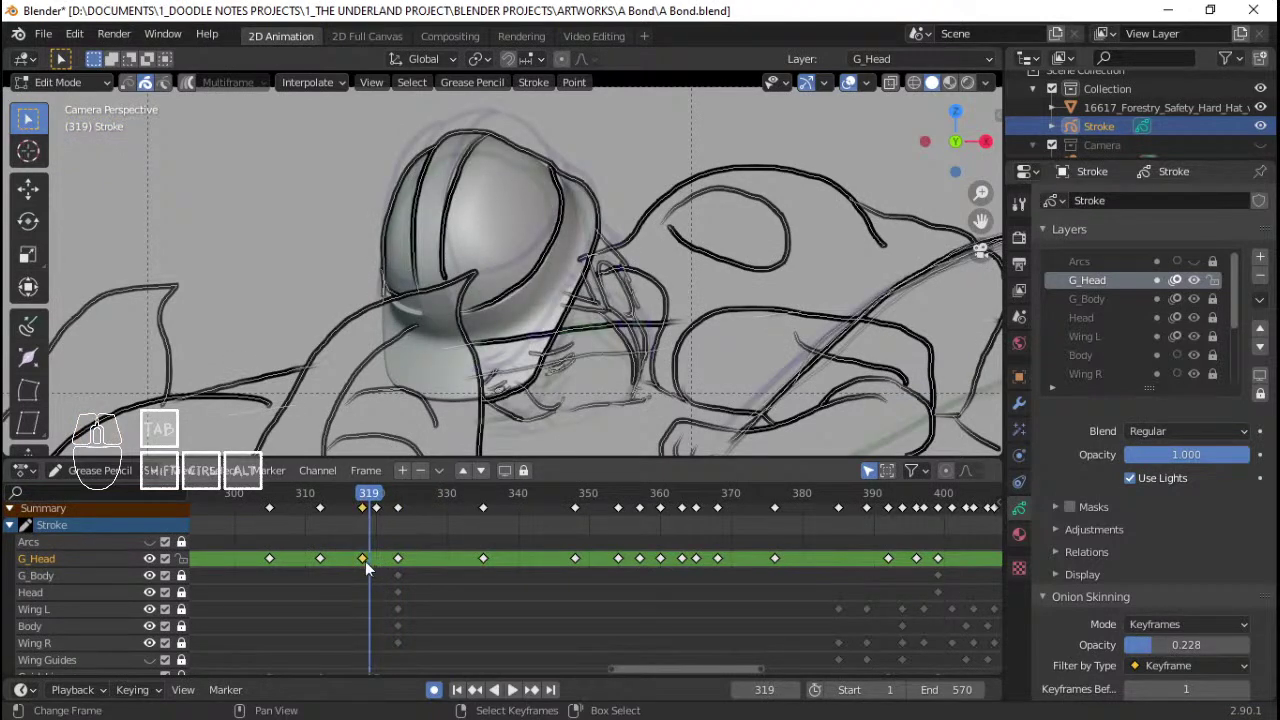
drag(644, 553, 816, 553)
right_click(820, 563)
key(x)
drag(820, 563, 289, 566)
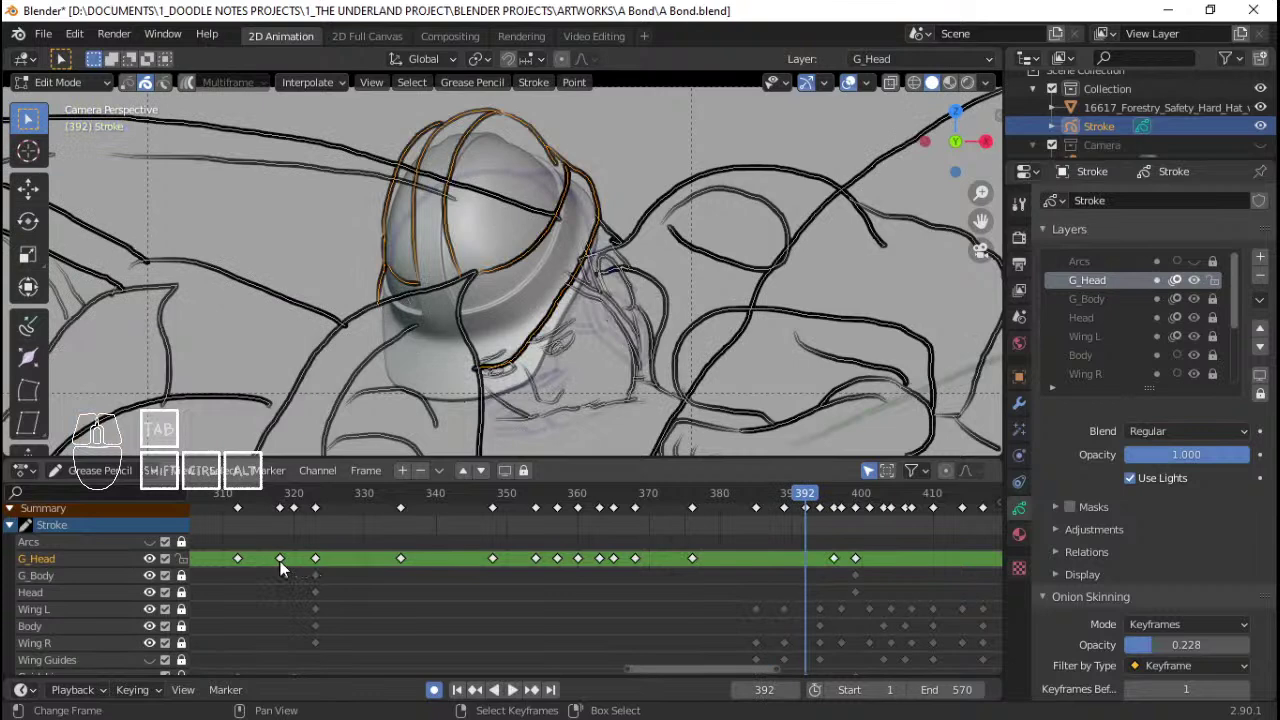
right_click(284, 566)
Step: Select the hat outline strokes and step through nearby frames, ending on frame 384
click(285, 565)
click(318, 561)
right_click(287, 566)
drag(339, 569, 300, 563)
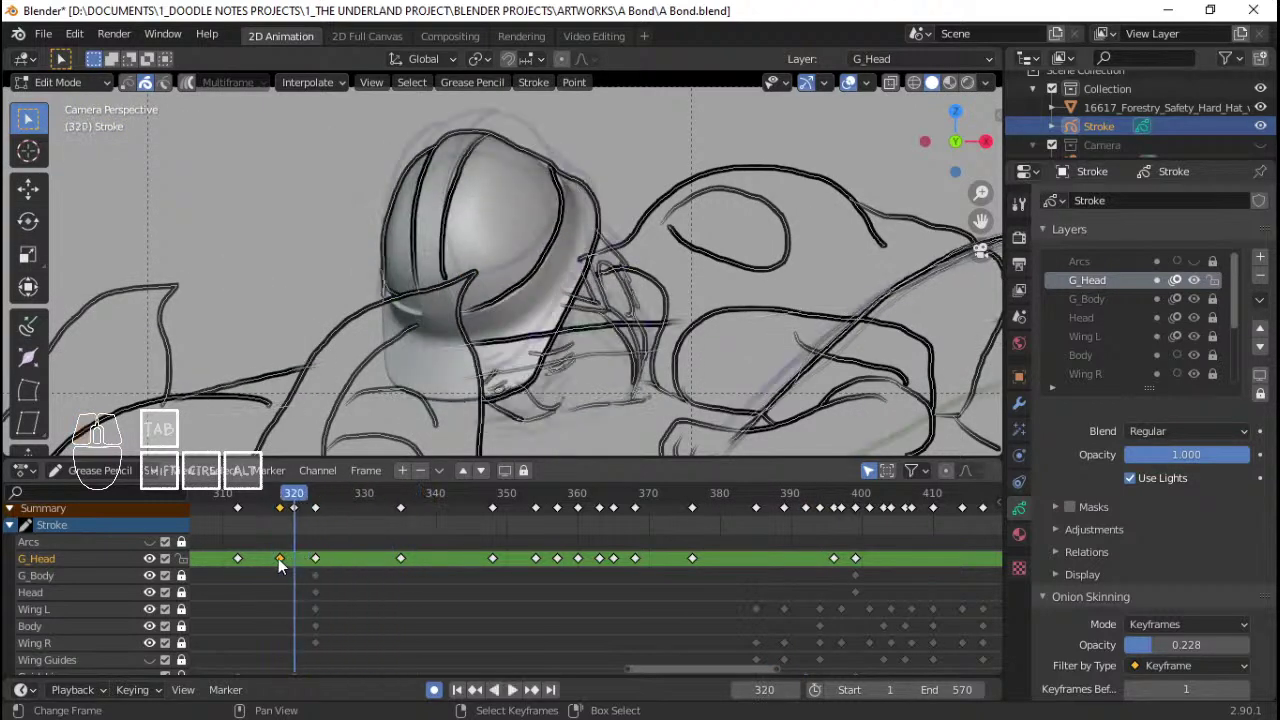
drag(327, 562, 337, 565)
drag(323, 567, 748, 574)
right_click(324, 508)
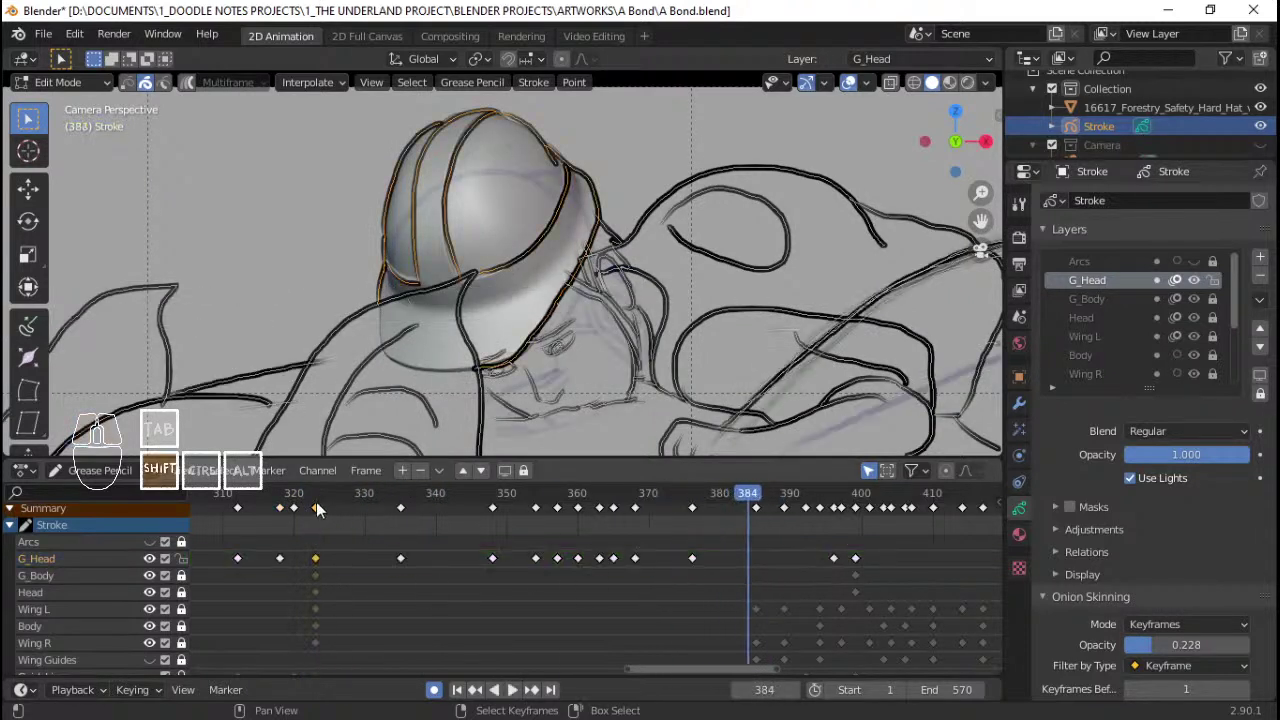
Step: Duplicate a G_Head drawing keyframe with Shift+D and slide it a few frames later
key(shift+d)
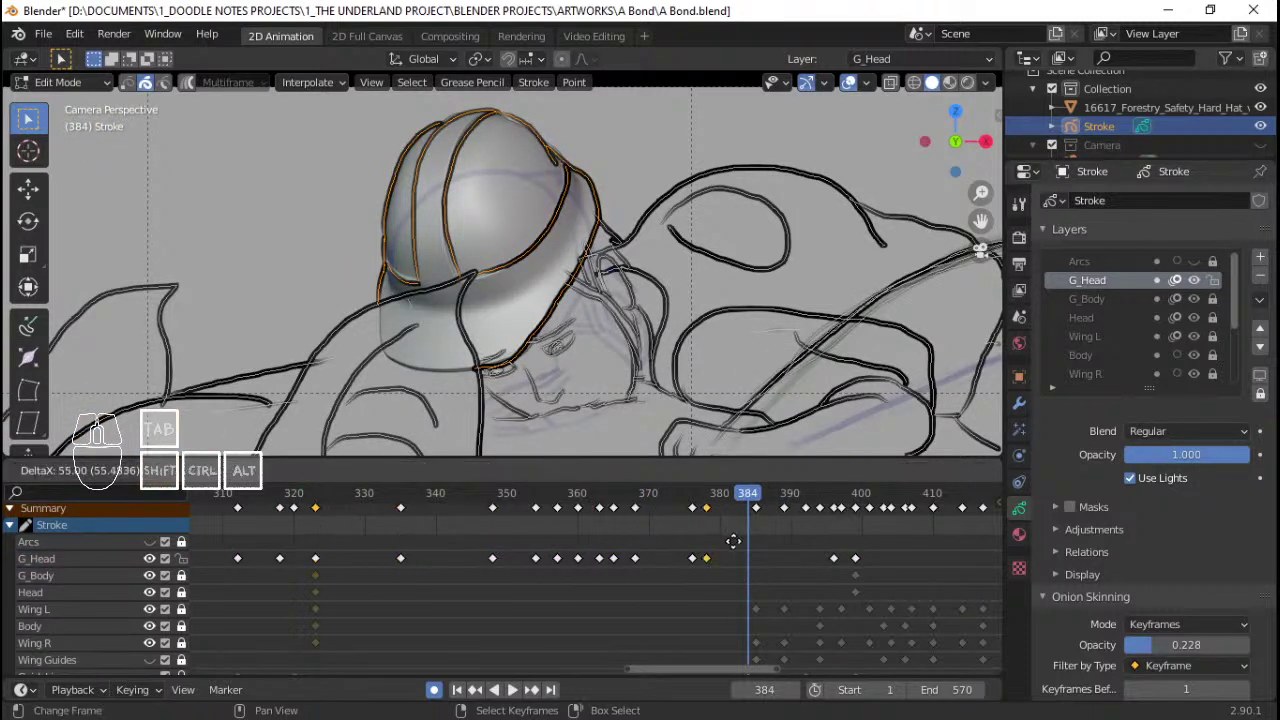
drag(768, 545, 796, 544)
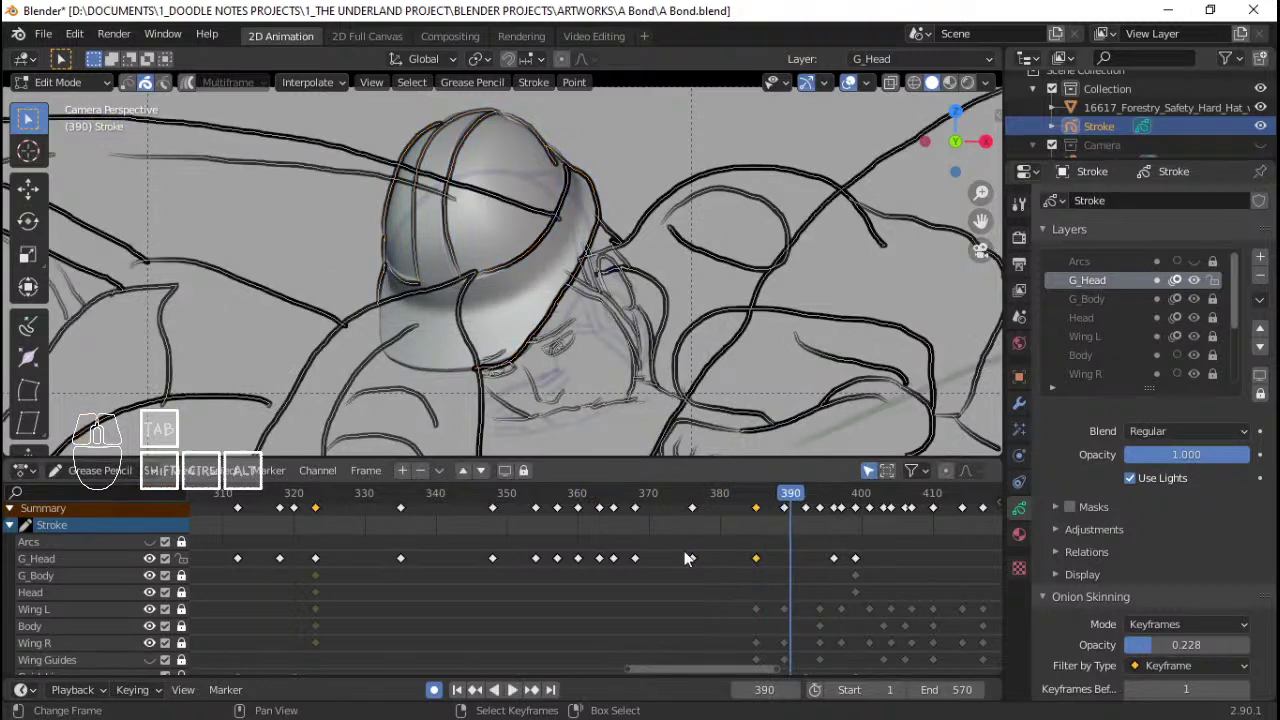
right_click(292, 566)
click(297, 567)
right_click(297, 567)
key(shift+d)
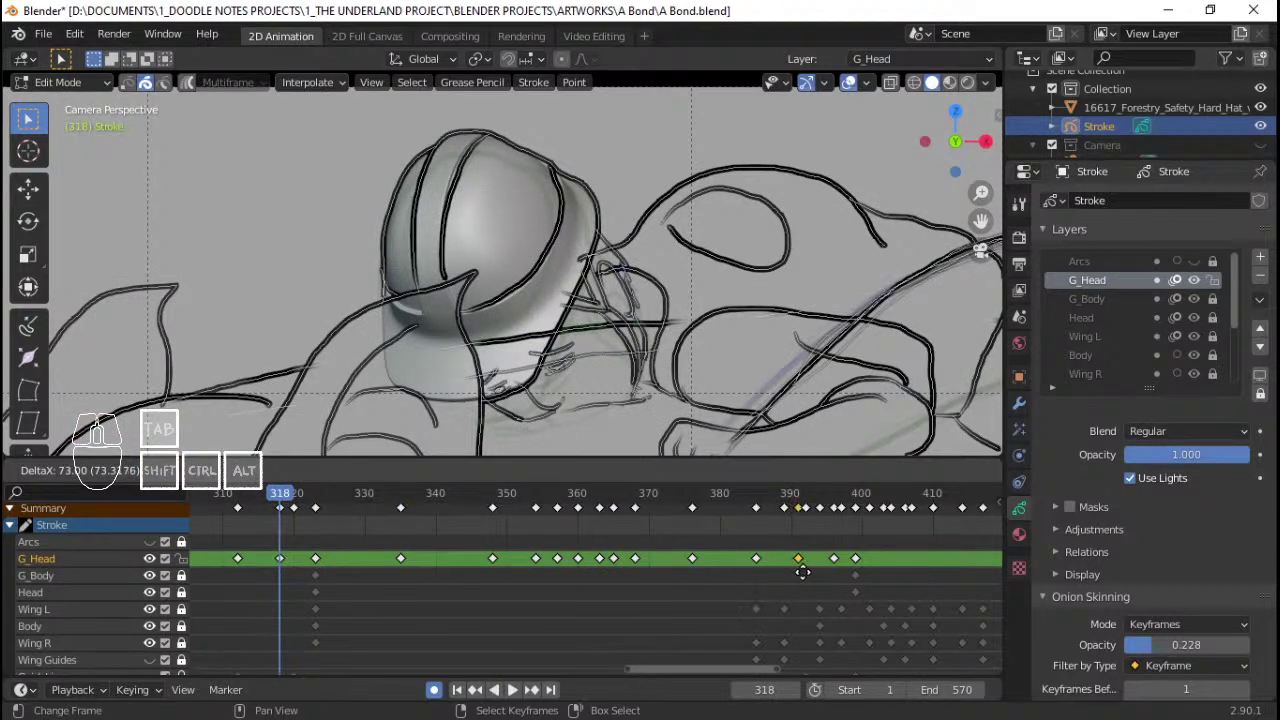
click(811, 581)
drag(295, 567, 248, 558)
right_click(250, 519)
Step: Check the new timing, then retime the head keyframe to about frame 397
drag(844, 579, 844, 562)
right_click(844, 562)
key(x)
click(844, 562)
right_click(248, 560)
right_click(237, 562)
key(shift+d)
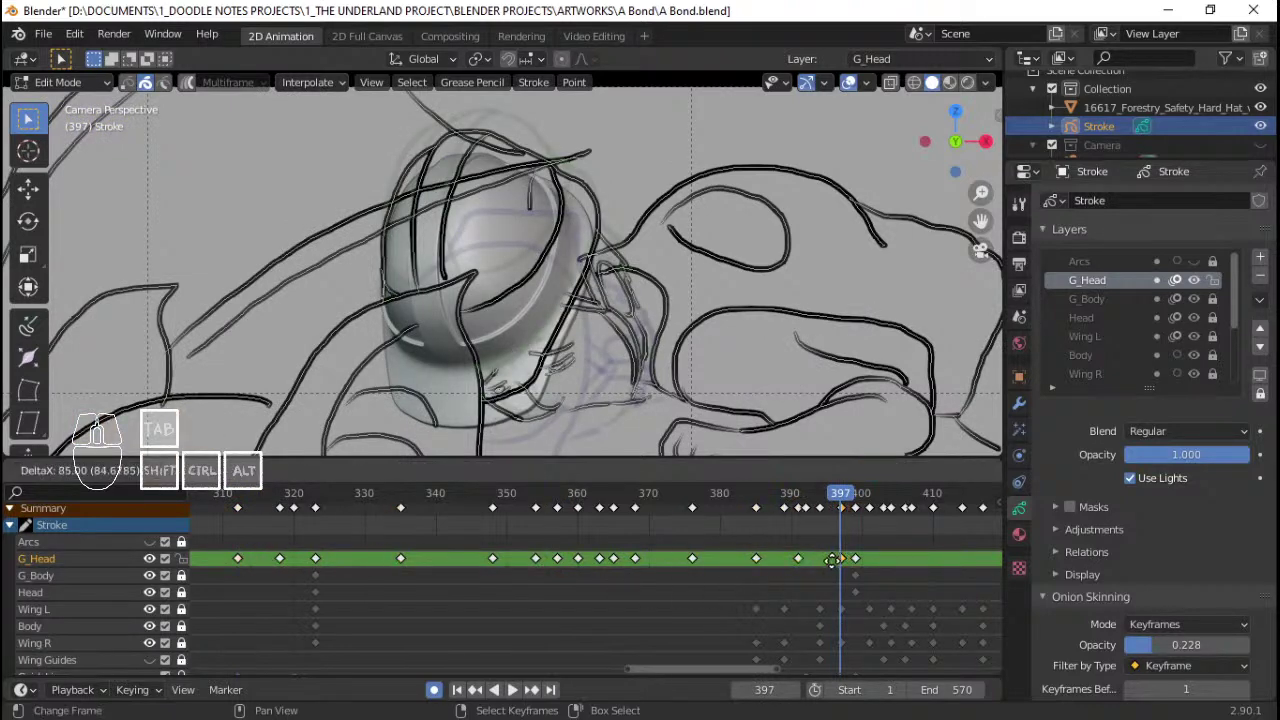
click(838, 569)
drag(838, 569, 861, 569)
right_click(861, 569)
key(x)
click(861, 569)
Step: Jump back to an earlier frame, reselect the retimed keyframe and briefly play it
click(224, 544)
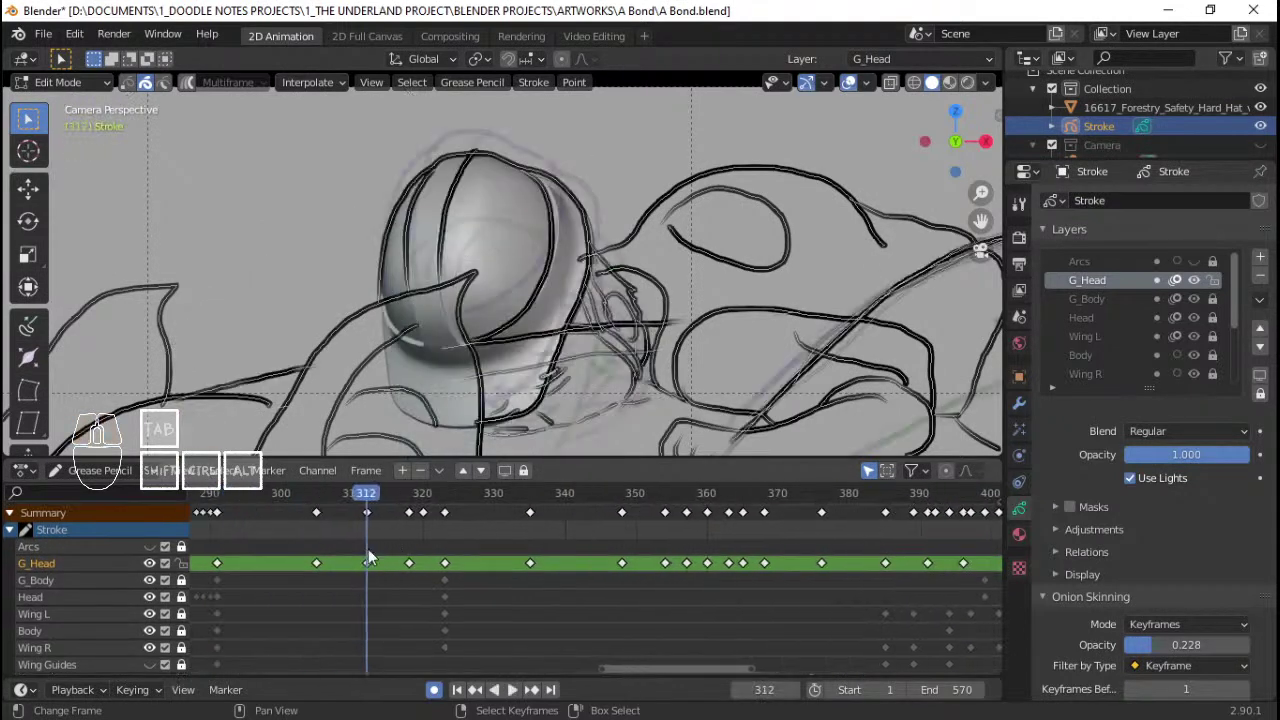
click(324, 550)
right_click(323, 540)
right_click(324, 516)
key(shift+d)
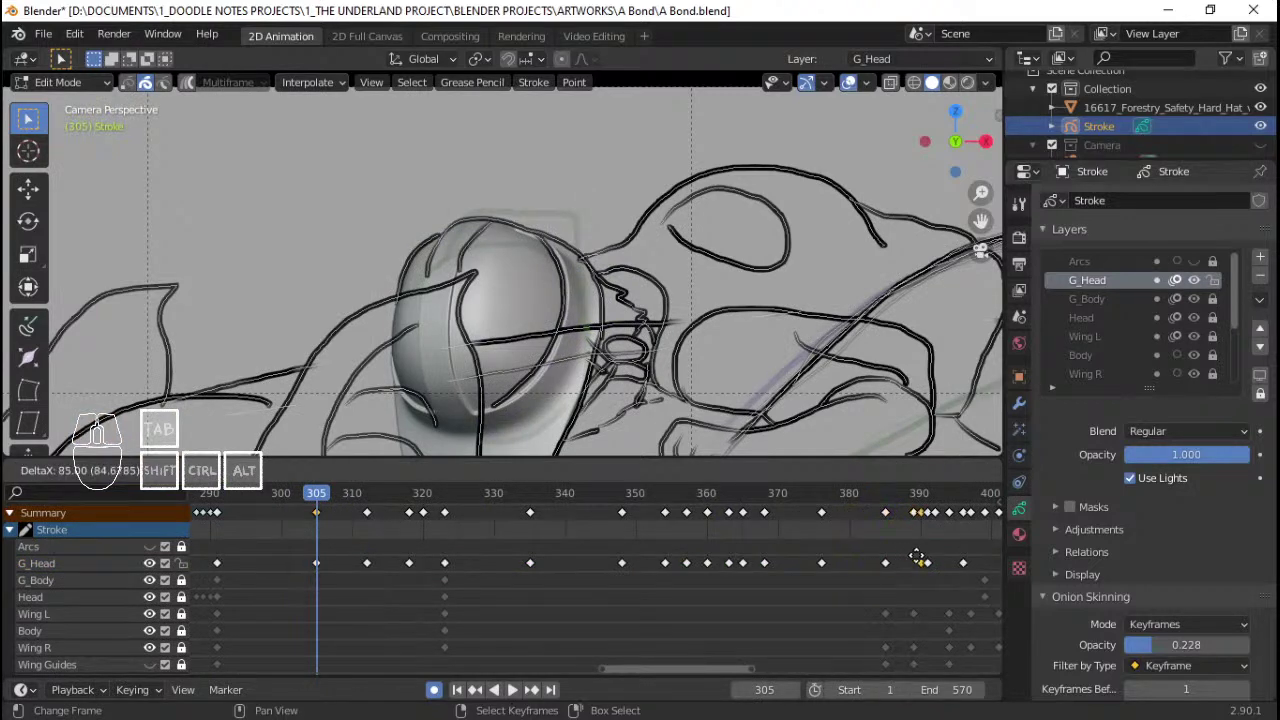
click(996, 563)
click(640, 555)
key(space)
key(space)
Step: Shift the head keyframe to about frame 399 and play the animation to check timing
drag(720, 547, 754, 552)
key(g)
click(748, 565)
click(655, 557)
key(space)
key(space)
click(592, 559)
key(space)
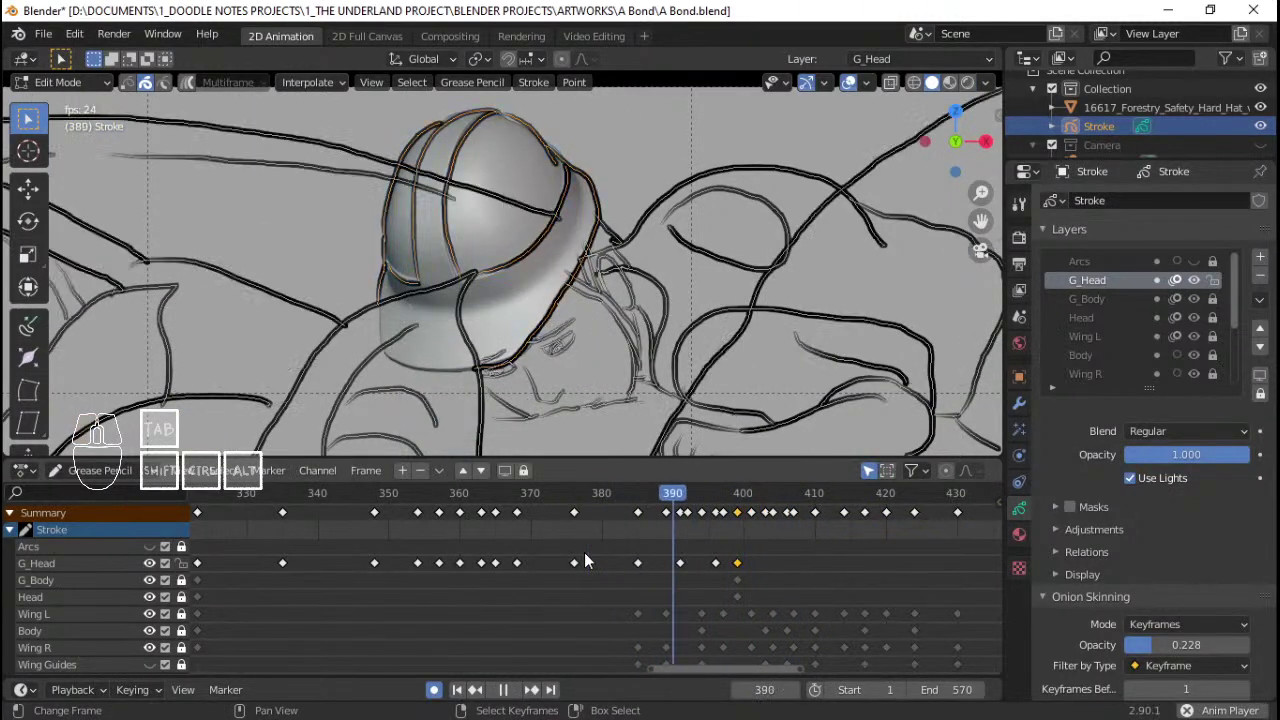
Step: Stop playback and scrub back through frames 412 to 285
key(space)
drag(450, 579, 436, 576)
drag(436, 576, 523, 574)
right_click(446, 570)
key(x)
double_click(446, 570)
key(space)
key(space)
drag(473, 566, 443, 565)
drag(348, 566, 294, 552)
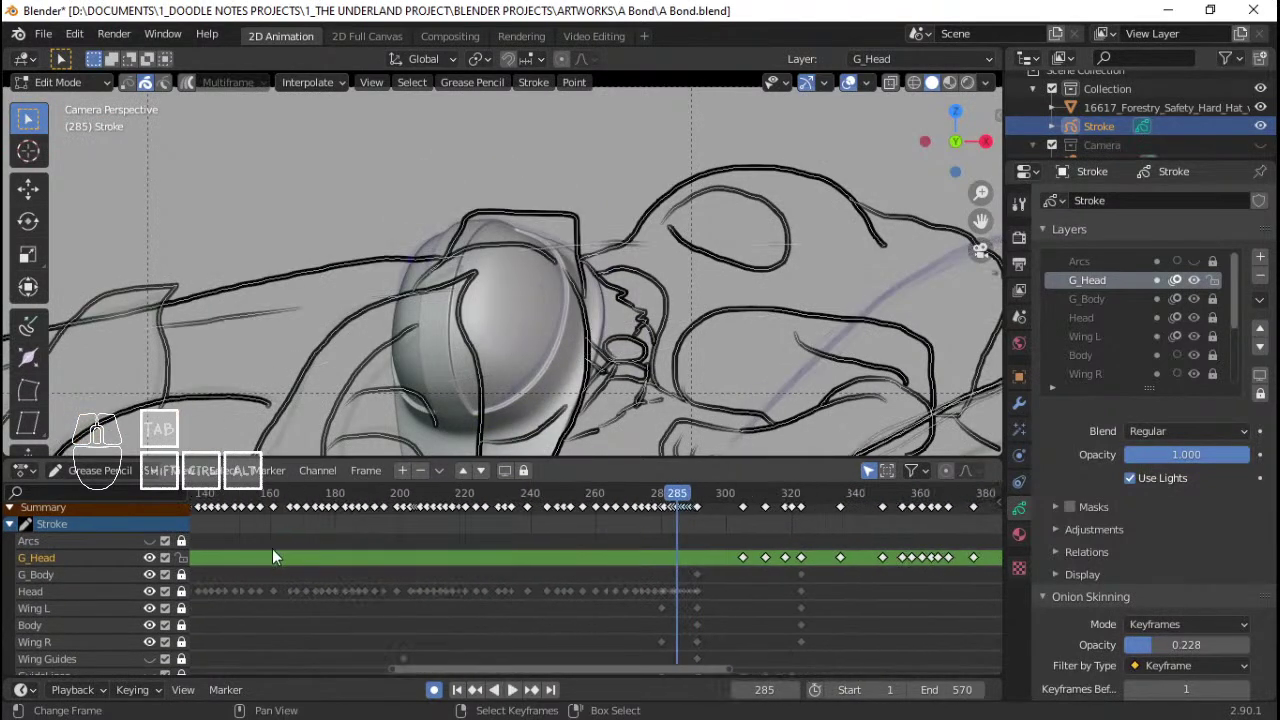
Step: Jump to frame 1 with the timeline zoomed out and select an earlier head keyframe
middle_click(358, 557)
right_click(347, 562)
right_click(330, 567)
key(x)
click(333, 569)
drag(419, 564, 480, 571)
click(375, 555)
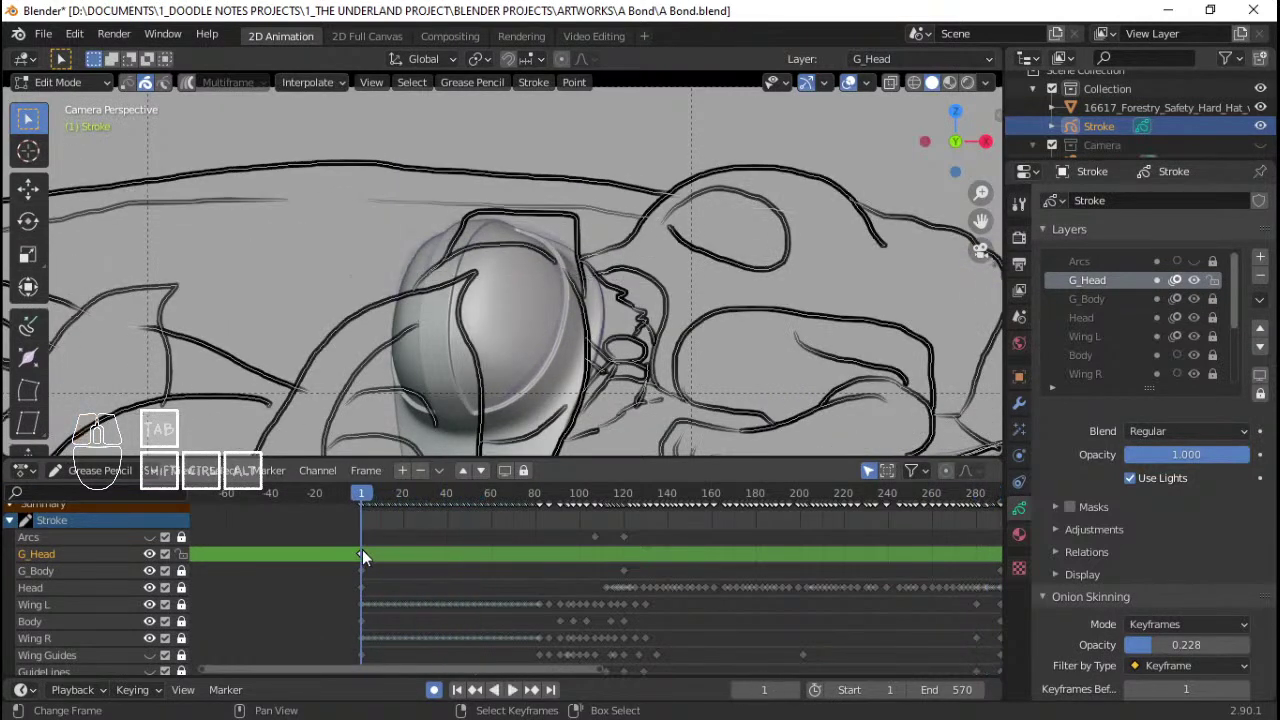
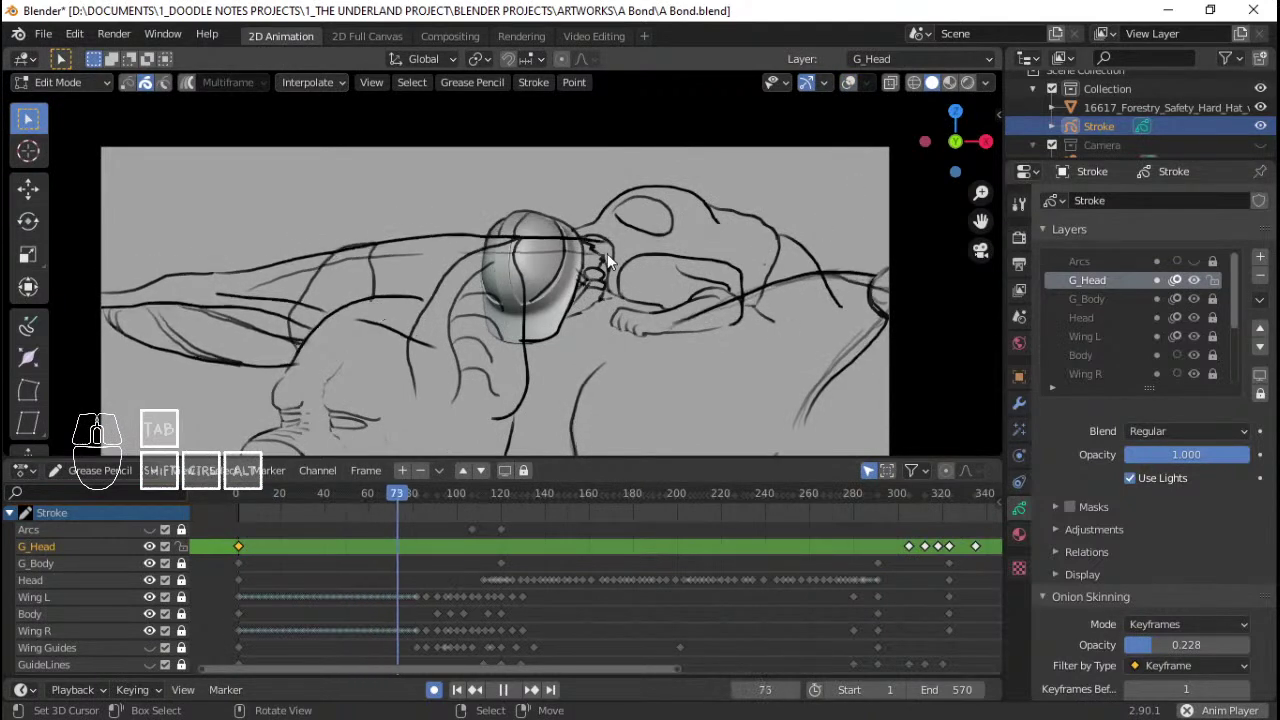
Step: In Object Mode, move the hard hat model into a new collection via M > New Collection
key(space)
right_click(550, 267)
key(ctrl+Tab)
click(428, 266)
right_click(559, 276)
key(q)
key(m)
click(511, 276)
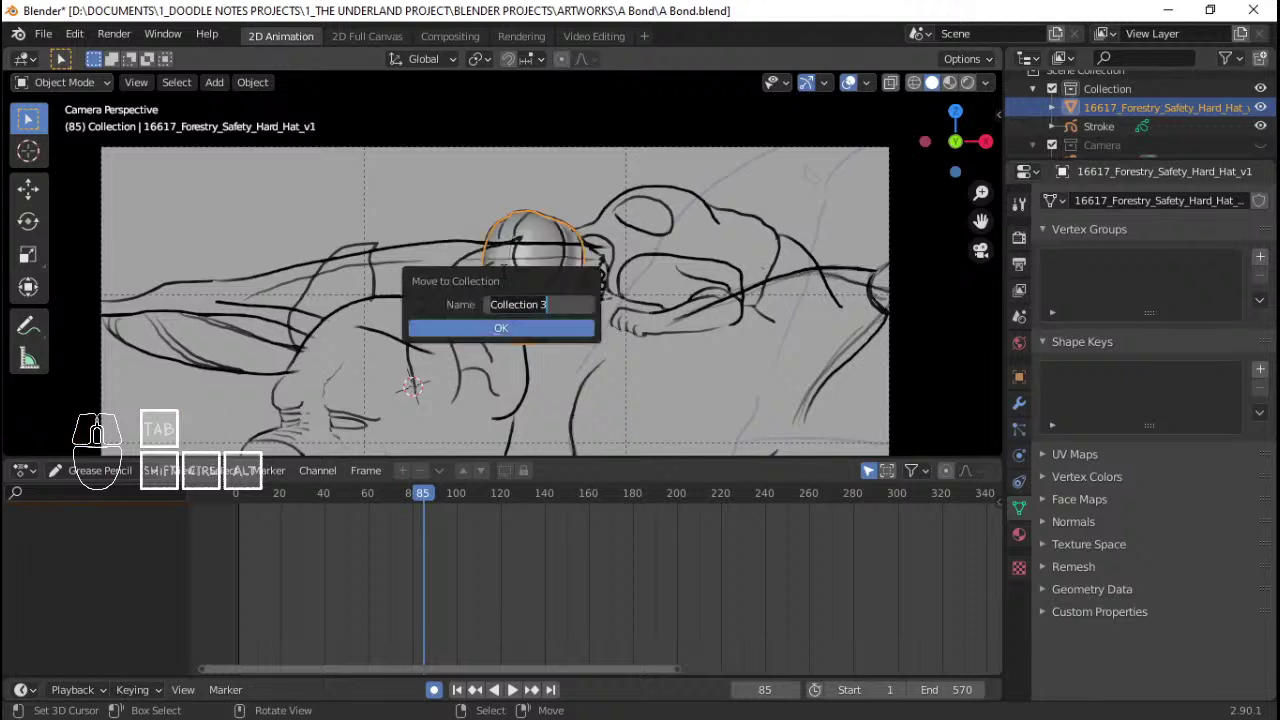
key(shift+h)
key(shift+i)
key(shift+d)
key(shift+e)
key(Return)
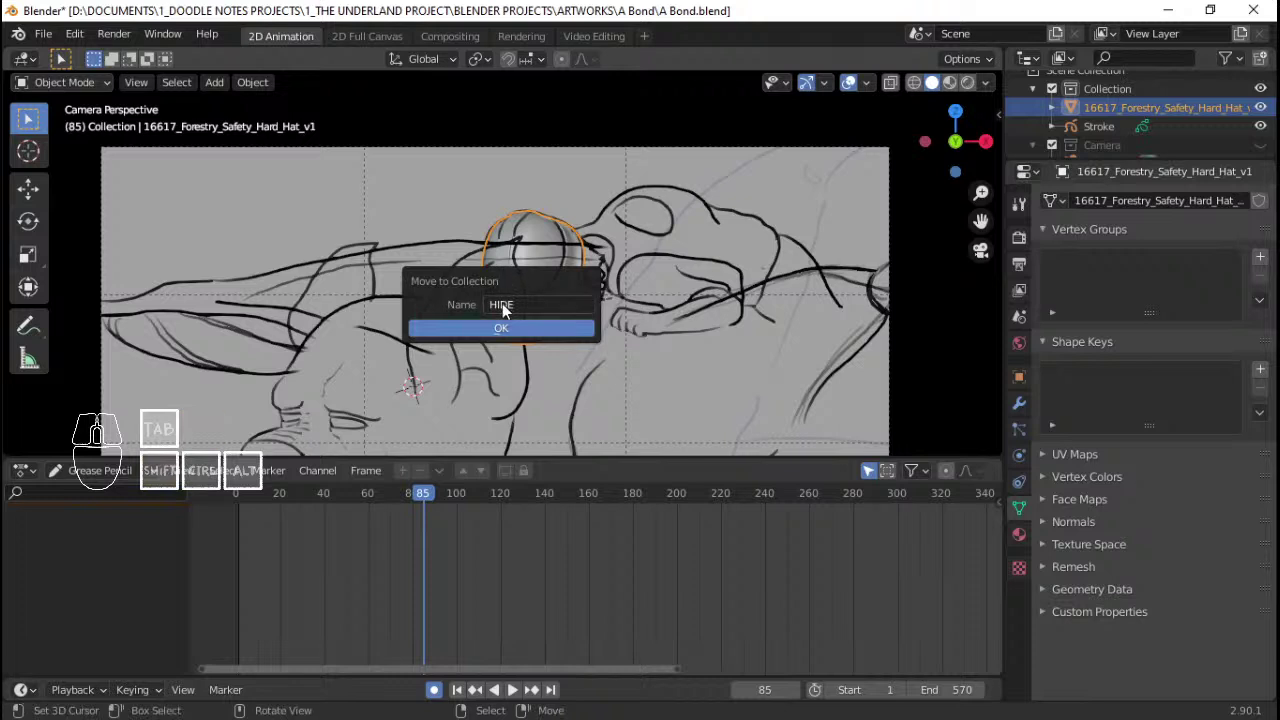
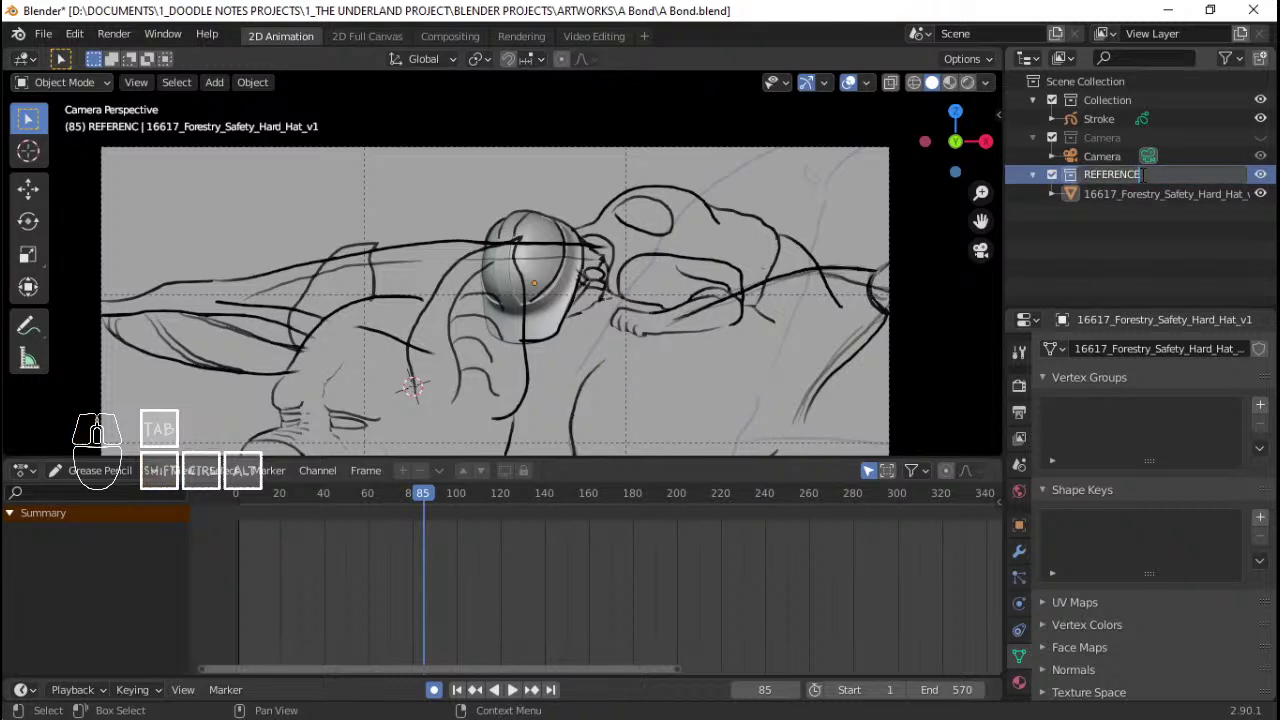
Step: Rename the new collection REFERENCE in the Outliner, save A Bond.blend, and keep the hat active
click(1156, 243)
click(1128, 202)
key(ctrl+s)
key(ctrl+s)
key(ctrl+s)
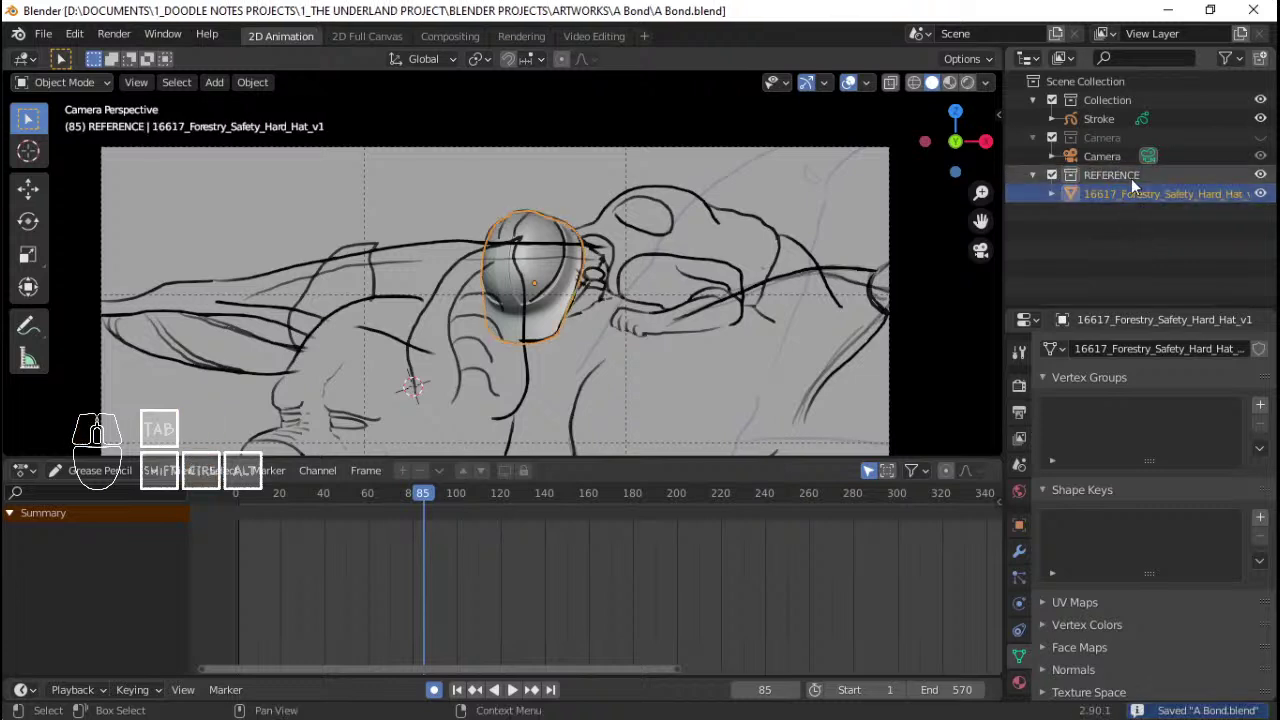
click(1131, 180)
click(1132, 194)
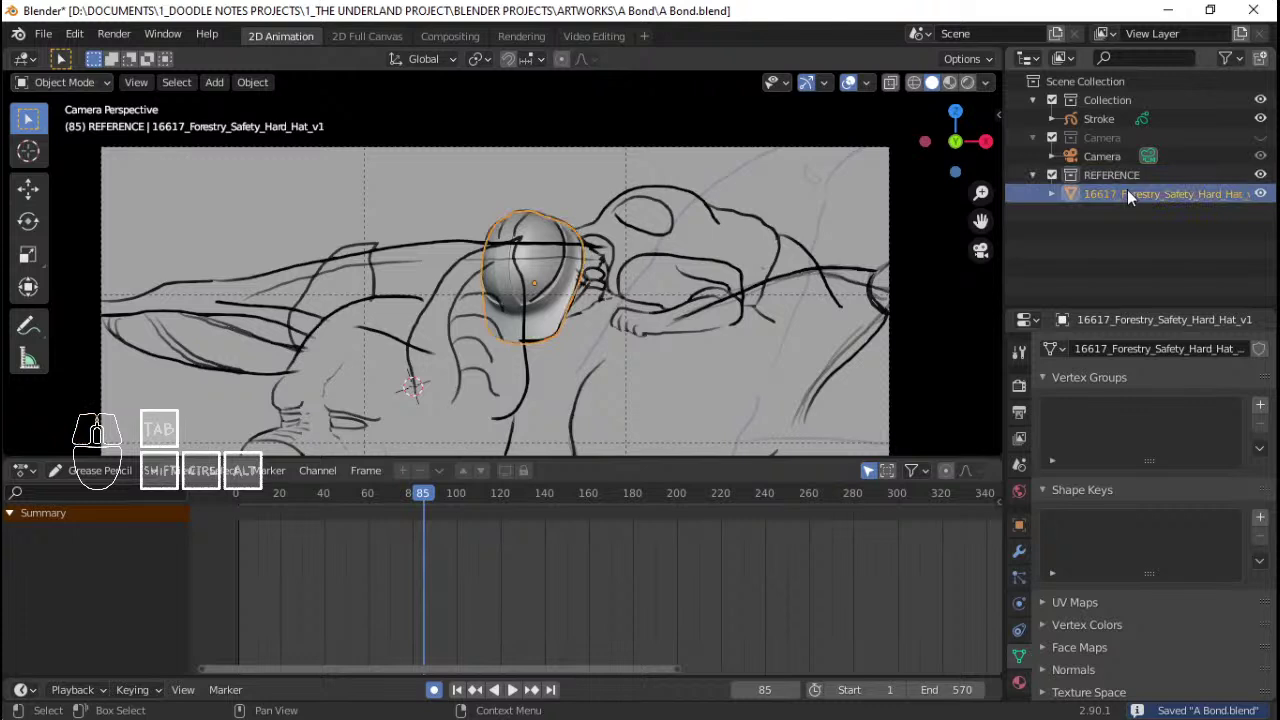
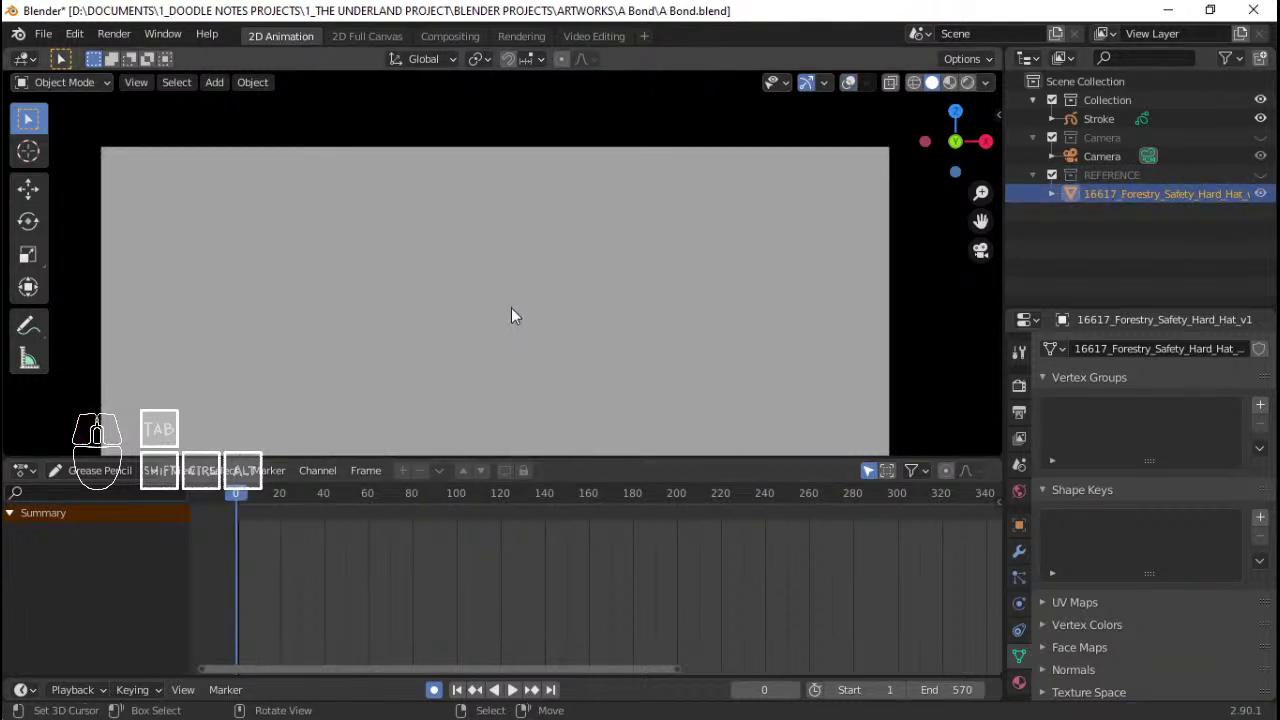
Step: With the hat hidden, play and scrub the animation around frames 250–330 to review the creature alone
key(space)
middle_click(564, 331)
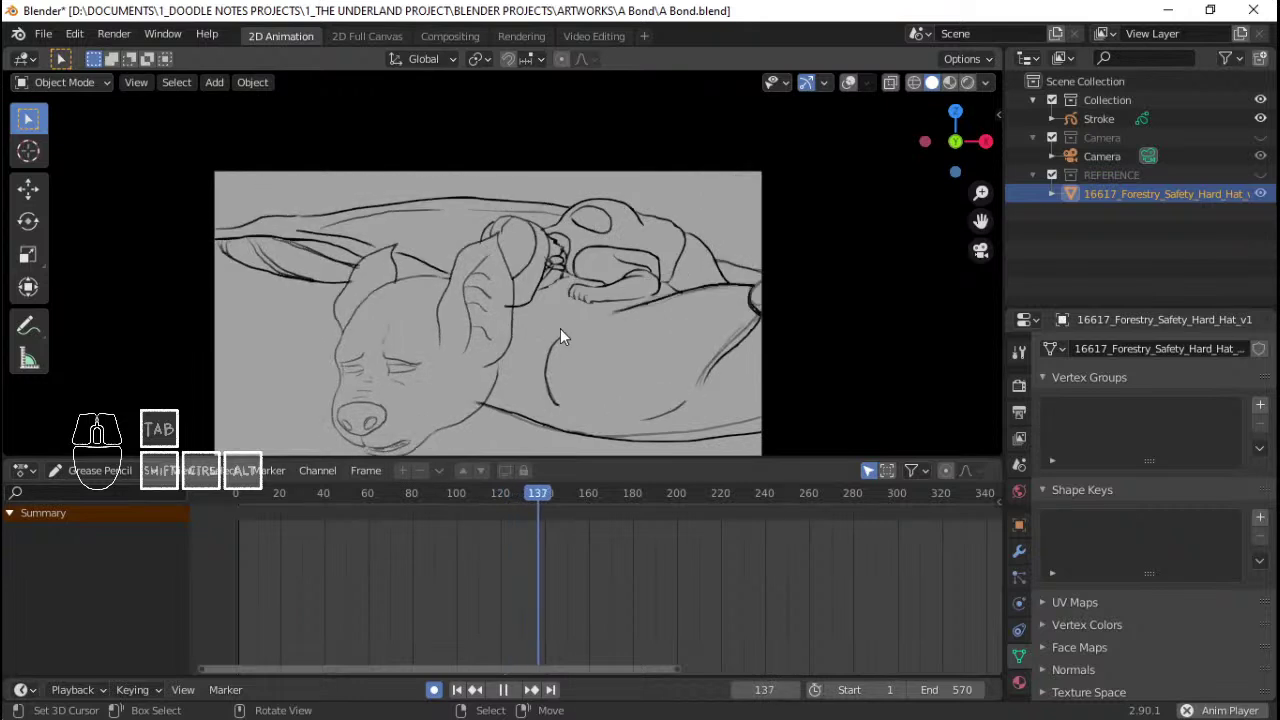
middle_click(606, 311)
drag(606, 311, 604, 268)
drag(647, 266, 632, 271)
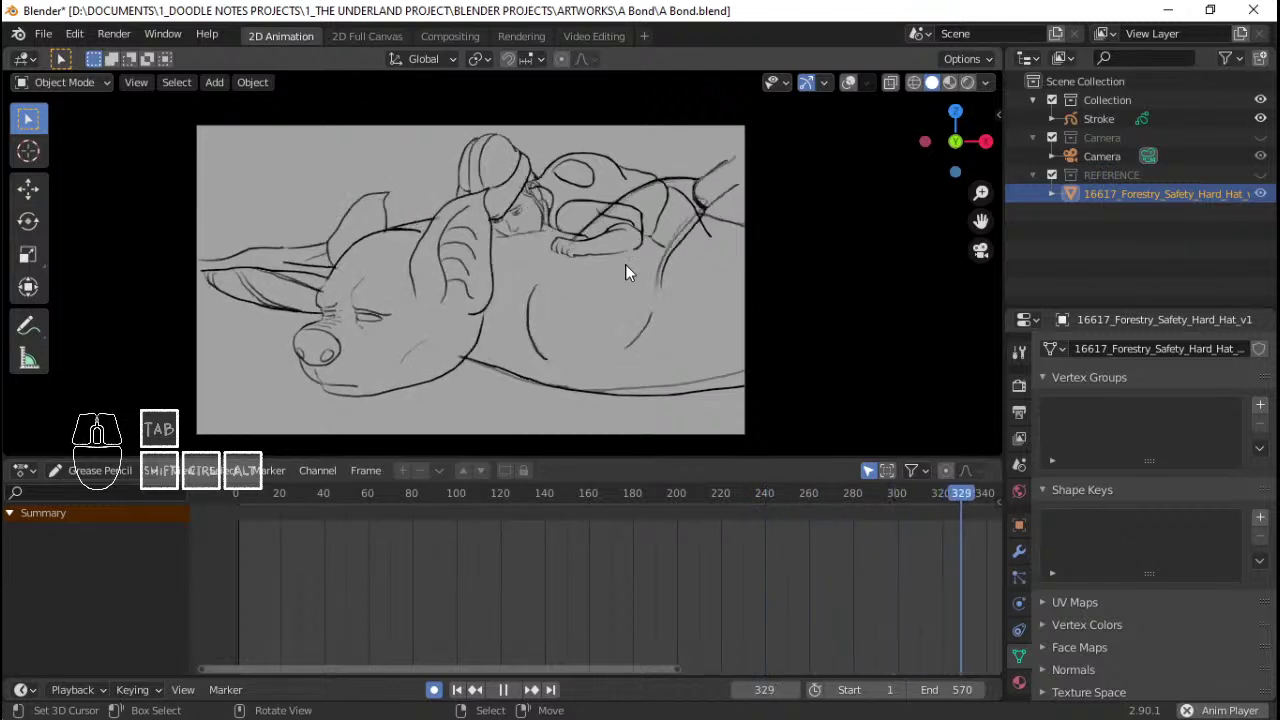
key(space)
click(748, 529)
key(space)
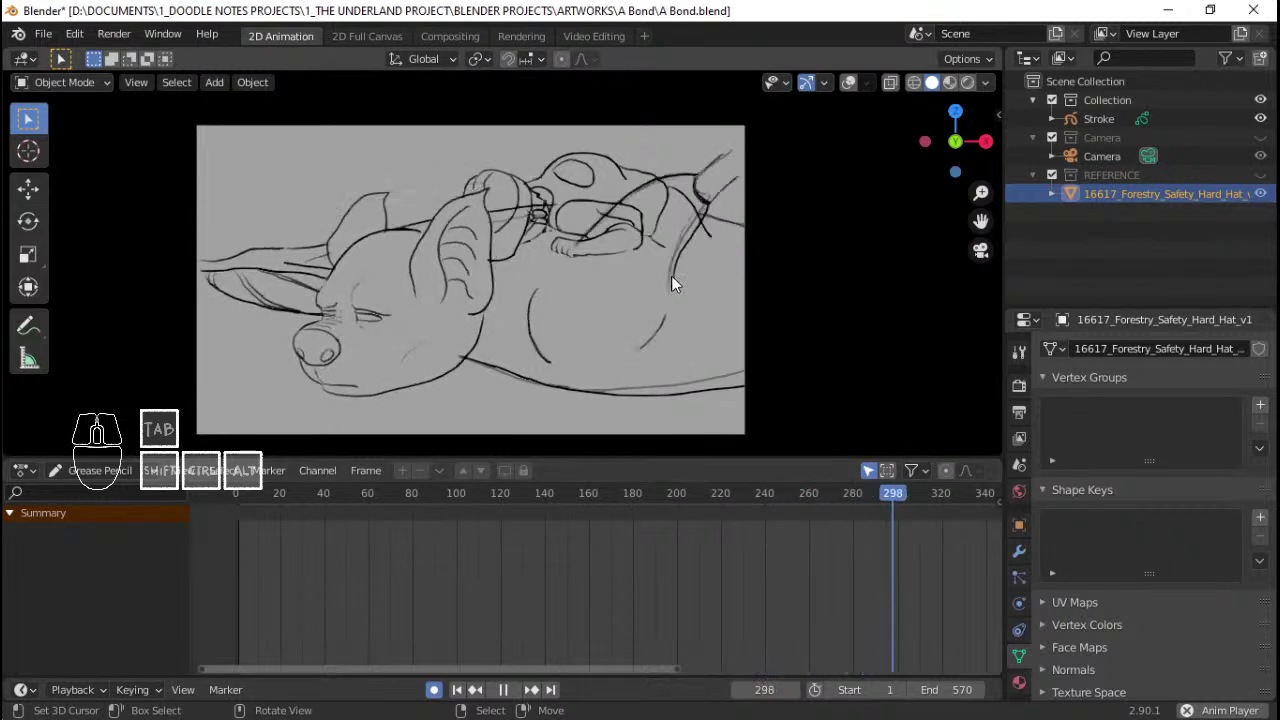
key(space)
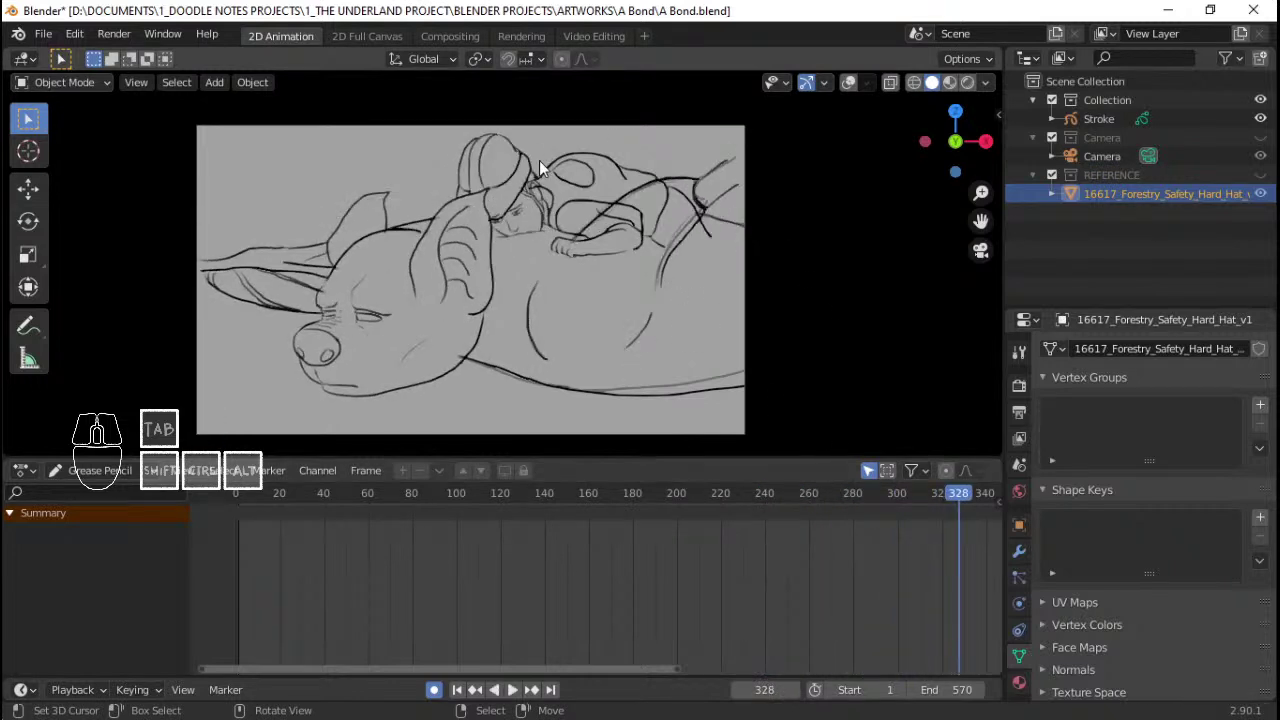
Step: Rest on frame 308 with the G_Head layer active and zoom in on the creature's head
right_click(548, 165)
middle_click(547, 166)
middle_click(662, 535)
drag(540, 568, 535, 567)
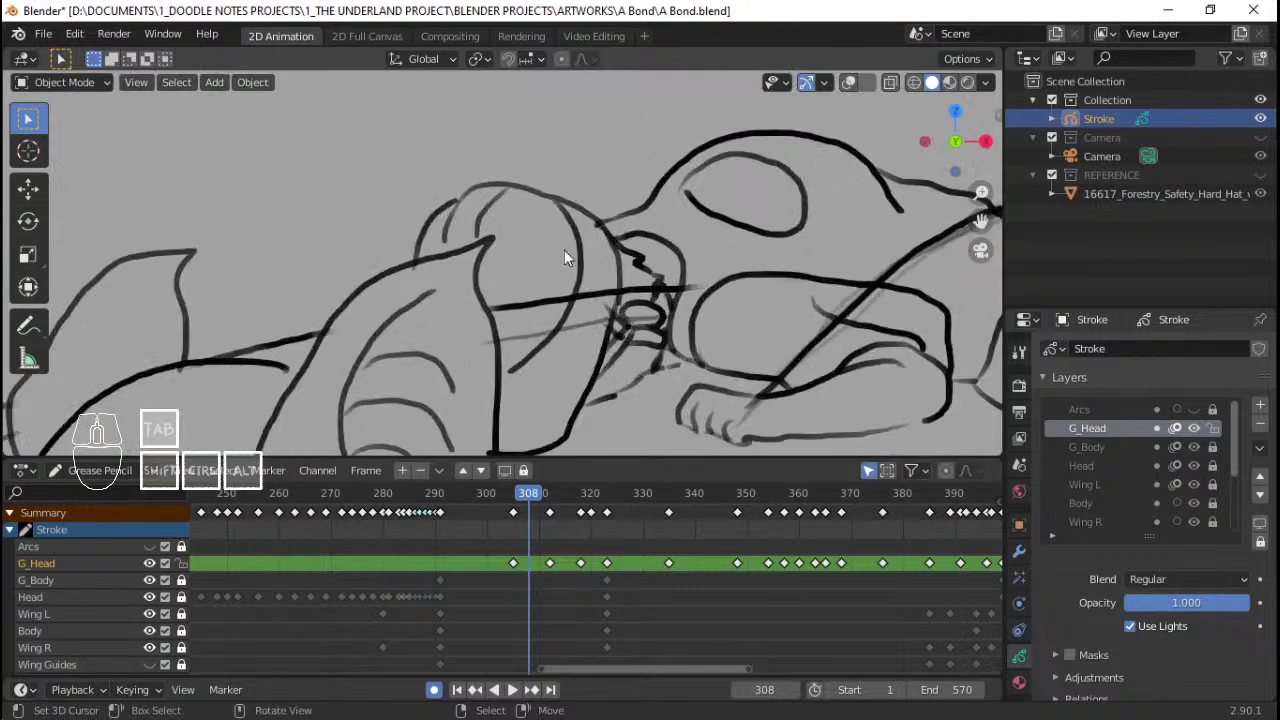
Step: Show the hard hat reference and set its keyframes' extrapolation mode via Shift+E
click(1270, 180)
right_click(548, 225)
key(q)
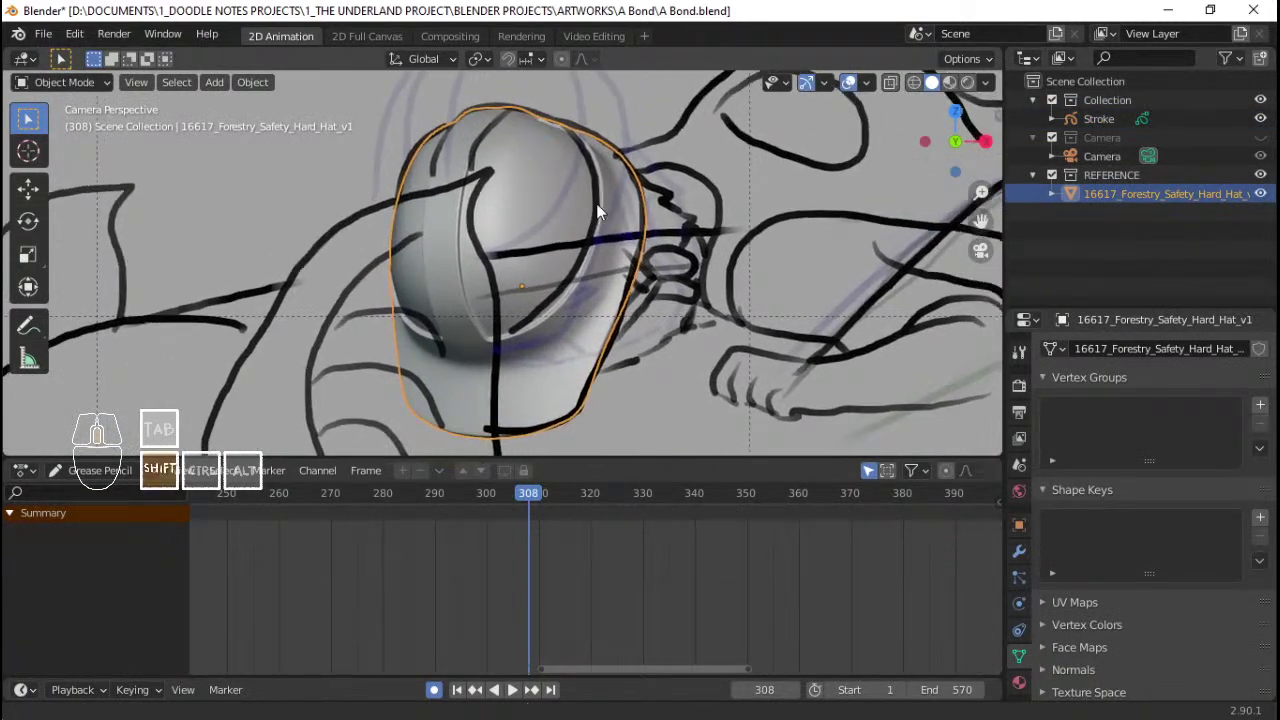
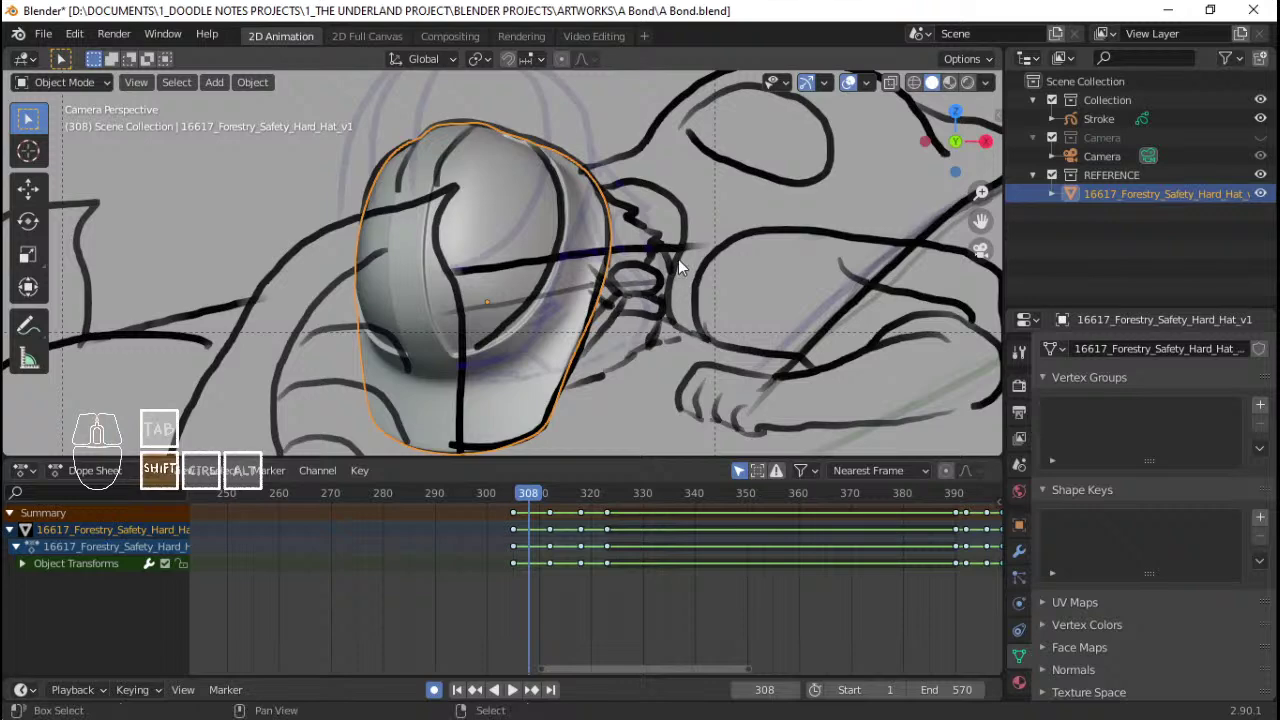
key(shift+e)
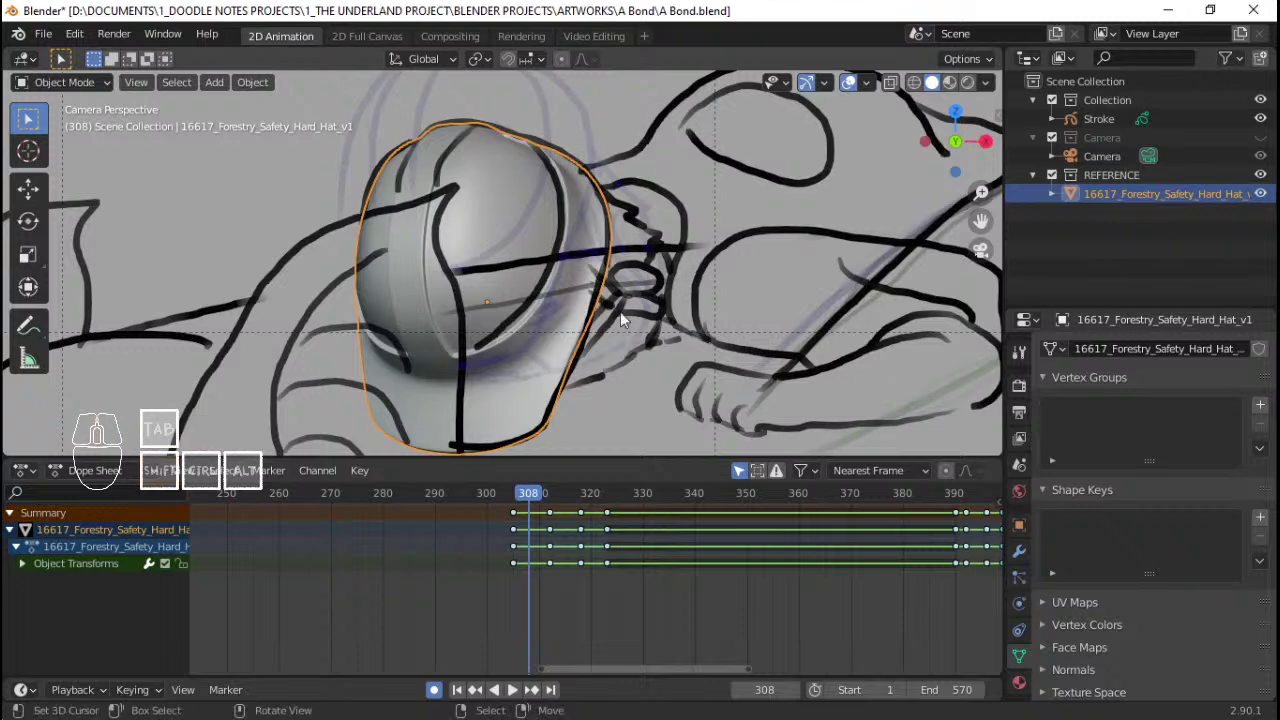
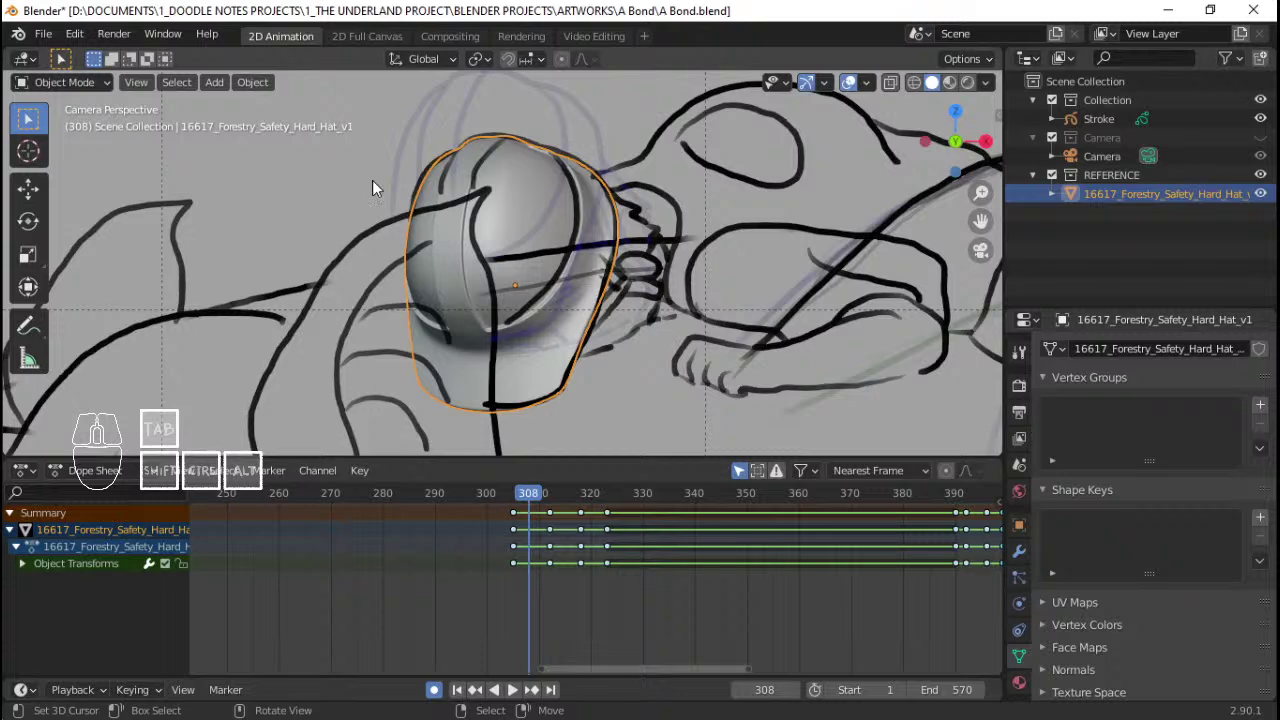
click(181, 89)
click(181, 89)
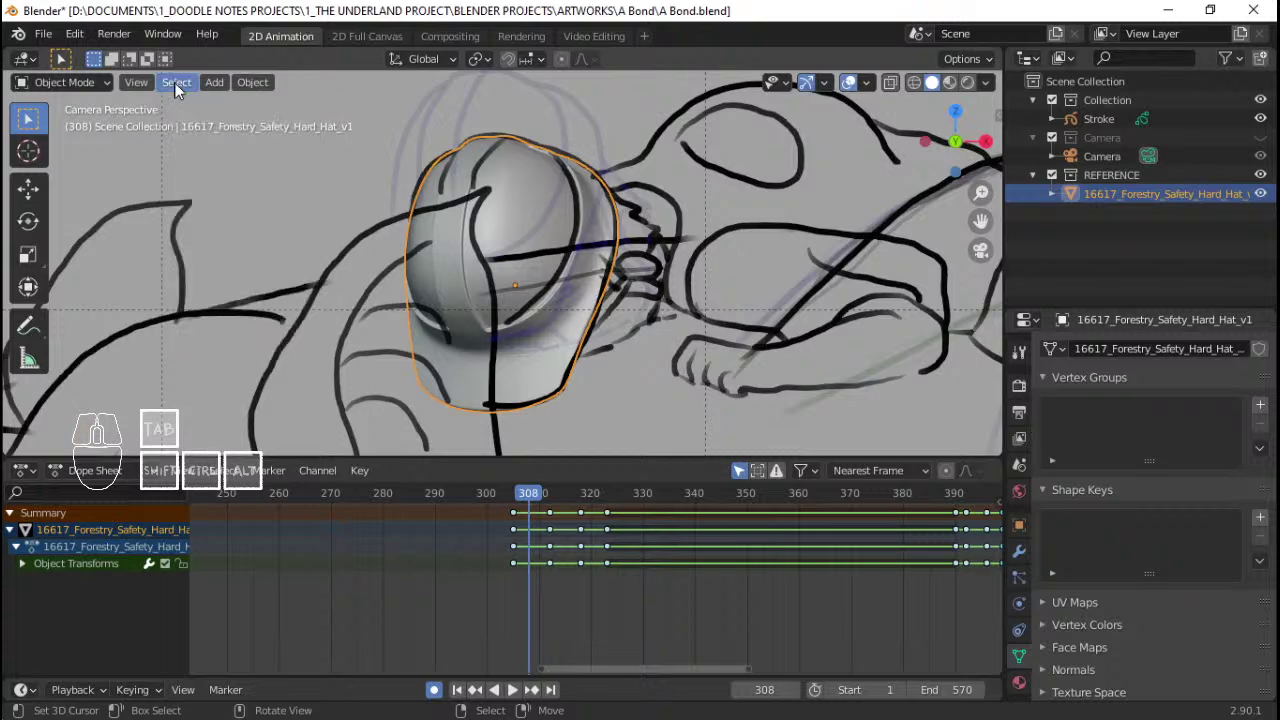
click(145, 88)
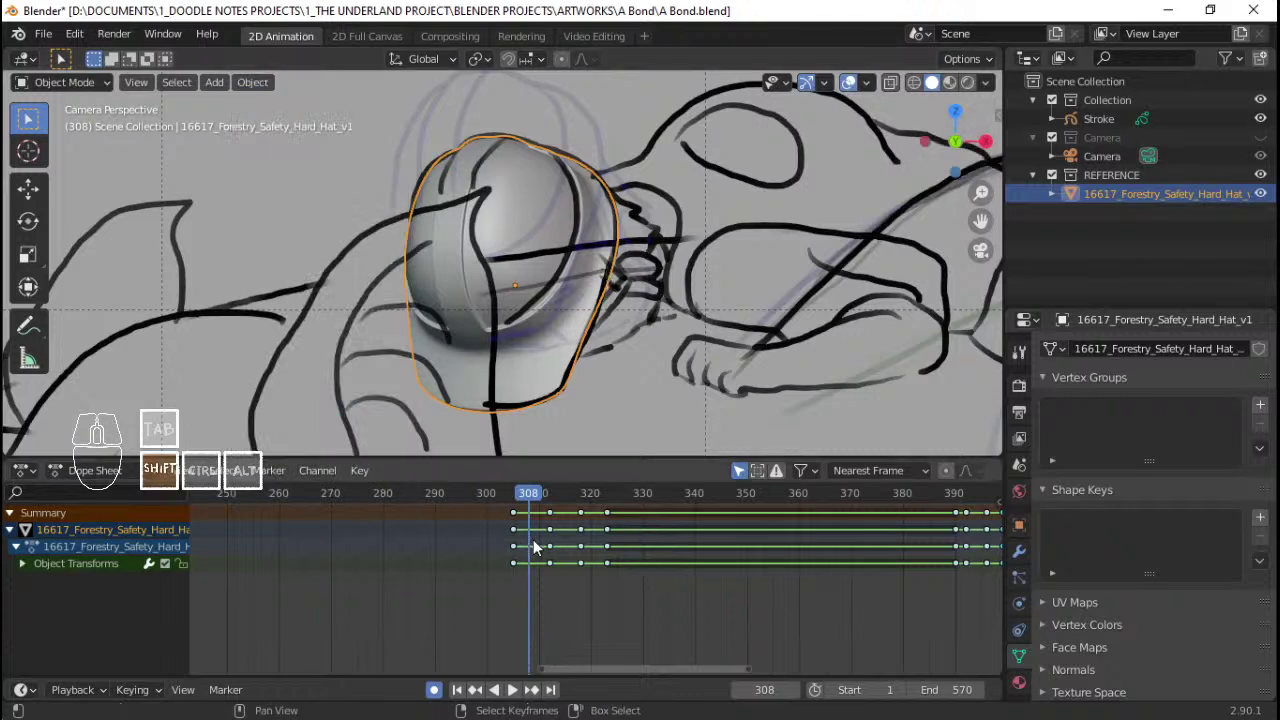
key(shift+w)
key(shift+e)
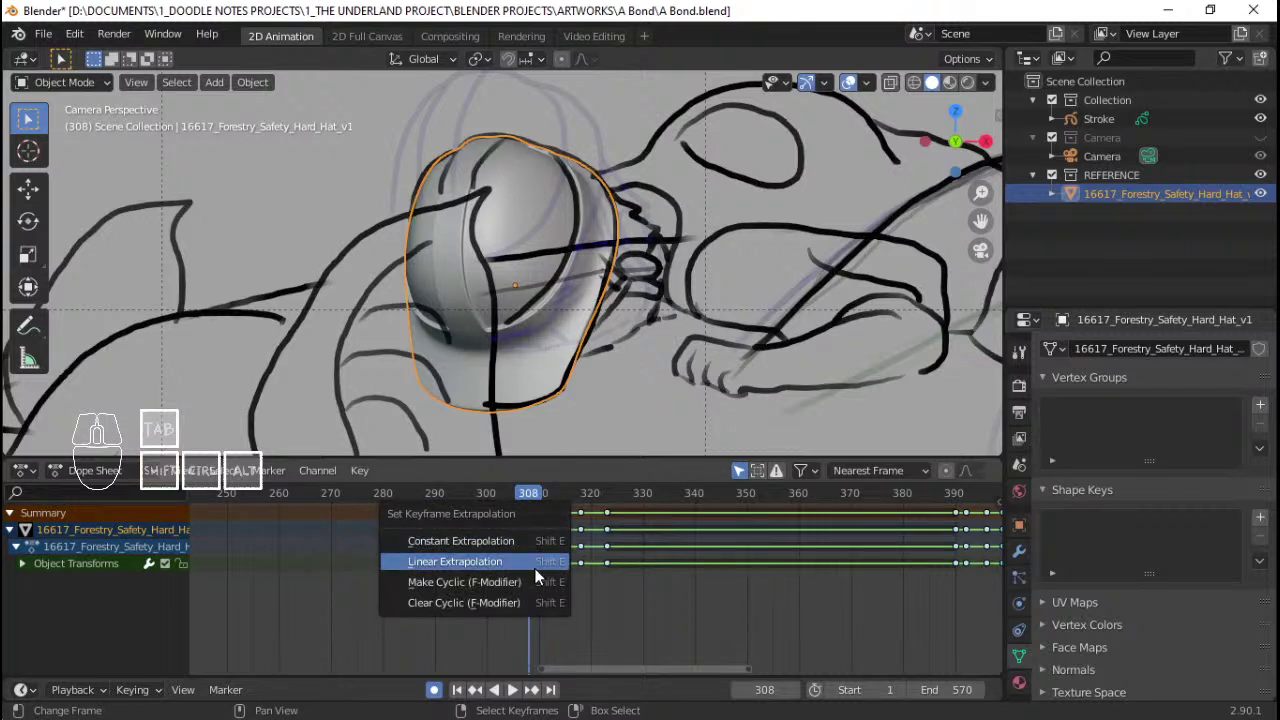
click(539, 549)
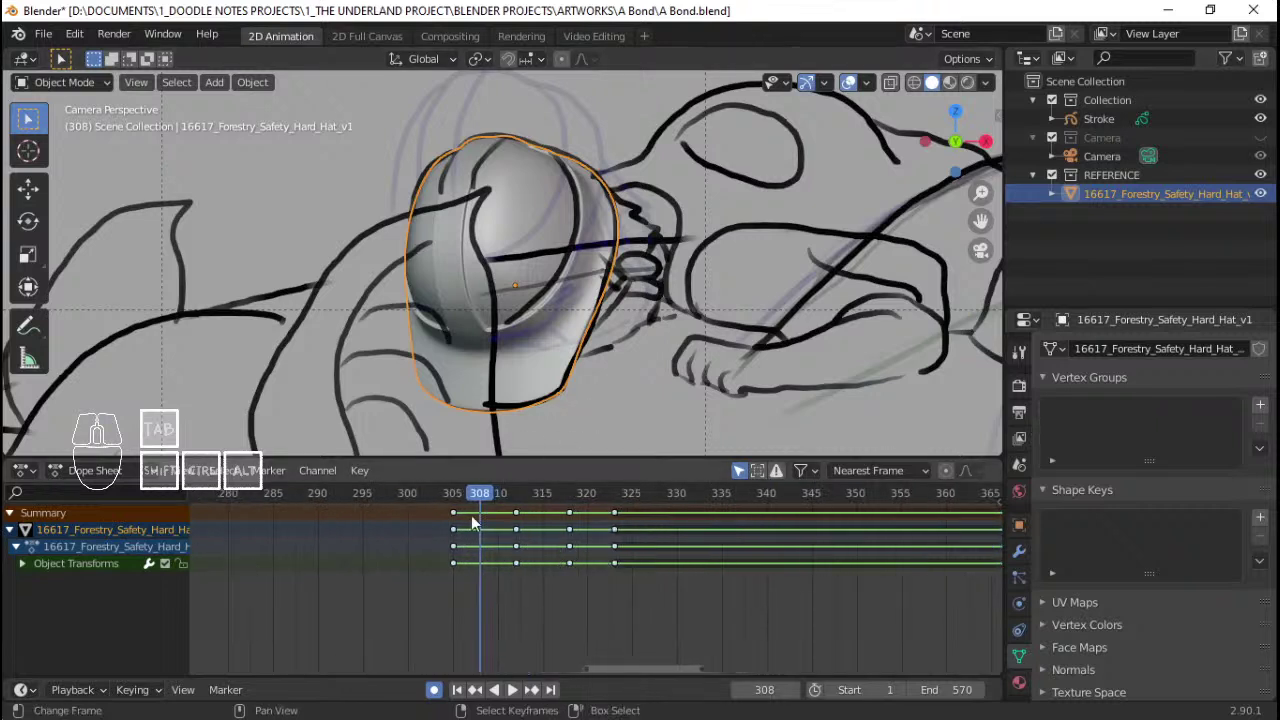
Step: Select all hat keyframes, set their interpolation mode with T, and play back to check
key(a)
key(t)
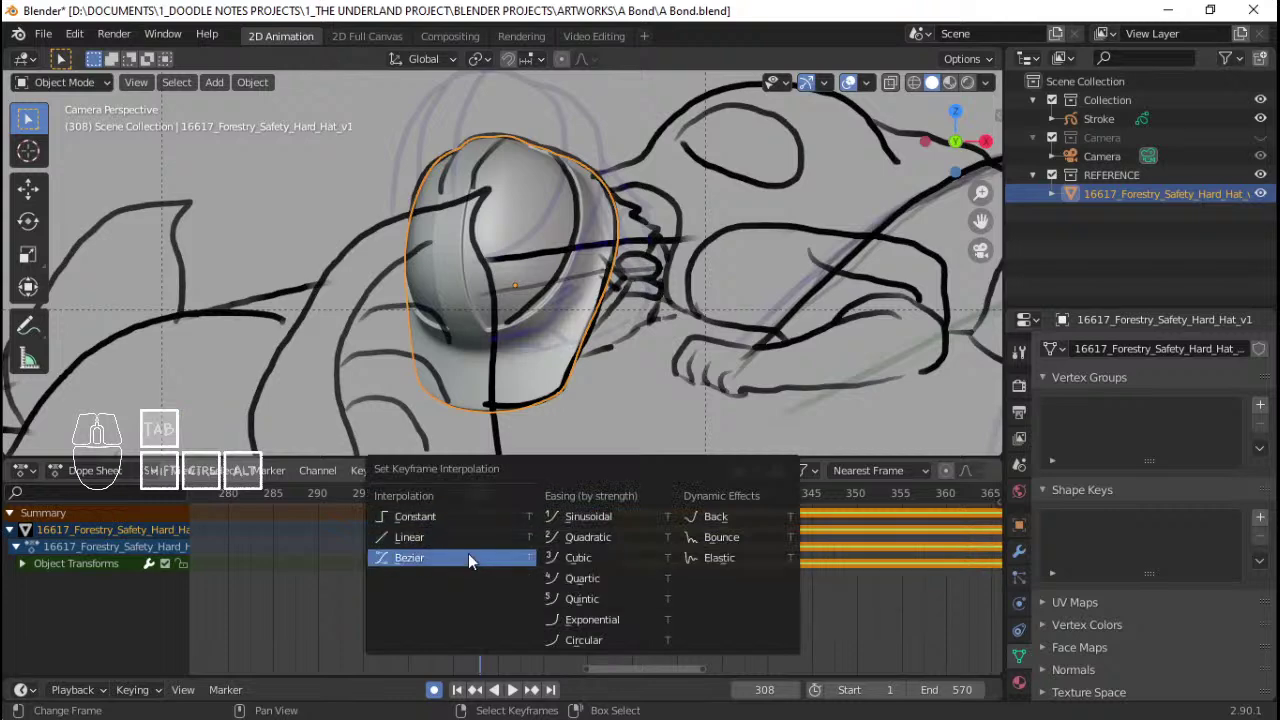
click(476, 560)
drag(462, 527, 420, 531)
key(space)
key(space)
click(455, 537)
key(space)
key(space)
drag(468, 537, 487, 538)
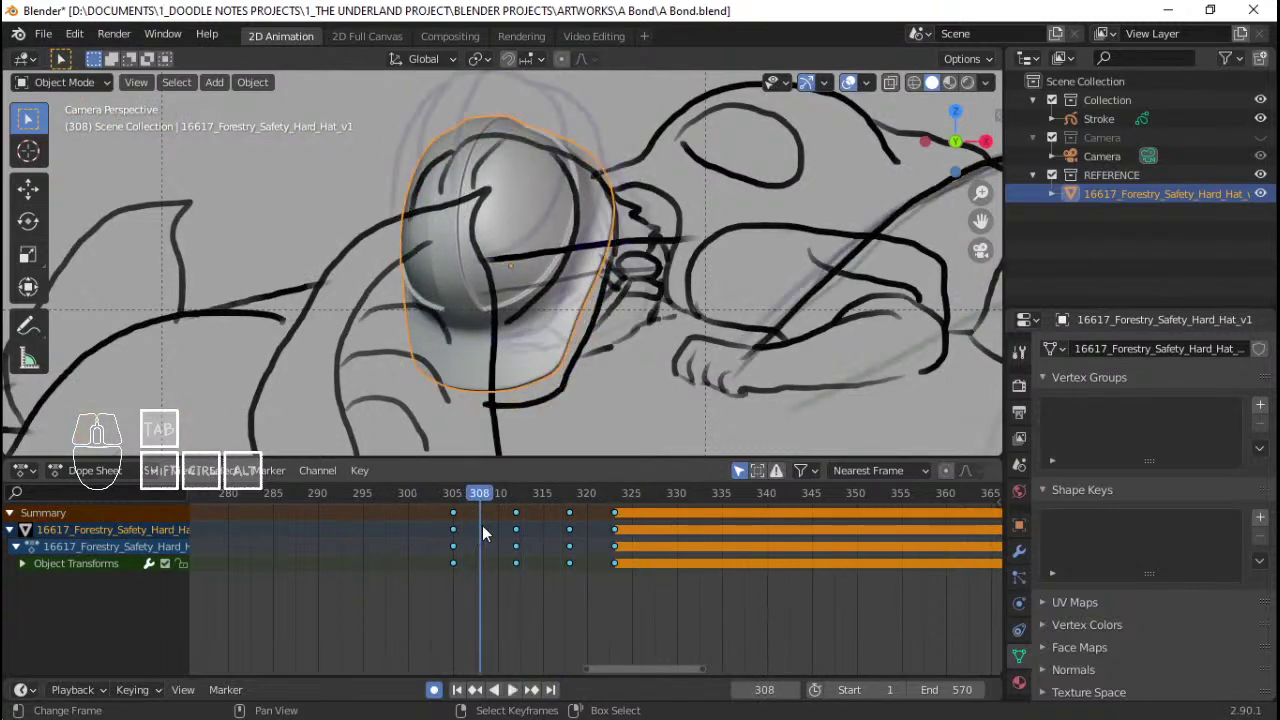
Step: Insert a location, rotation and scale keyframe for the hat on frame 308 and verify by playback
key(i)
click(577, 256)
click(416, 554)
key(space)
key(space)
drag(451, 548, 429, 525)
key(space)
key(space)
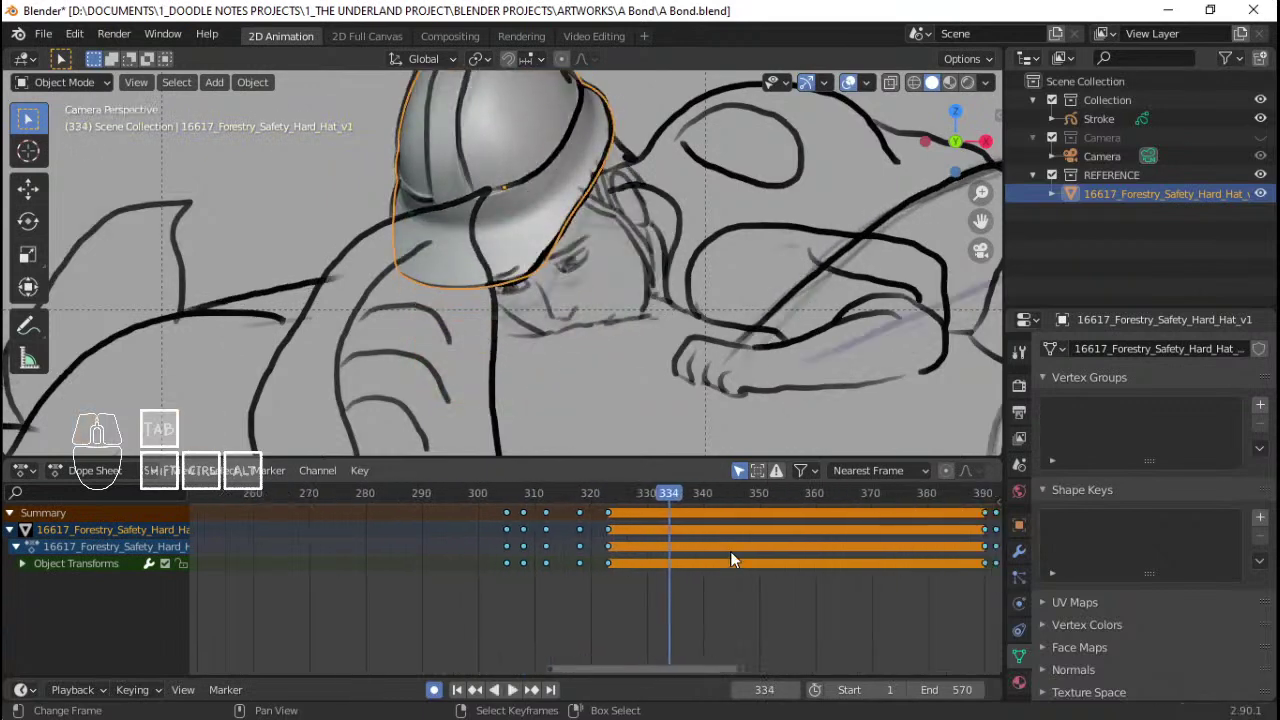
click(484, 577)
key(space)
key(space)
Step: Select the Stroke object and sketch the head over the hat on the G_Head layer at frame 308
key(q)
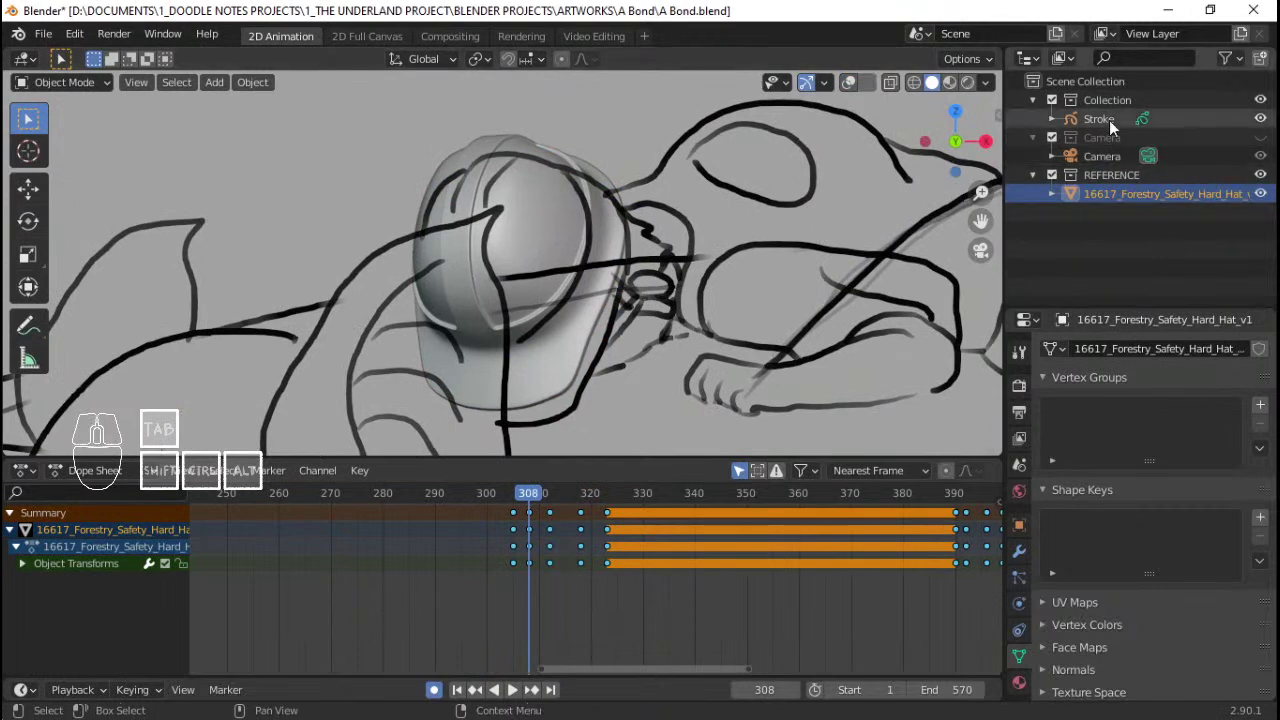
click(1114, 125)
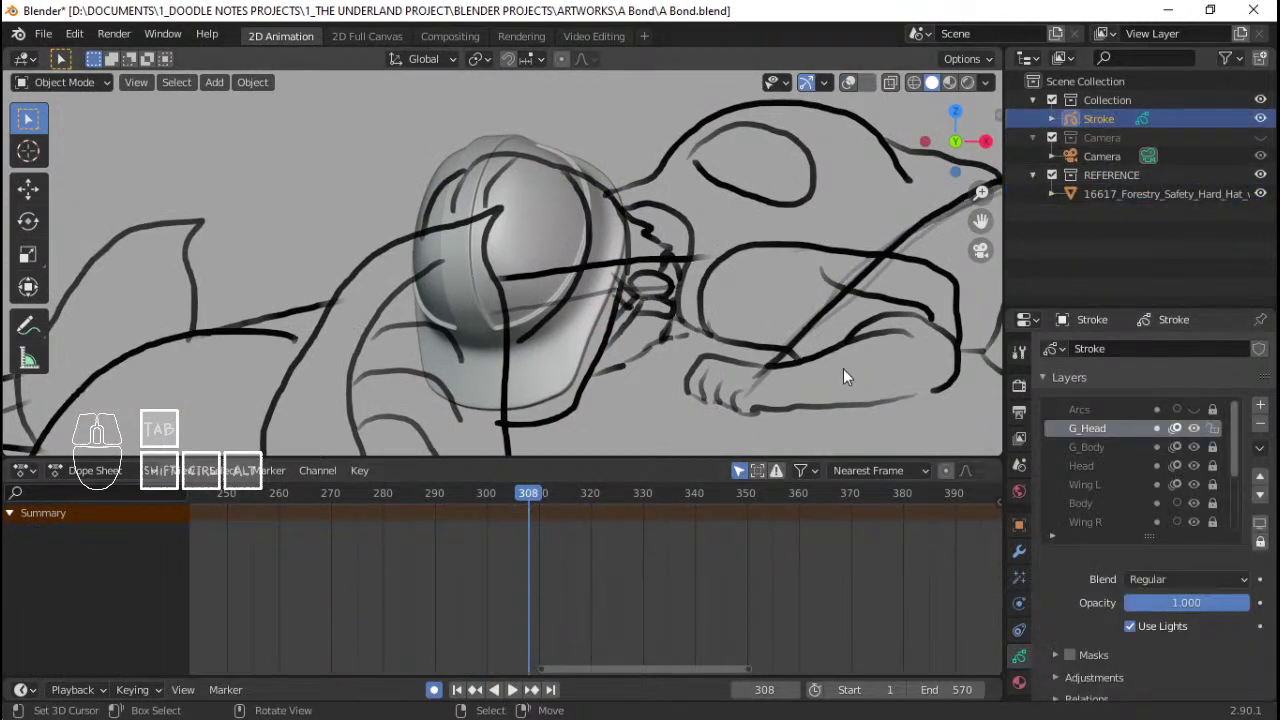
click(132, 473)
drag(124, 554, 634, 246)
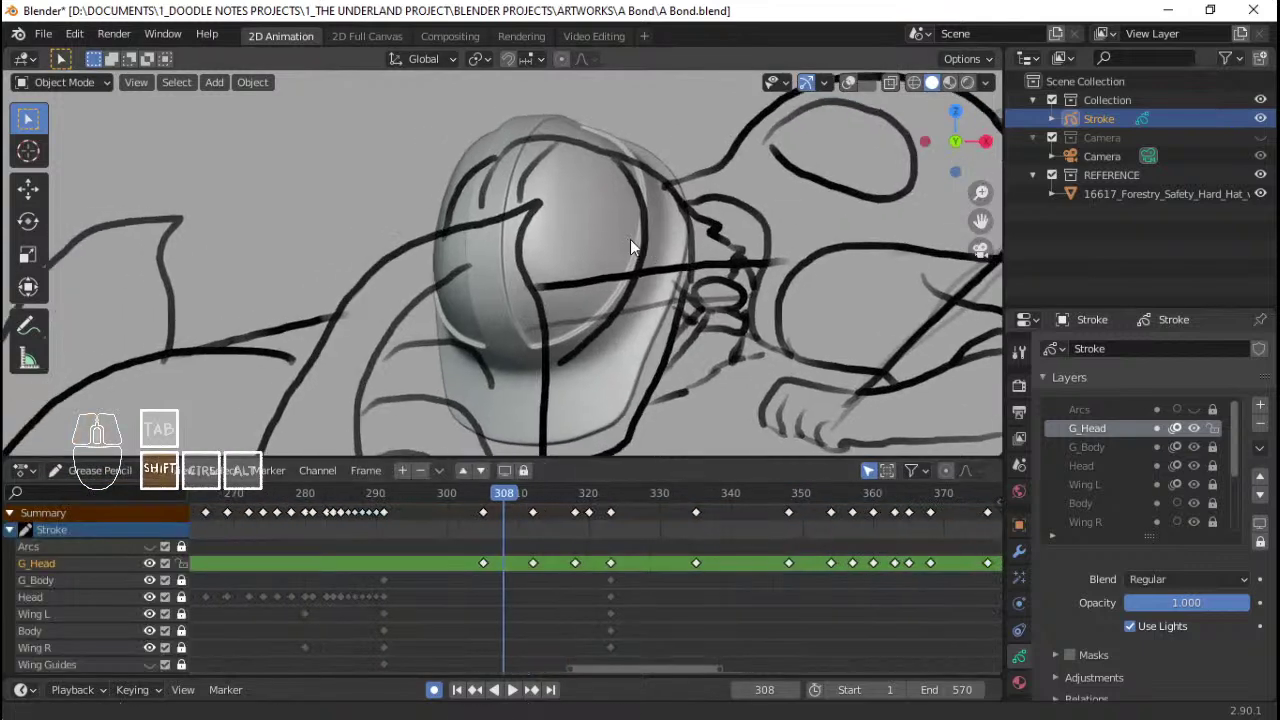
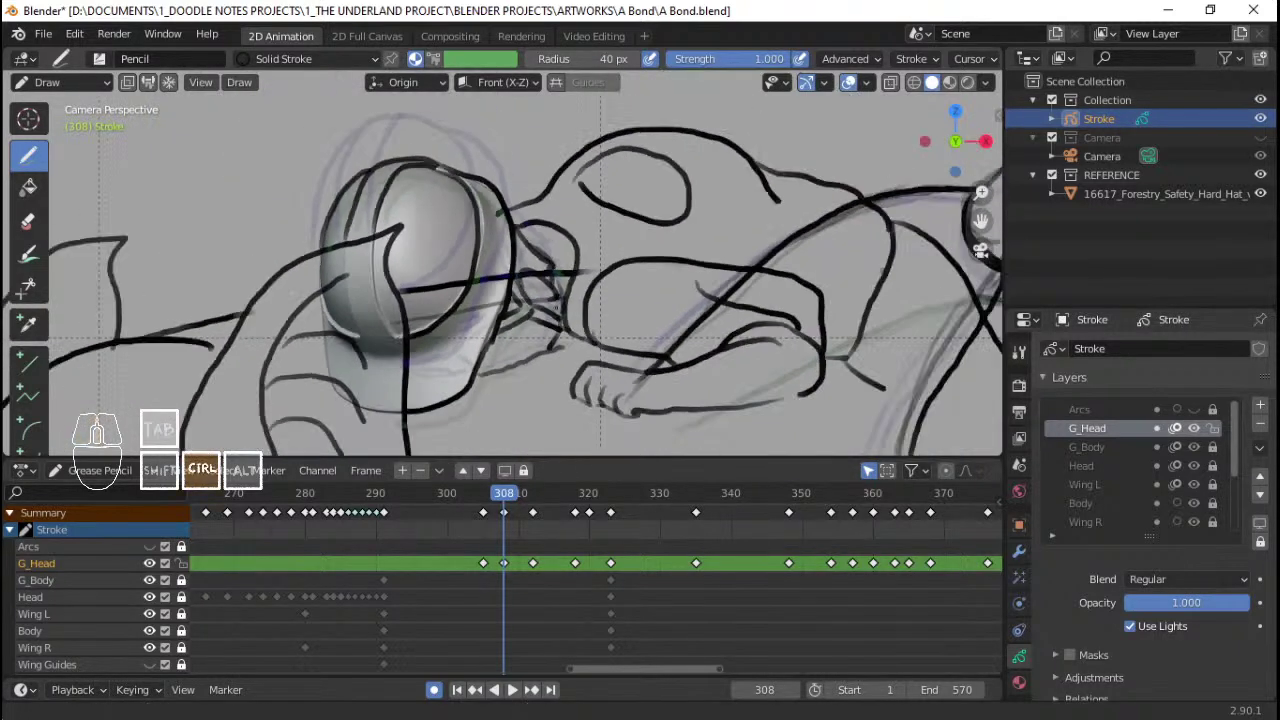
Step: Play the animation around frame 308 to review the redrawn head
click(474, 562)
key(space)
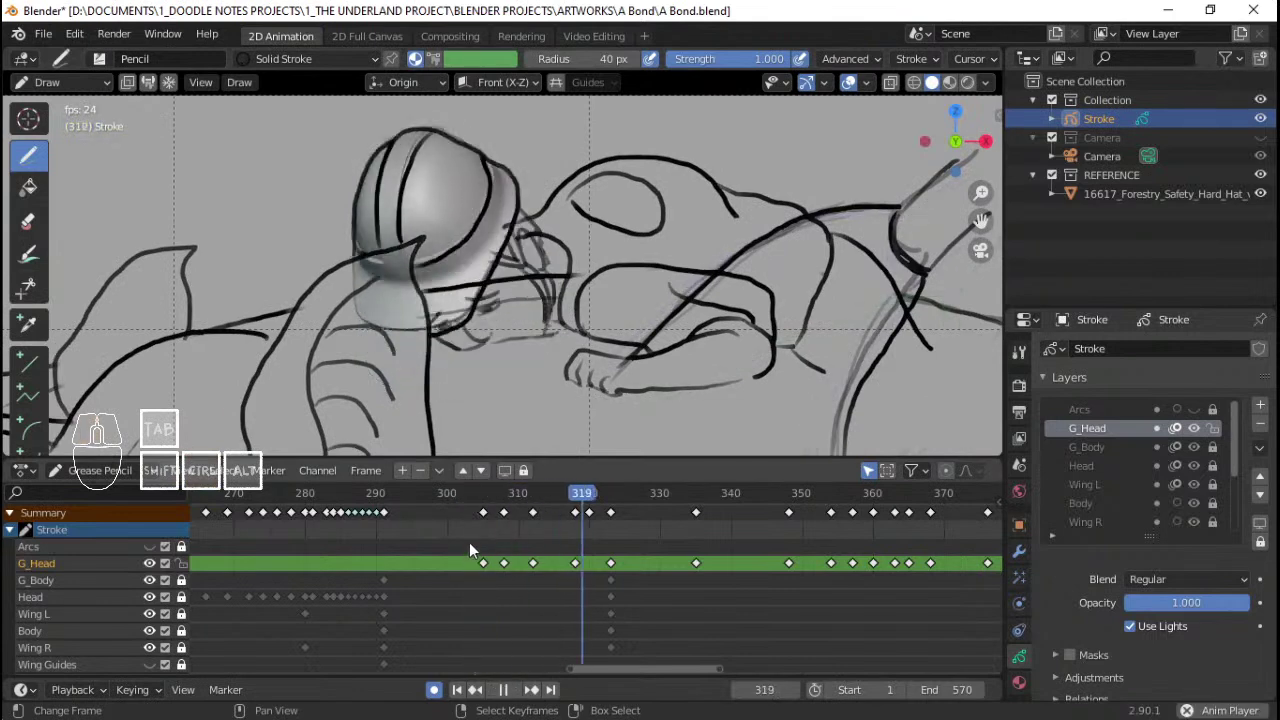
key(space)
click(479, 536)
key(space)
key(space)
Step: Toggle the REFERENCE collection's hard hat visibility in the Outliner
click(1235, 59)
drag(1138, 122, 1167, 122)
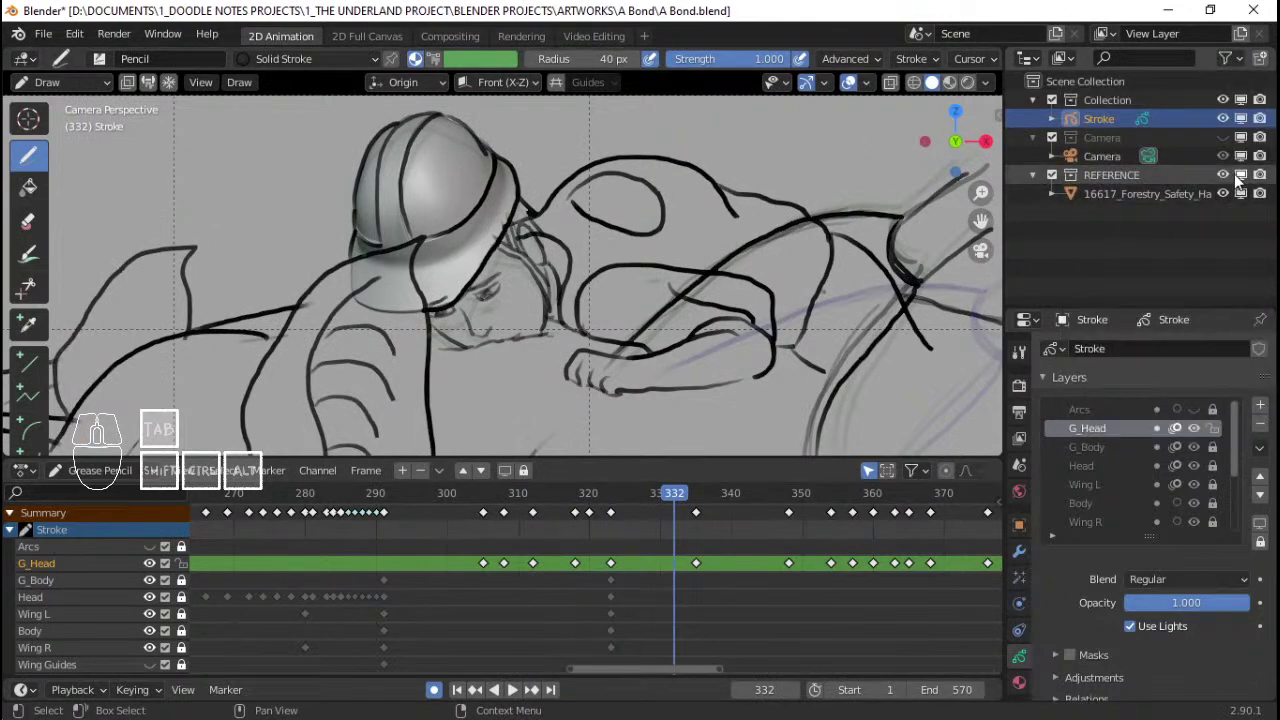
double_click(1230, 179)
drag(1249, 181, 562, 510)
click(520, 537)
Step: Scrub and play through the timeline to check the head against the hat motion
key(space)
key(space)
click(484, 534)
key(space)
key(space)
click(478, 526)
key(space)
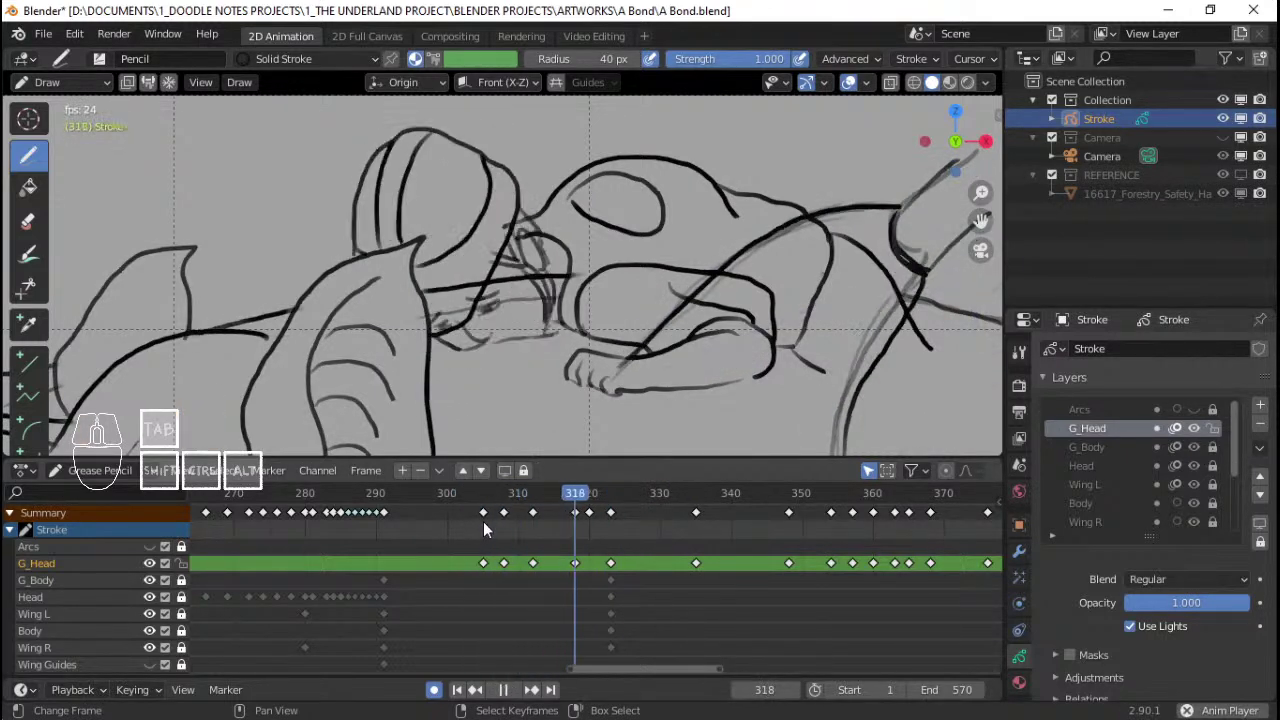
key(space)
click(465, 538)
key(space)
key(space)
click(554, 534)
Step: Save A Bond.blend and draw a head outline stroke over the hat on frame 315
key(ctrl+s)
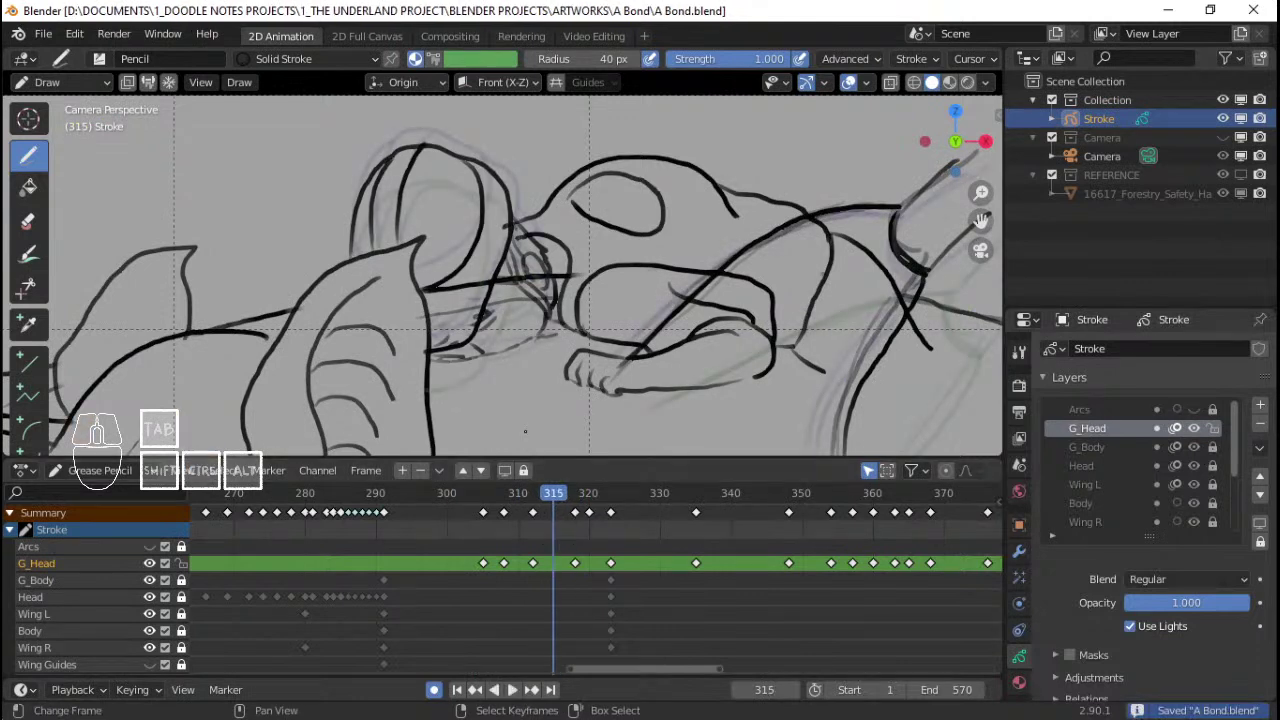
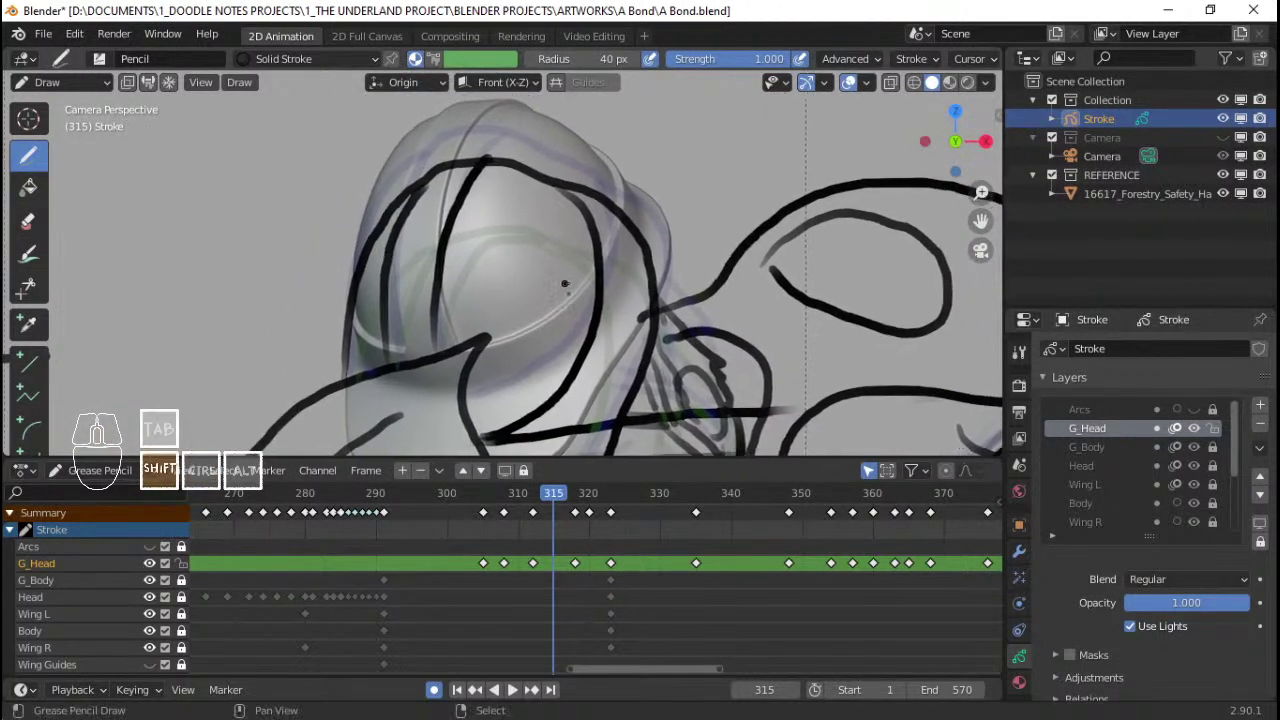
drag(536, 528, 559, 522)
click(560, 525)
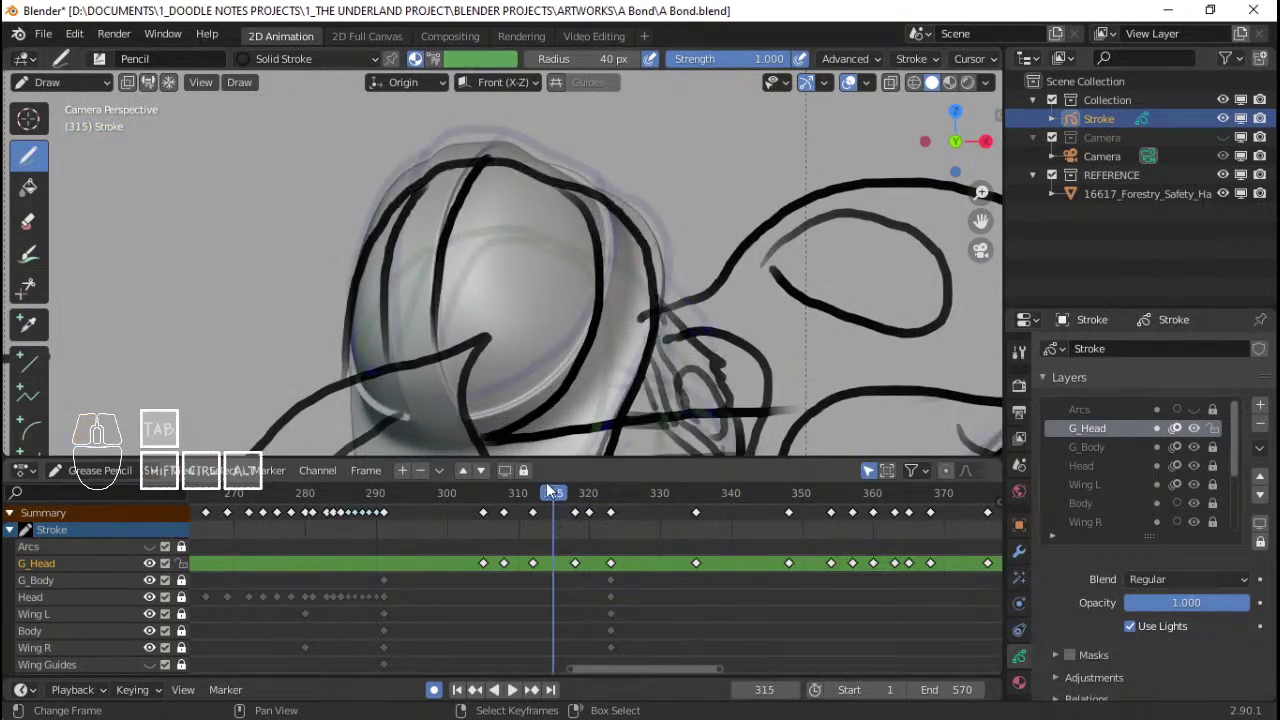
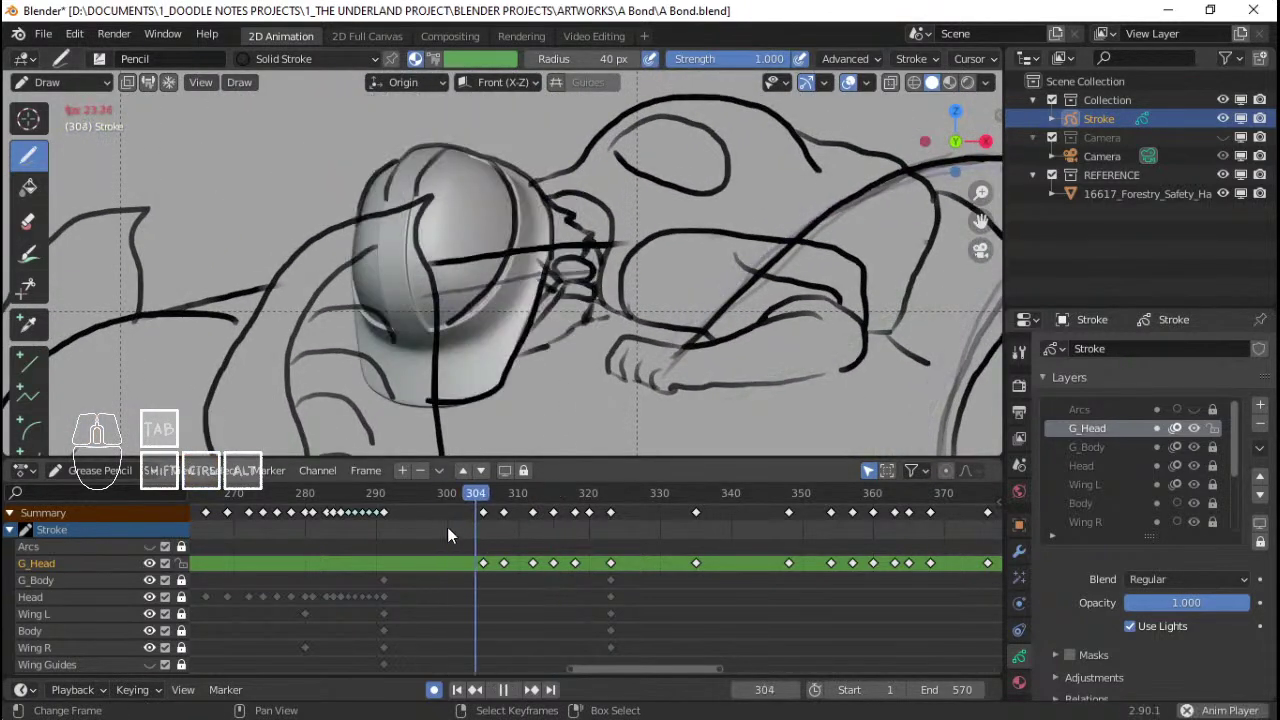
key(q)
key(space)
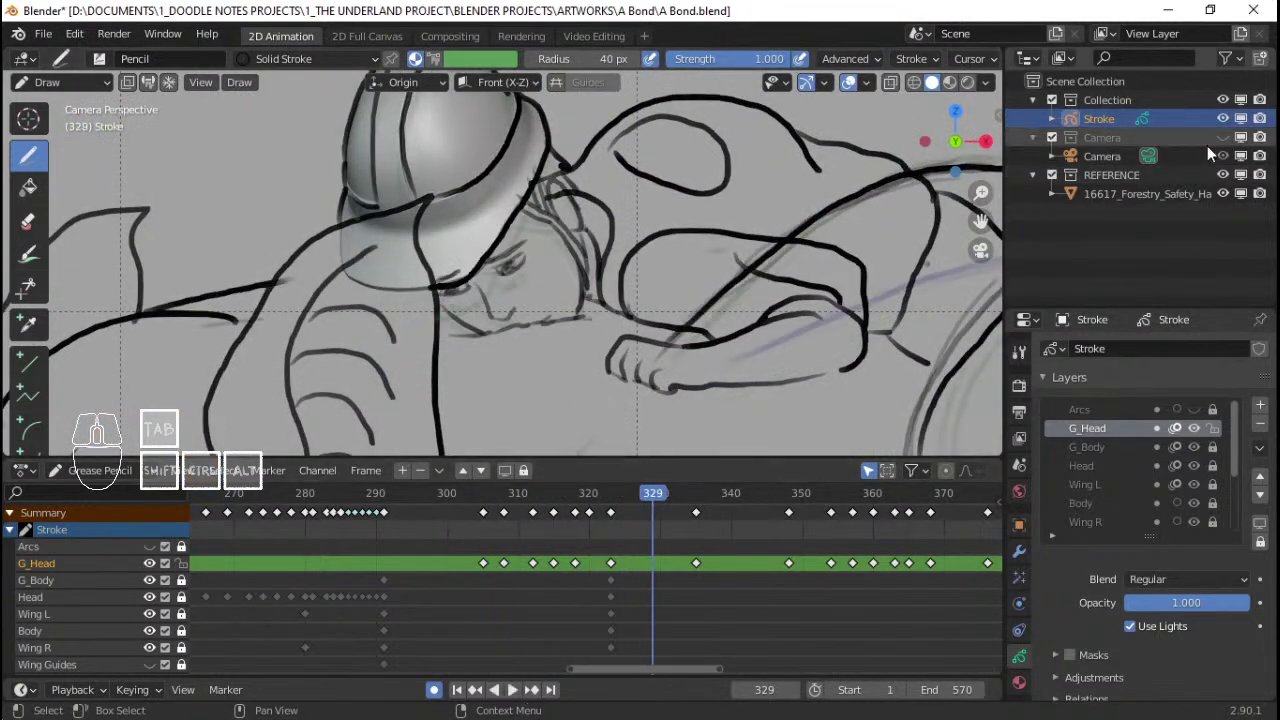
click(1252, 180)
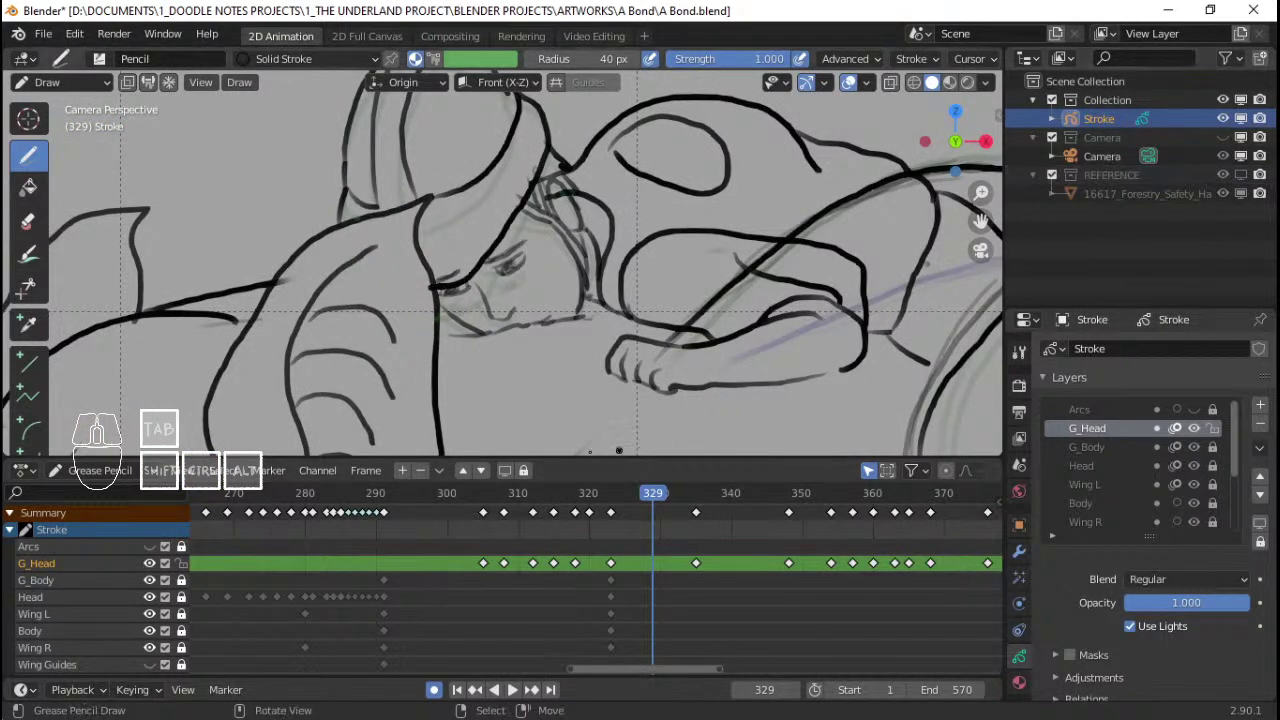
click(479, 580)
key(space)
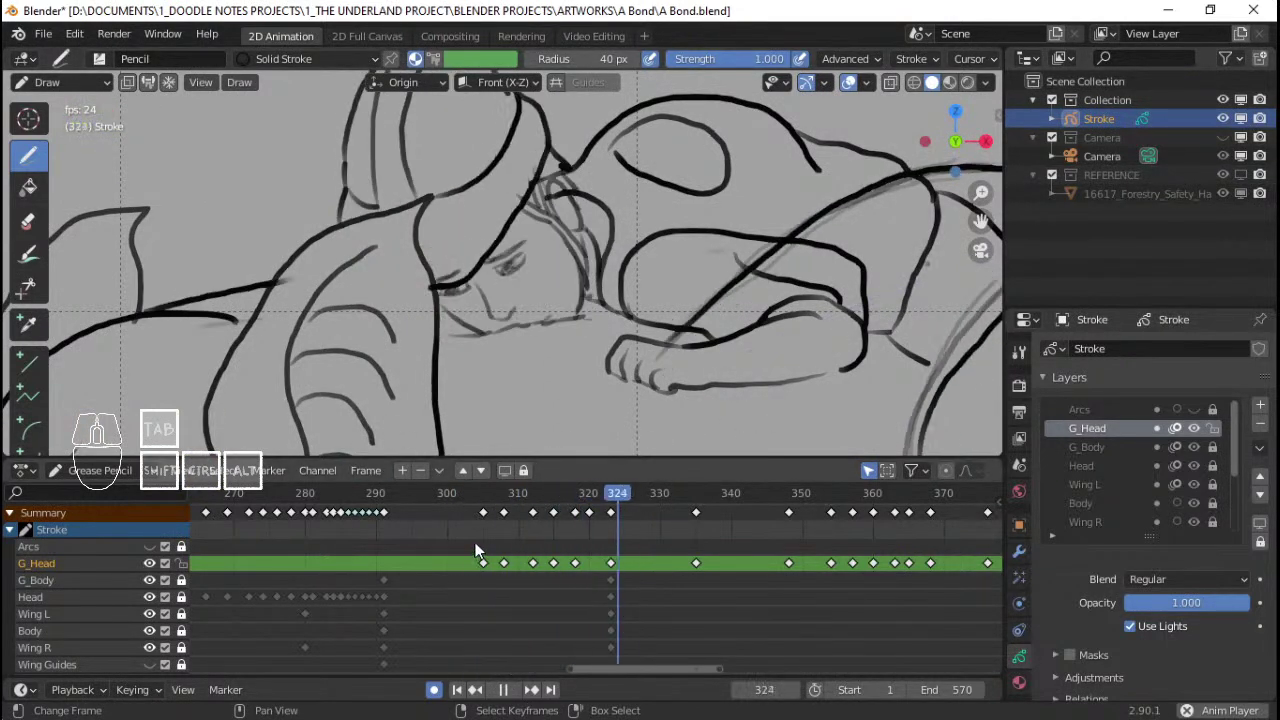
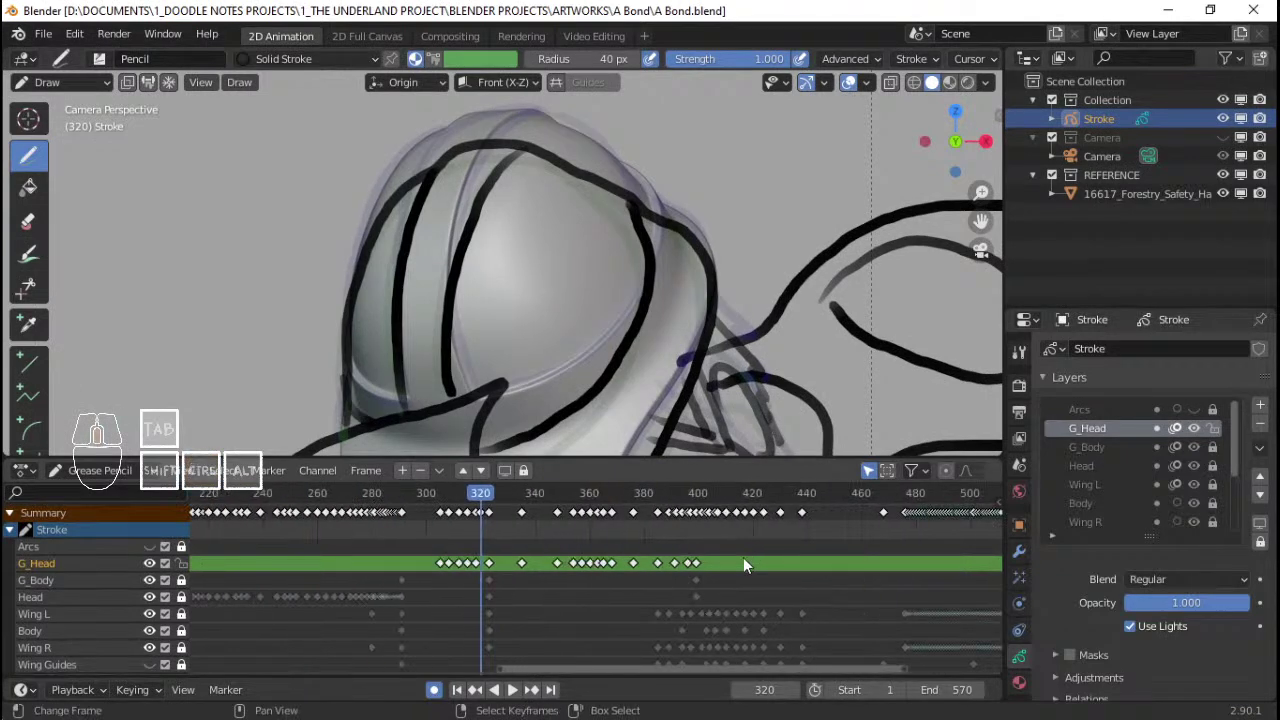
drag(667, 544, 673, 550)
drag(465, 516, 479, 514)
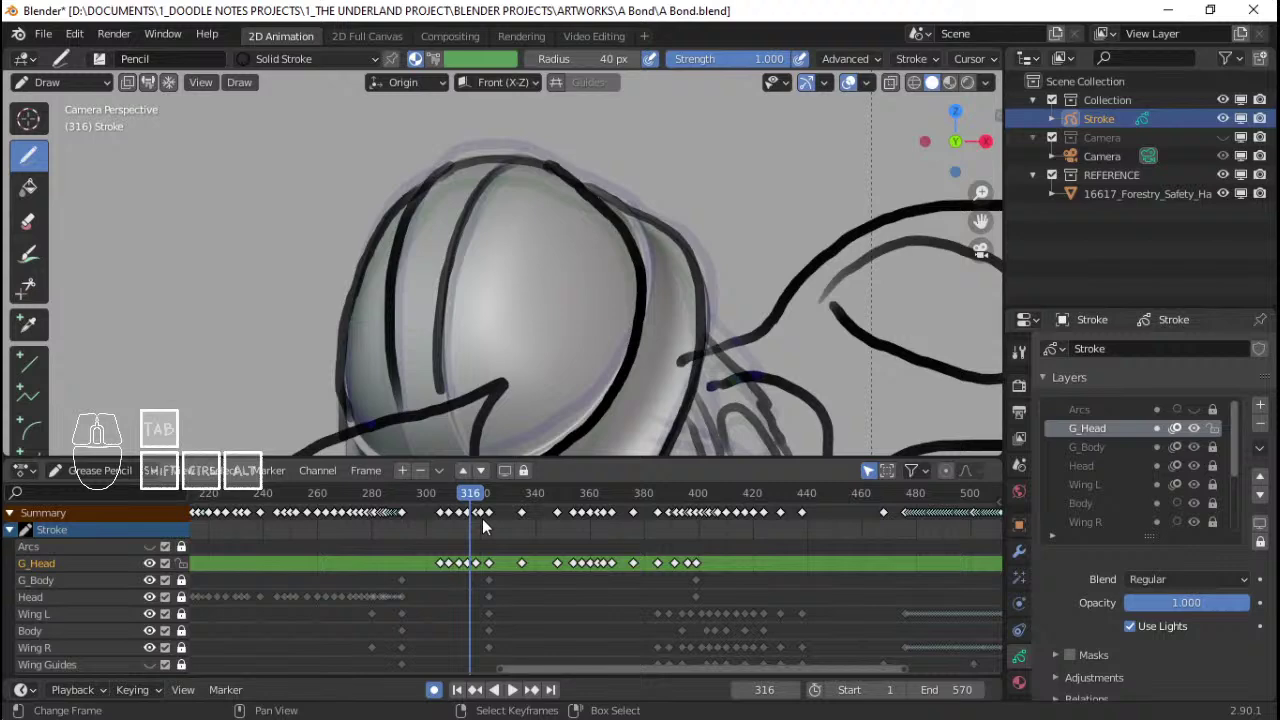